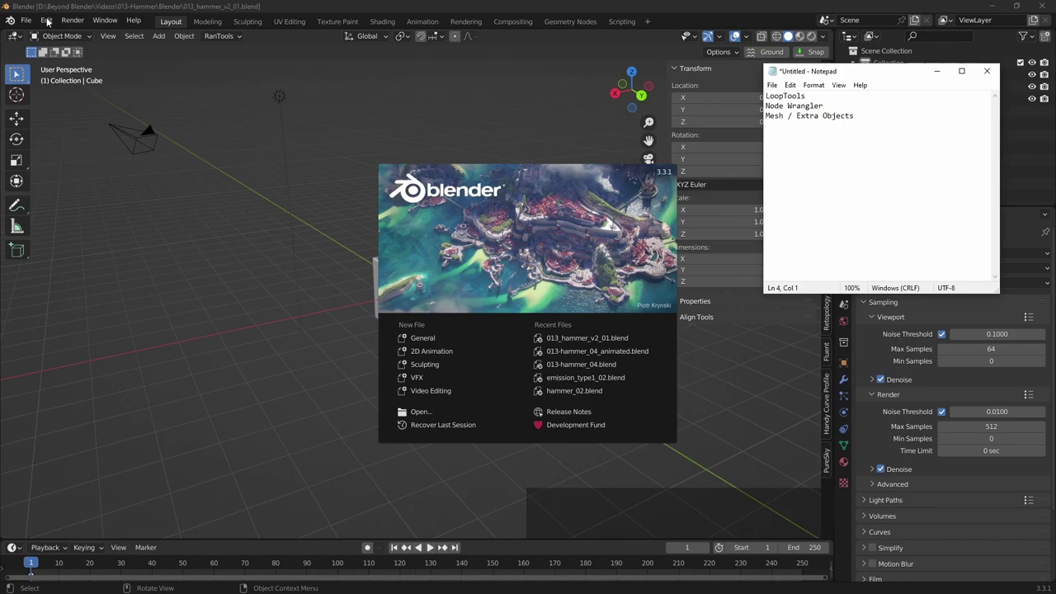
Dismiss the splash screen and bring up Preferences from the Edit menu
left_click(49, 21)
left_click(51, 20)
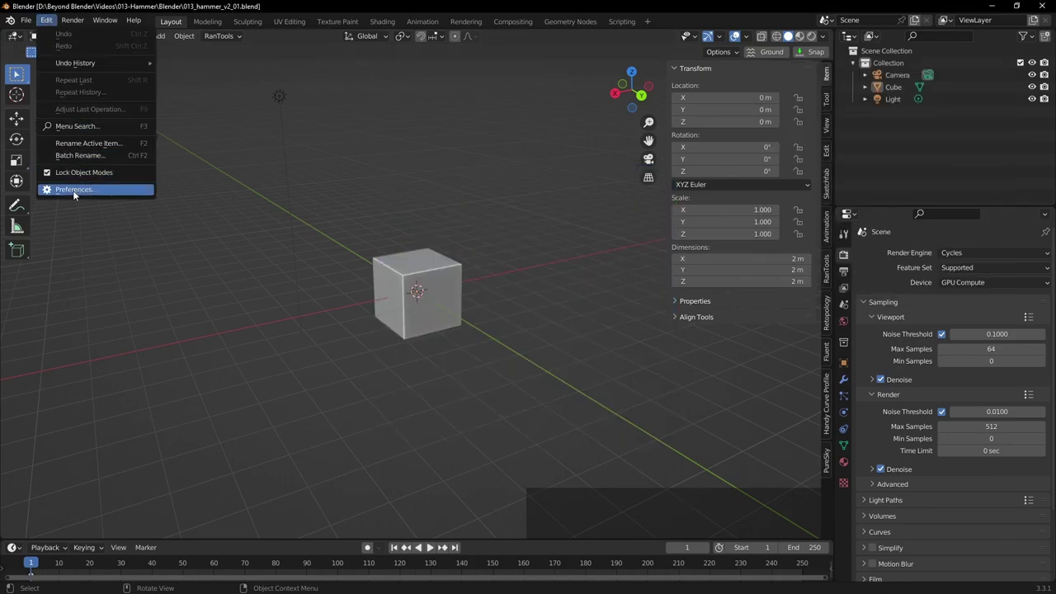
left_click(78, 193)
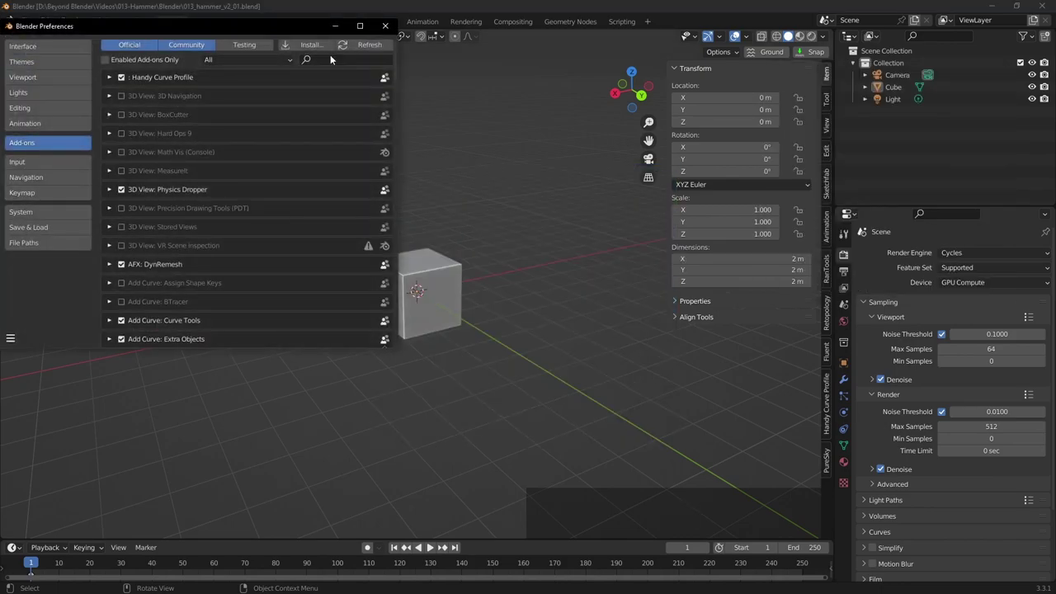
Search the add-on list for 'nod' to confirm Node Wrangler is enabled
left_click(347, 61)
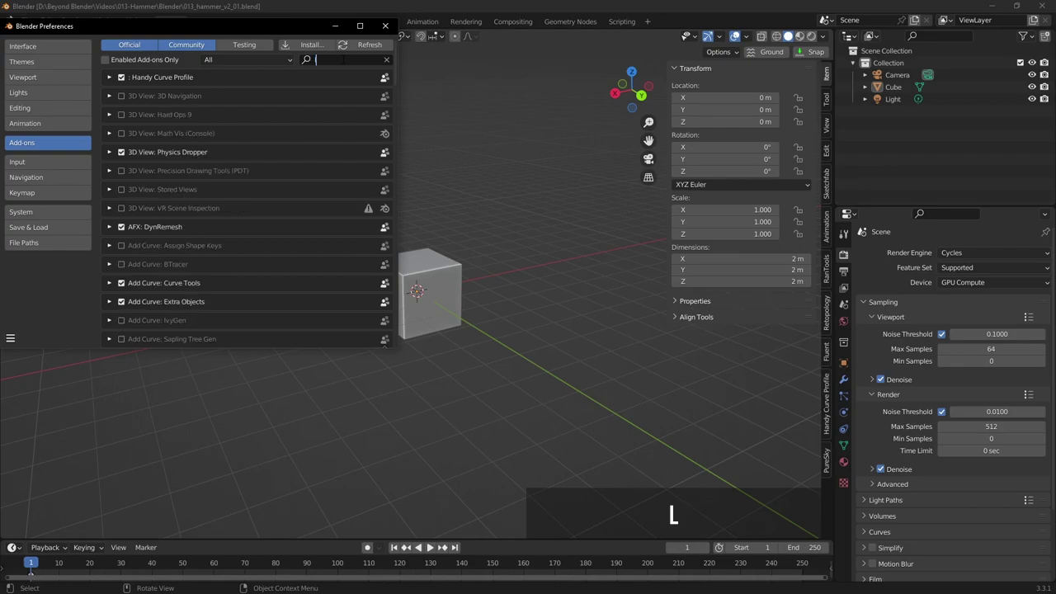
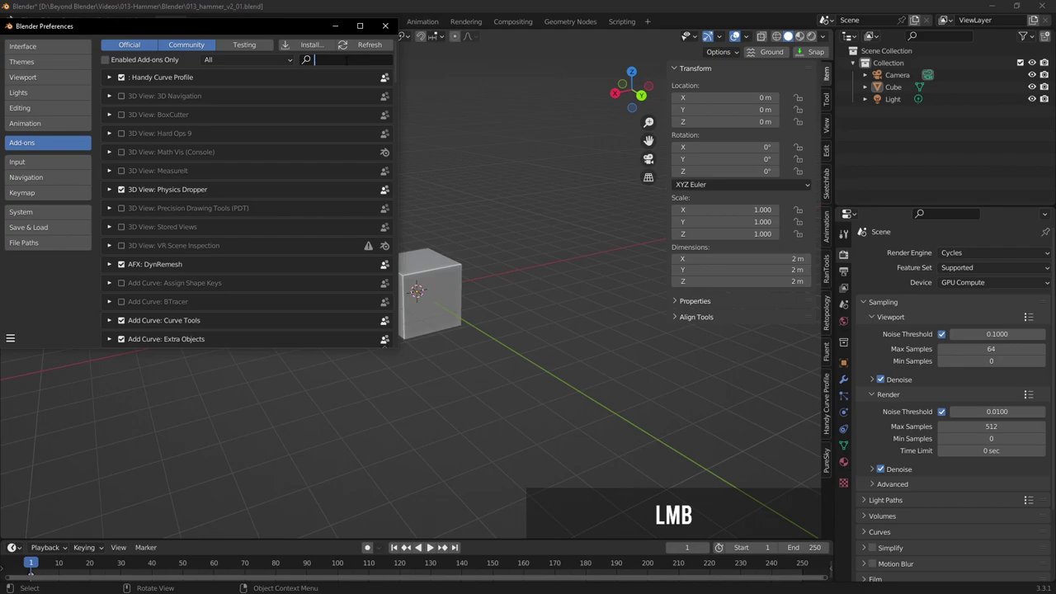
key("n")
key("o")
key("d")
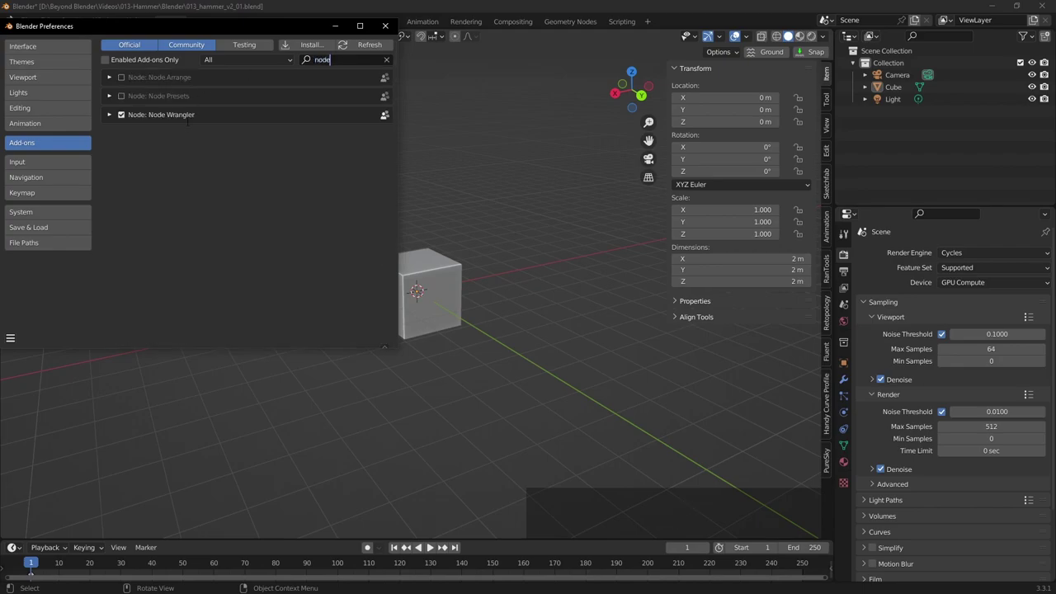
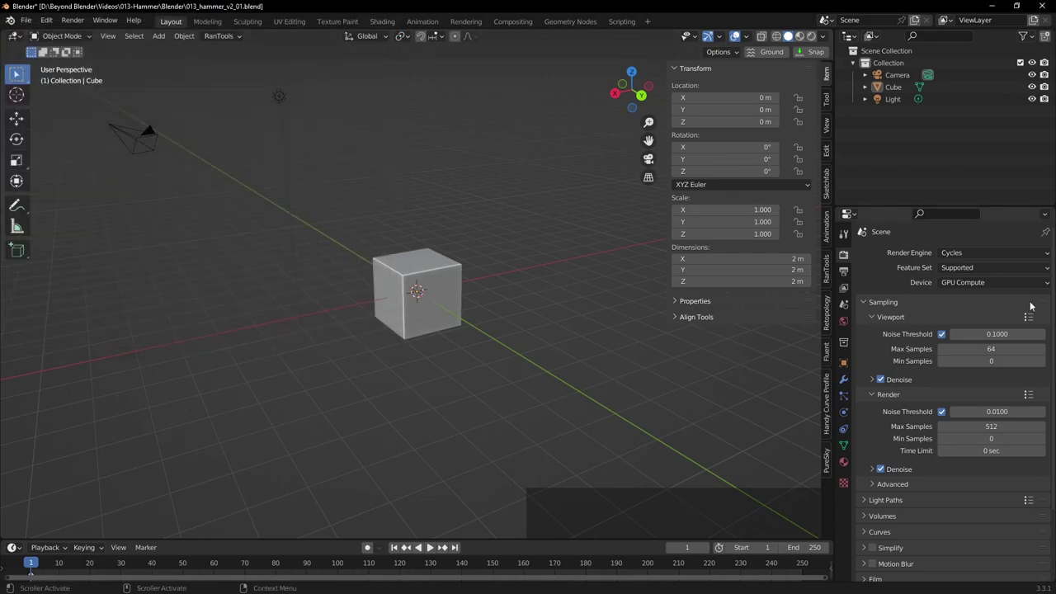
Add a reference image loading beyond_blender_hammer.jpg from the 013-Hammer folder
left_click(576, 261)
key("shift+a")
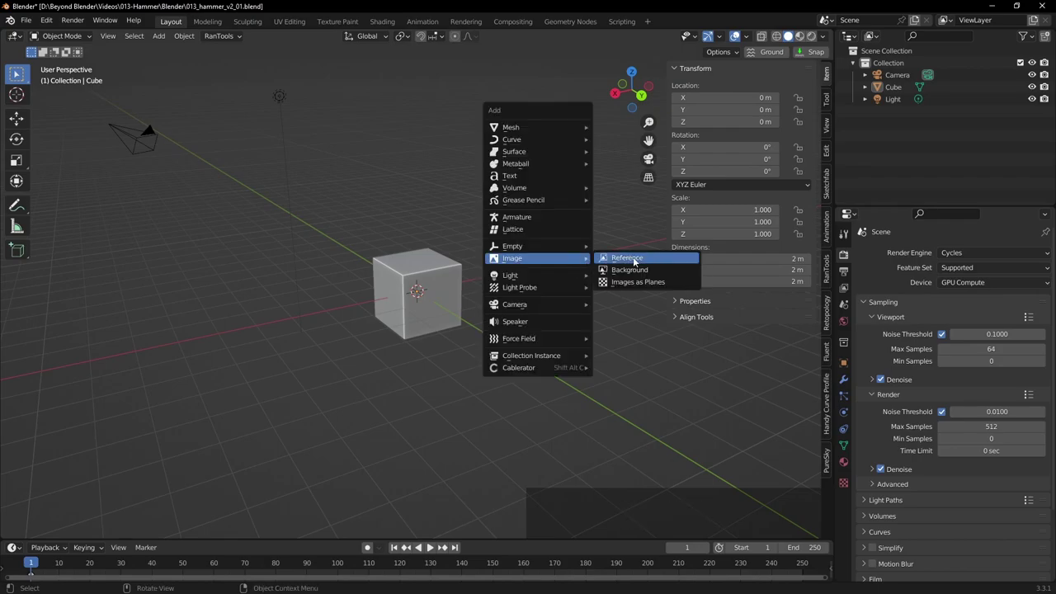
left_click(629, 259)
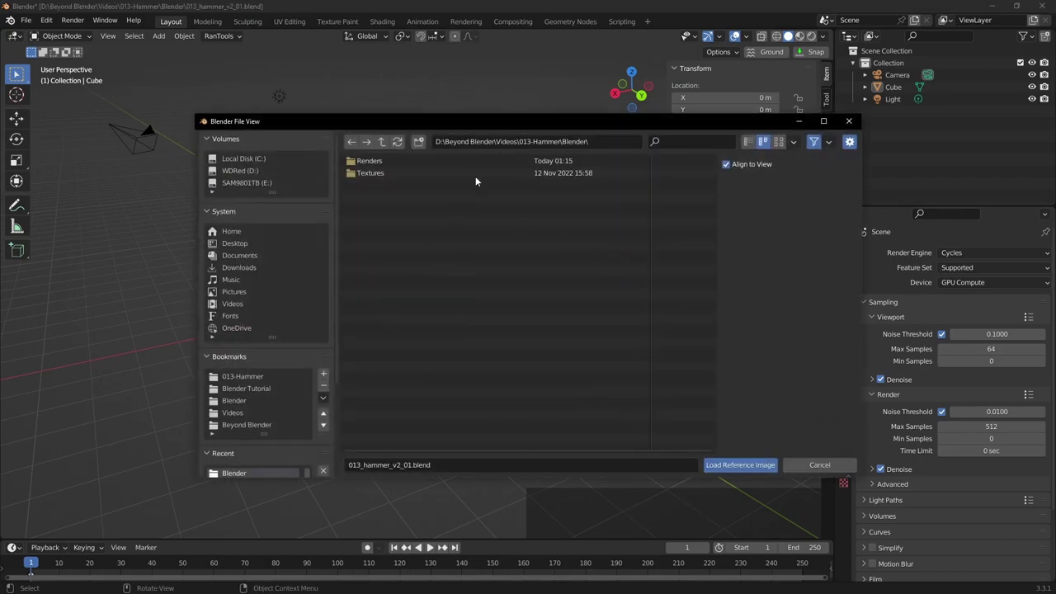
left_click(386, 140)
left_click(405, 225)
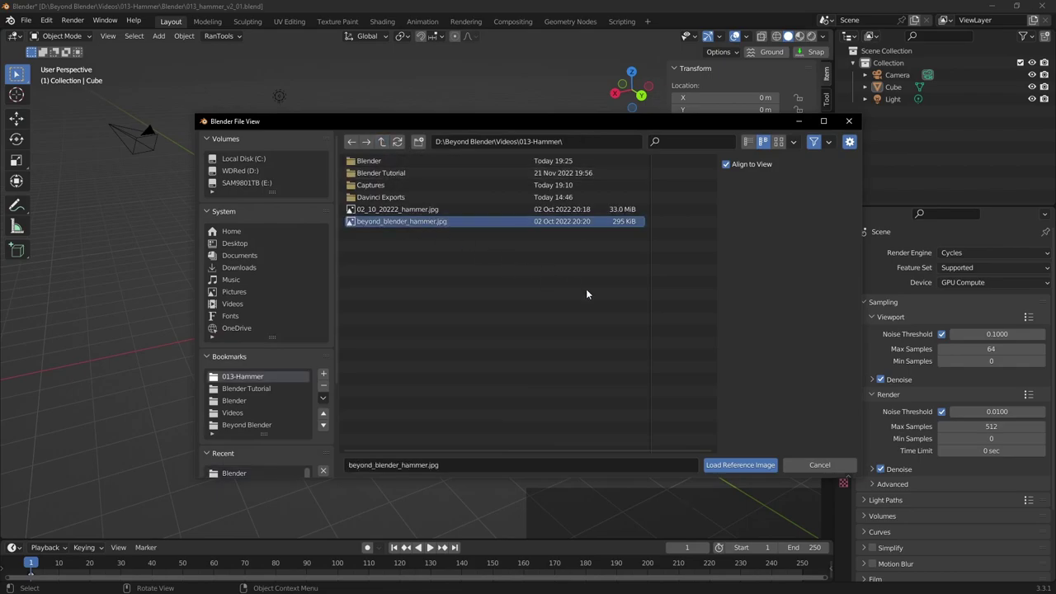
left_click(742, 470)
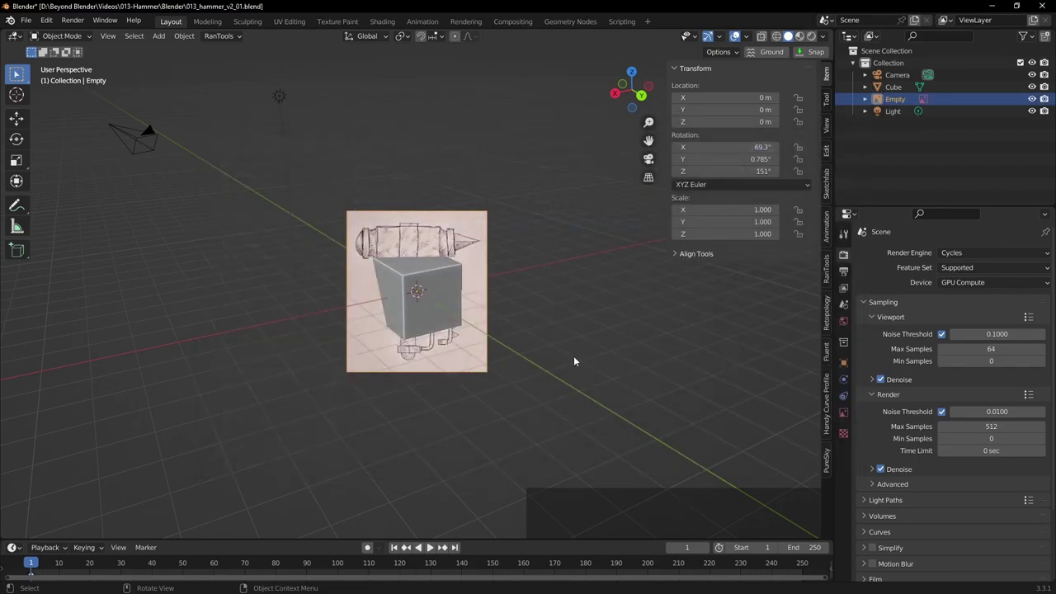
Rename the new image object to Reference in the Outliner
middle_click(626, 315)
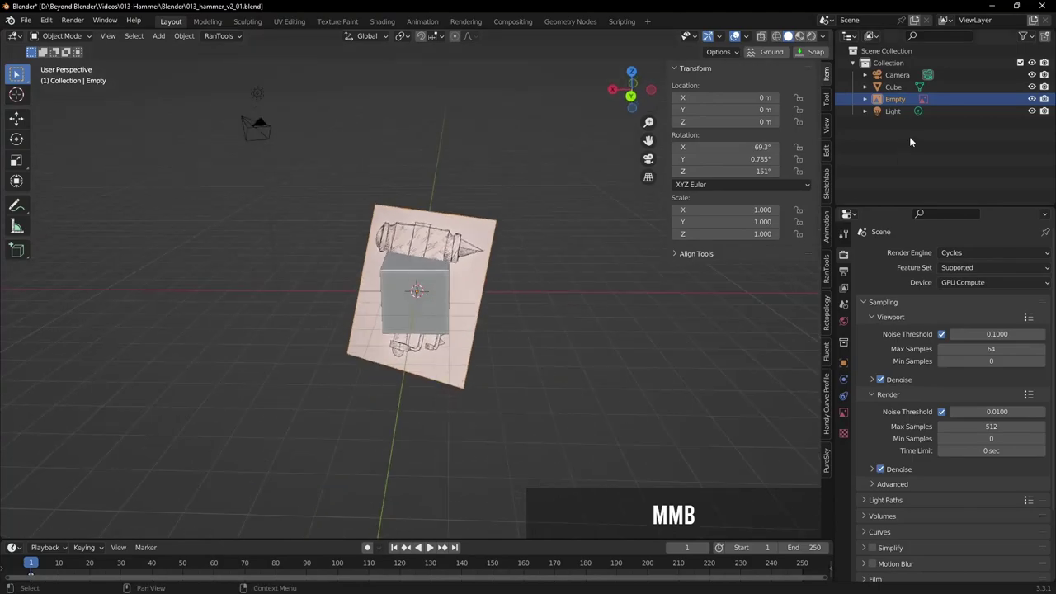
left_click(898, 102)
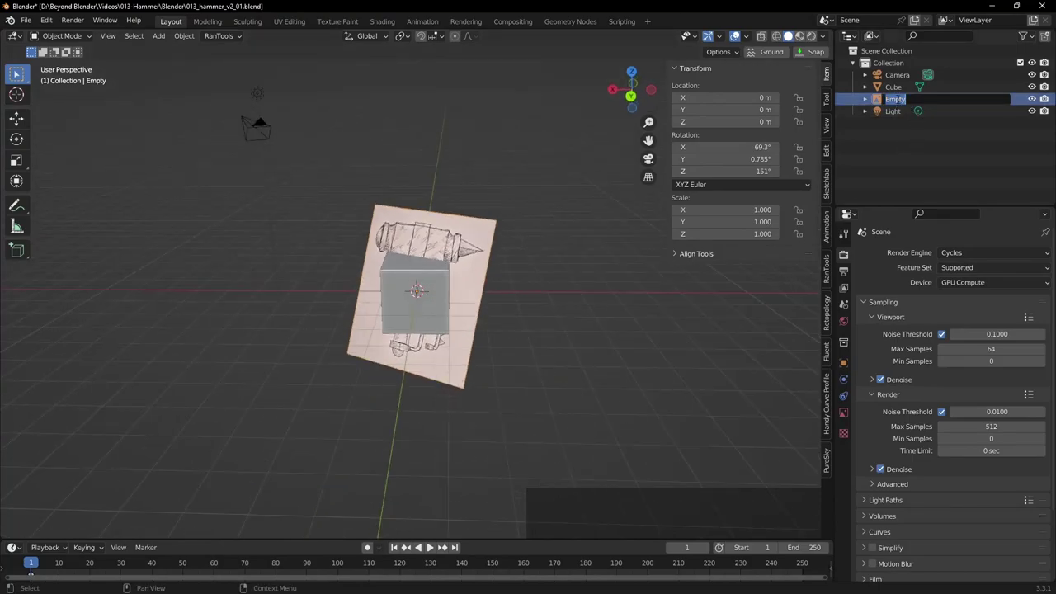
key("shift+r")
key("e")
key("n")
key("Return")
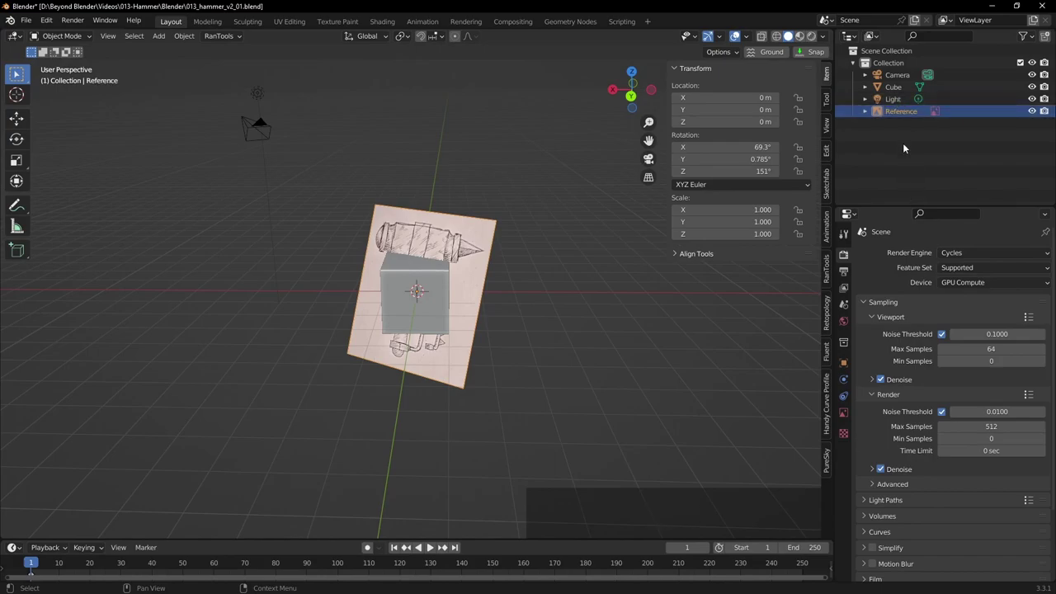
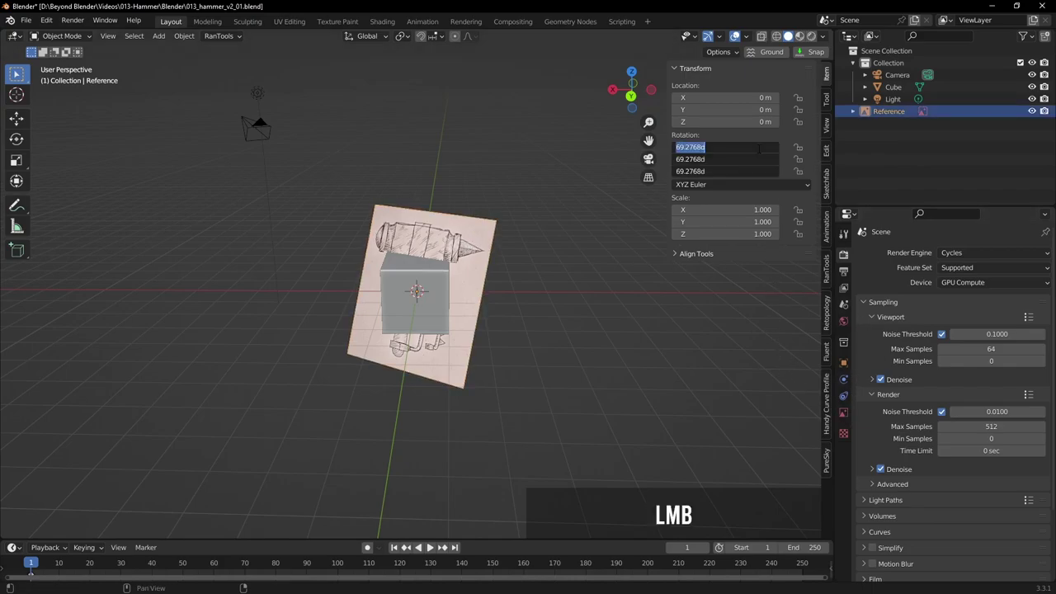
Stand the image upright with X rotation 90°, view it from the front and hide the cube
key("Return")
middle_click(594, 255)
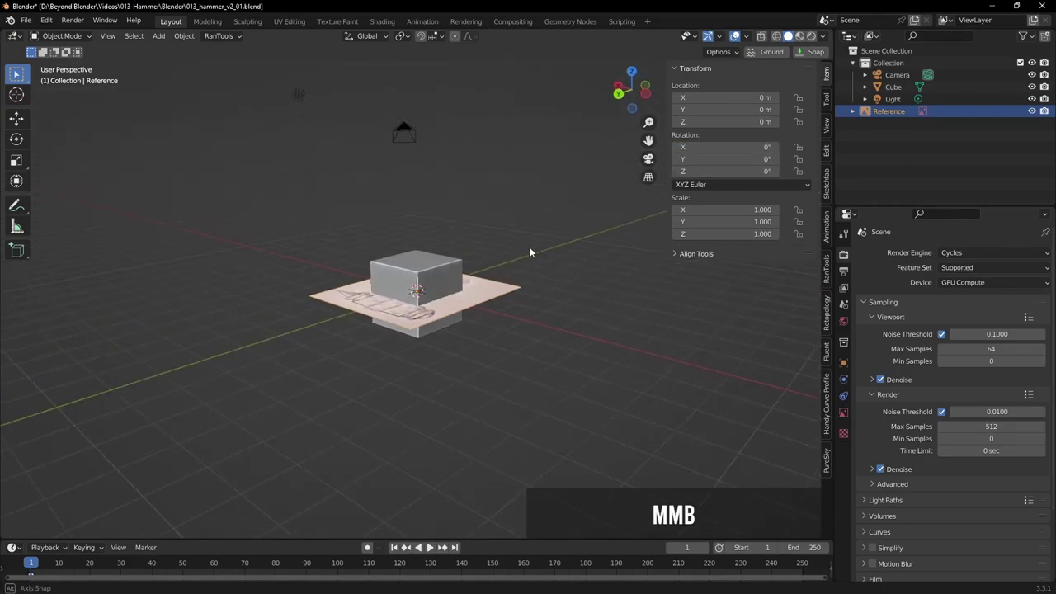
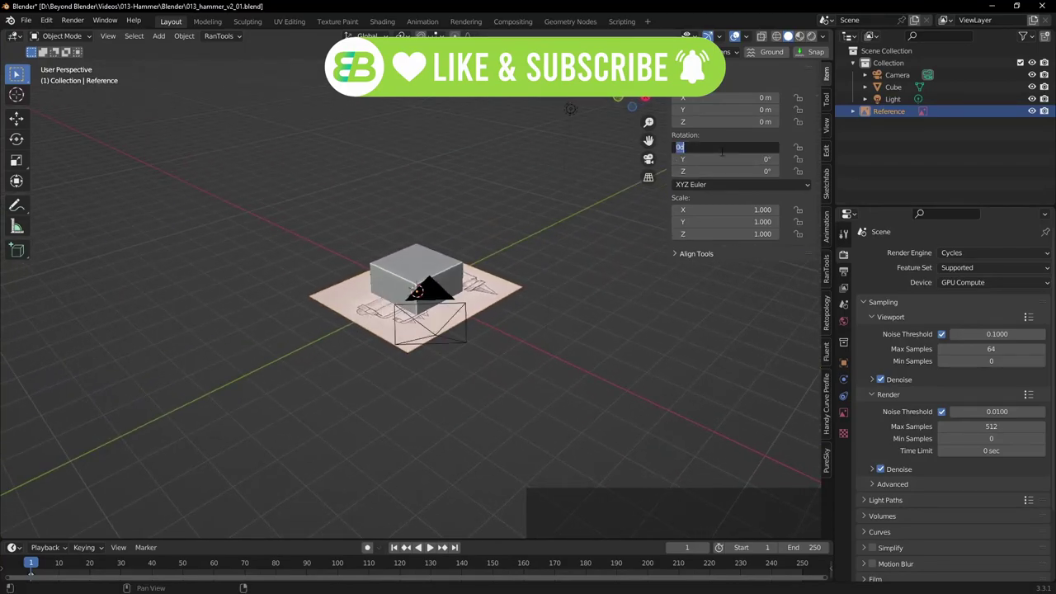
key("Return")
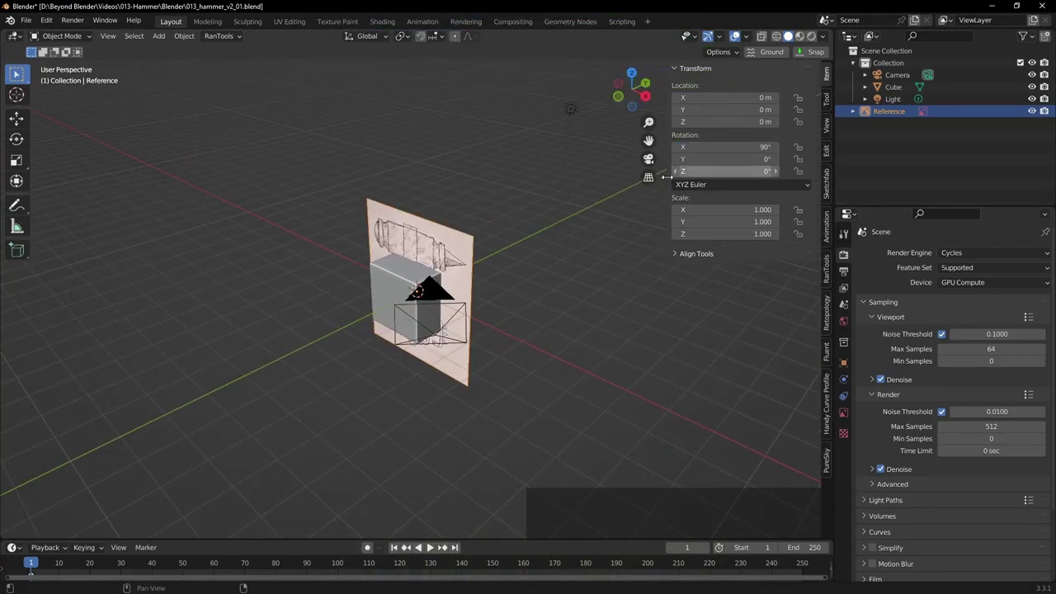
key("KP_1")
left_click(1034, 90)
left_click(849, 413)
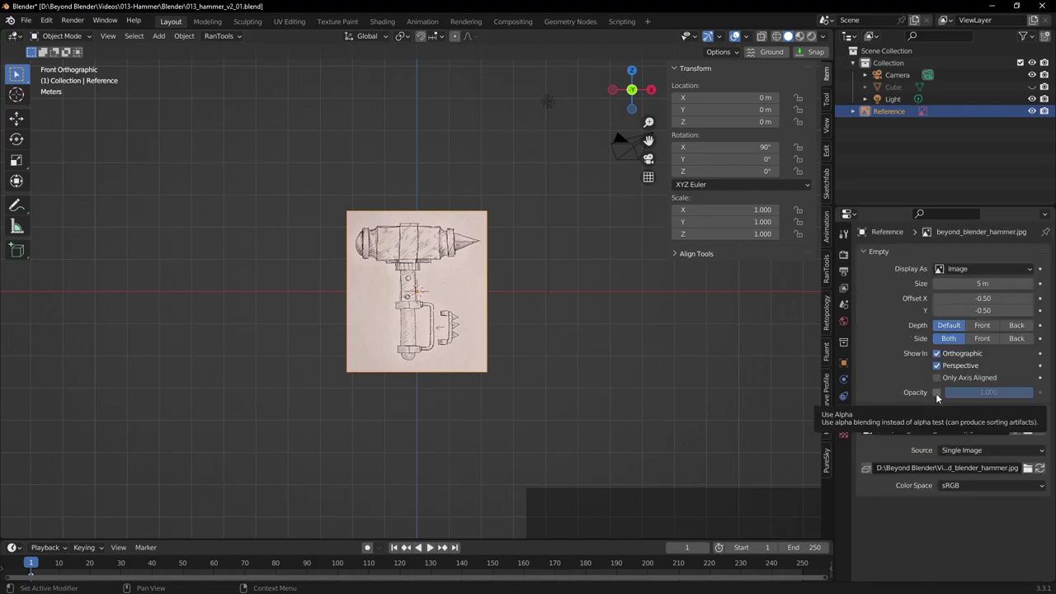
Enable opacity on the reference image and lower it to about 0.055
left_click(27, 119)
scroll("up", 3)
left_click(426, 194)
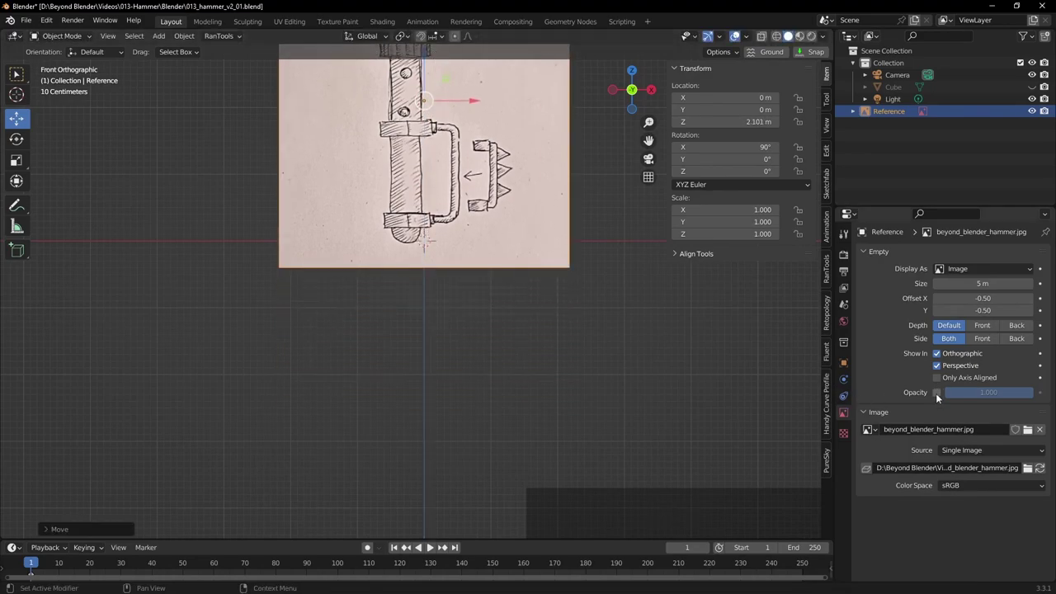
left_click(939, 397)
left_click(1009, 399)
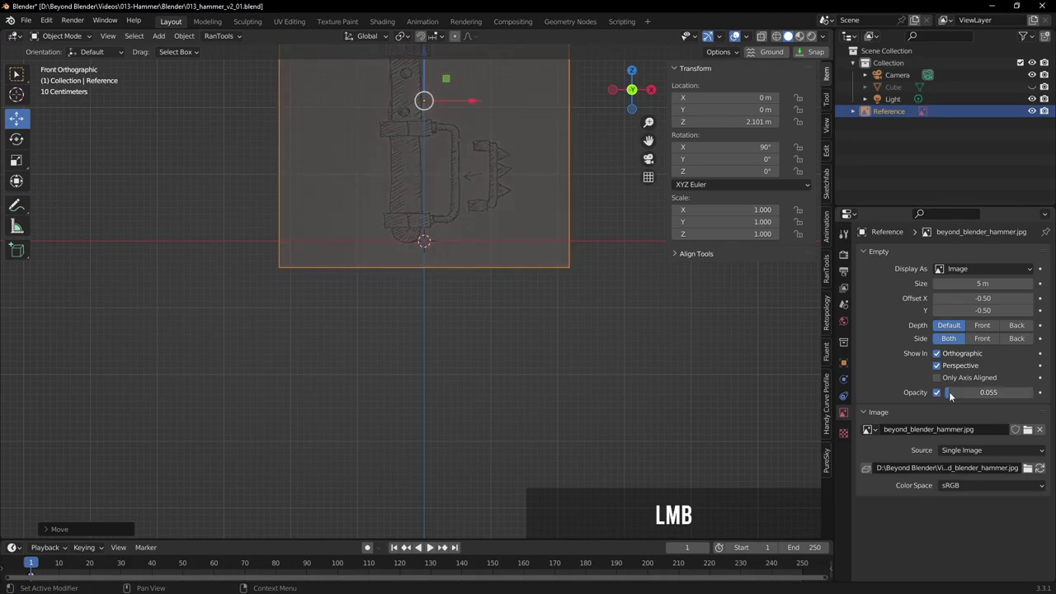
Move the reference up about 2.1 m and sideways so the handle sits on the vertical axis
scroll("up", 3)
middle_click(471, 167)
left_click(466, 194)
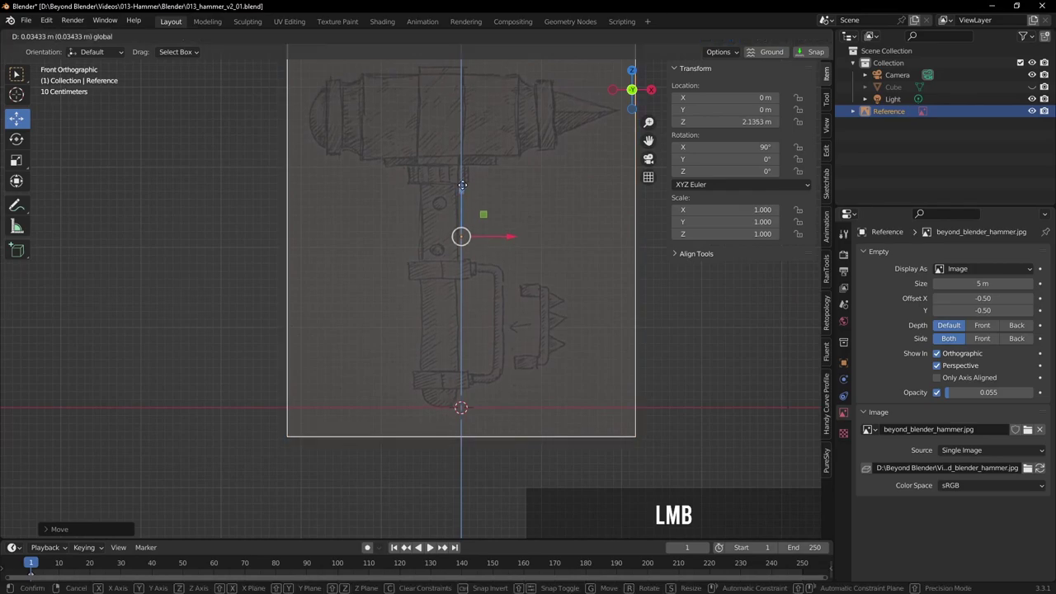
left_click(514, 237)
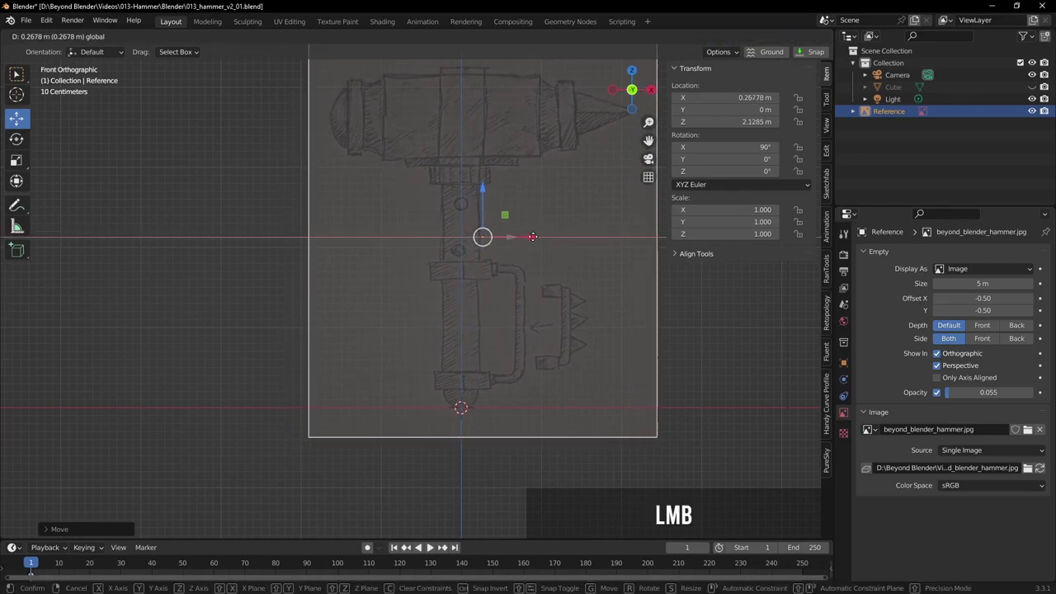
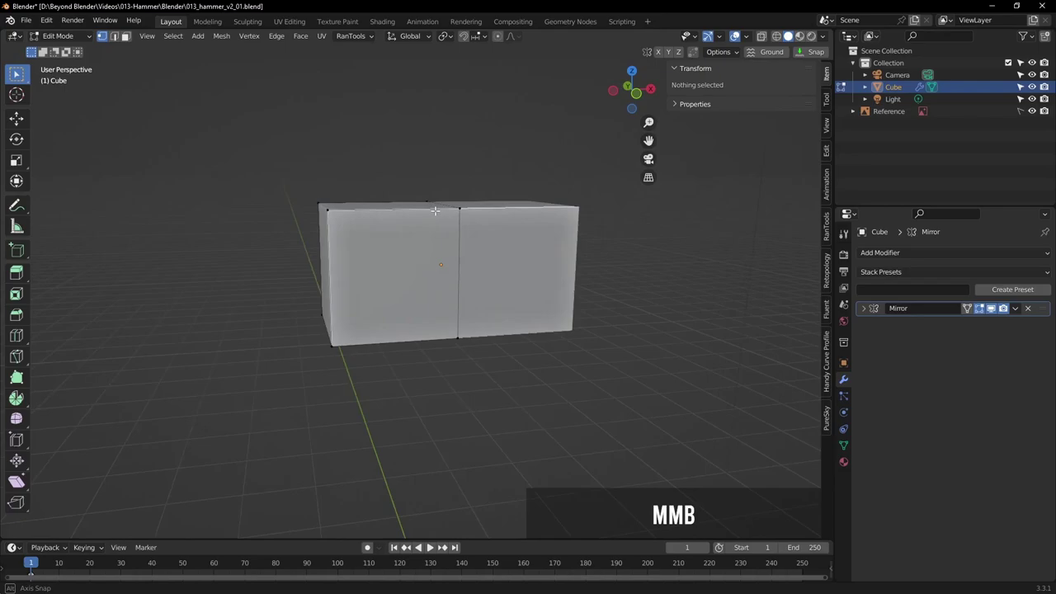
View the mirrored head block straight from the front
key("KP_1")
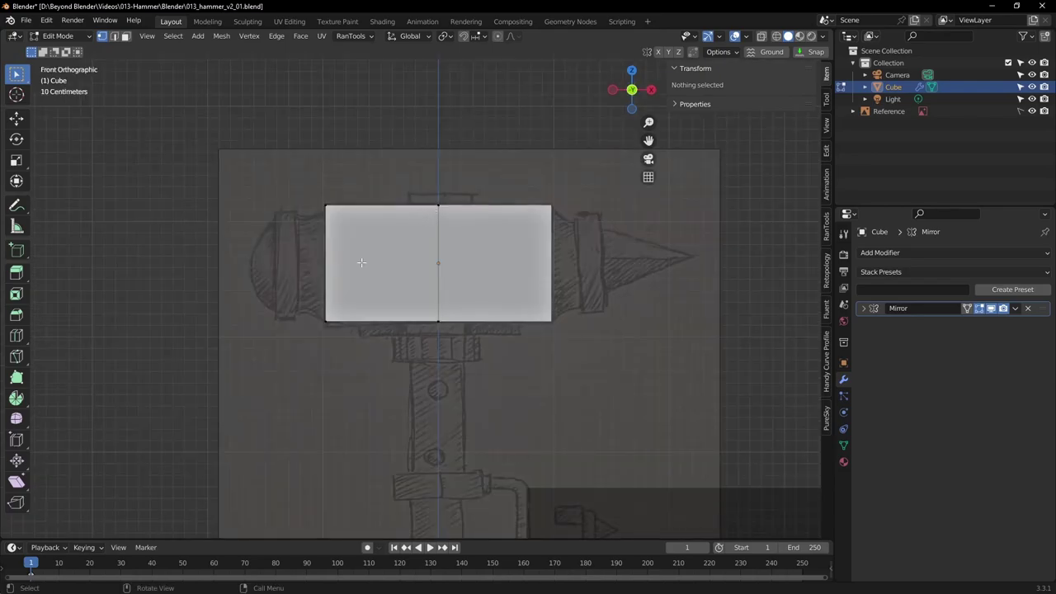
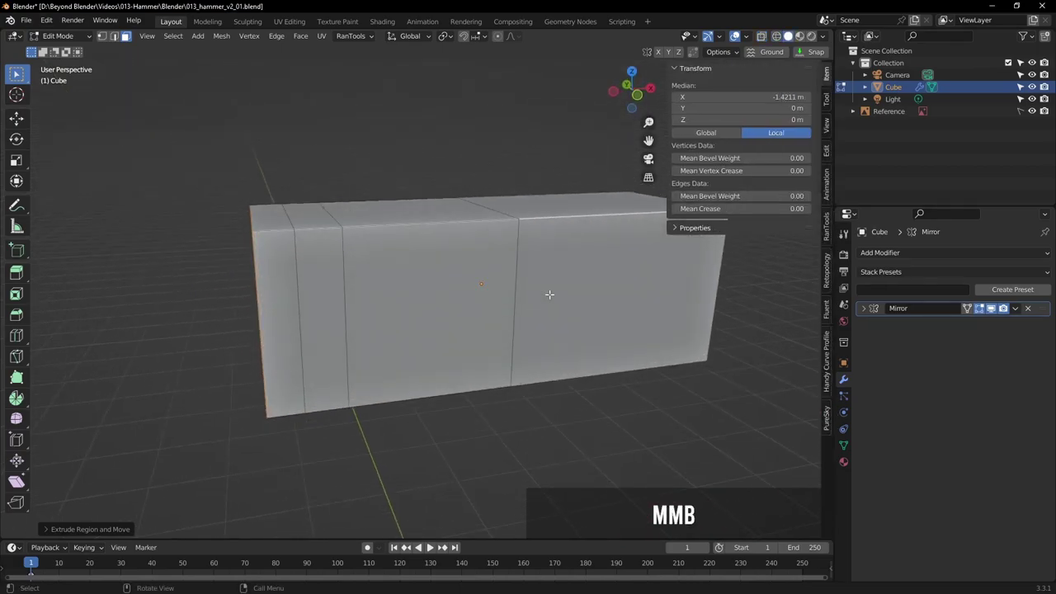
View the lengthened head from the front and zoom in on it
key("KP_1")
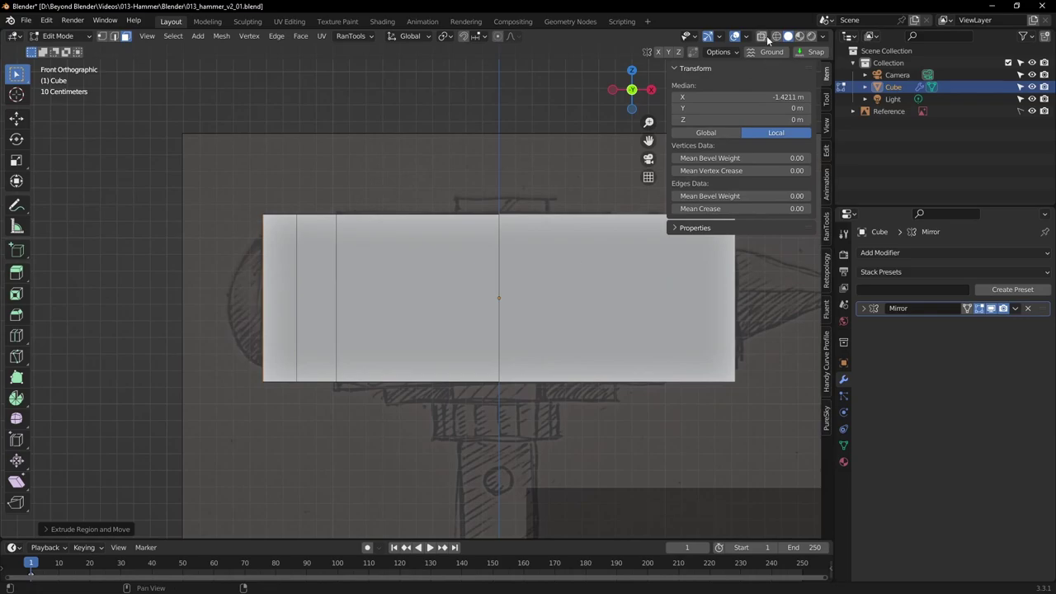
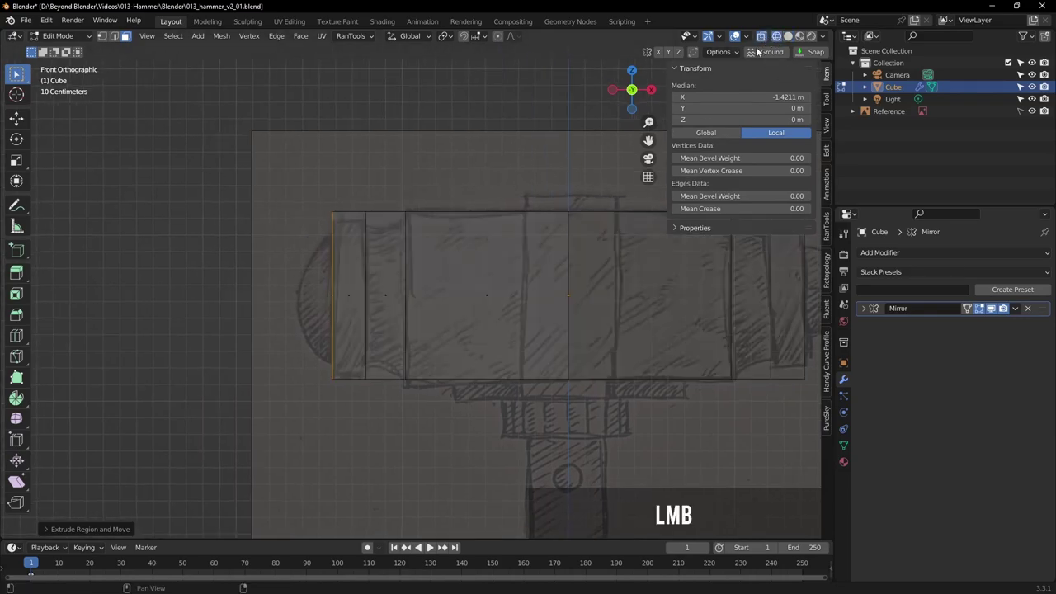
scroll("up", 3)
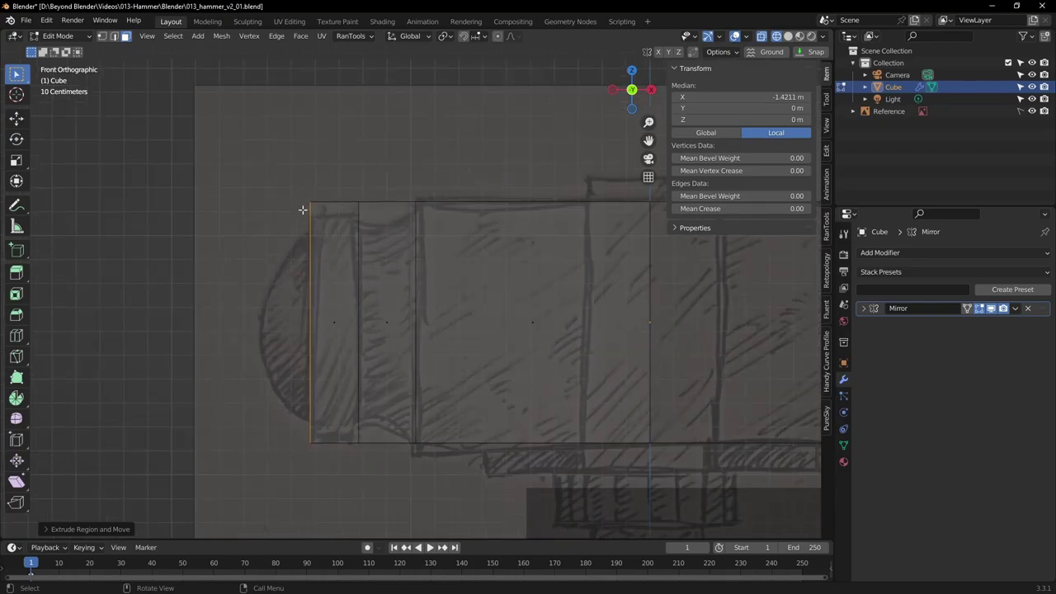
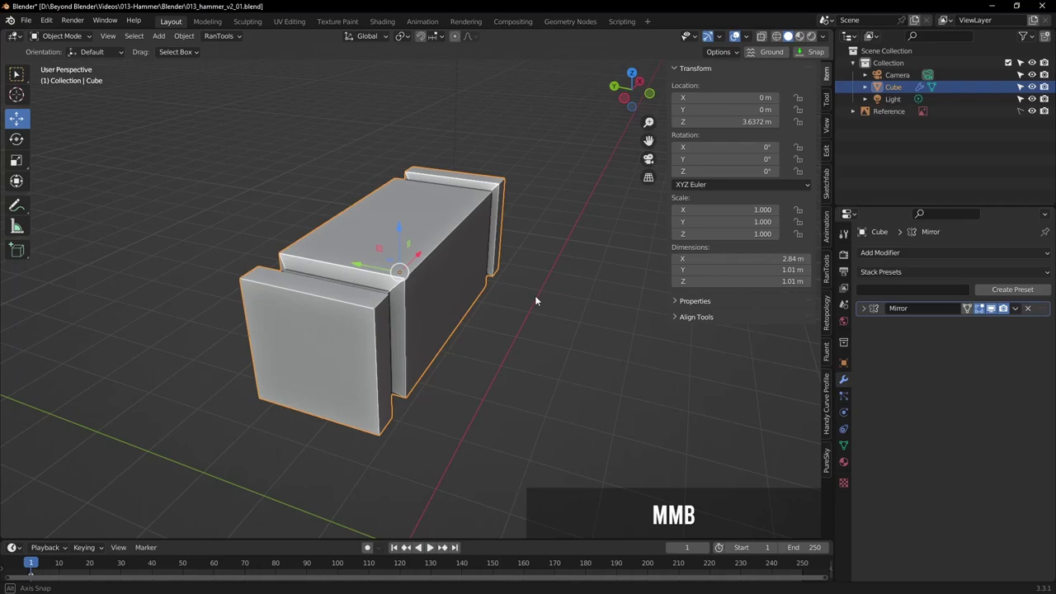
Orbit around the grooved head block and return to front view before saving
middle_click(461, 278)
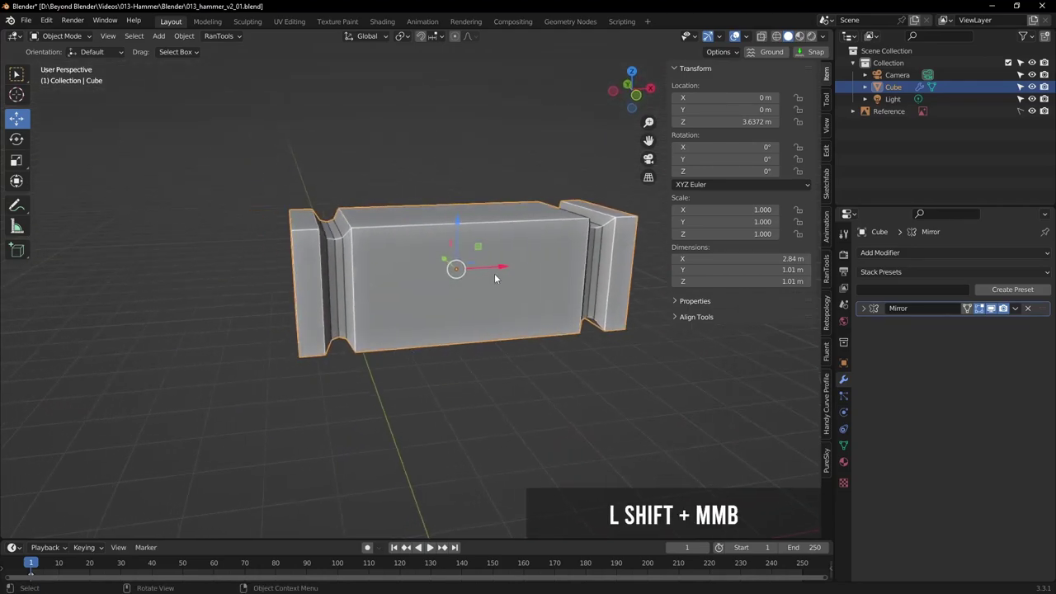
key("KP_1")
middle_click(447, 262)
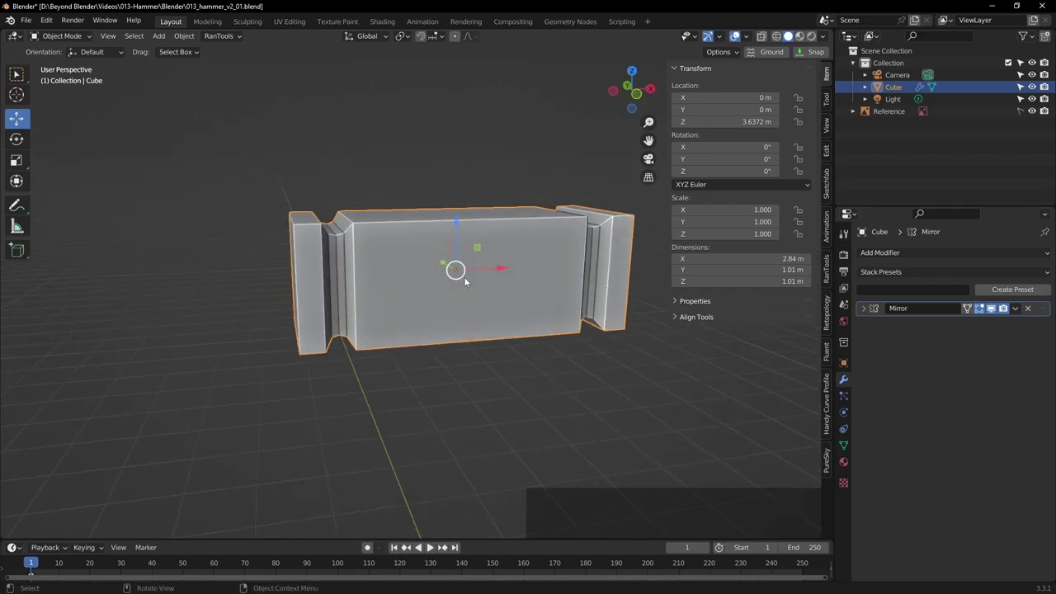
key("KP_1")
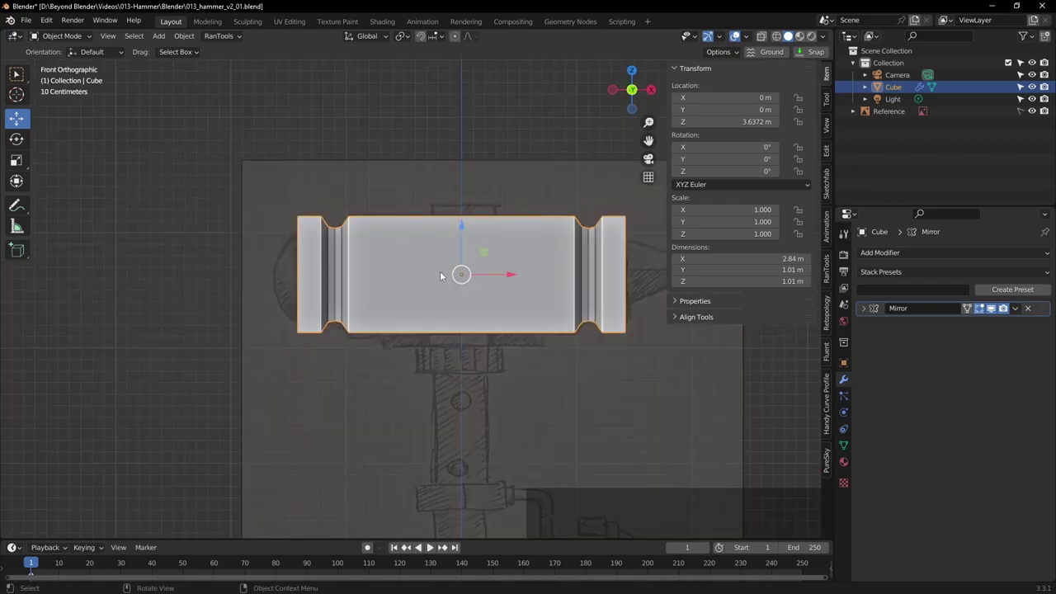
scroll("up", 3)
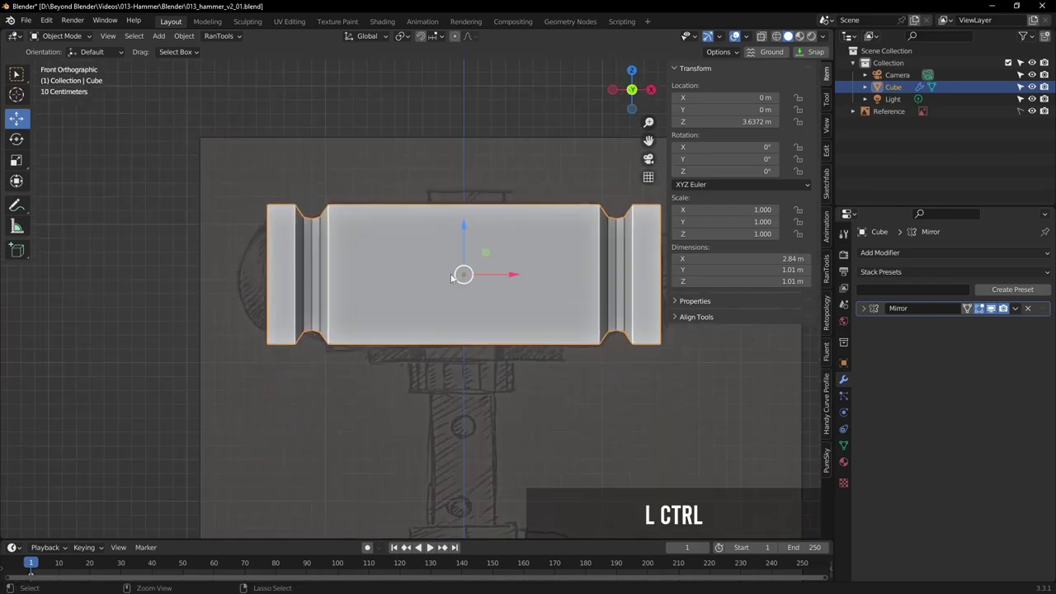
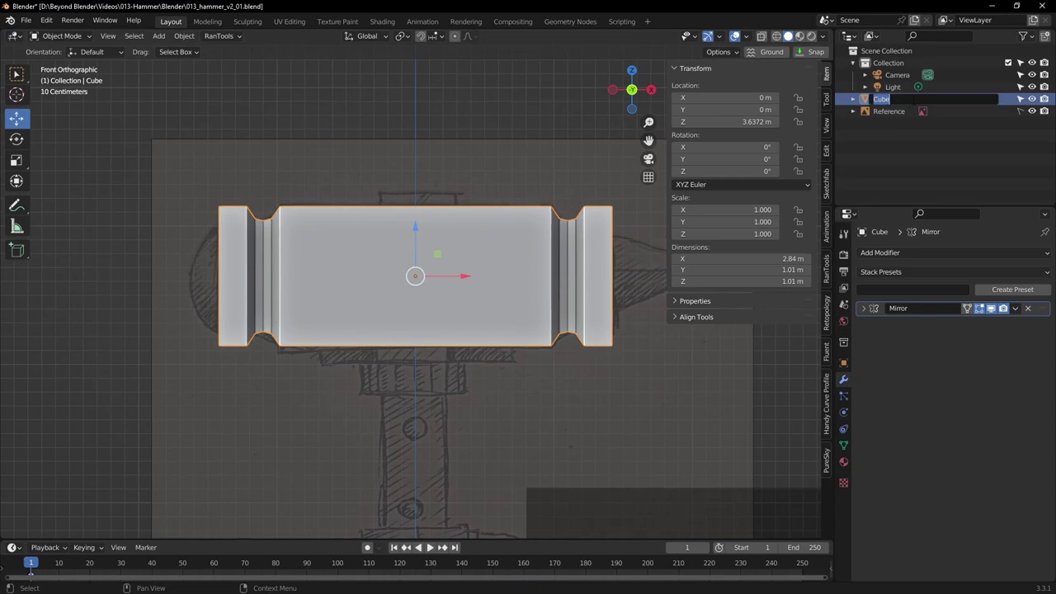
Rename the hammer head object from Cube to HeadBase
key("shift+h")
key("e")
key("d")
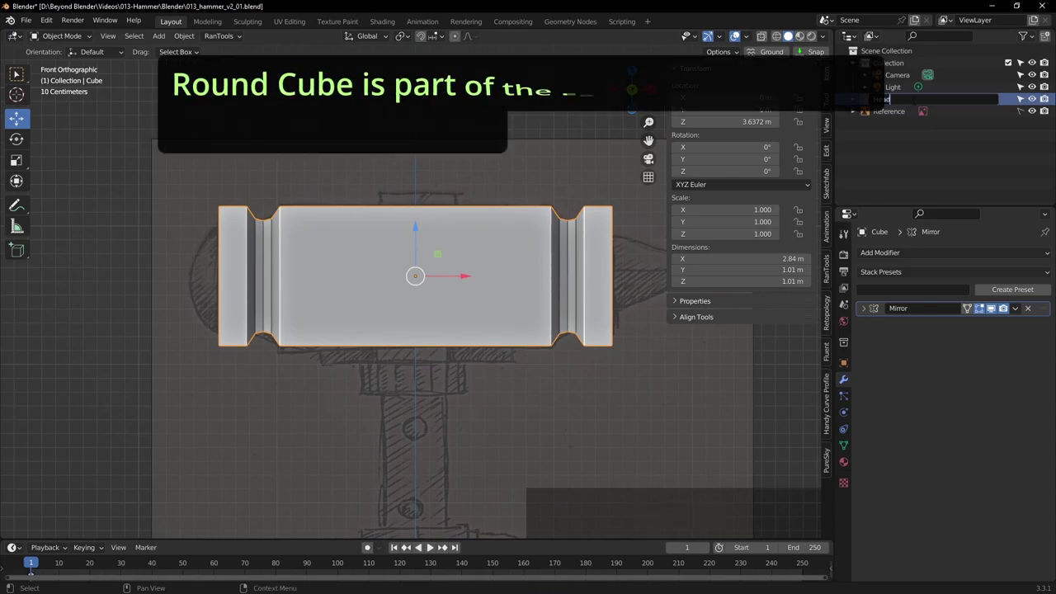
key("shift+b")
key("a")
key("Return")
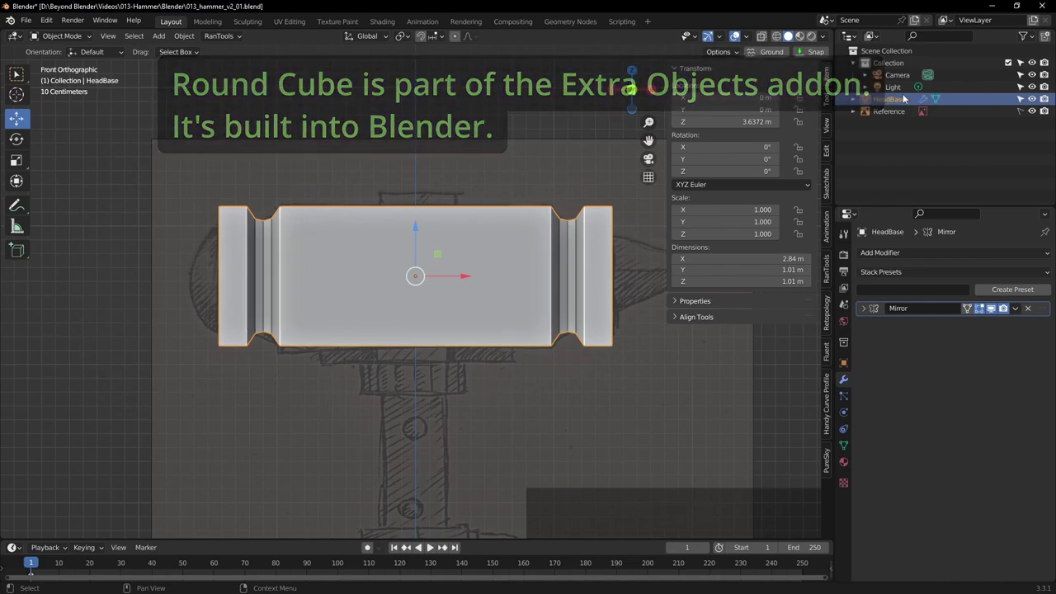
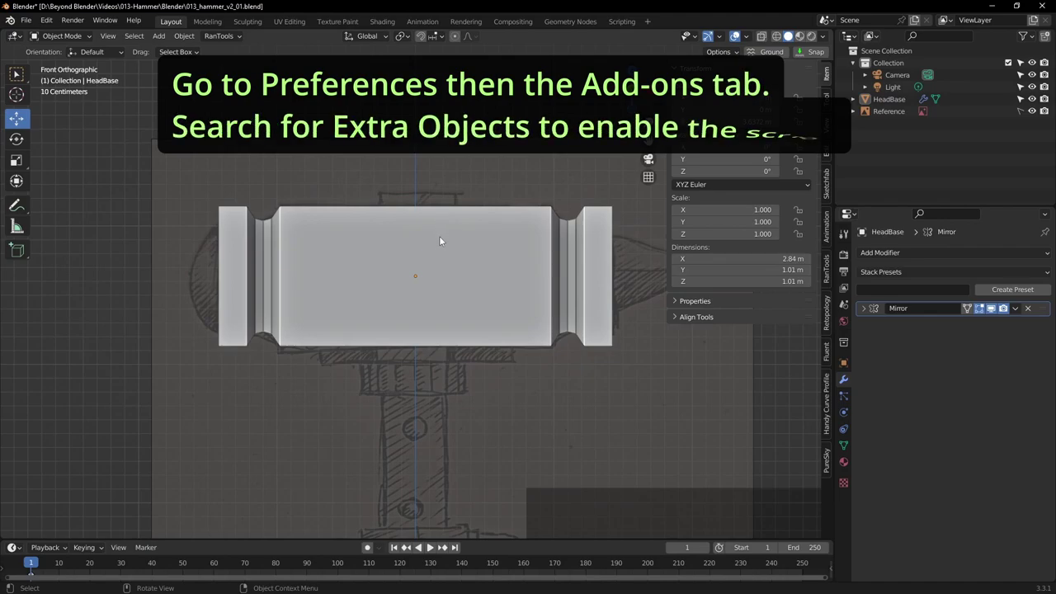
Reframe the head in the viewport and bring up the Add menu with Shift+A
middle_click(400, 262)
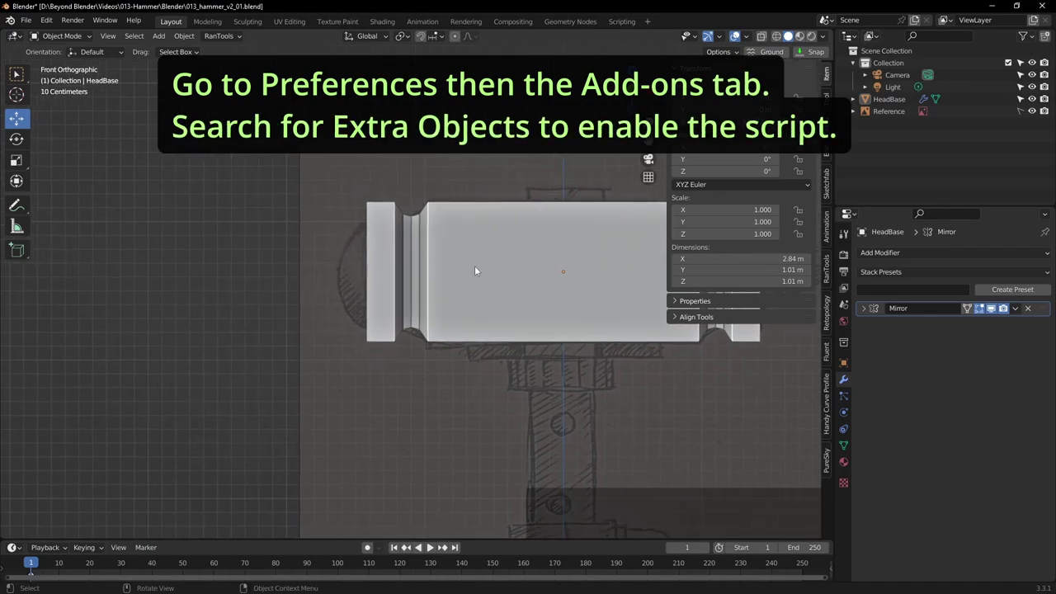
middle_click(543, 286)
scroll("down", 3)
middle_click(480, 286)
scroll("up", 3)
key("shift+a")
Add a Round Cube mesh, then undo it since it landed at the bottom
left_click(408, 83)
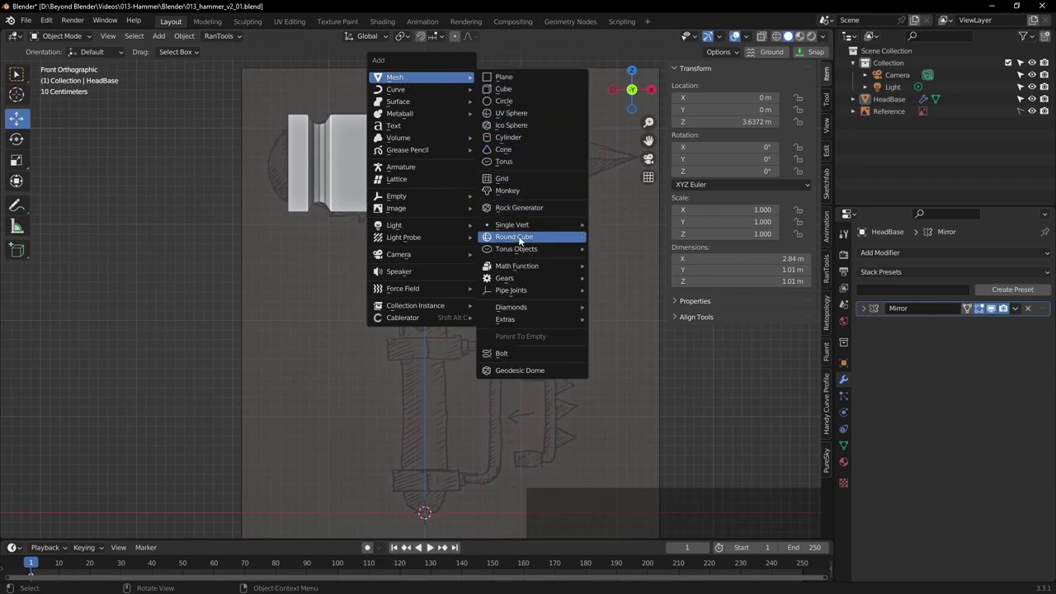
left_click(524, 239)
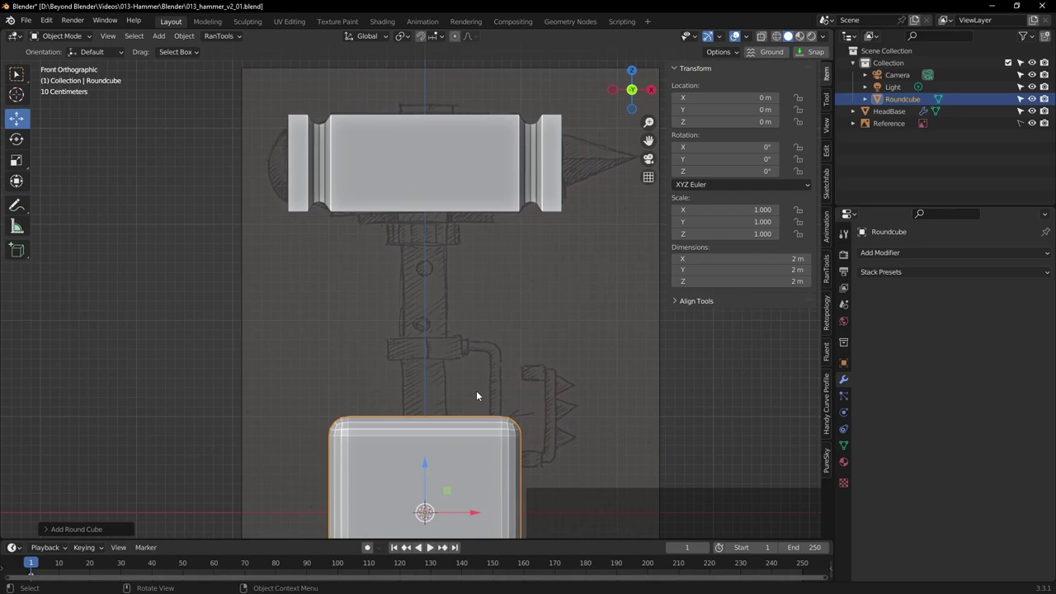
key("ctrl+z")
middle_click(438, 284)
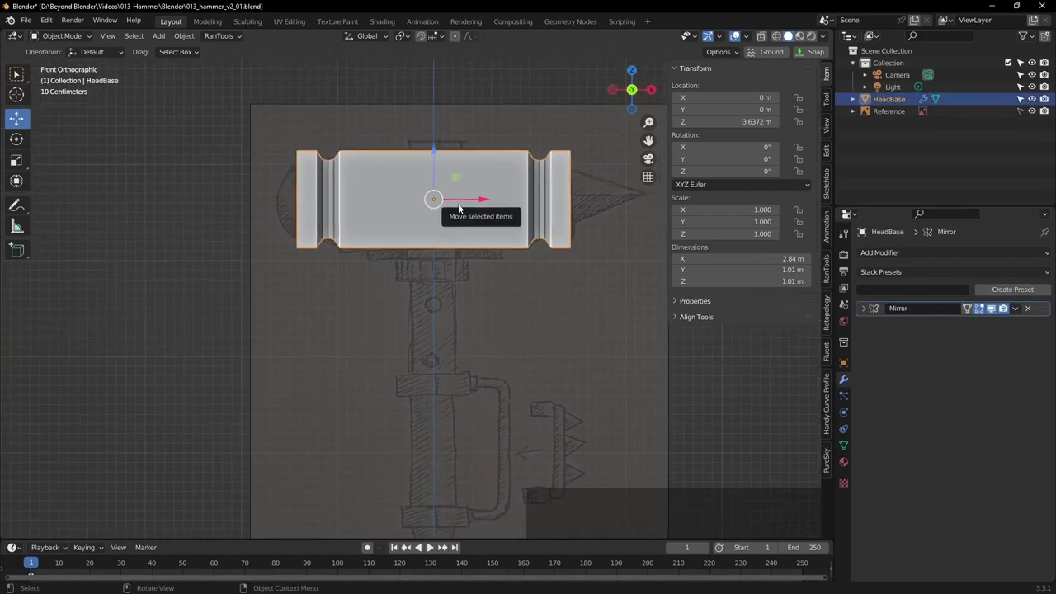
Snap the 3D cursor to the centre of HeadBase and deselect the head
key("shift+s")
left_click(459, 277)
left_click(522, 309)
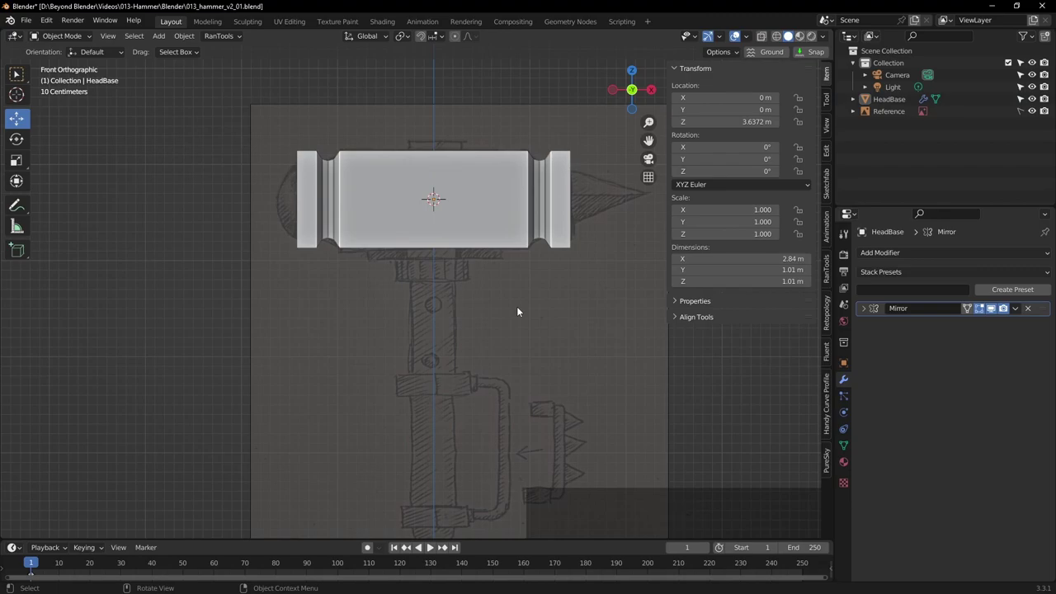
Add a Round Cube at the cursor using the Quadsphere preset with 7 arc divisions
key("shift+a")
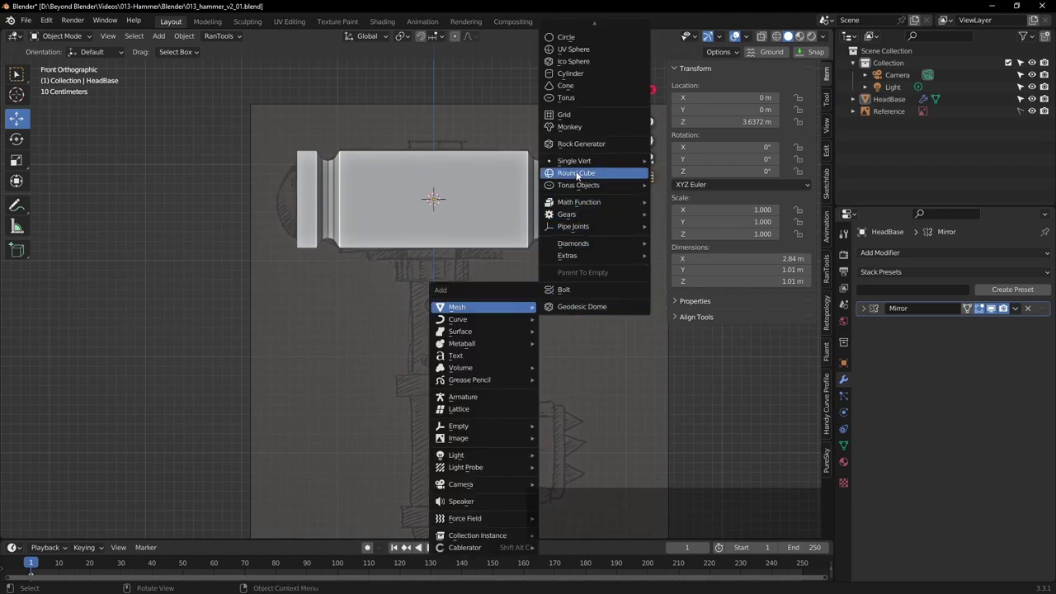
left_click(578, 173)
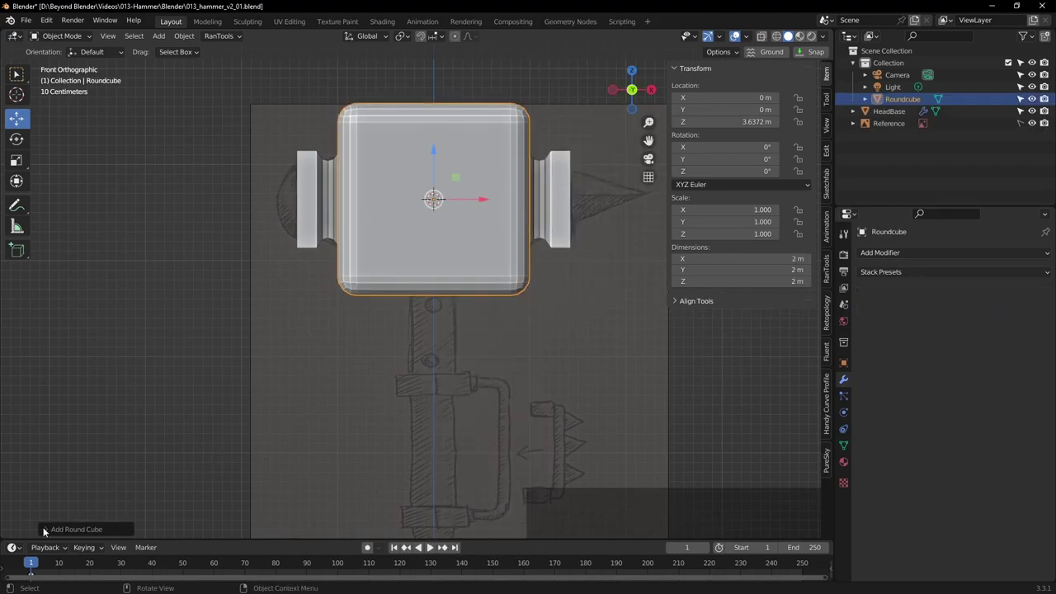
left_click(50, 531)
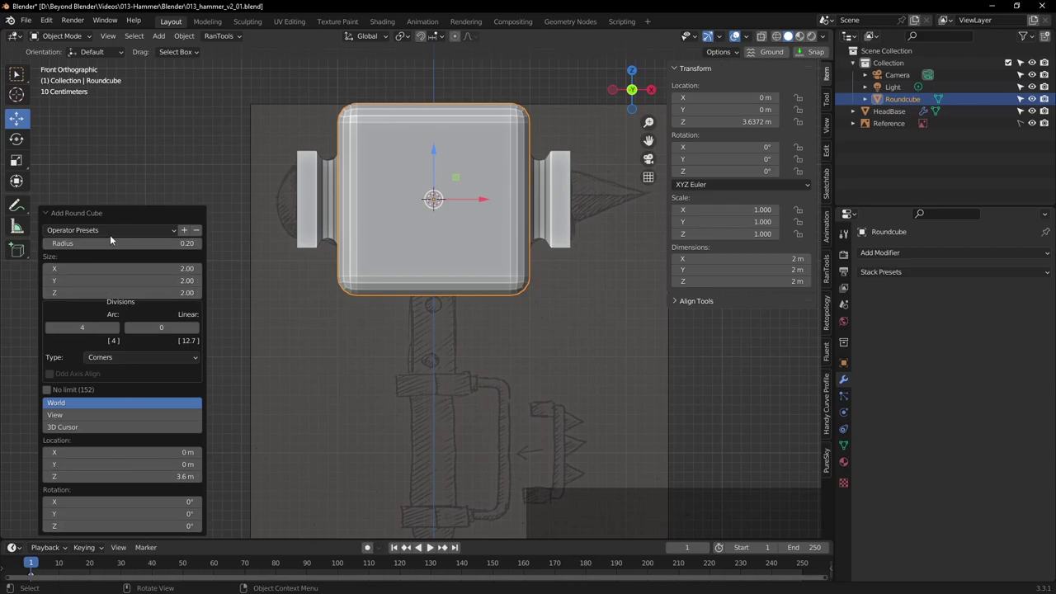
left_click(123, 233)
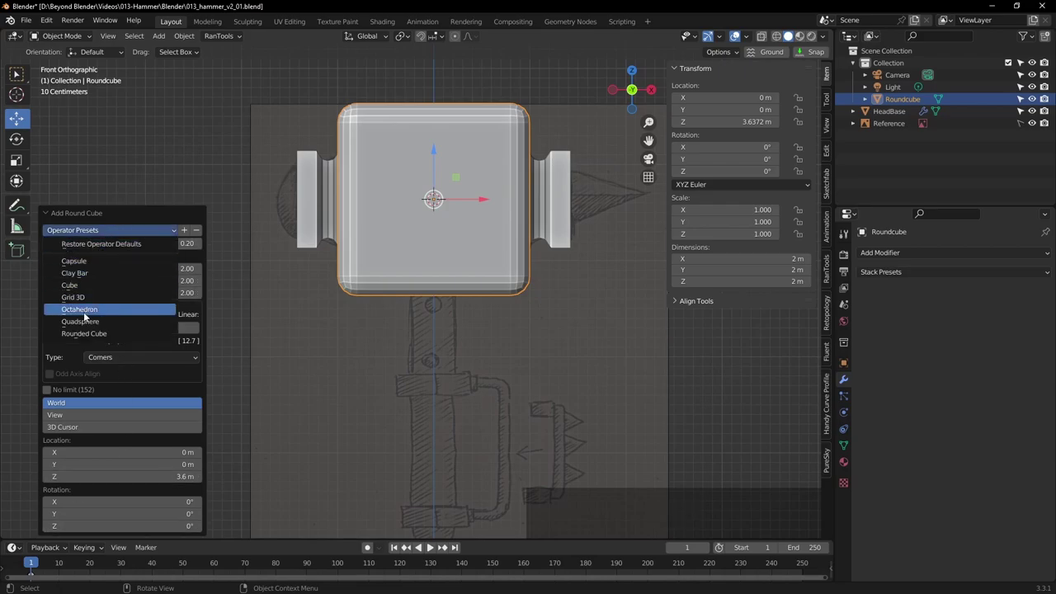
left_click(90, 339)
left_click(89, 230)
left_click(86, 323)
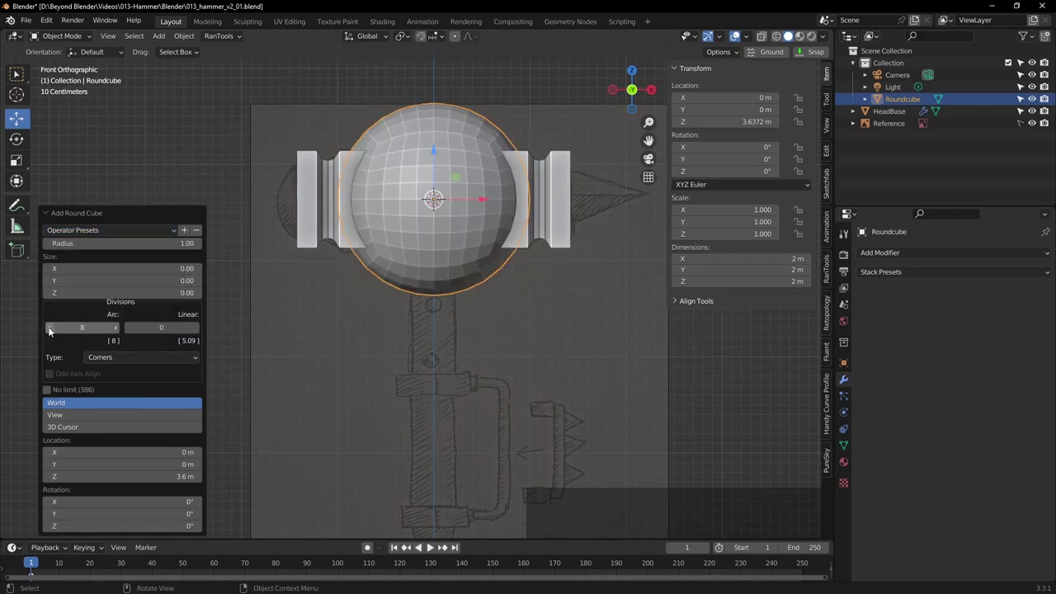
left_click(53, 330)
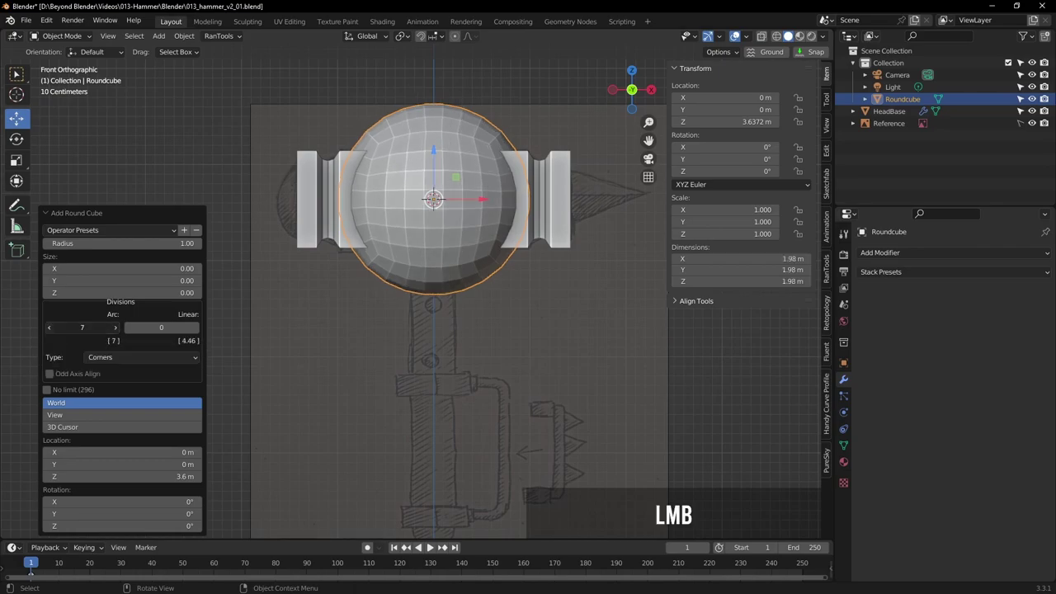
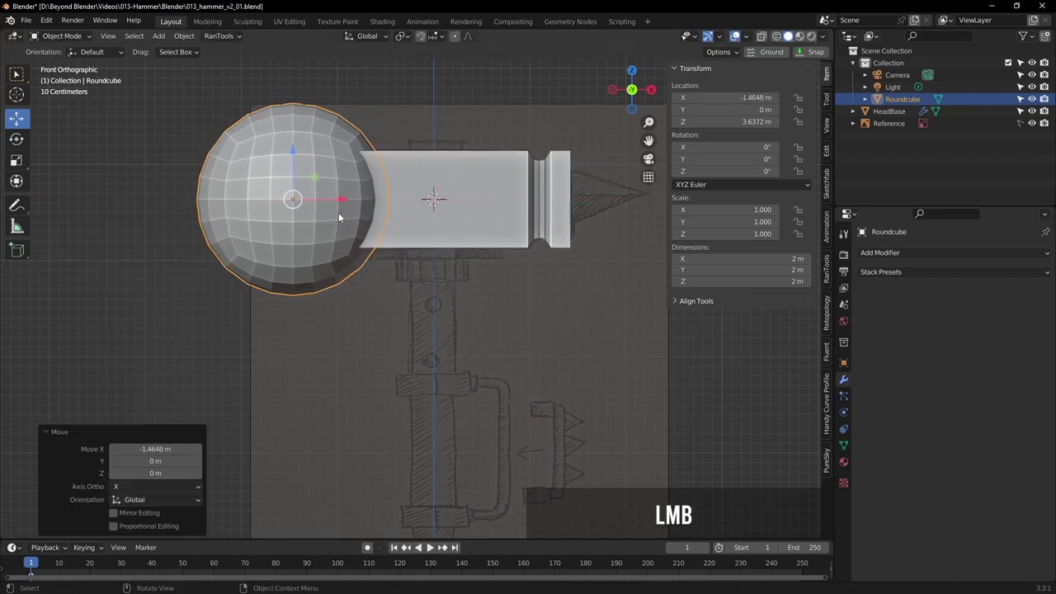
Move the sphere to the head's left end and scale it to about 0.416
left_click(781, 39)
middle_click(420, 186)
scroll("up", 3)
middle_click(431, 226)
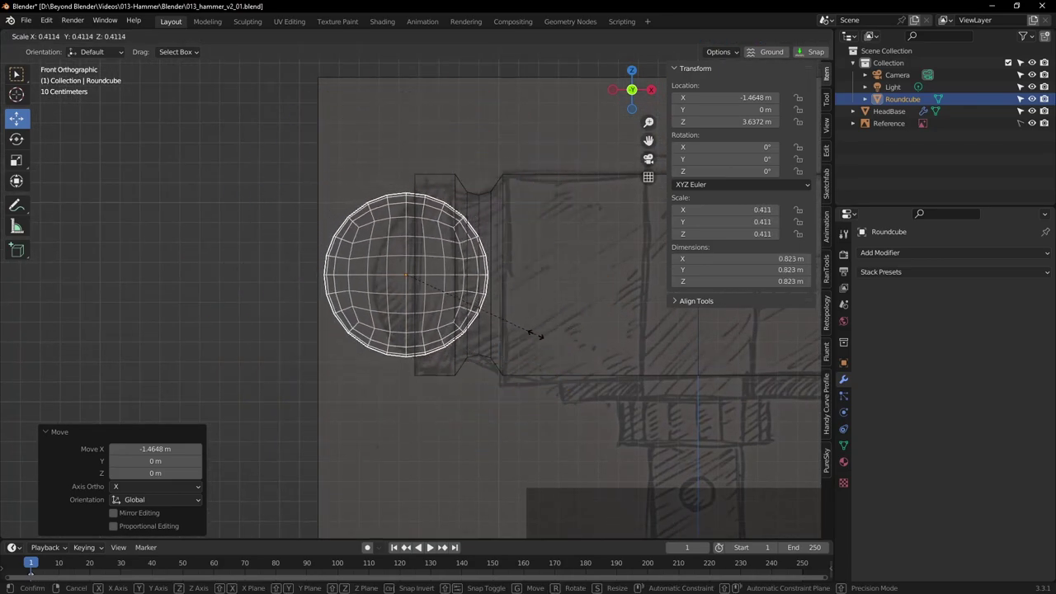
left_click(542, 337)
middle_click(584, 242)
scroll("up", 3)
middle_click(494, 256)
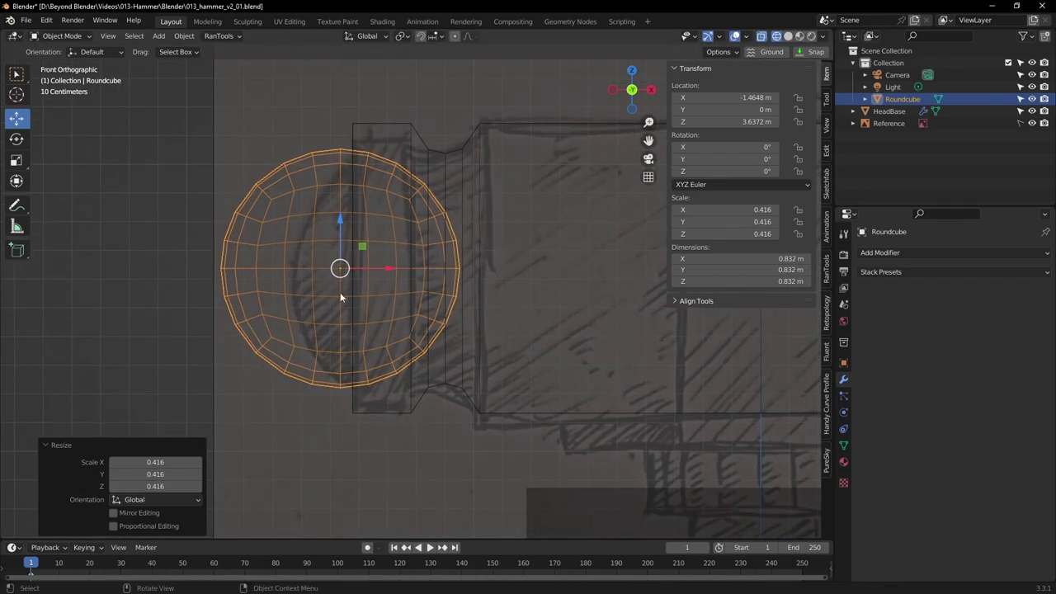
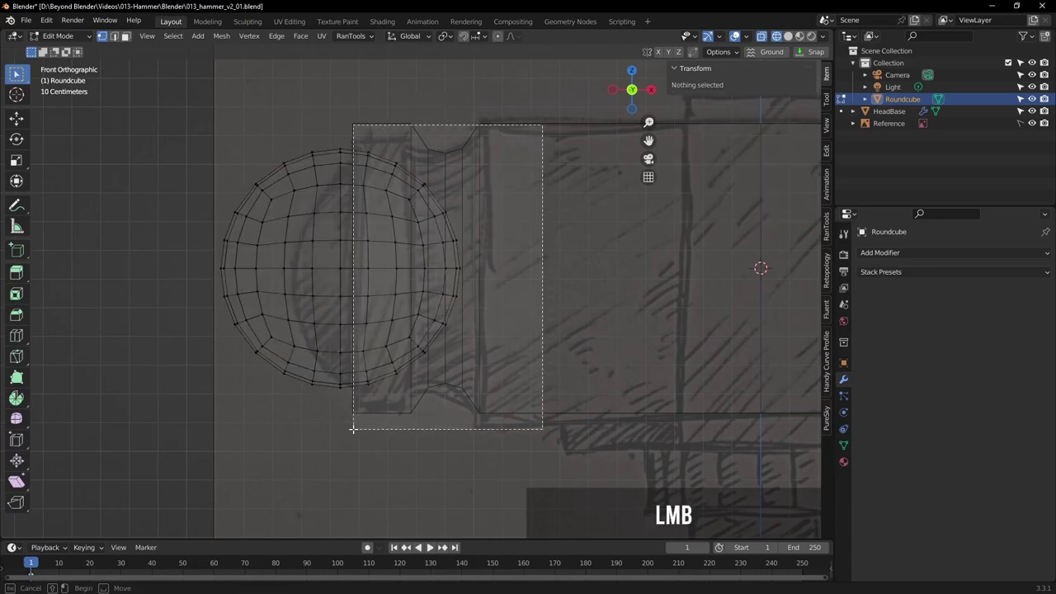
Delete the faces of the sphere's inner half to leave a dome cap, back in Object Mode
key("Delete")
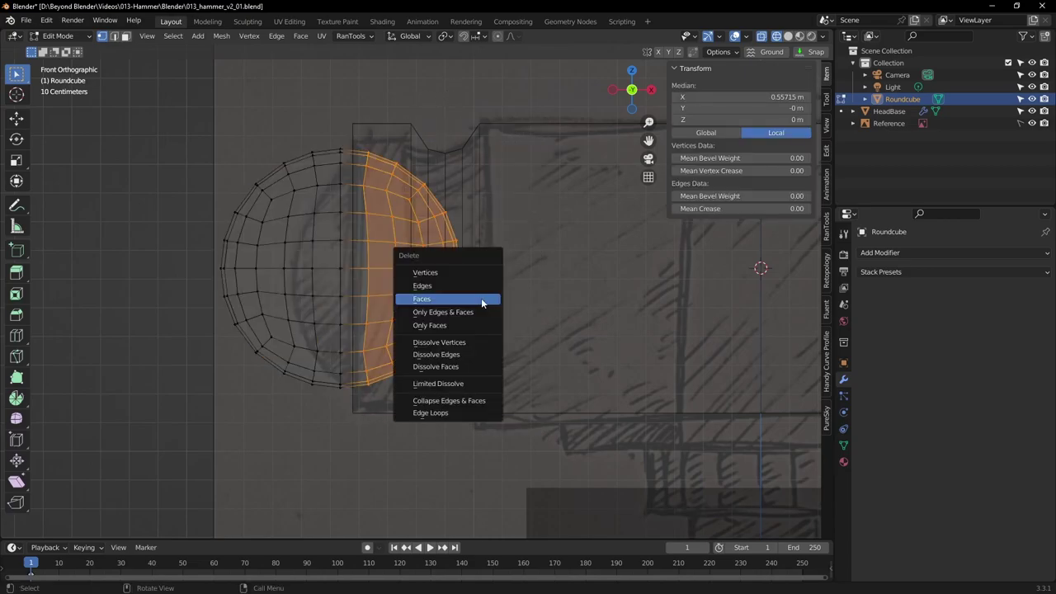
left_click(445, 274)
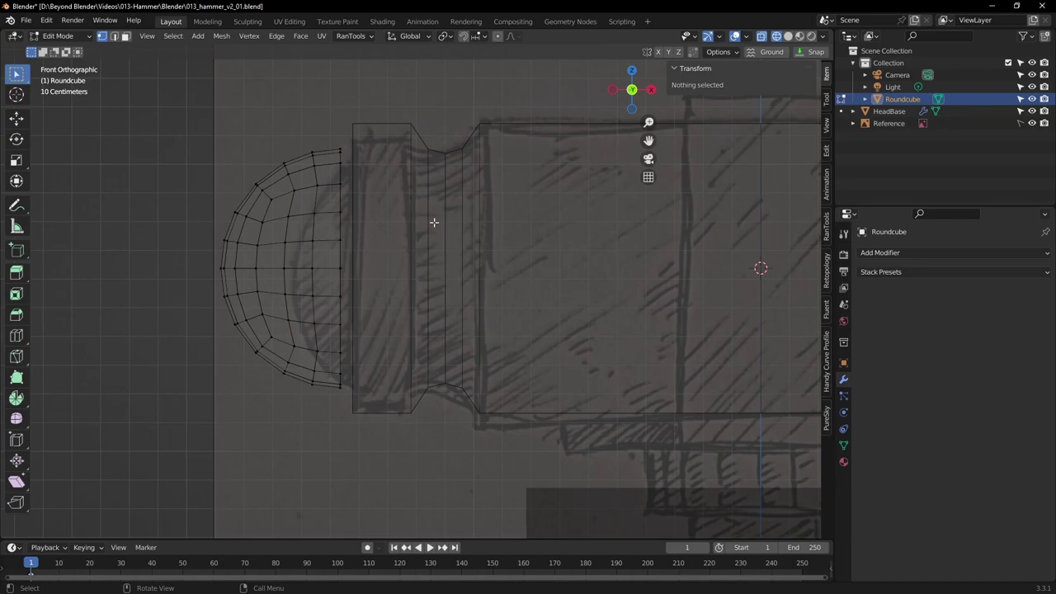
key("Tab")
middle_click(438, 228)
scroll("down", 3)
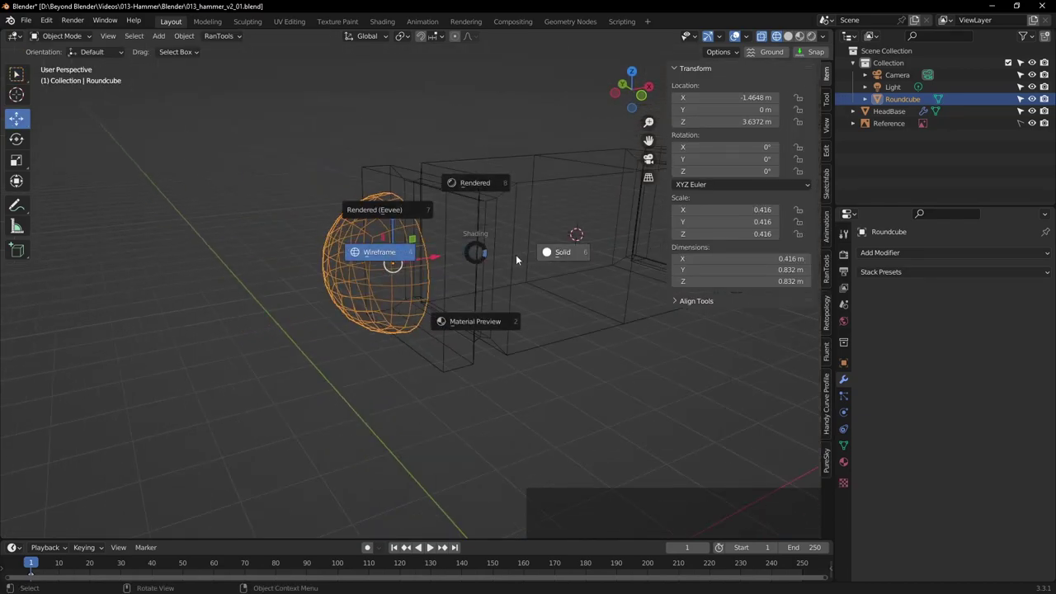
In front orthographic view, drag the Roundcube cap along X away from the head's end plate
left_click(561, 257)
middle_click(537, 269)
middle_click(557, 273)
scroll("up", 3)
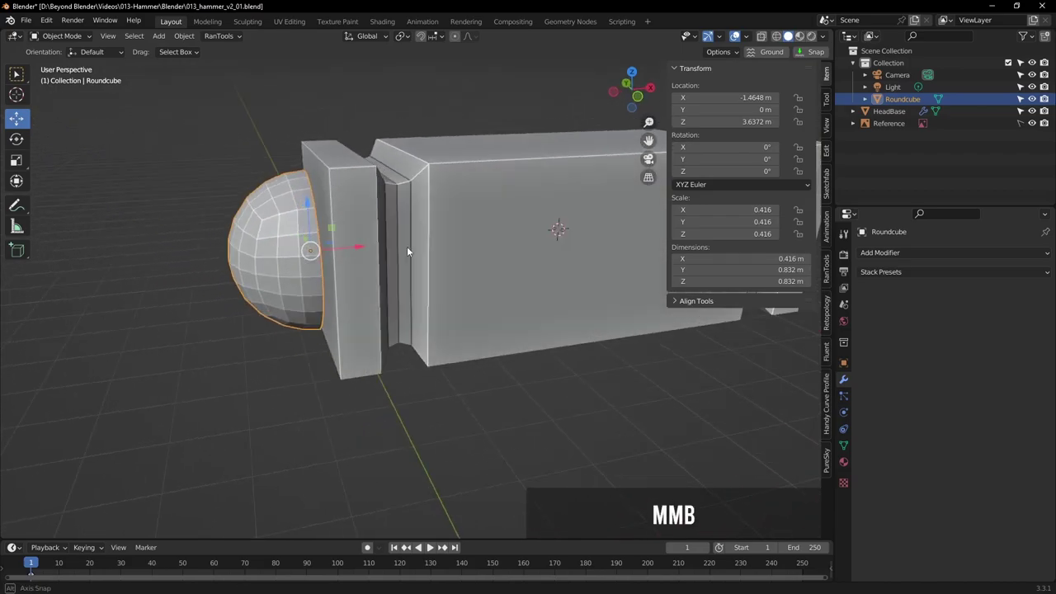
key("KP_1")
scroll("up", 3)
middle_click(377, 220)
left_click(401, 275)
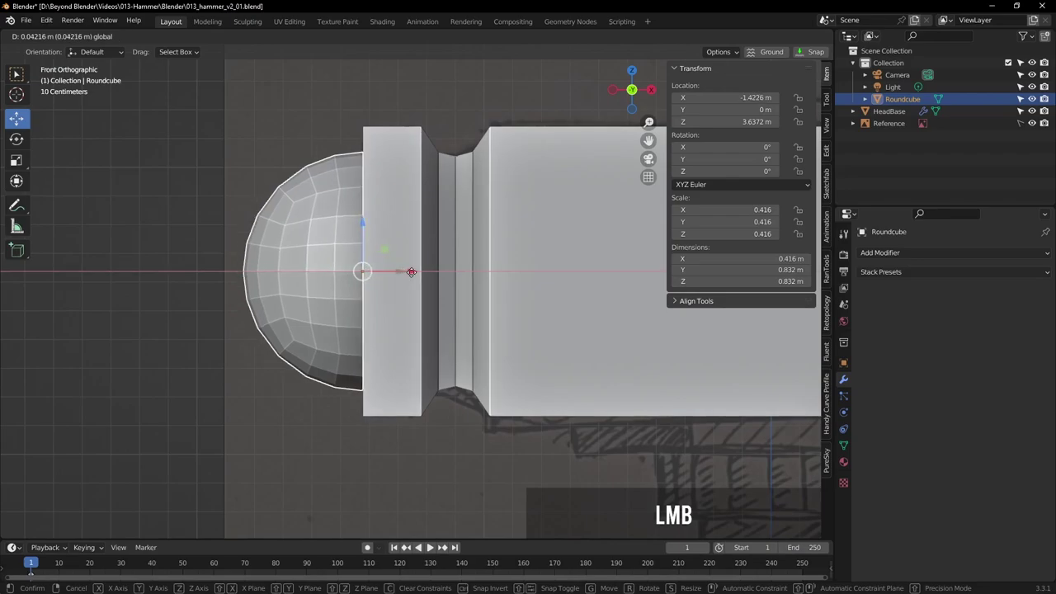
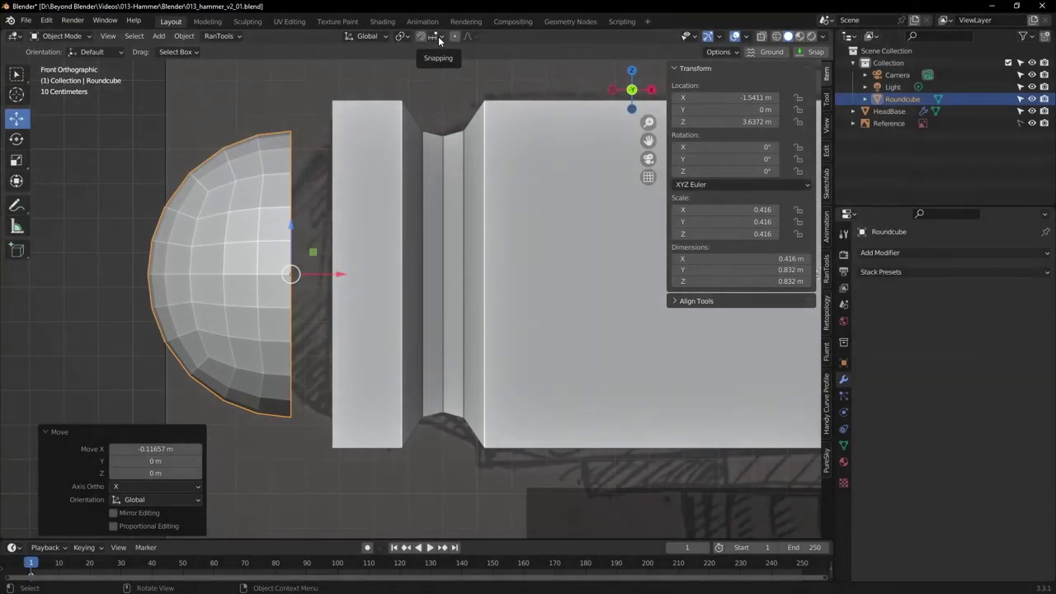
Enable Vertex snapping and snap the Roundcube cap flush against the end plate
left_click(445, 42)
left_click(410, 86)
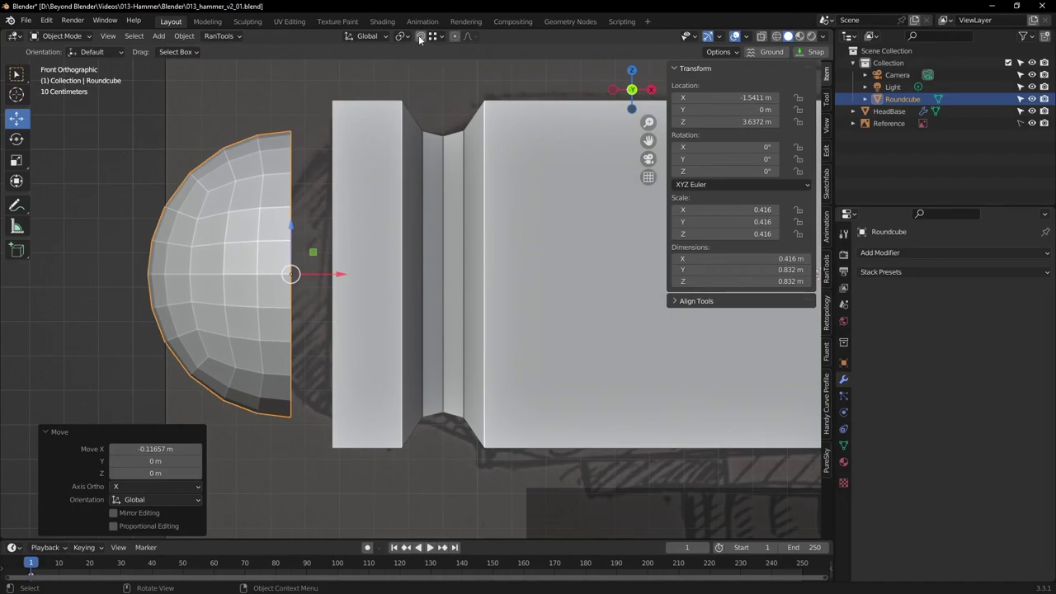
left_click(422, 38)
left_click(344, 276)
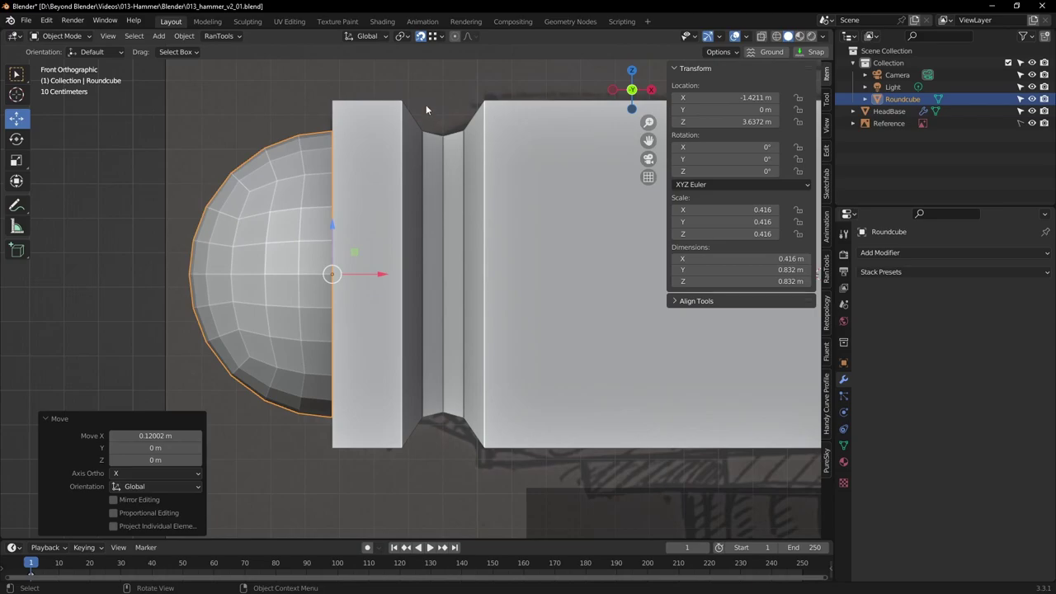
Pull the cap back along X to about -1.59 m, clear of the end plate
left_click(426, 39)
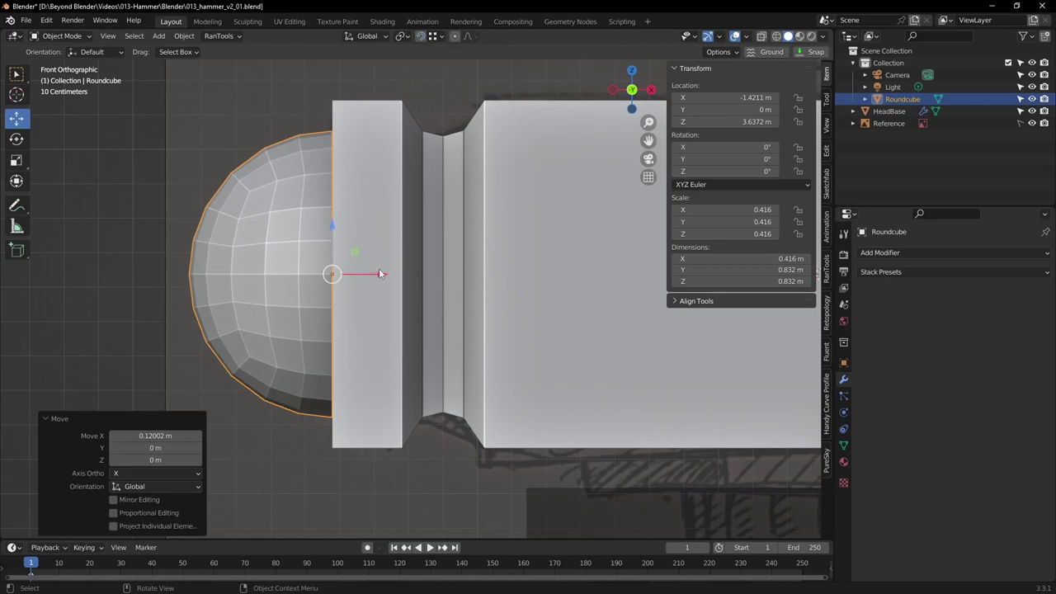
left_click(386, 276)
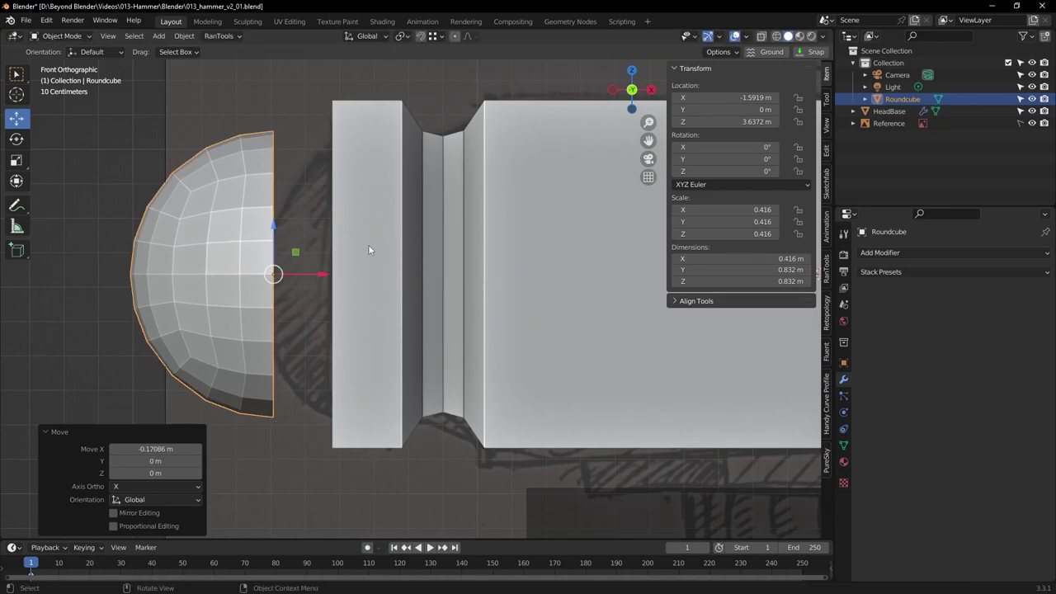
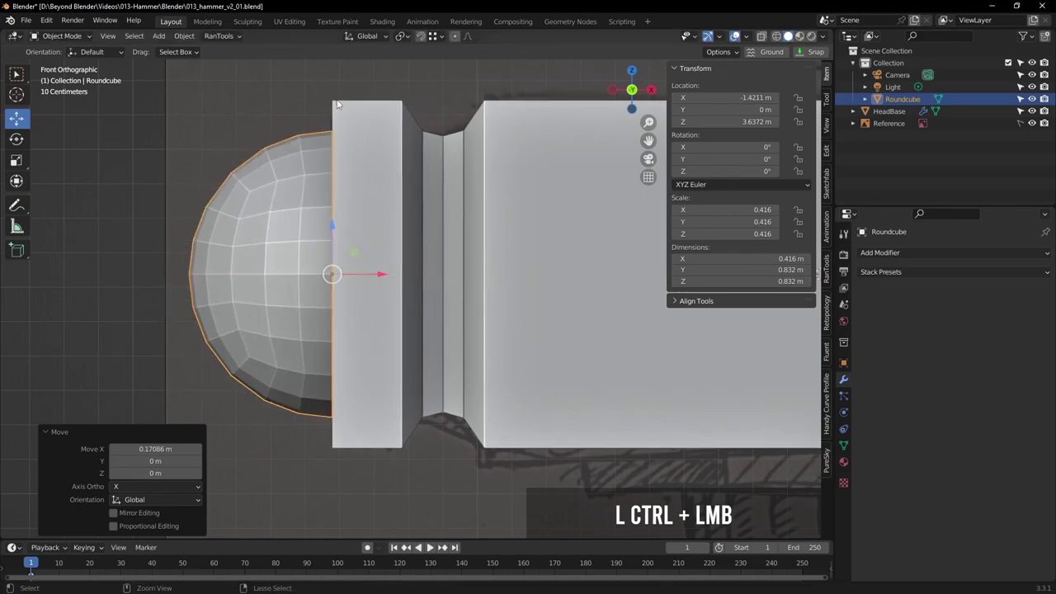
Frame the head in front view and switch shading to wireframe over the reference sketch
middle_click(442, 174)
scroll("down", 3)
middle_click(541, 223)
key("KP_1")
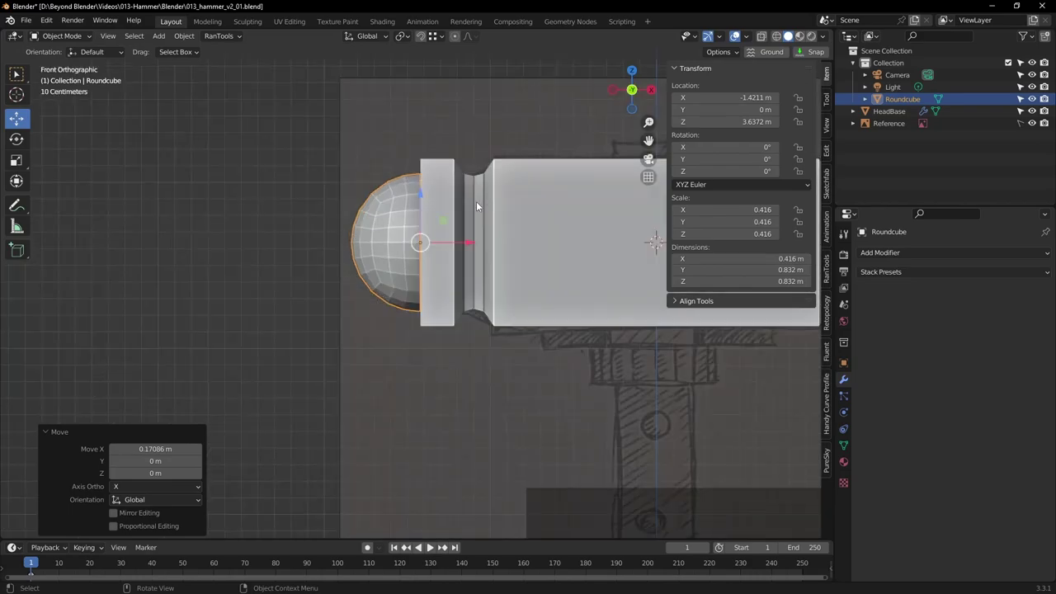
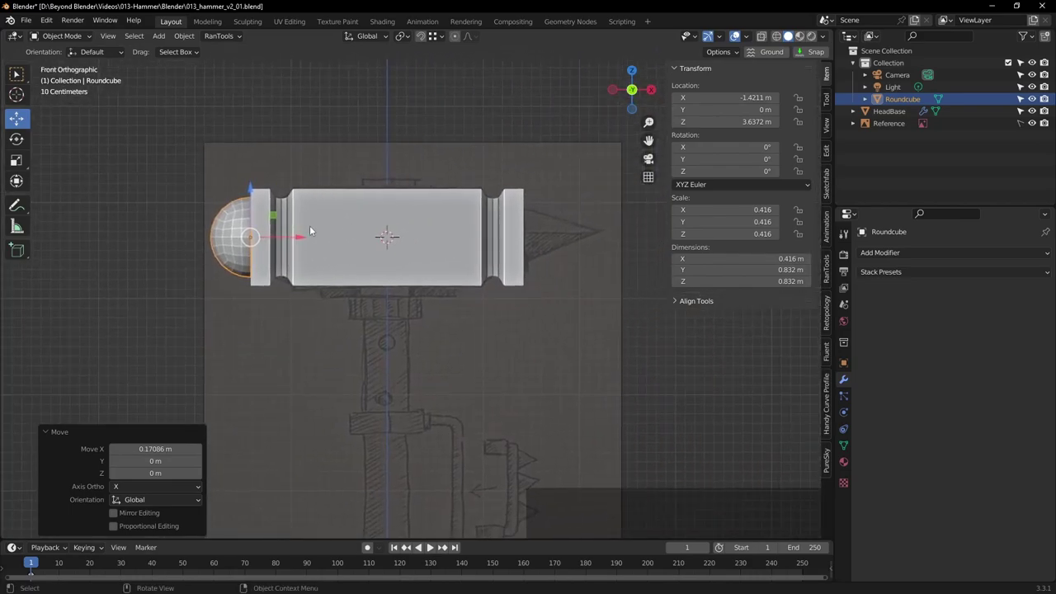
left_click(780, 41)
left_click(392, 121)
Move the Roundcube cap back flush against the head's end plate at about X -1.42 m
scroll("up", 3)
middle_click(338, 207)
left_click(353, 245)
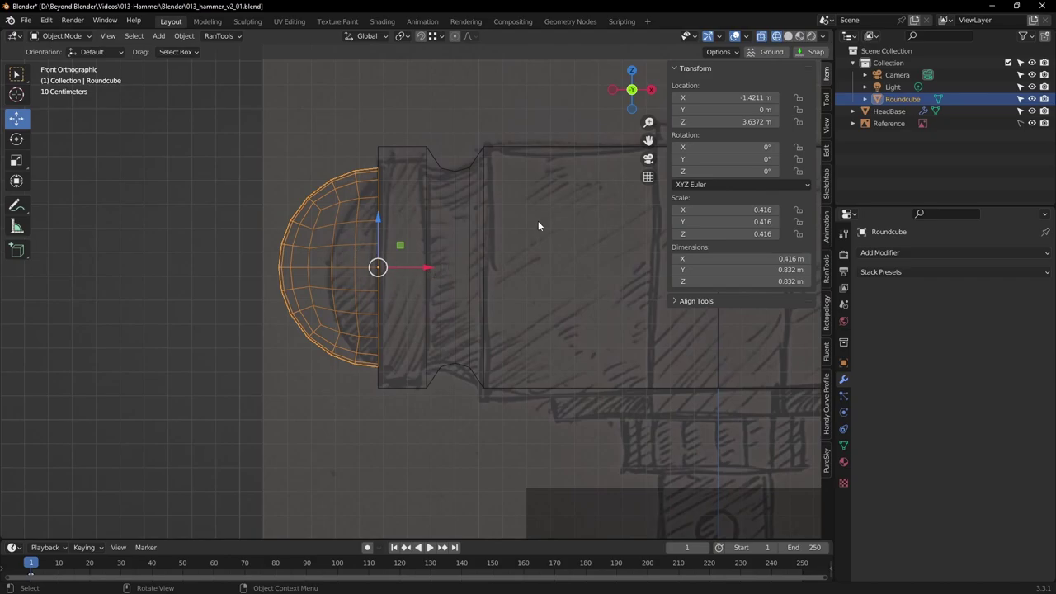
scroll("up", 3)
middle_click(528, 215)
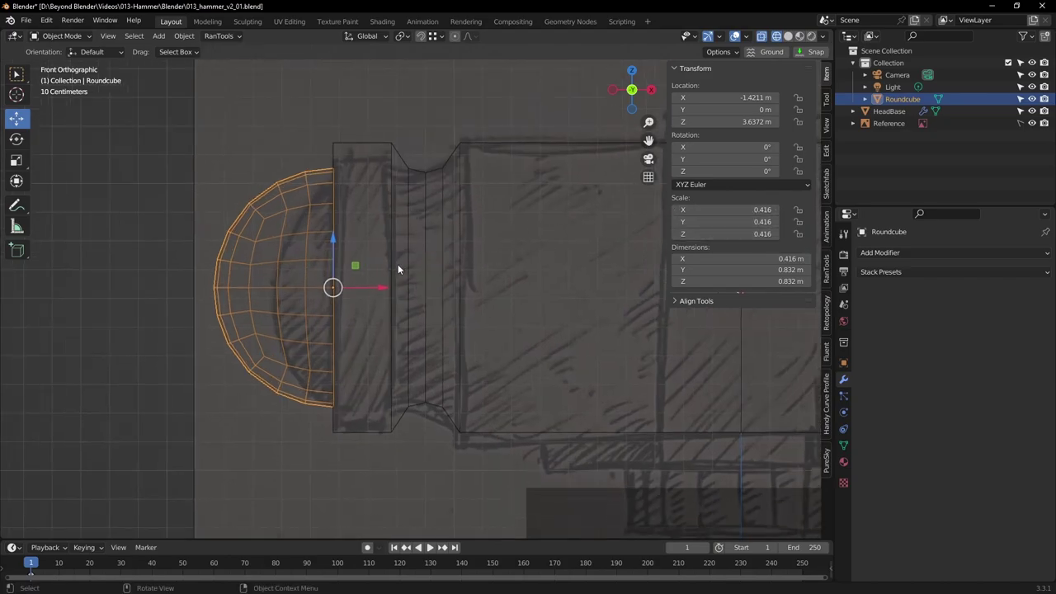
Apply the Roundcube cap's scale via Ctrl+A so it reads 1.000 on all axes
key("ctrl+a")
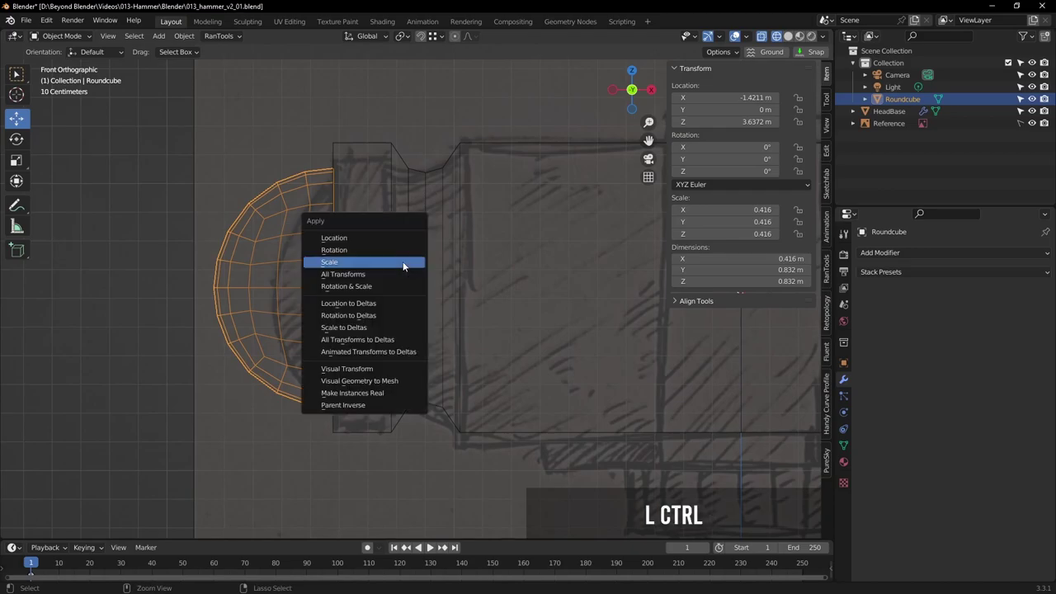
left_click(398, 264)
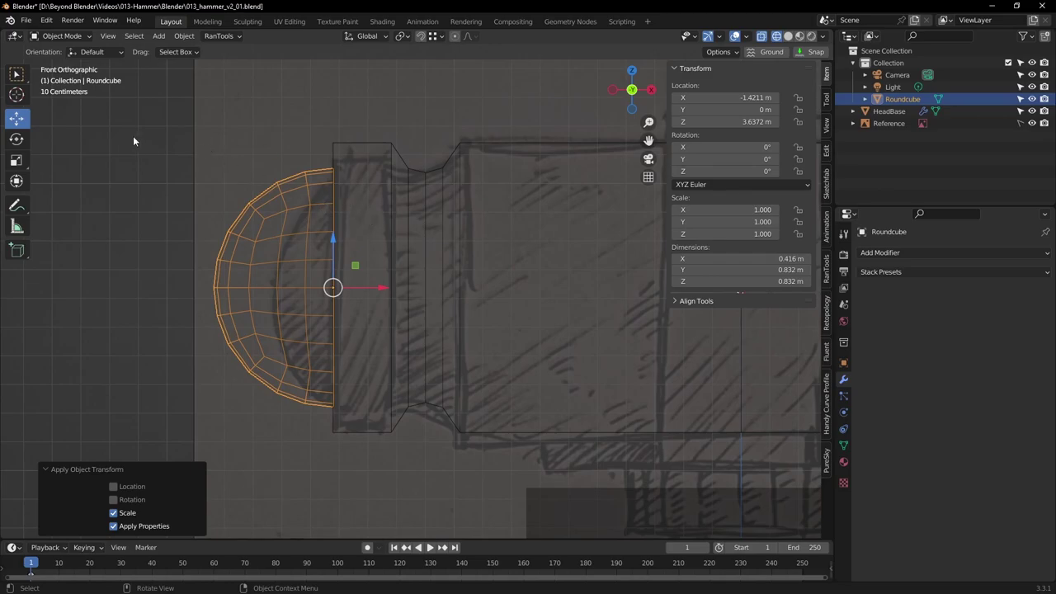
key("Tab")
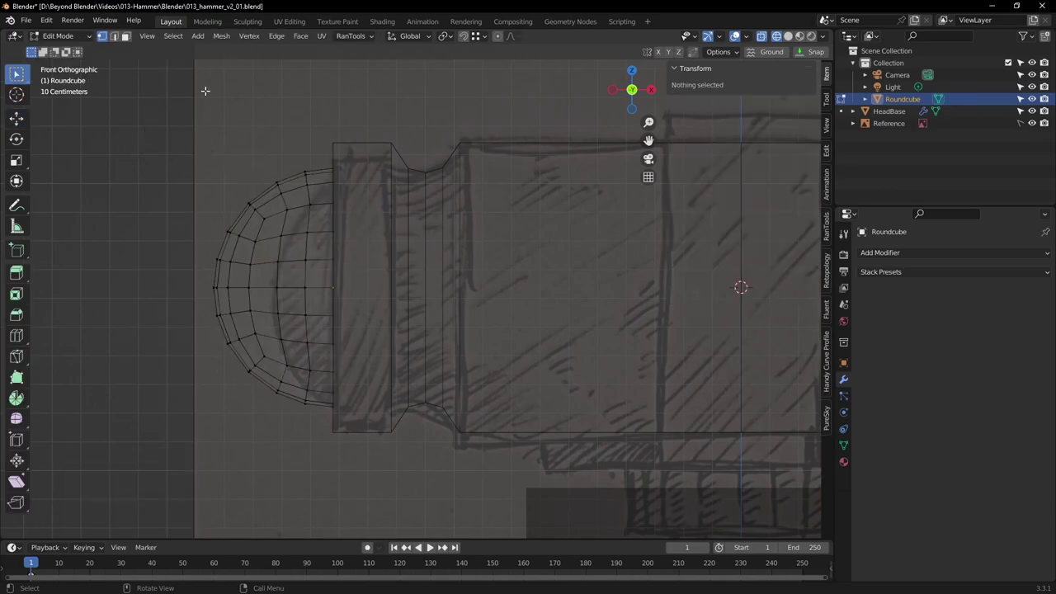
left_click(111, 39)
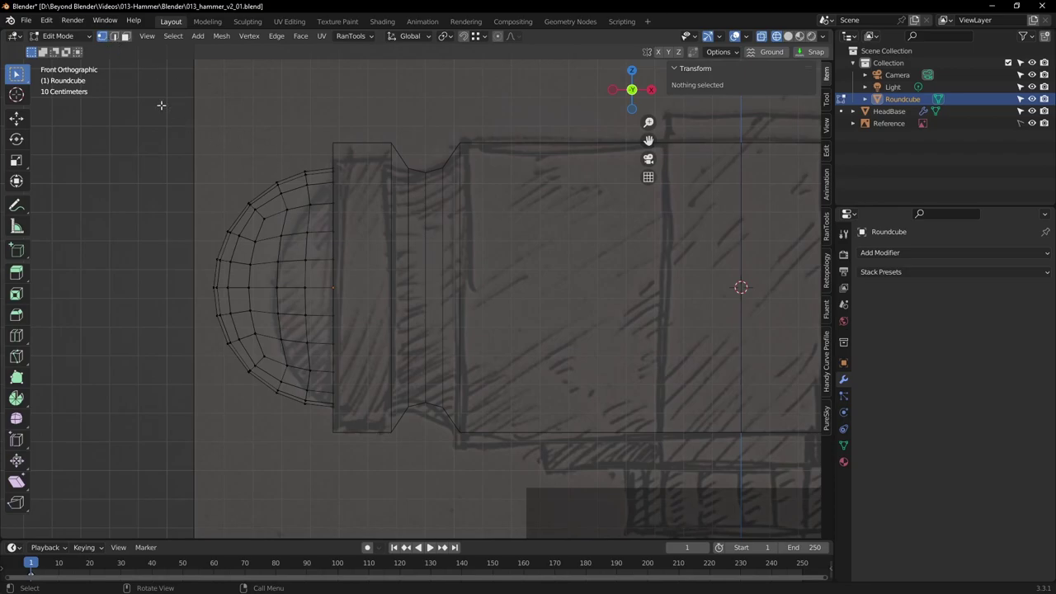
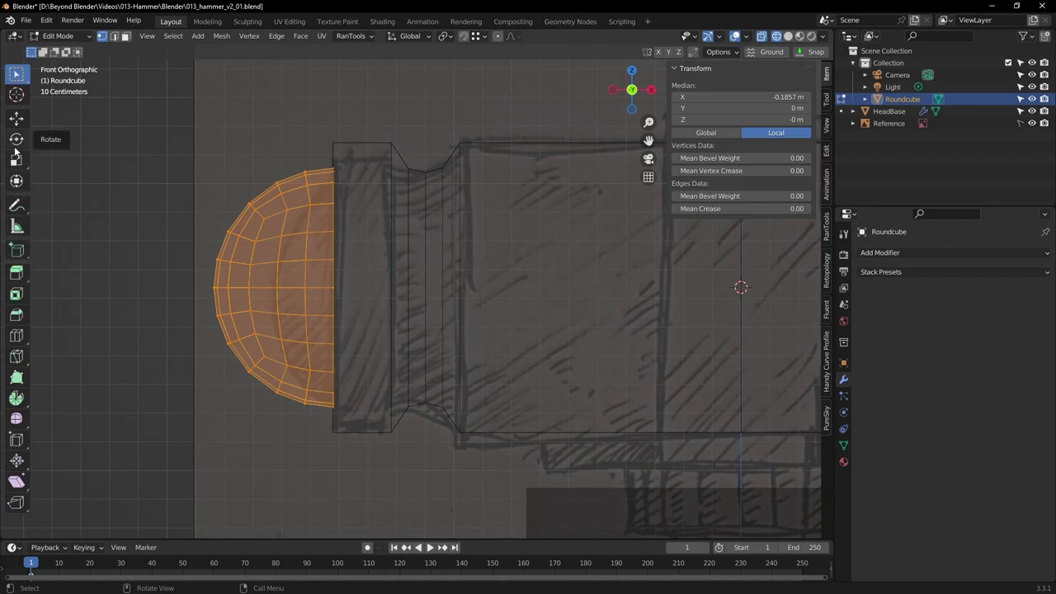
left_click(24, 166)
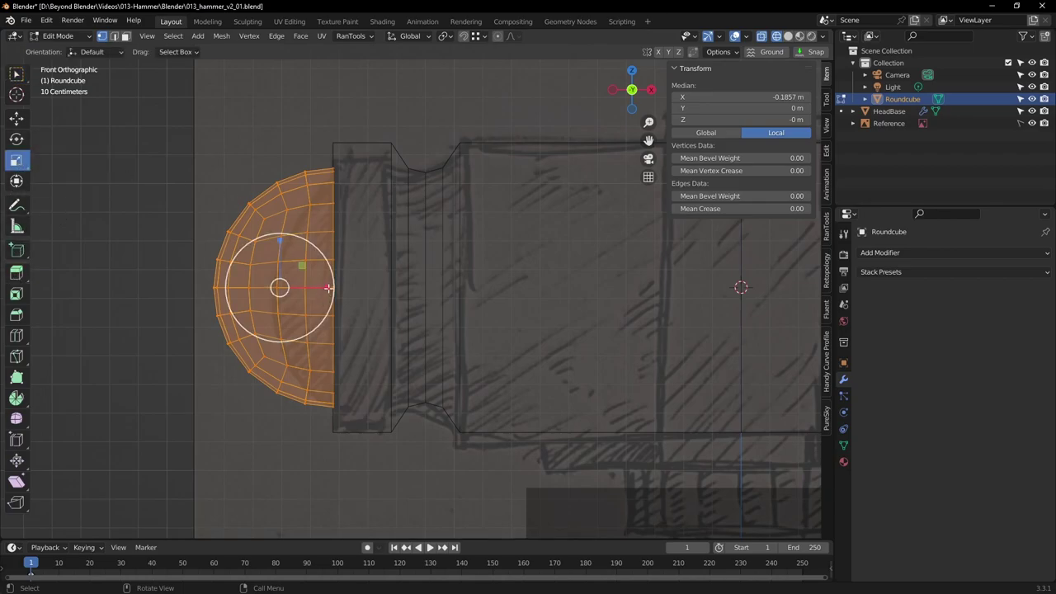
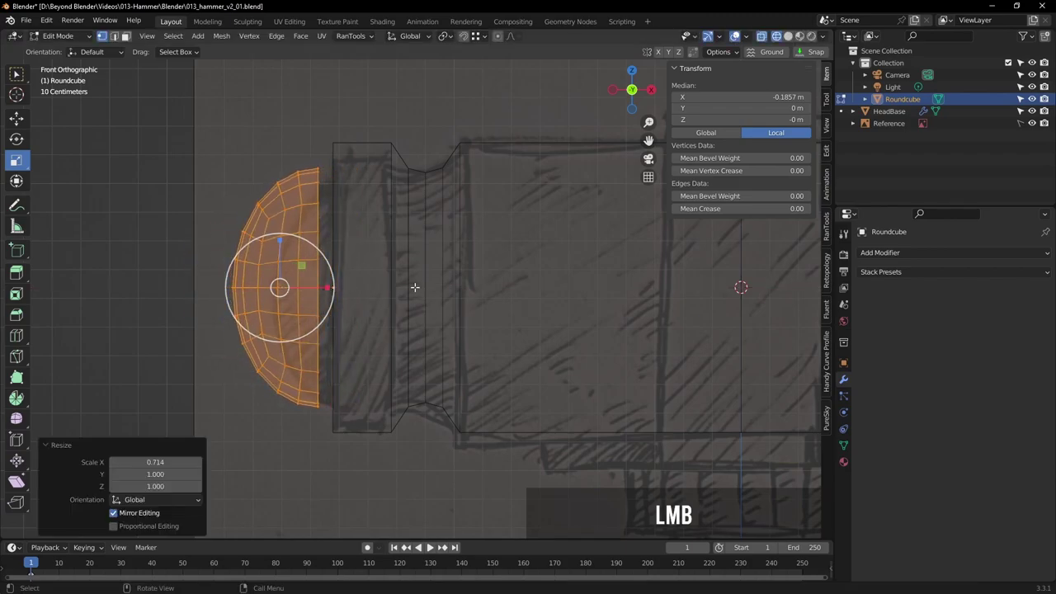
key("ctrl+z")
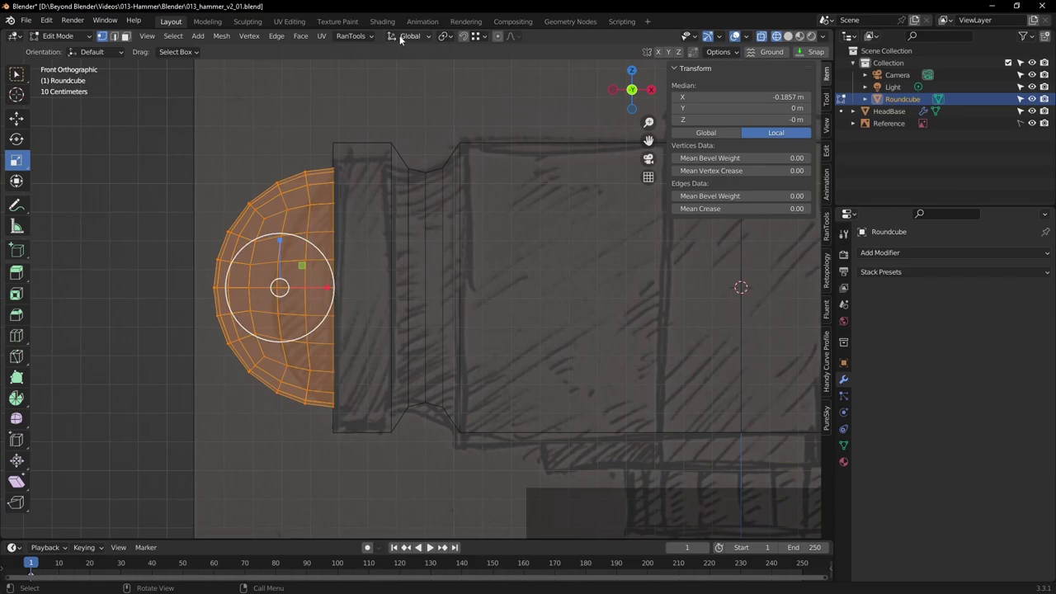
left_click(448, 40)
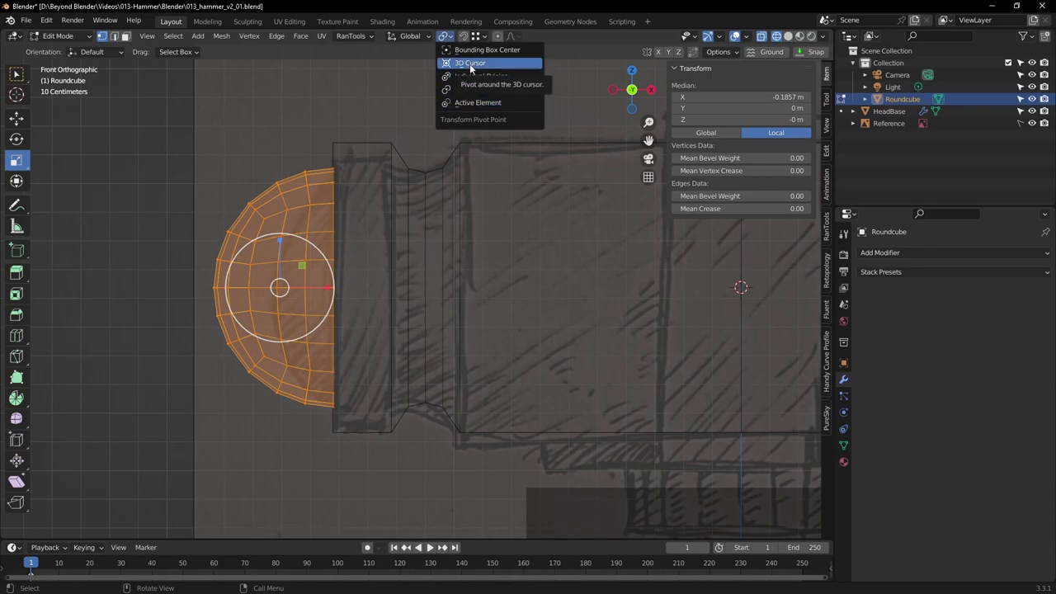
left_click(475, 68)
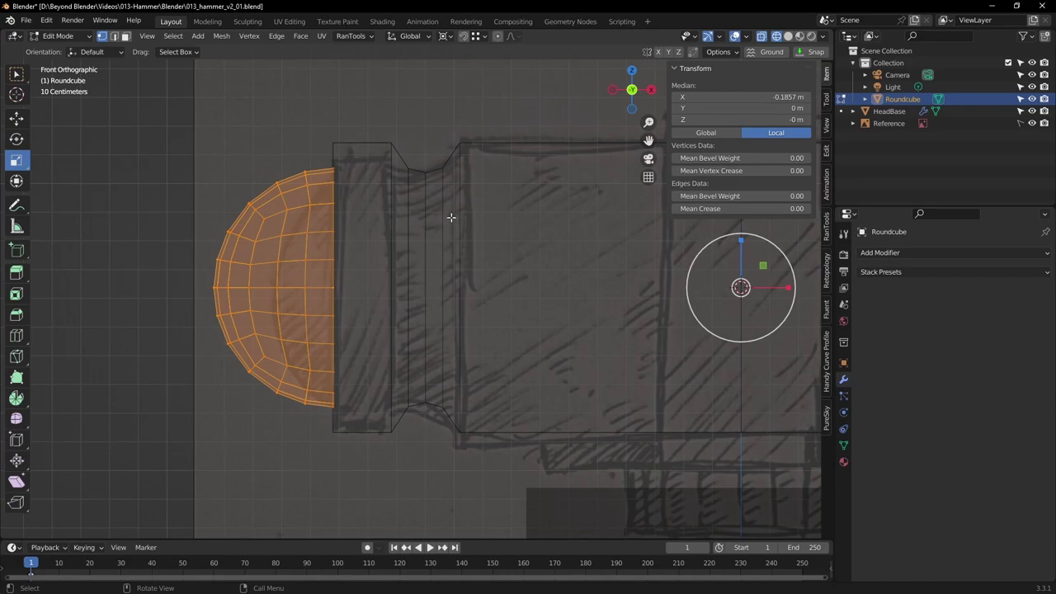
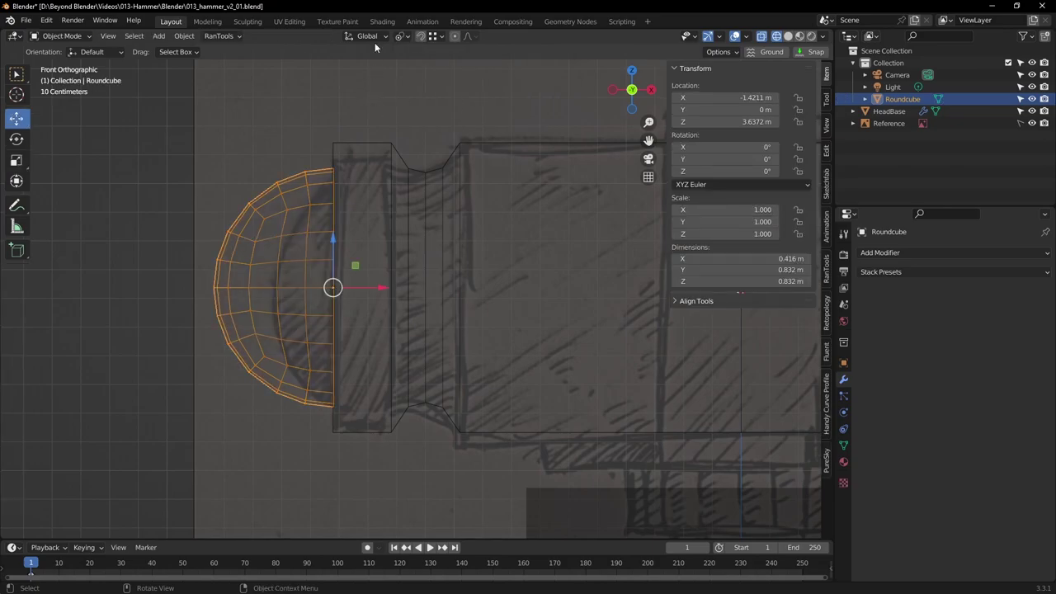
With the Scale tool, squash Roundcube along X to about 0.586, roughly 0.244 m wide
left_click(379, 38)
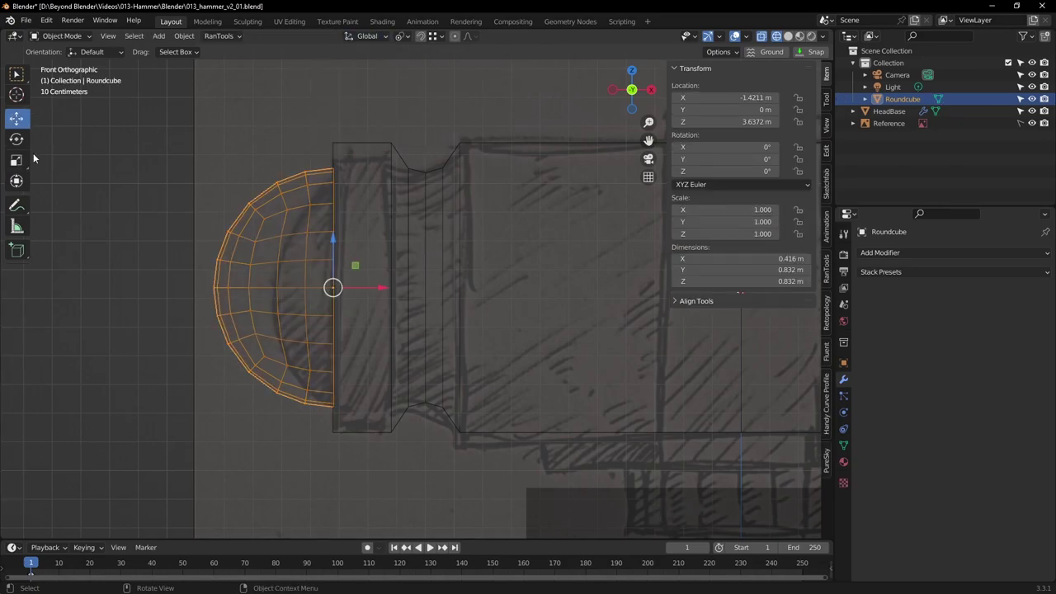
left_click(20, 159)
left_click(385, 289)
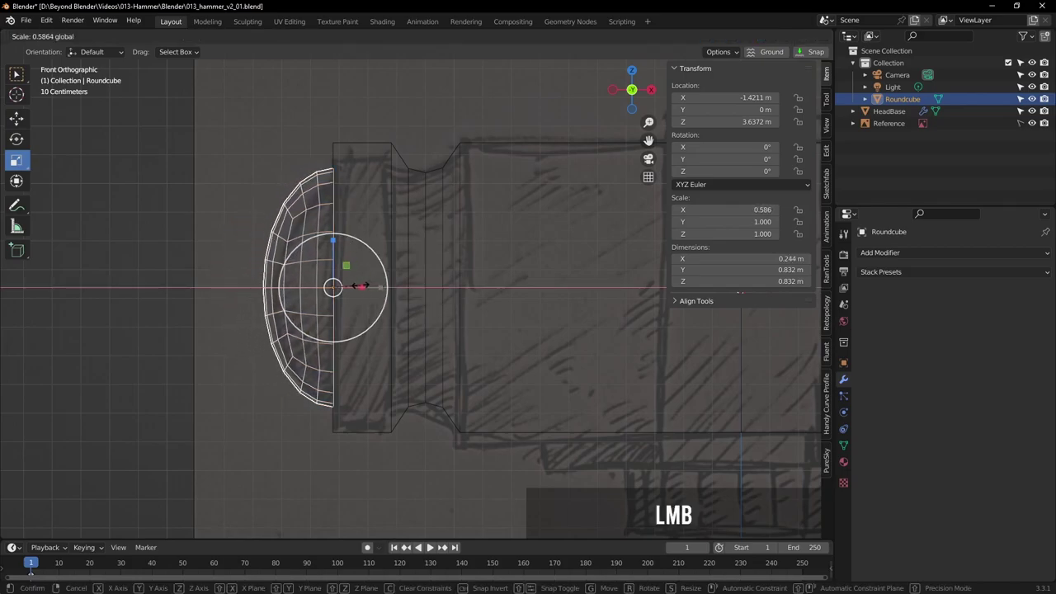
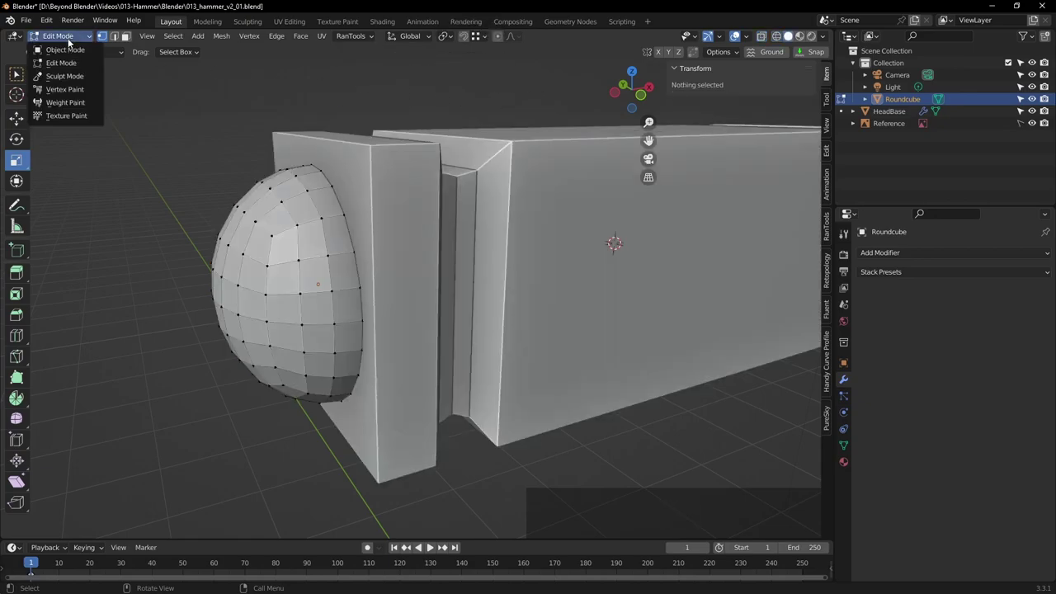
Return to object mode, frame the head in front view and select the Roundcube dome cap
left_click(78, 56)
left_click(412, 96)
scroll("down", 3)
middle_click(526, 202)
middle_click(404, 242)
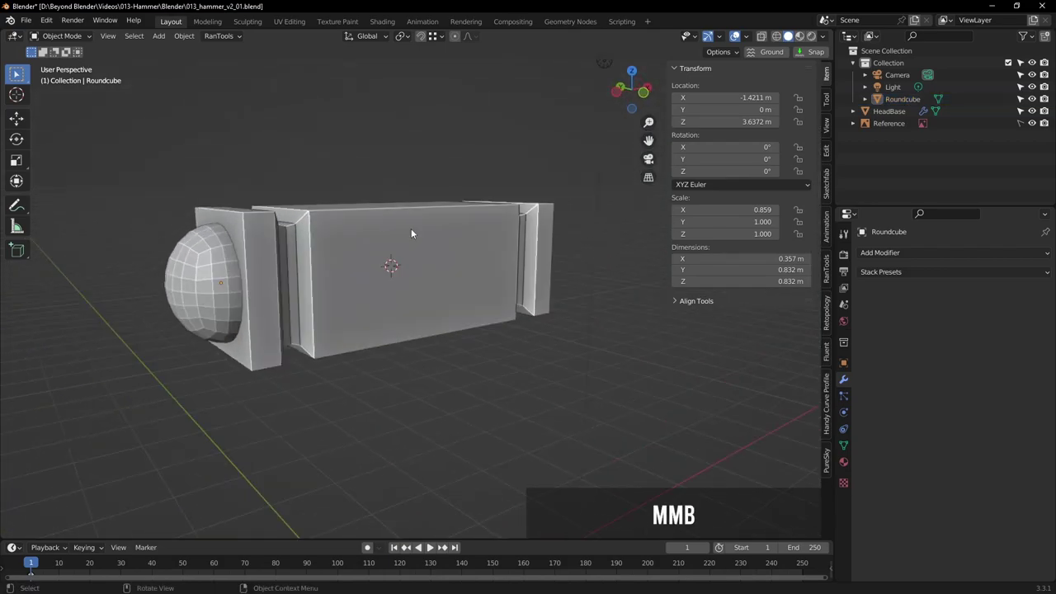
key("KP_1")
middle_click(485, 250)
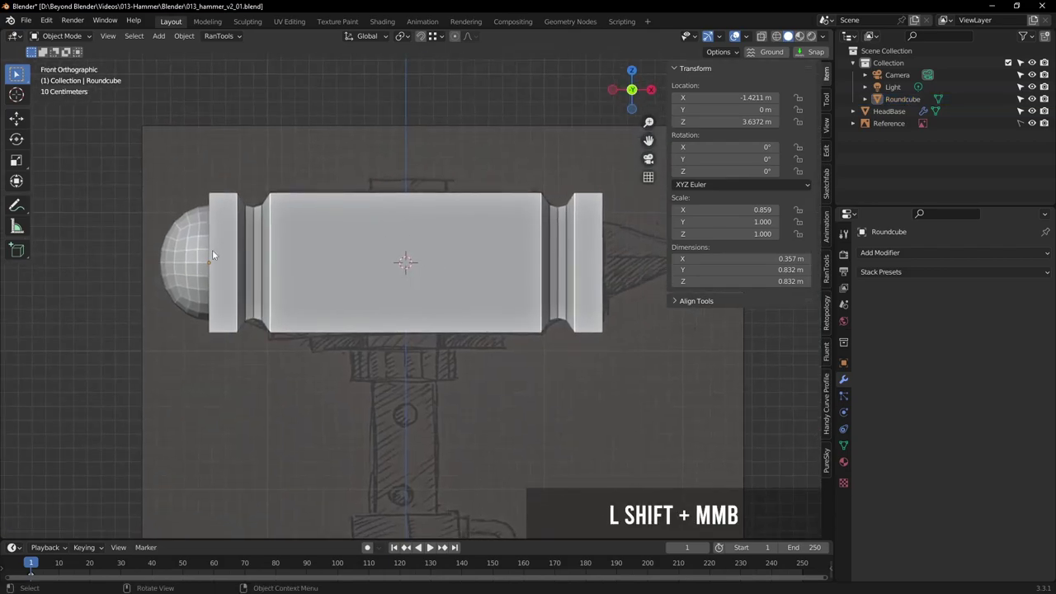
left_click(191, 253)
middle_click(330, 219)
scroll("up", 3)
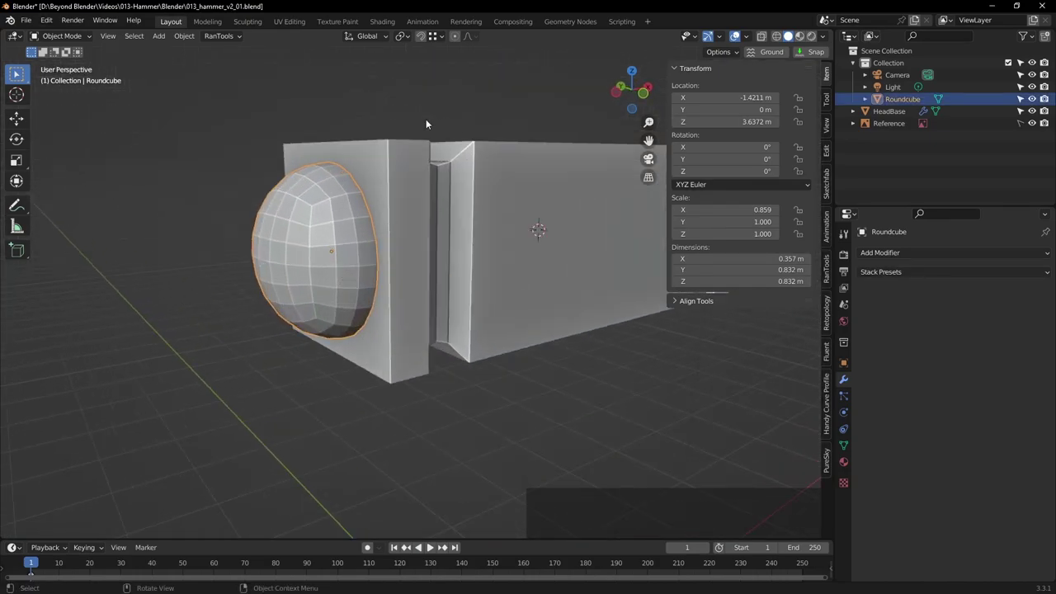
Give the Roundcube dome Shade Smooth
right_click(206, 153)
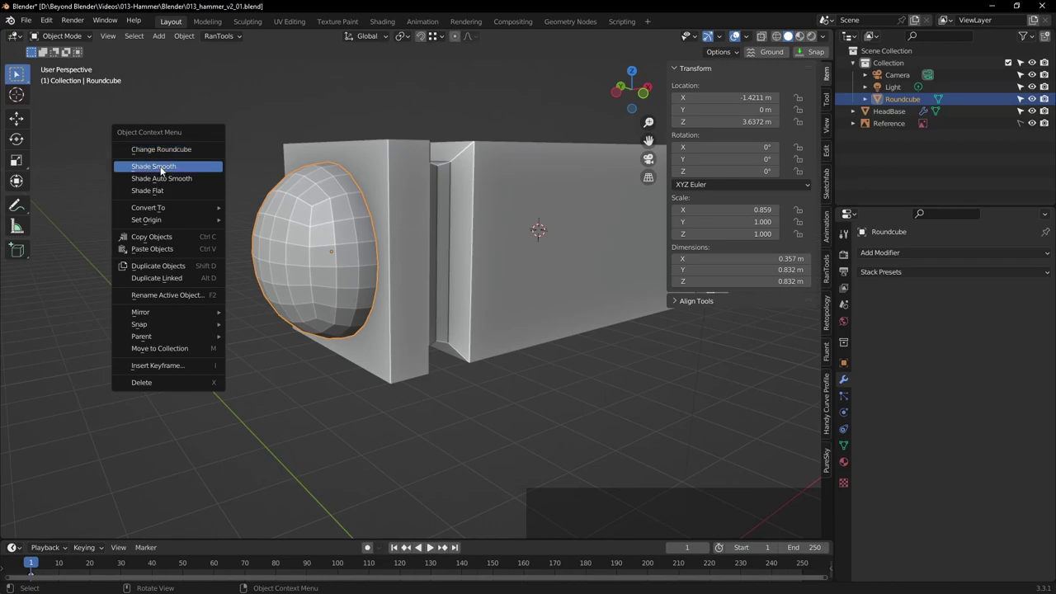
left_click(164, 170)
left_click(454, 105)
middle_click(541, 139)
Shade the HeadBase smooth, then switch it to Shade Auto Smooth
left_click(516, 176)
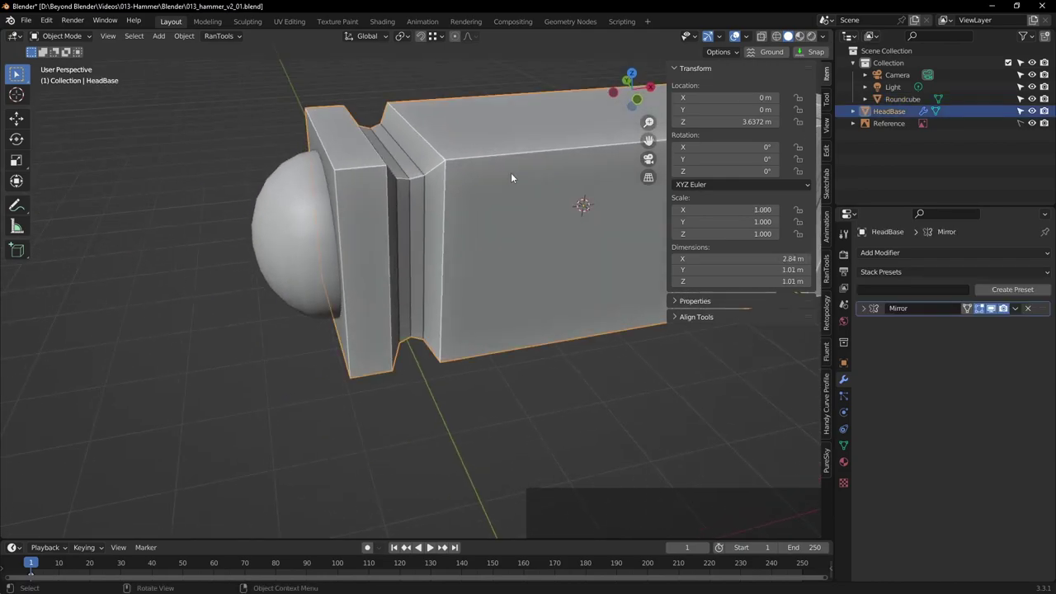
right_click(515, 176)
left_click(498, 174)
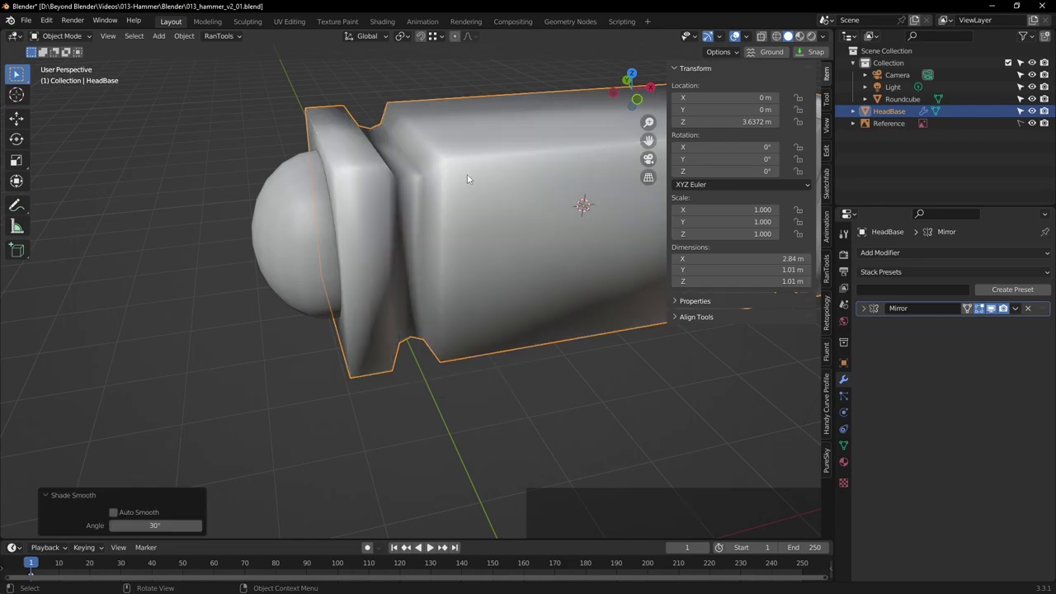
left_click(230, 145)
middle_click(336, 170)
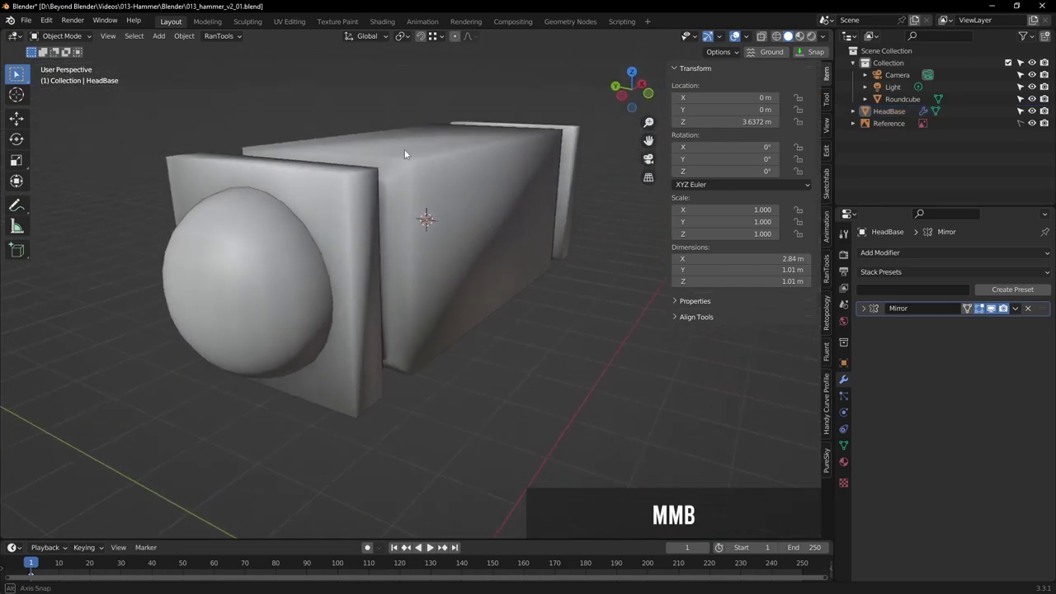
left_click(471, 174)
right_click(471, 173)
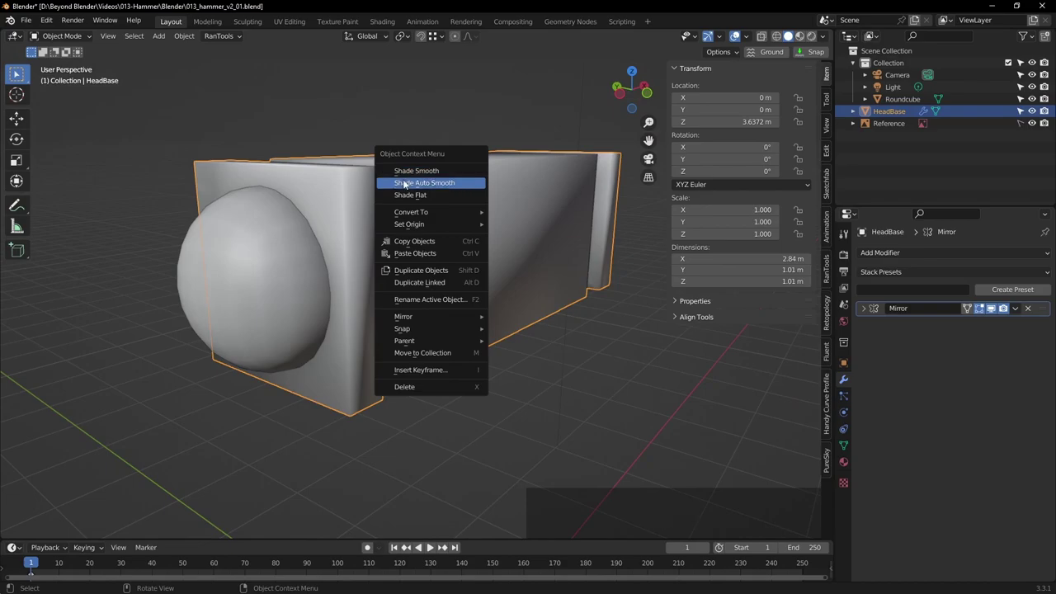
left_click(433, 199)
left_click(477, 112)
Orbit to inspect the shading and select the dome again
middle_click(530, 170)
scroll("down", 3)
middle_click(520, 194)
middle_click(453, 219)
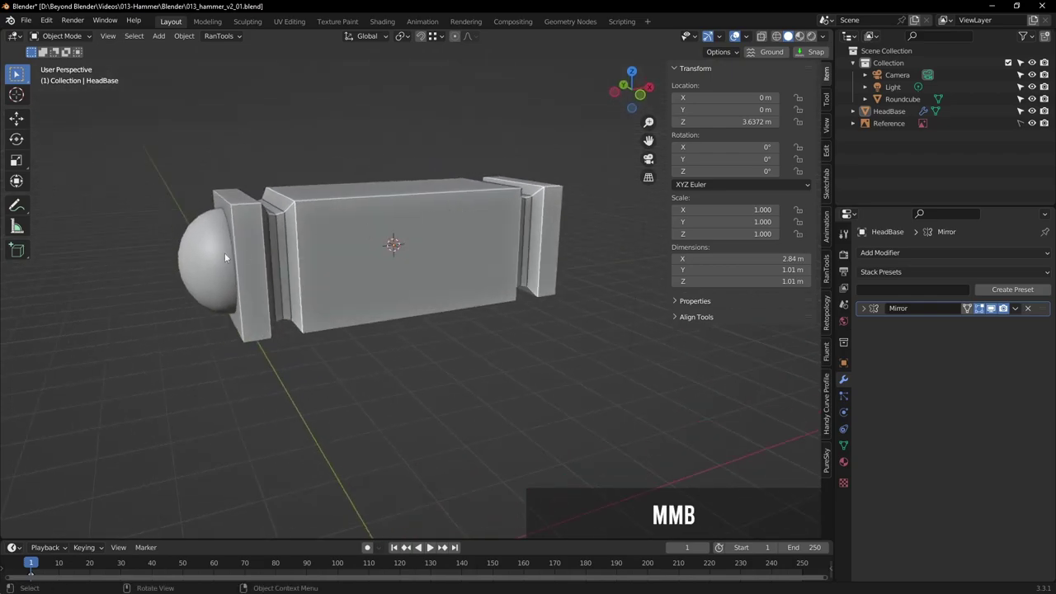
left_click(221, 260)
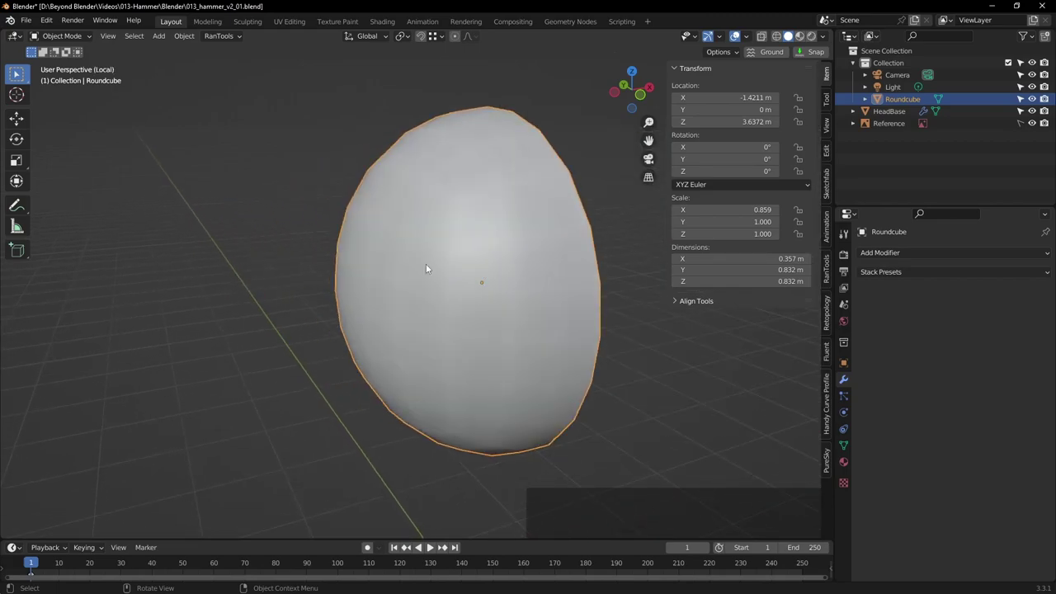
Isolate the dome in Local View and check its hollow inner side with face orientation
left_click(115, 37)
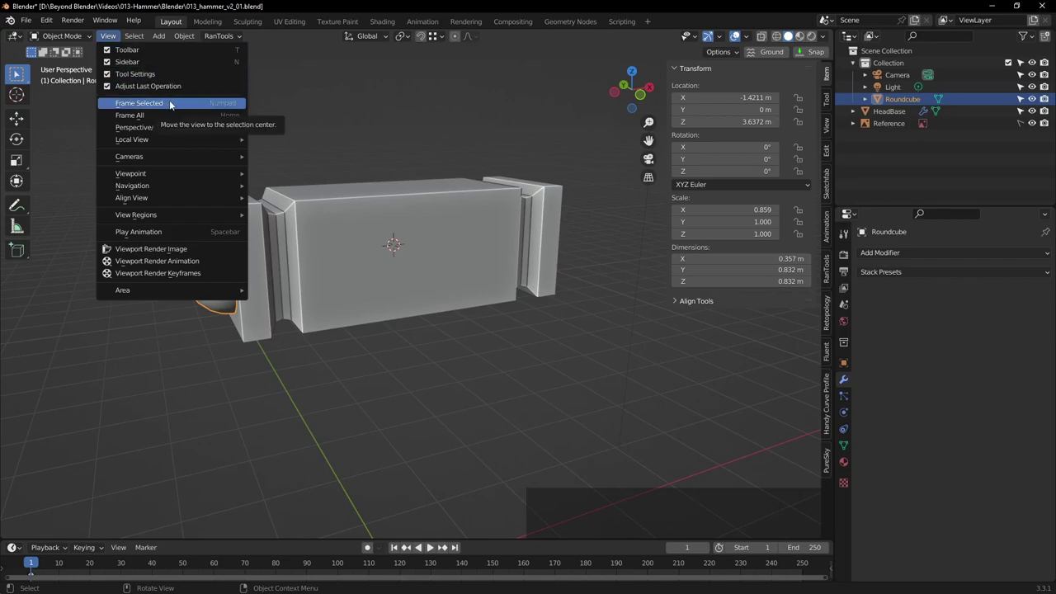
left_click(304, 142)
middle_click(489, 244)
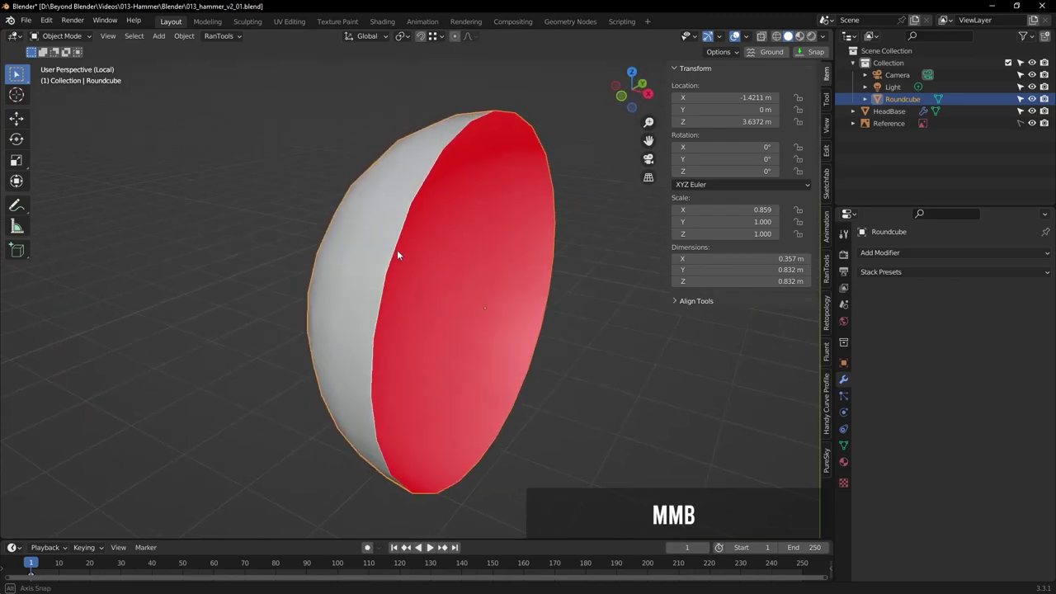
key("Tab")
key("Tab")
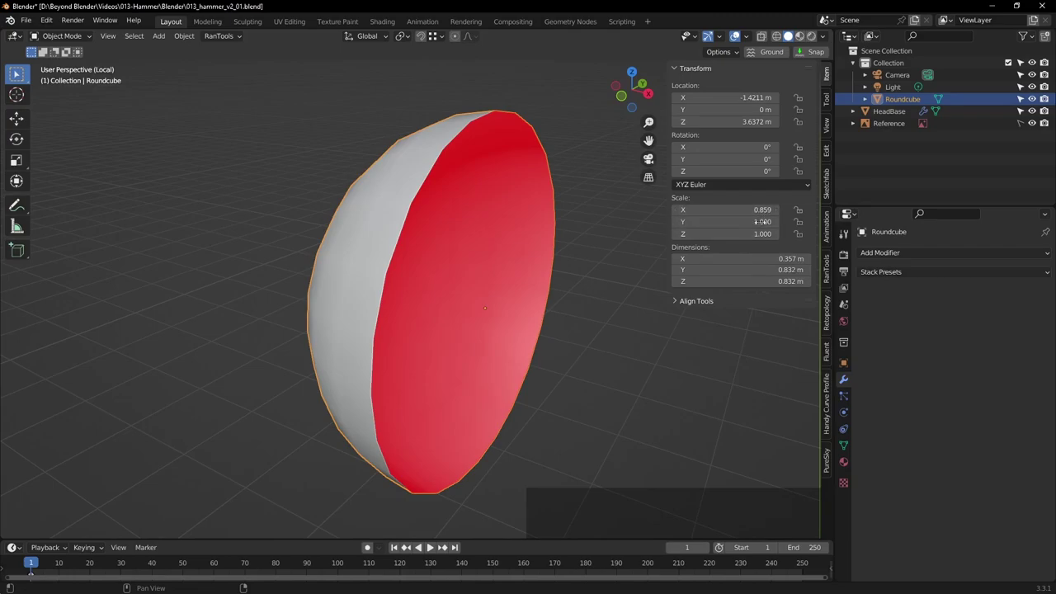
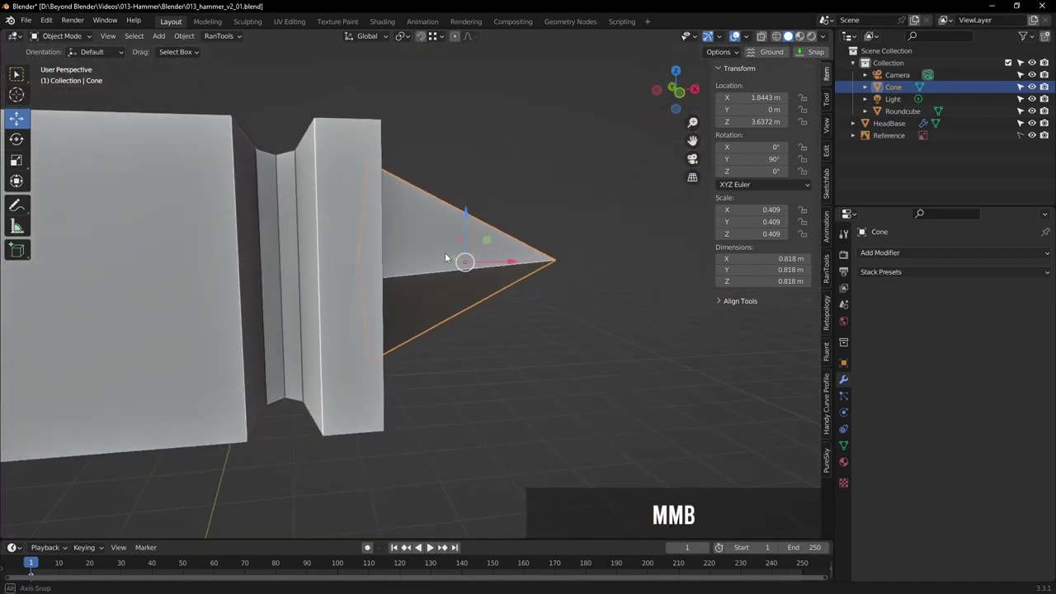
With Affect Only Origins enabled, move the cone's origin to its base, then disable the option
key("KP_1")
scroll("up", 3)
middle_click(487, 252)
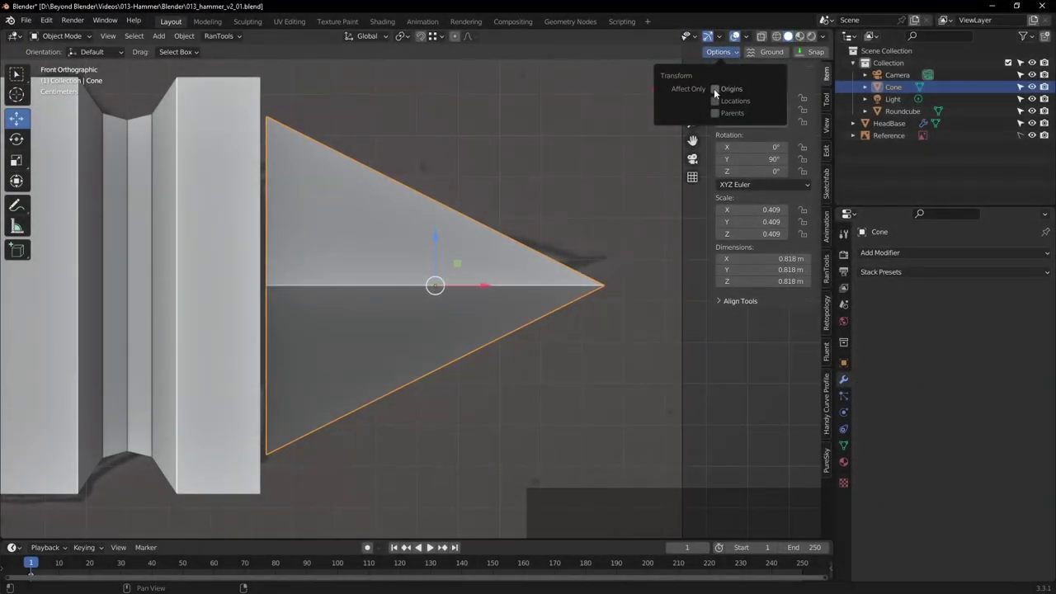
left_click(721, 91)
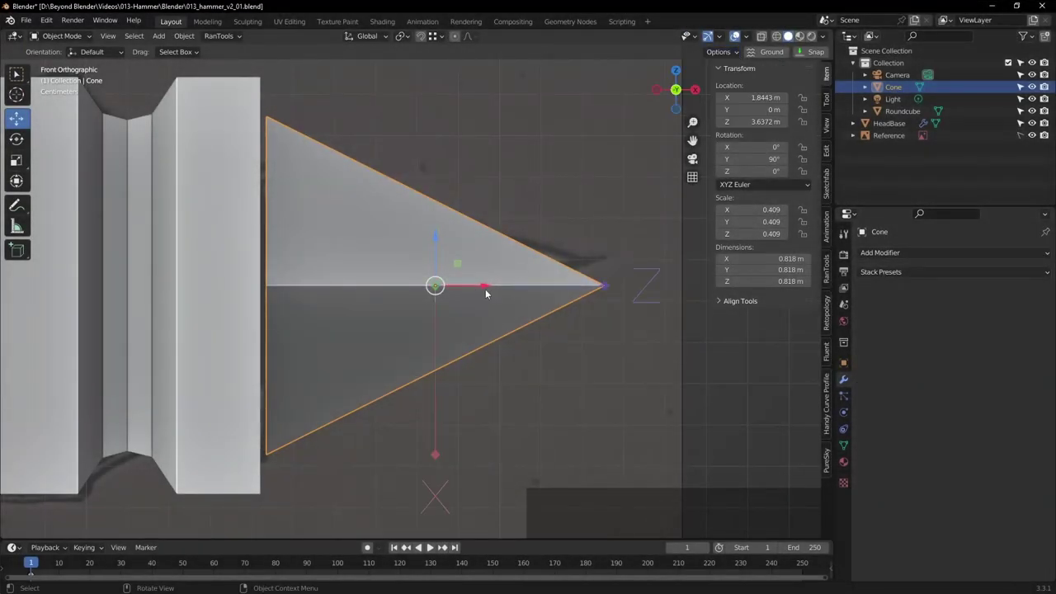
left_click(487, 286)
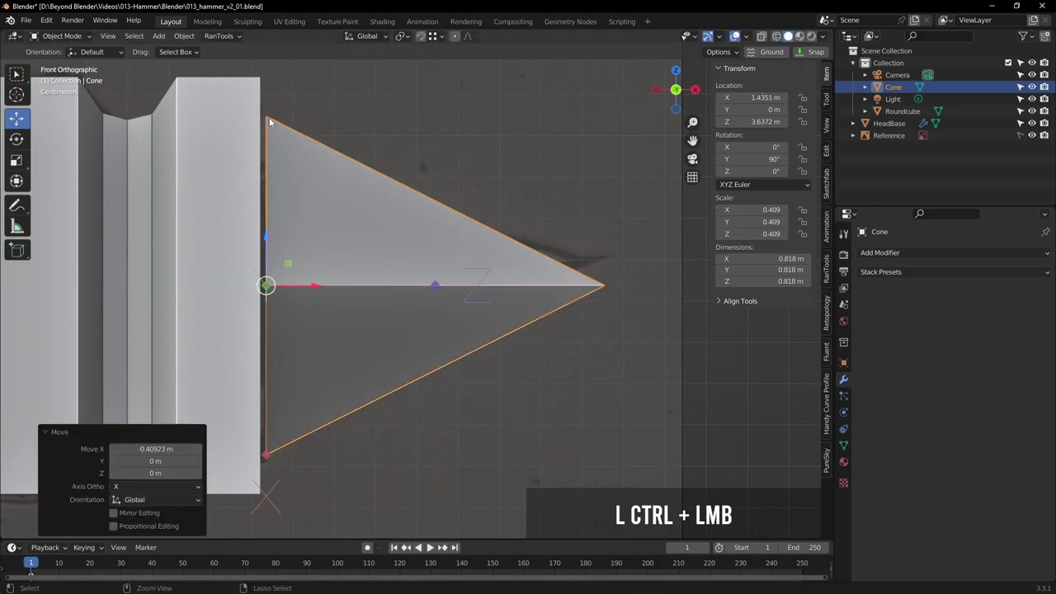
left_click(739, 56)
left_click(717, 91)
Snap the cone's base flush against the hammer head's end face in front view
middle_click(408, 222)
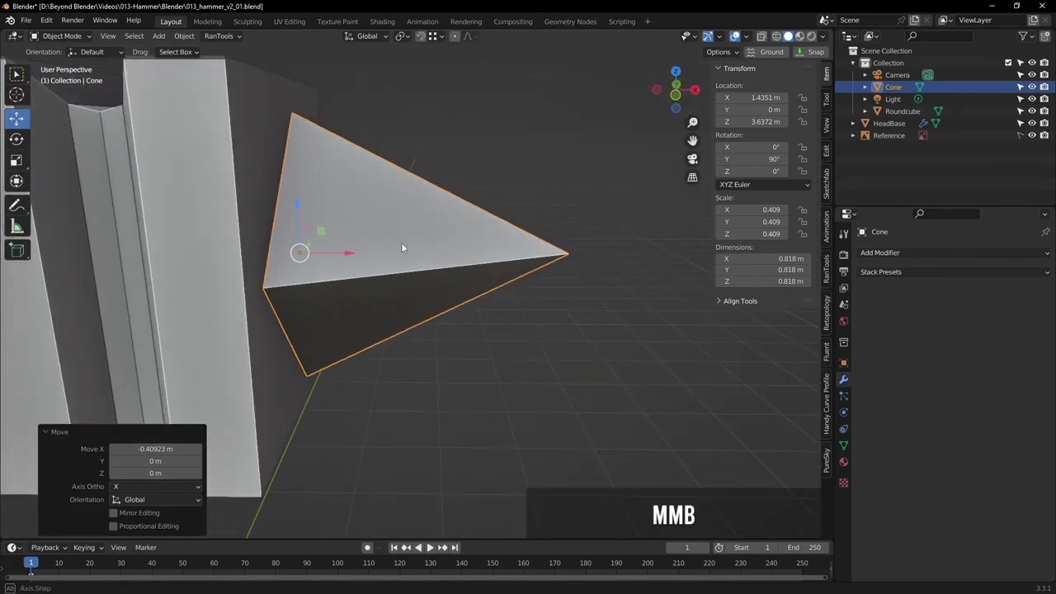
key("KP_1")
left_click(317, 288)
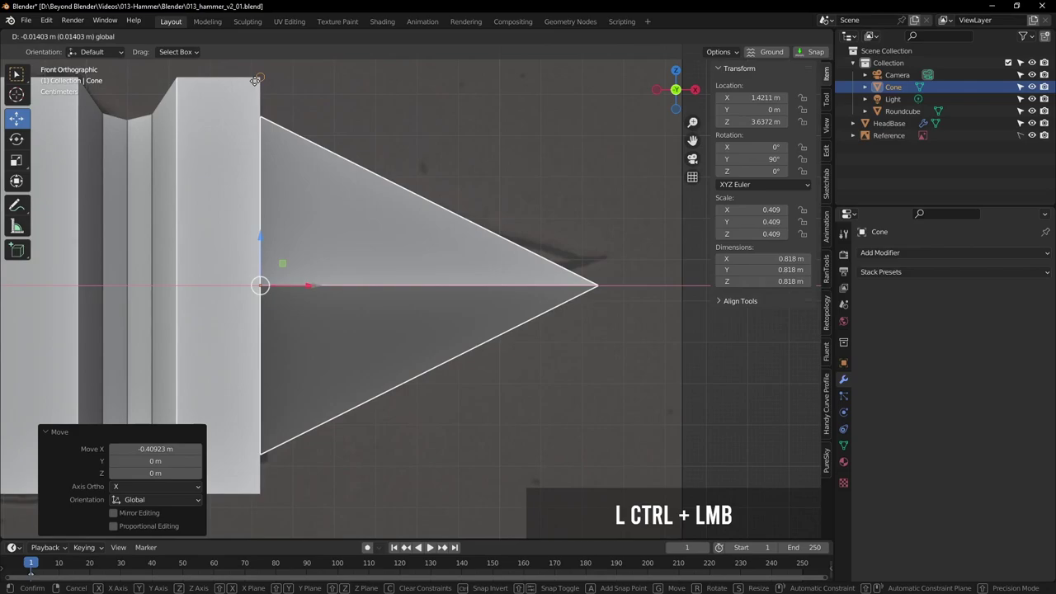
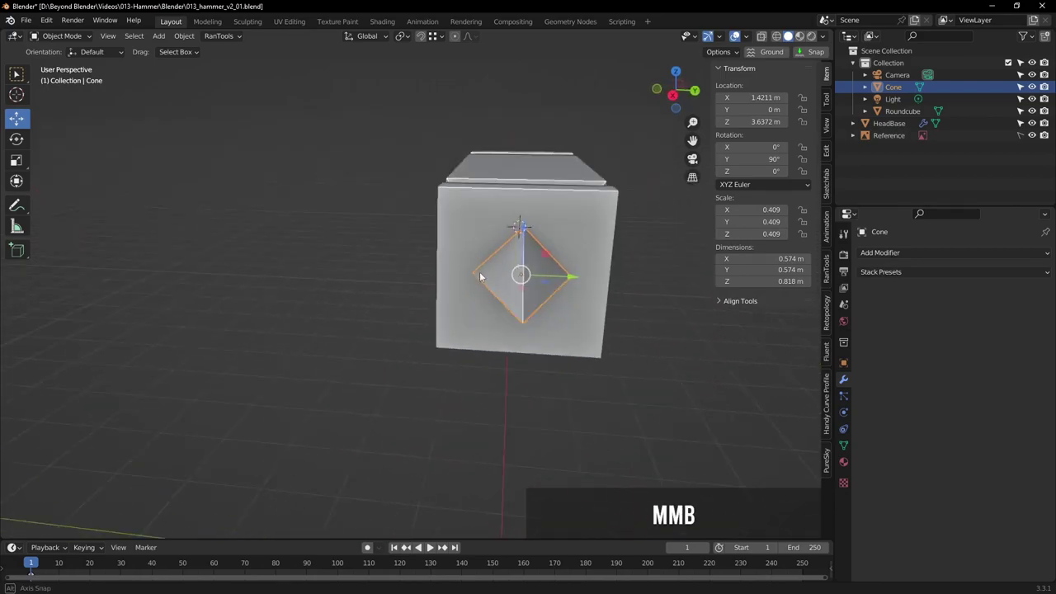
scroll("down", 3)
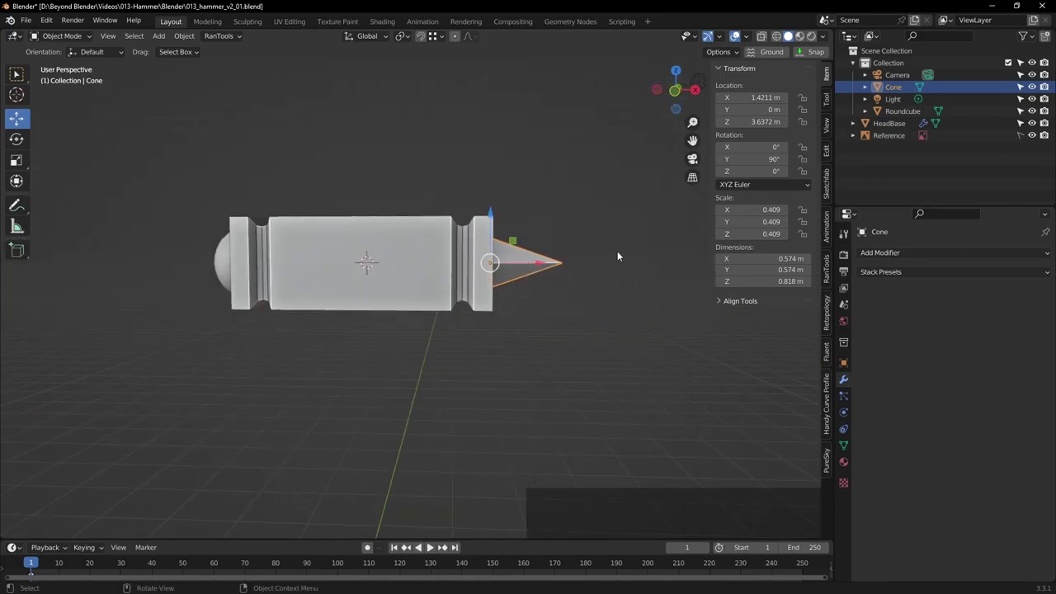
middle_click(621, 259)
key("KP_1")
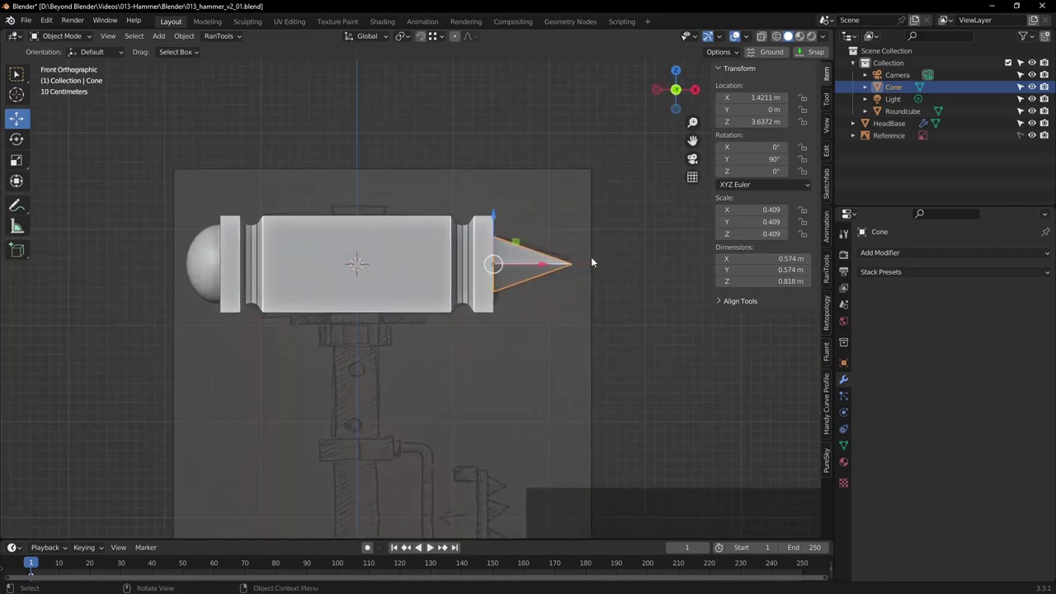
Inspect the four-sided spike from several angles and reselect it
left_click(643, 262)
middle_click(597, 259)
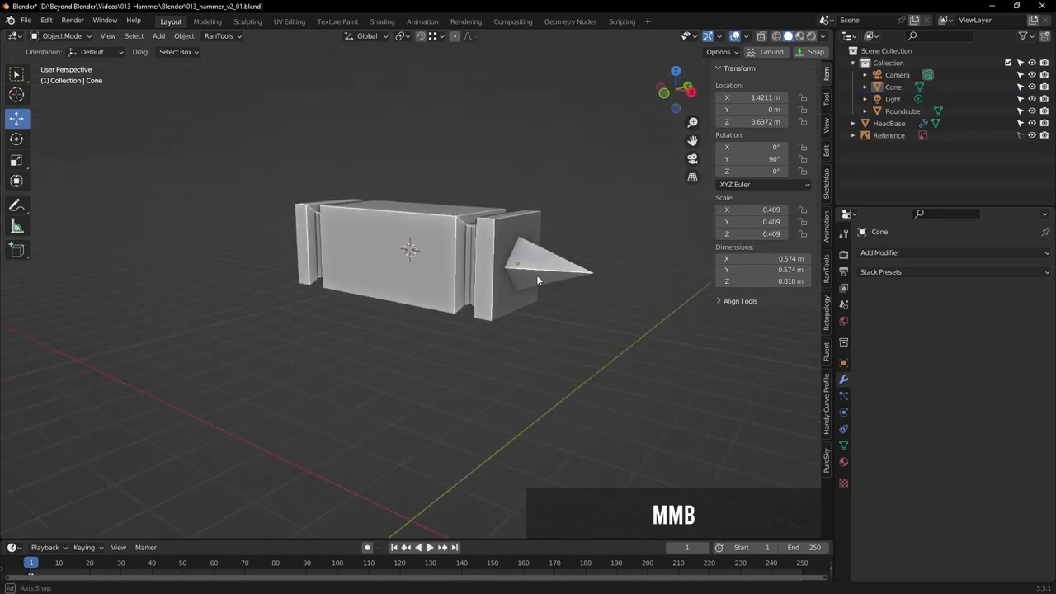
left_click(540, 269)
middle_click(290, 234)
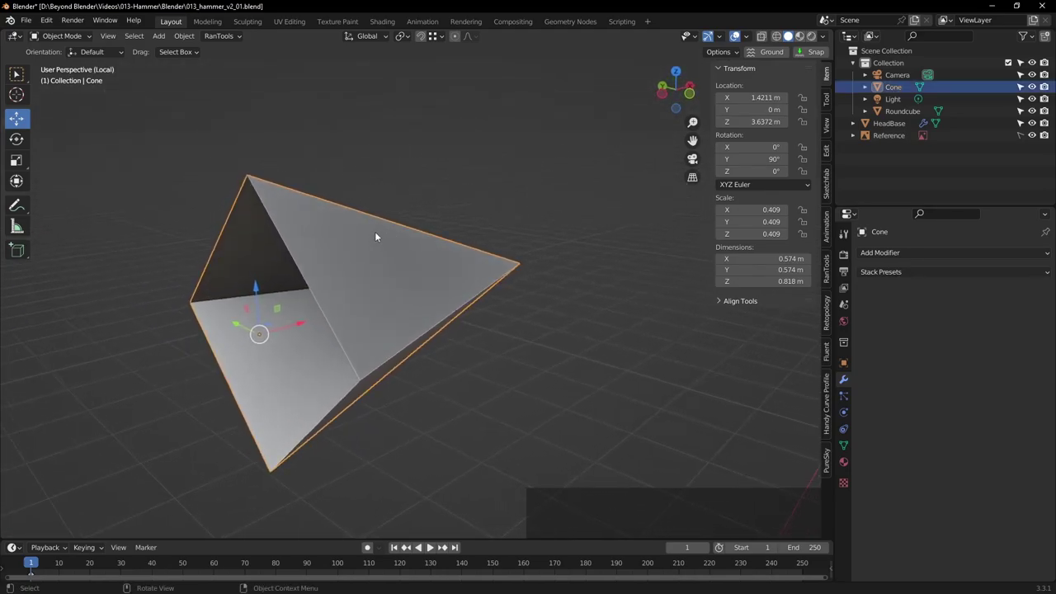
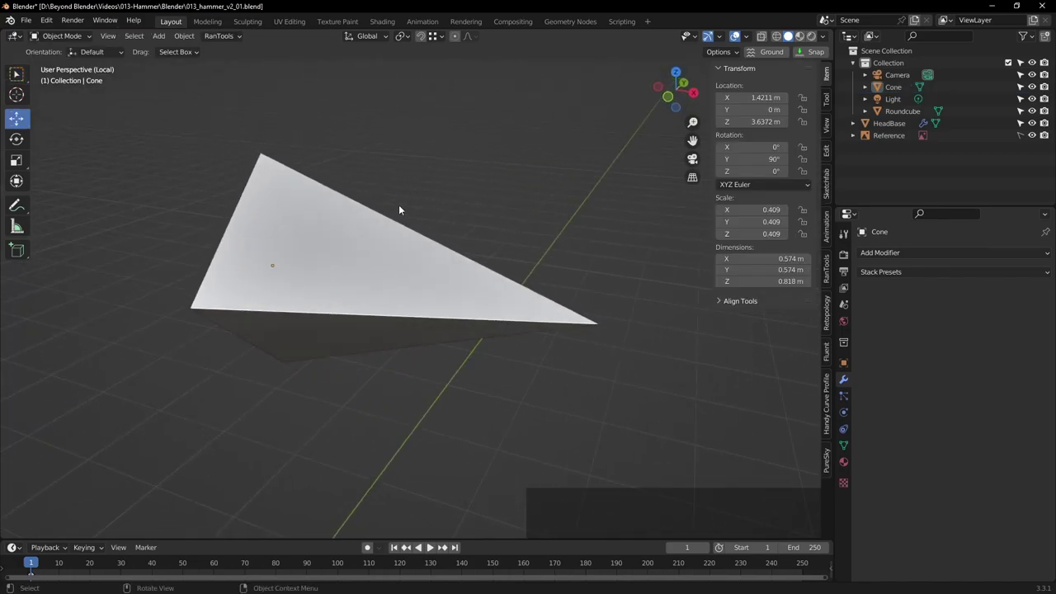
middle_click(425, 231)
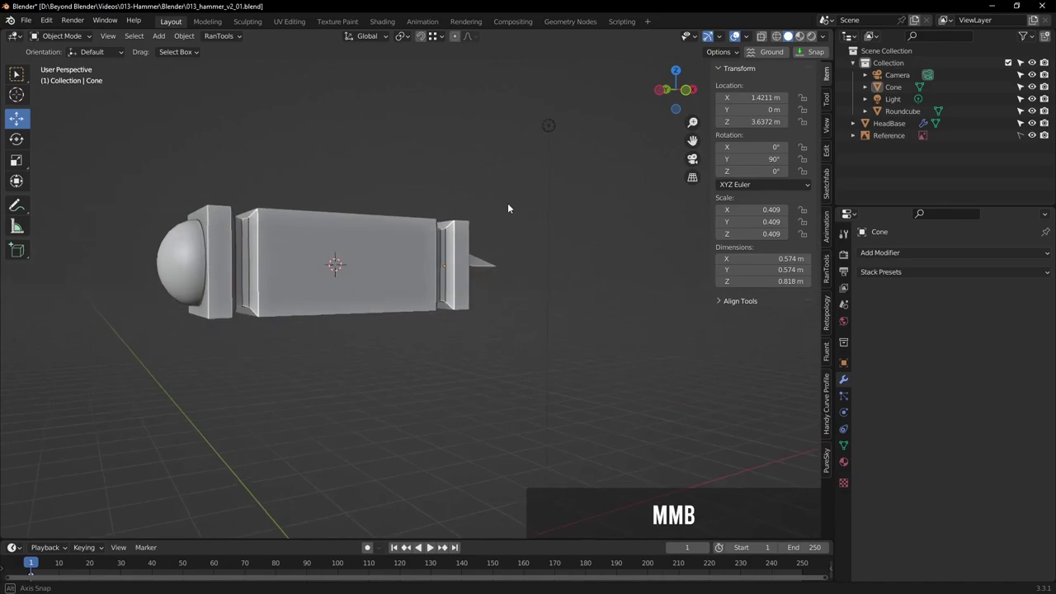
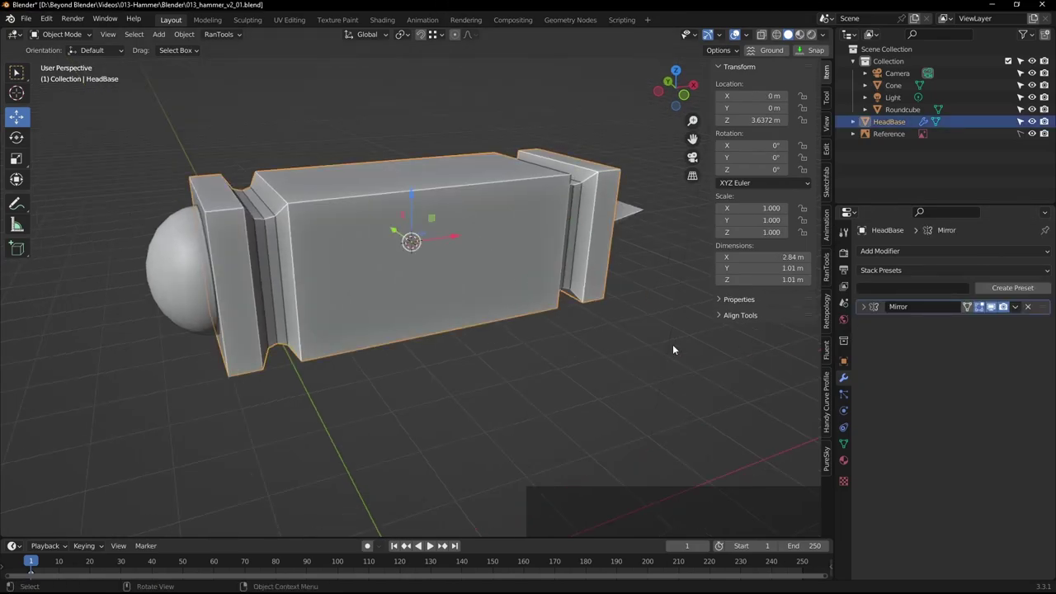
Toggle HeadBase visibility off and on in the outliner, then select the head base
key("KP_1")
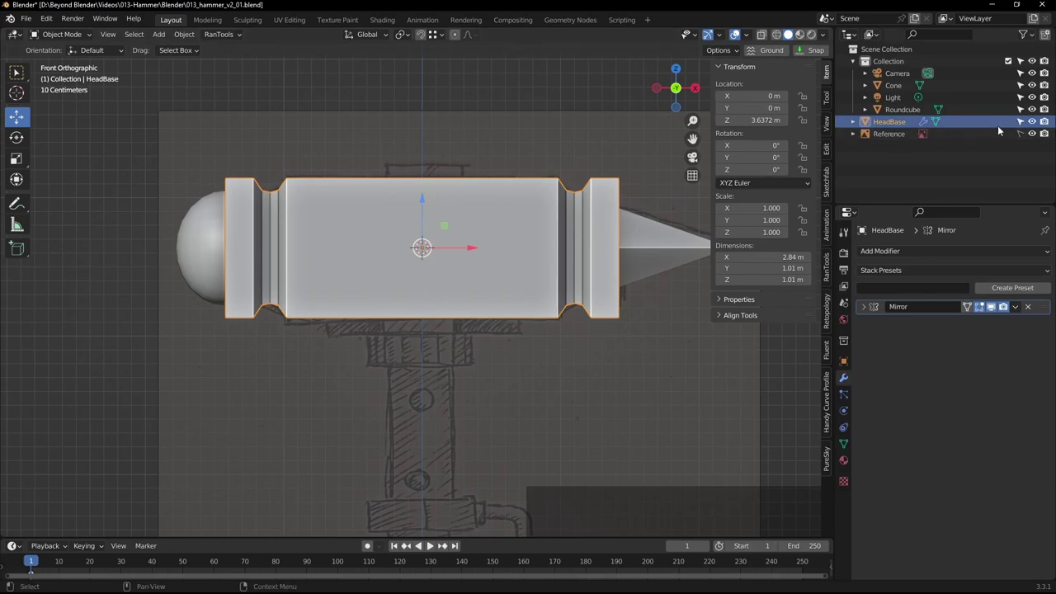
left_click(1036, 125)
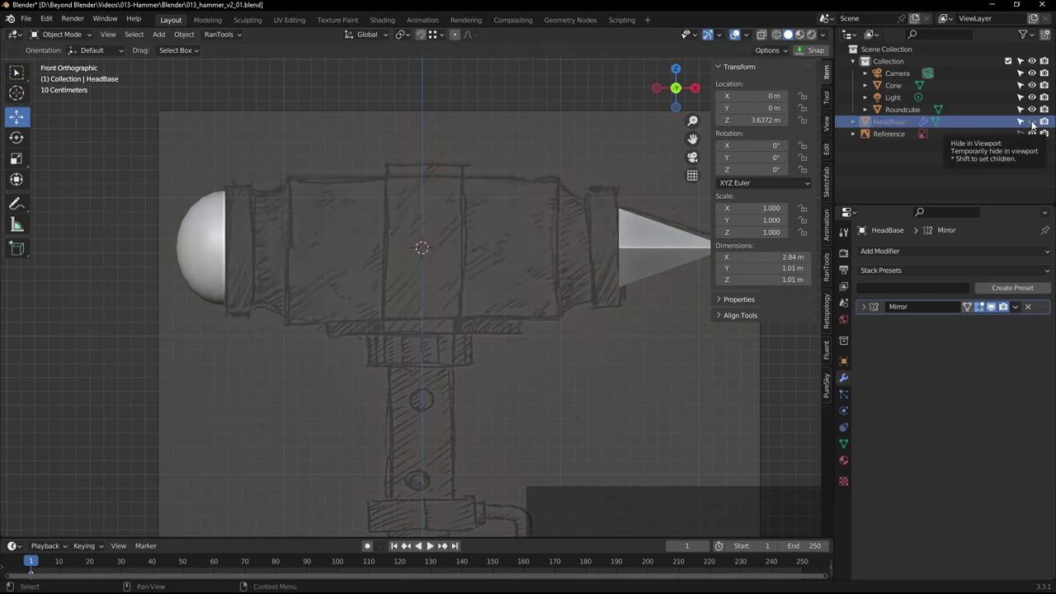
left_click(1034, 125)
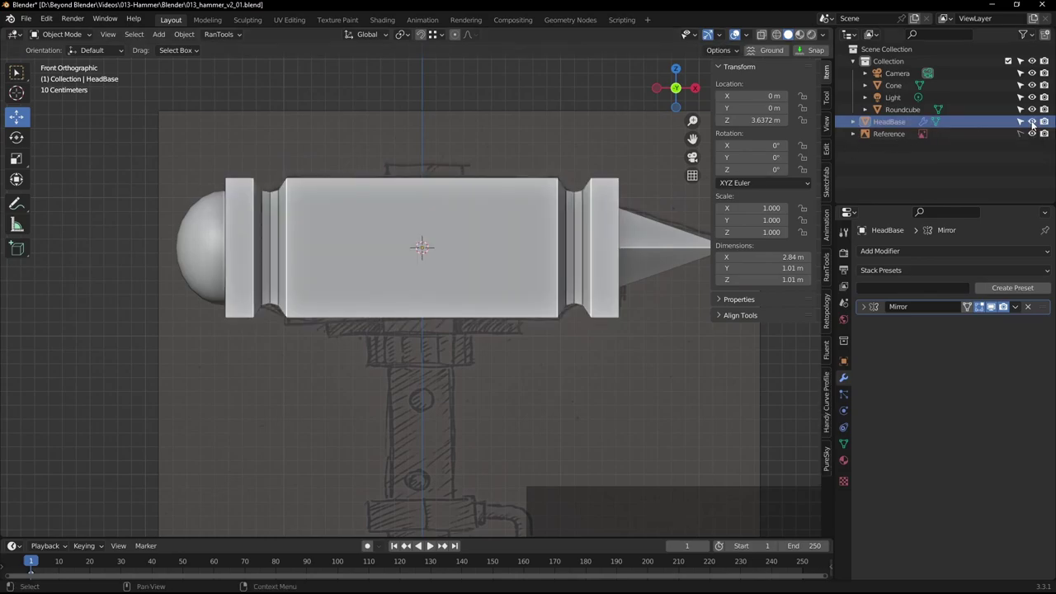
middle_click(341, 234)
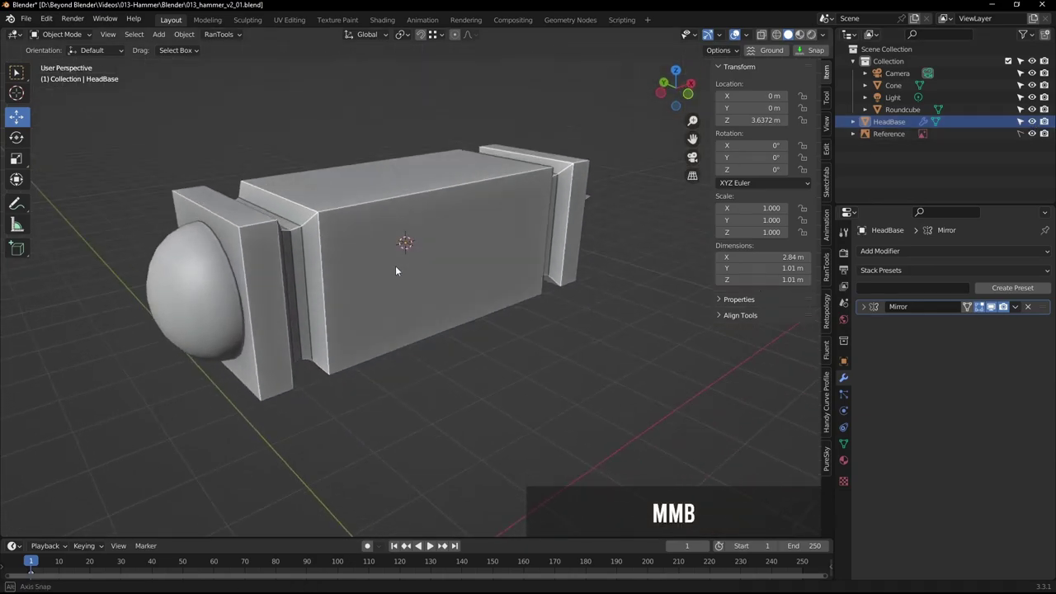
left_click(403, 225)
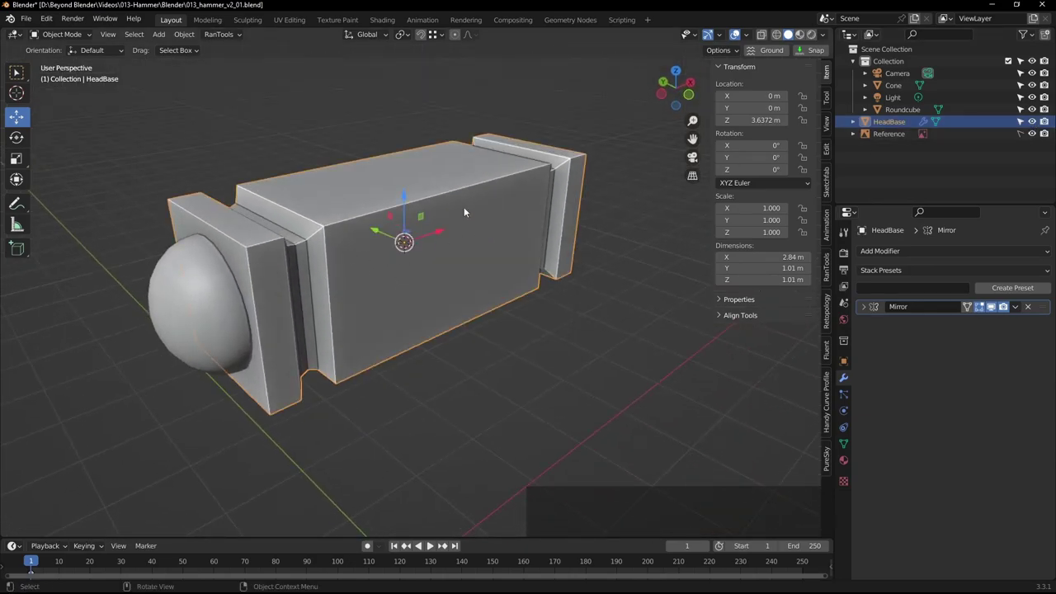
Orbit around the isolated head base and enter Edit Mode
middle_click(502, 226)
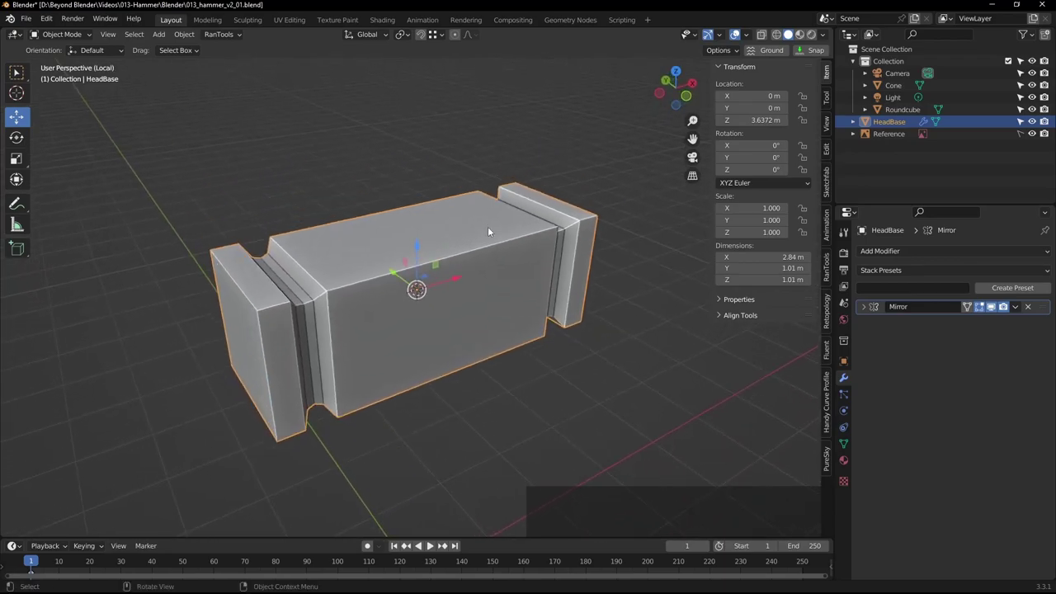
middle_click(461, 272)
scroll("up", 3)
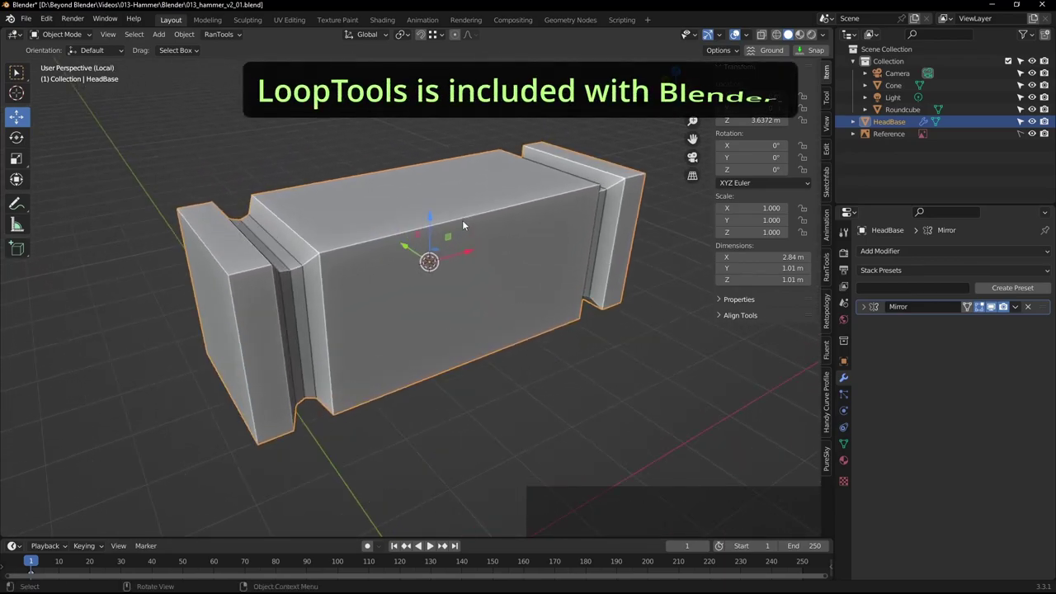
key("Tab")
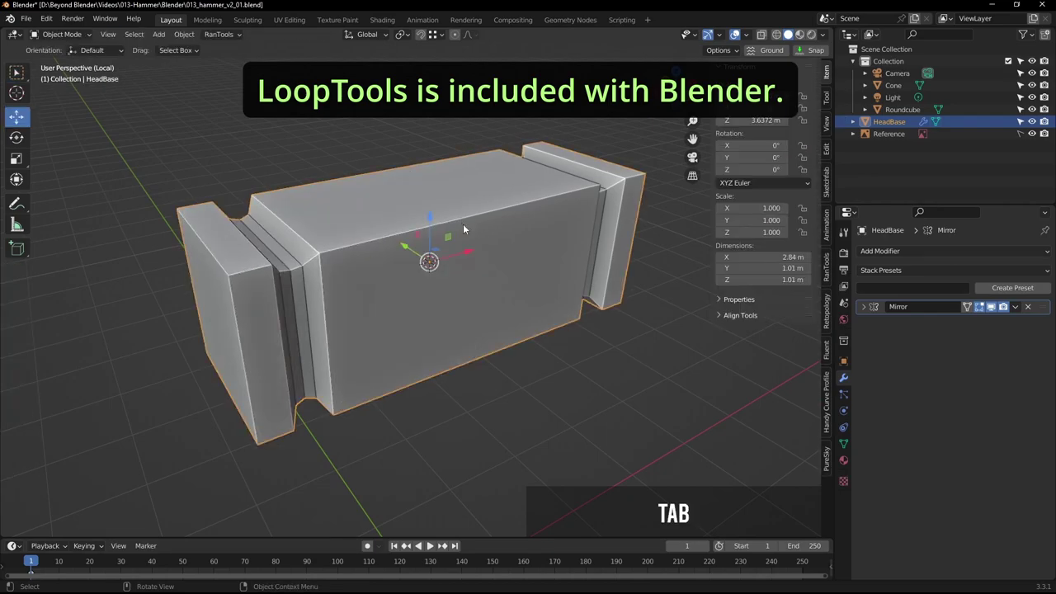
Add loop cuts to HeadBase, round its end caps into circles, and return to the full scene
key("Tab")
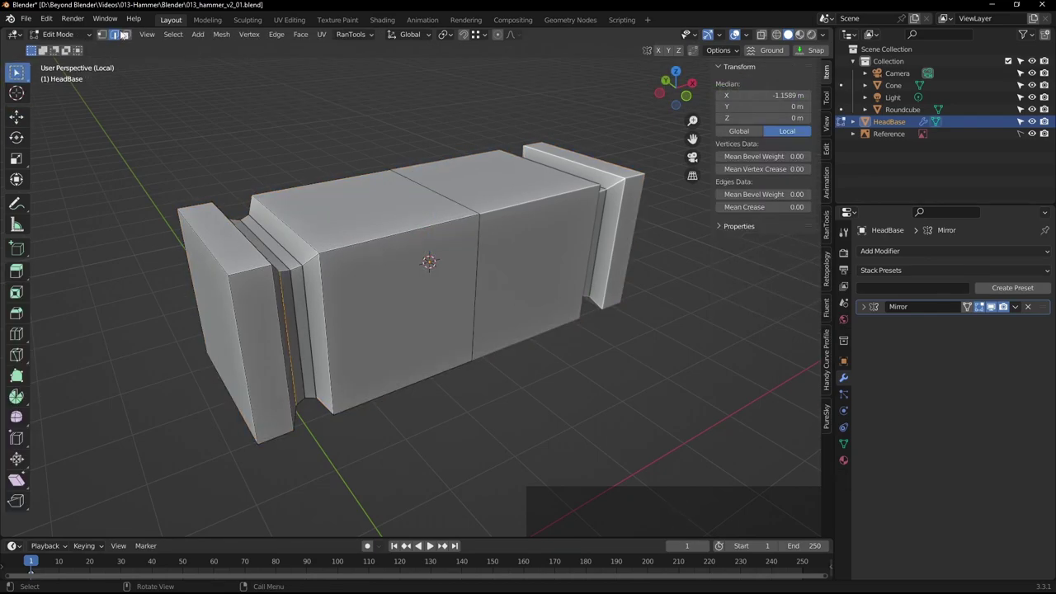
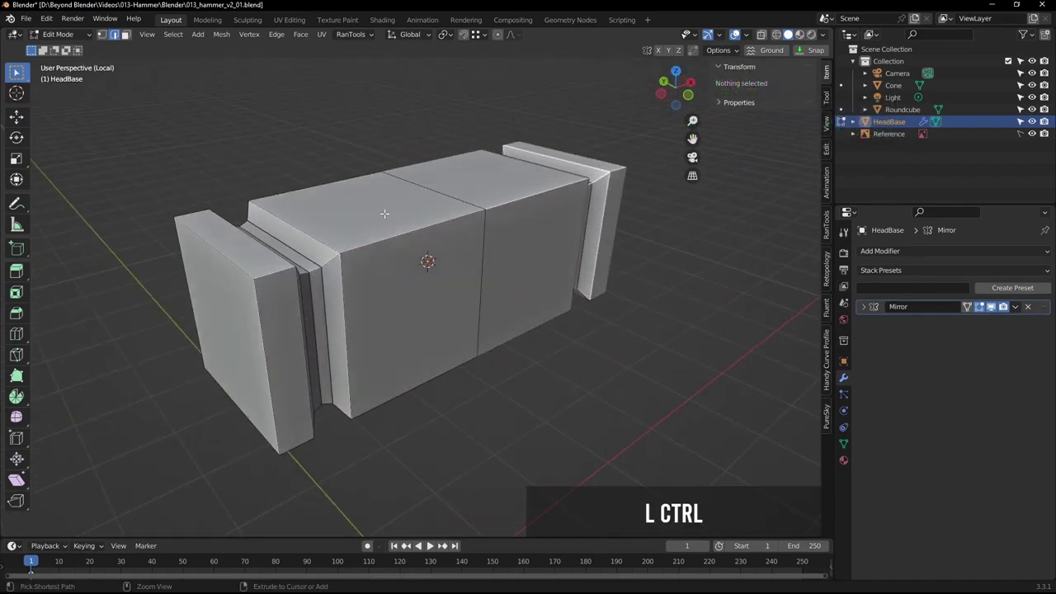
key("ctrl+r")
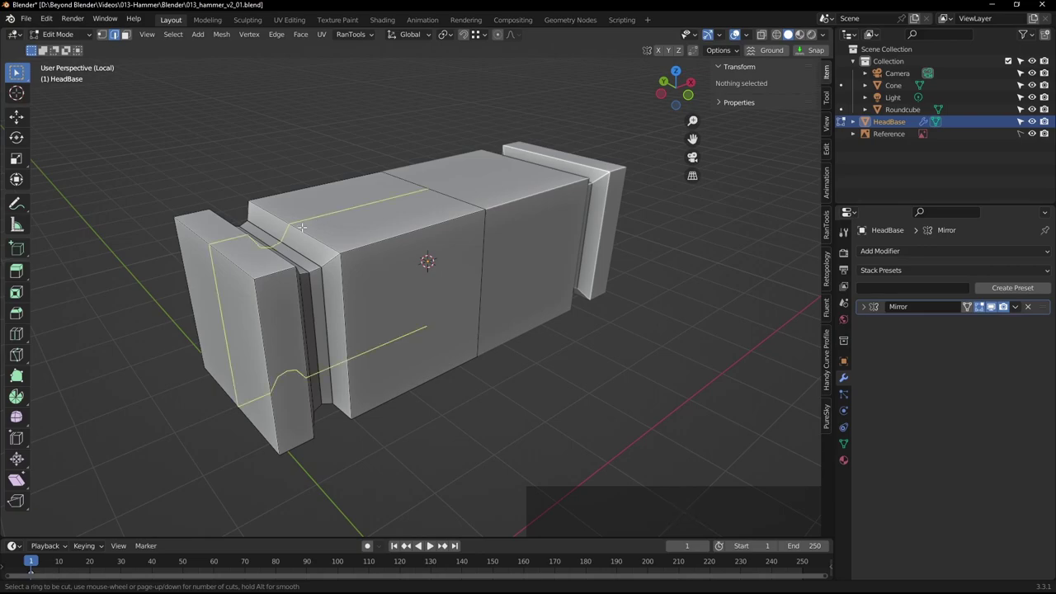
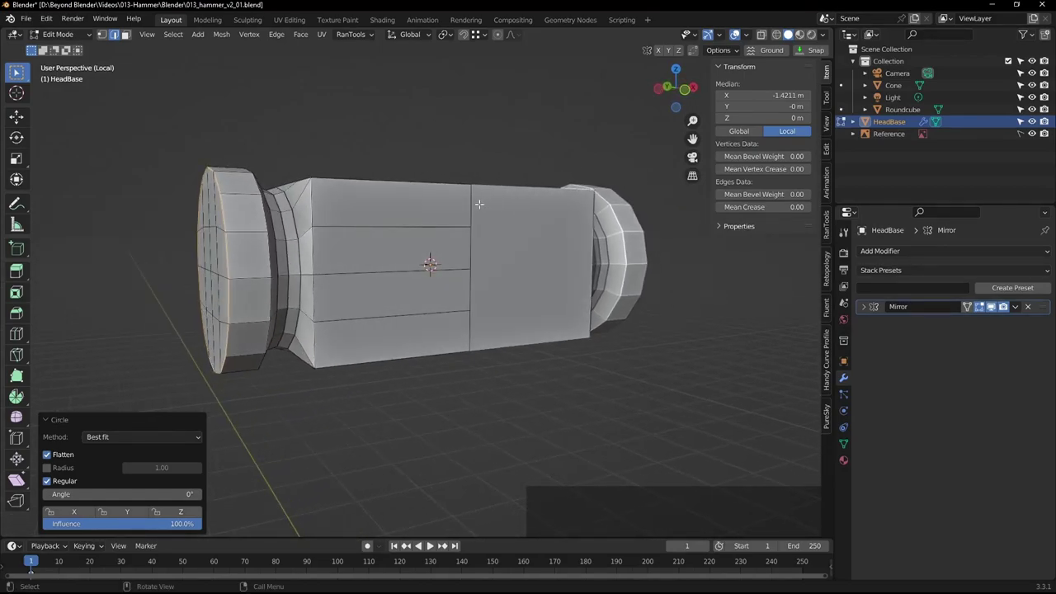
key("KP_1")
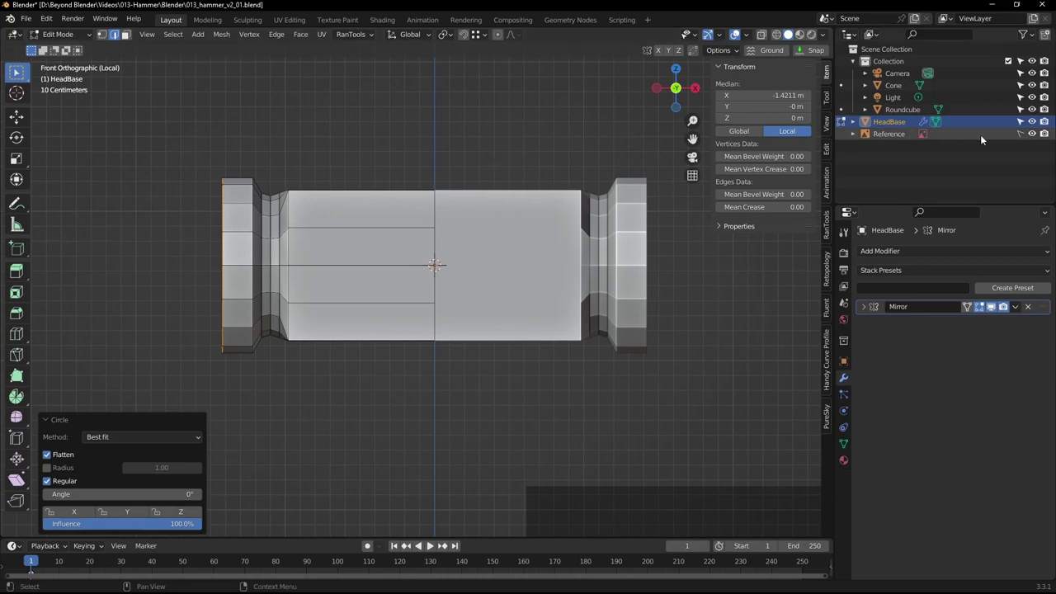
key("Tab")
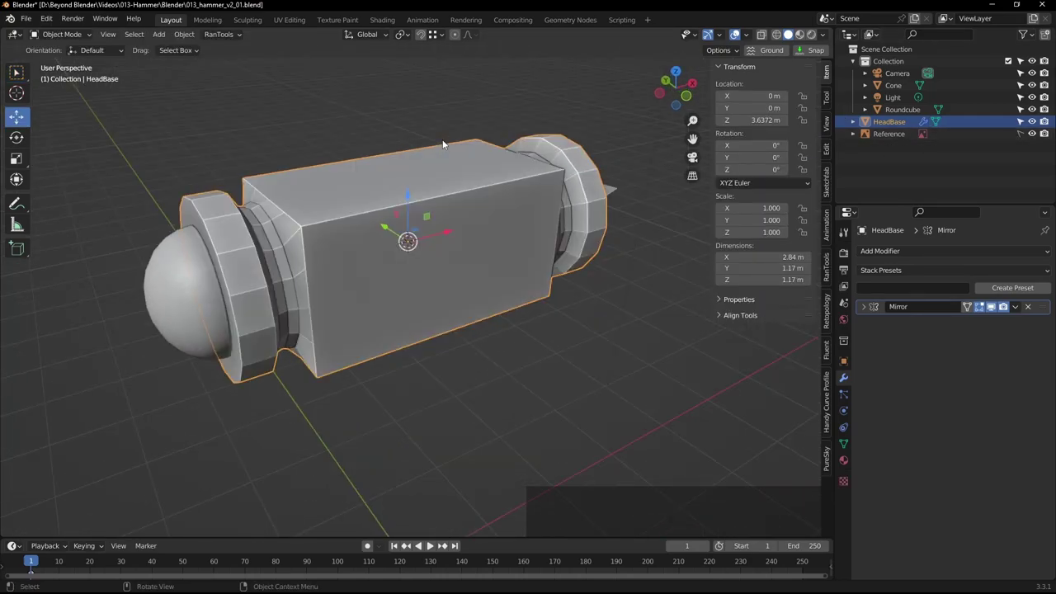
Frame the left end cap from the front in X-ray over the reference sketch
key("KP_1")
scroll("up", 3)
middle_click(335, 197)
middle_click(535, 215)
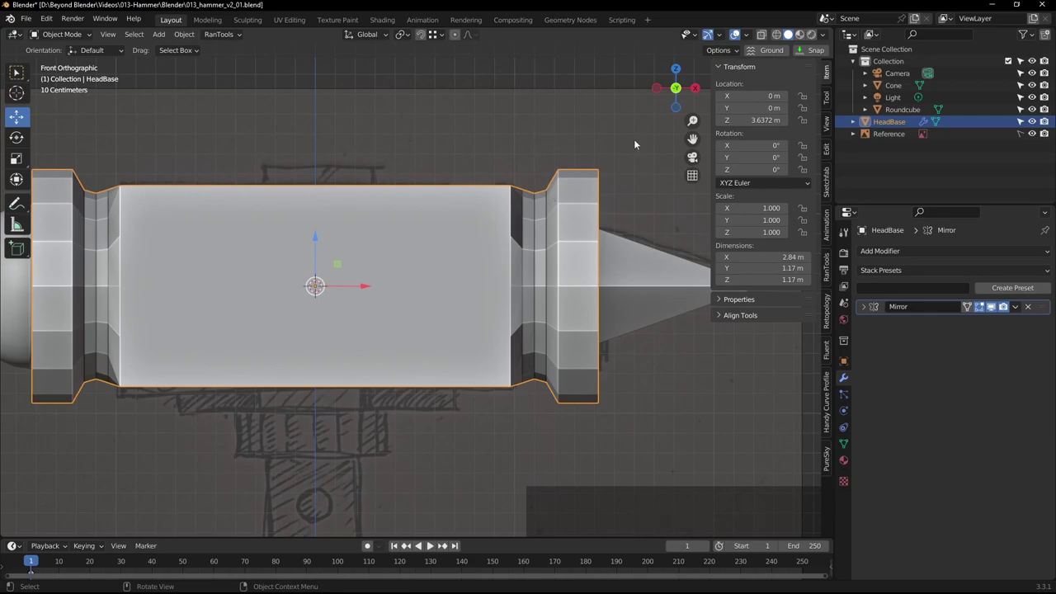
left_click(781, 35)
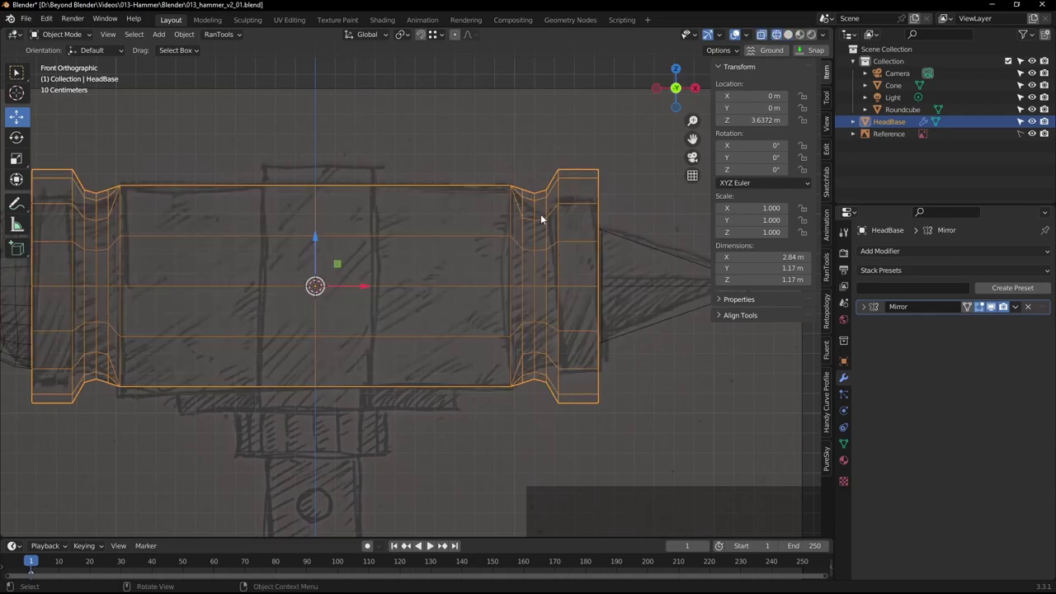
middle_click(325, 253)
scroll("up", 3)
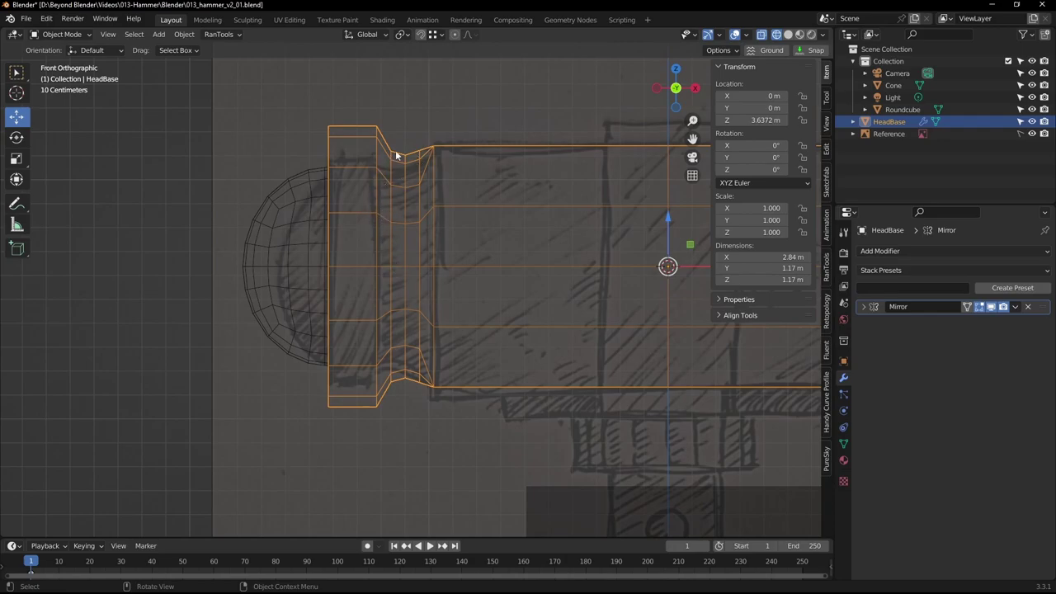
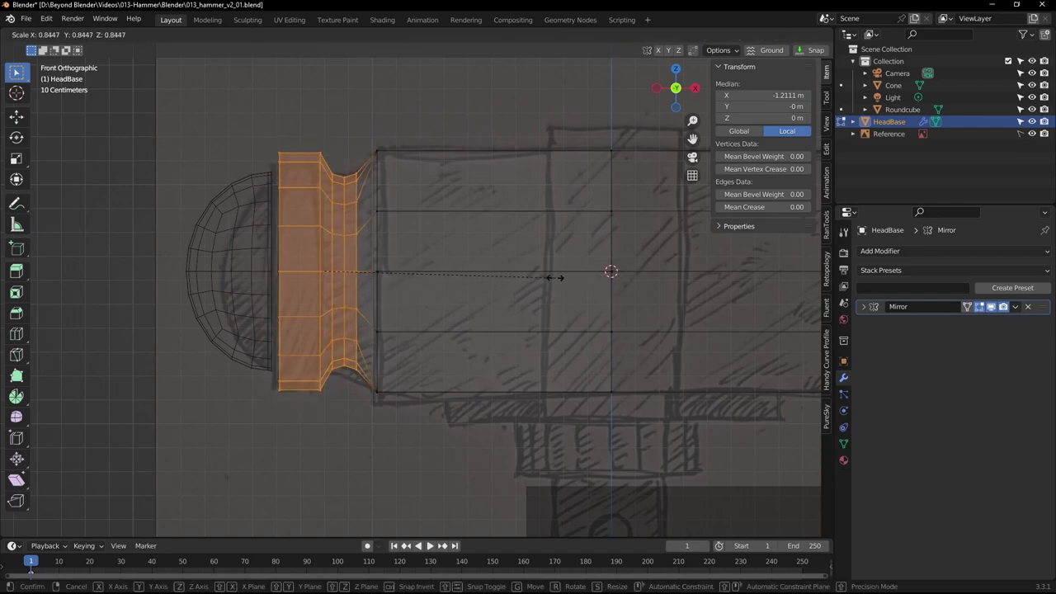
Scale the end caps to 0.775 in Y and Z only, then return to solid display
key("shift+x")
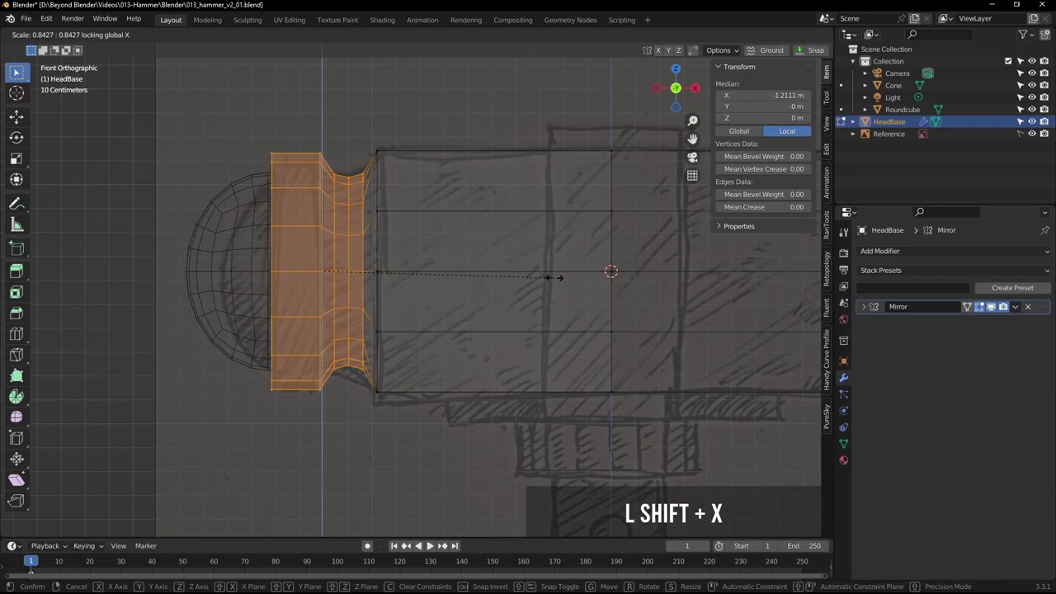
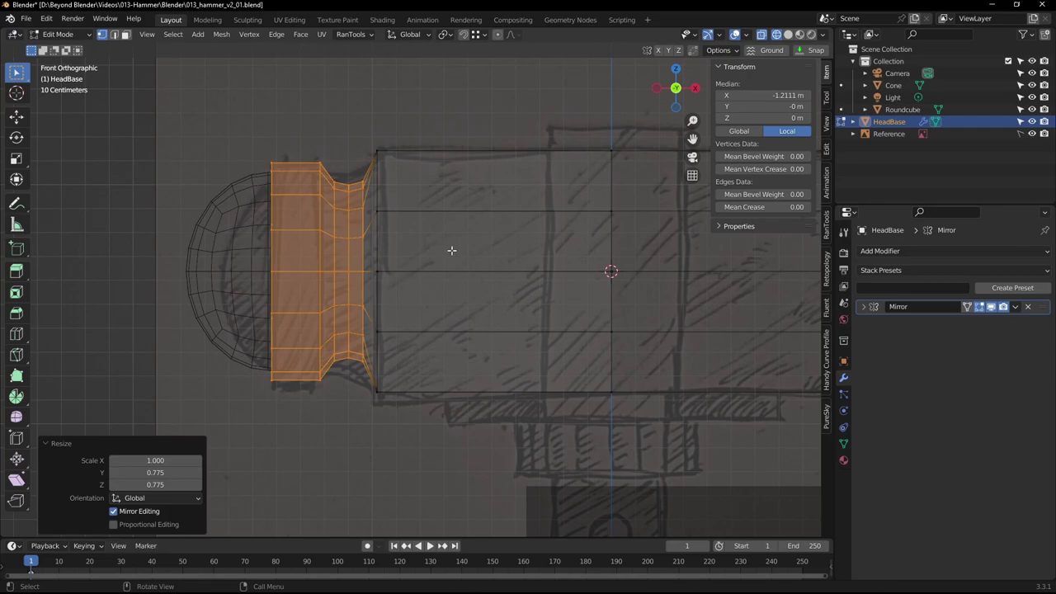
key("Tab")
middle_click(464, 257)
left_click(575, 284)
left_click(274, 88)
scroll("down", 3)
middle_click(439, 218)
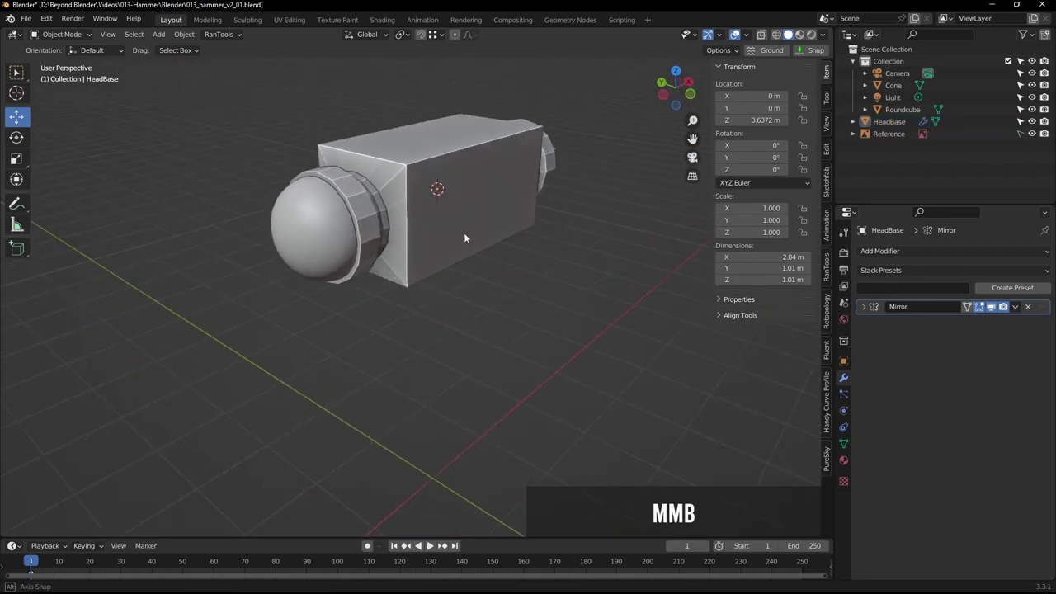
Add extra edge loops along the HeadBase block and its neck from the front view
middle_click(459, 208)
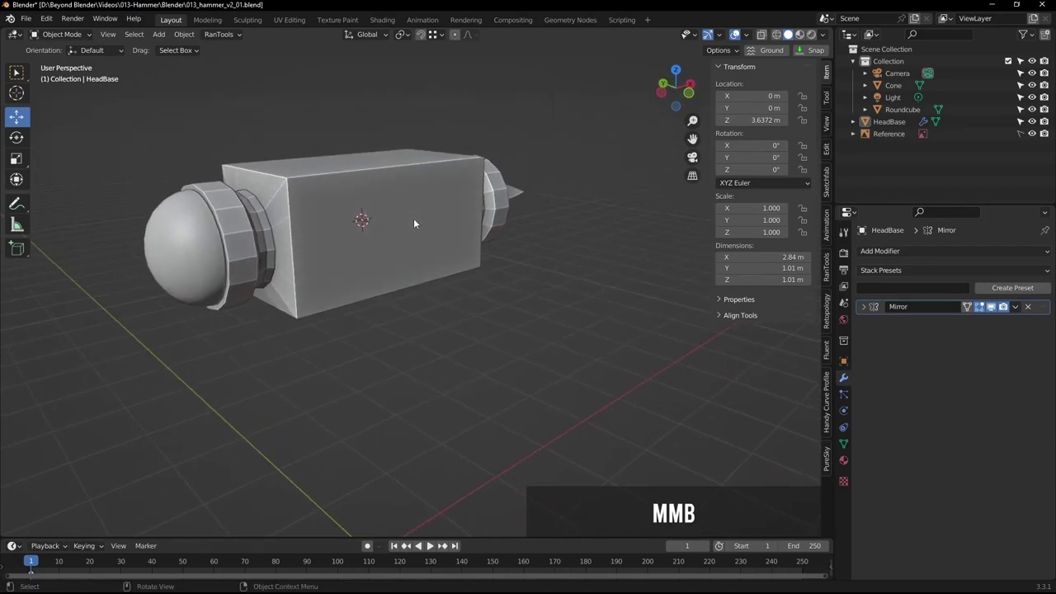
middle_click(383, 207)
scroll("up", 3)
middle_click(327, 210)
key("KP_1")
scroll("up", 3)
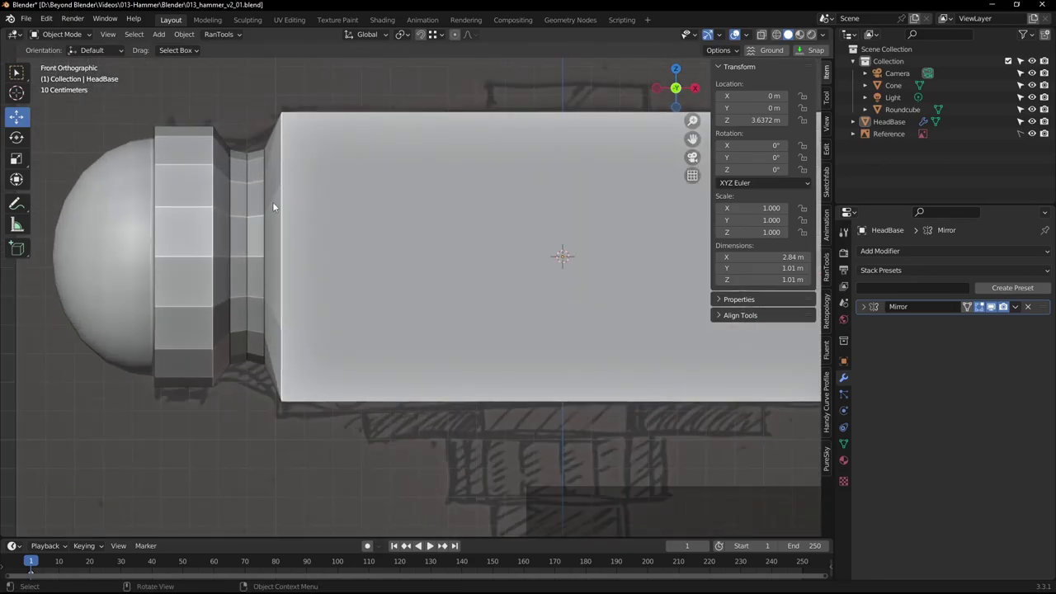
key("Tab")
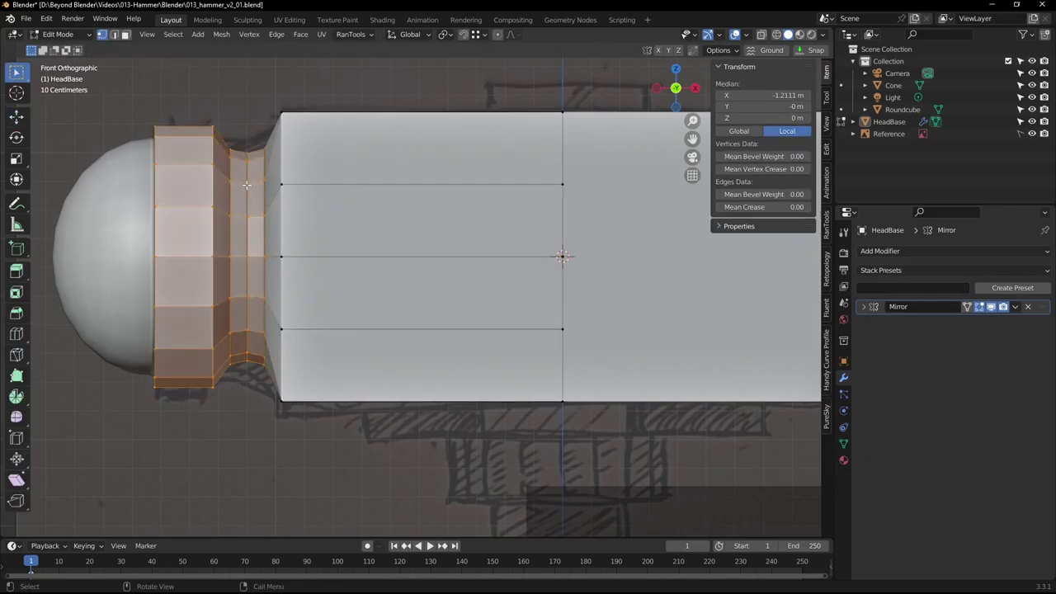
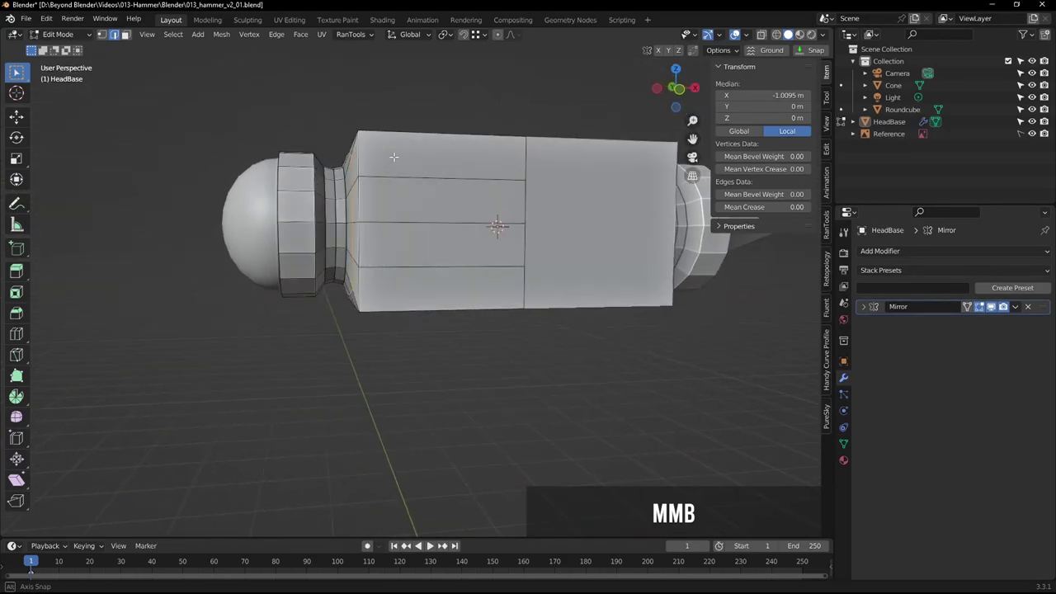
key("Tab")
left_click(426, 98)
middle_click(435, 108)
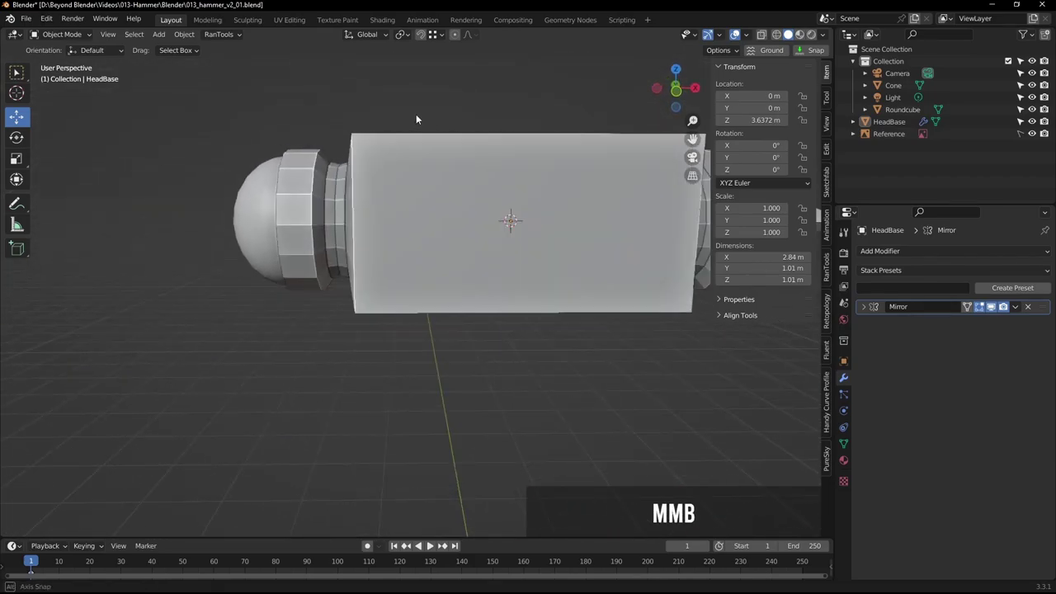
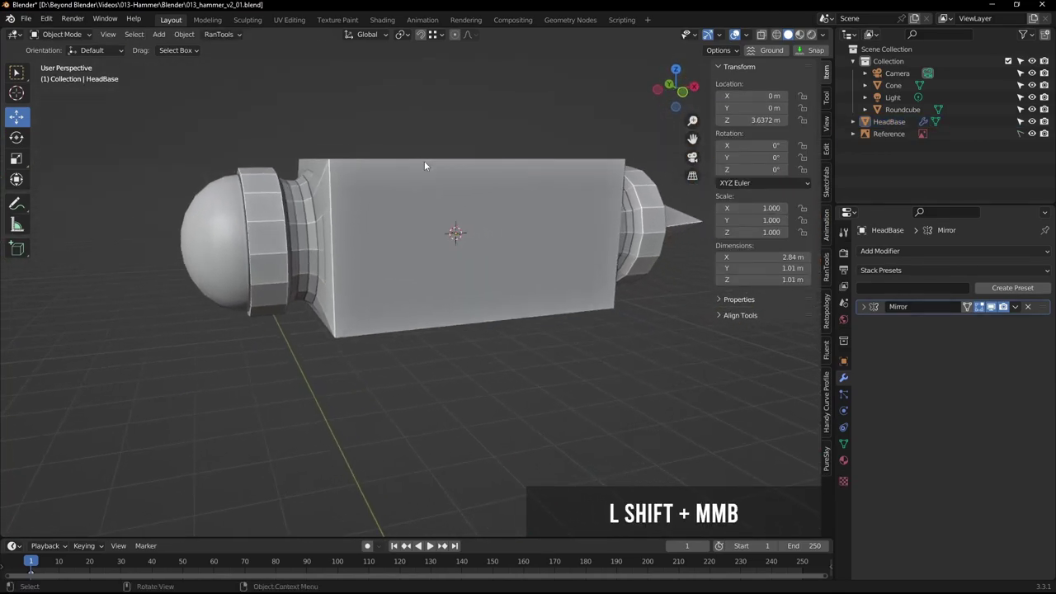
Save the file and set HeadBase to smooth shading
left_click(432, 202)
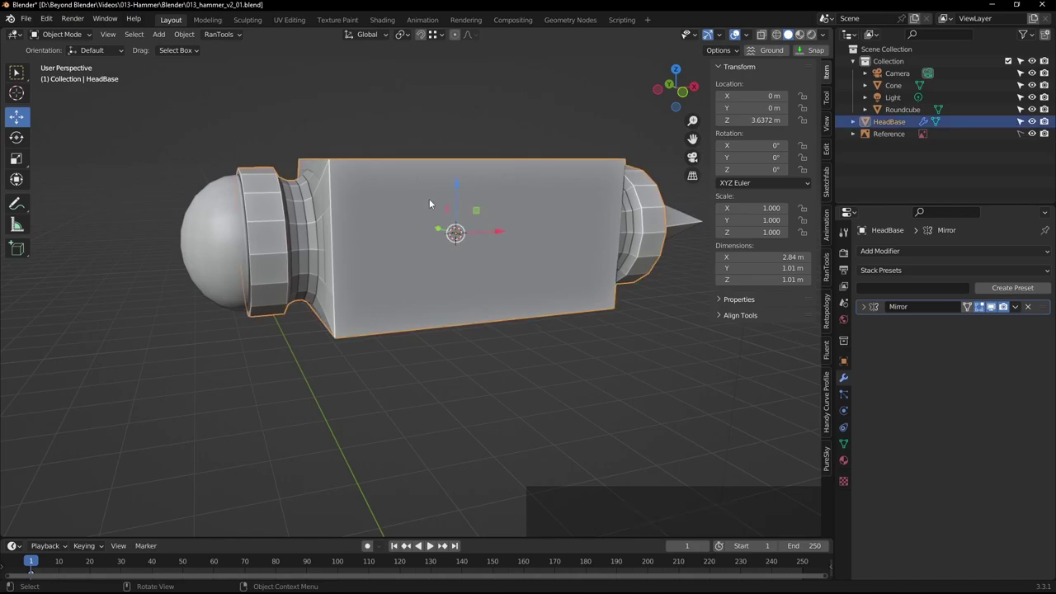
key("ctrl+s")
right_click(431, 203)
left_click(396, 176)
left_click(427, 104)
middle_click(422, 139)
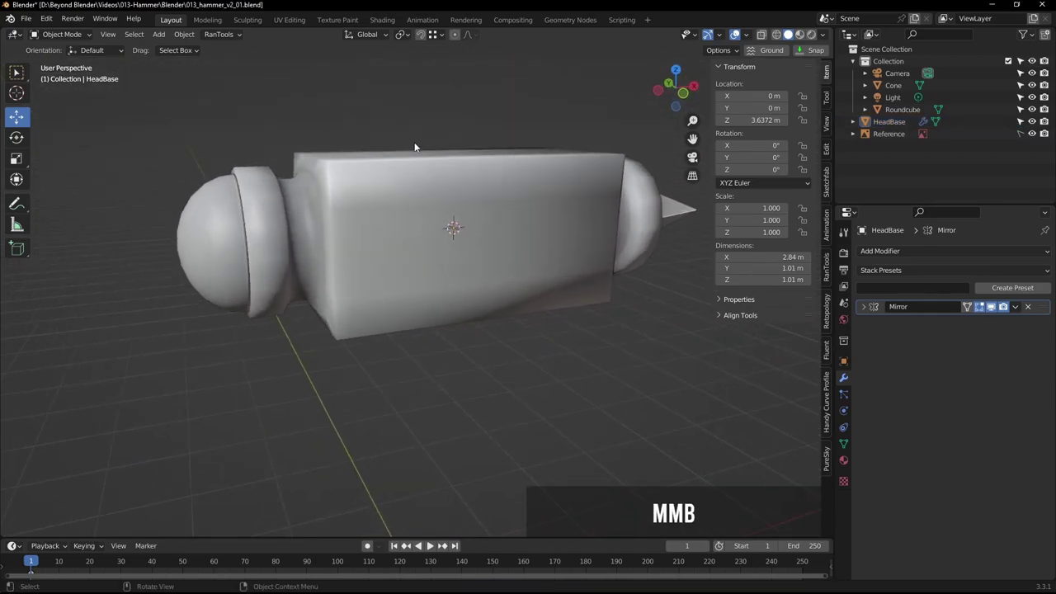
left_click(384, 210)
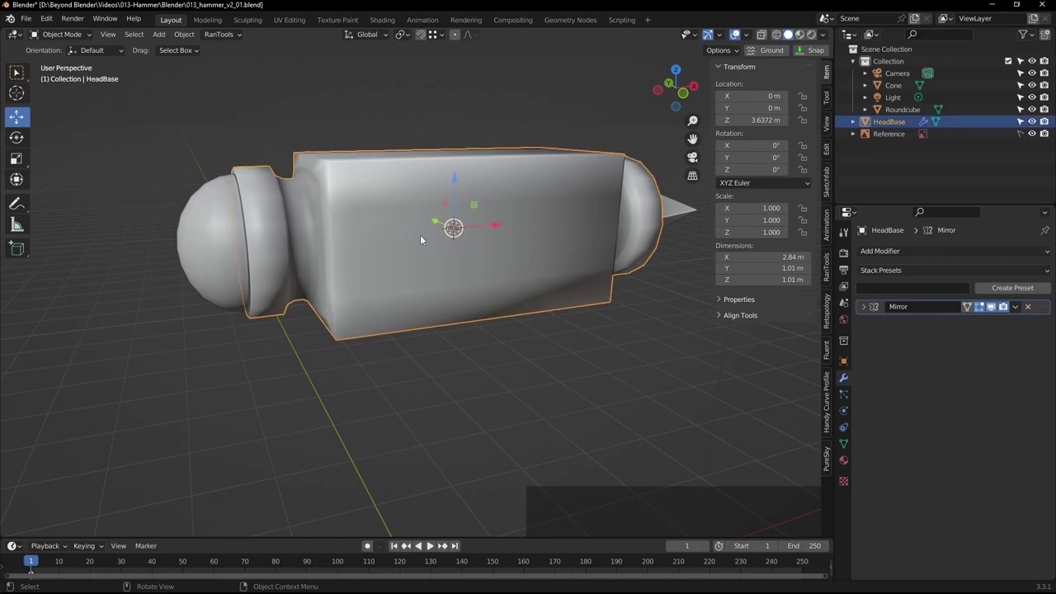
Briefly inspect the dome cap's mesh in edit mode and leave it selected
left_click(220, 237)
key("Tab")
scroll("up", 3)
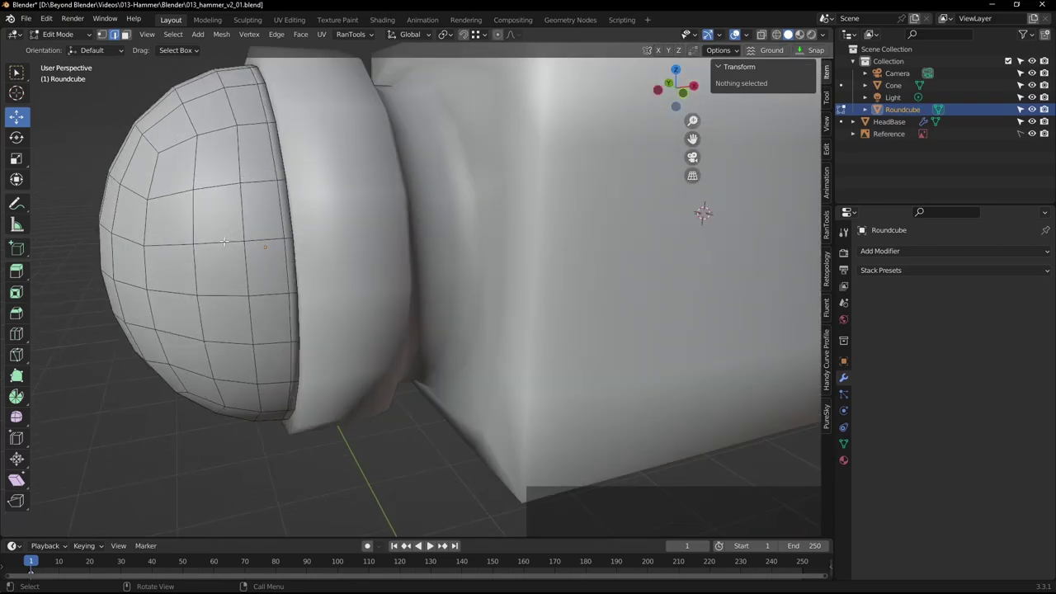
key("Tab")
scroll("down", 3)
middle_click(468, 220)
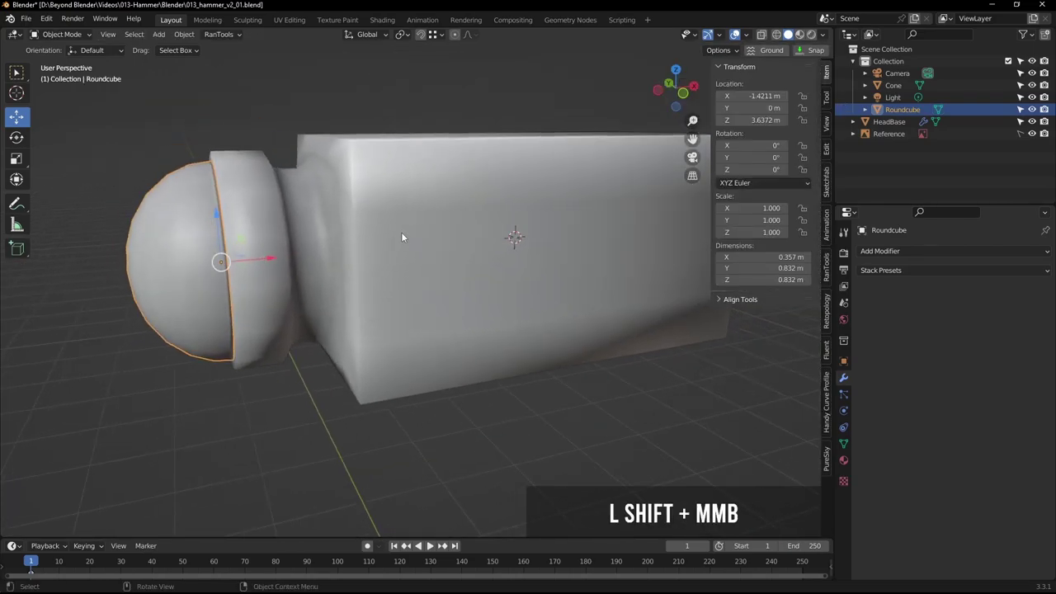
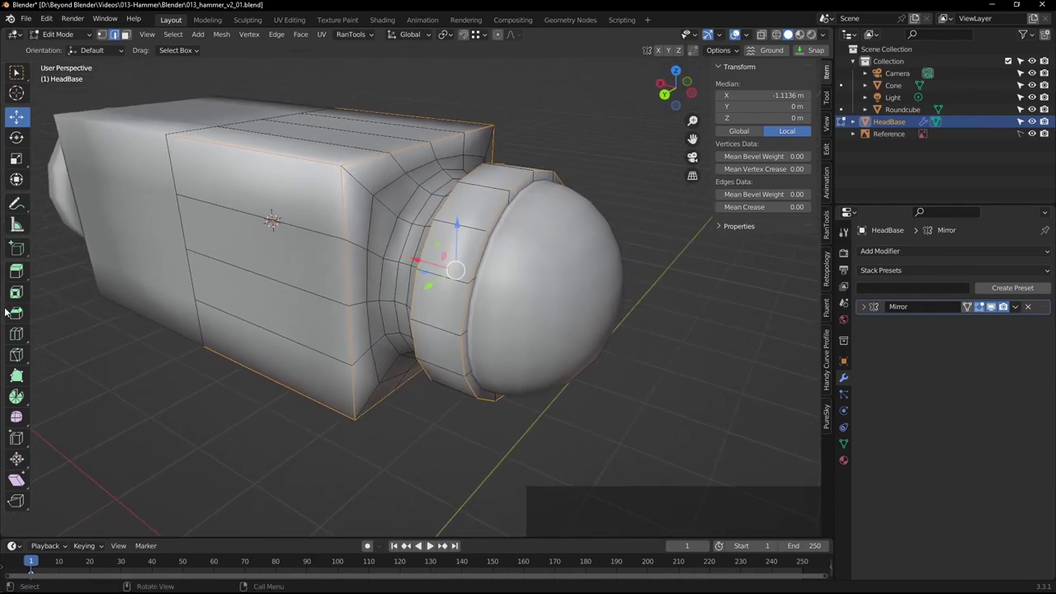
Bevel the selected HeadBase edges with 2 segments
left_click(22, 316)
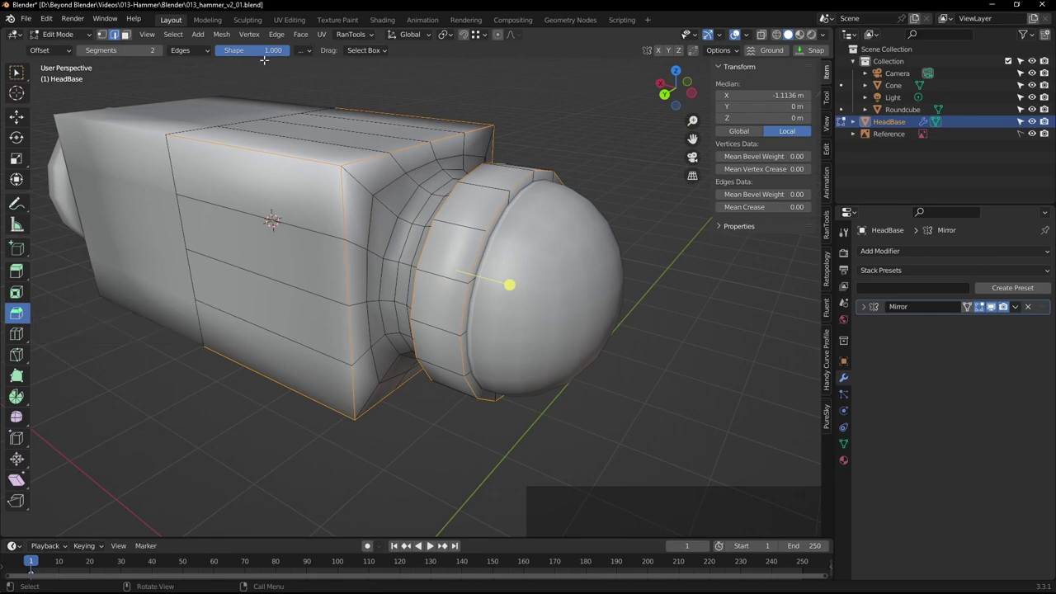
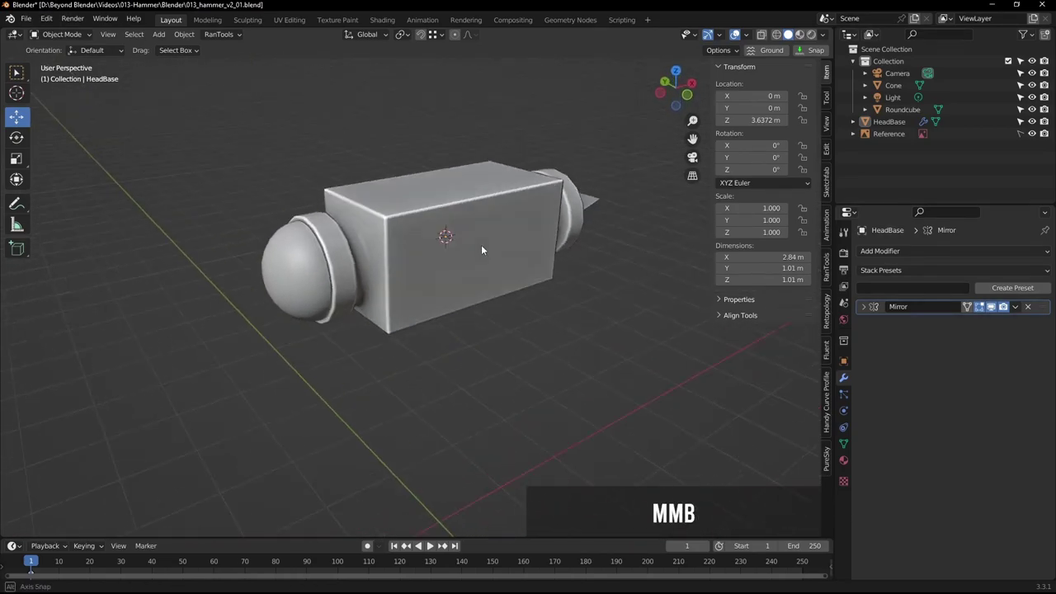
Save the hammer file while inspecting the bevelled head
scroll("up", 3)
middle_click(507, 235)
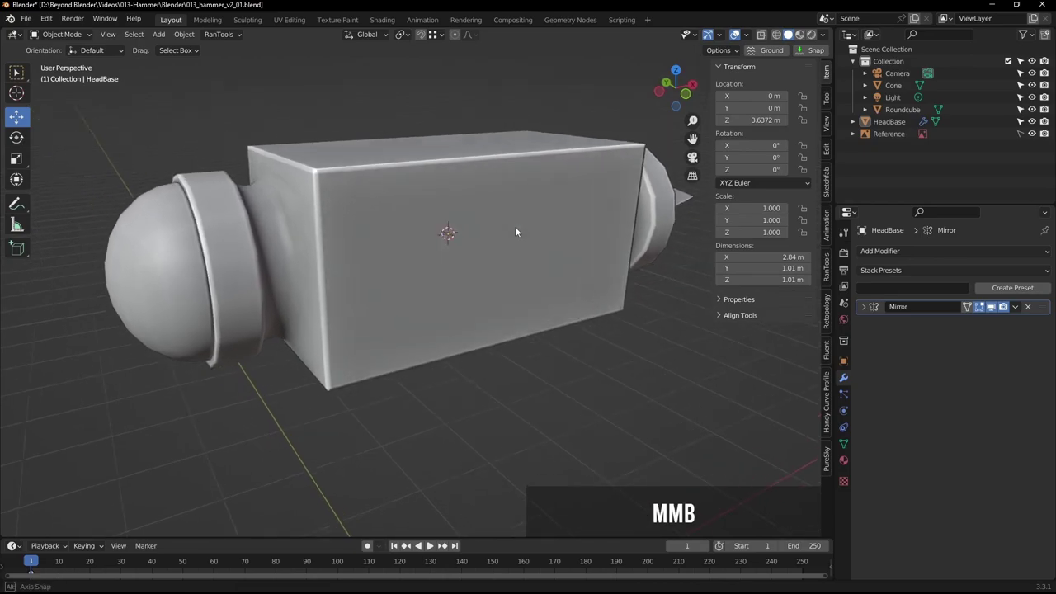
key("ctrl+s")
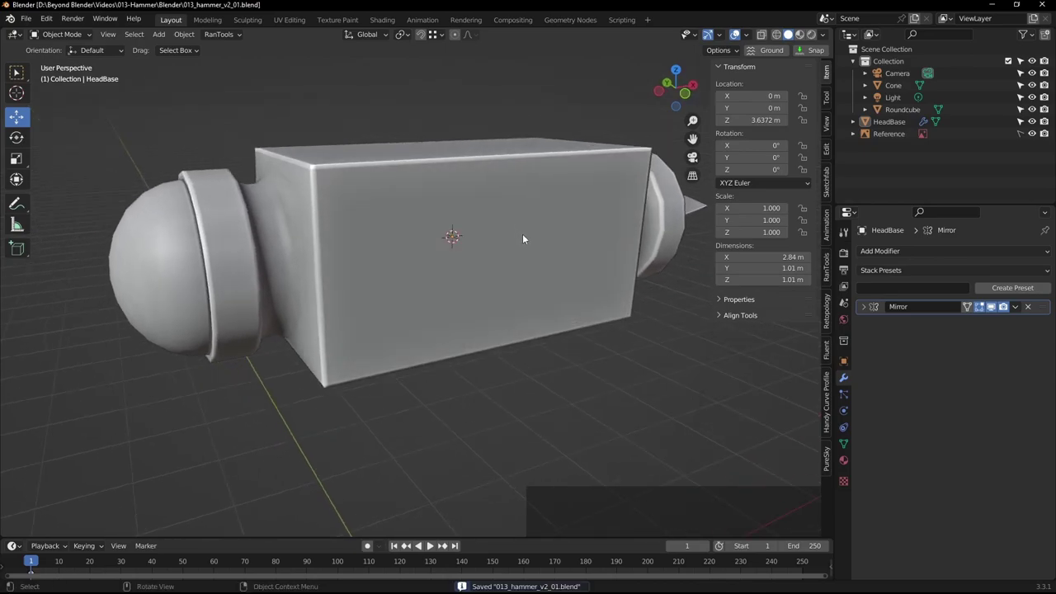
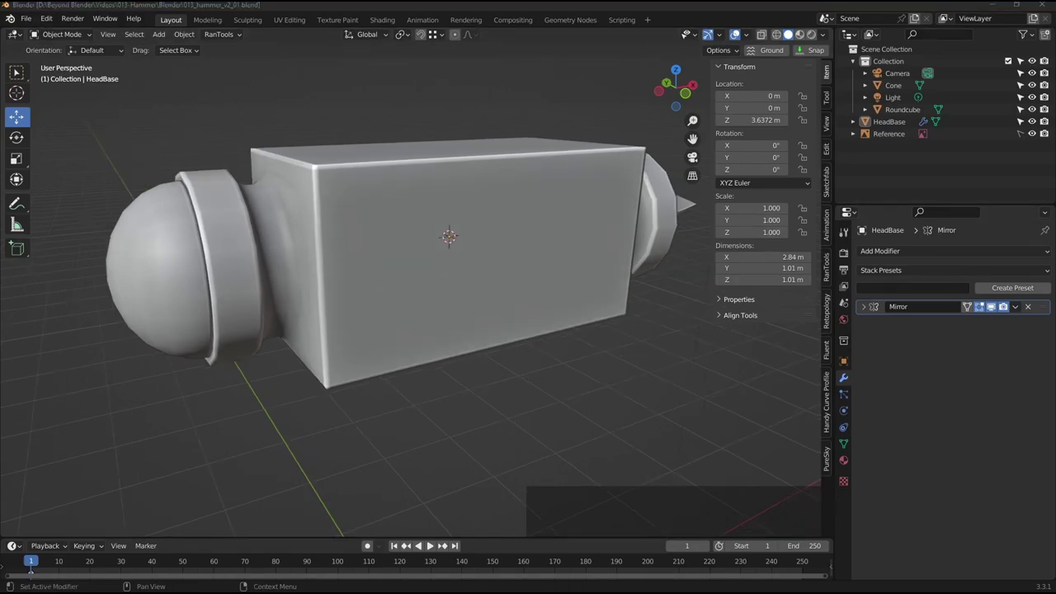
middle_click(514, 231)
scroll("down", 3)
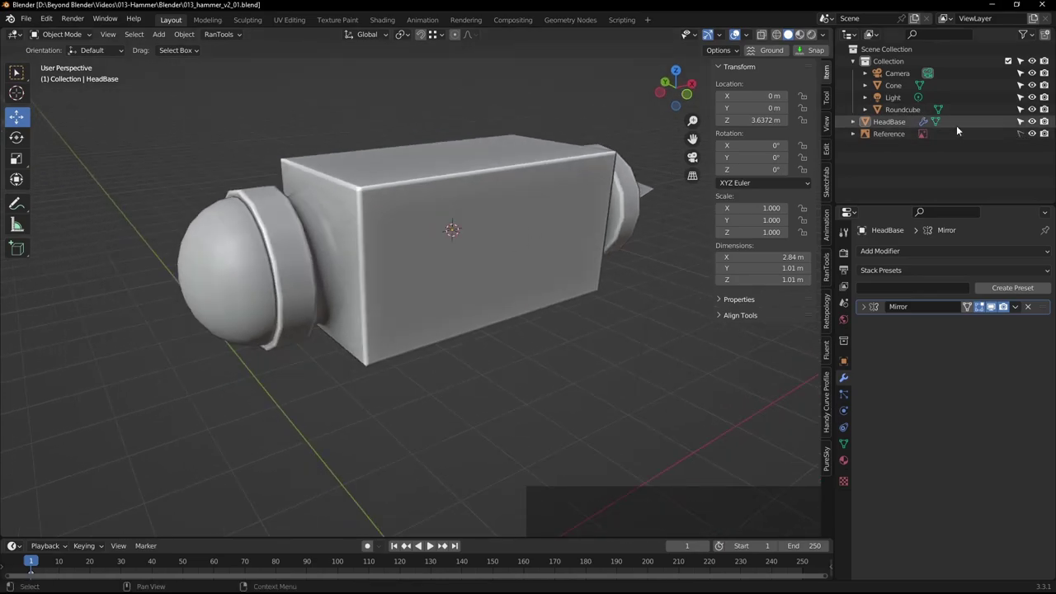
Compare the head against the reference sketch in front X-ray view, then return to solid shading
key("KP_1")
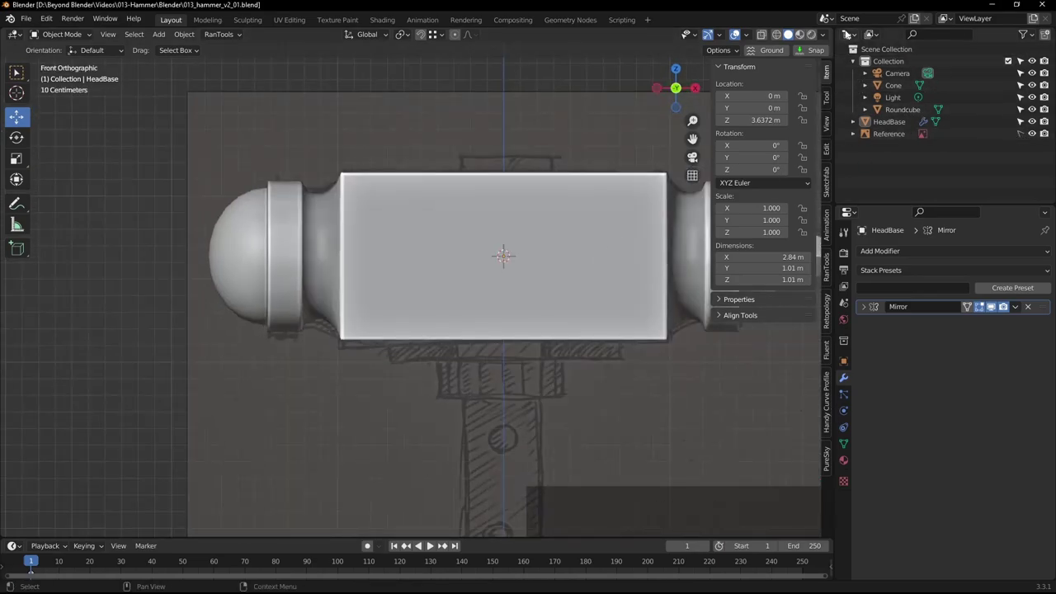
left_click(779, 36)
middle_click(568, 231)
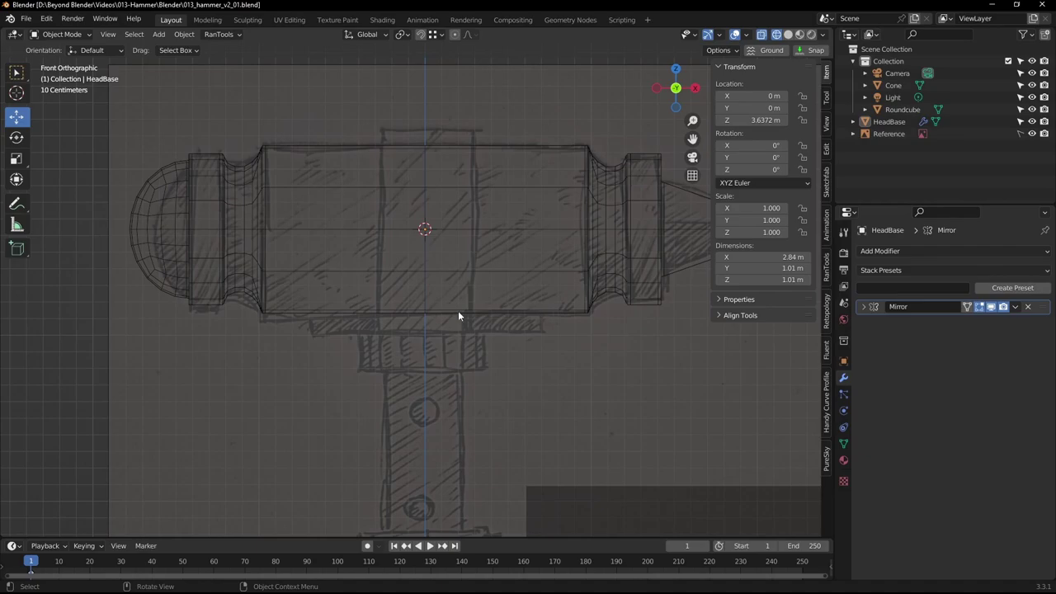
scroll("up", 3)
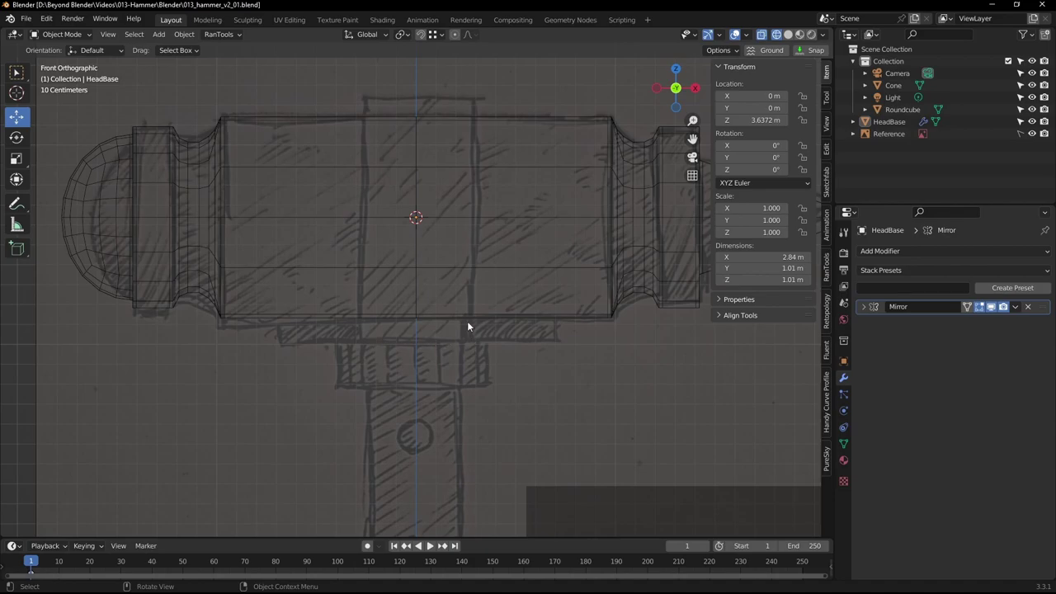
middle_click(486, 276)
scroll("down", 3)
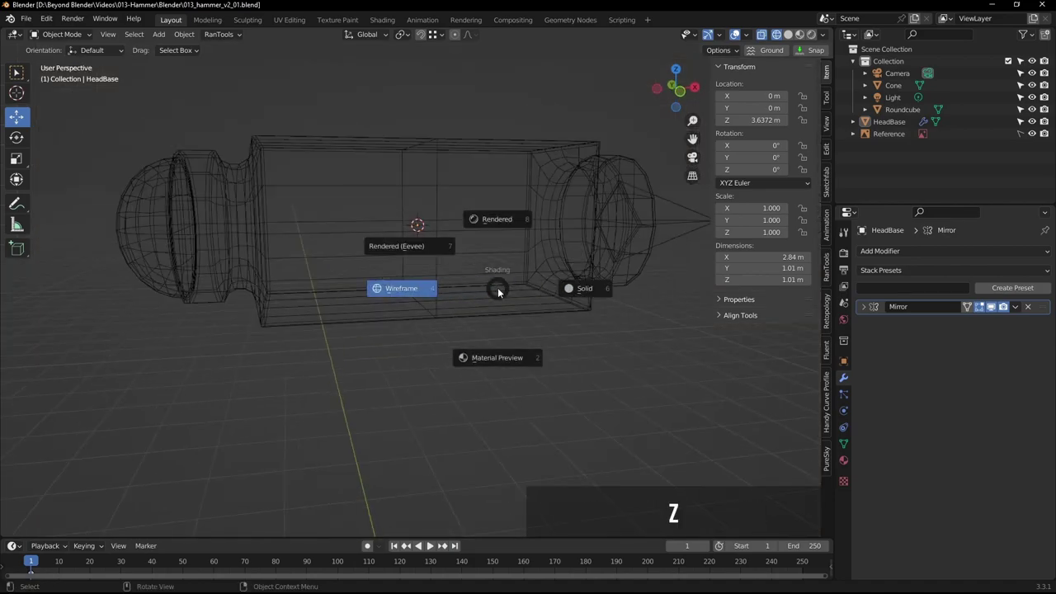
left_click(597, 295)
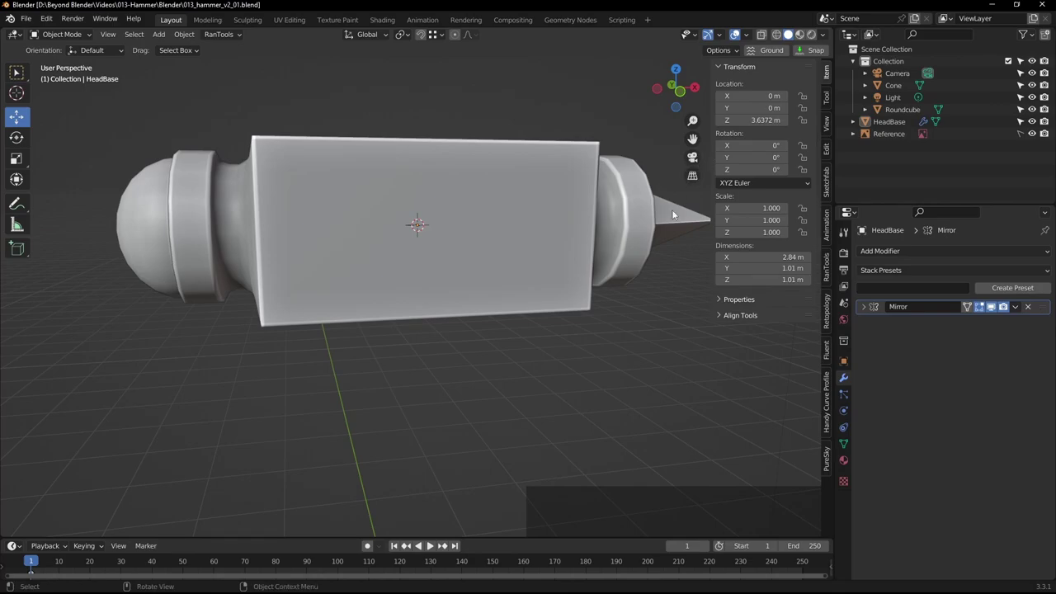
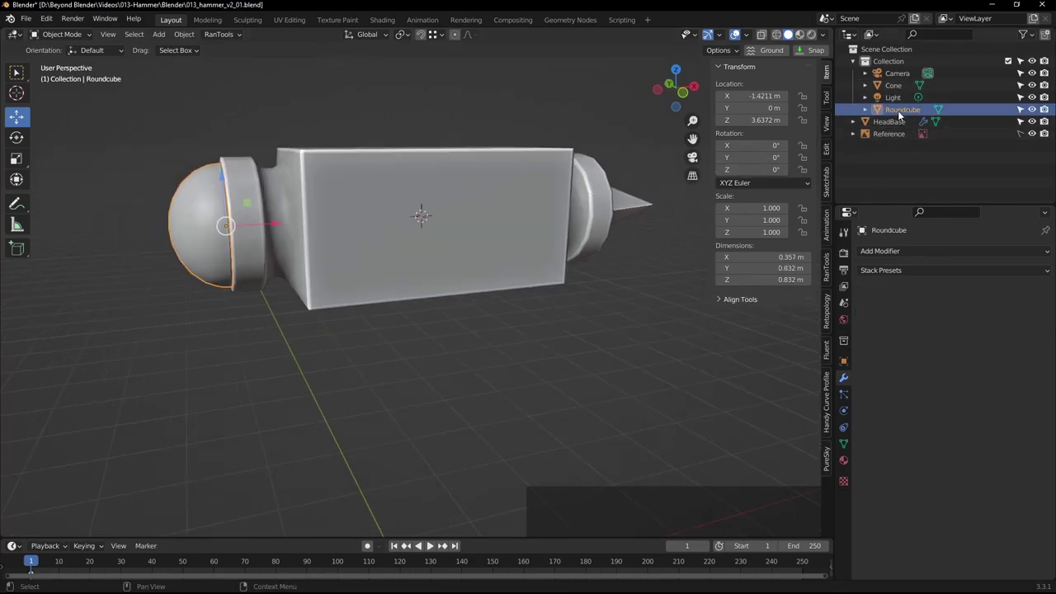
Rename the Roundcube ball to HeadBall, then select HeadBase
left_click(902, 113)
left_click(897, 138)
key("shift+h")
key("e")
key("shift+b")
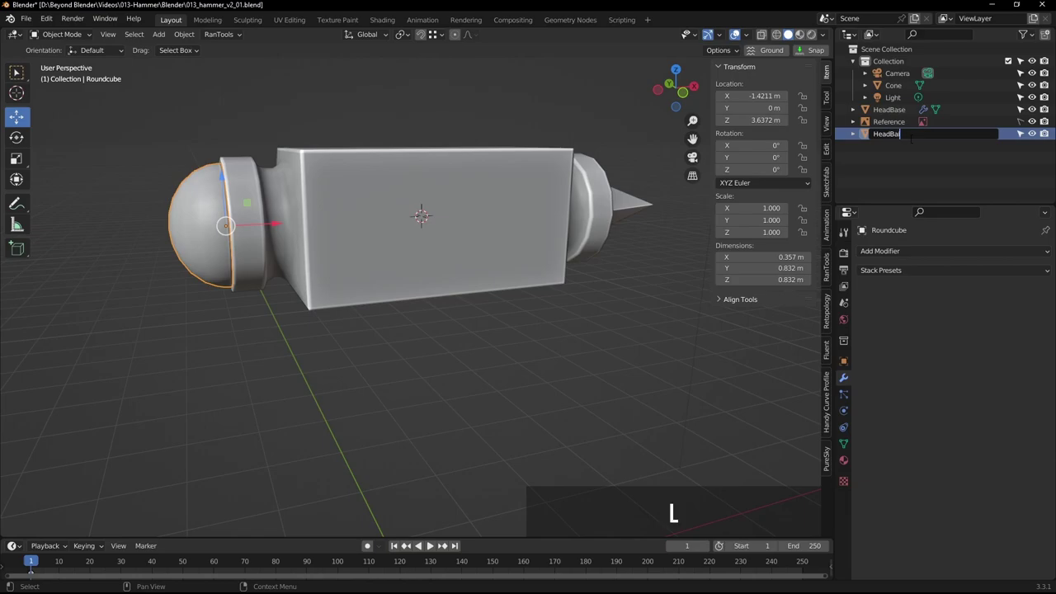
key("Return")
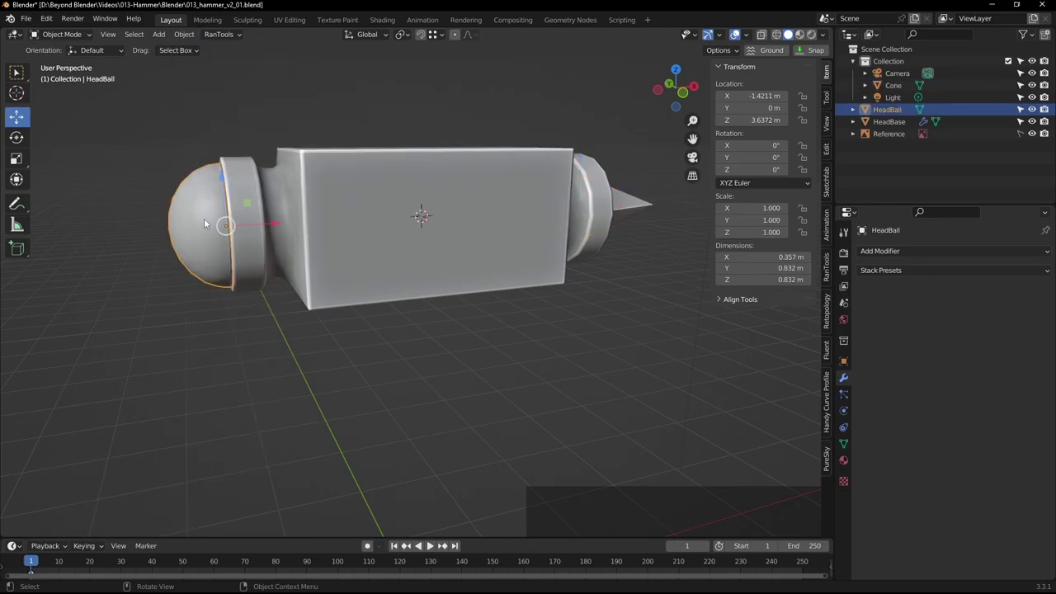
left_click(413, 202)
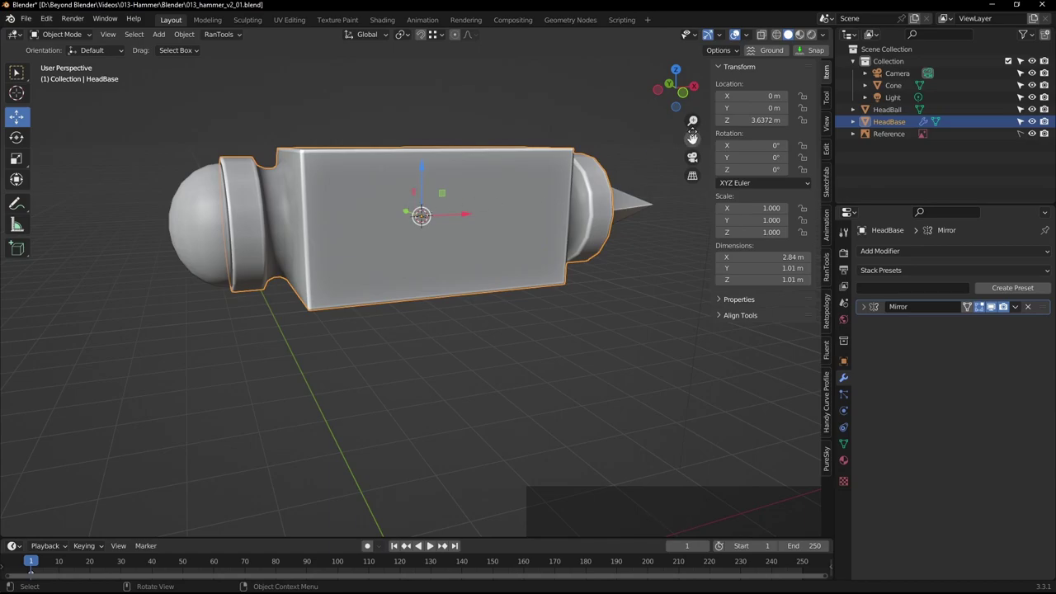
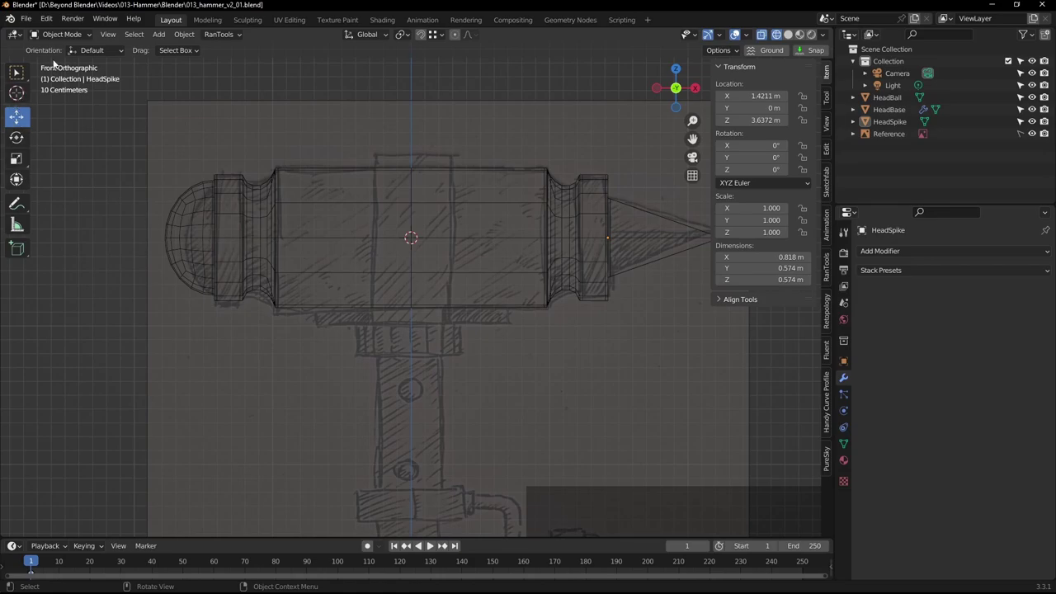
Add a new cube at the head's centre and start editing its mesh
key("shift+a")
left_click(424, 198)
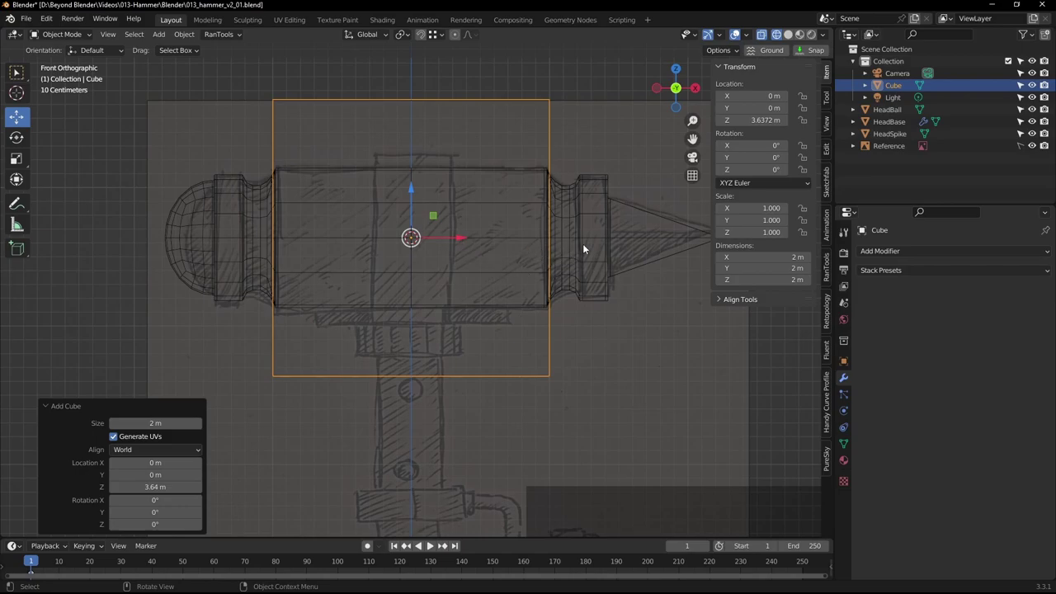
key("Tab")
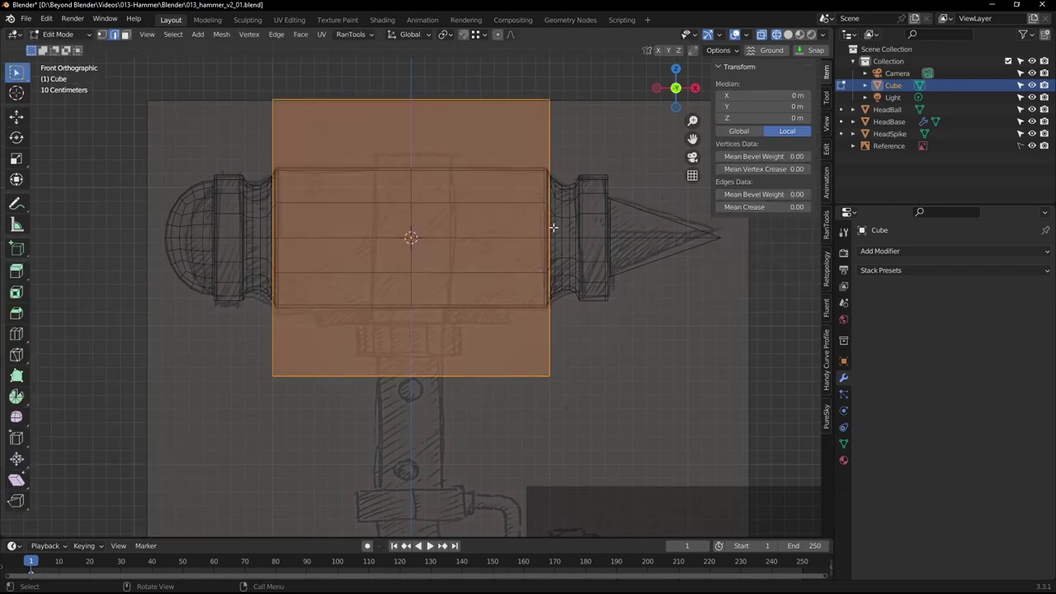
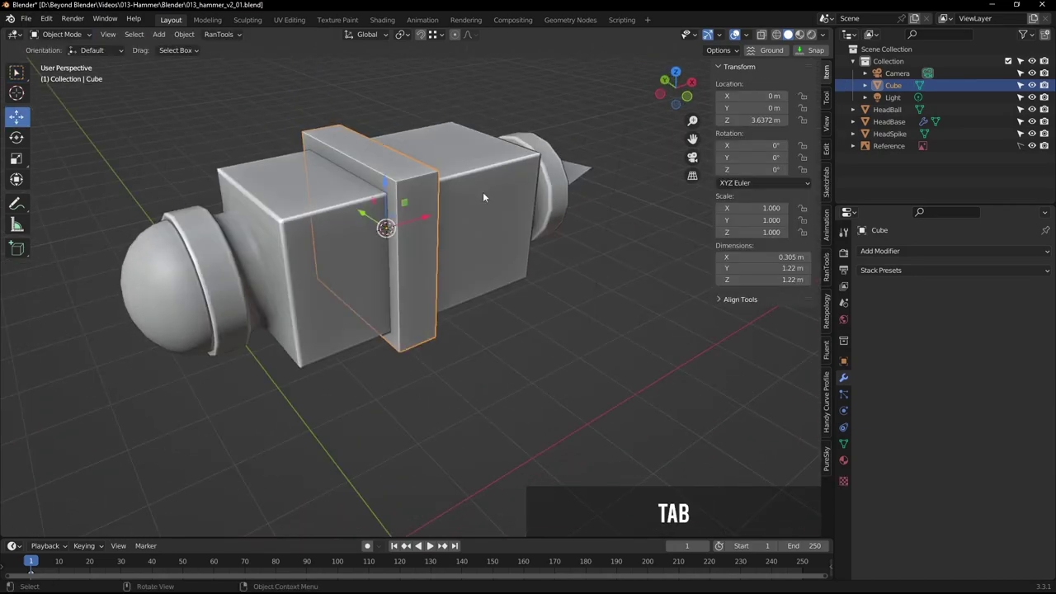
Add an X-axis Mirror modifier with clipping to the cube
left_click(882, 256)
left_click(813, 391)
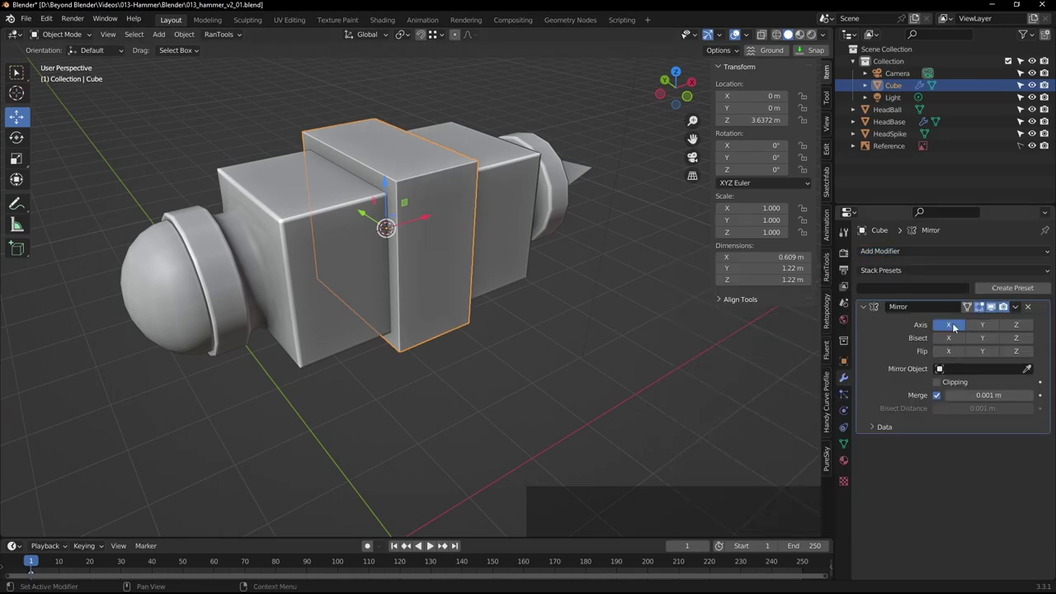
left_click(942, 384)
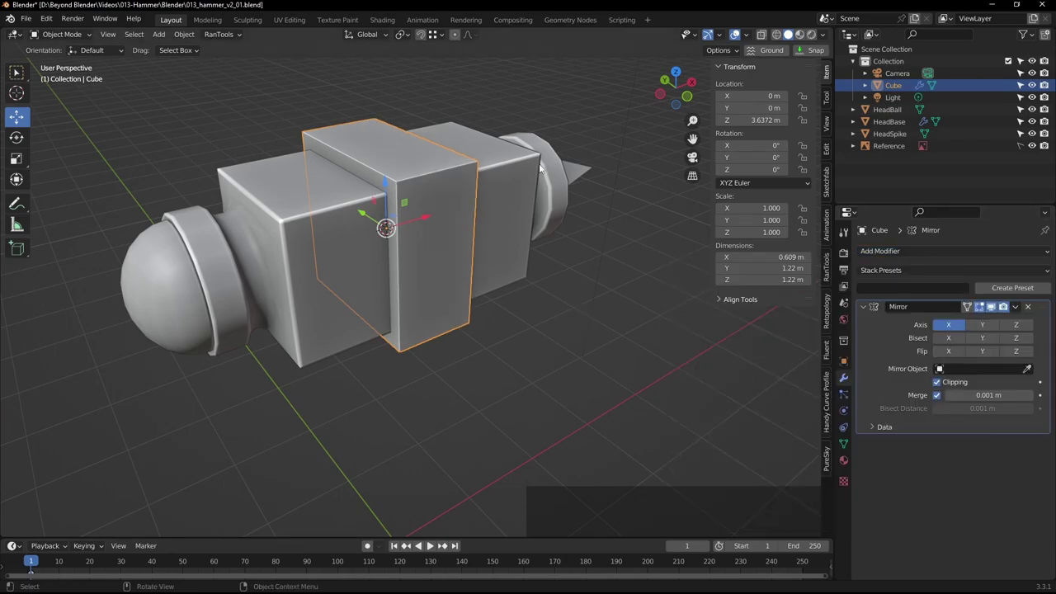
middle_click(519, 198)
middle_click(567, 226)
Shape the mirrored band from the front view and inset its end face by about 0.10 m
key("Tab")
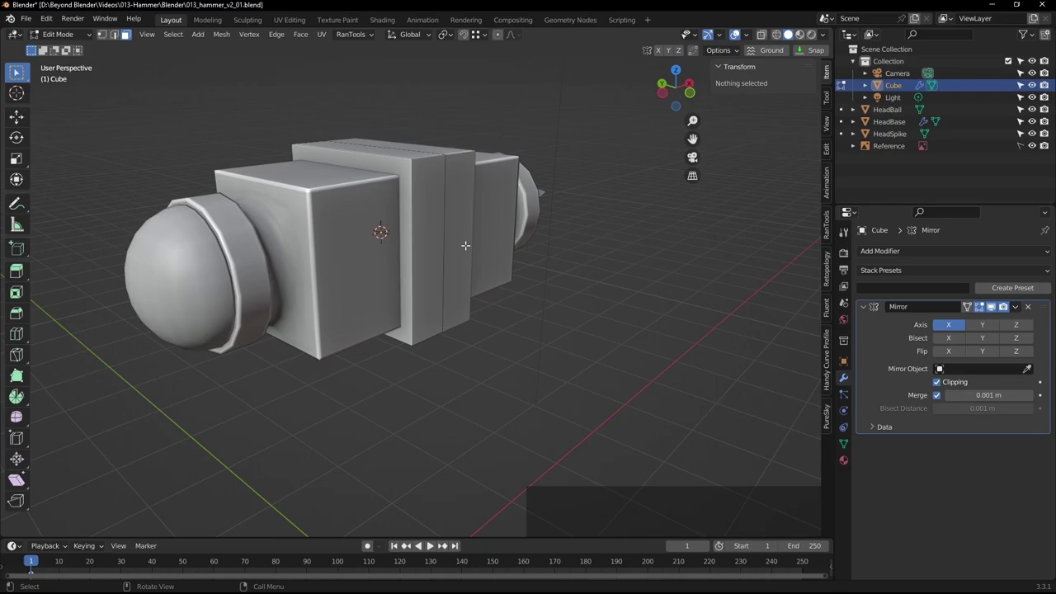
key("KP_1")
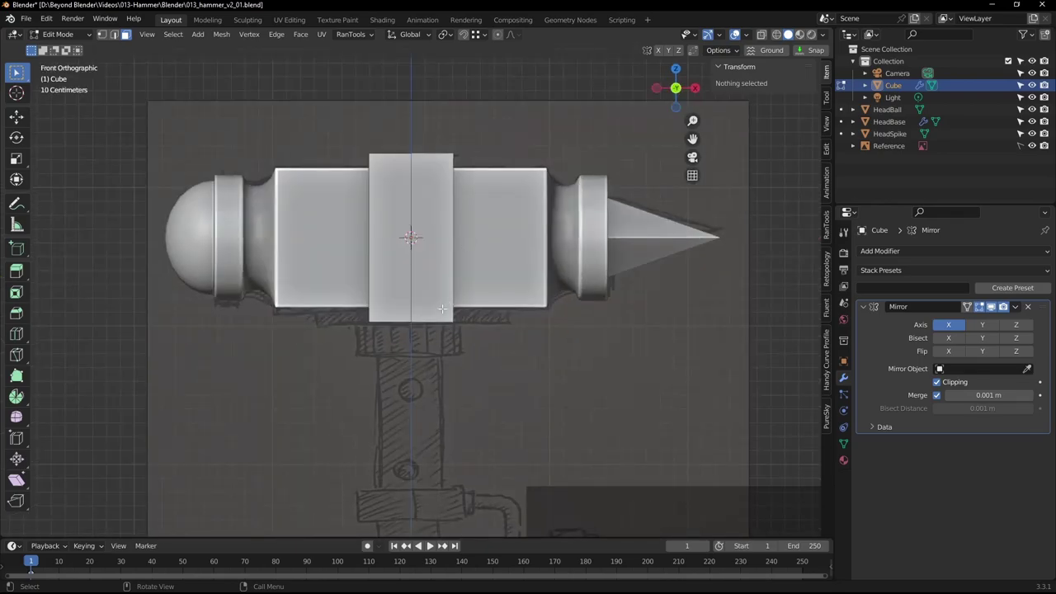
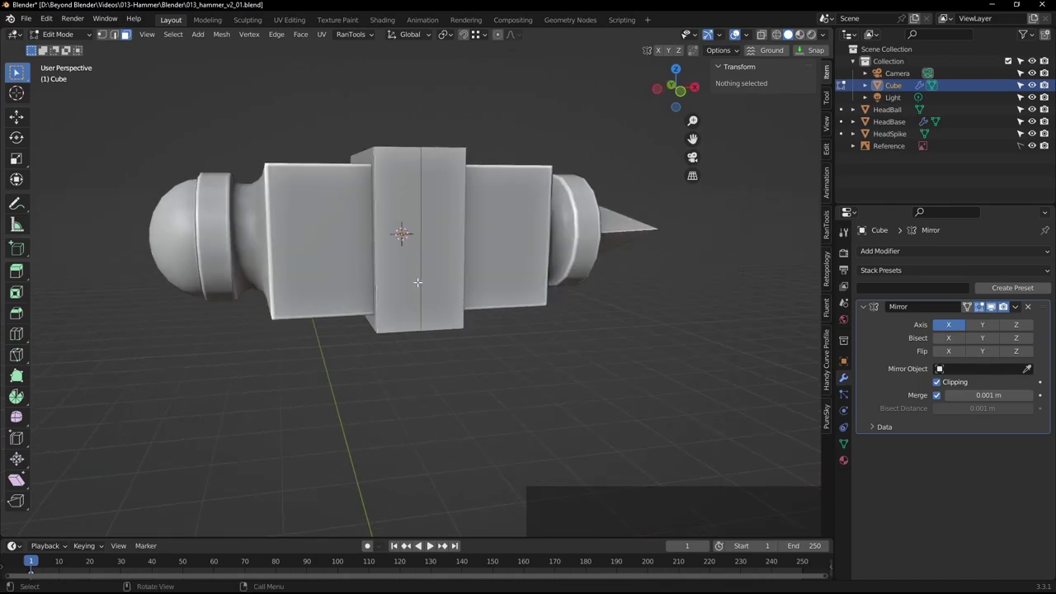
key("KP_1")
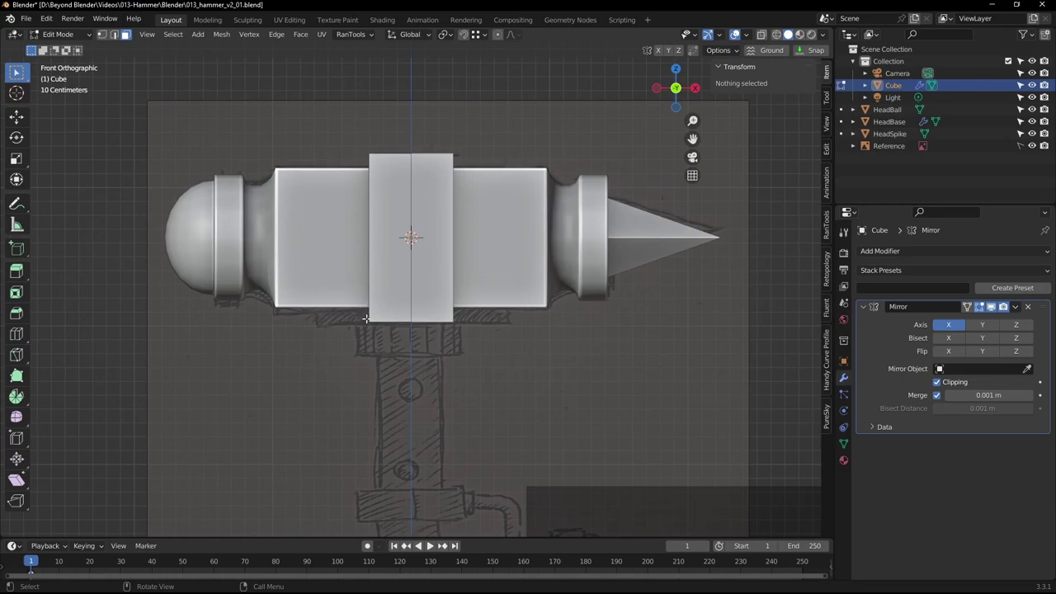
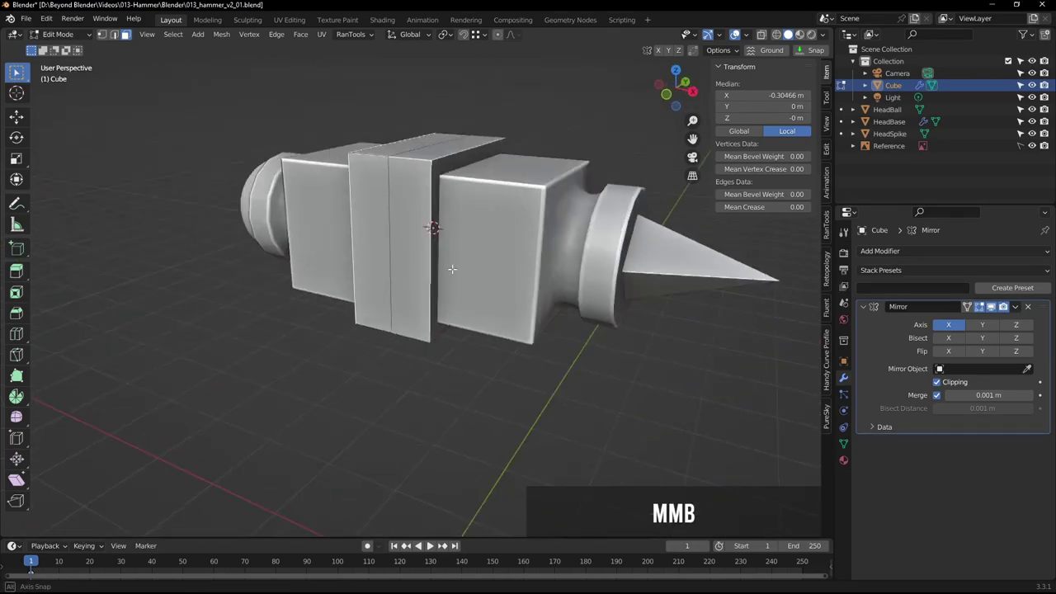
scroll("up", 3)
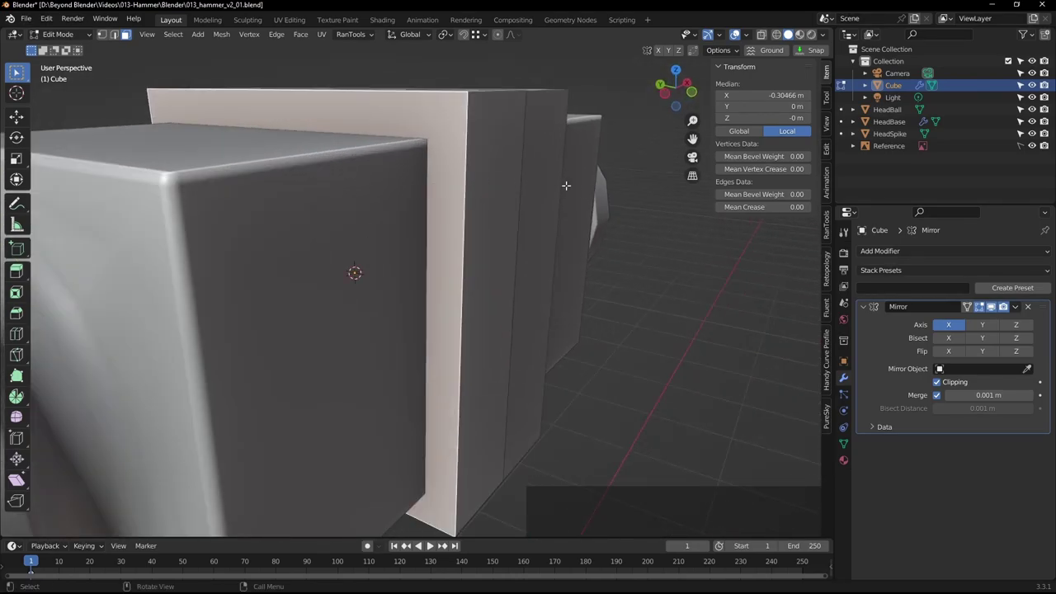
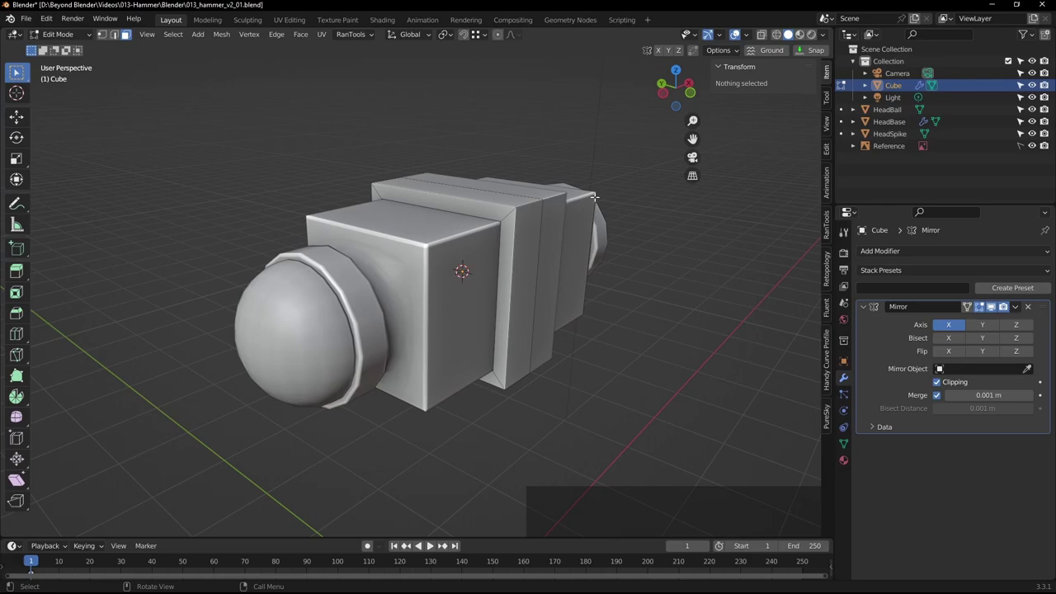
Return the band to object mode
key("Tab")
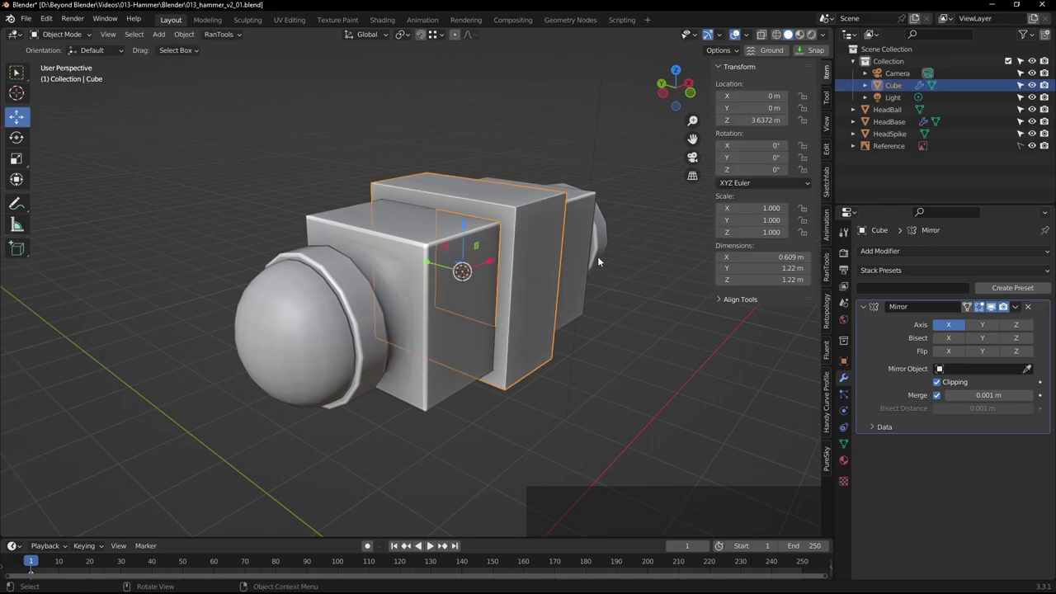
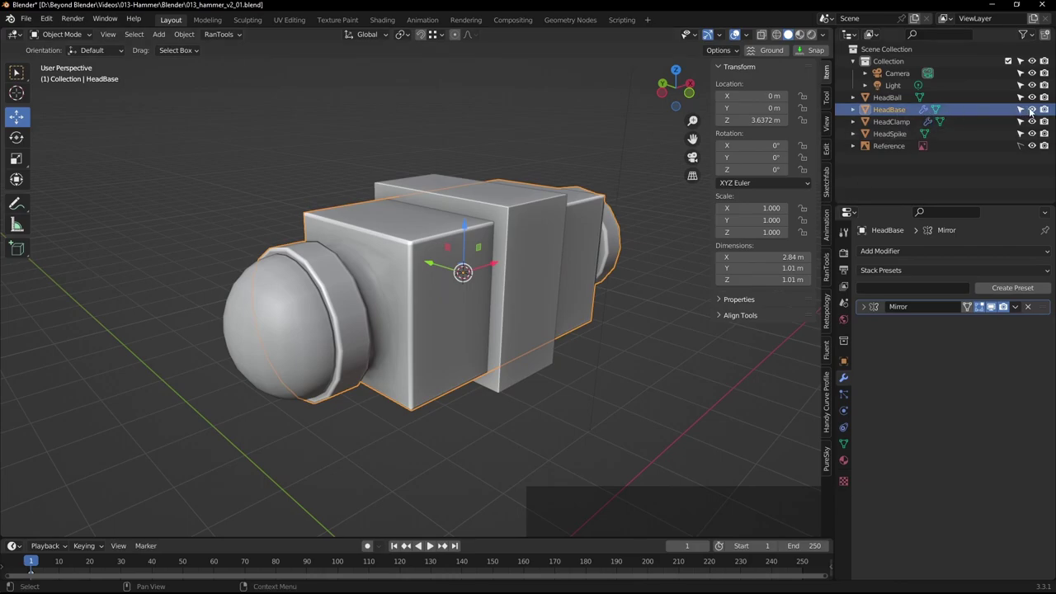
Hide HeadBase and edit the hollow HeadClamp frame, checking it from the front
left_click(1035, 111)
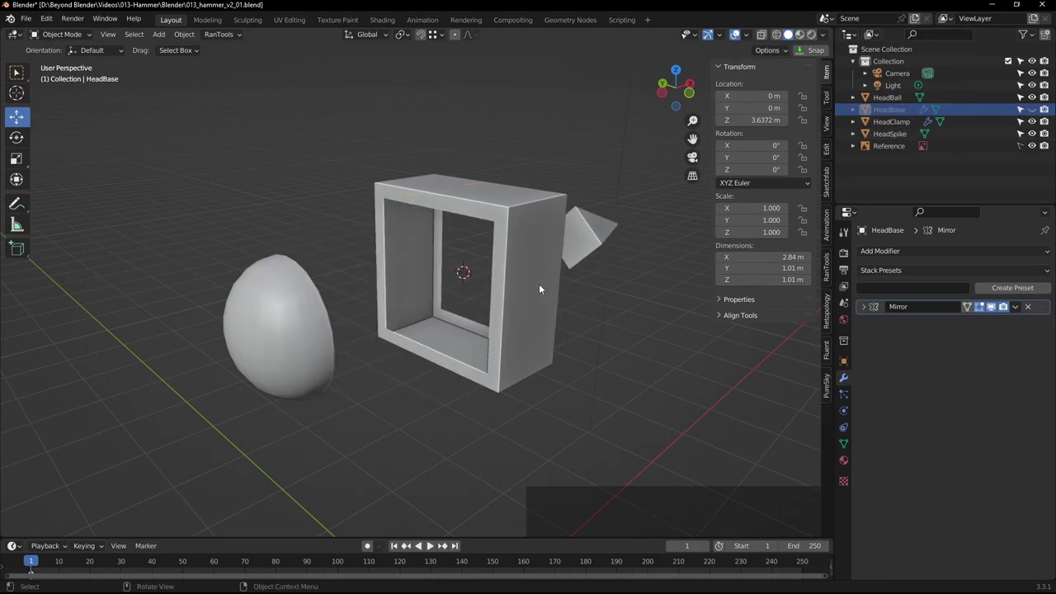
left_click(540, 257)
middle_click(611, 319)
key("Tab")
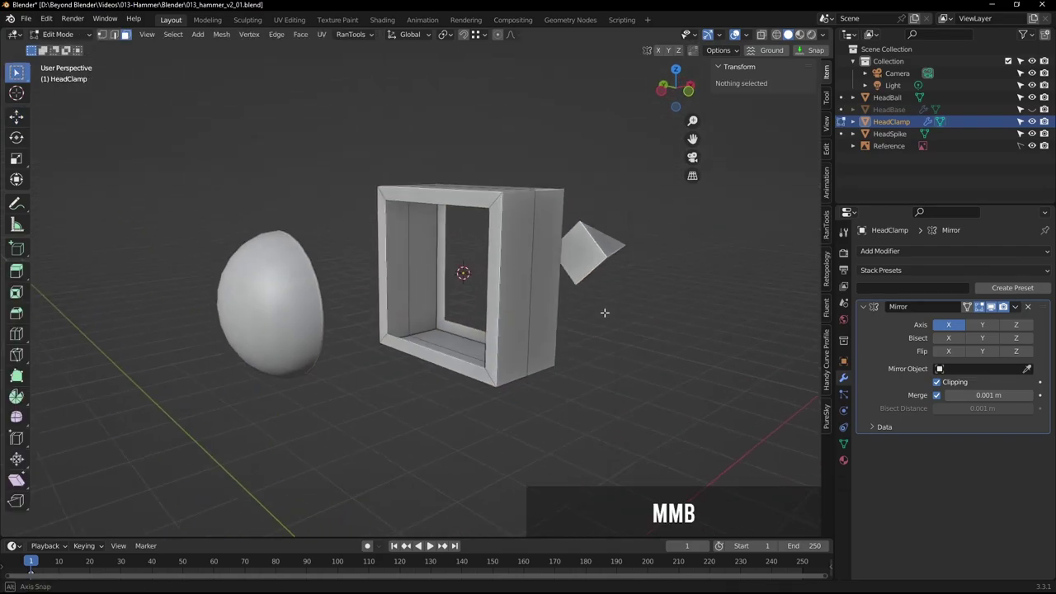
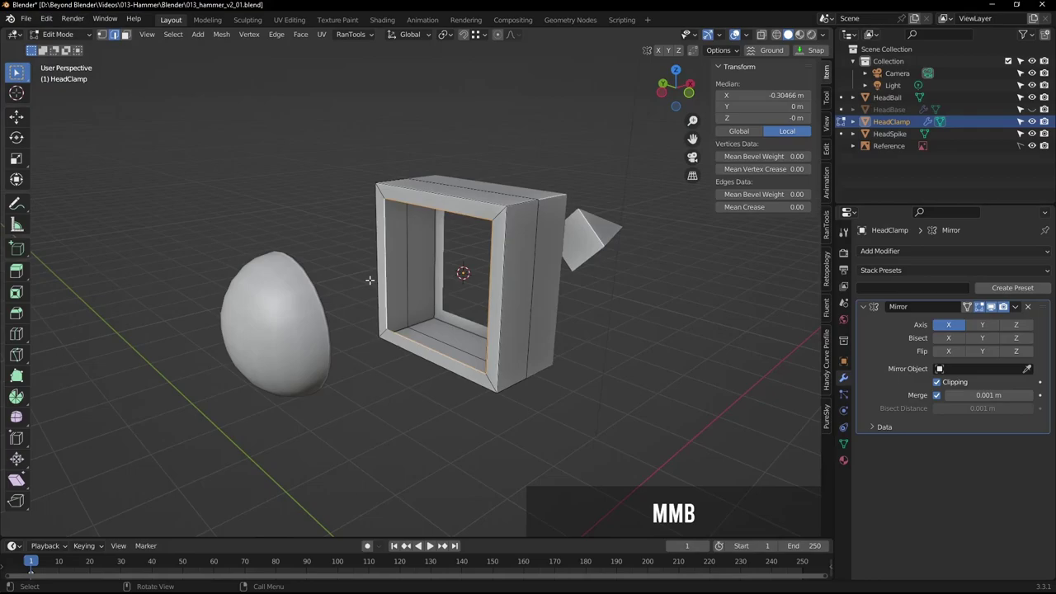
scroll("up", 3)
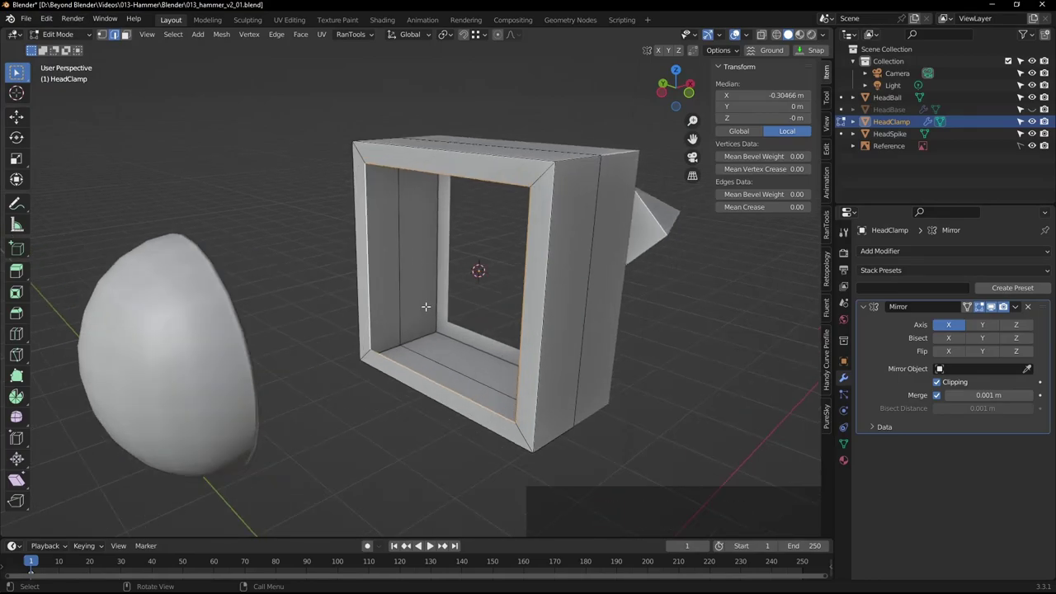
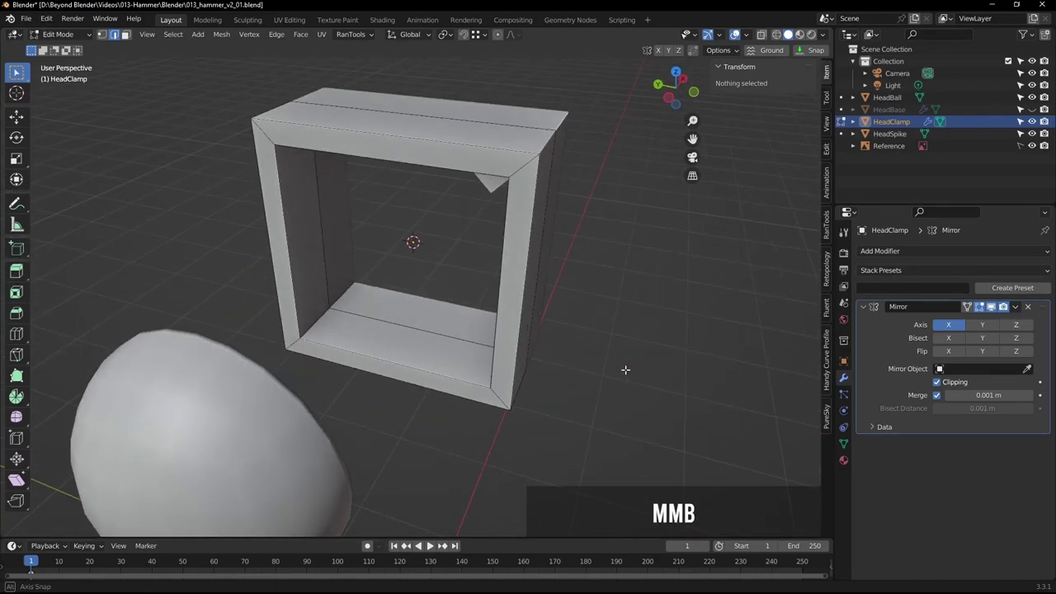
key("KP_1")
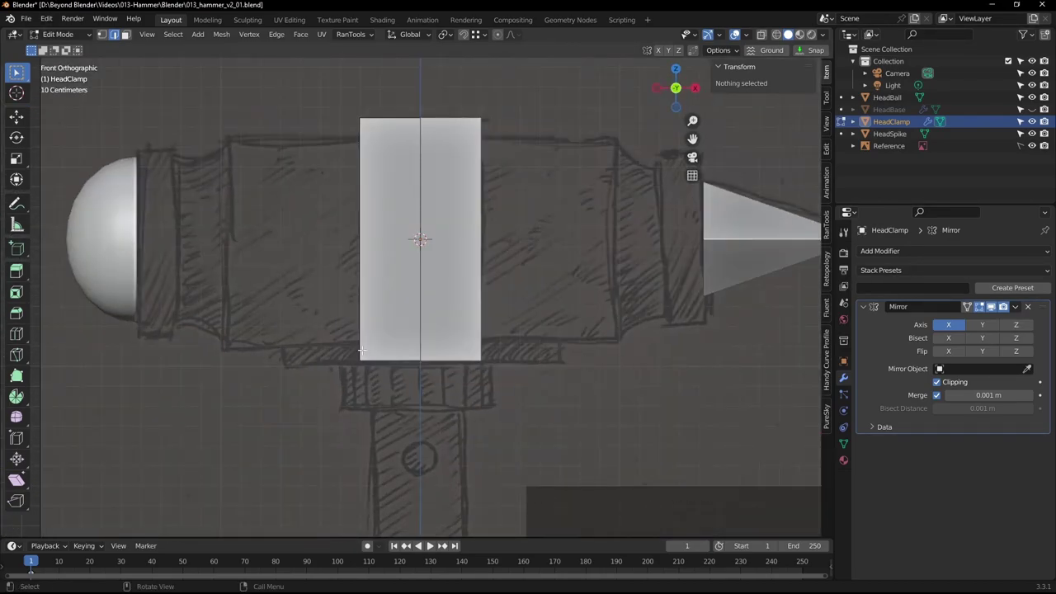
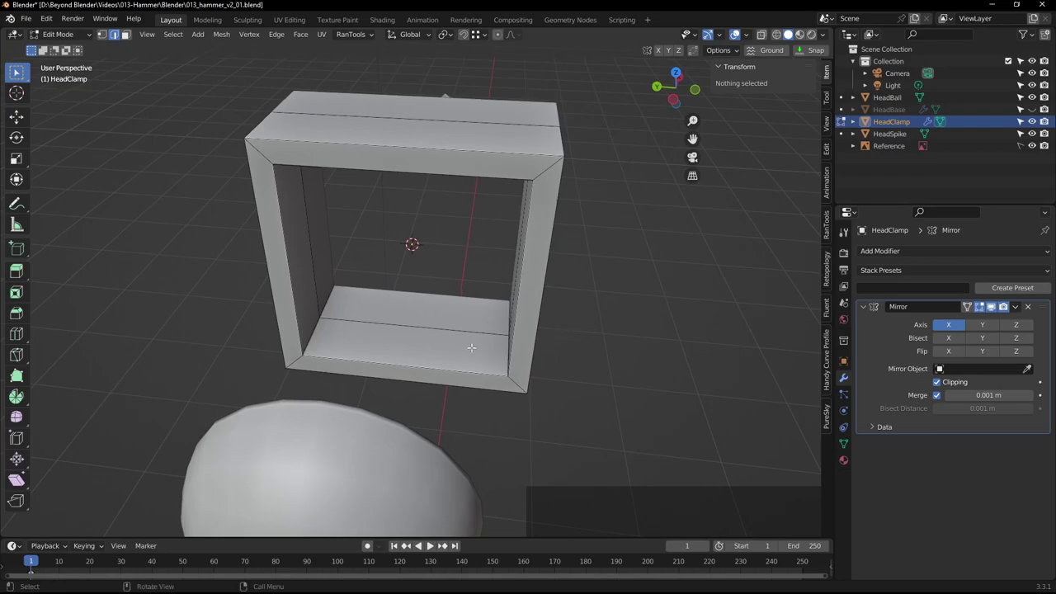
Cut new loops across HeadClamp and flatten the chosen loop to zero along Y from the side view
key("ctrl+r")
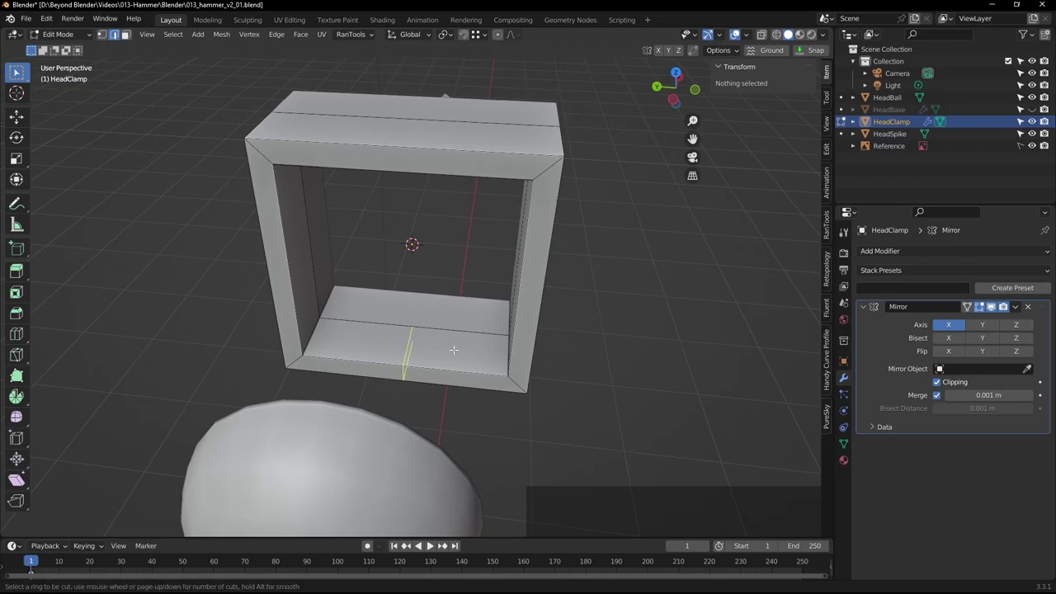
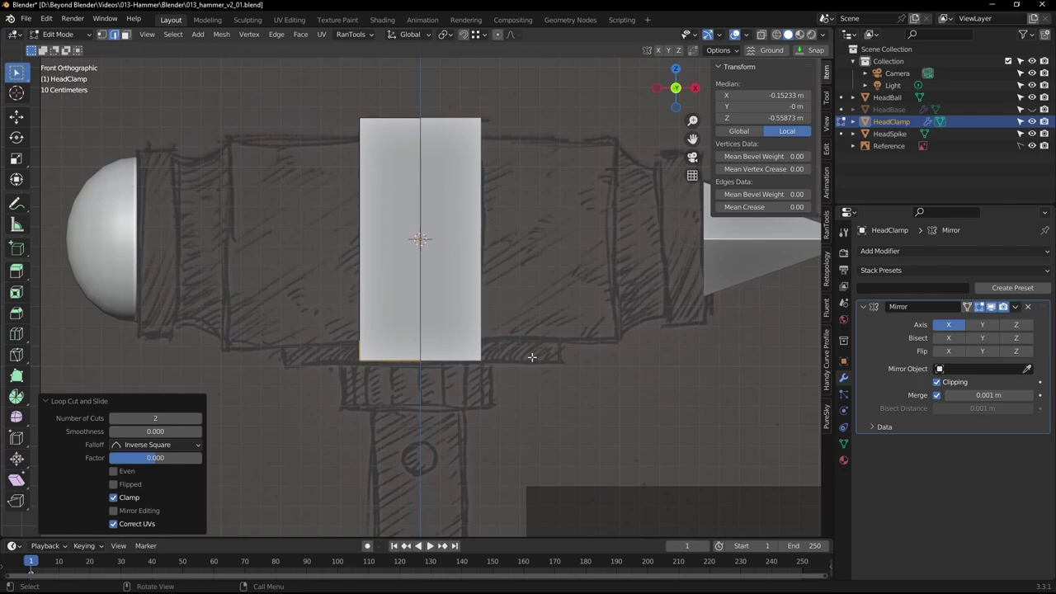
key("KP_3")
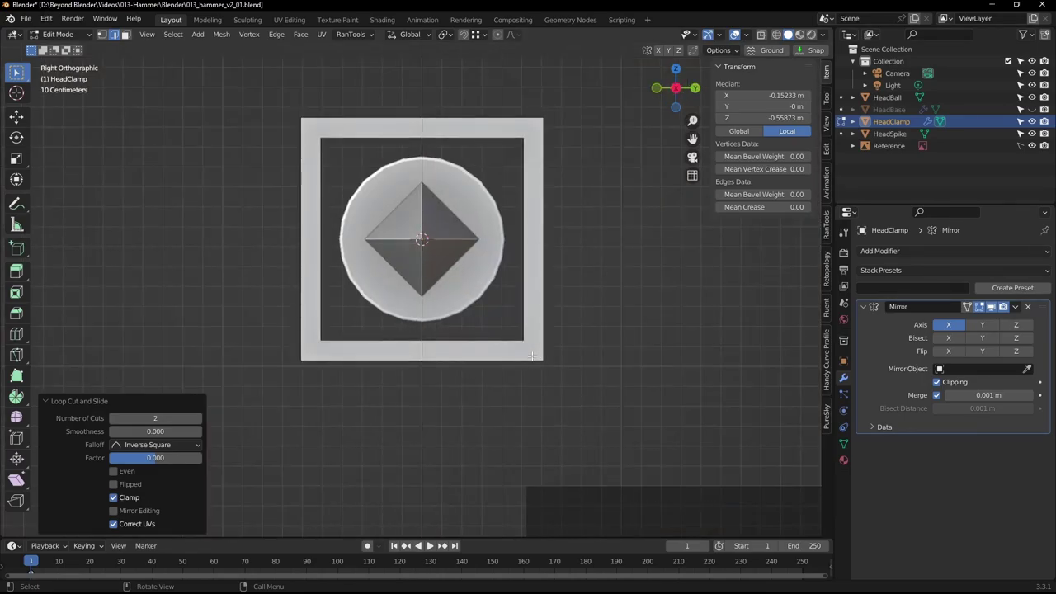
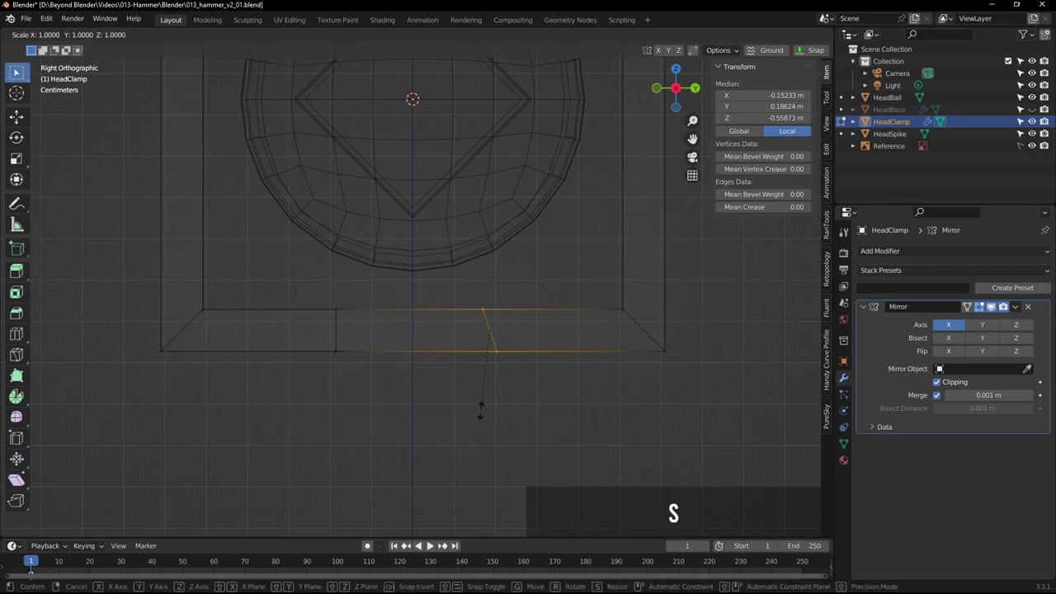
key("0")
key("Return")
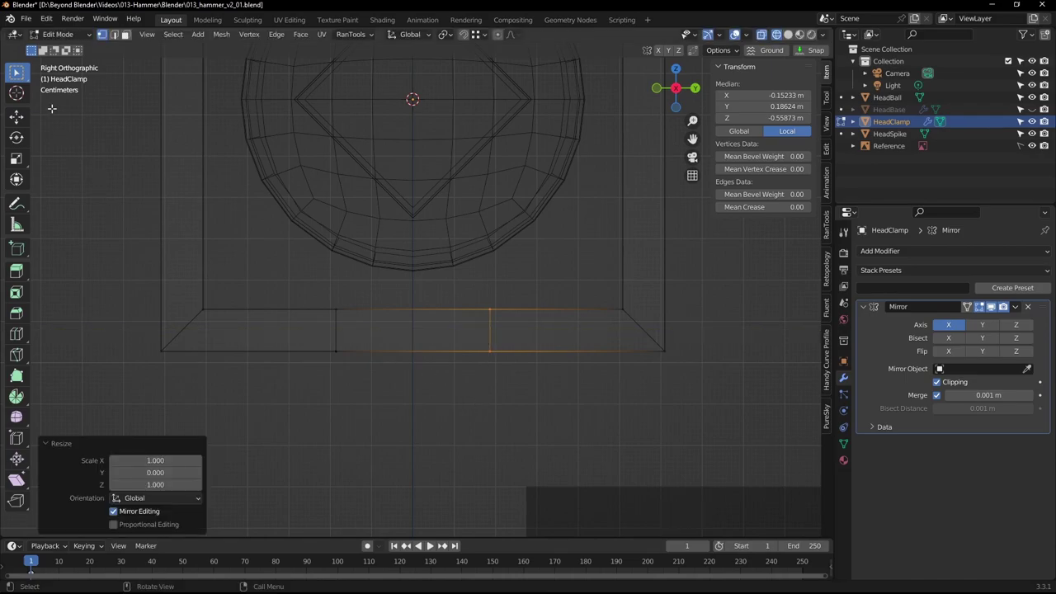
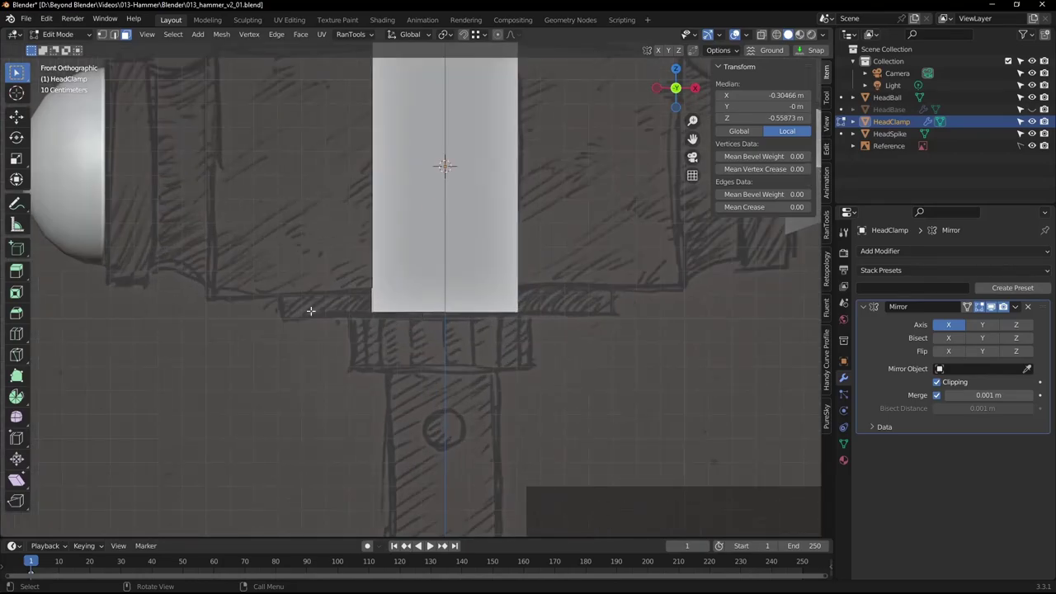
Extrude the clamp's bottom bar downward into a small tab and inspect it from the front and in perspective
left_click(20, 273)
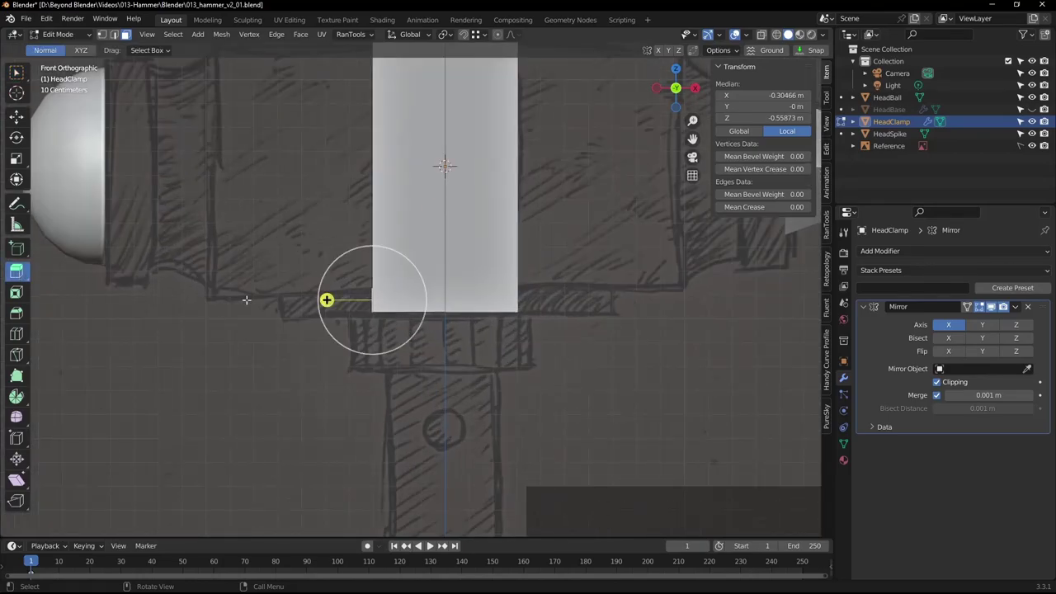
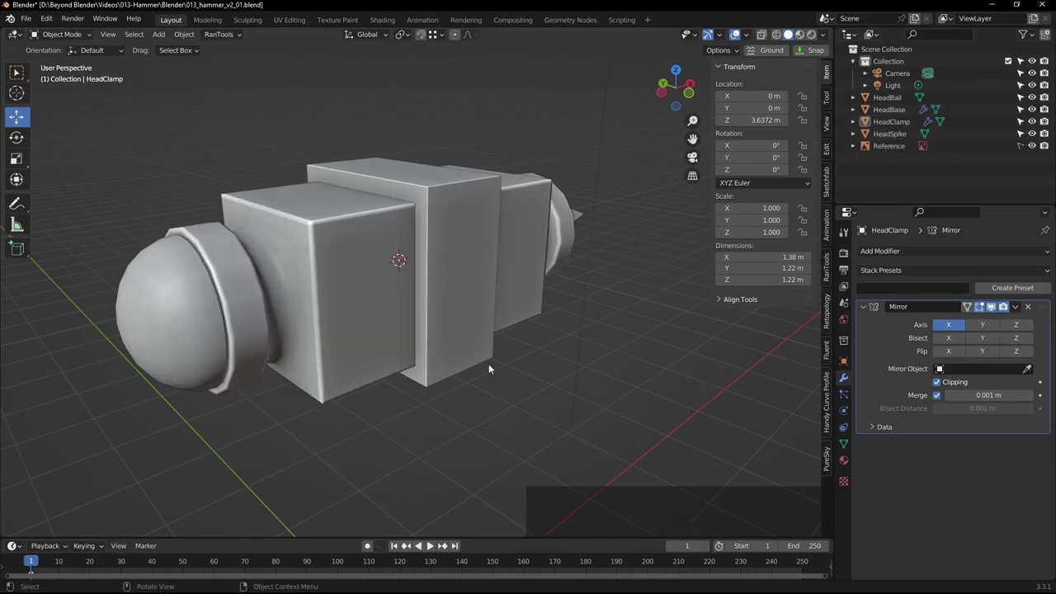
middle_click(490, 387)
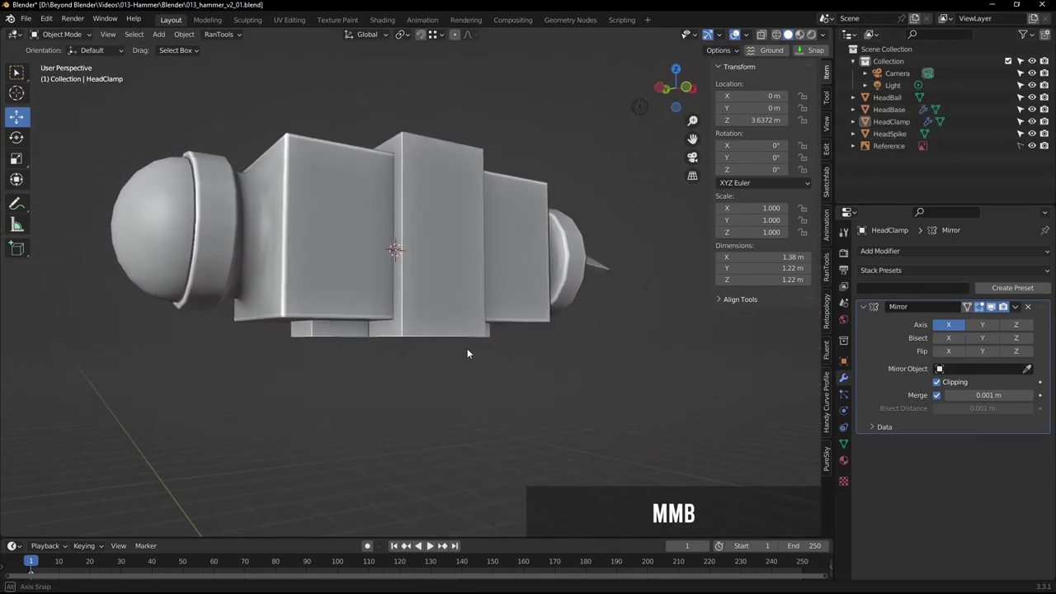
key("KP_1")
scroll("up", 3)
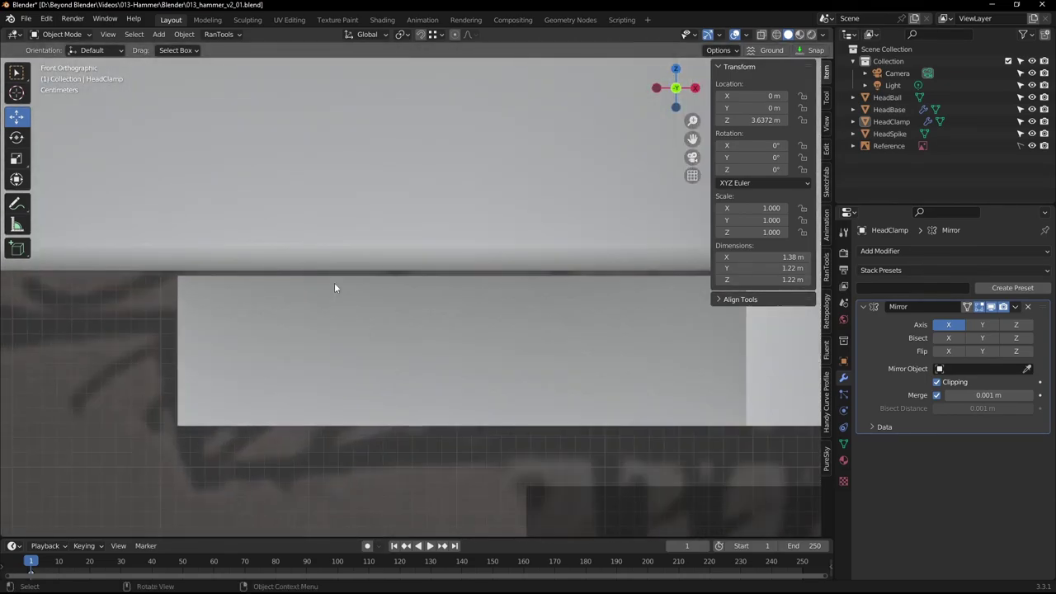
scroll("down", 3)
scroll("down", 3)
middle_click(484, 215)
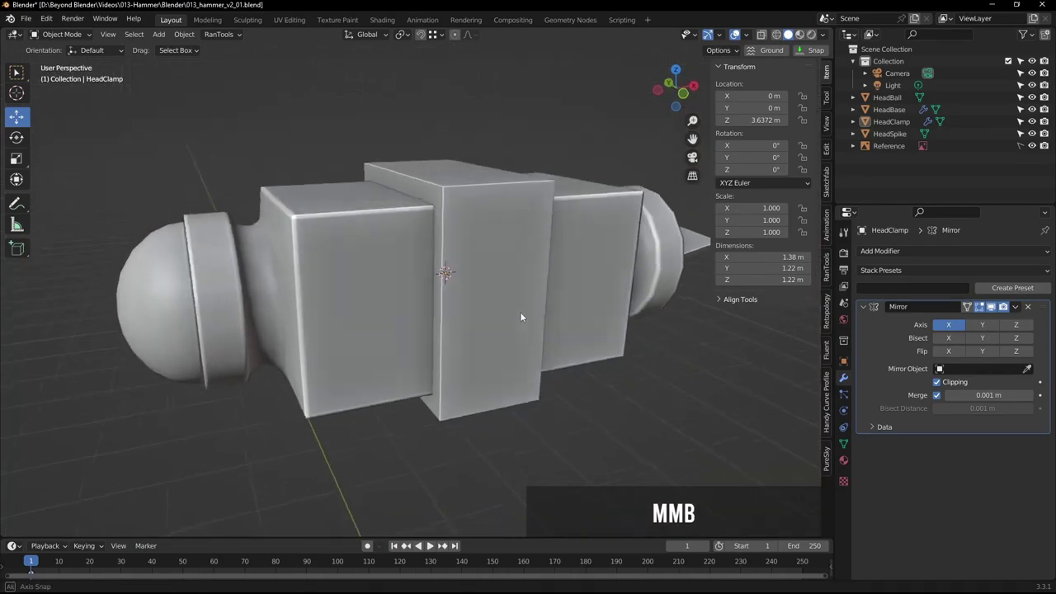
scroll("down", 3)
middle_click(558, 310)
middle_click(549, 314)
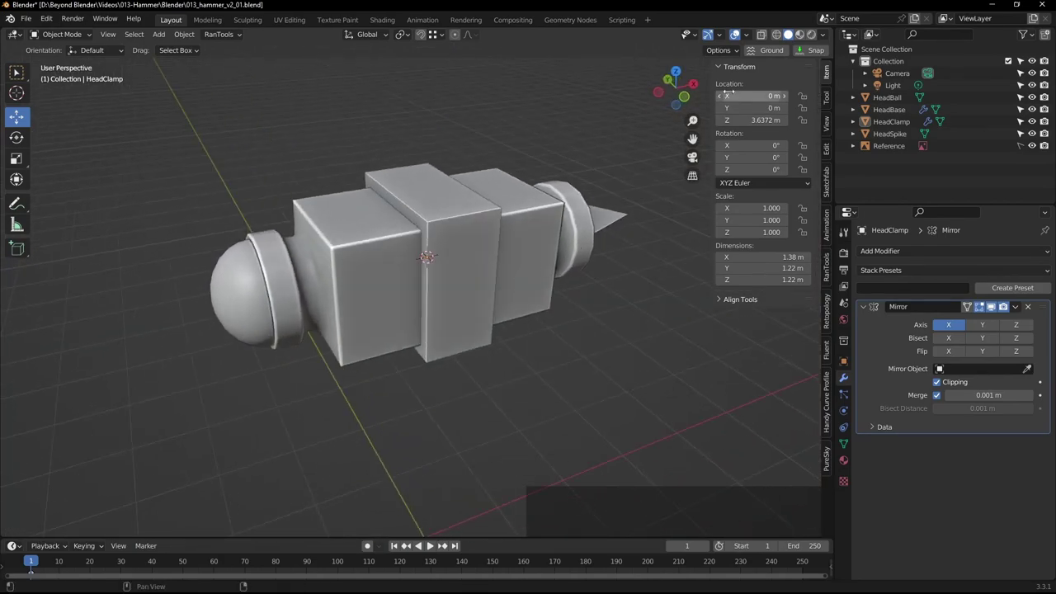
Enable cavity shading in the viewport and save the hammer file
left_click(751, 38)
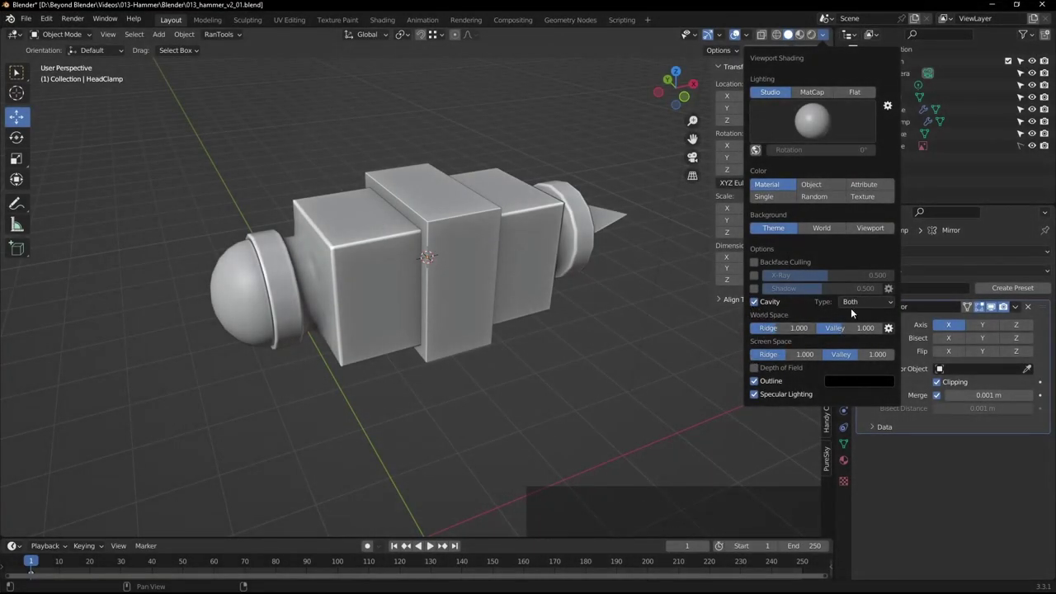
left_click(757, 290)
left_click(757, 290)
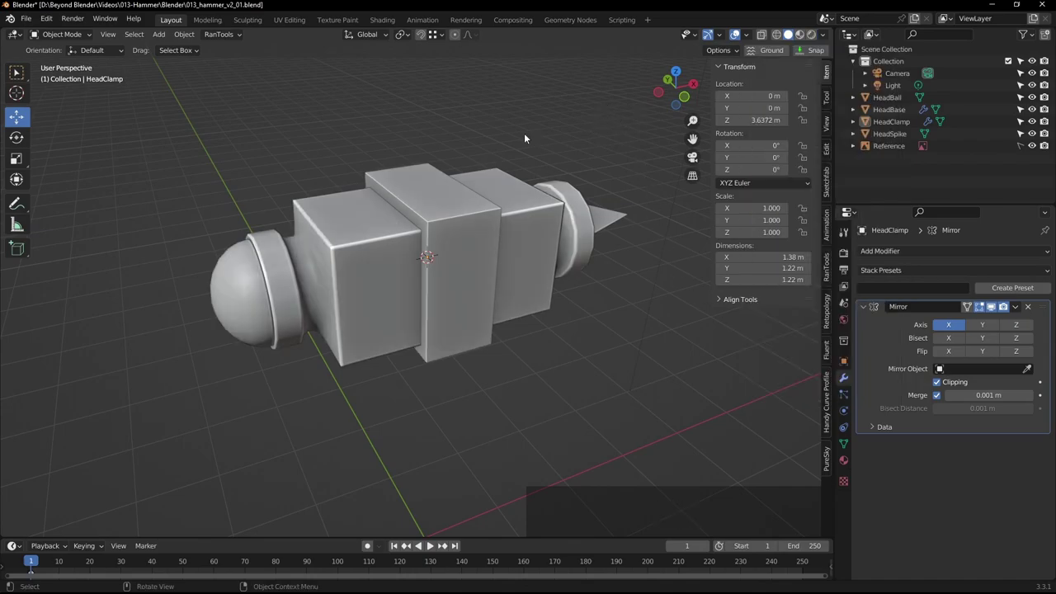
middle_click(534, 153)
key("ctrl+s")
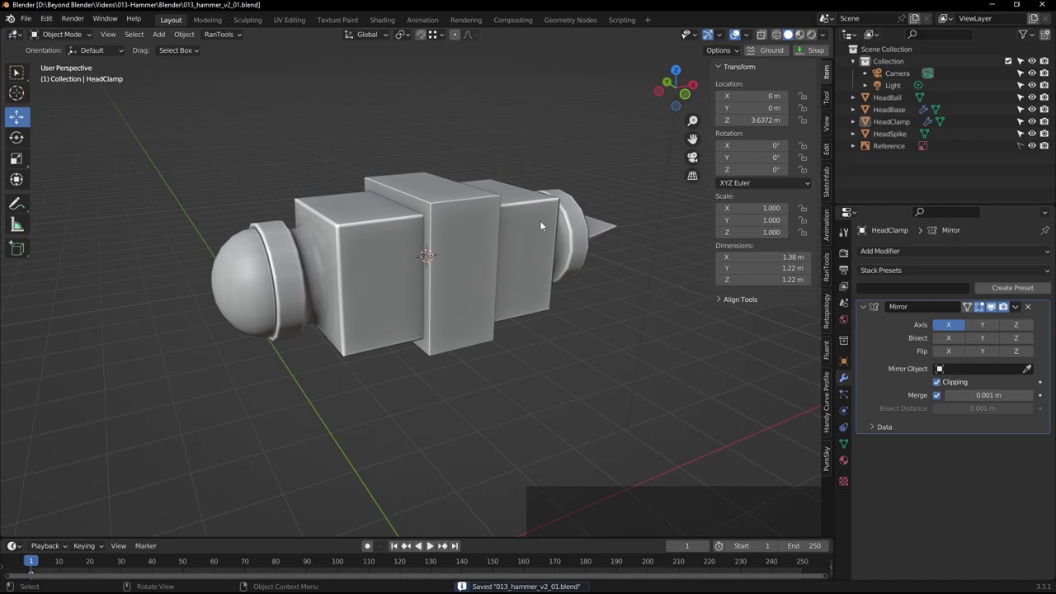
Check the head against the reference sketch in X-ray from the front, return to solid shading and save again
middle_click(532, 265)
key("KP_1")
left_click(781, 37)
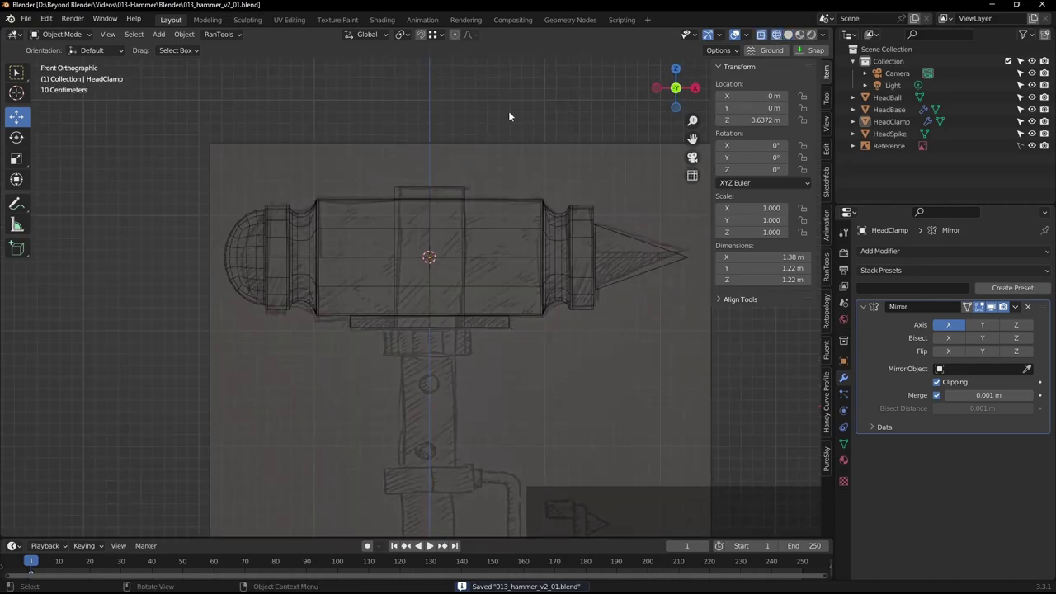
left_click(515, 99)
scroll("up", 3)
scroll("up", 3)
scroll("down", 3)
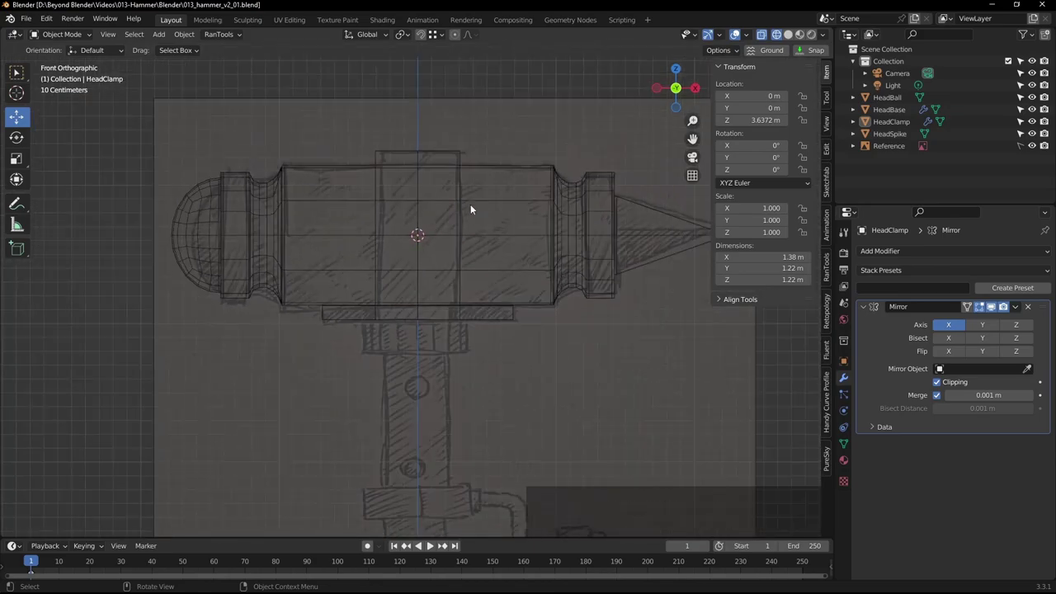
middle_click(487, 213)
key("z")
left_click(610, 240)
middle_click(607, 243)
key("ctrl+s")
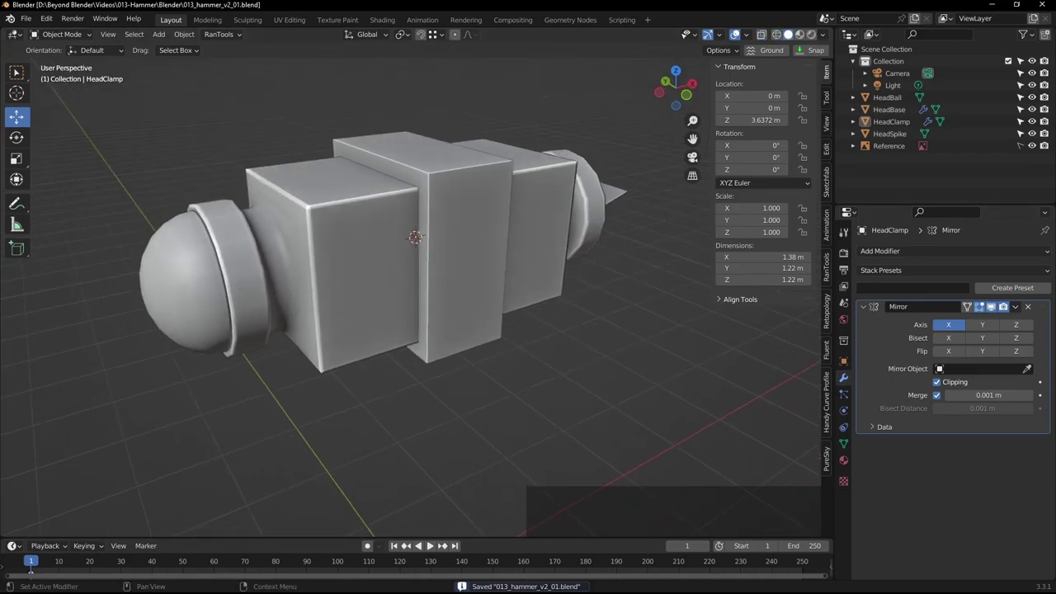
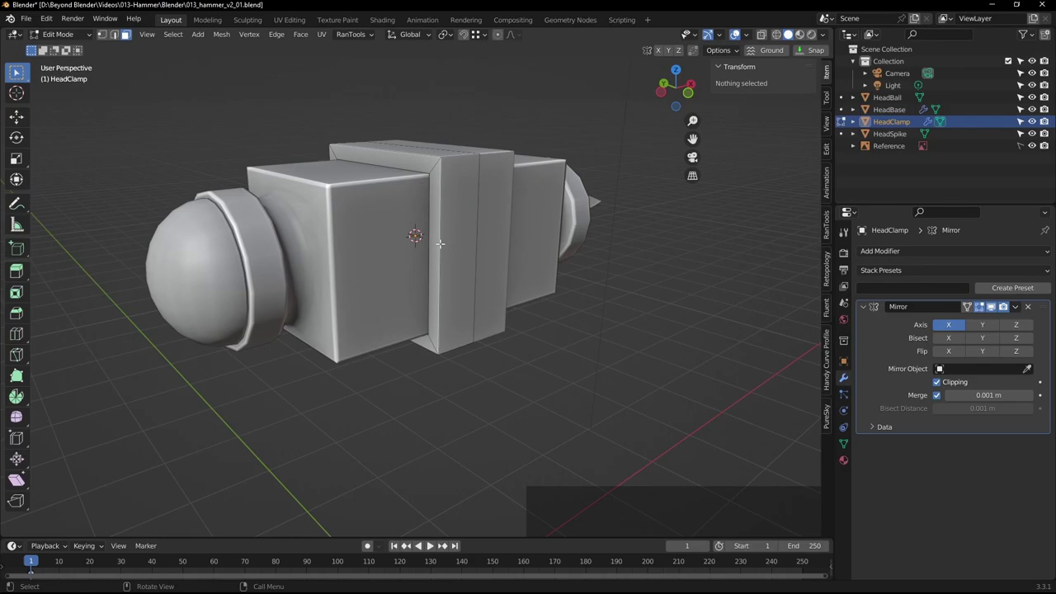
Add loop cuts across the clamp, flatten the selected edges to zero along Z, and turn X-ray off
key("ctrl+r")
scroll("up", 3)
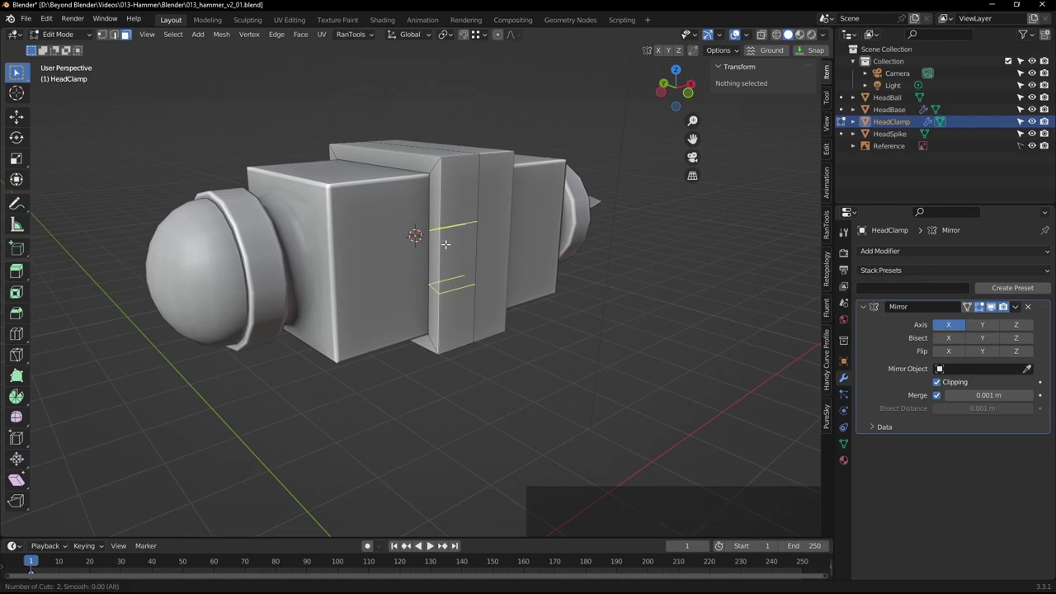
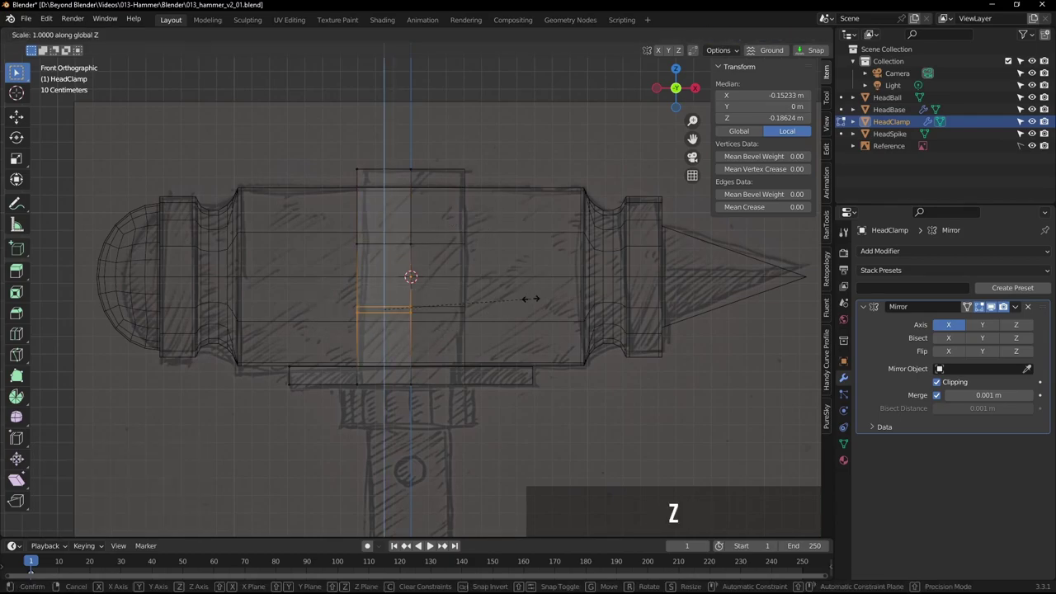
key("Return")
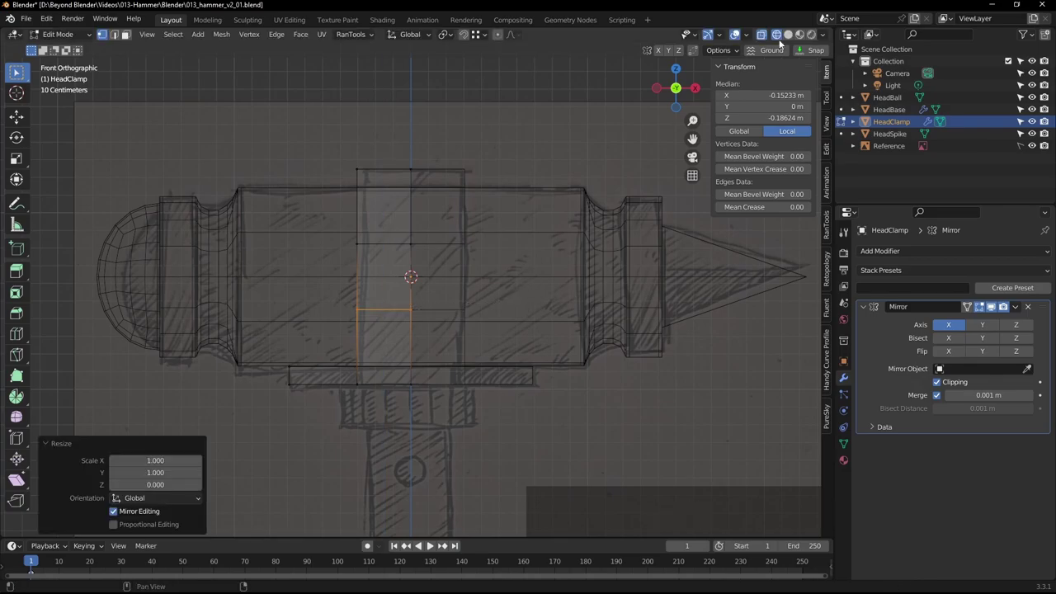
left_click(790, 34)
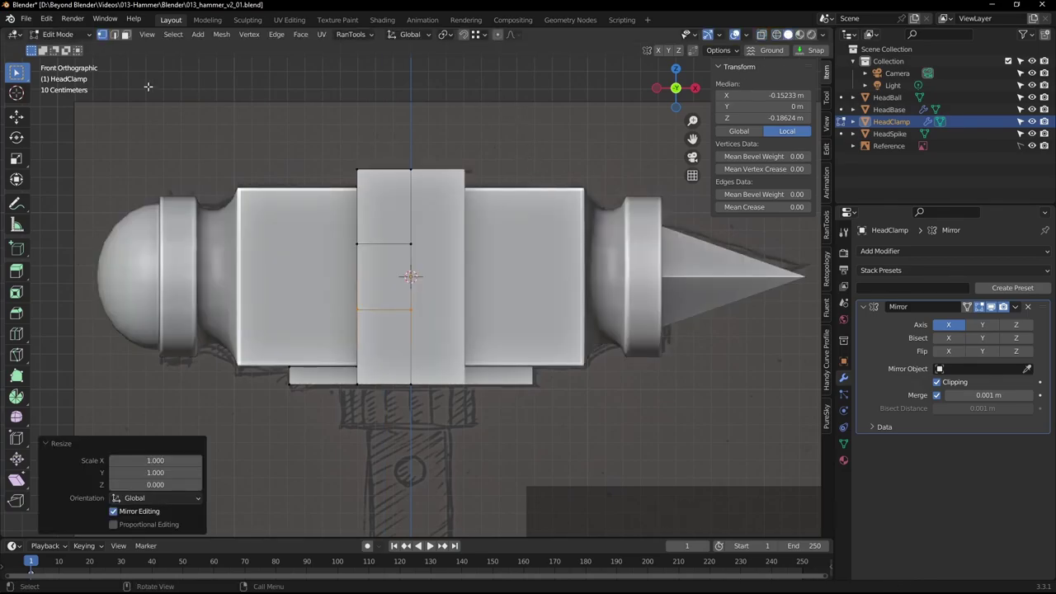
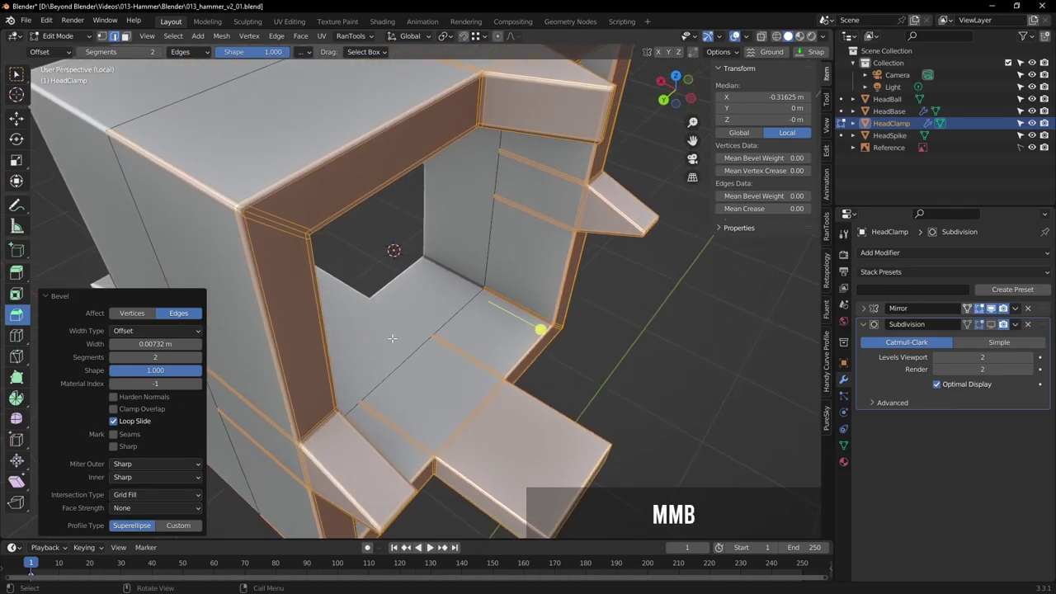
Leave edit mode to view the bevelled, subdivided HeadClamp frame
key("Tab")
scroll("down", 3)
Select HeadClamp and hide its Subdivision modifier's smoothing in the viewport
left_click(587, 336)
middle_click(608, 342)
left_click(455, 296)
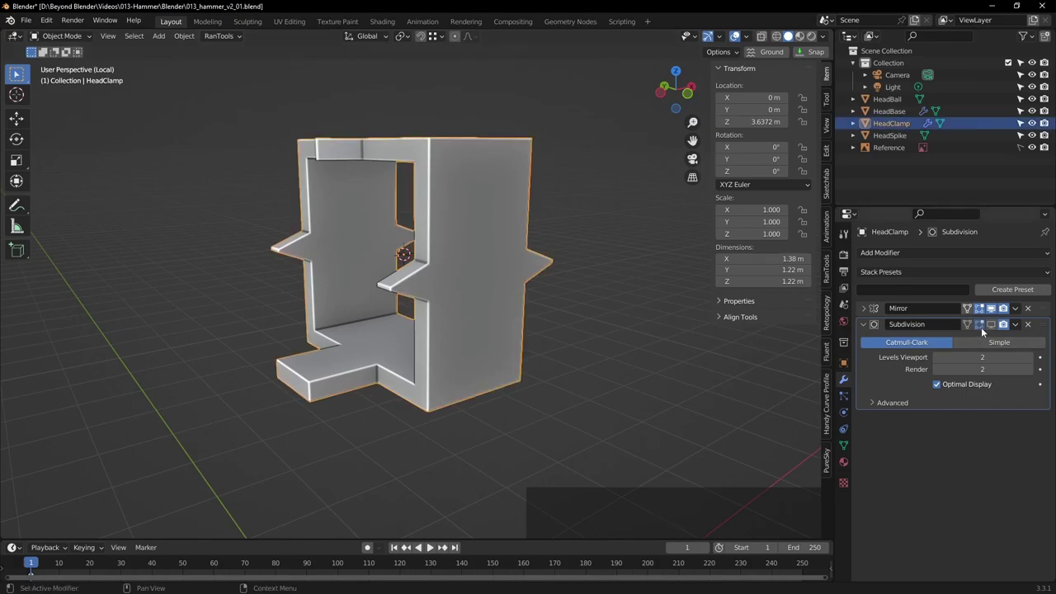
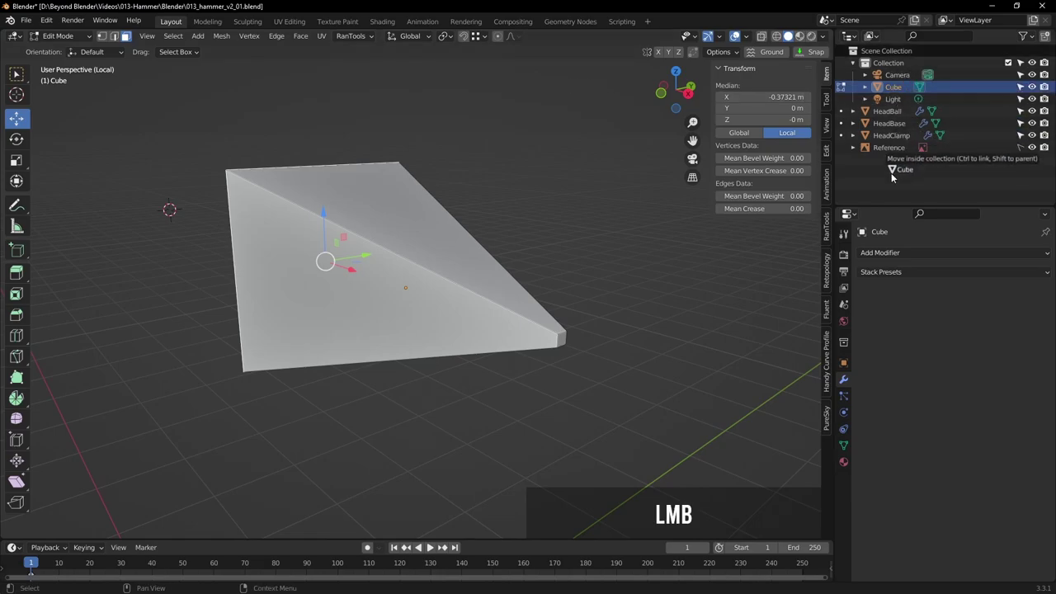
Rename the Cube object in the Outliner to HeadSpike
left_click(886, 99)
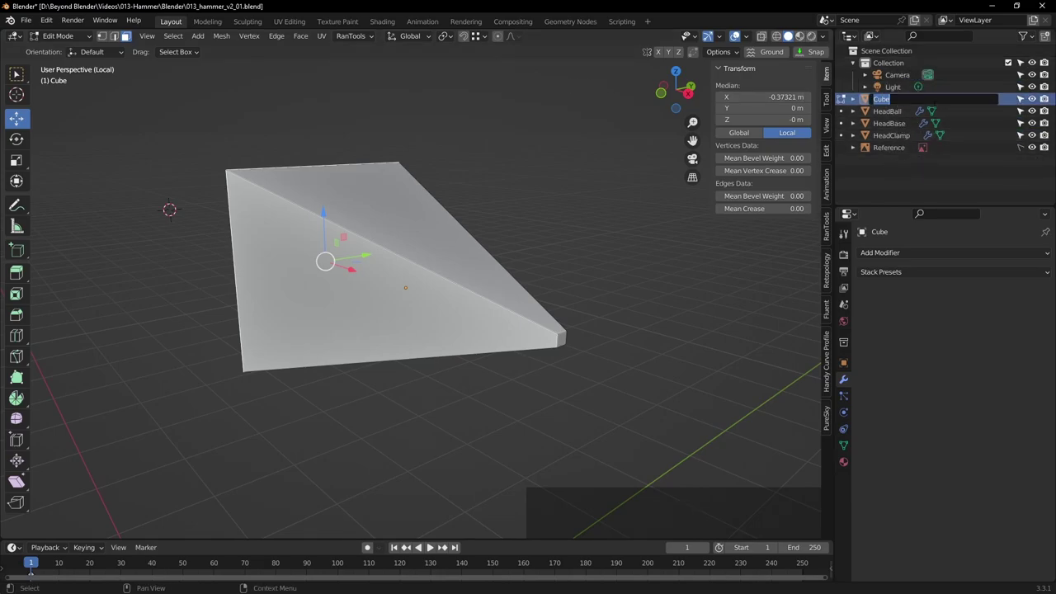
key("shift+h")
key("e")
key("d")
key("shift+s")
key("Return")
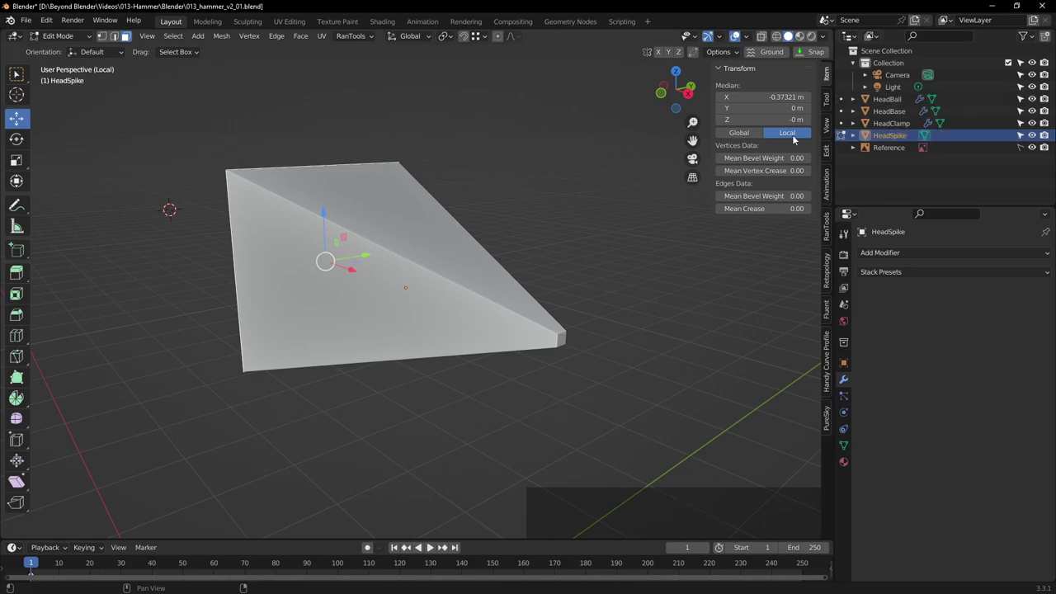
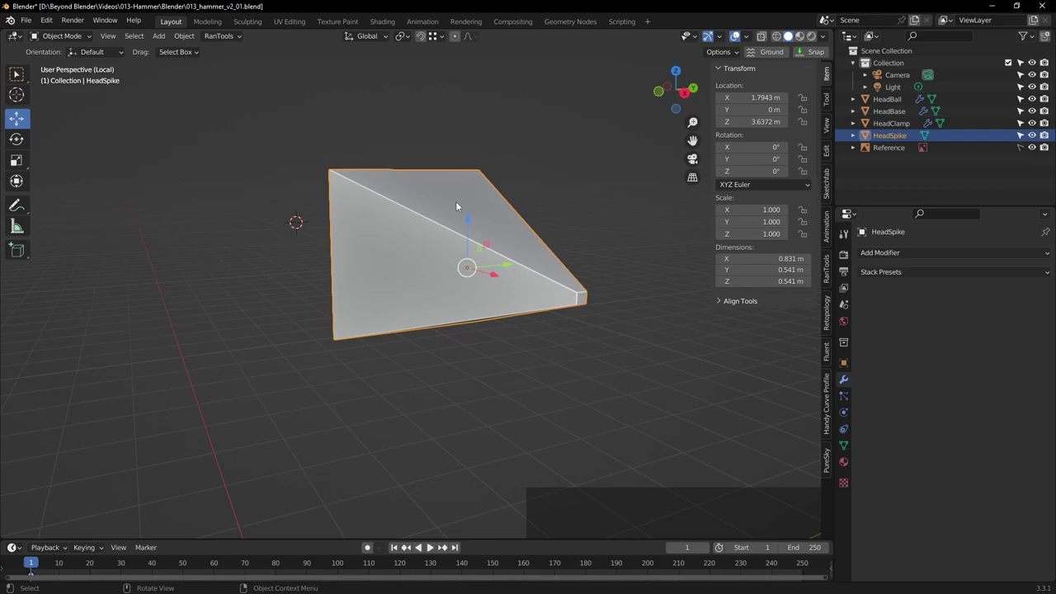
Shade HeadSpike smooth, add a Subdivision modifier at viewport level 2, and enter edit mode on it
right_click(463, 206)
left_click(405, 206)
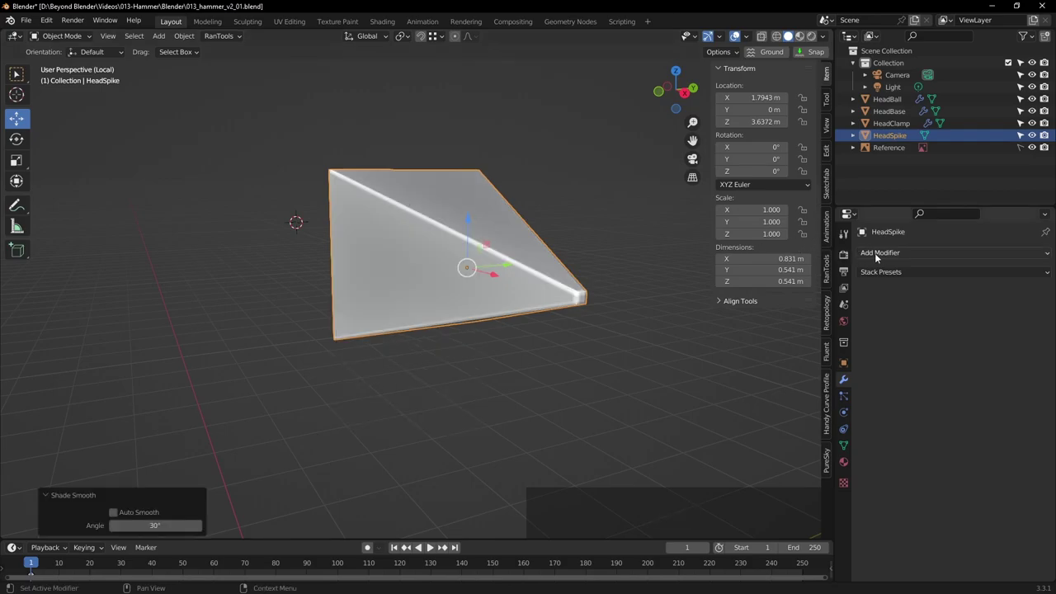
left_click(888, 255)
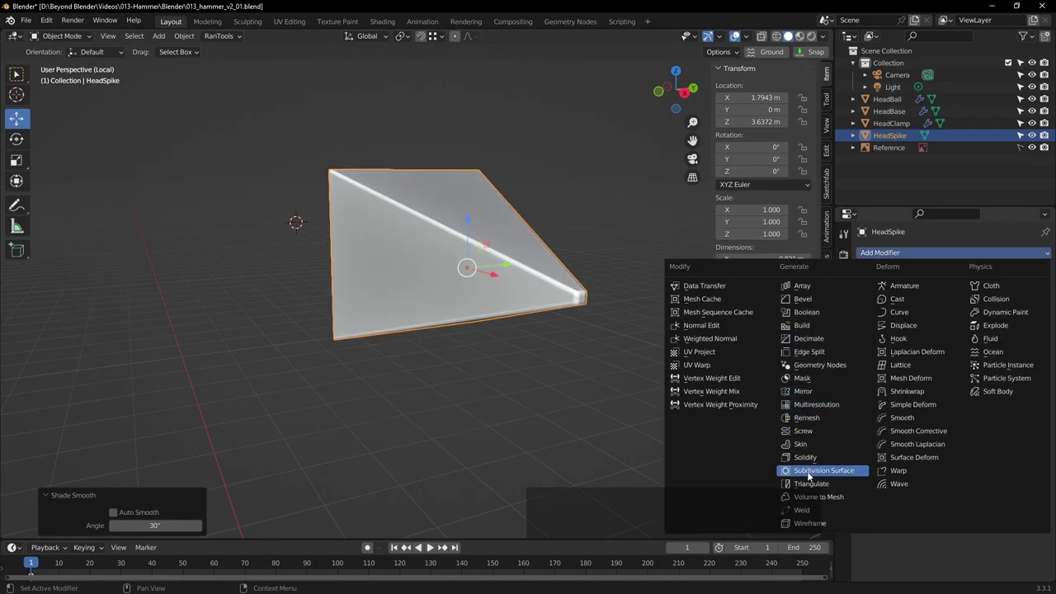
left_click(814, 477)
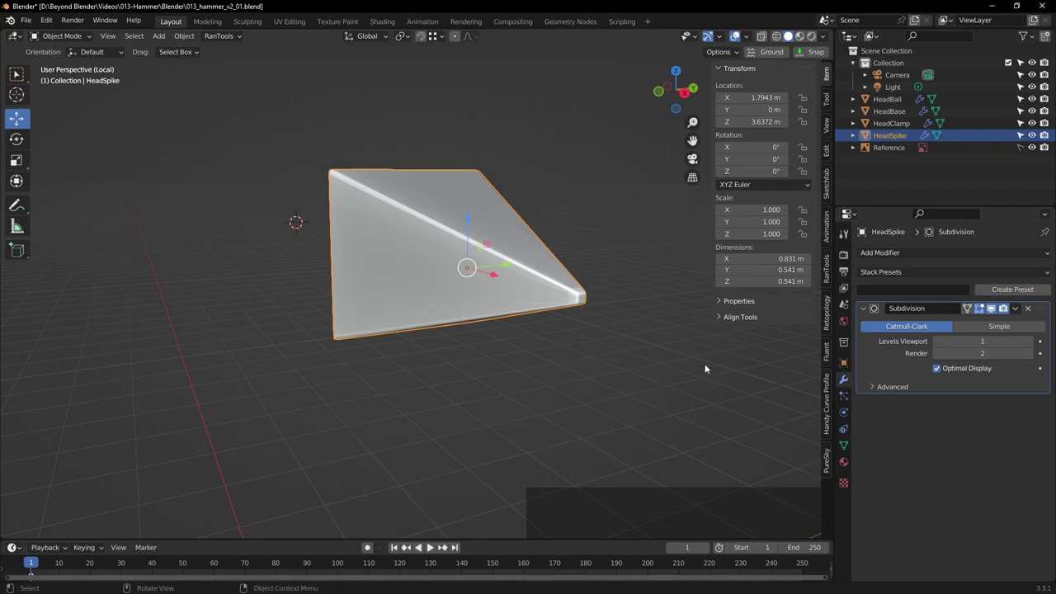
middle_click(517, 255)
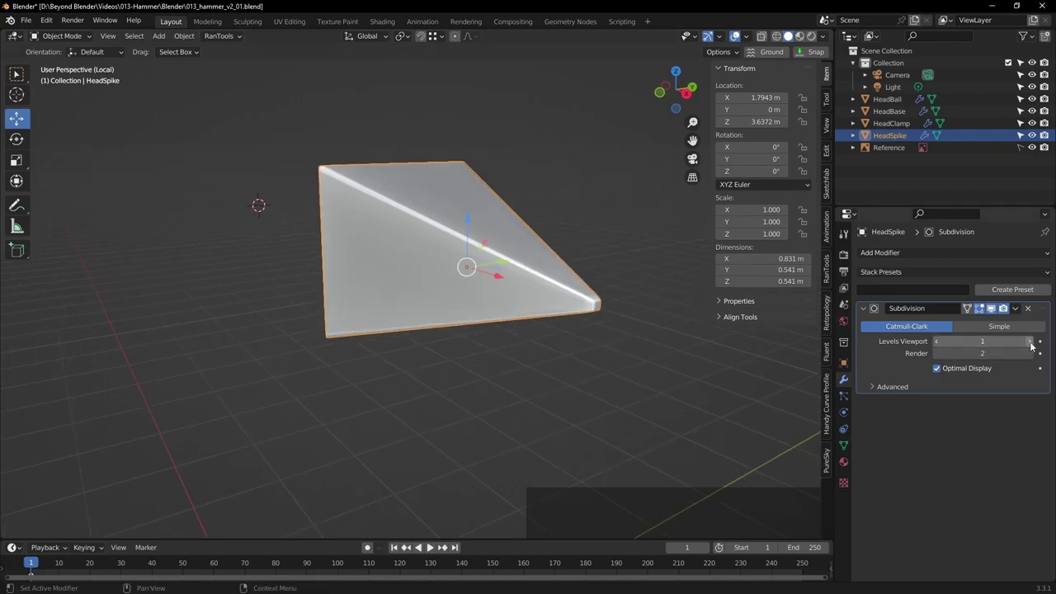
left_click(1034, 344)
middle_click(508, 216)
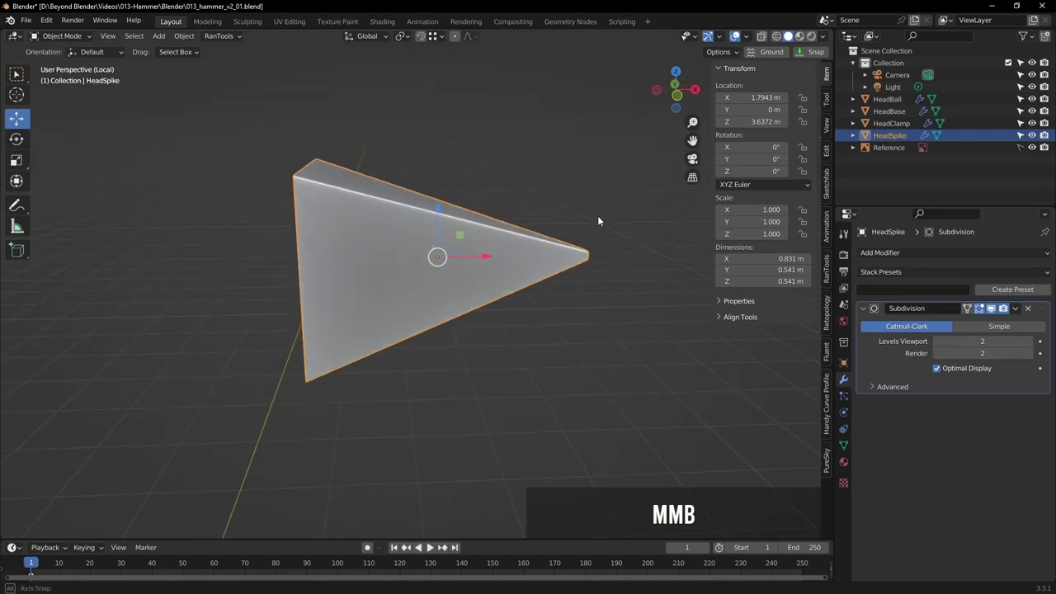
key("Tab")
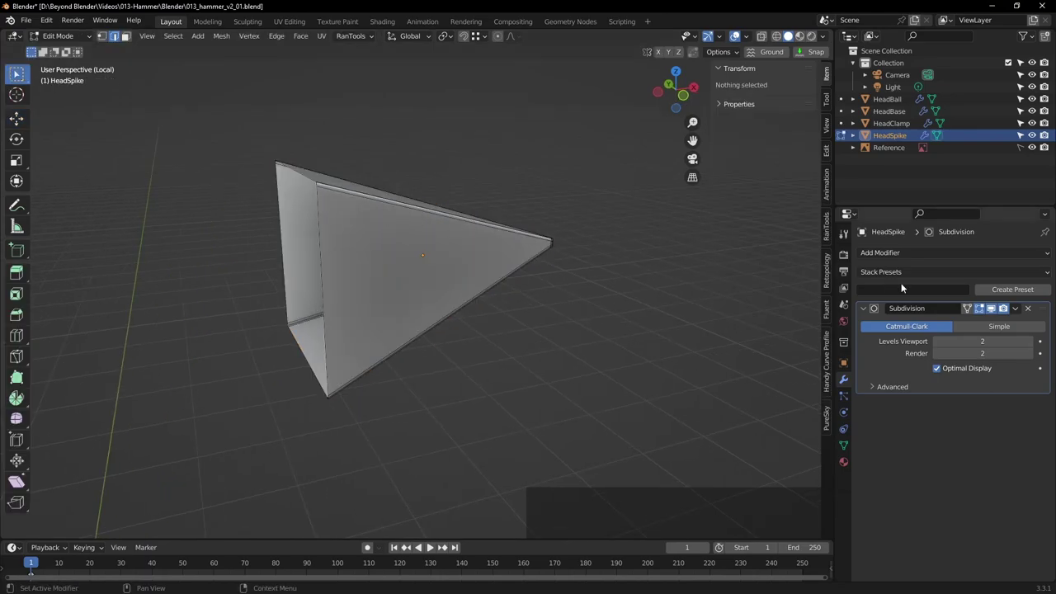
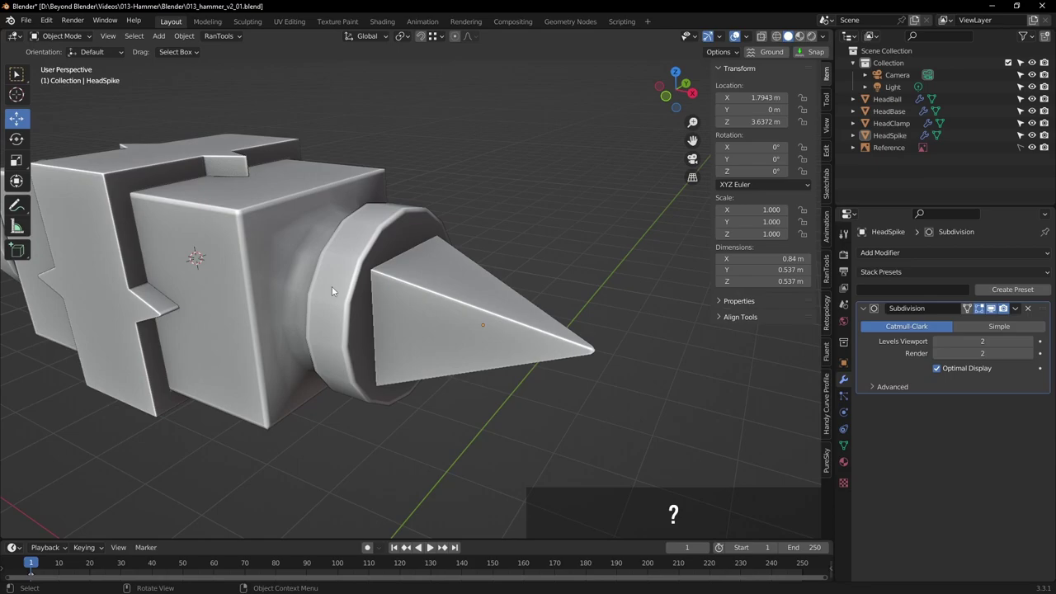
left_click(389, 246)
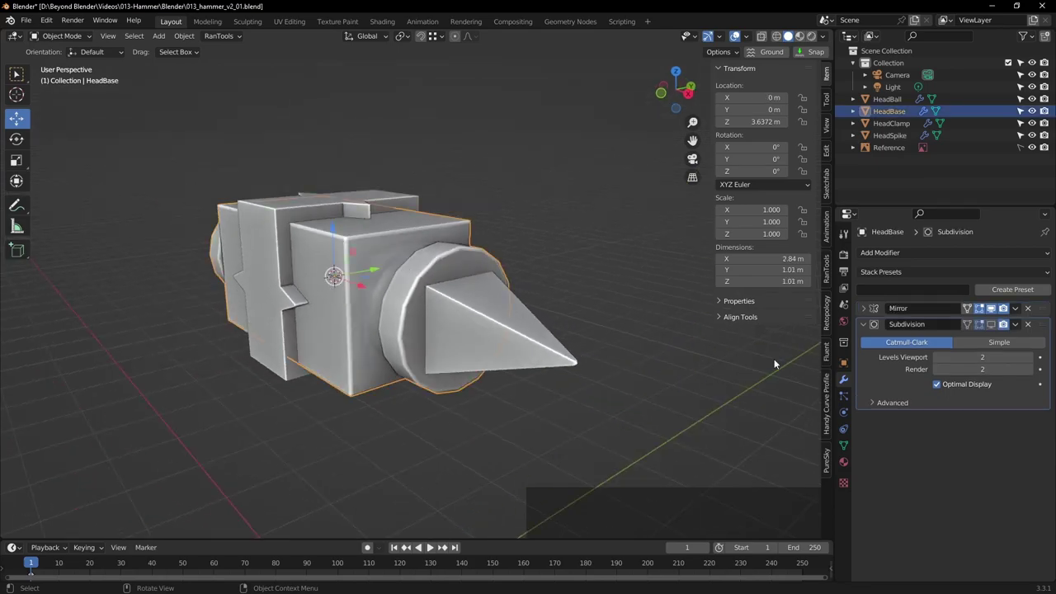
left_click(997, 327)
left_click(605, 226)
middle_click(442, 276)
middle_click(473, 289)
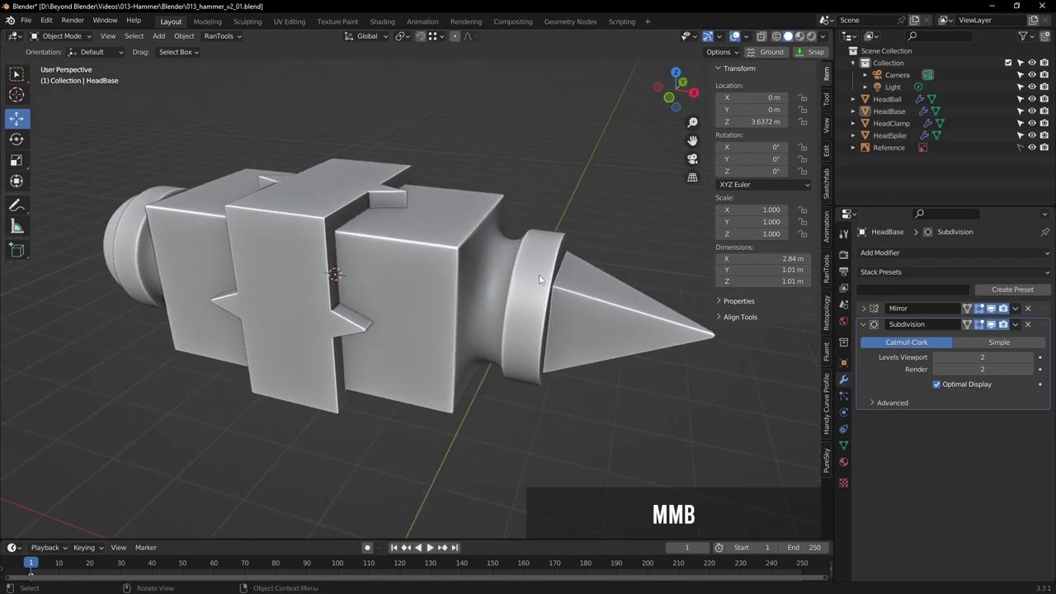
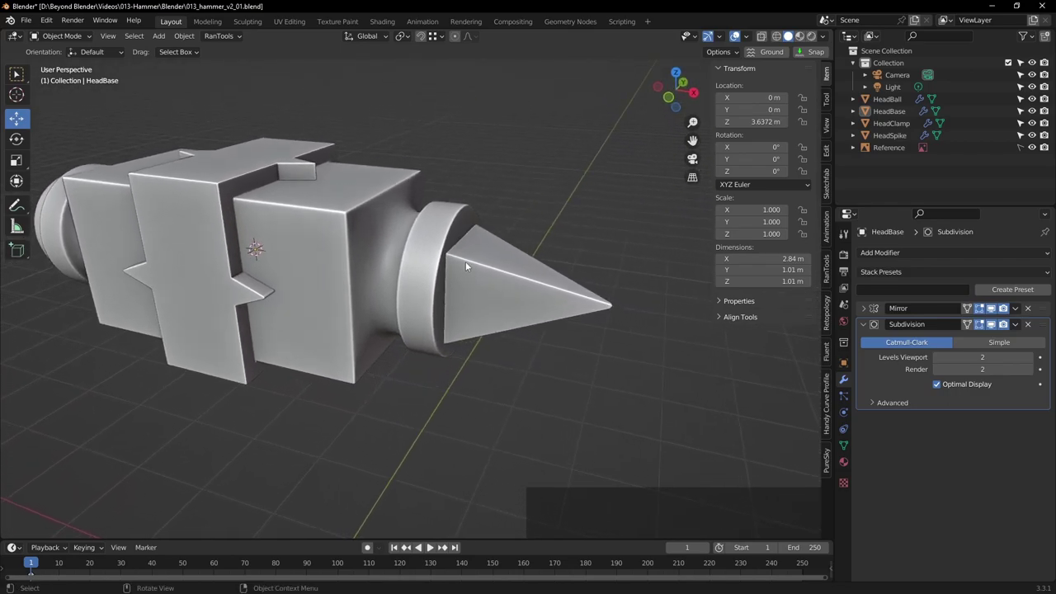
scroll("down", 3)
left_click(146, 214)
key("KP_Decimal")
left_click(514, 132)
middle_click(573, 270)
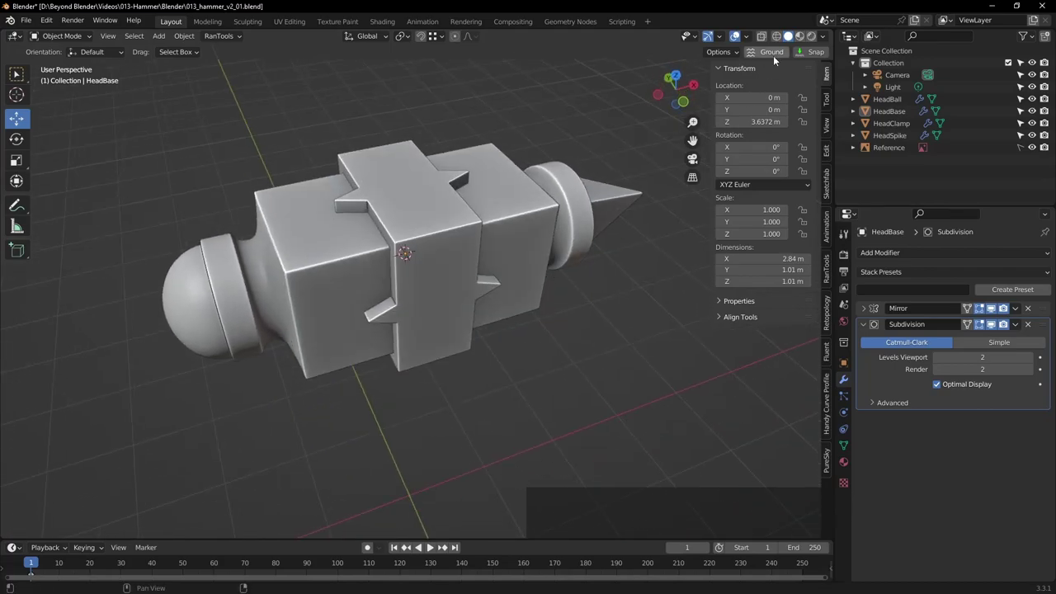
left_click(827, 38)
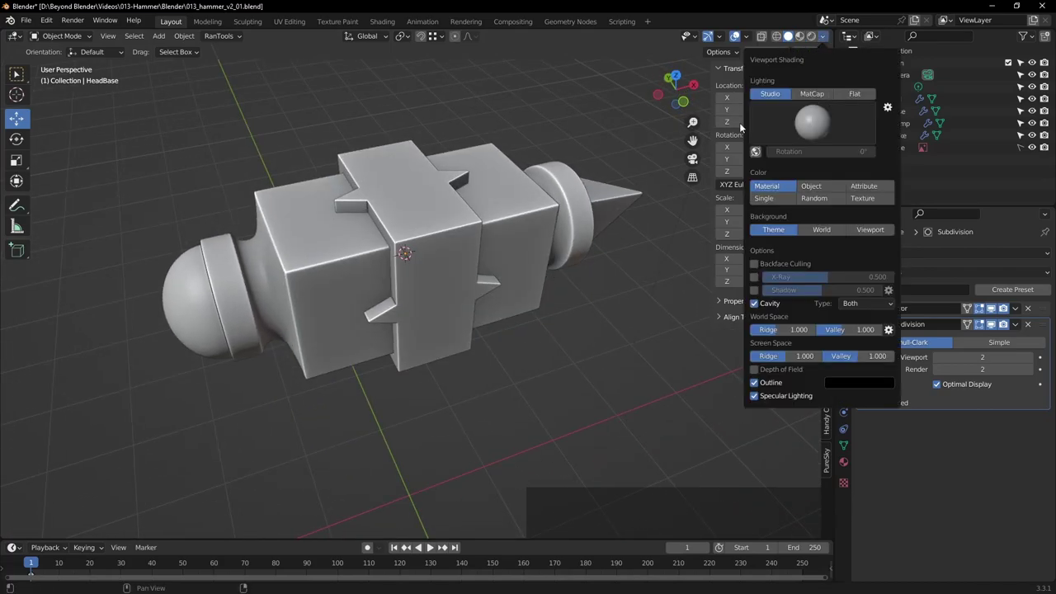
left_click(817, 99)
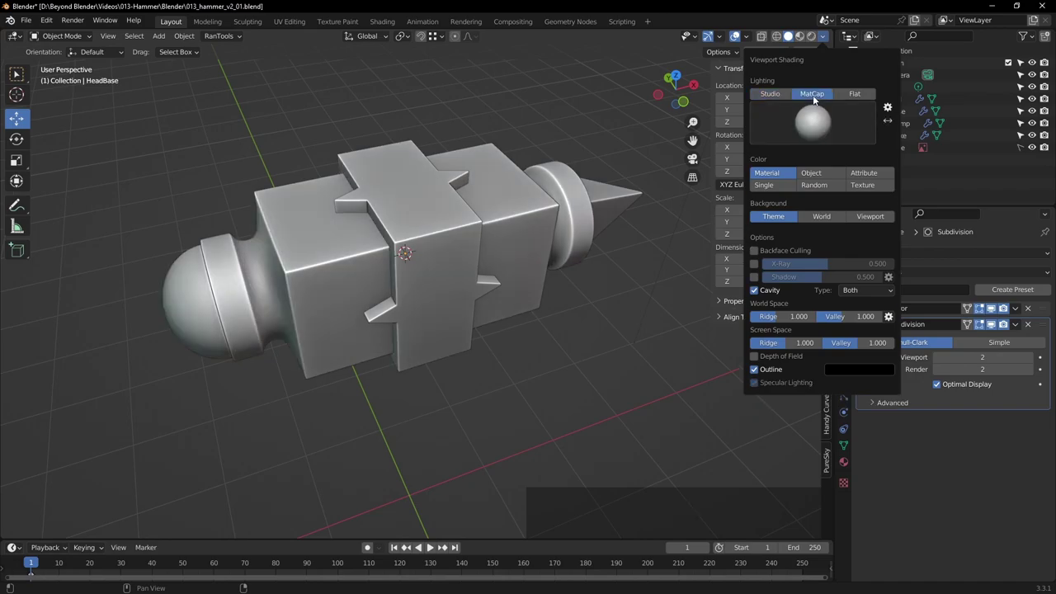
left_click(817, 126)
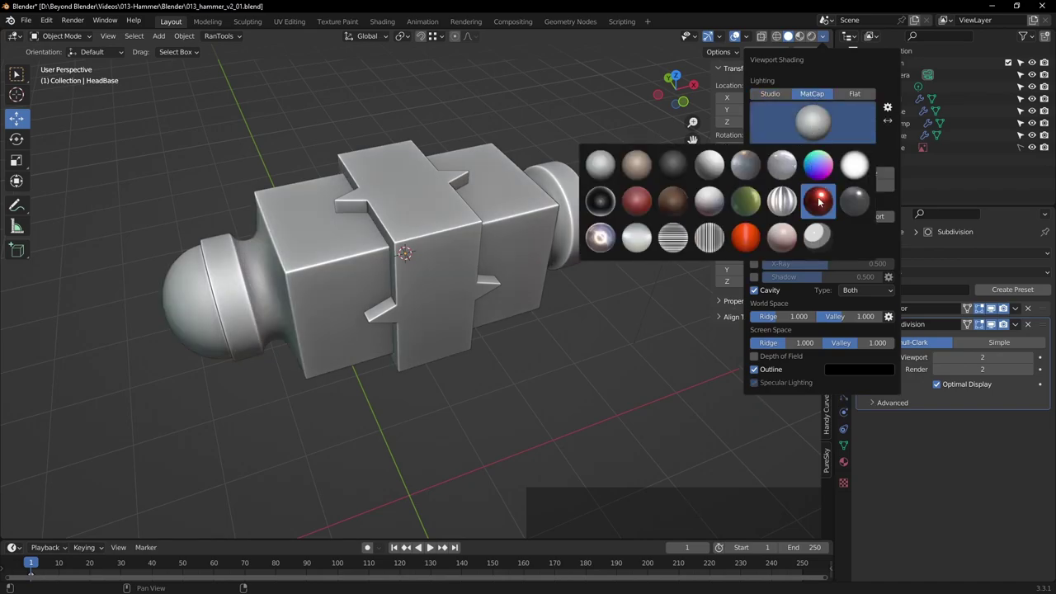
left_click(826, 204)
left_click(583, 326)
middle_click(624, 325)
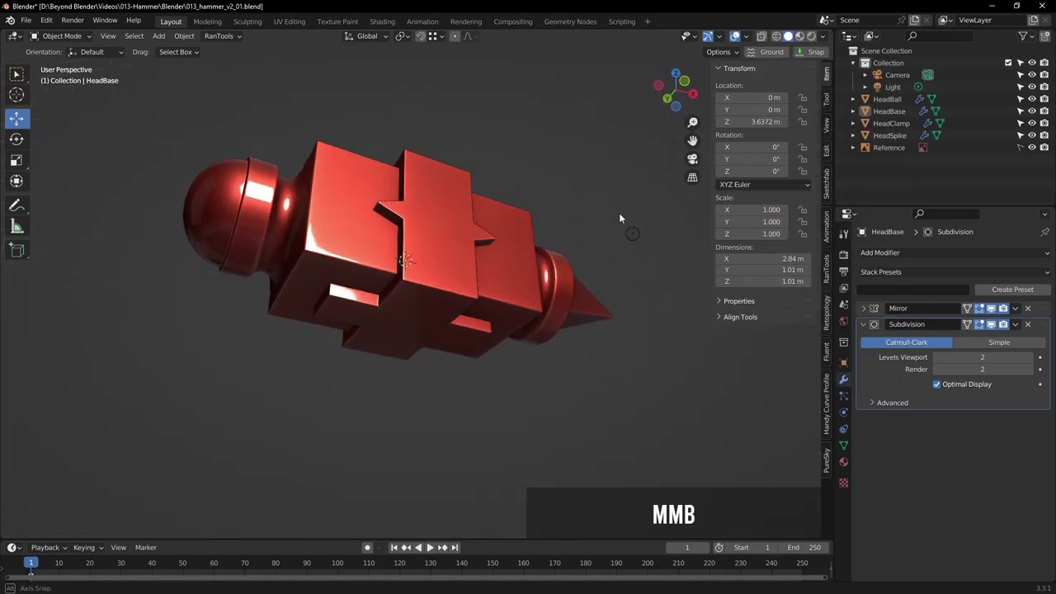
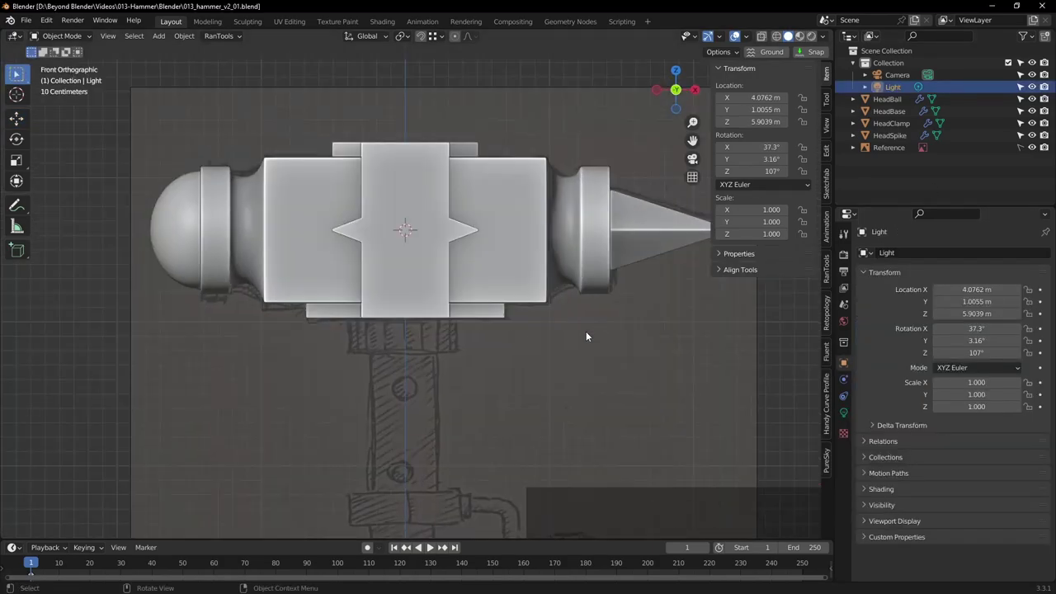
Create a new Hammer collection and move HeadBall, HeadBase, HeadClamp and HeadSpike into it
middle_click(590, 336)
scroll("down", 3)
middle_click(601, 264)
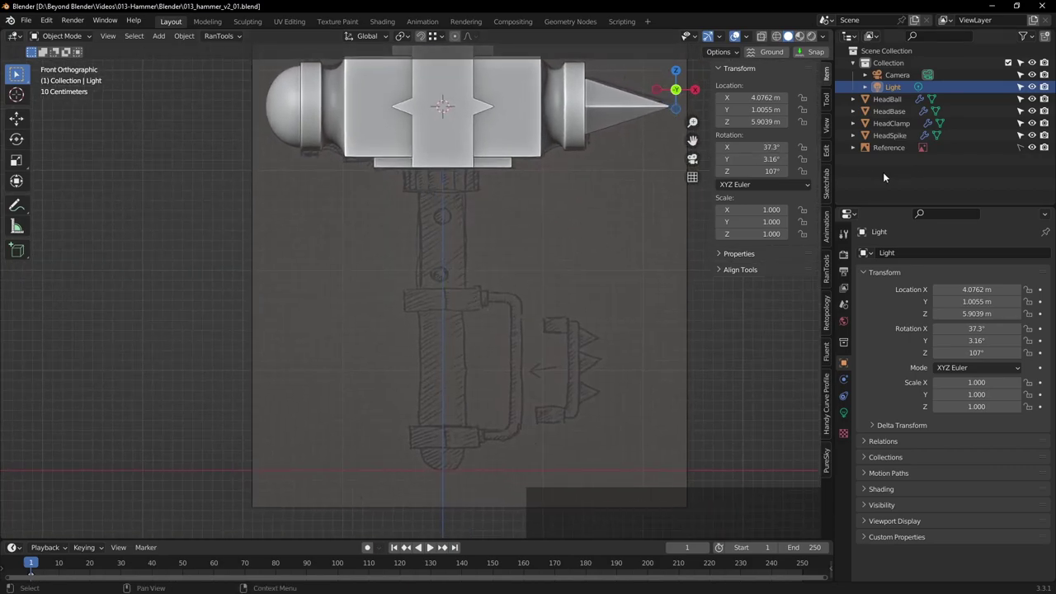
right_click(887, 173)
left_click(853, 174)
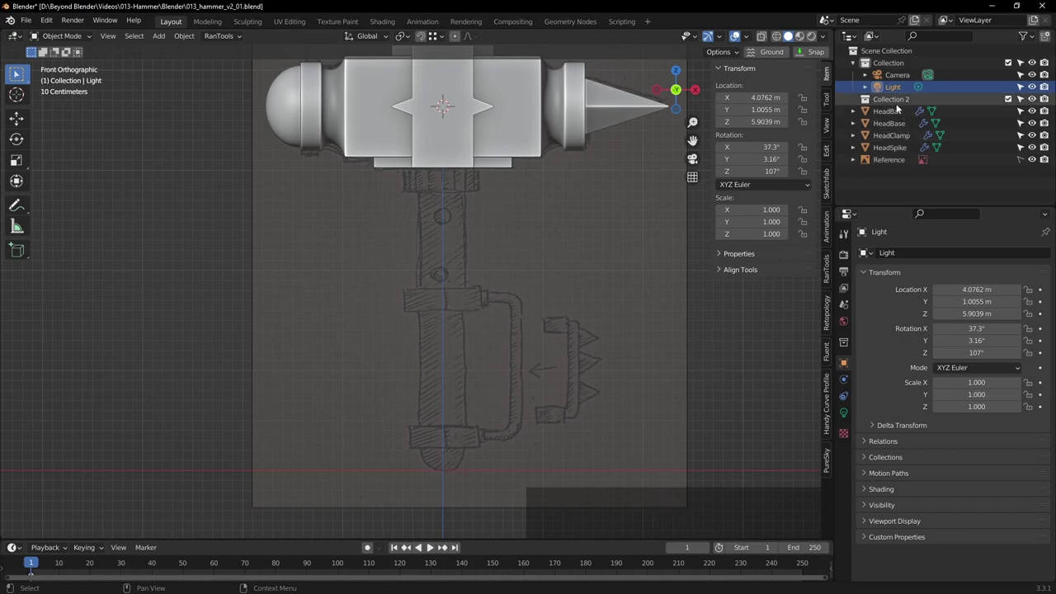
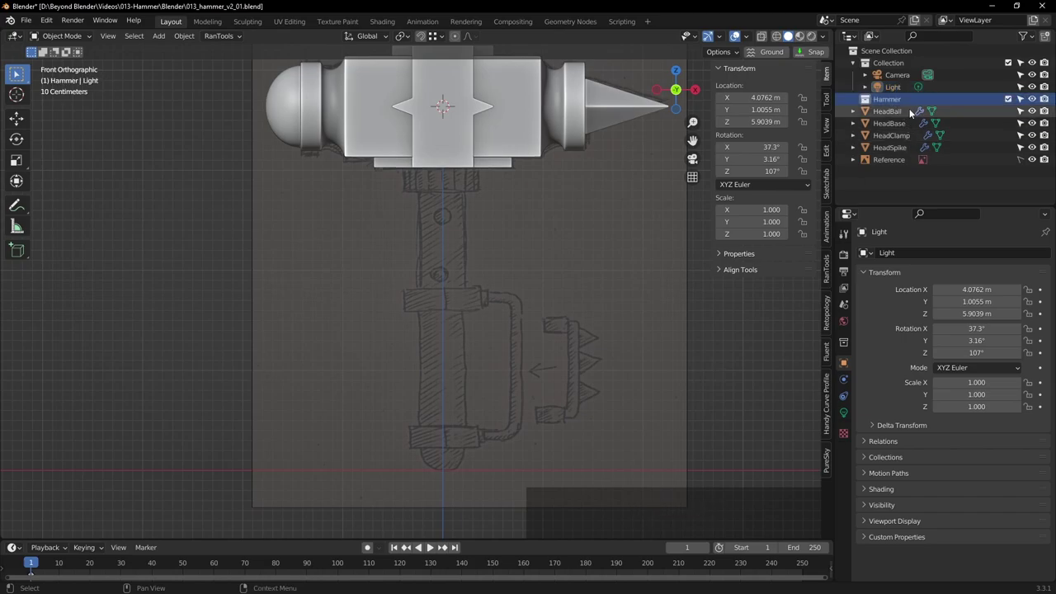
left_click(899, 111)
left_click(898, 125)
left_click(895, 148)
left_click(897, 113)
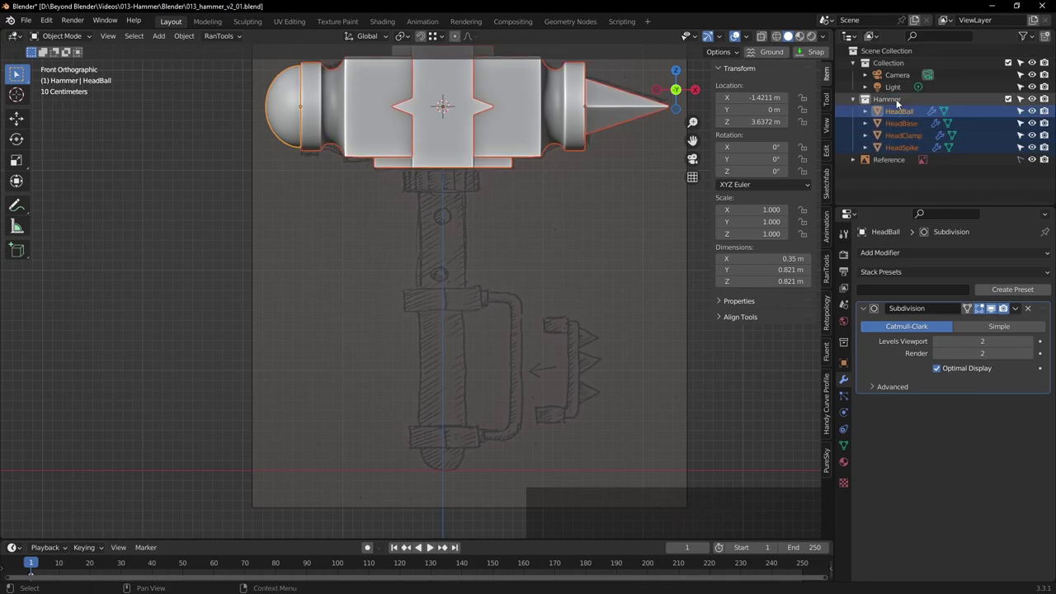
Make Hammer the active collection, clear the selection and save the file
middle_click(608, 199)
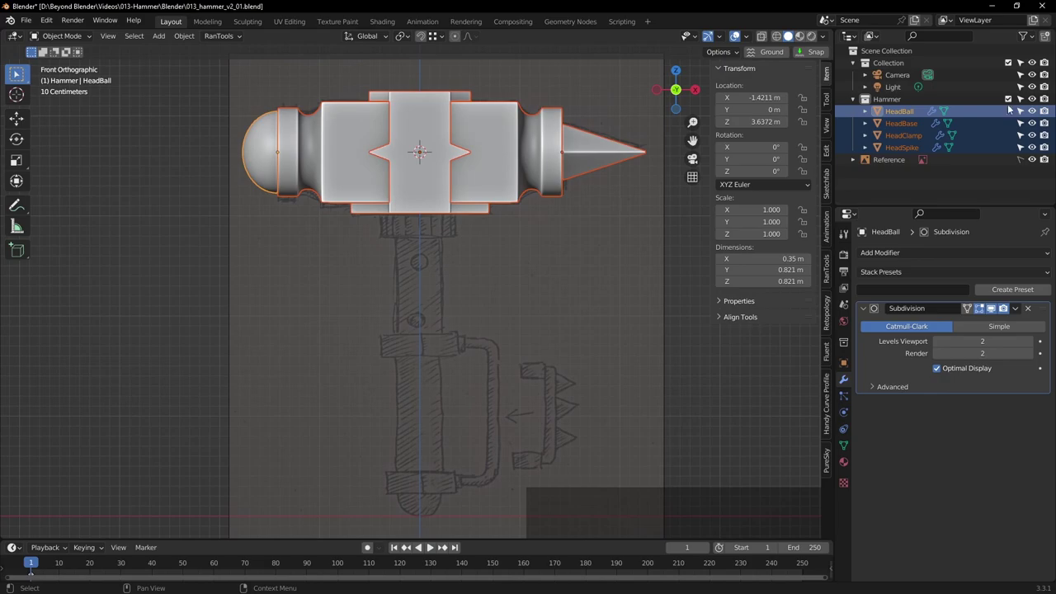
left_click(1010, 101)
left_click(1012, 102)
left_click(565, 257)
left_click(897, 103)
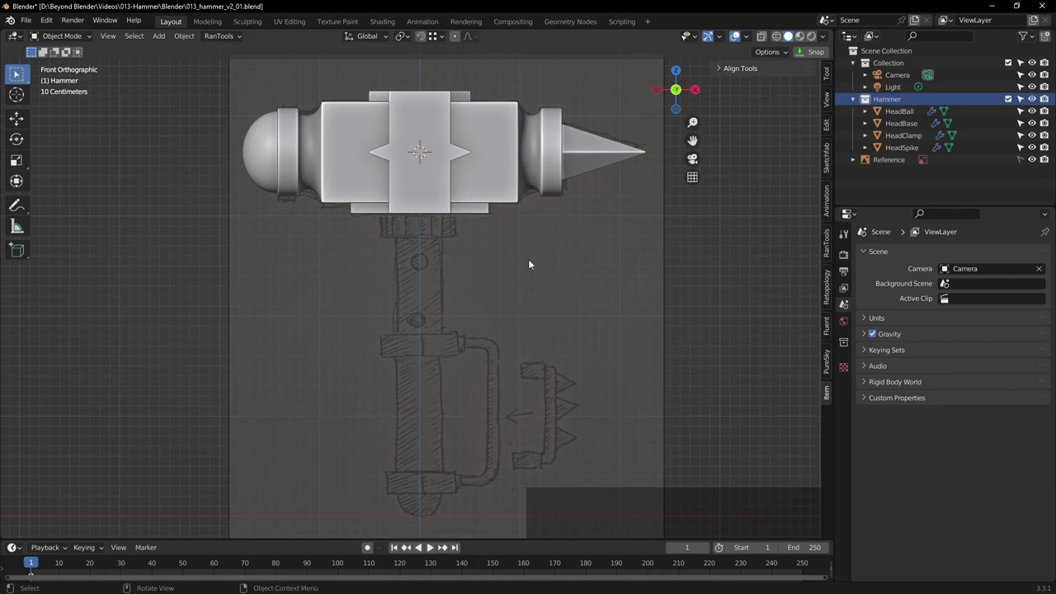
key("ctrl+s")
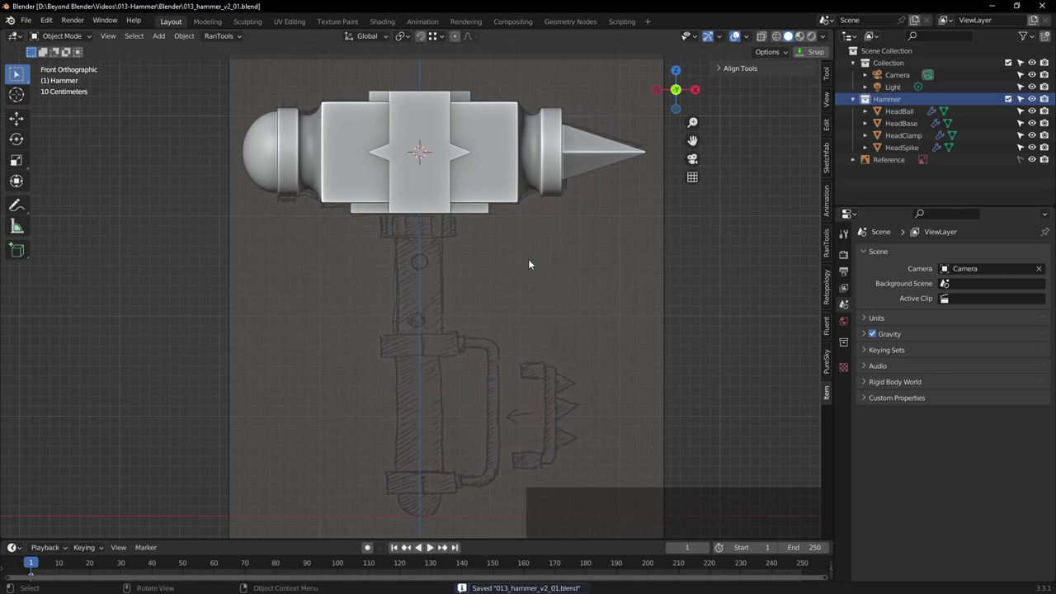
key("shift+a")
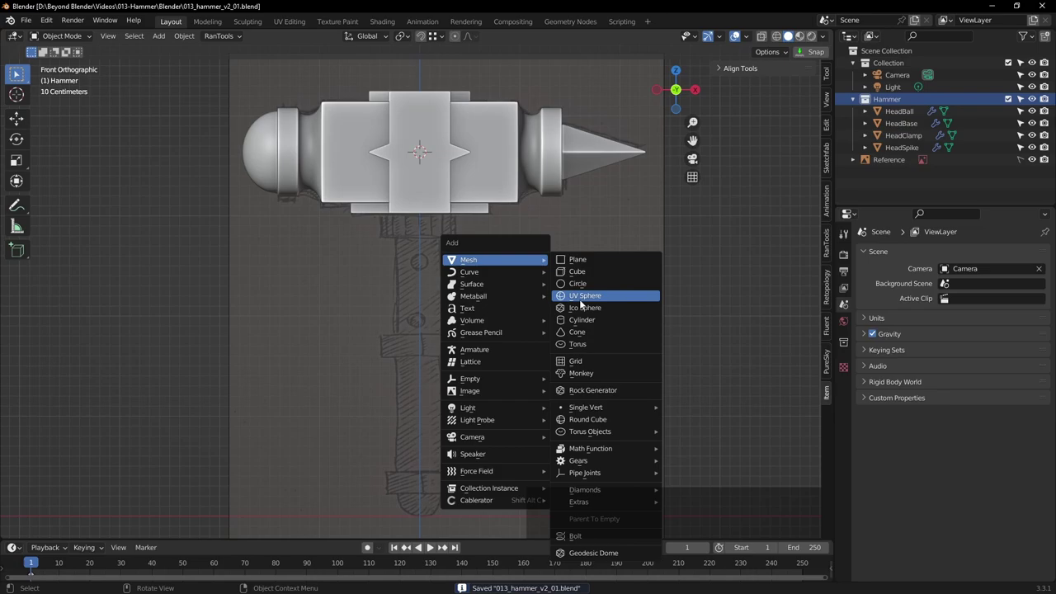
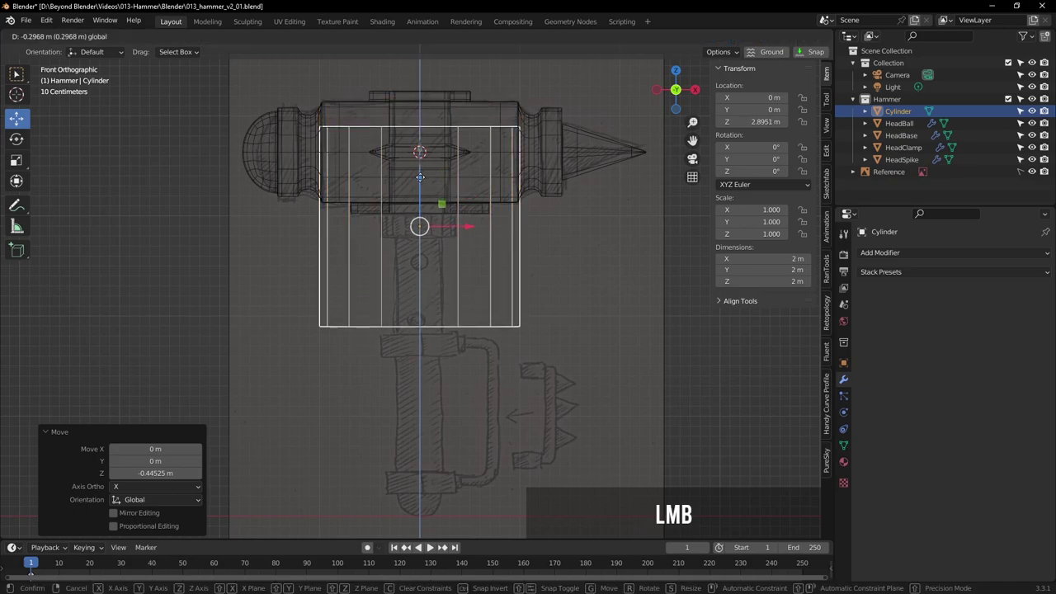
Scale the new cylinder down in height and width into a narrow collar and frame it in front view
scroll("up", 3)
scroll("down", 3)
scroll("down", 3)
key("Tab")
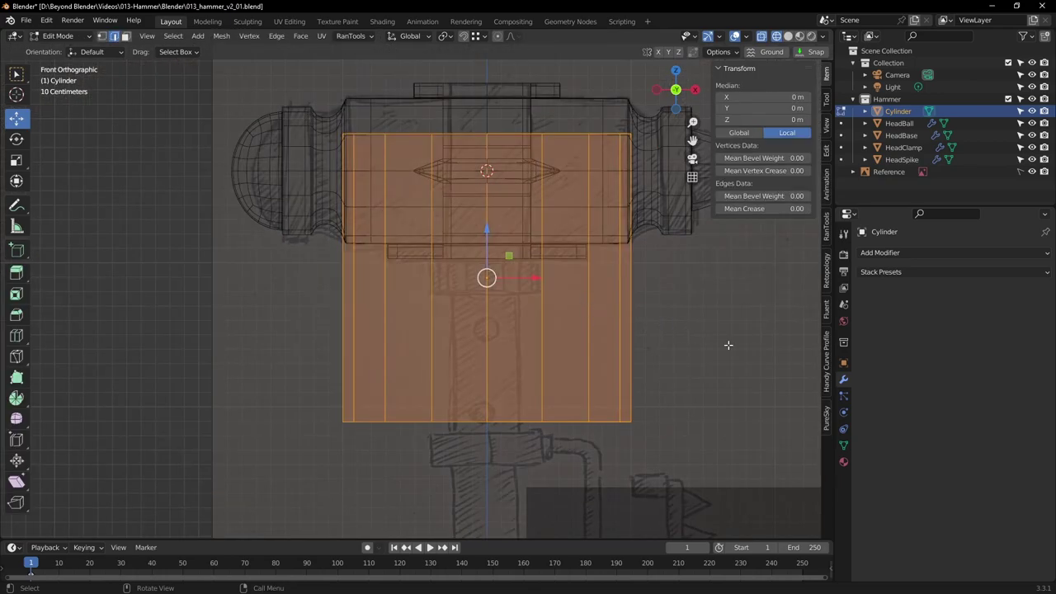
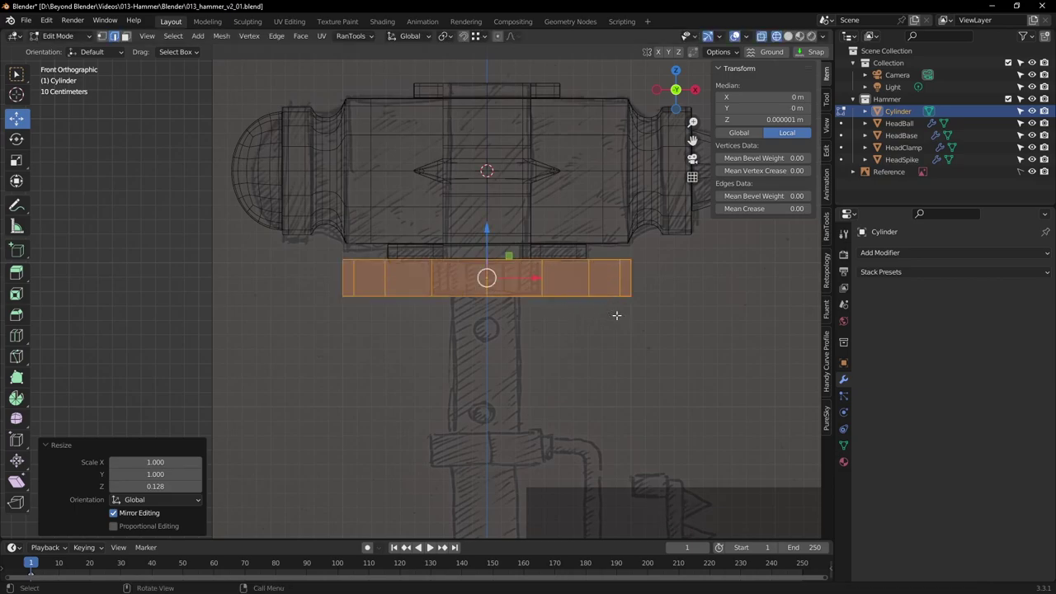
key("shift+z")
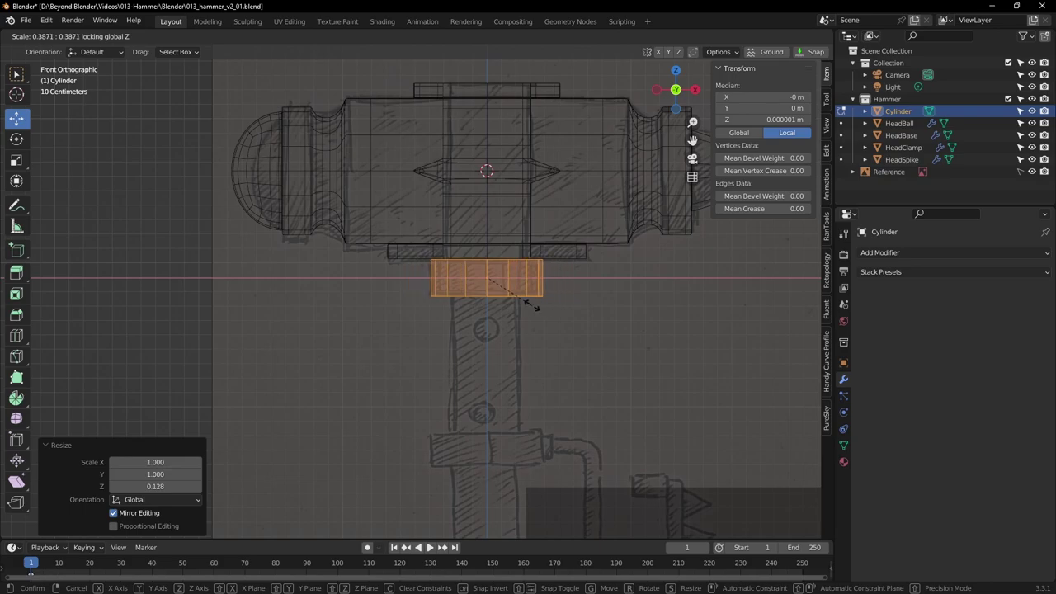
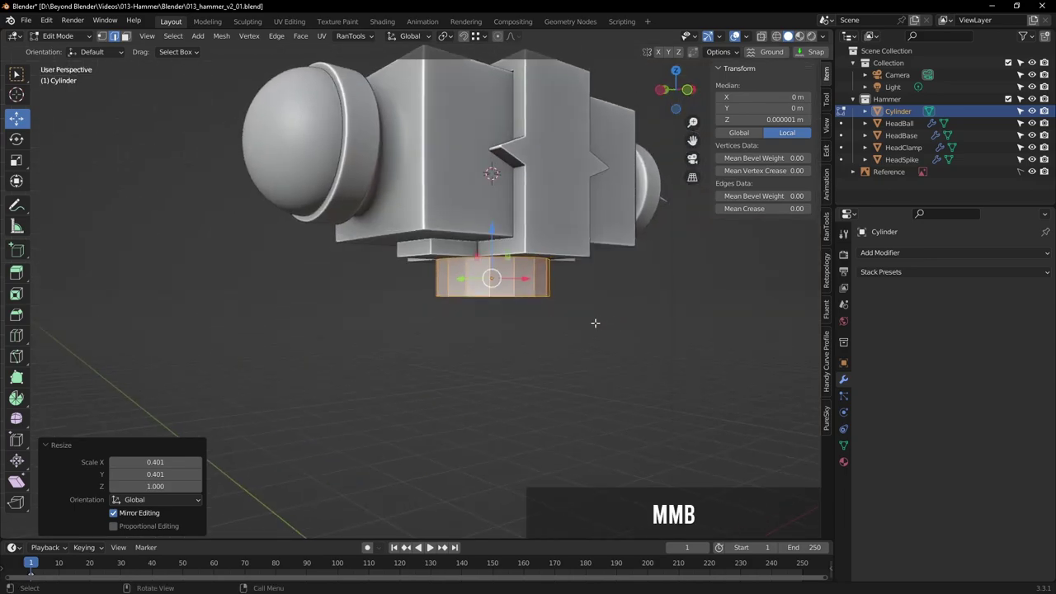
key("Tab")
middle_click(575, 314)
scroll("up", 3)
key("KP_1")
scroll("up", 3)
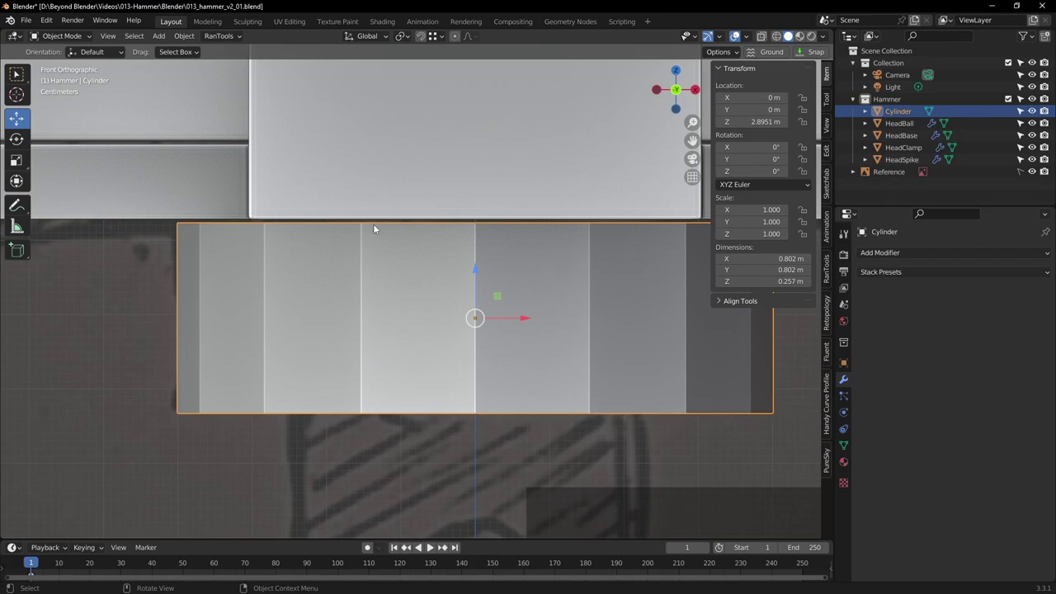
scroll("down", 3)
scroll("down", 3)
scroll("down", 3)
middle_click(508, 259)
scroll("up", 3)
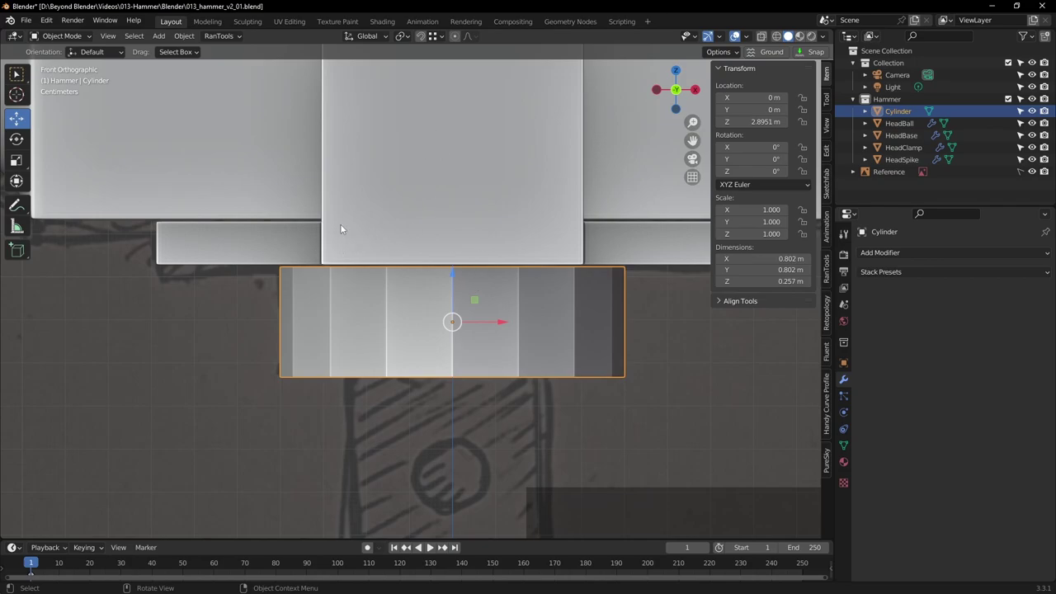
Move the collar up with vertex snapping set to Closest so it sits flush beneath the hammer head
left_click(441, 36)
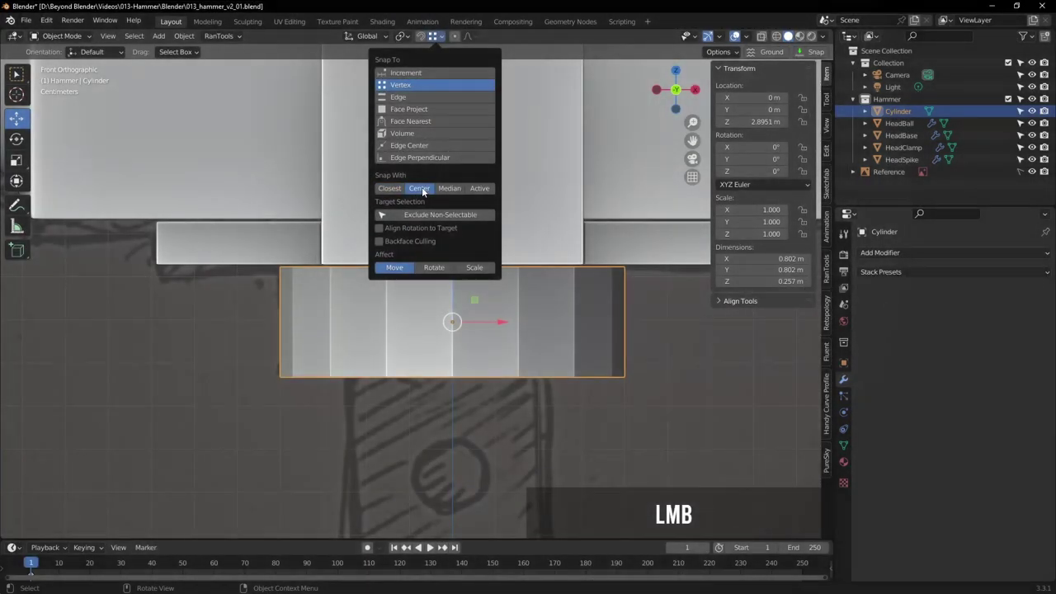
left_click(449, 42)
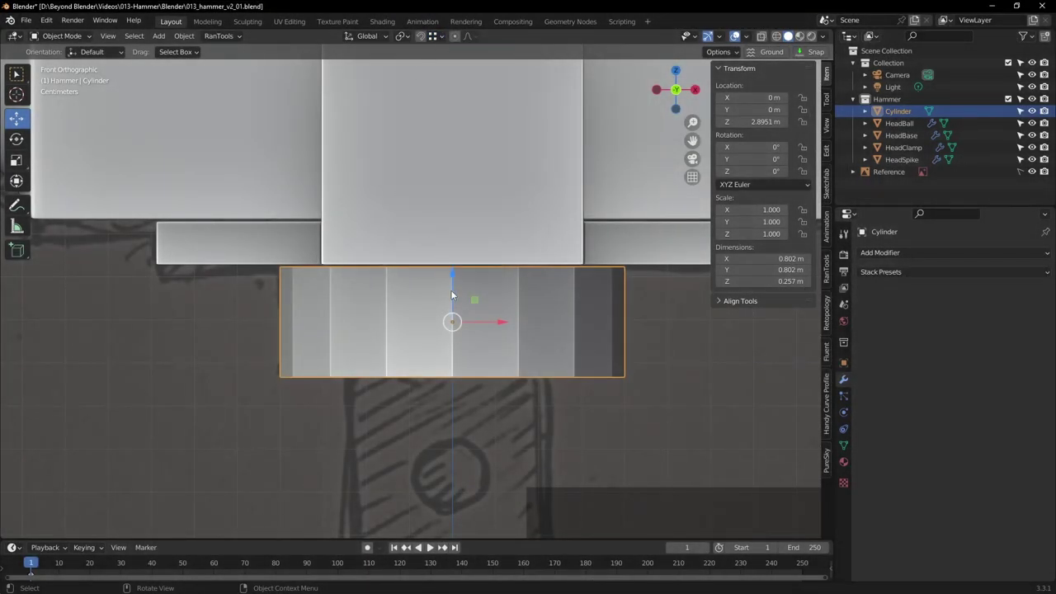
left_click(456, 275)
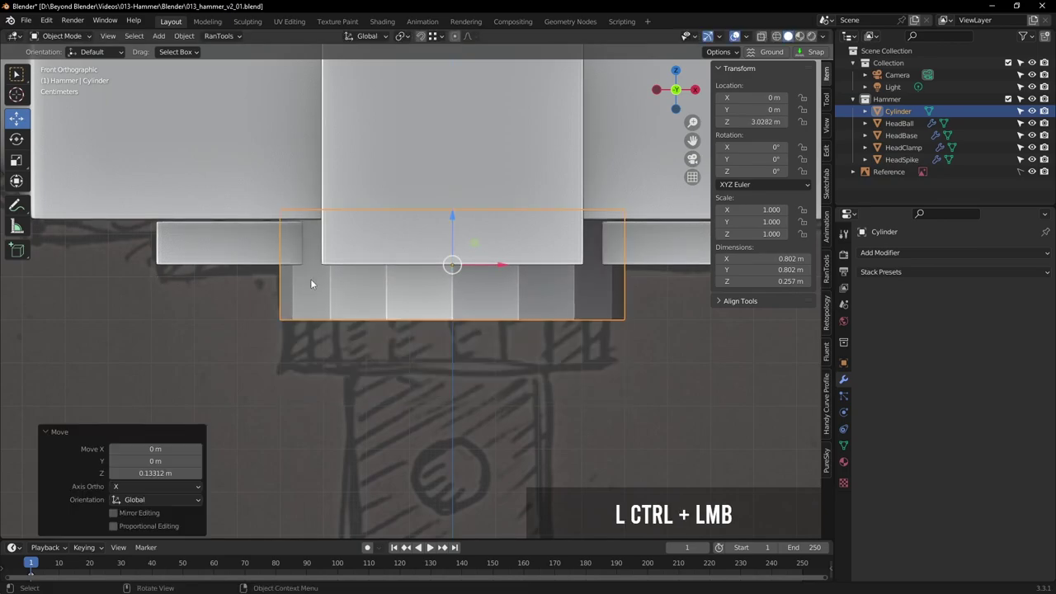
left_click(447, 37)
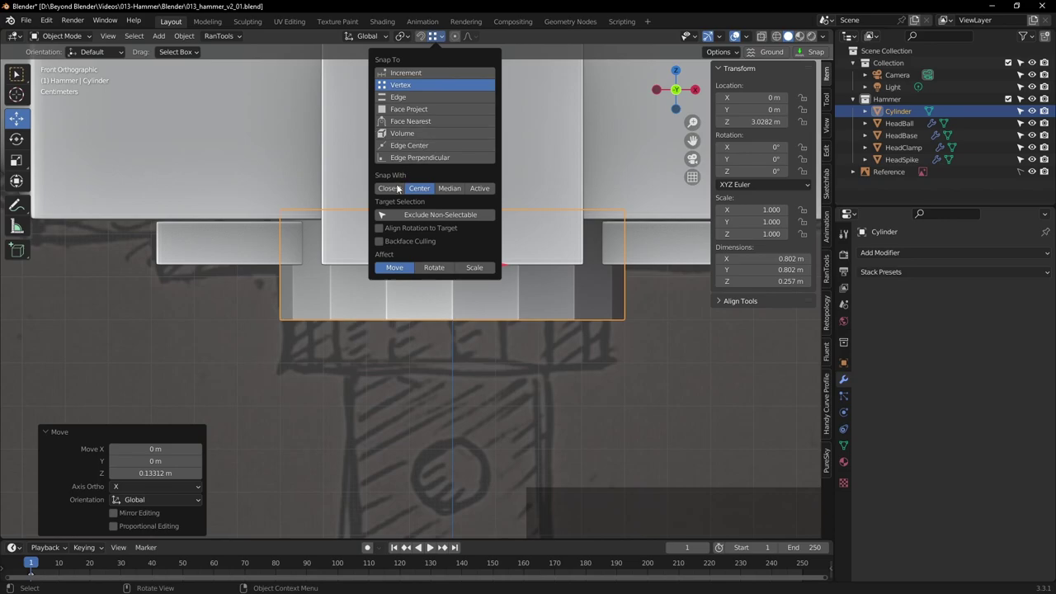
left_click(395, 191)
left_click(457, 219)
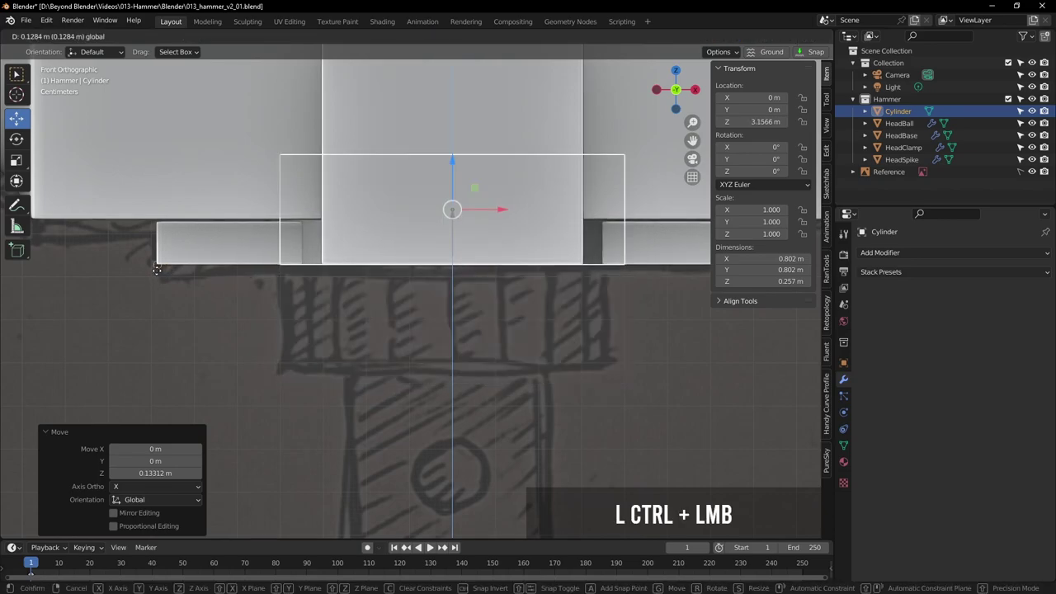
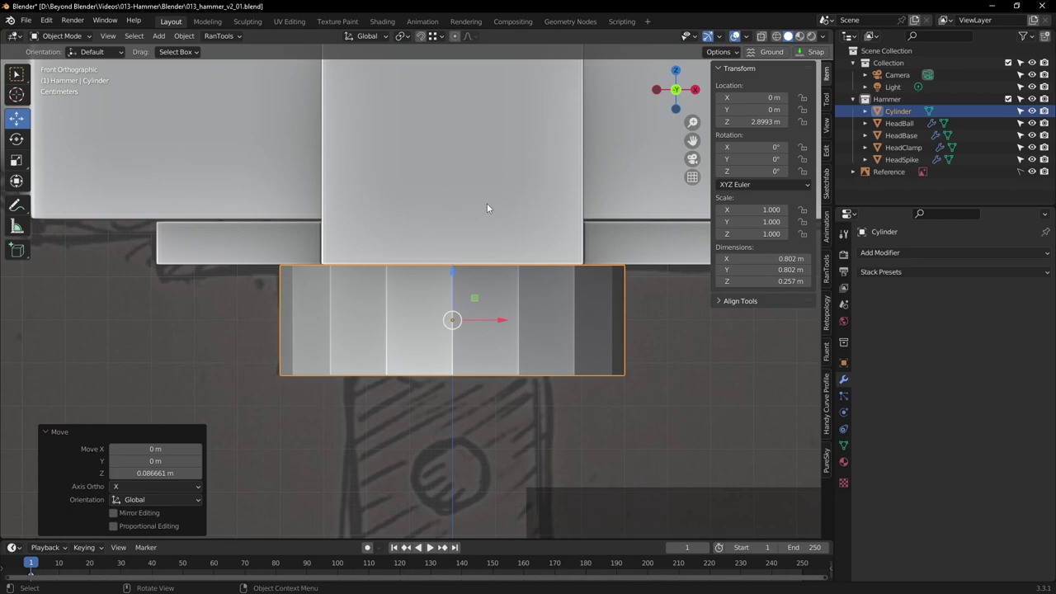
middle_click(508, 252)
scroll("down", 3)
middle_click(559, 245)
scroll("down", 3)
middle_click(596, 239)
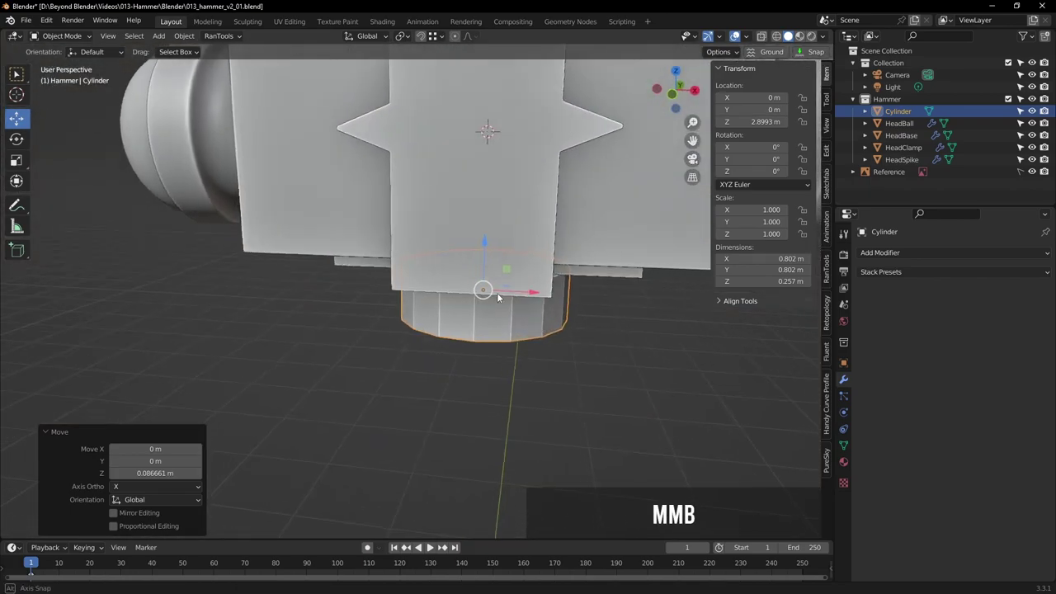
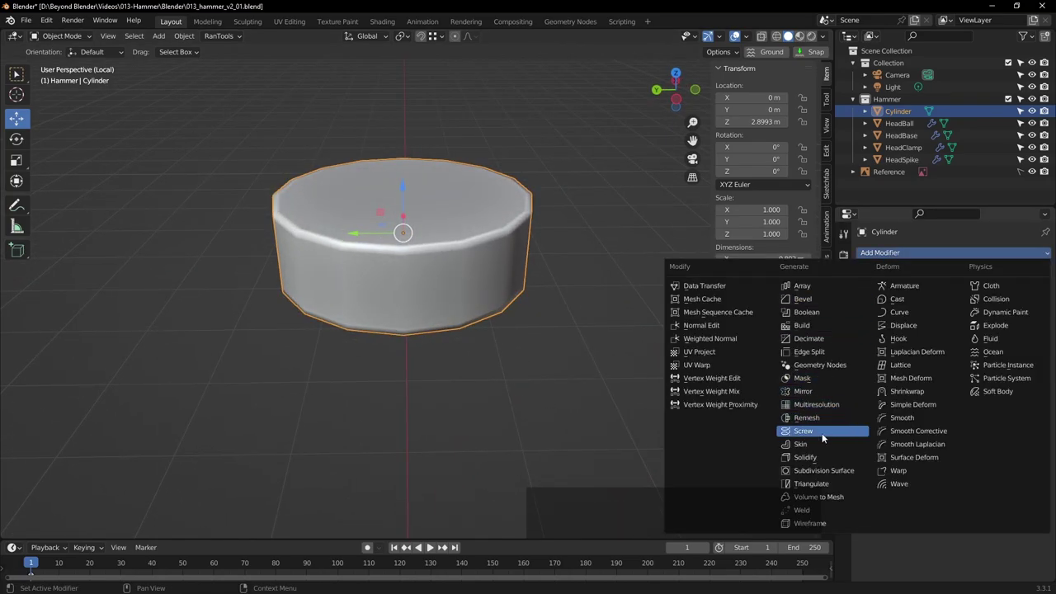
Add a Subdivision Surface modifier to the collar with viewport level 2
left_click(824, 471)
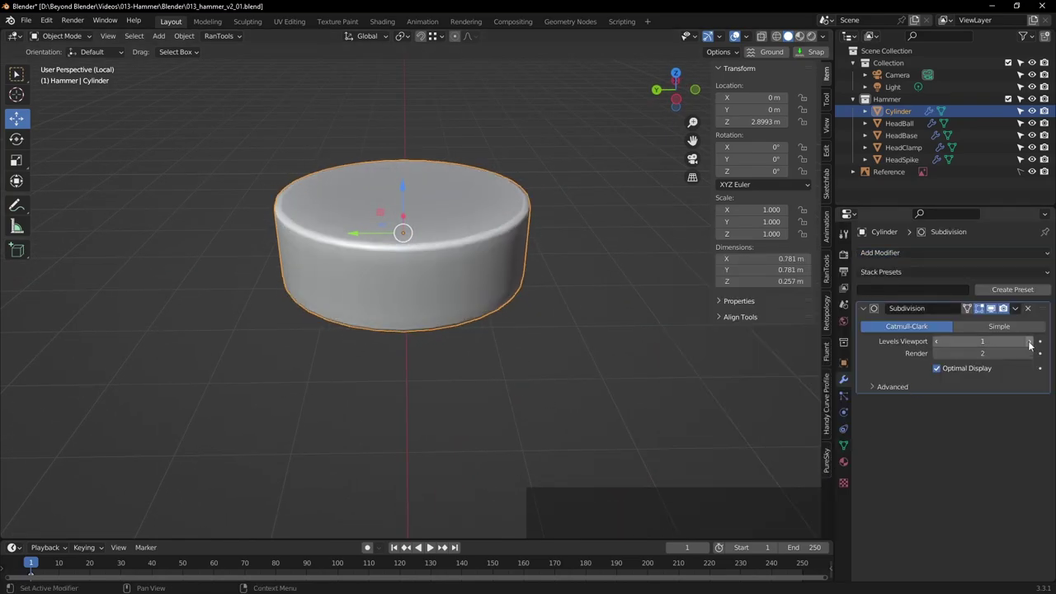
left_click(1033, 344)
left_click(630, 357)
Inspect the smoothed collar from around it and return it to Edit Mode
middle_click(585, 331)
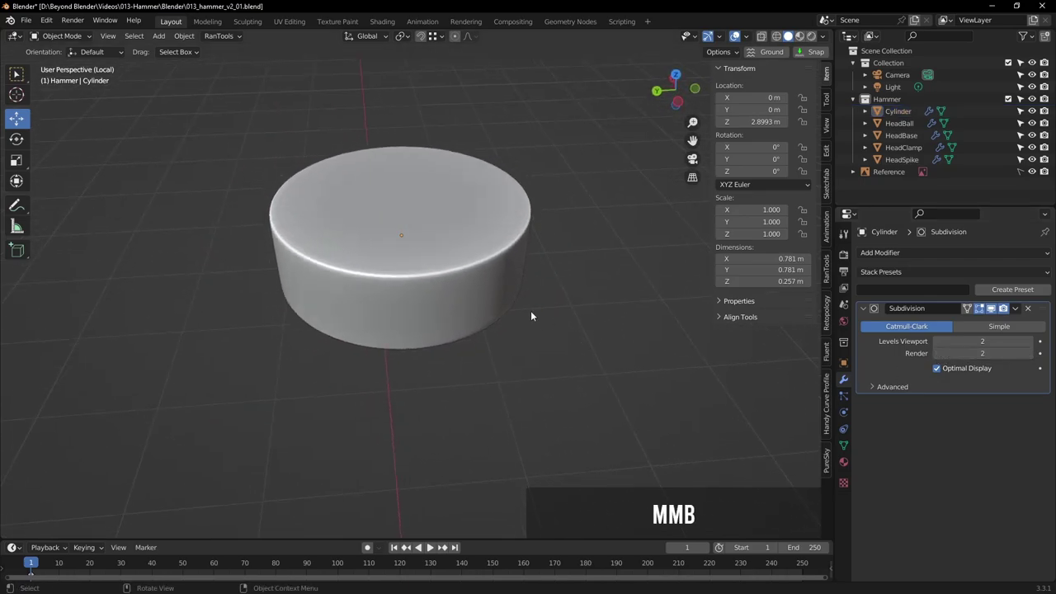
middle_click(480, 265)
scroll("up", 3)
middle_click(515, 286)
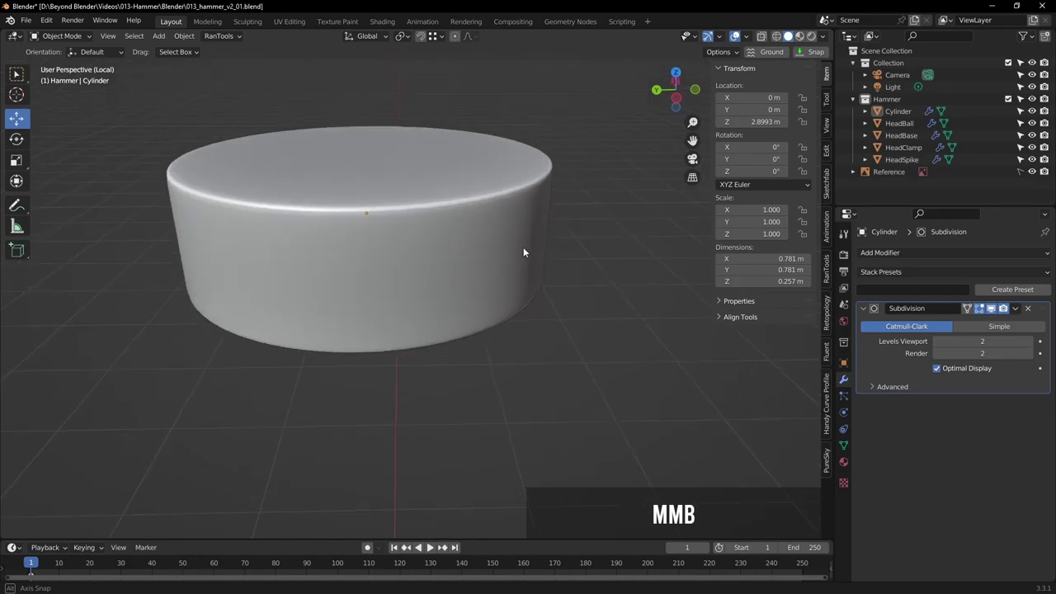
left_click(511, 244)
key("Tab")
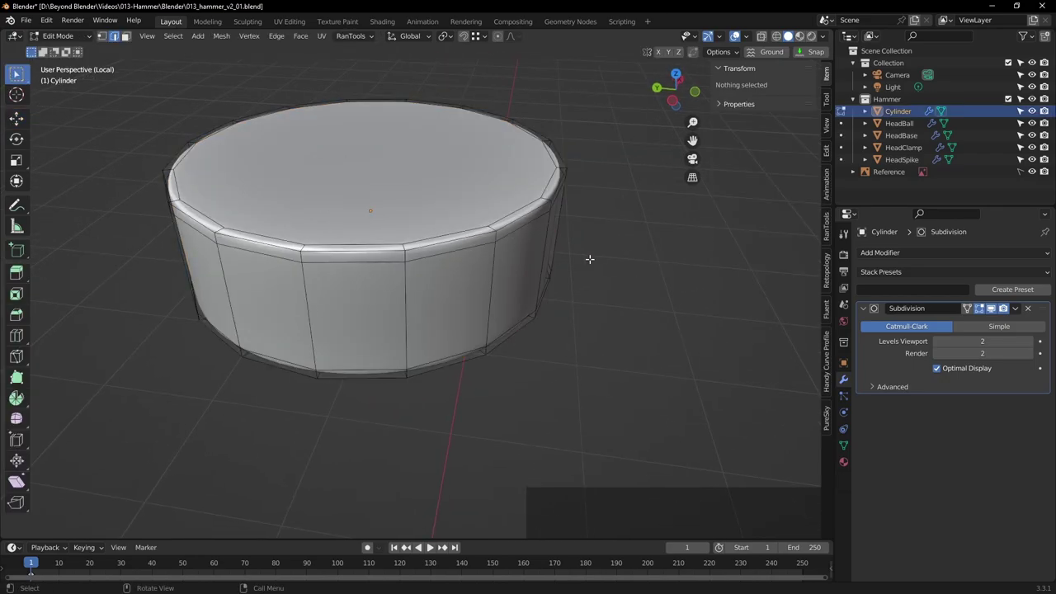
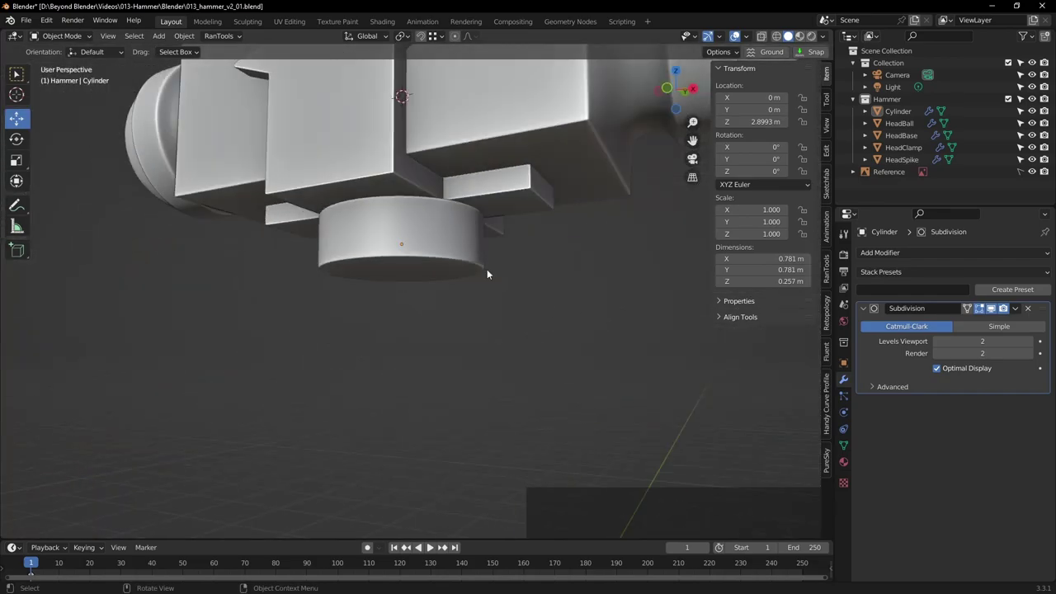
Frame the hammer in front view (Numpad 1) and save the file
middle_click(503, 277)
scroll("down", 3)
middle_click(603, 279)
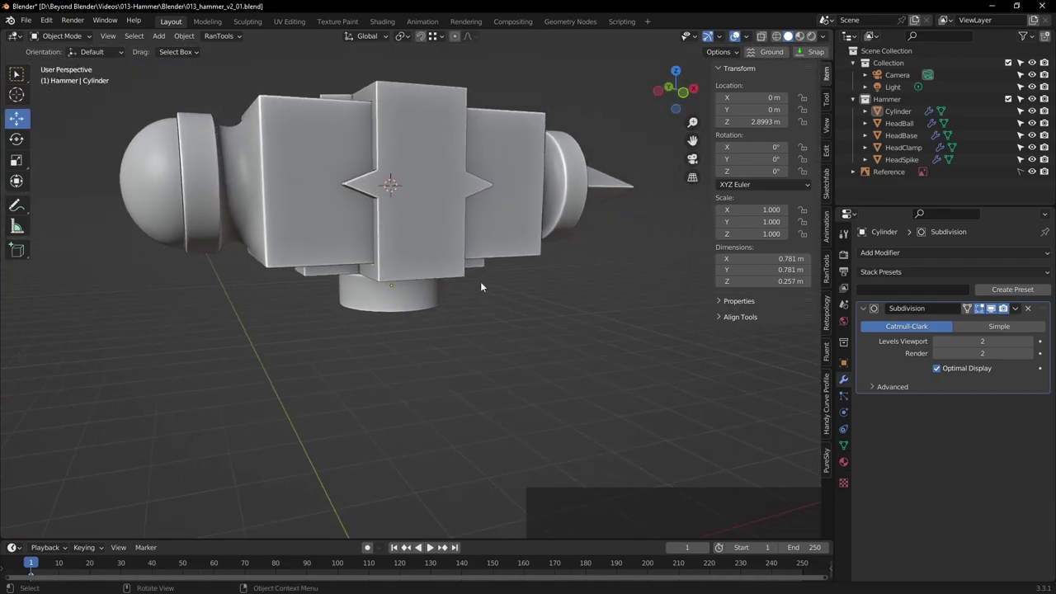
key("KP_1")
scroll("down", 3)
middle_click(502, 292)
key("ctrl+s")
scroll("up", 3)
Rename the clamp Cylinder to HandleClamp in the Outliner
left_click(373, 192)
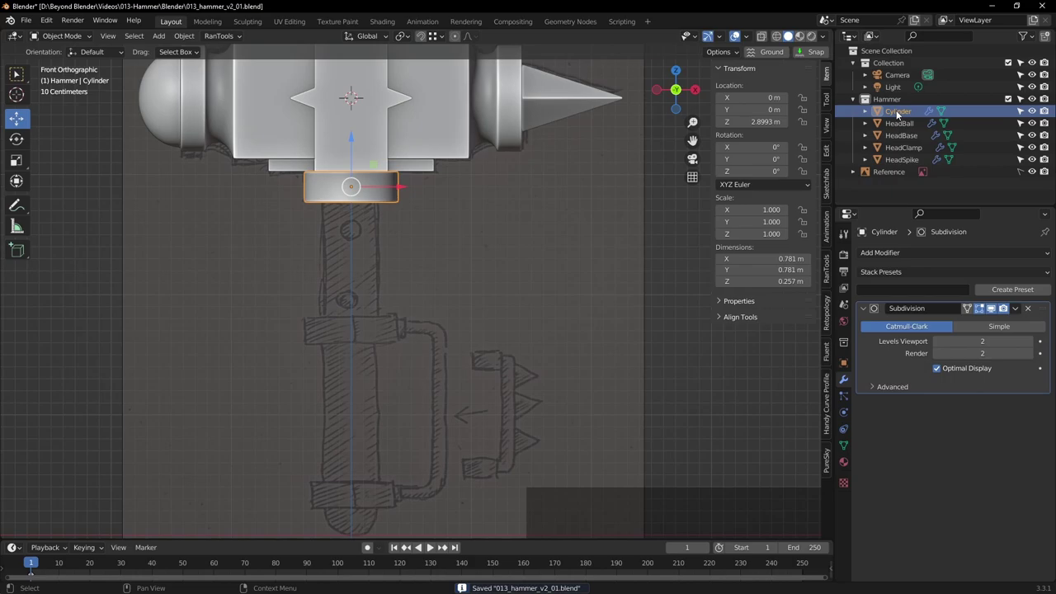
left_click(905, 113)
key("shift+h")
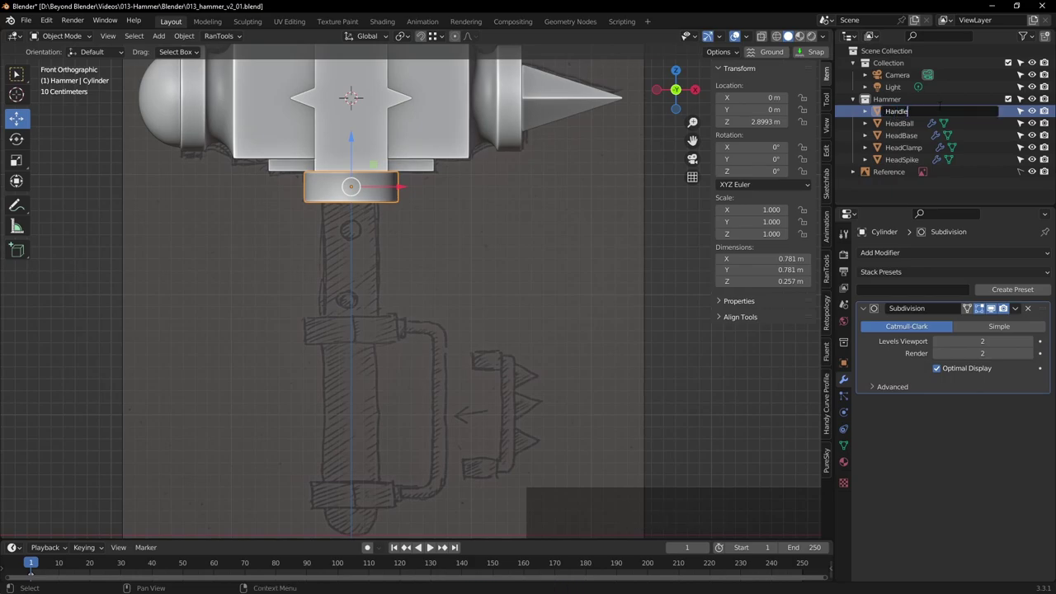
key("shift+c")
key("l")
key("m")
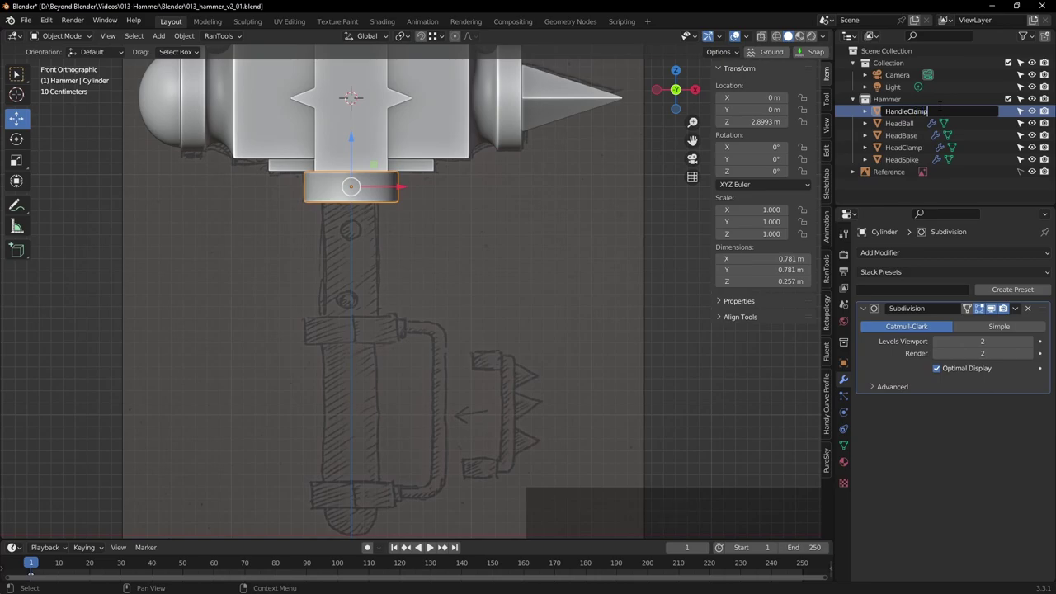
key("Return")
middle_click(511, 214)
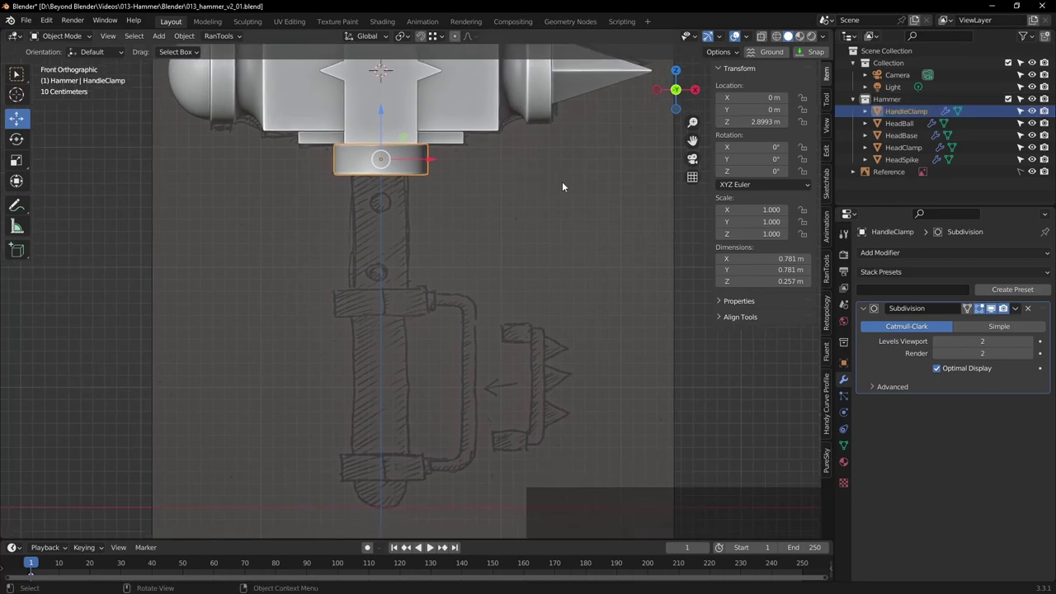
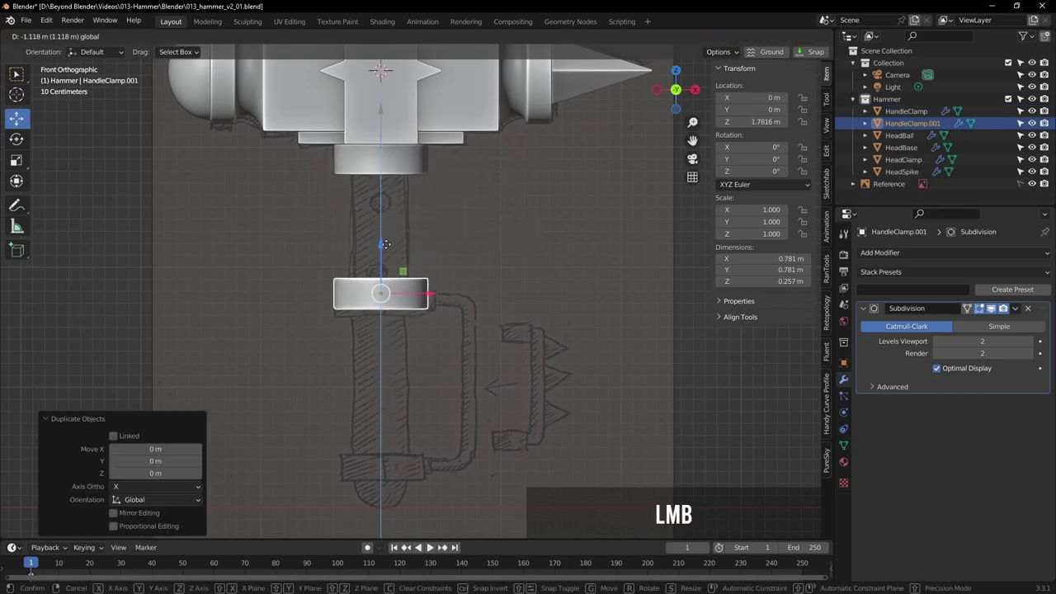
Duplicate the clamp ring down the handle to its bottom and select the middle copy HandleClamp.001
key("shift+d")
left_click(384, 254)
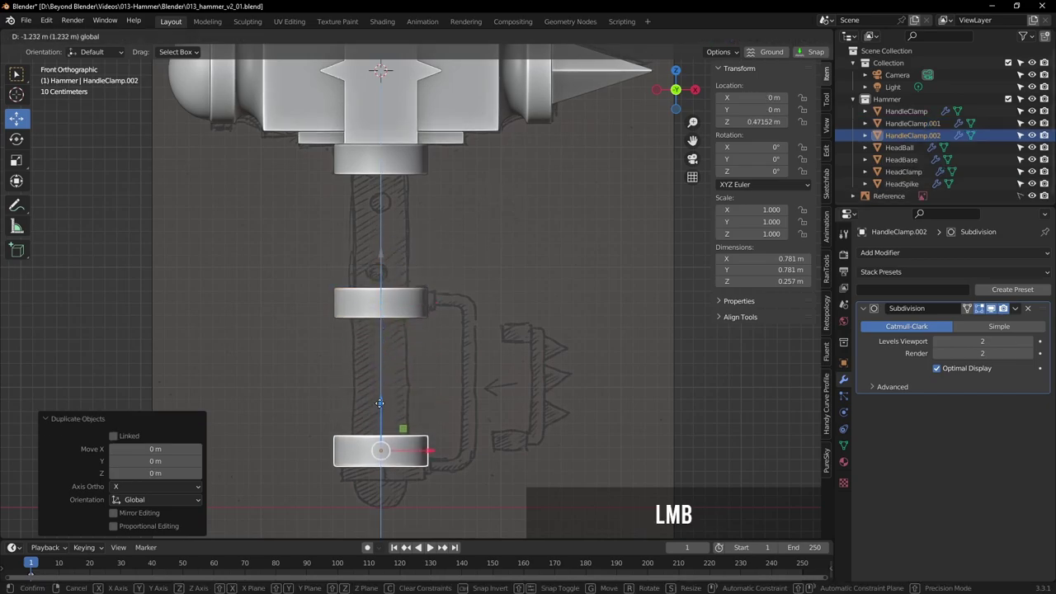
scroll("down", 3)
left_click(443, 290)
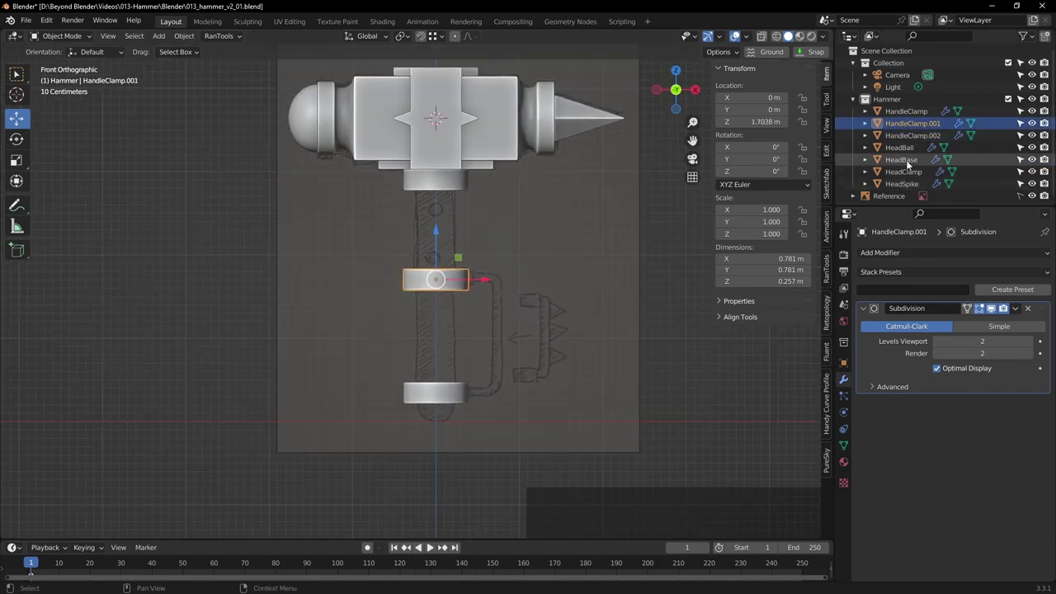
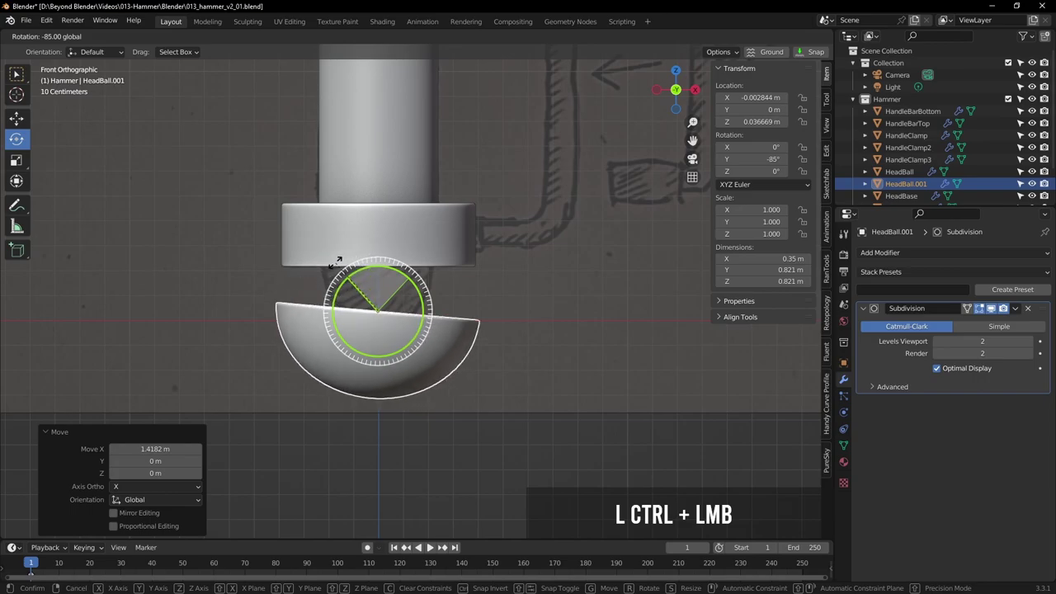
Finish turning the HeadBall copy downward and set the transform pivot to the 3D Cursor
left_click(18, 76)
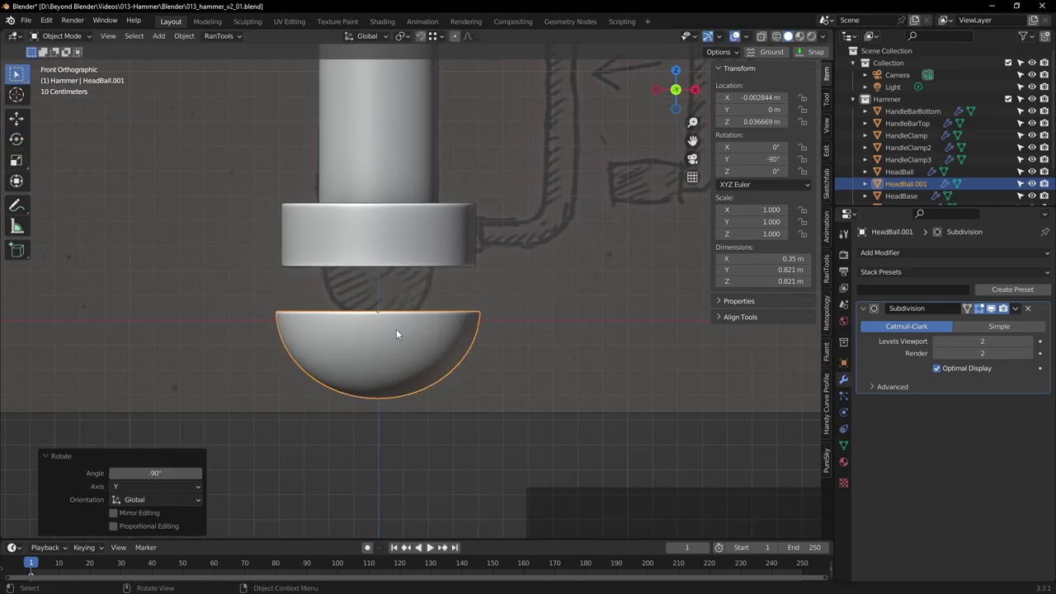
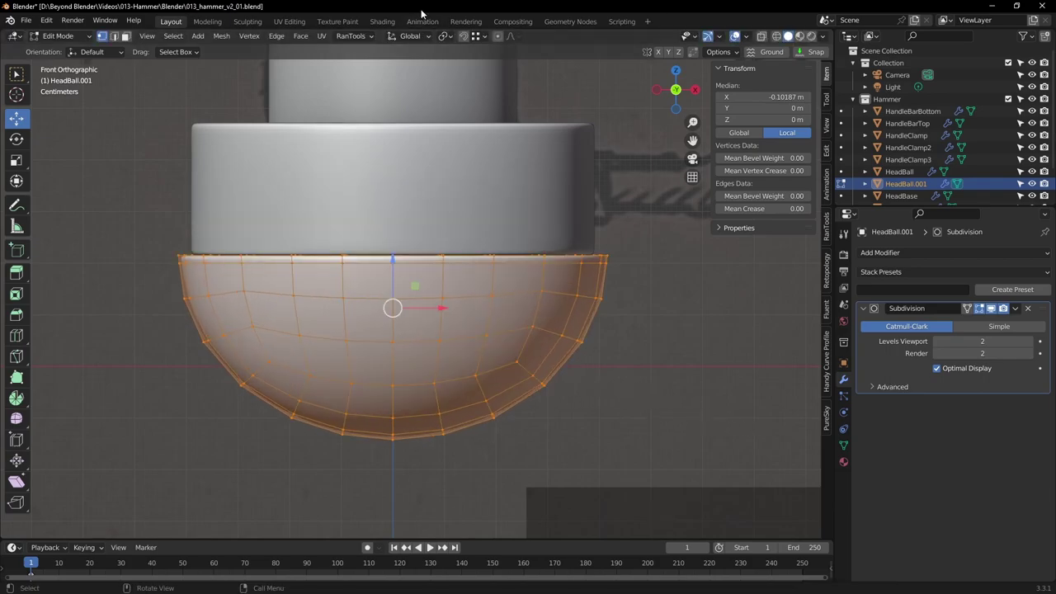
left_click(447, 38)
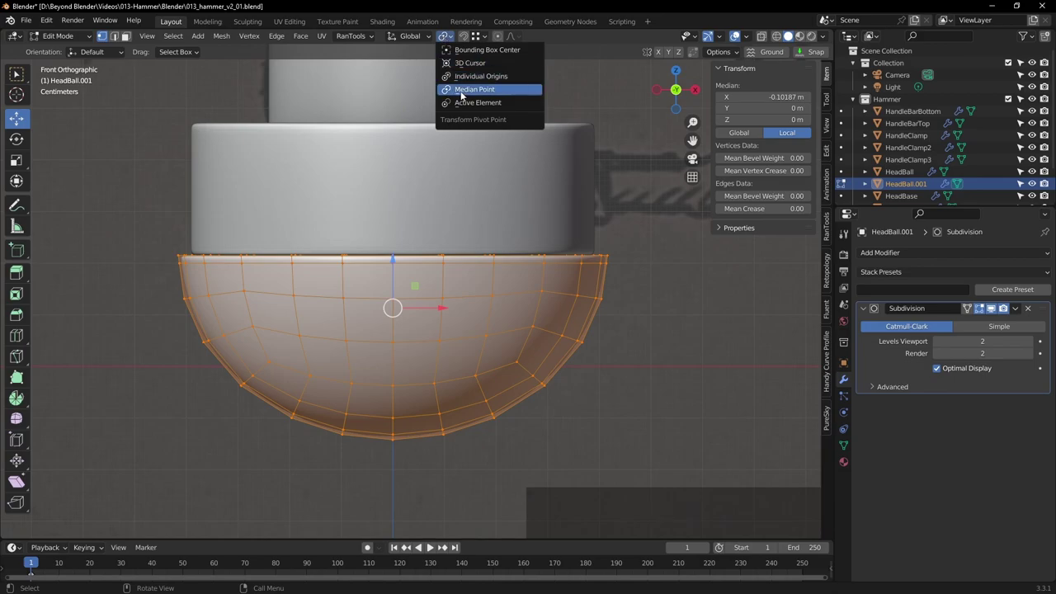
left_click(472, 104)
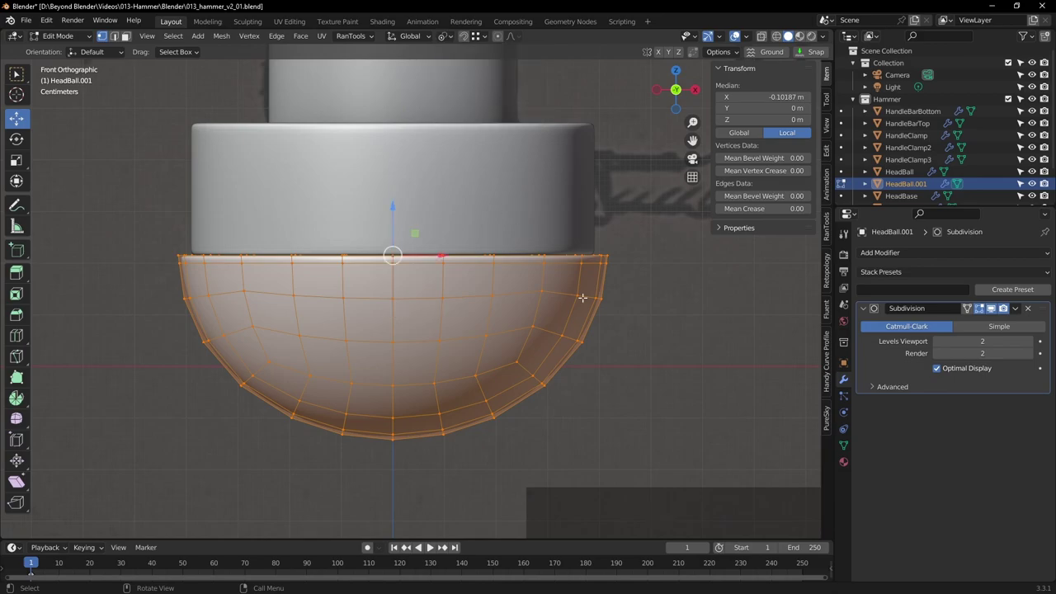
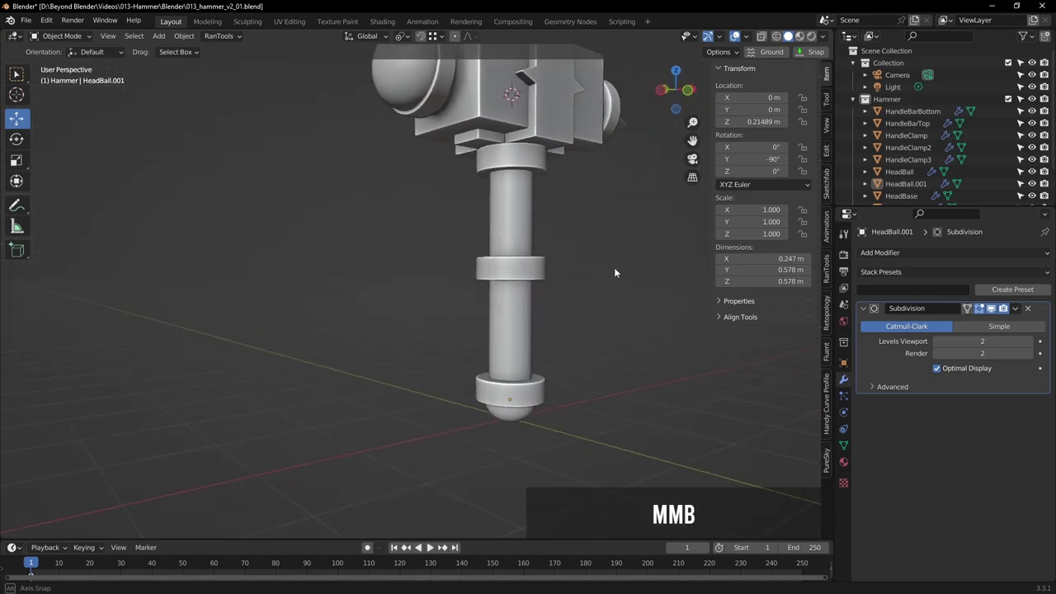
Inspect the assembled hammer, return to front view and save the file
middle_click(607, 258)
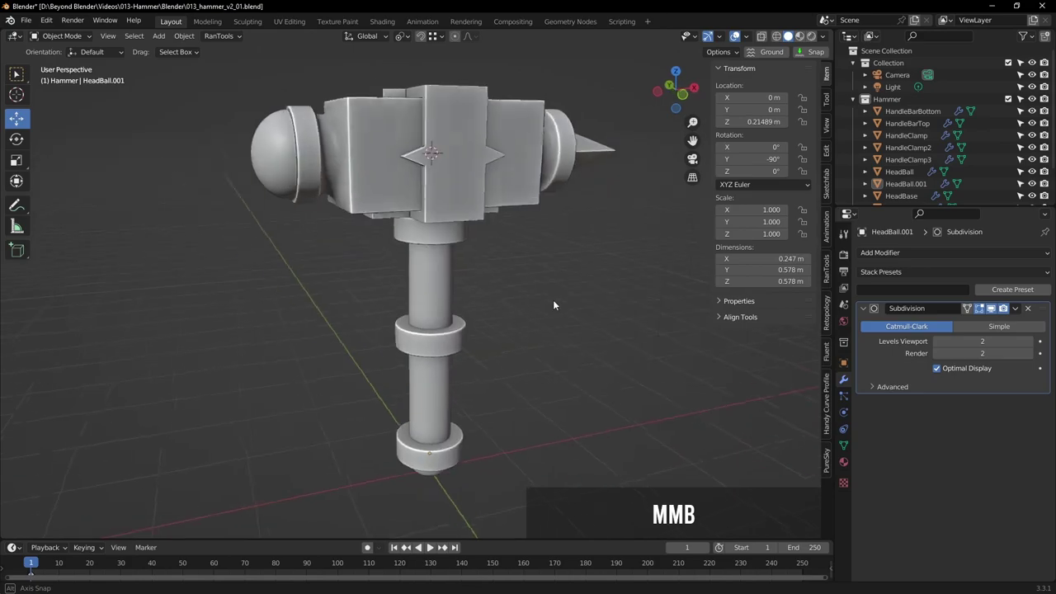
middle_click(581, 317)
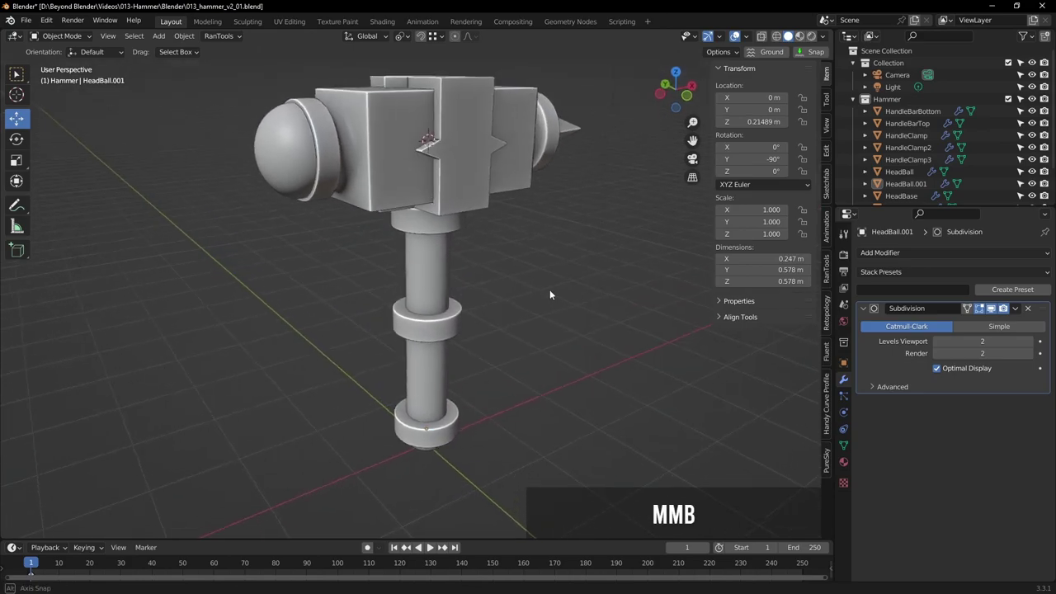
key("KP_1")
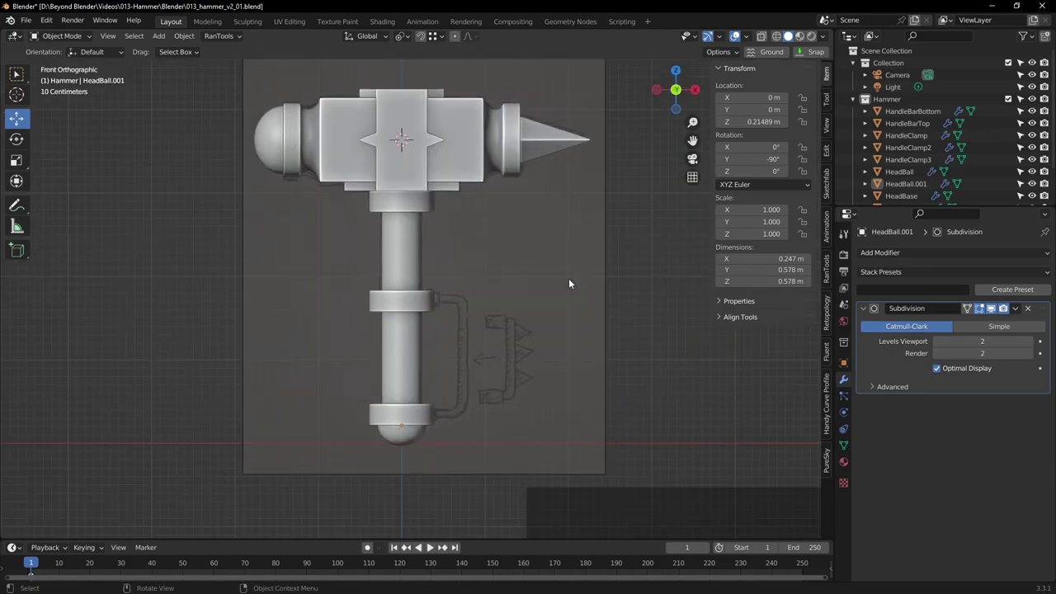
key("ctrl+s")
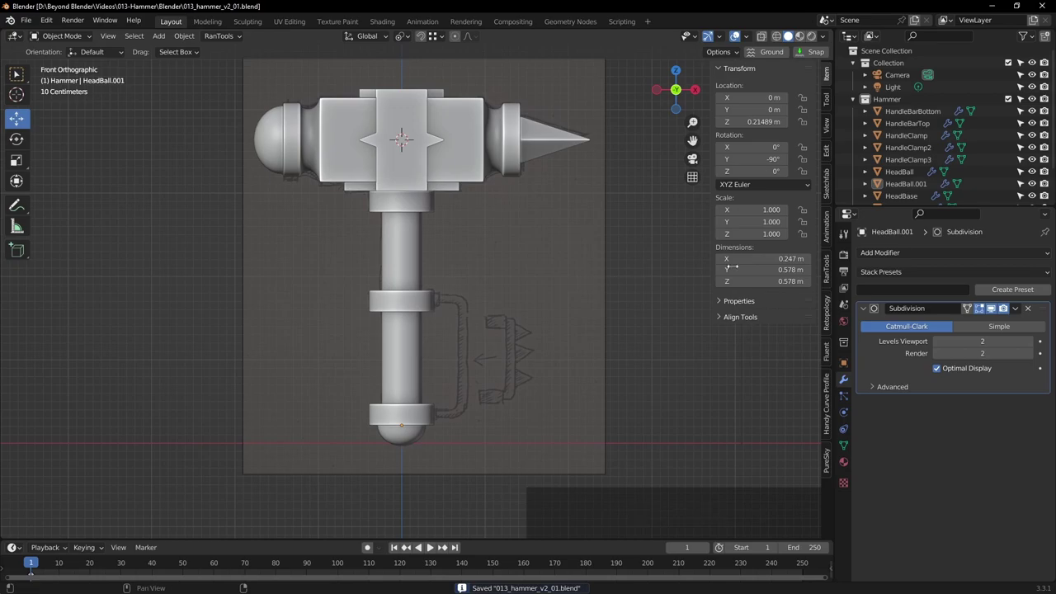
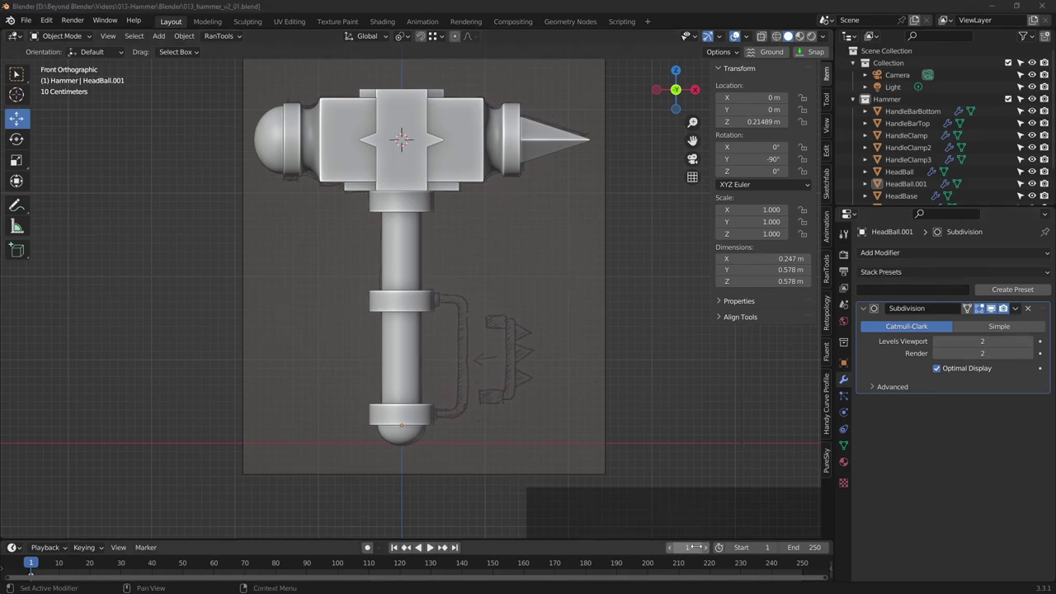
middle_click(499, 386)
Zoom in on the middle clamp ring in front view and bring up the Add menu (Shift+A)
scroll("up", 3)
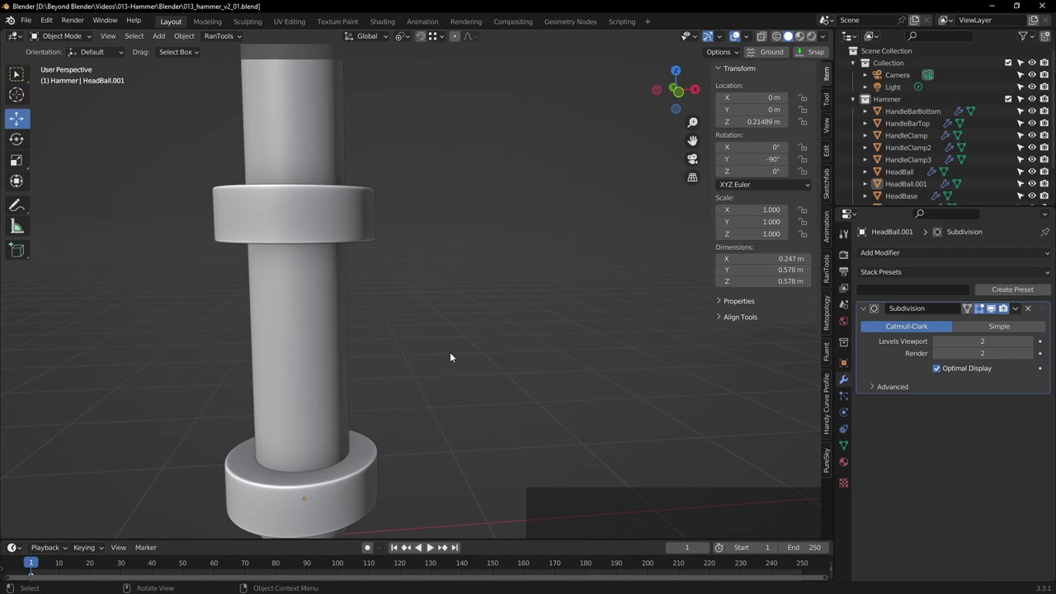
key("KP_1")
scroll("up", 3)
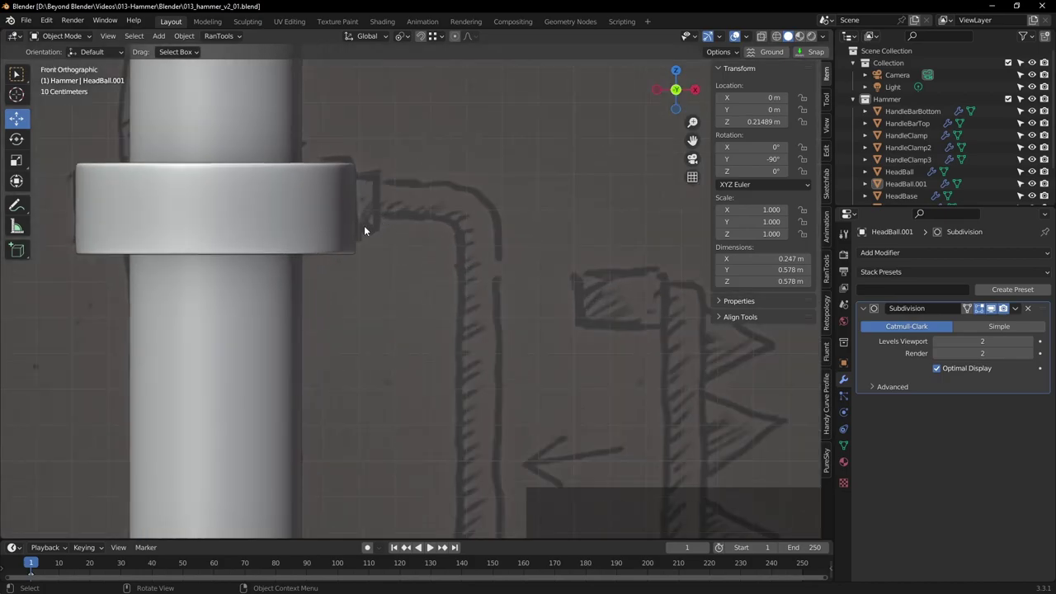
middle_click(398, 214)
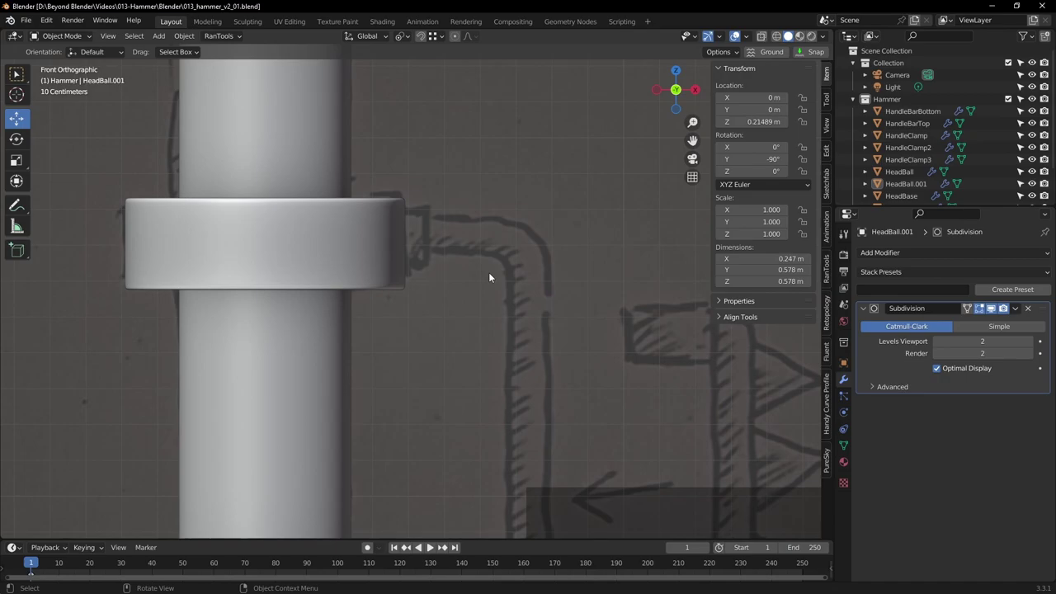
key("shift+a")
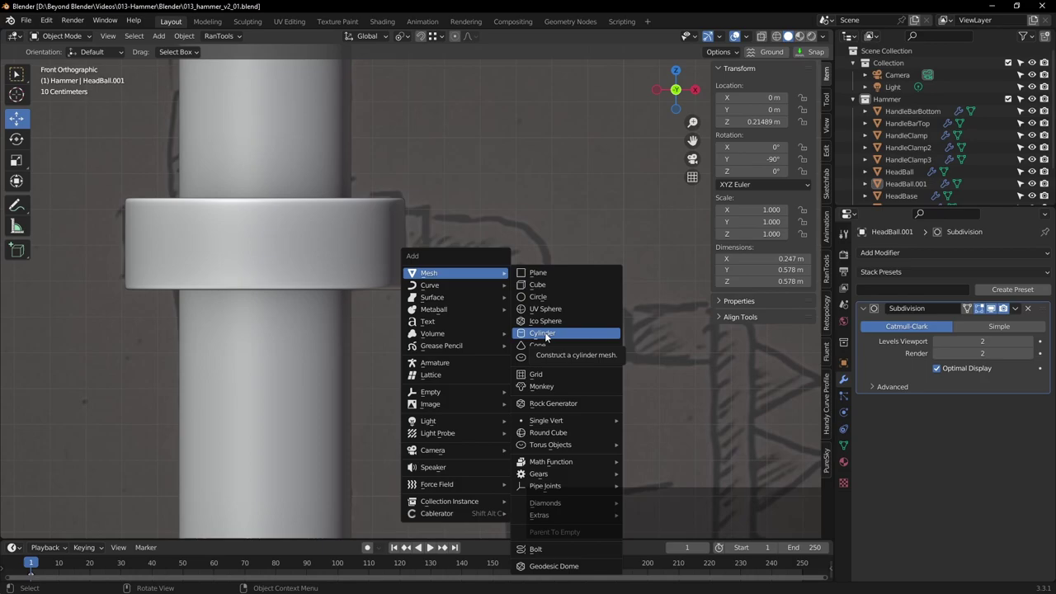
Add a Cylinder mesh and set its Vertices to 8 in the Add Cylinder panel
left_click(550, 335)
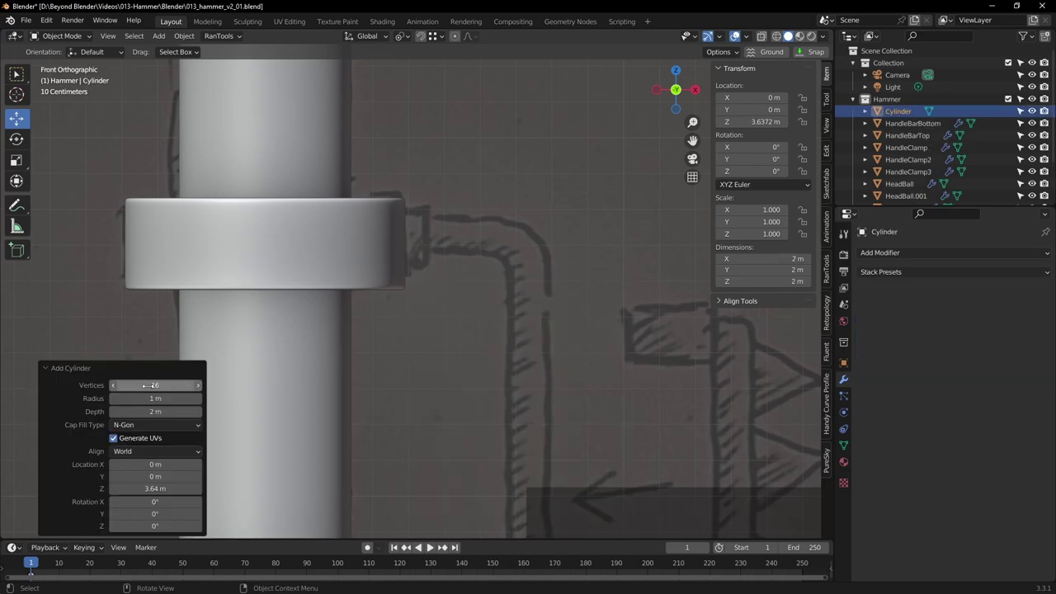
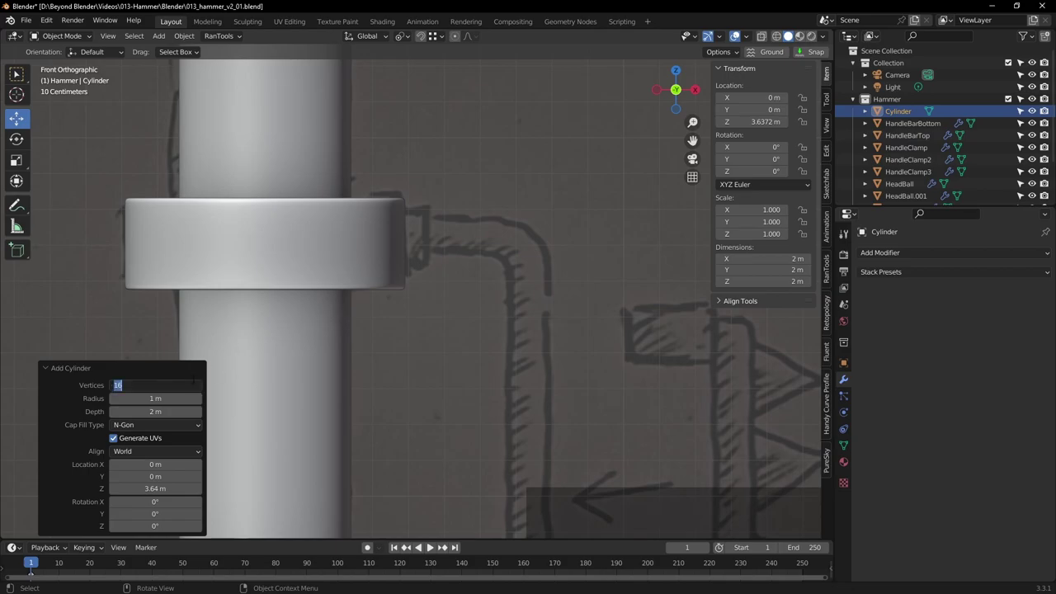
key("8")
key("Return")
scroll("down", 3)
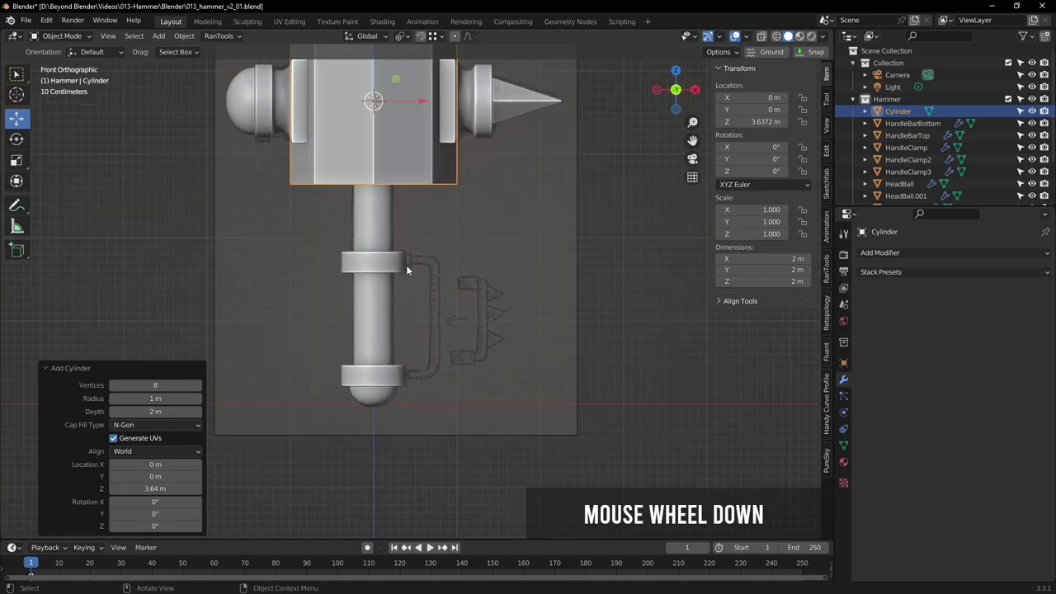
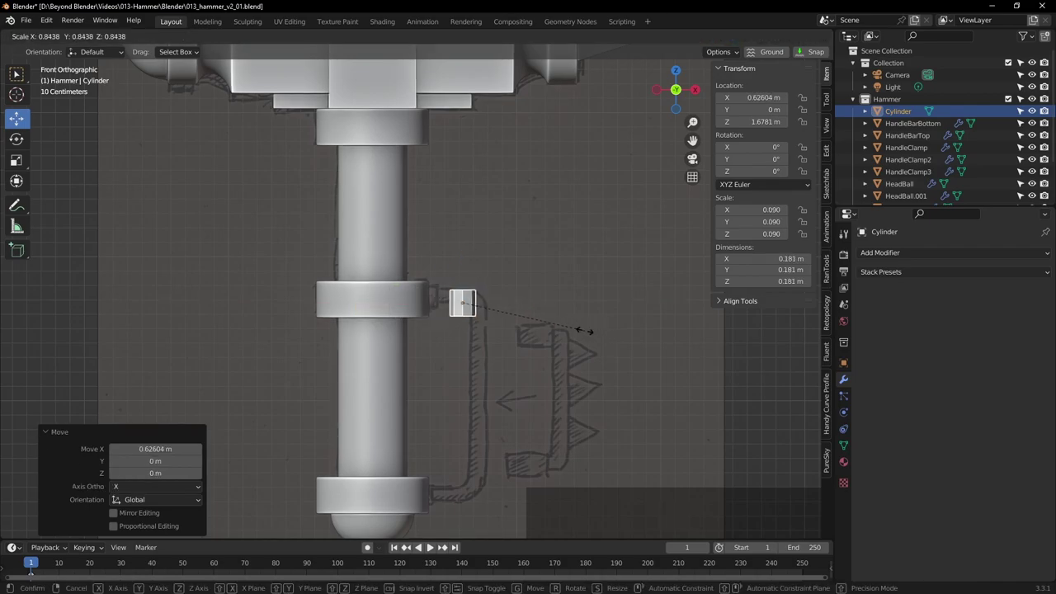
Zoom onto the small cylinder in front orthographic view and start rotating it 90°
left_click(579, 332)
middle_click(540, 319)
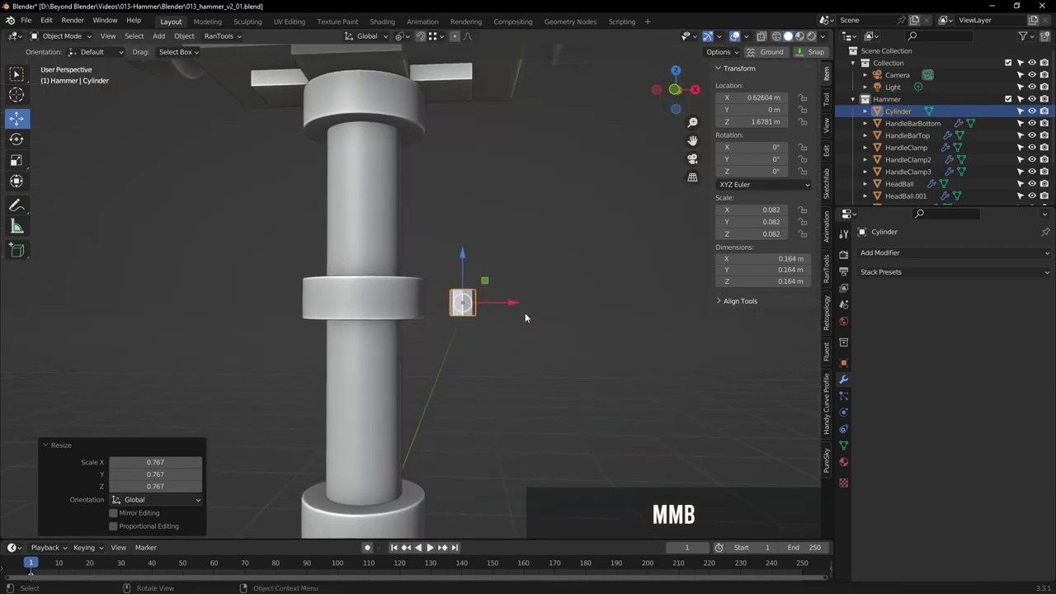
key("KP_1")
scroll("up", 3)
scroll("up", 3)
scroll("up", 3)
middle_click(459, 285)
scroll("up", 3)
middle_click(559, 281)
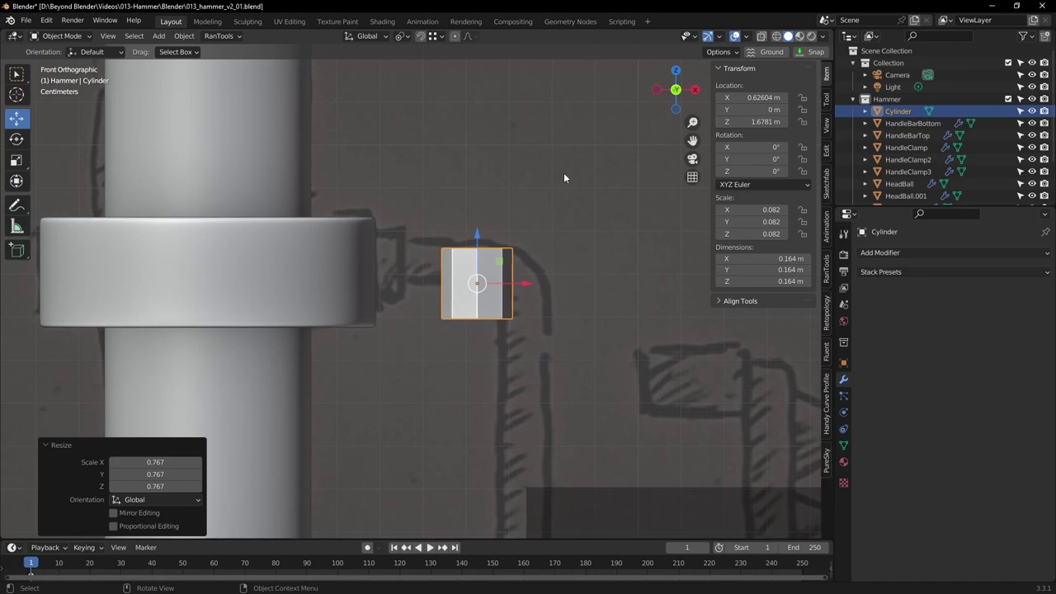
key("r")
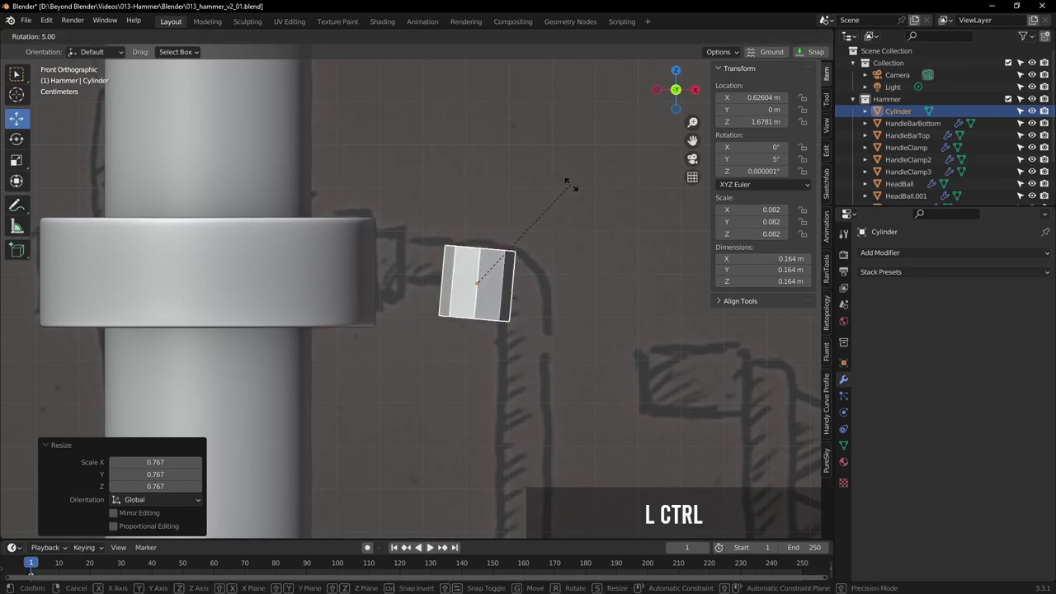
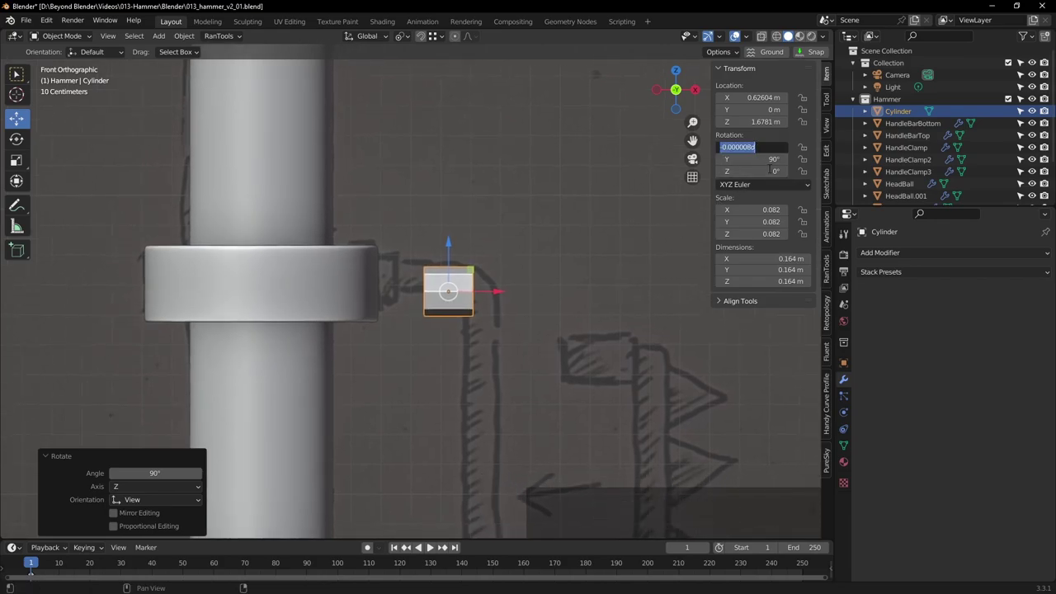
Zero the stray X rotation and apply the cylinder's rotation via Object > Apply
key("KP_0")
key("Return")
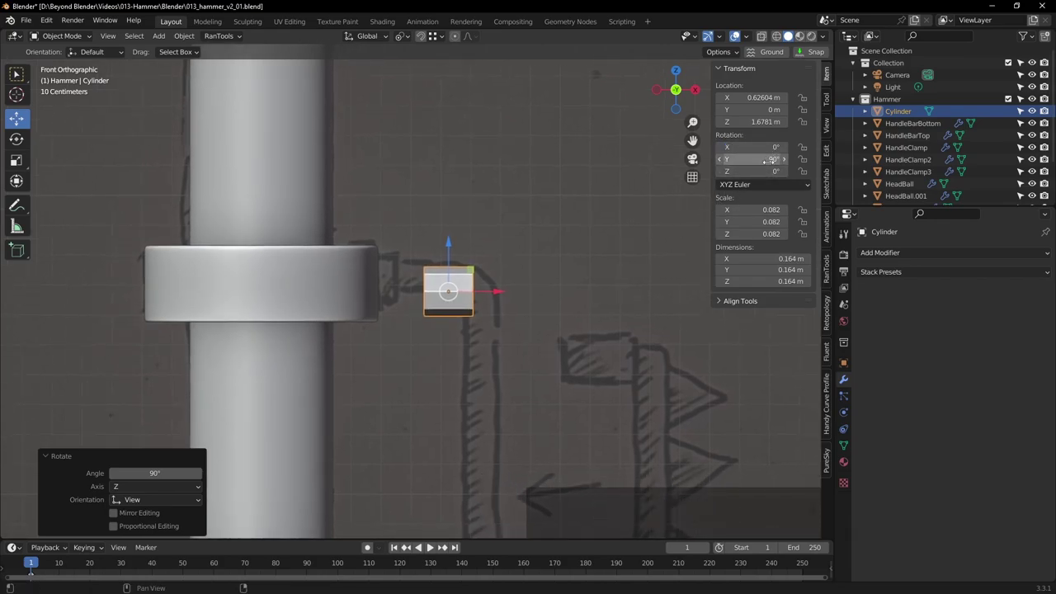
left_click(188, 34)
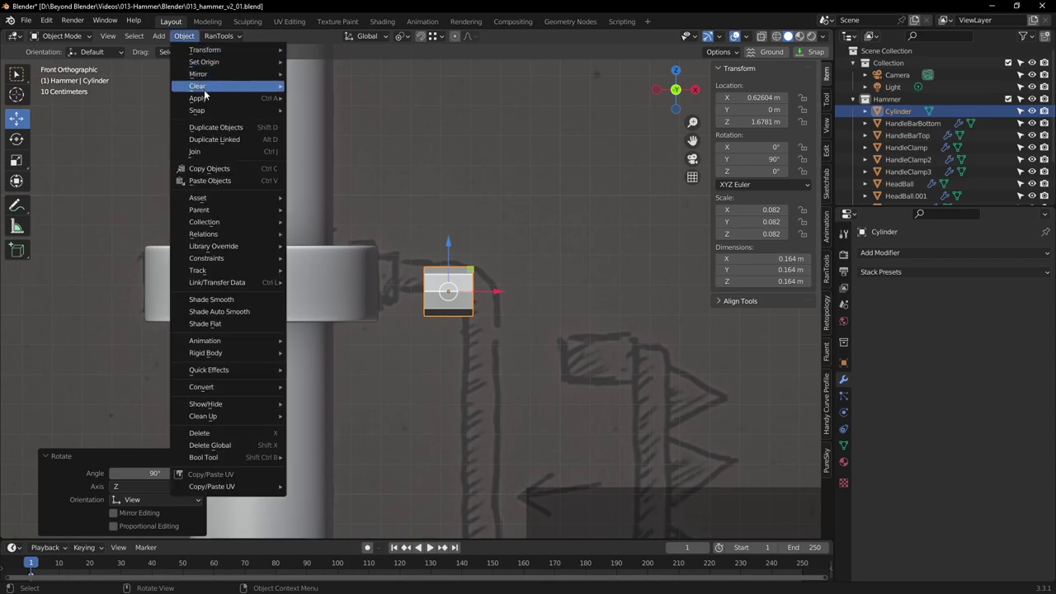
left_click(208, 102)
left_click(340, 109)
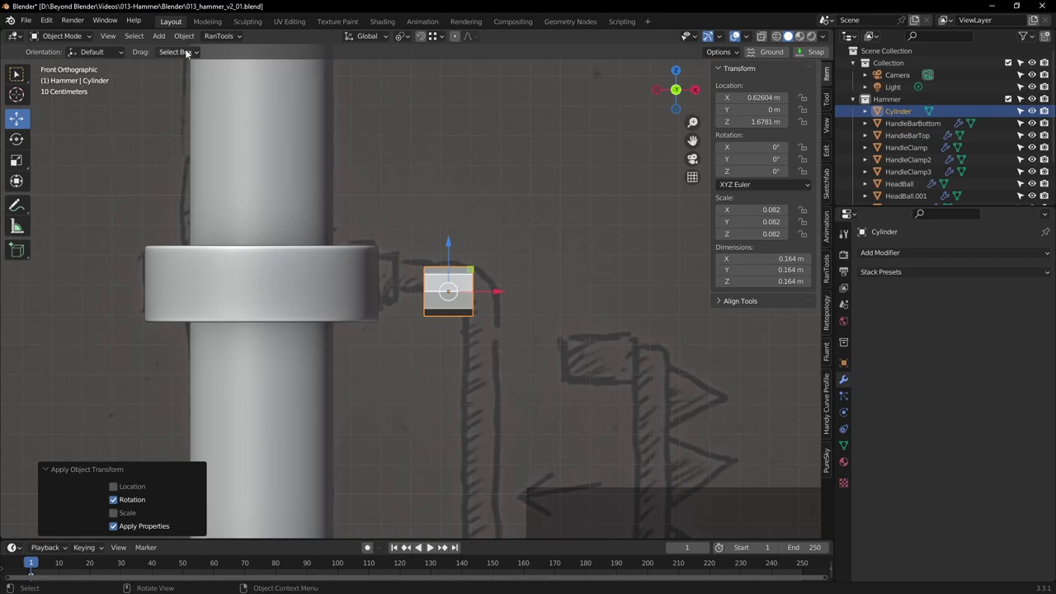
Apply the cylinder's scale so it reads 1.000, then inspect the spike in 3D
left_click(181, 39)
left_click(204, 100)
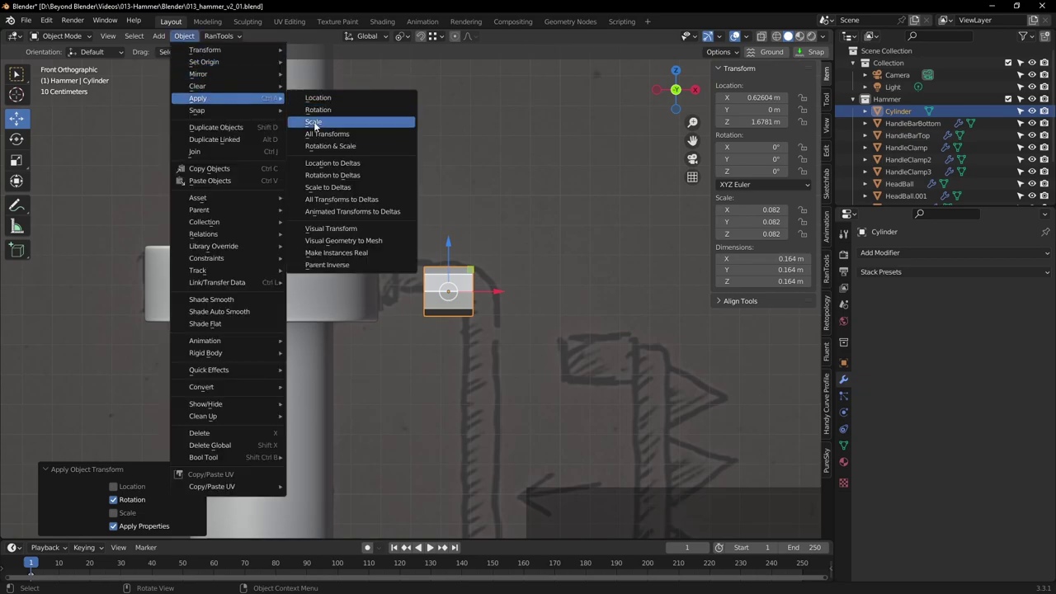
left_click(320, 125)
key("ctrl+a")
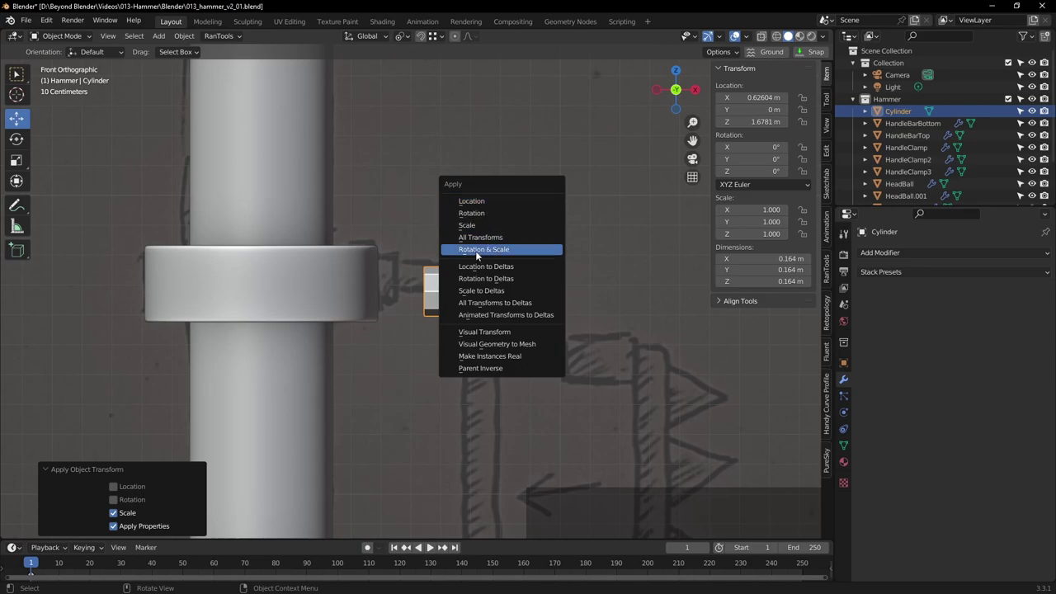
left_click(489, 251)
left_click(548, 275)
middle_click(558, 281)
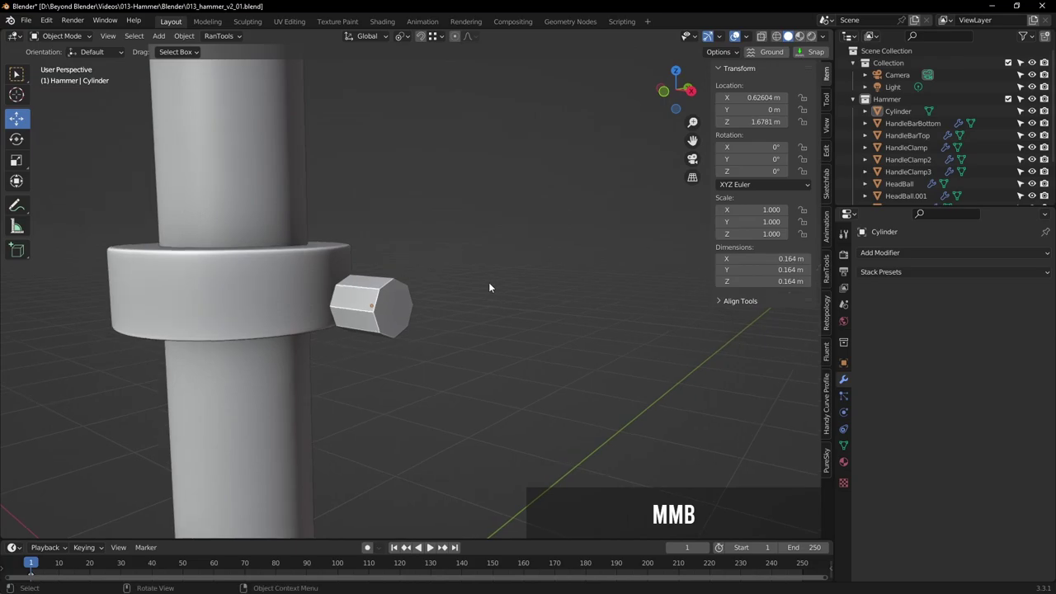
Slide the cylinder inward along X against the side of the clamp ring in front view
left_click(396, 301)
key("KP_1")
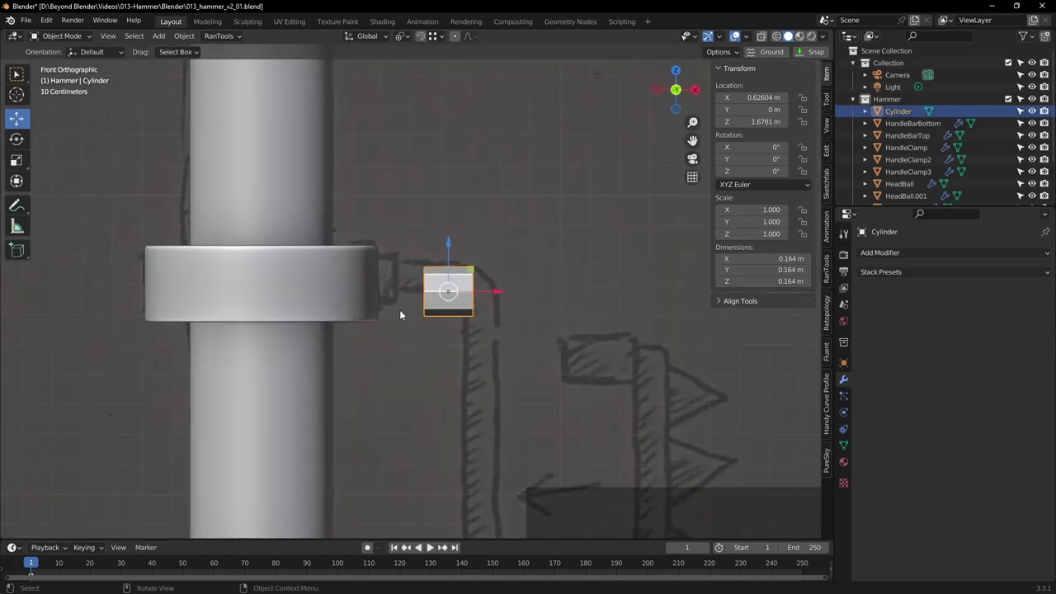
left_click(504, 294)
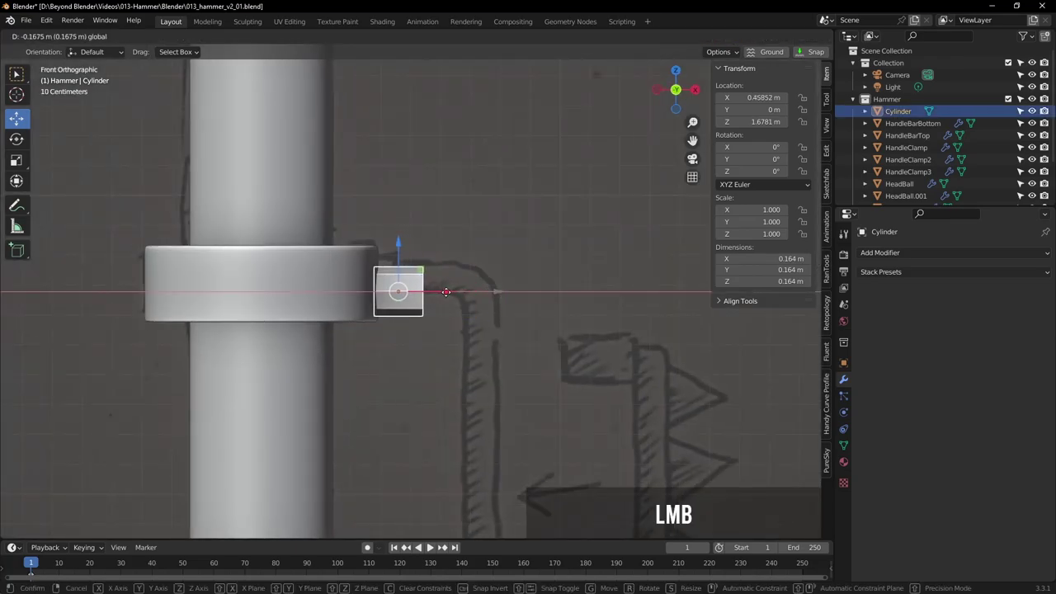
middle_click(486, 288)
scroll("up", 3)
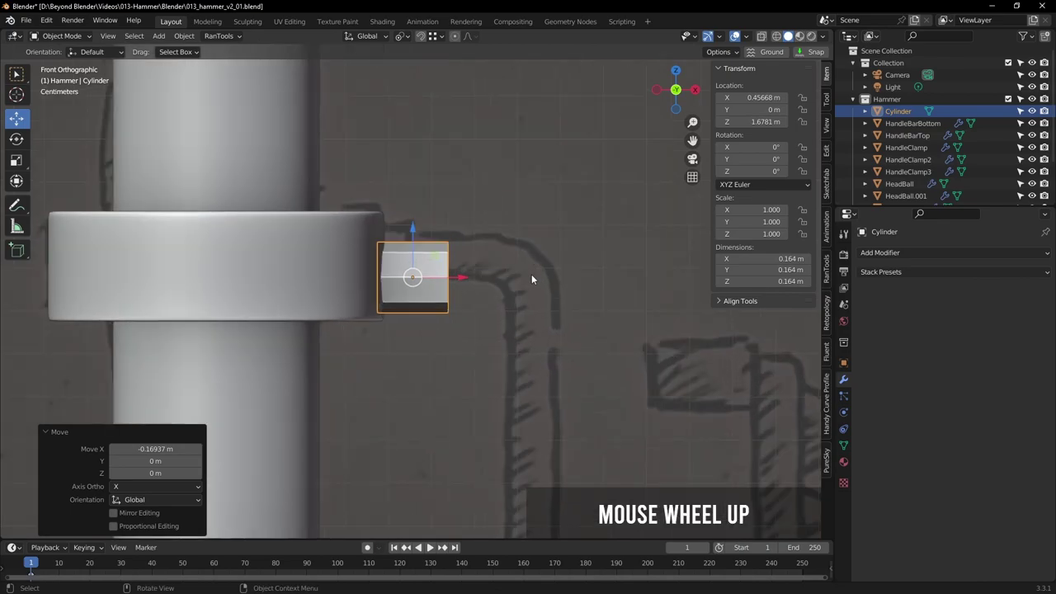
scroll("up", 3)
middle_click(507, 266)
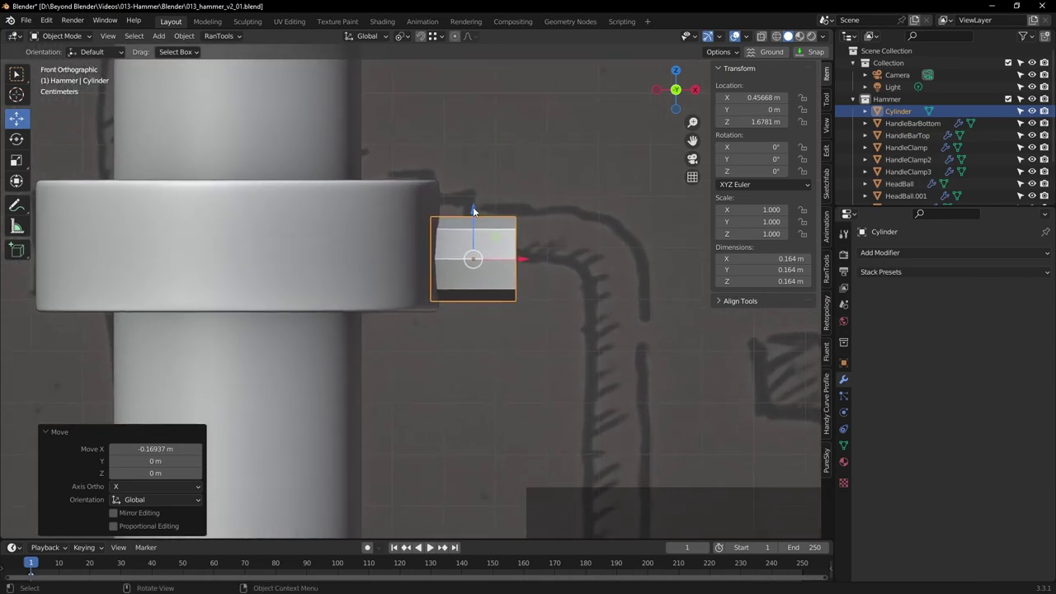
Move the cylinder up to the ring's middle using Snap With Center, about Z 1.704 m
left_click(477, 210)
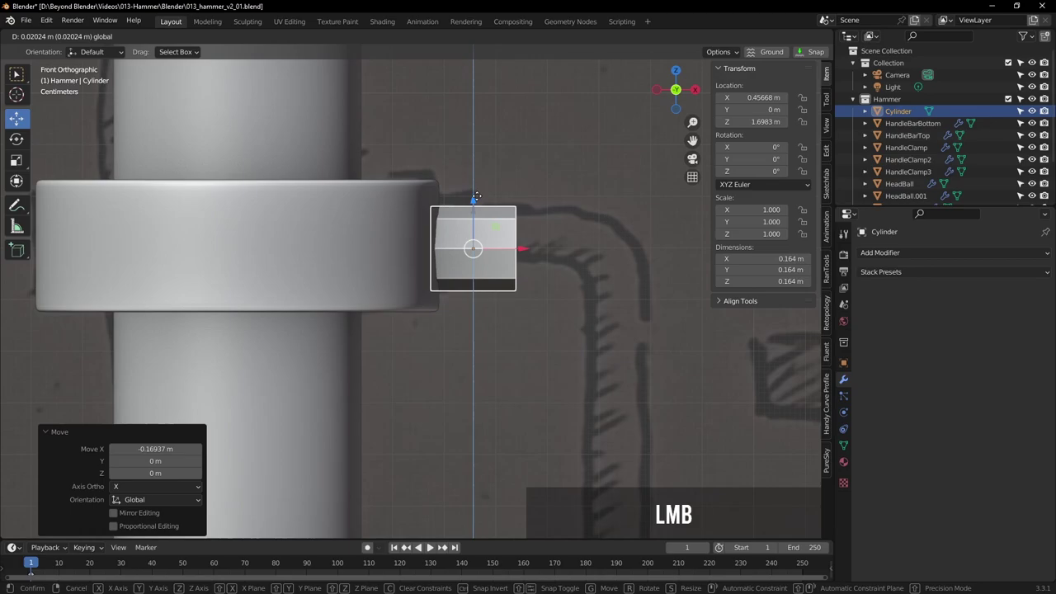
left_click(441, 38)
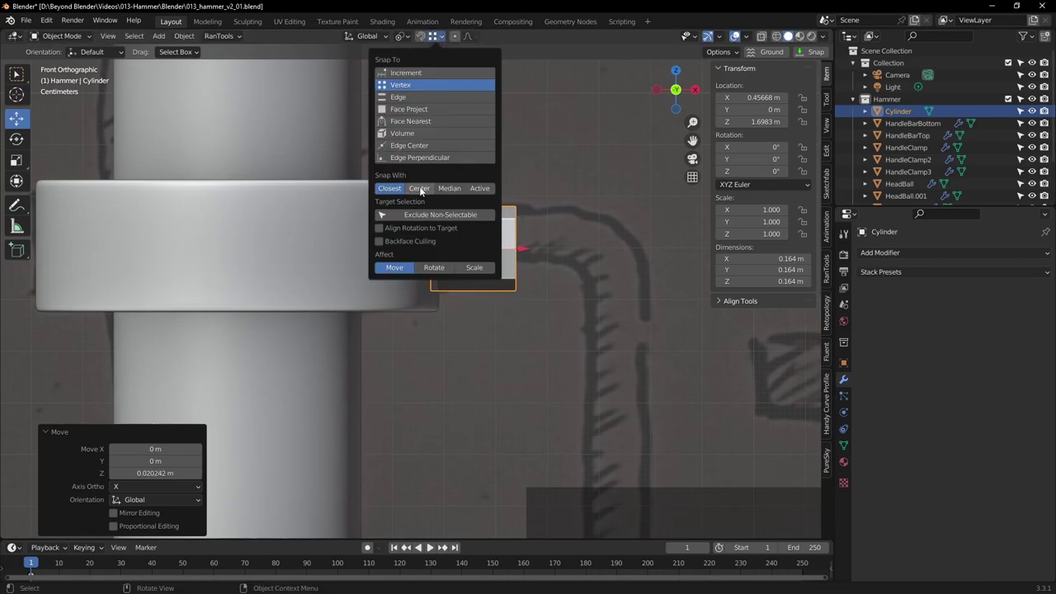
left_click(424, 190)
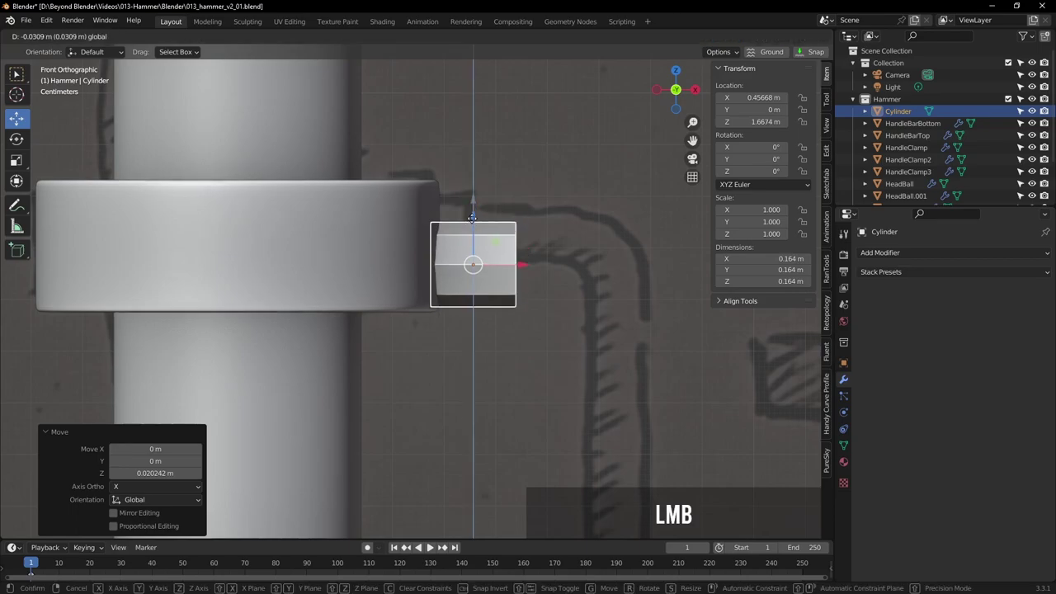
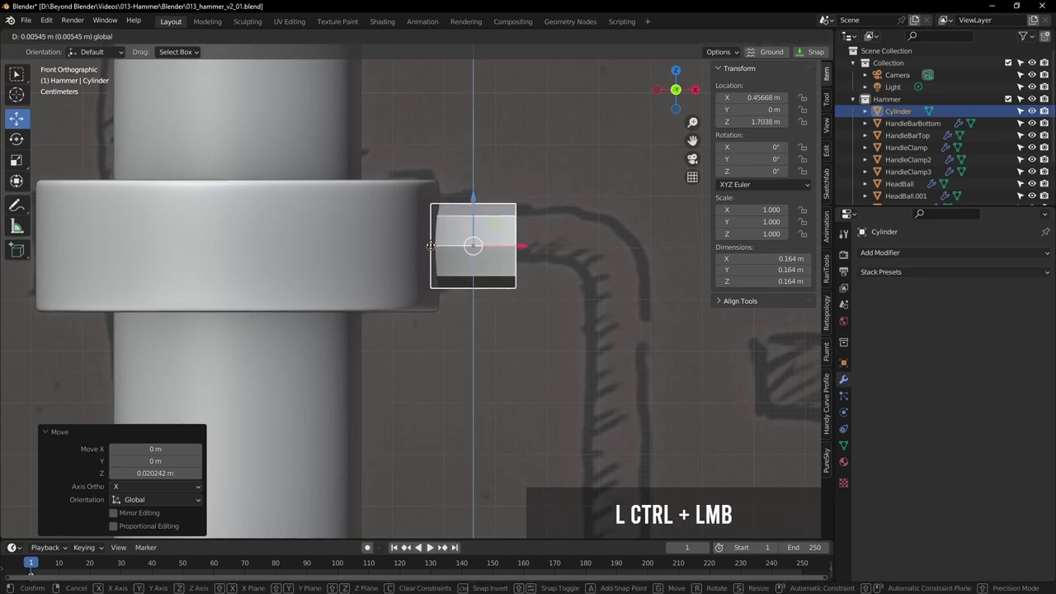
left_click(438, 40)
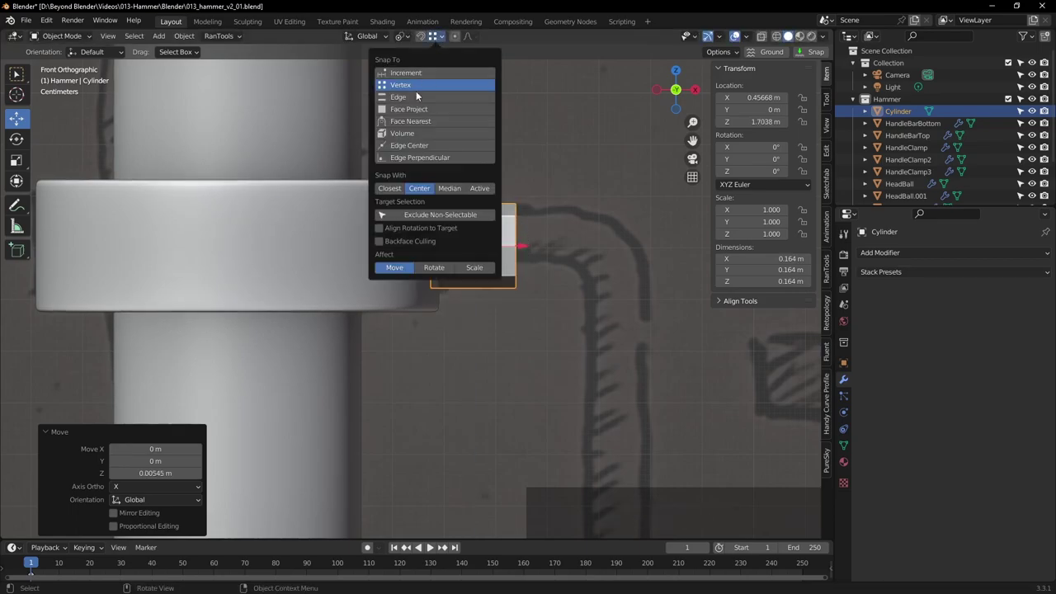
left_click(390, 189)
middle_click(612, 225)
key("KP_1")
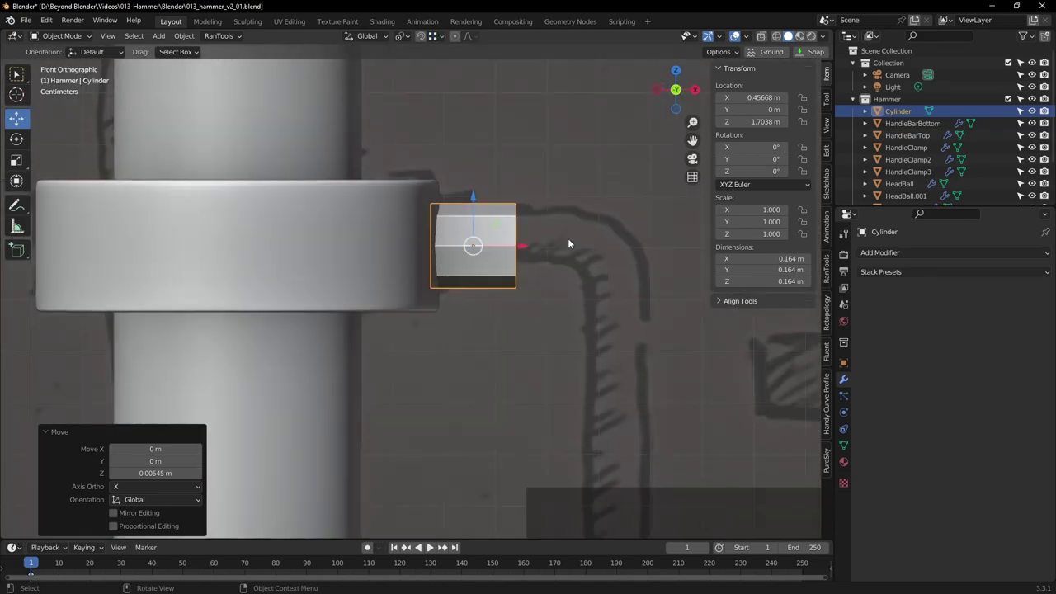
Shorten the cylinder's inner end along X to about 0.122 m, ending back in object mode
key("Tab")
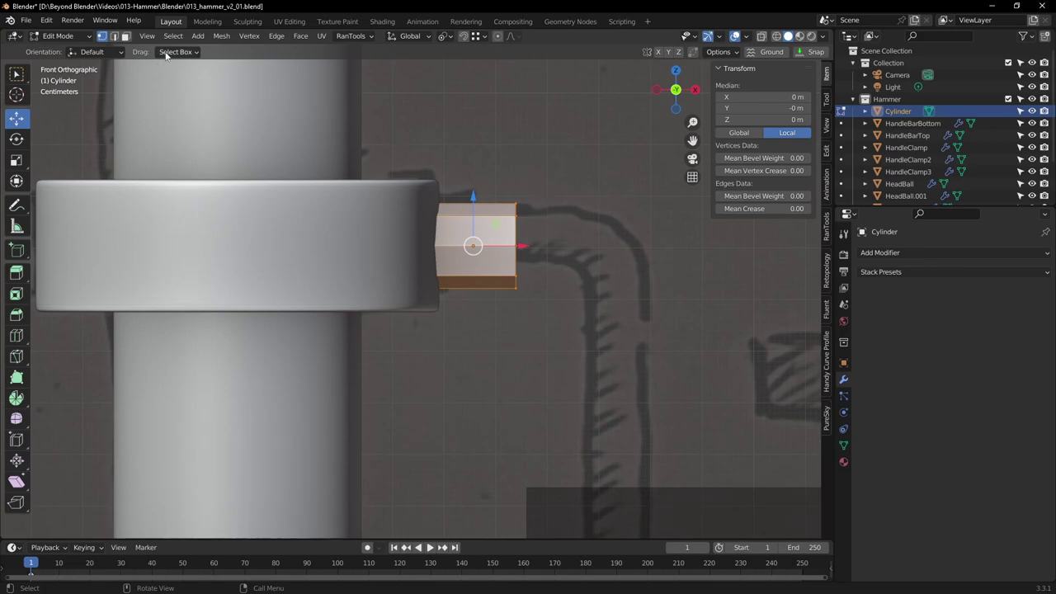
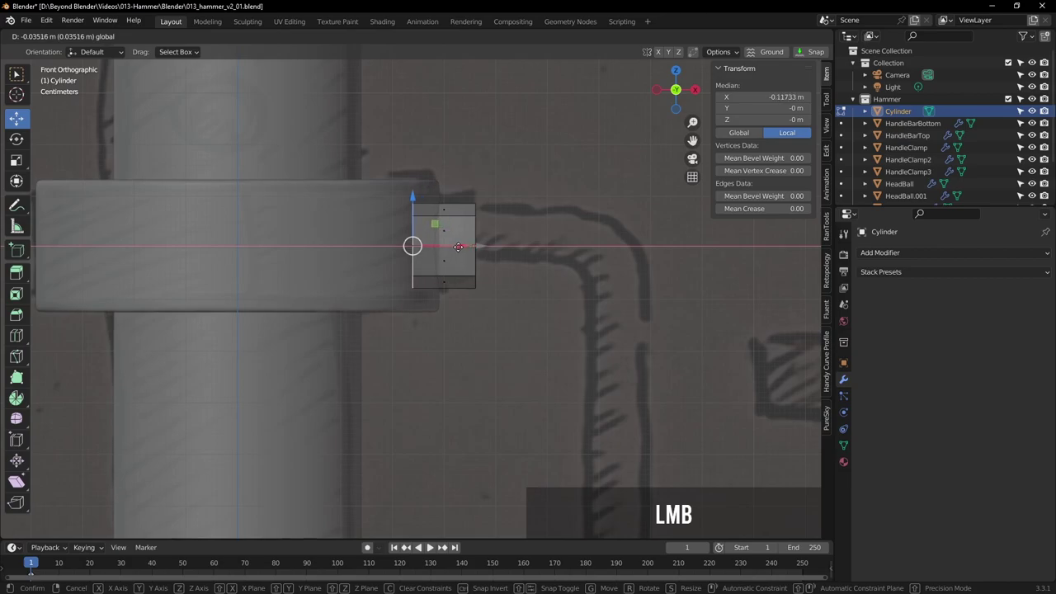
key("Tab")
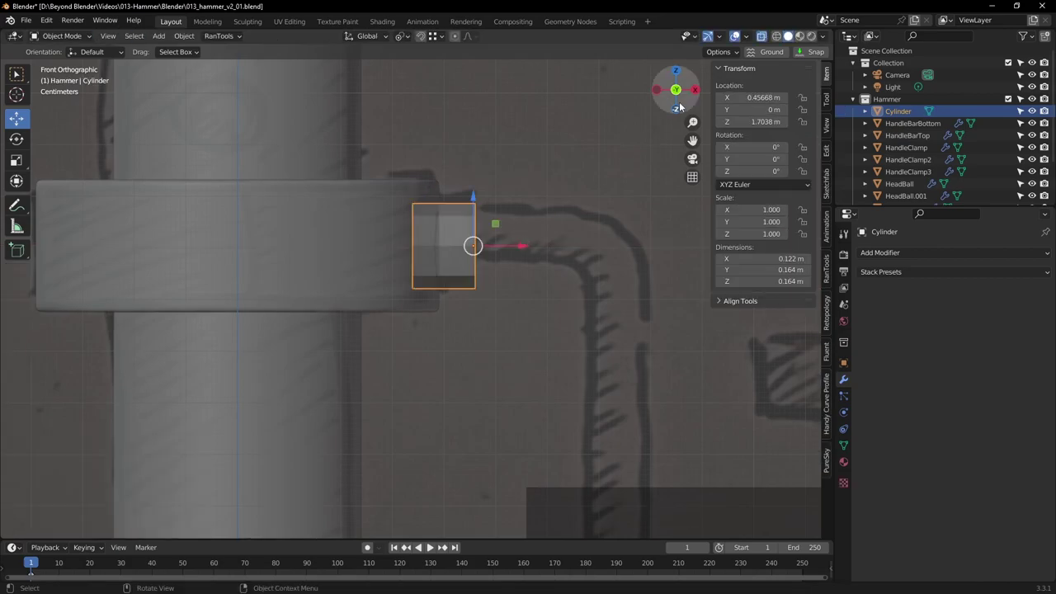
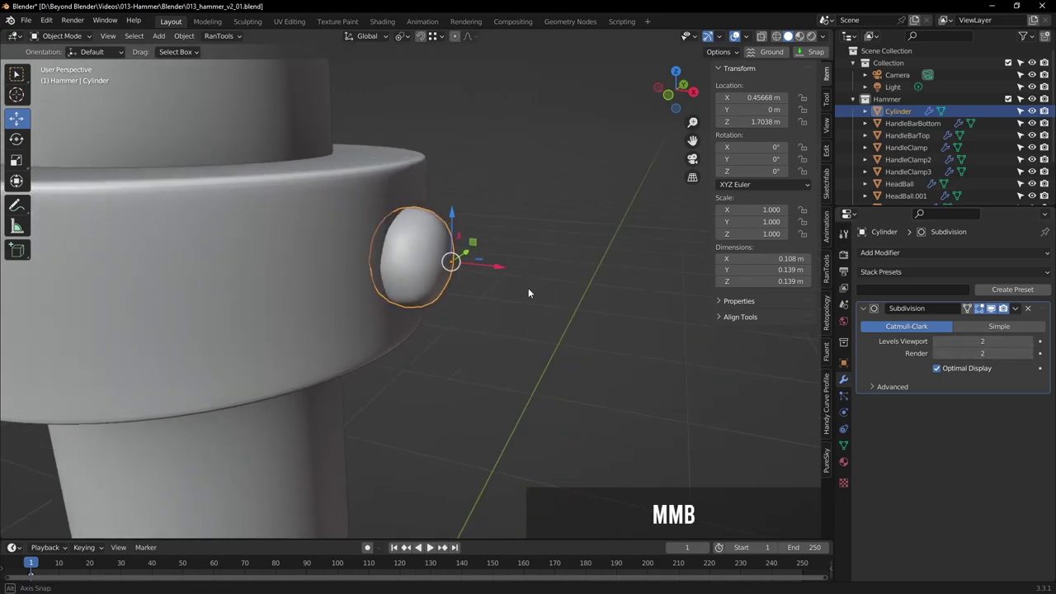
Bevel the edges around the bolt's end cap, smoothing it to about 0.148 m across
left_click(994, 309)
key("Tab")
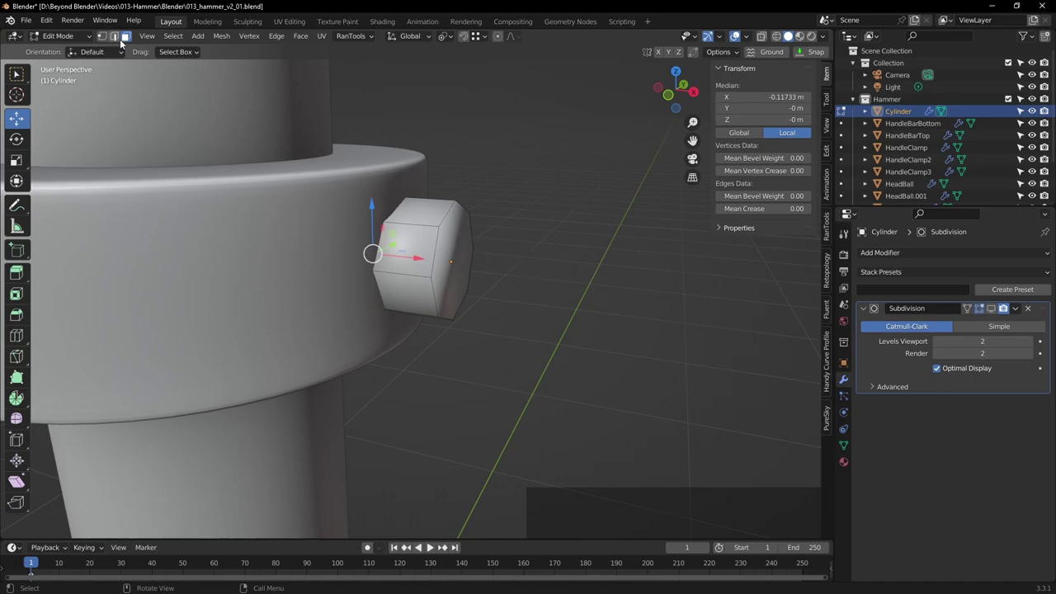
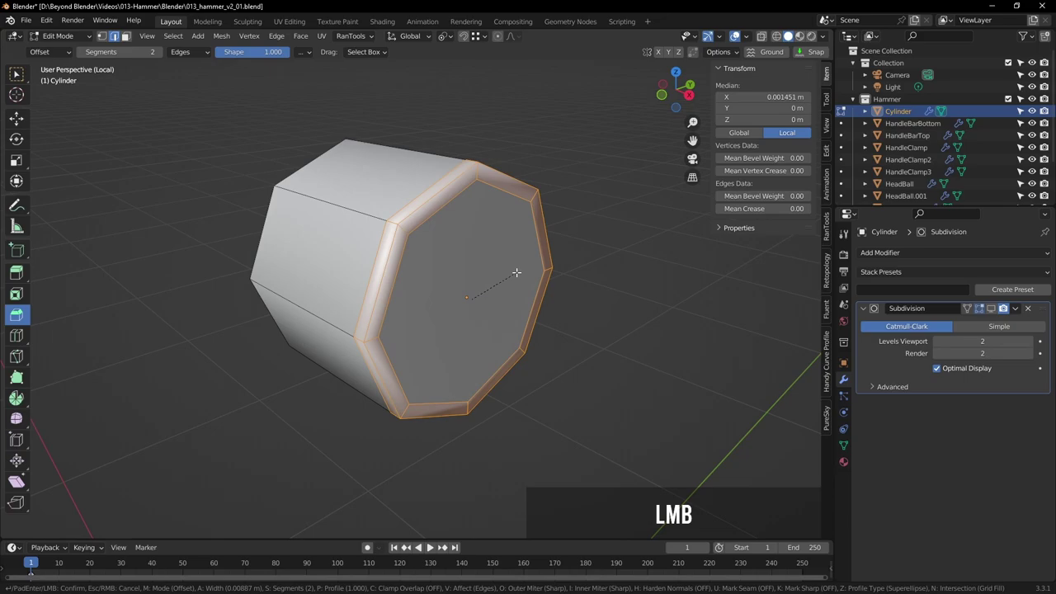
key("Tab")
scroll("down", 3)
left_click(994, 312)
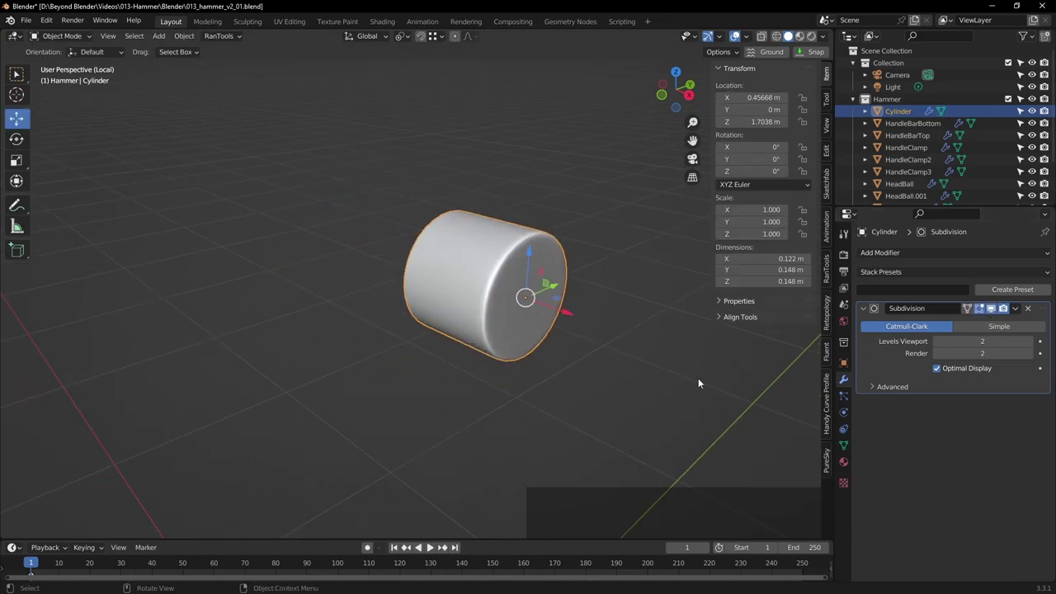
Check the bevelled bolt from an angle, reselect it and begin another bevel
left_click(692, 381)
middle_click(520, 357)
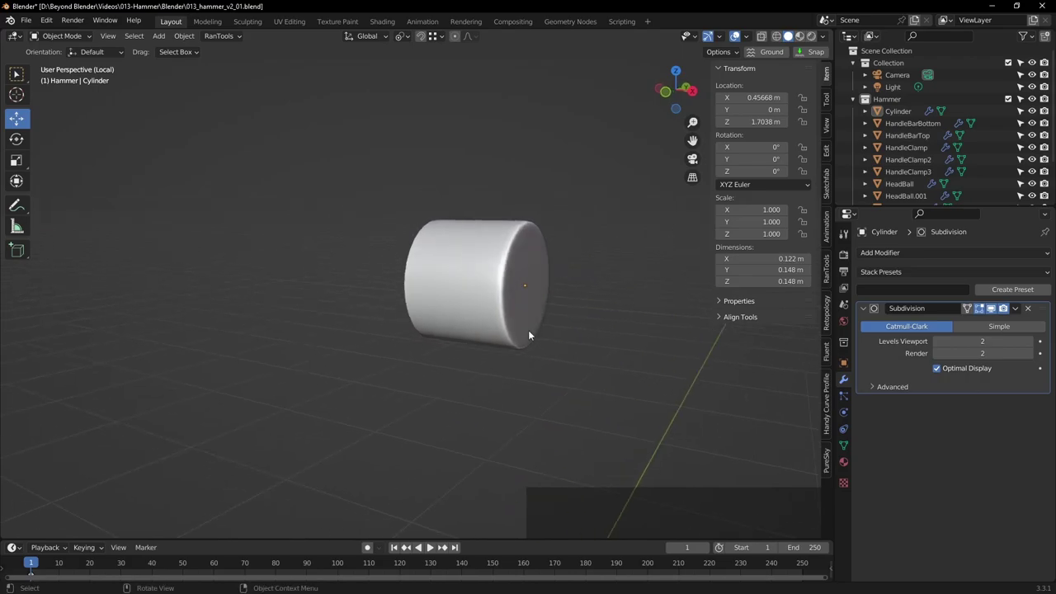
scroll("down", 3)
scroll("down", 3)
left_click(467, 289)
key("Tab")
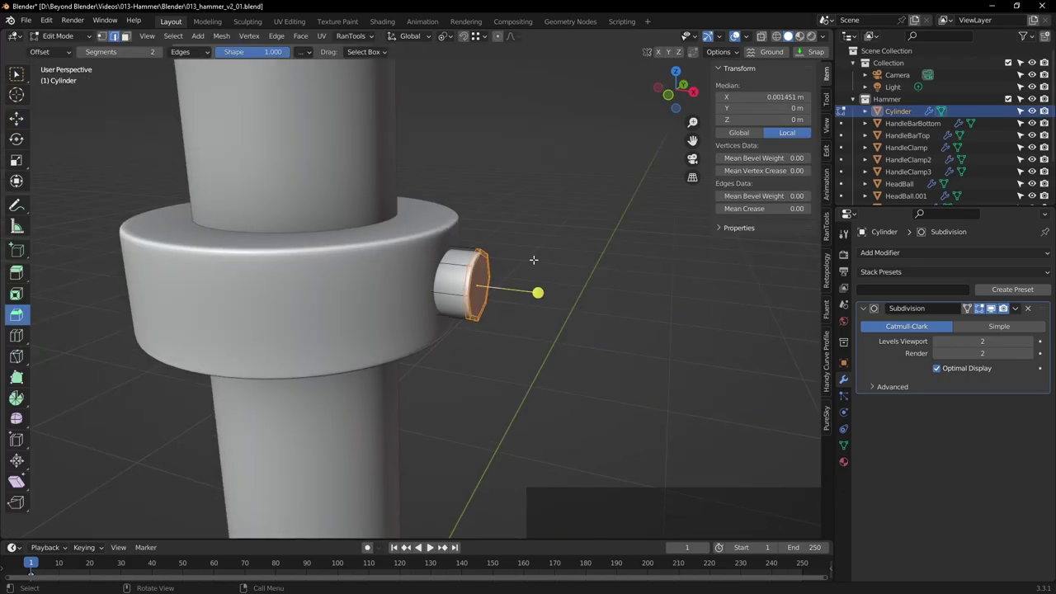
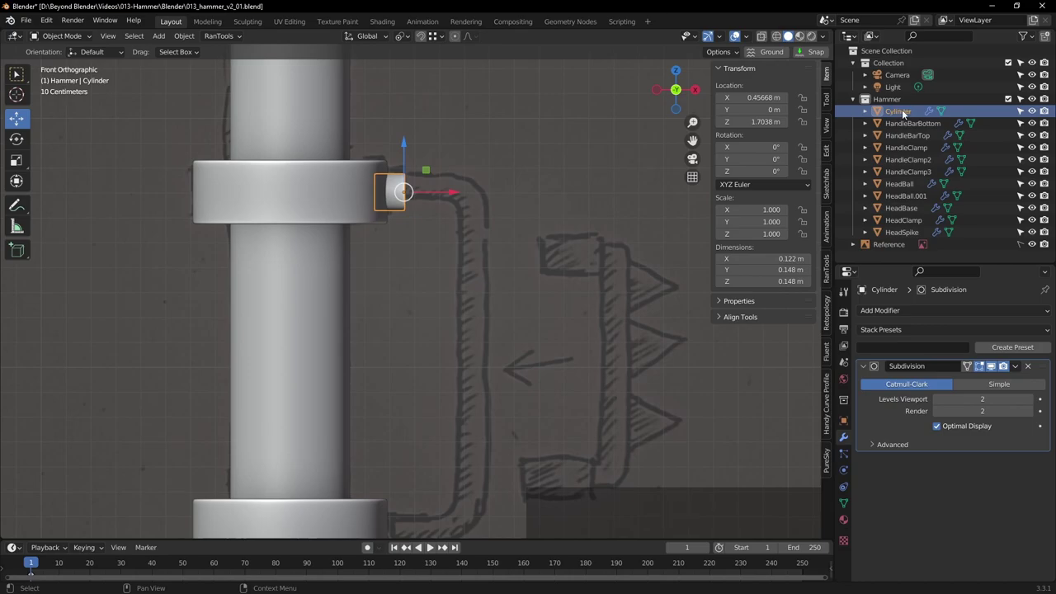
Rename the bolt cylinder to HandleClampBolt1 in the outliner
left_click(907, 112)
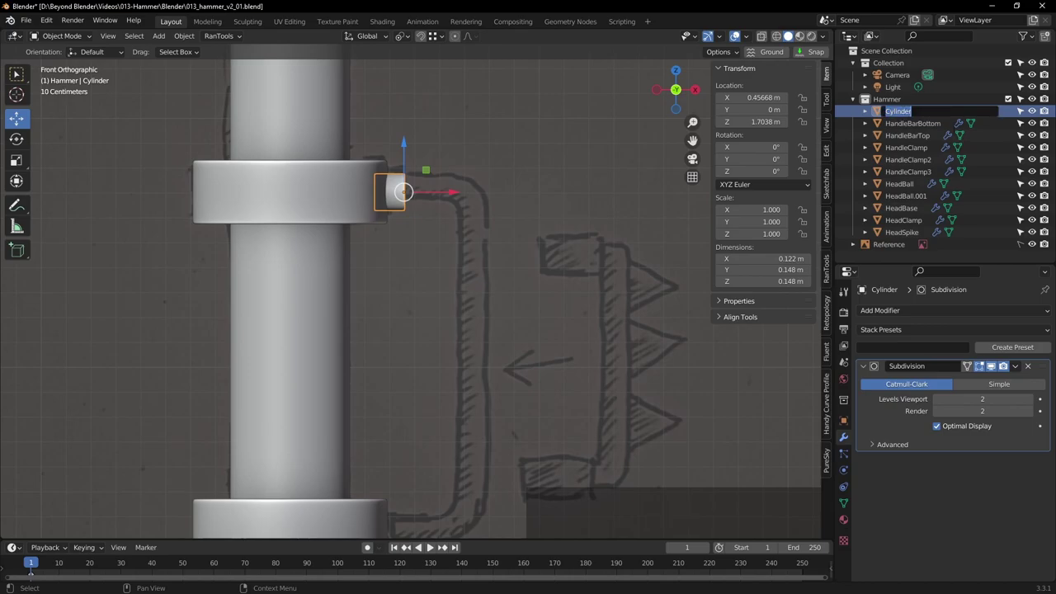
key("shift+h")
key("a")
key("n")
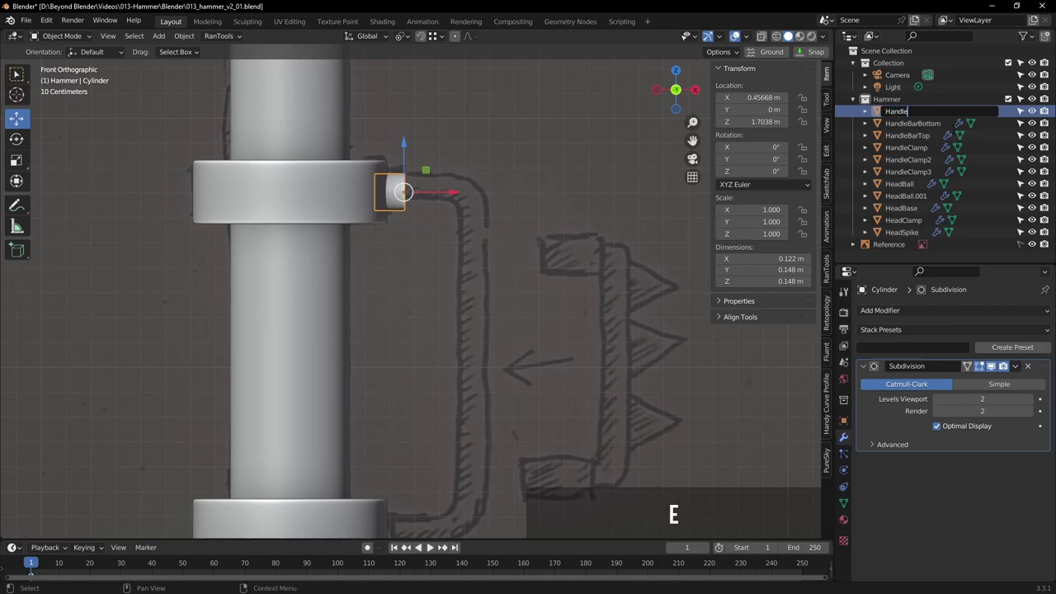
key("shift+c")
key("m")
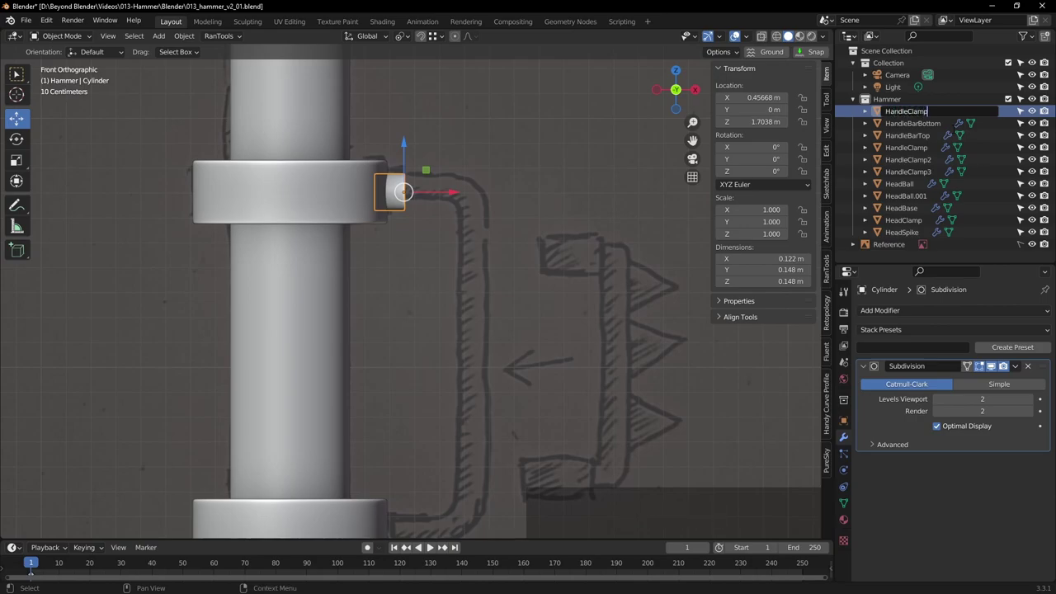
key("shift+b")
key("0")
key("Return")
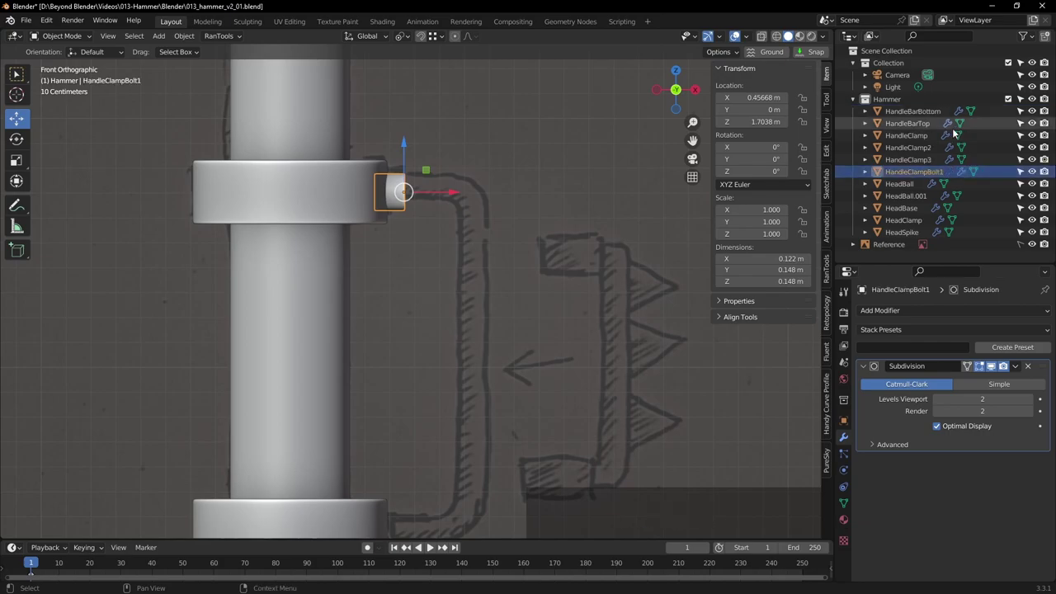
Duplicate the bolt and bring the copy down along Z toward the lower clamp
left_click(920, 161)
left_click(913, 179)
middle_click(465, 242)
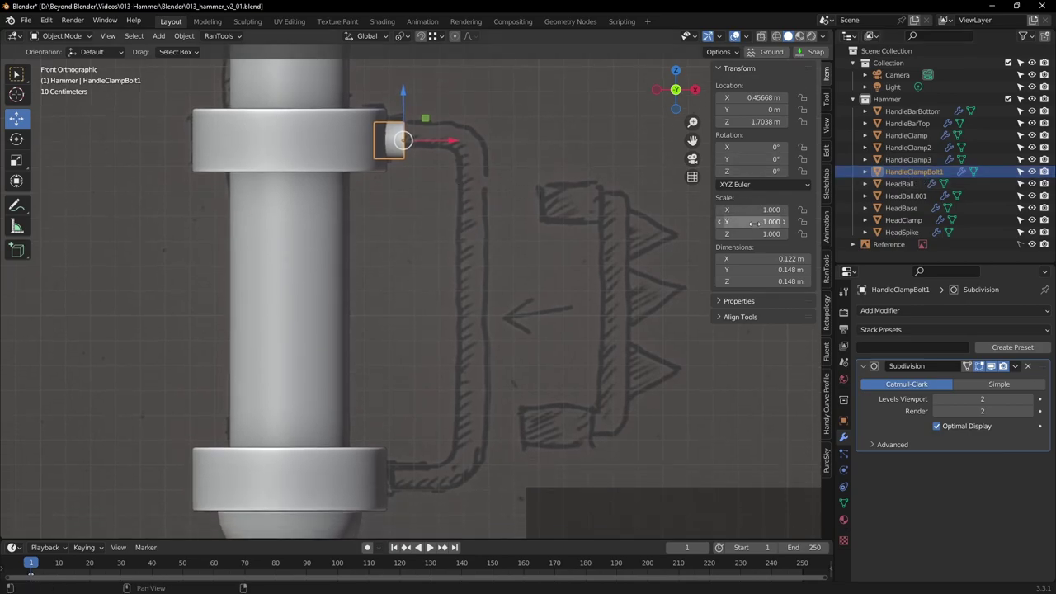
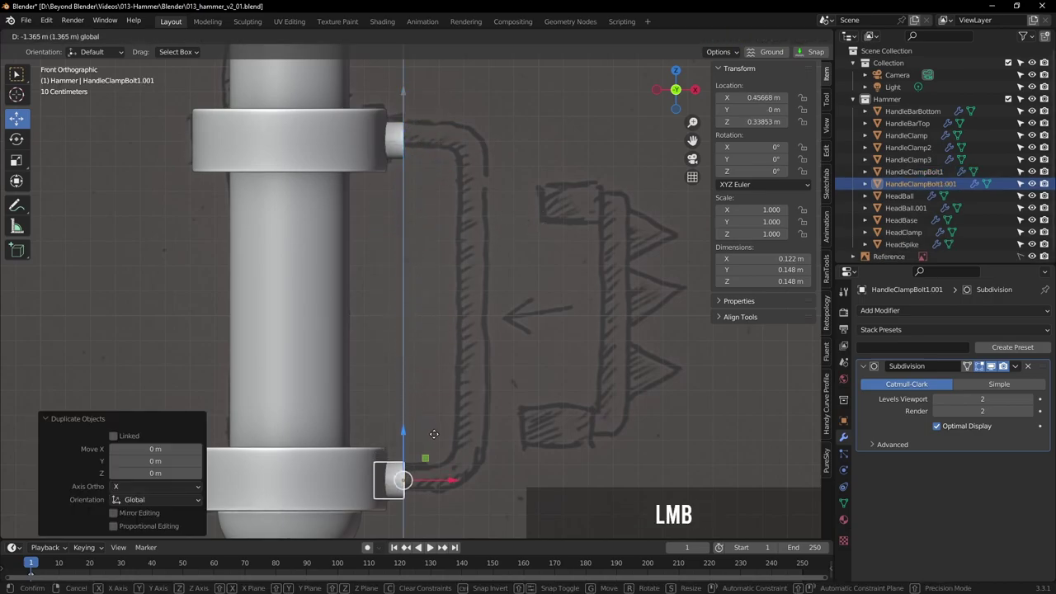
Seat the copied bolt on the lower clamp at Z about 0.34 m and save the file
scroll("up", 3)
middle_click(405, 477)
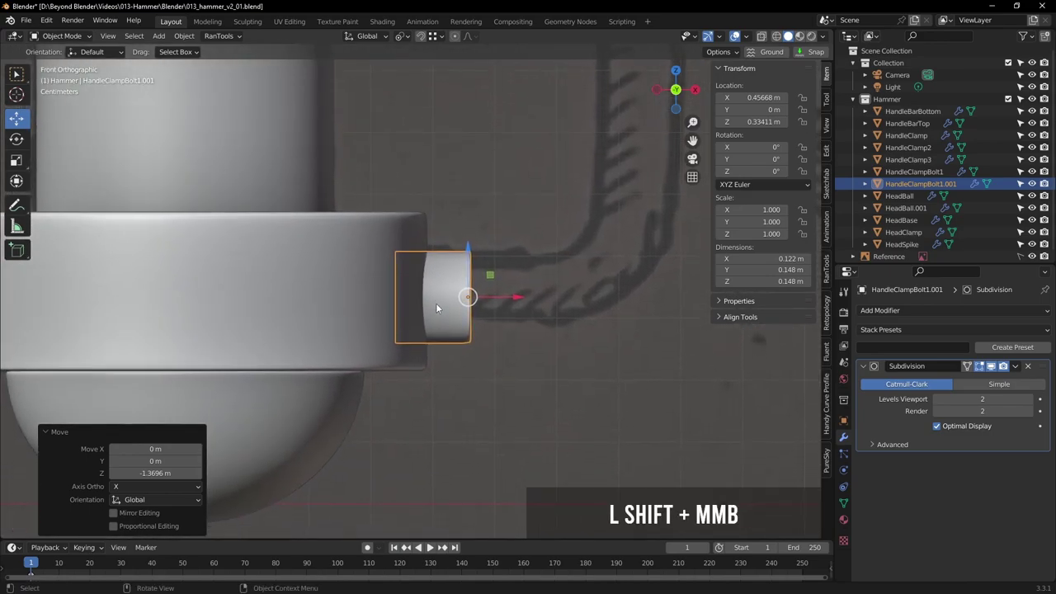
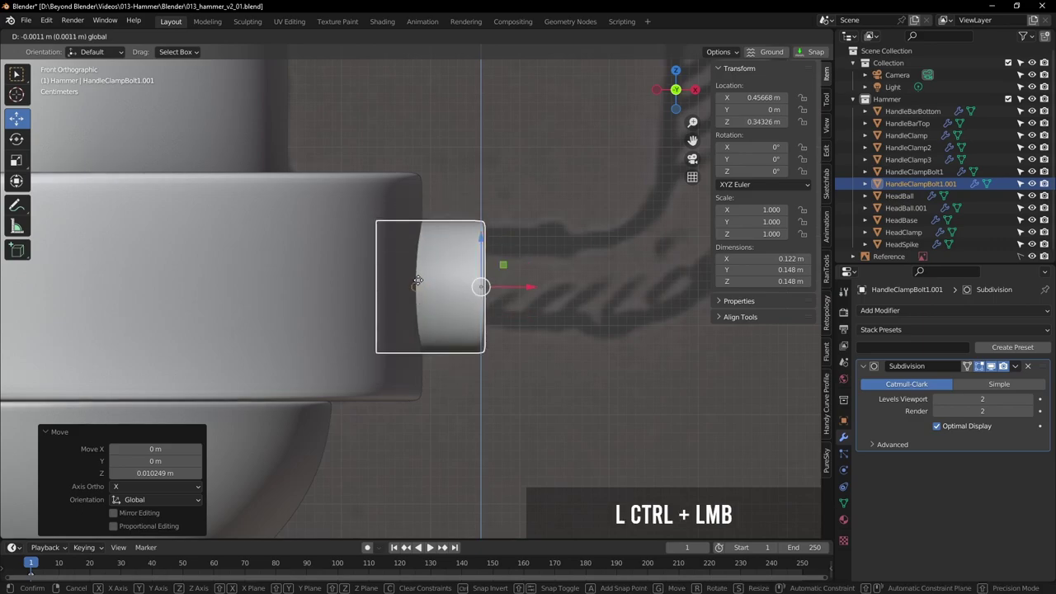
left_click(441, 37)
left_click(391, 191)
left_click(589, 150)
scroll("down", 3)
middle_click(580, 150)
scroll("down", 3)
middle_click(541, 236)
middle_click(524, 273)
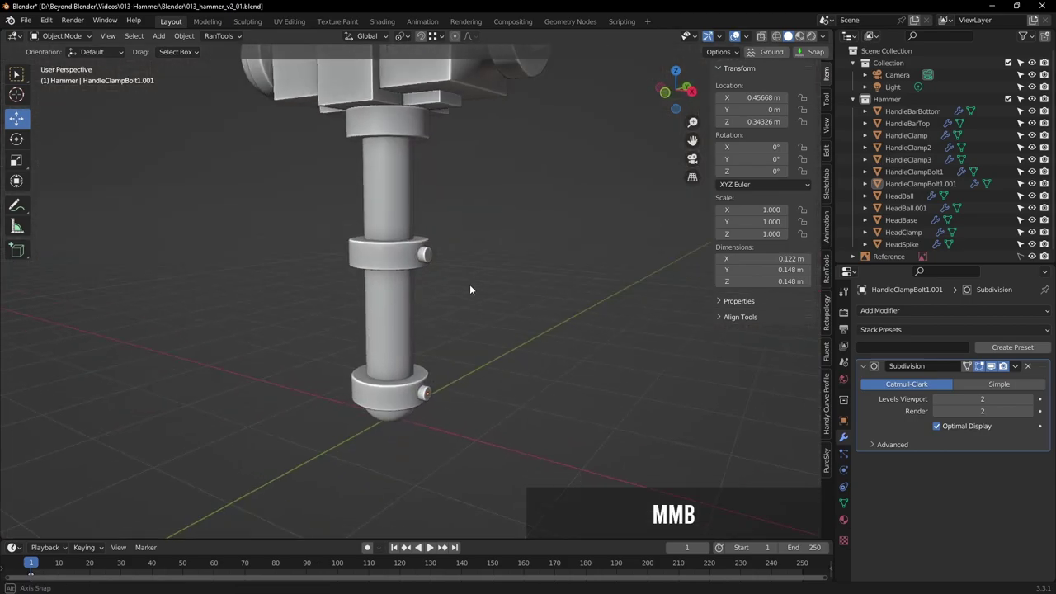
key("ctrl+s")
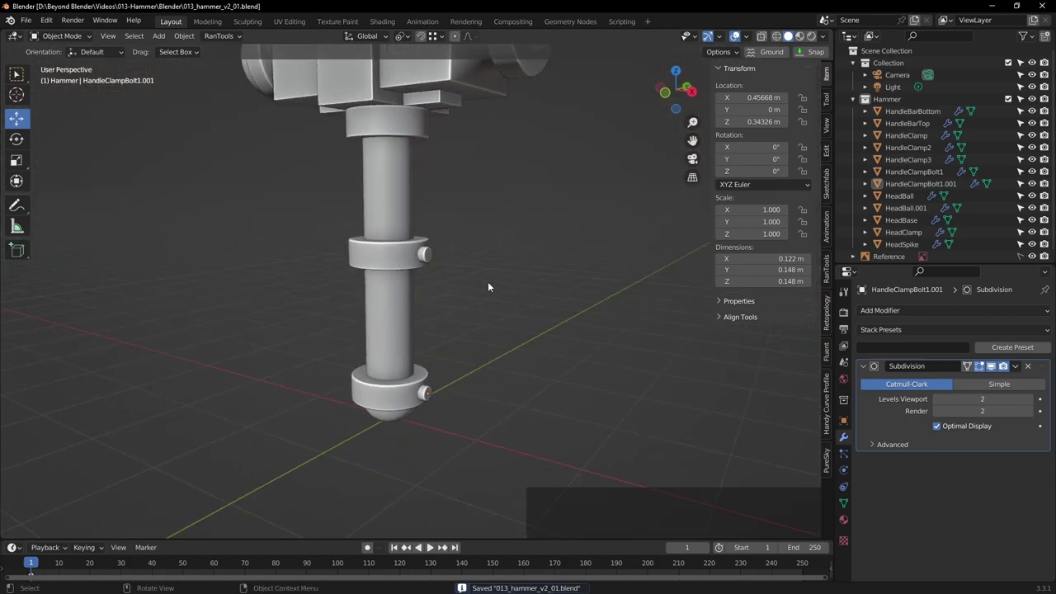
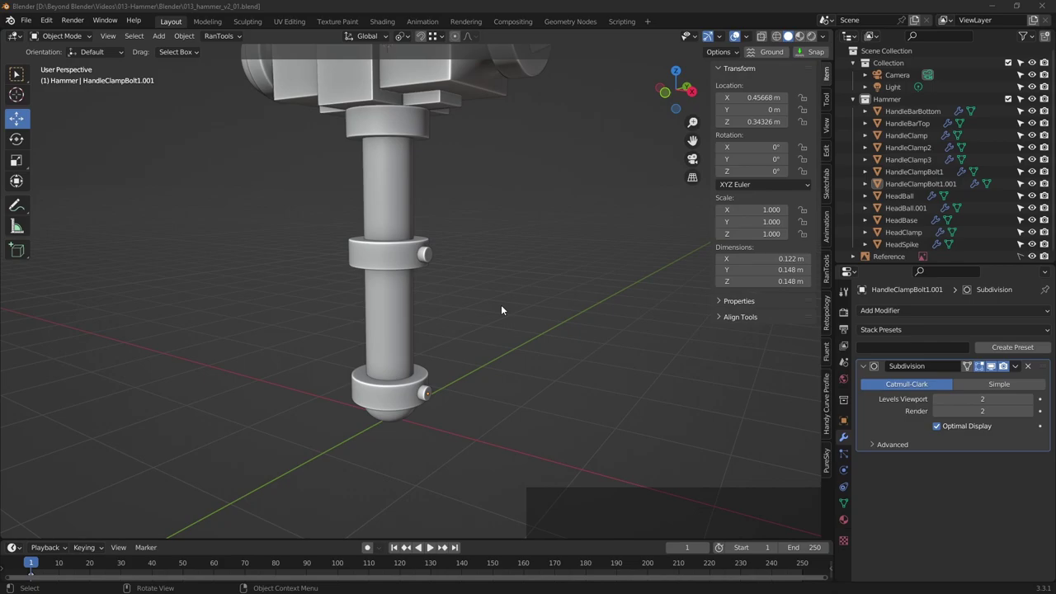
Return to the front view and pan along the handle toward the upper clamp
middle_click(491, 292)
key("KP_1")
scroll("up", 3)
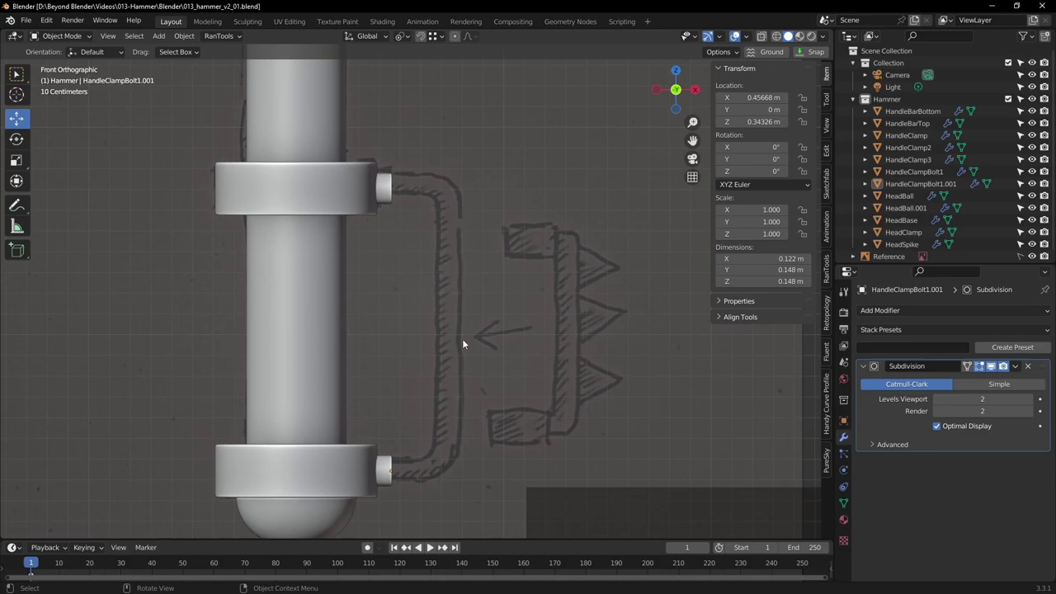
middle_click(472, 334)
scroll("up", 3)
middle_click(468, 238)
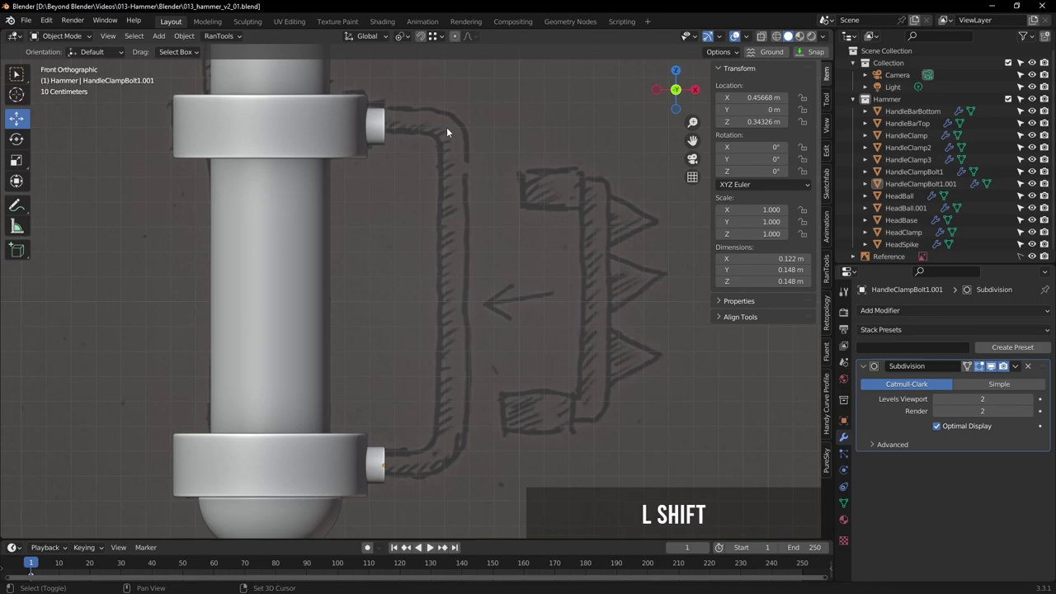
Place the 3D cursor at the grip coil's start beside the upper bolt and bring up the add-object list
right_click(454, 133)
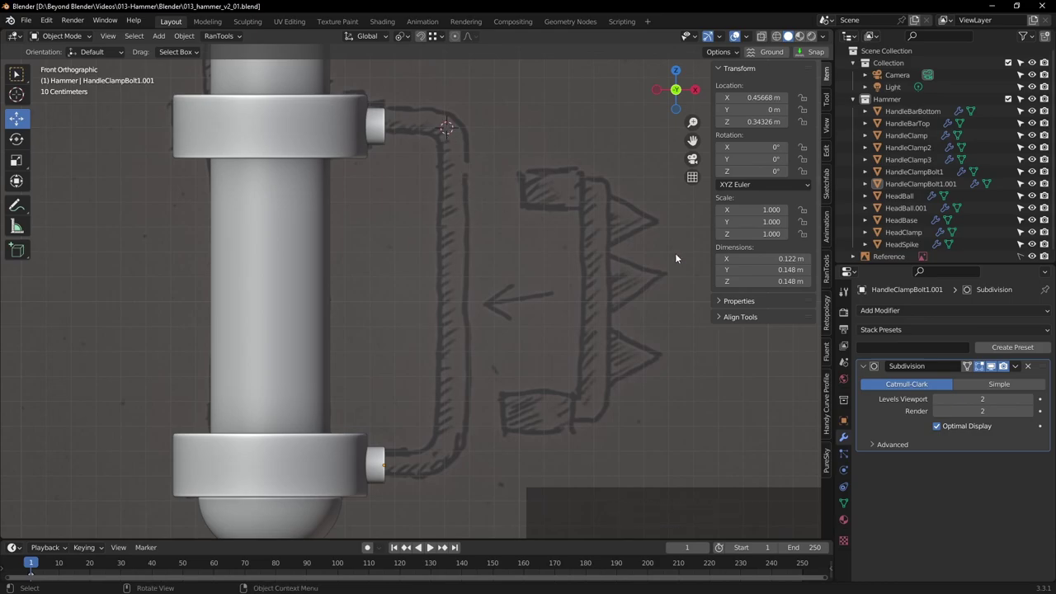
middle_click(594, 196)
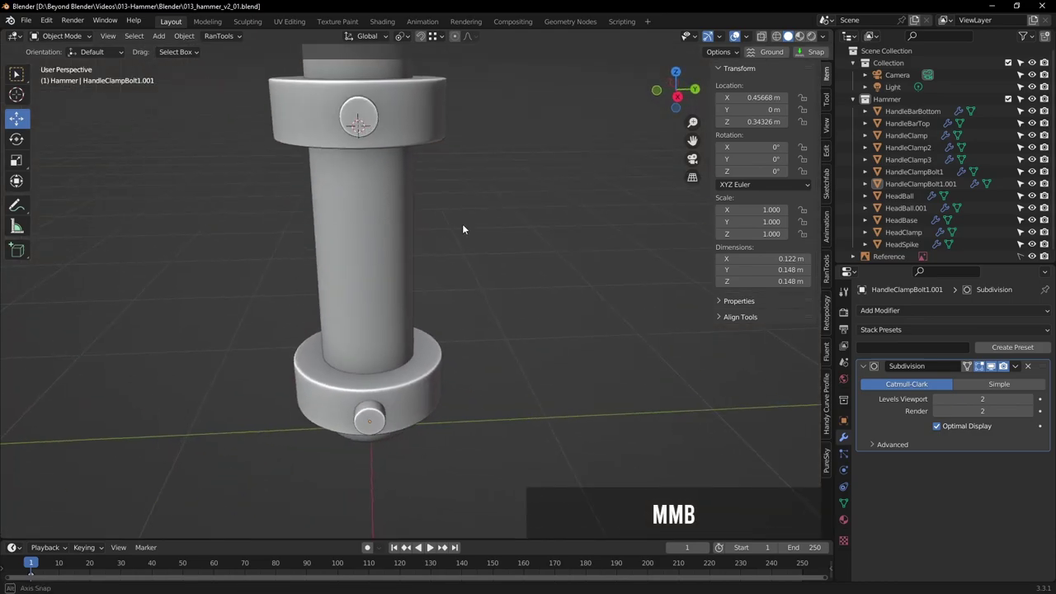
key("KP_1")
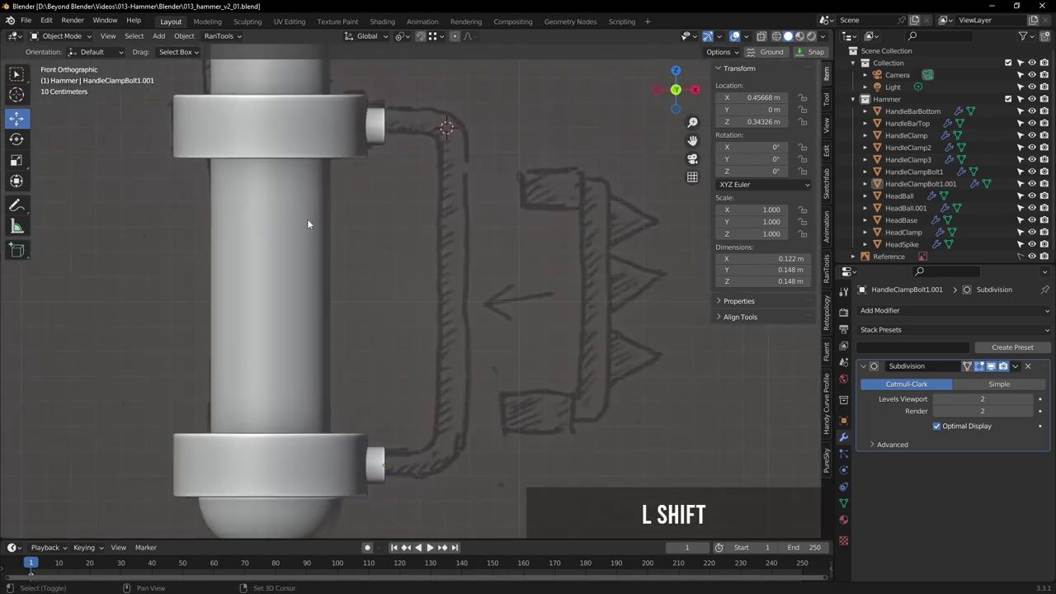
key("shift+a")
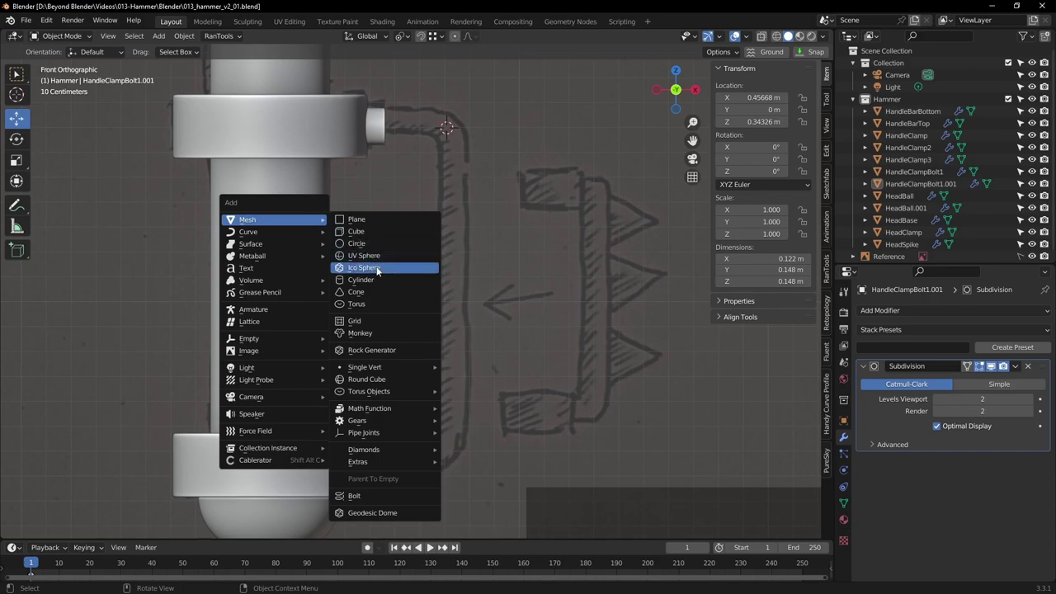
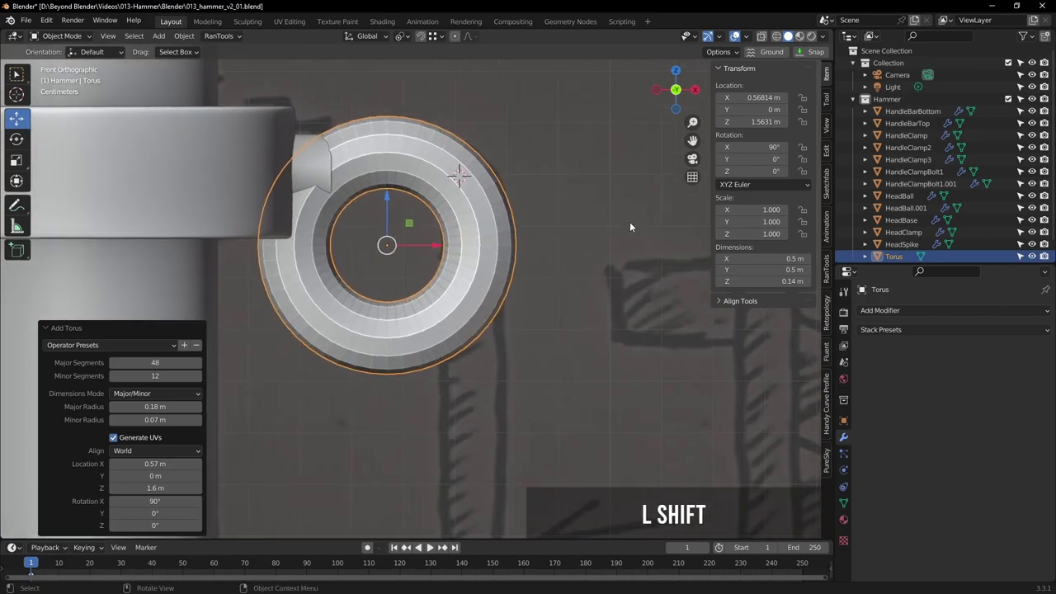
Size the torus to 0.15 m major and 0.049 m minor radius, checking it in wireframe and from an angle
left_click(780, 40)
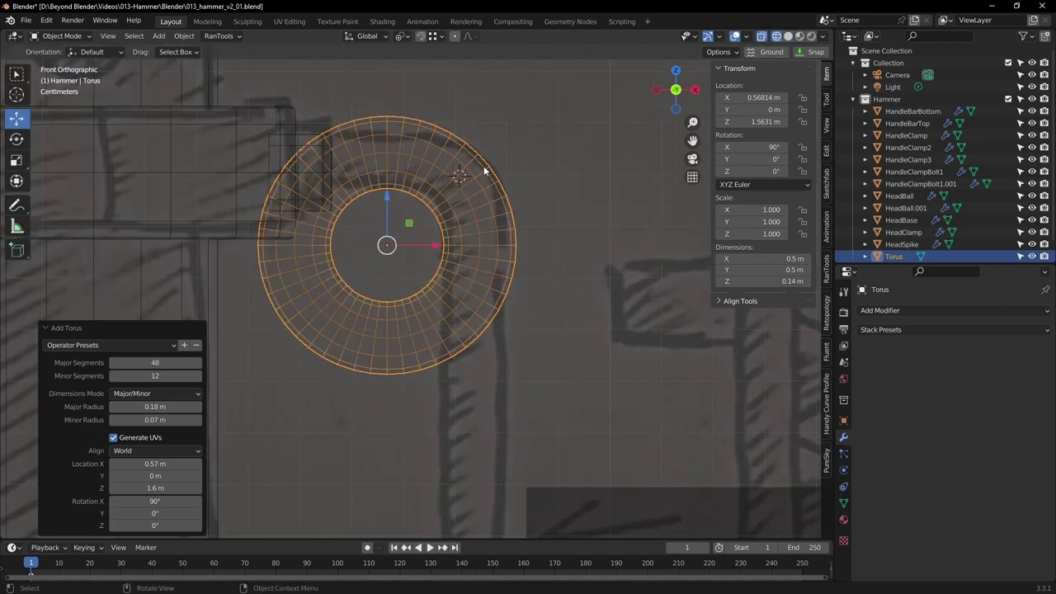
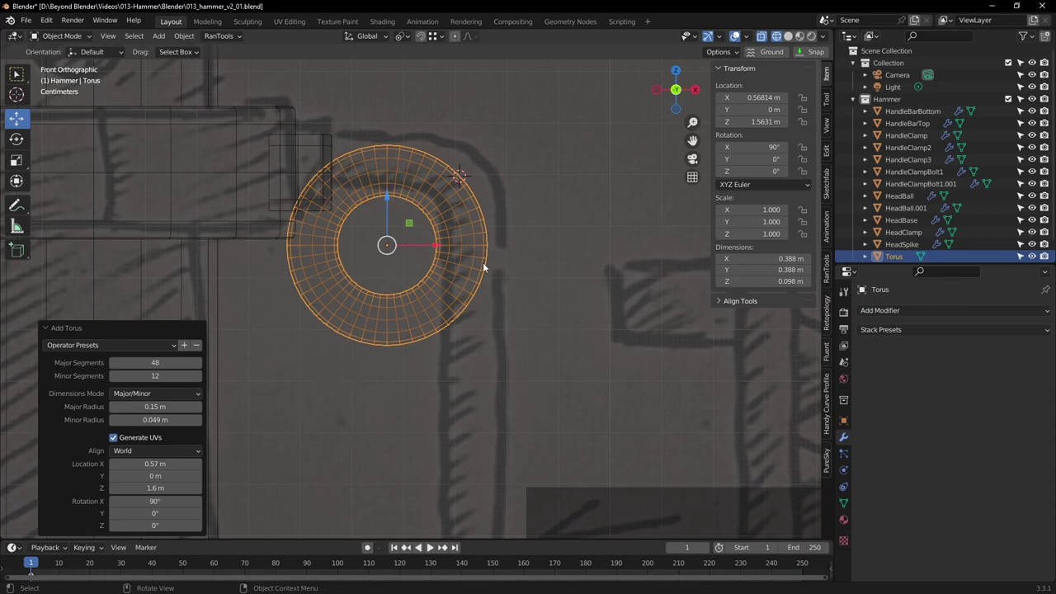
left_click(796, 42)
middle_click(608, 217)
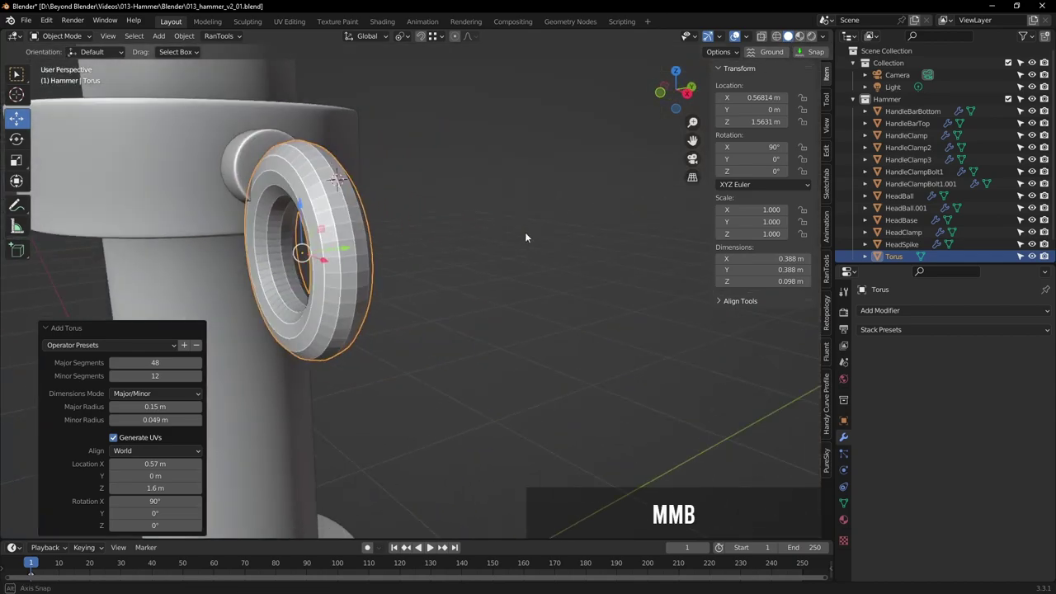
middle_click(487, 280)
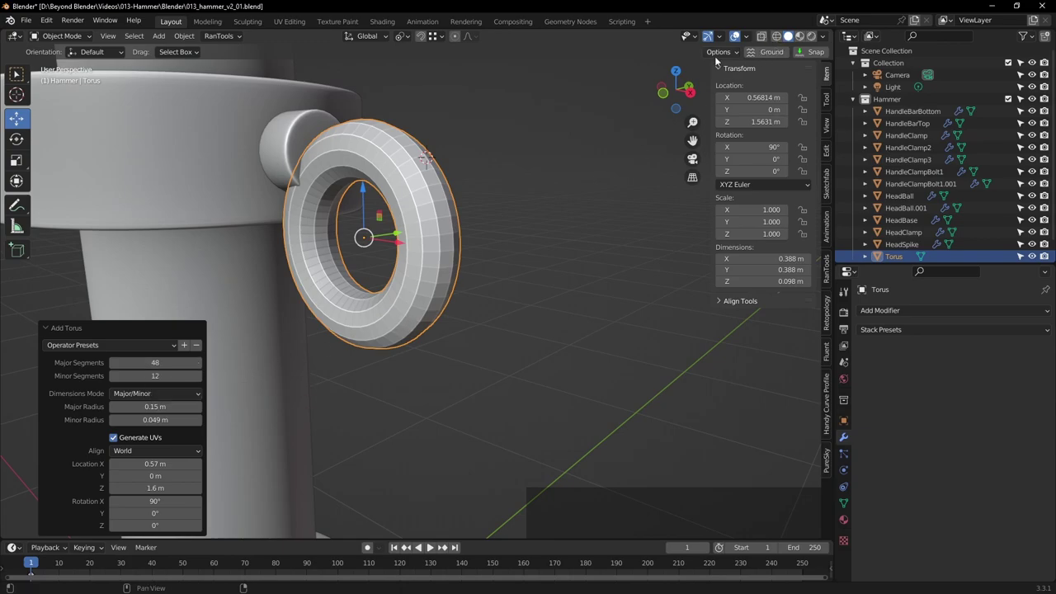
middle_click(552, 172)
left_click(565, 173)
middle_click(540, 255)
Shade the torus smooth and switch it to edit mode from the front view
left_click(508, 221)
left_click(466, 220)
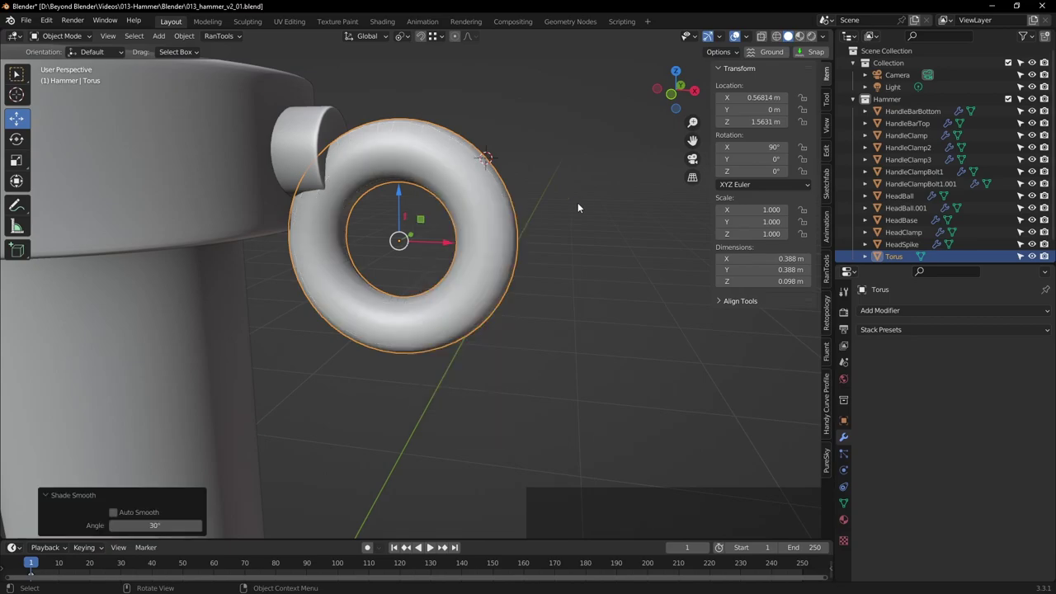
key("KP_1")
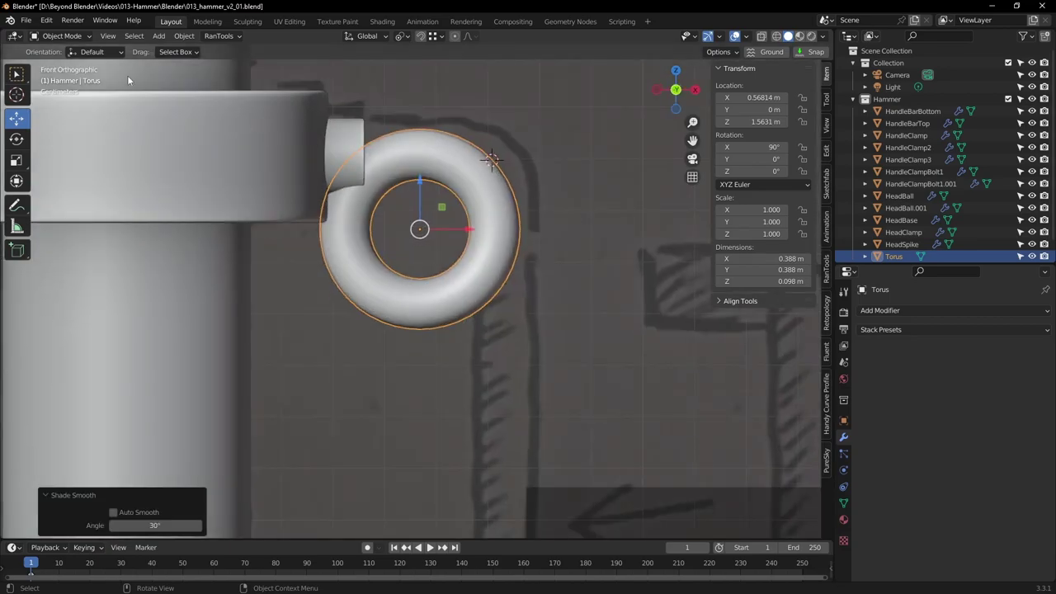
left_click(62, 39)
left_click(64, 70)
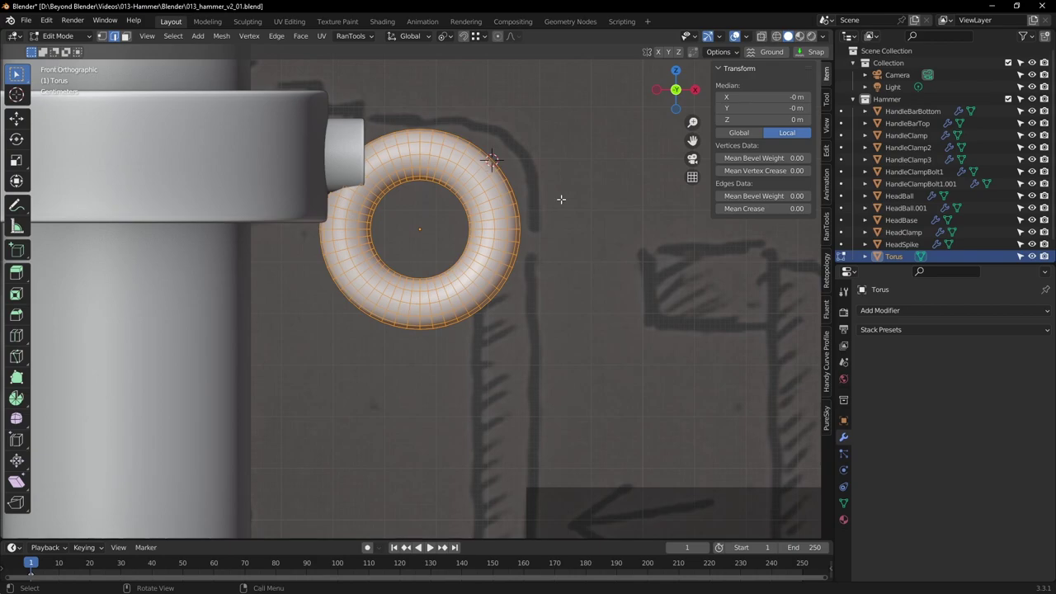
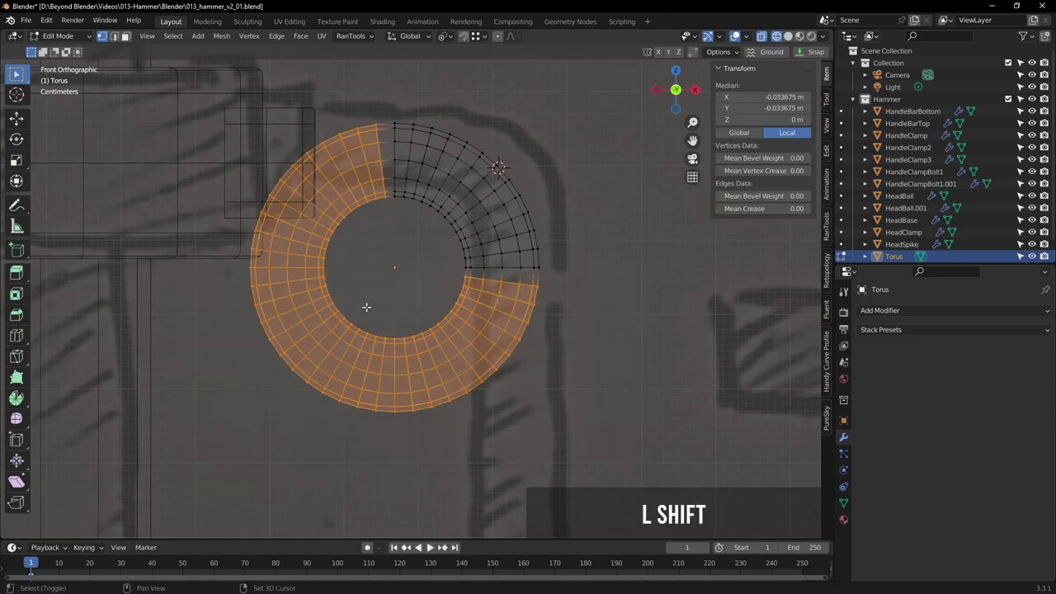
Delete all but a quarter of the torus faces, leaving a pipe elbow beside the upper clamp
key("Delete")
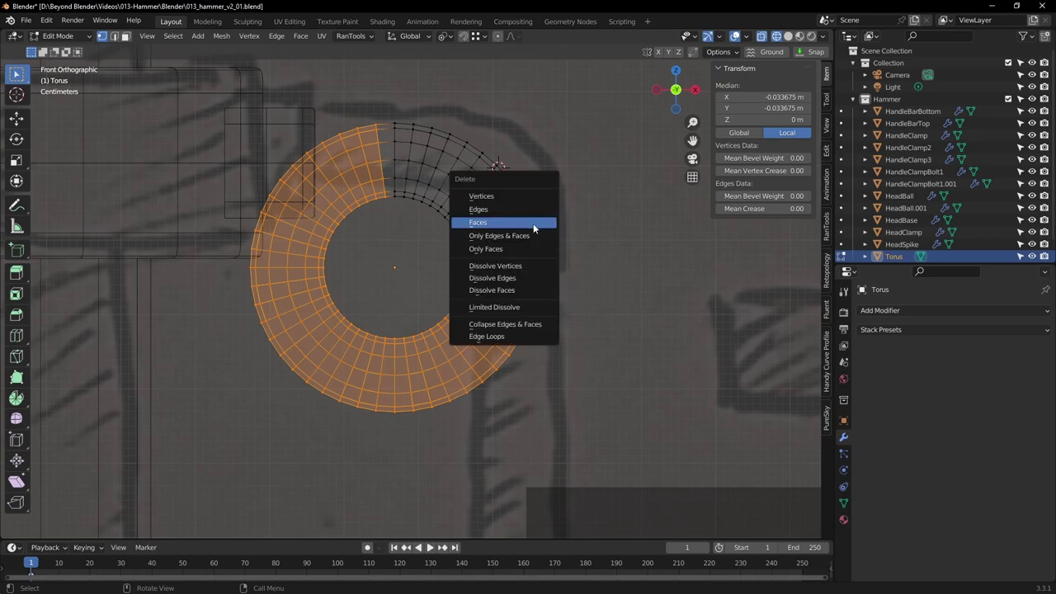
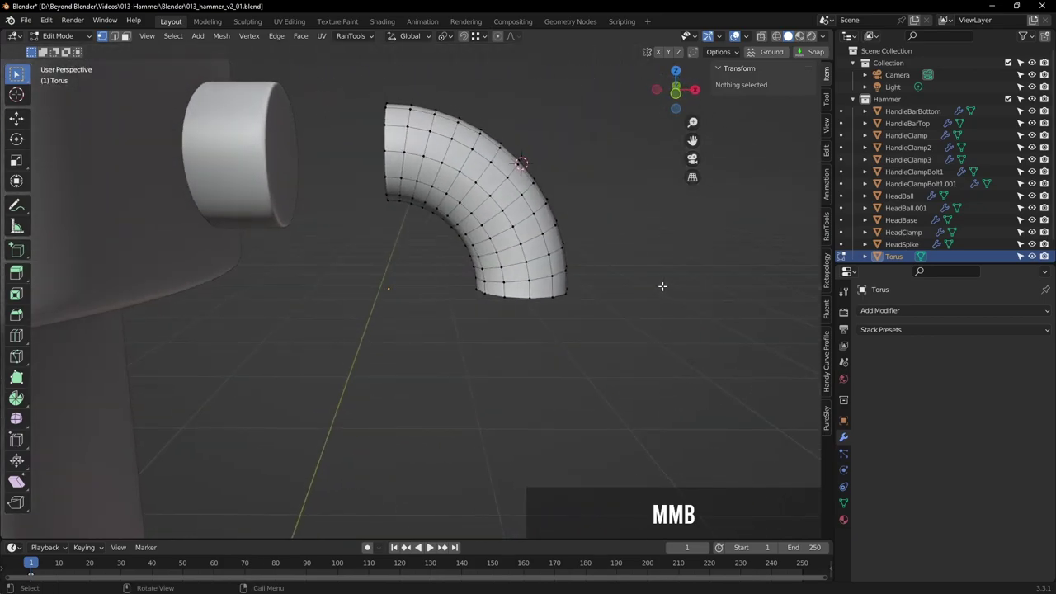
key("KP_1")
scroll("down", 3)
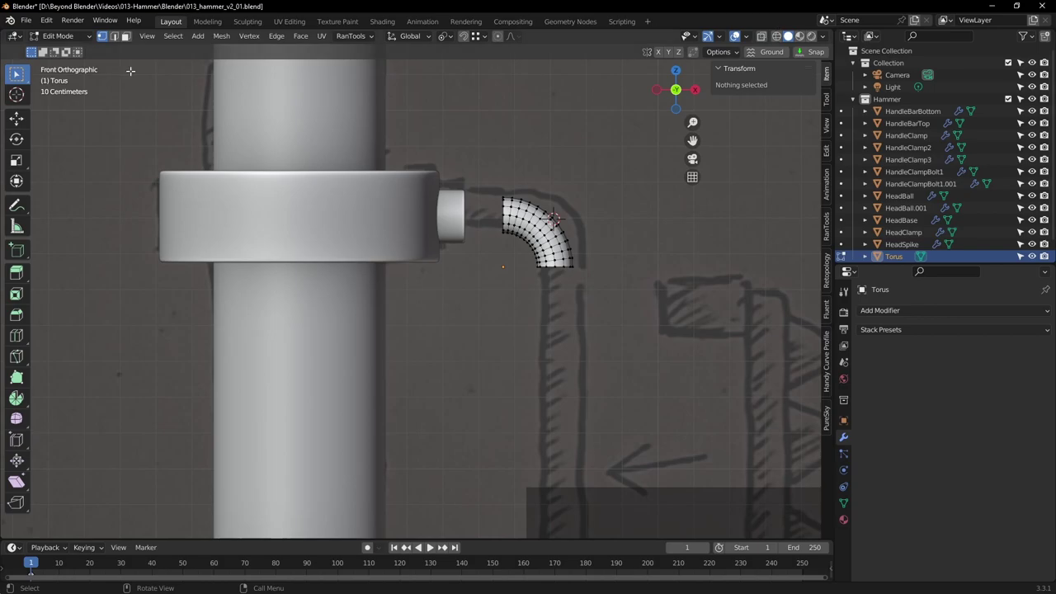
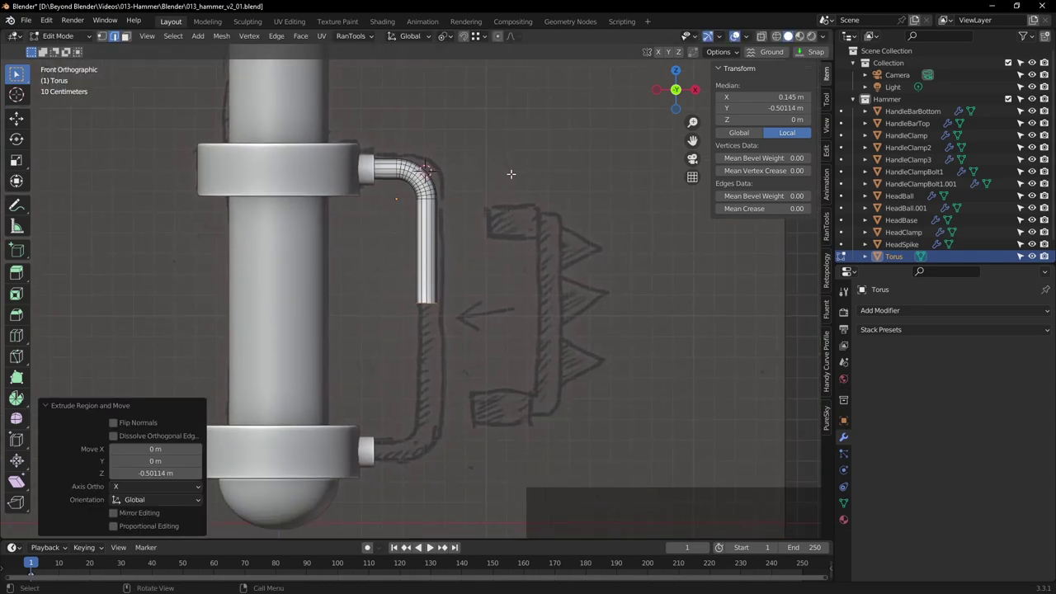
Return to object mode after extruding the elbow's end about 0.5 m down along Z
left_click(67, 40)
left_click(59, 57)
Nudge the bent pipe down a few millimetres along Z so it sits flush in the upper clamp
left_click(573, 146)
middle_click(590, 161)
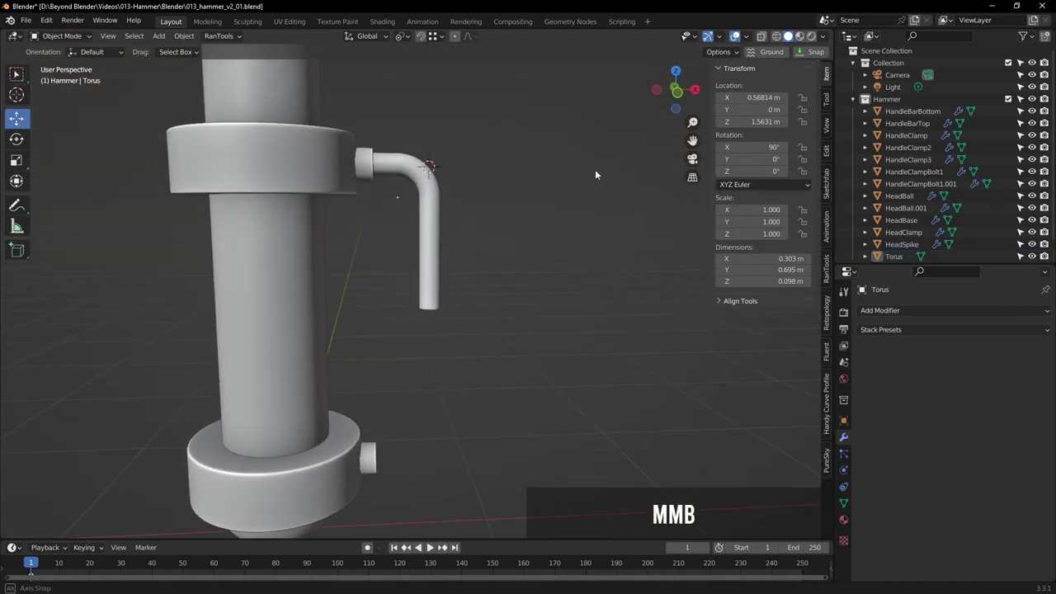
left_click(436, 230)
middle_click(549, 200)
scroll("up", 3)
scroll("up", 3)
middle_click(417, 214)
key("KP_1")
scroll("up", 3)
middle_click(501, 199)
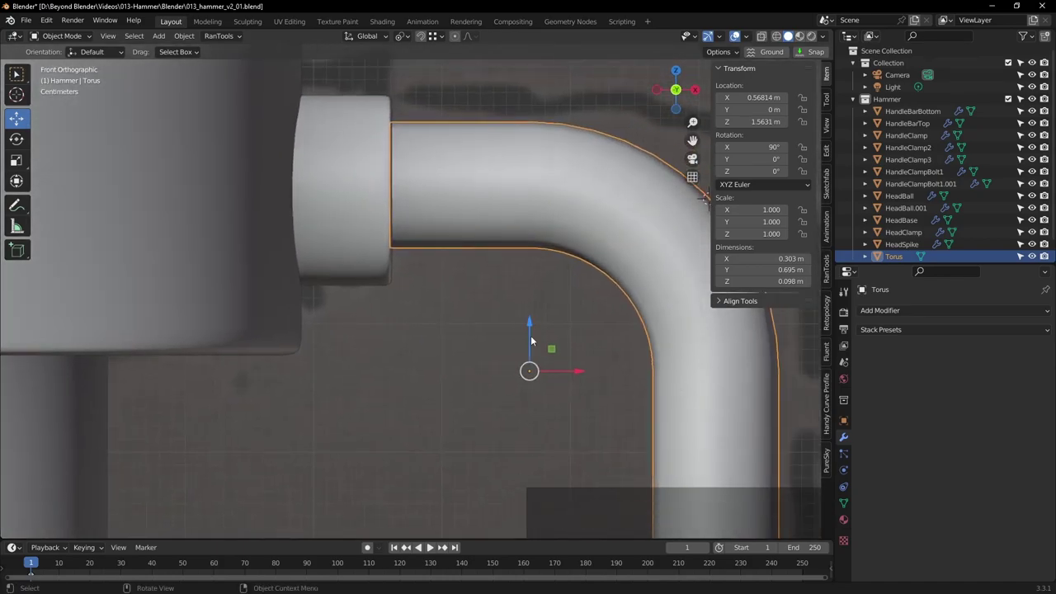
left_click(536, 326)
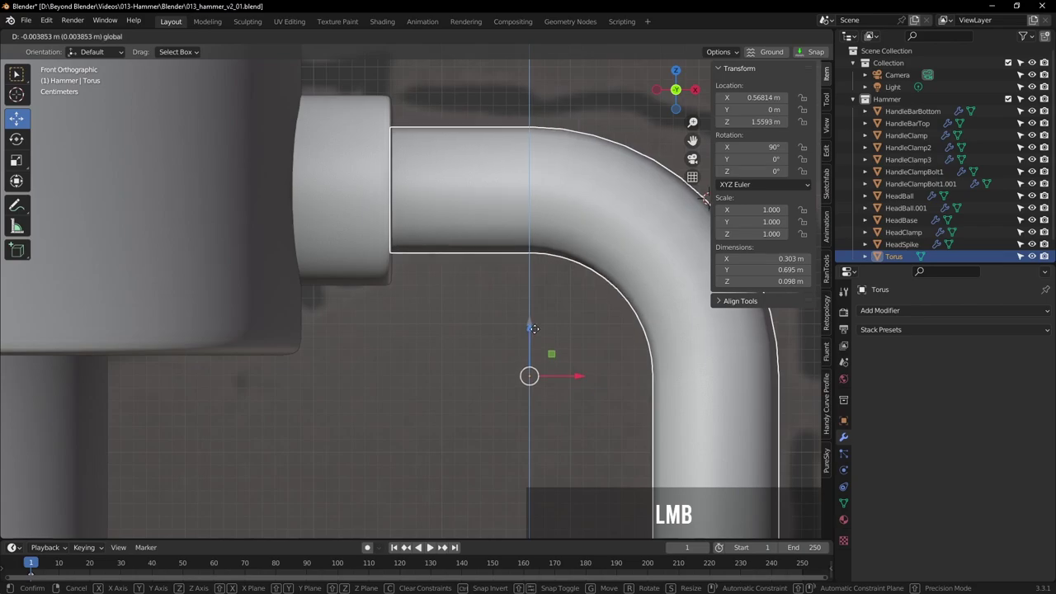
Apply the pipe's 90° rotation so it reads 0° with unchanged size
scroll("down", 3)
scroll("down", 3)
middle_click(626, 384)
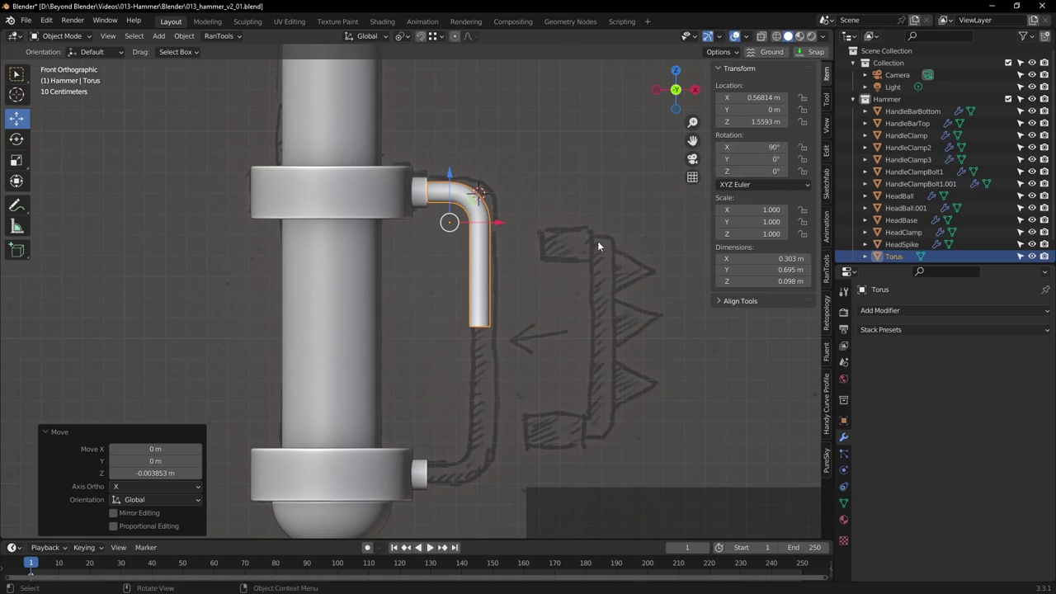
key("ctrl+a")
left_click(552, 206)
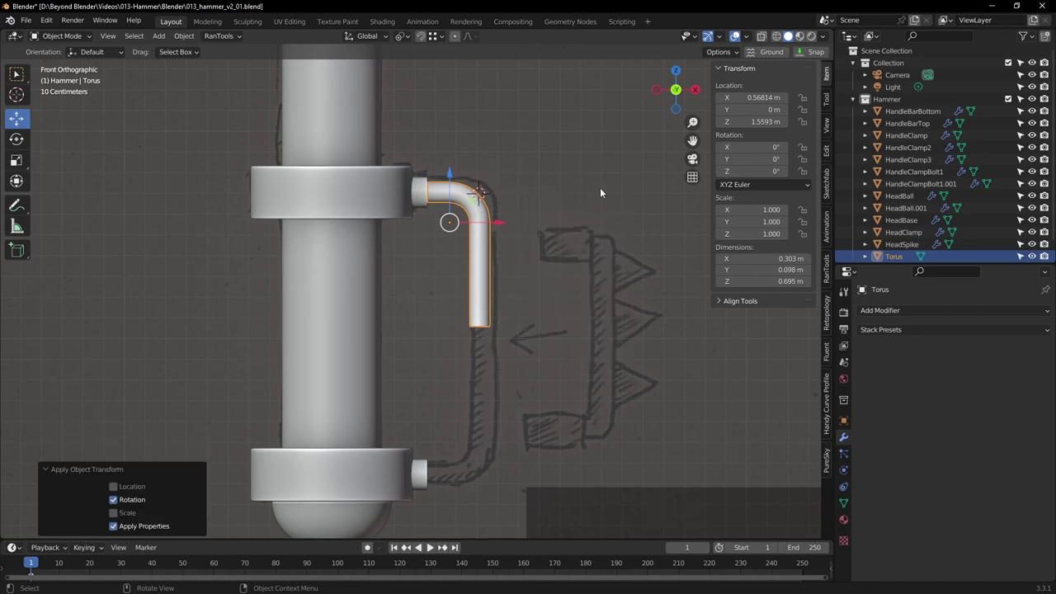
left_click(545, 192)
middle_click(590, 234)
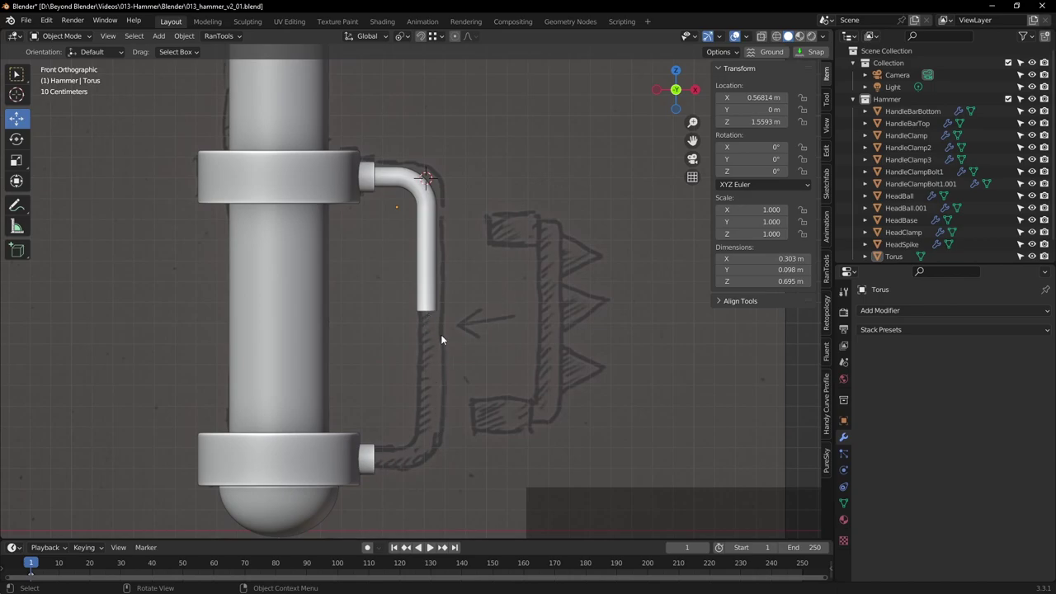
Add a Mirror modifier to the pipe set to axis Z instead of X, doubling it into a T bracket
left_click(428, 207)
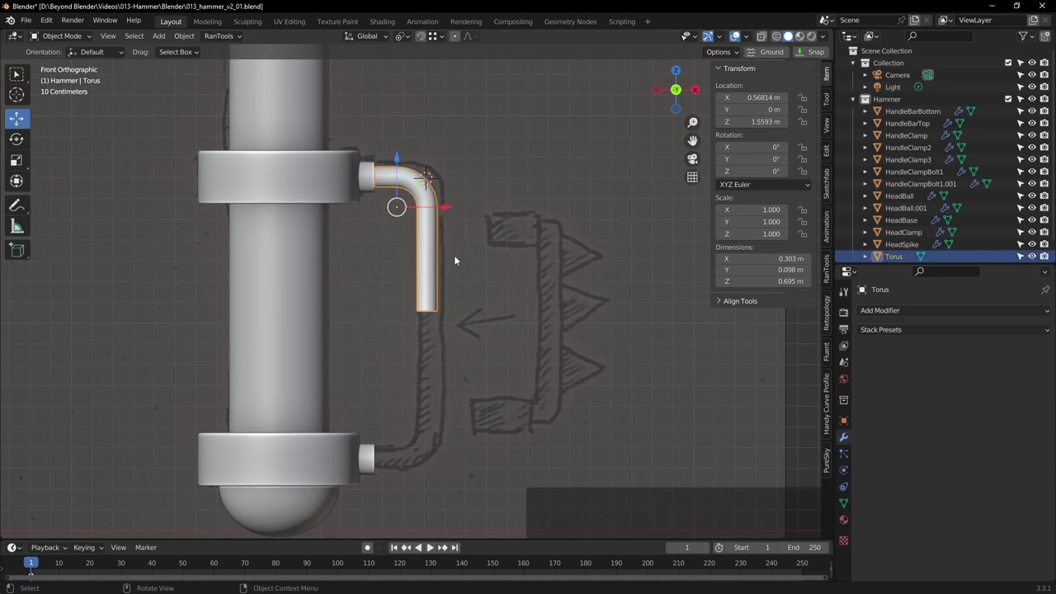
left_click(882, 315)
left_click(806, 452)
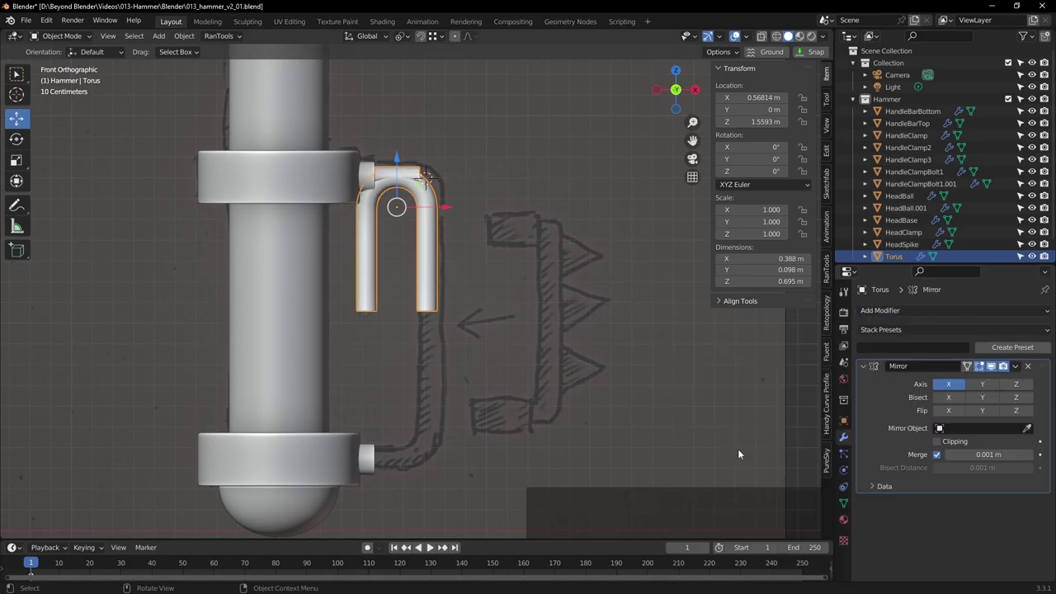
left_click(956, 388)
left_click(1026, 385)
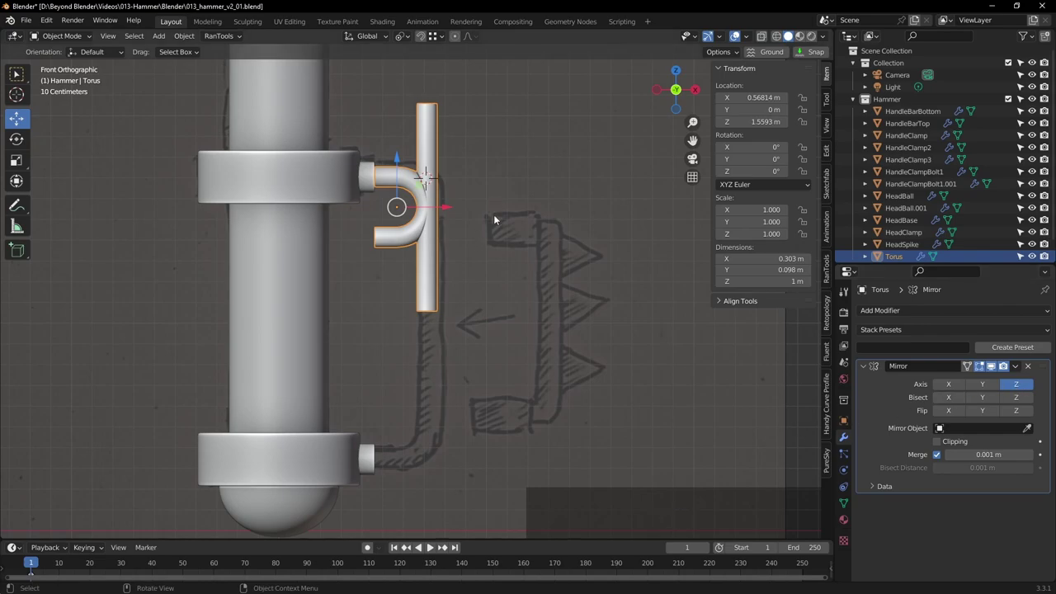
left_click(512, 215)
left_click(397, 178)
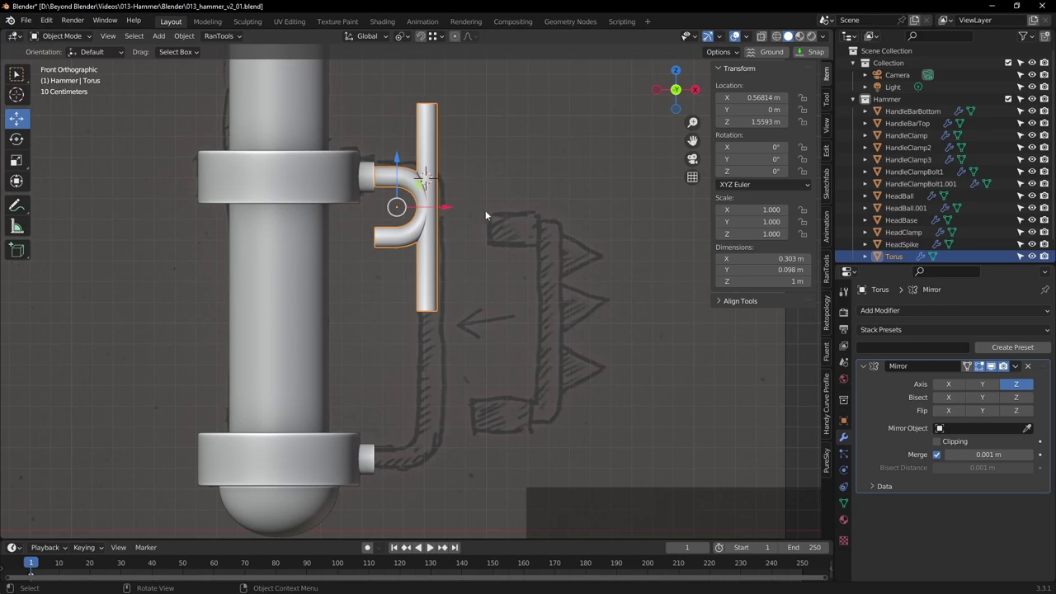
scroll("up", 3)
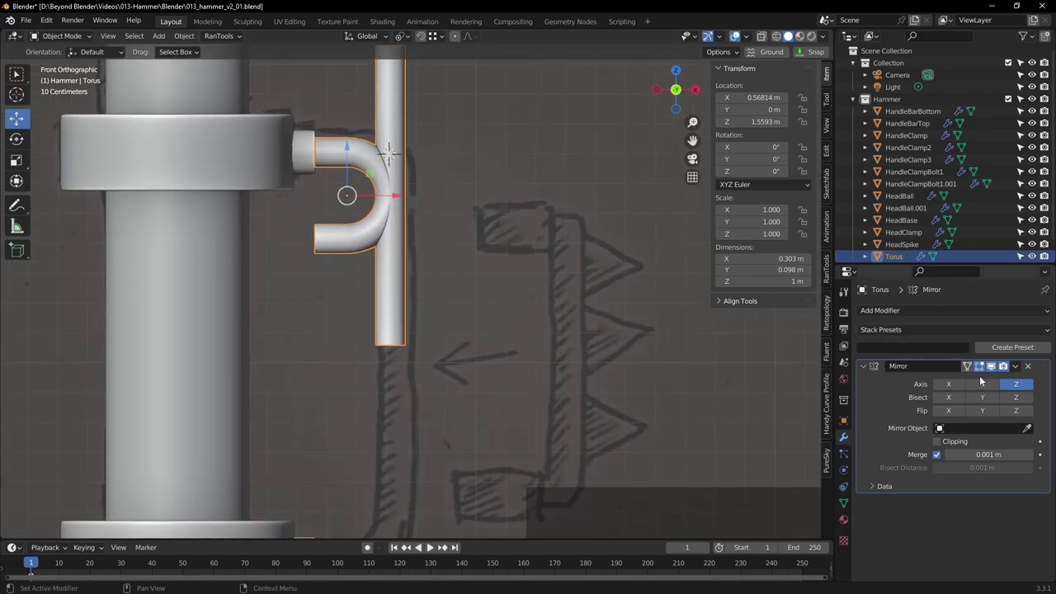
Move the pipe's origin to its lower end with Affect Only Origins, then re-show the mirrored half
left_click(995, 368)
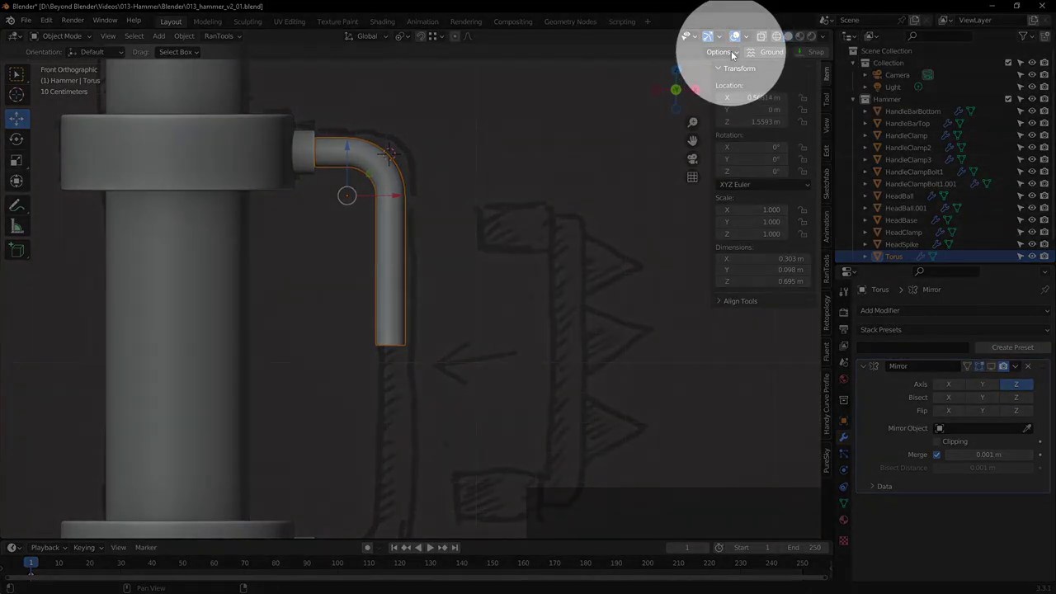
left_click(741, 55)
left_click(720, 90)
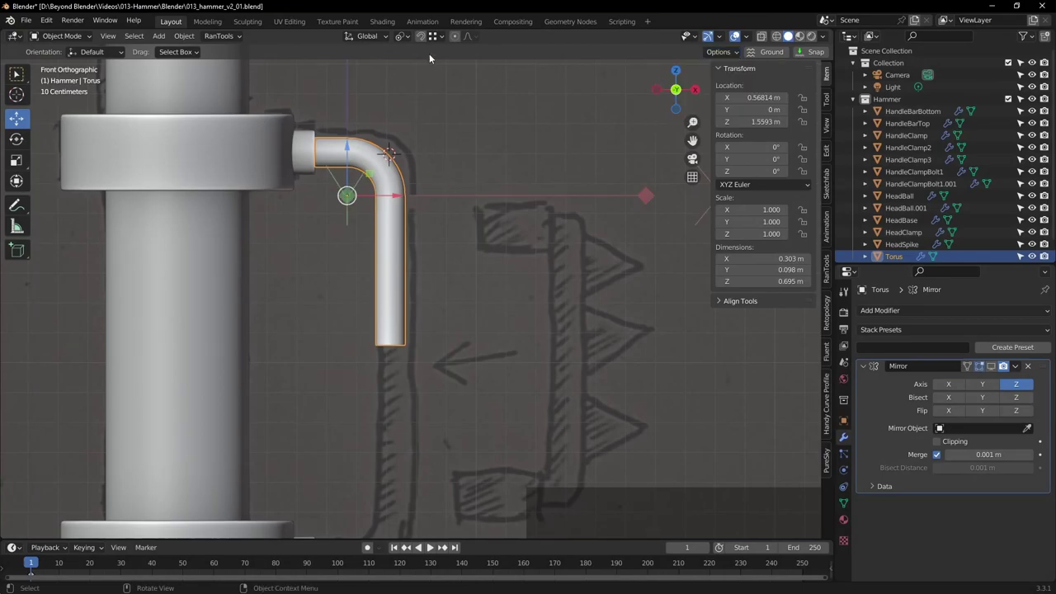
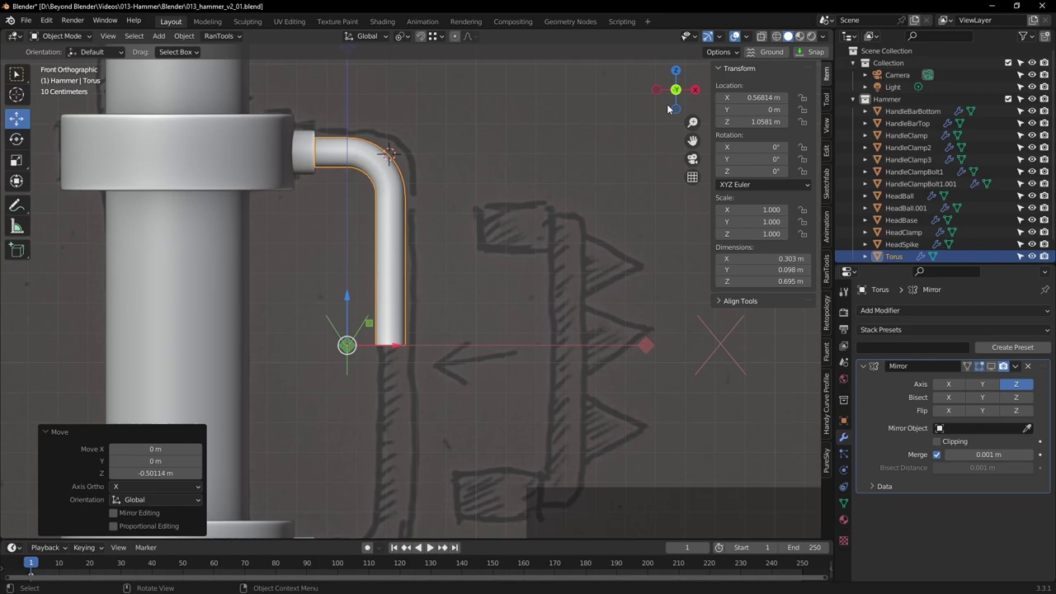
left_click(738, 54)
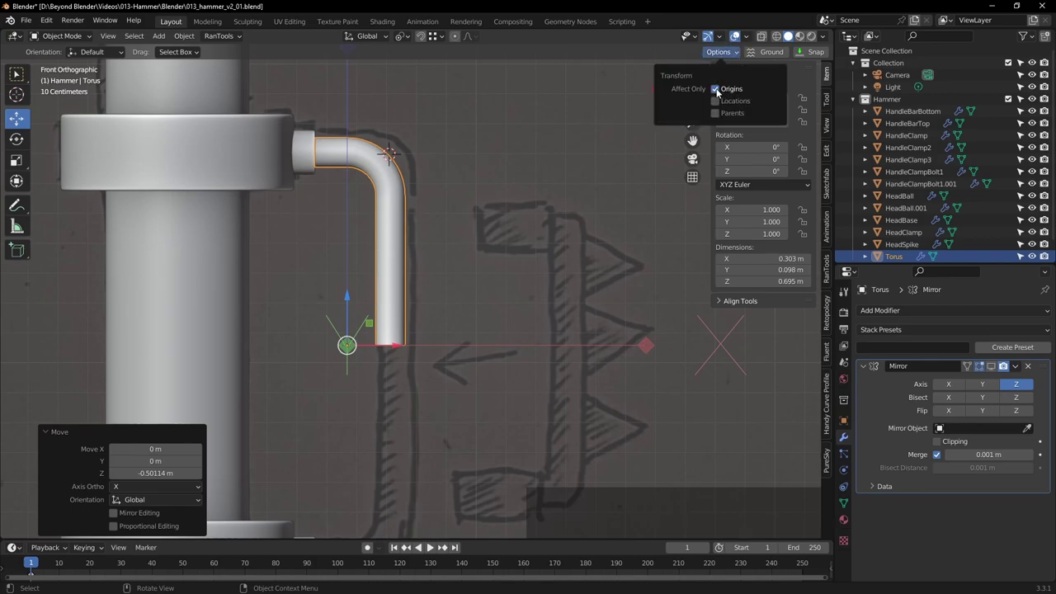
left_click(720, 91)
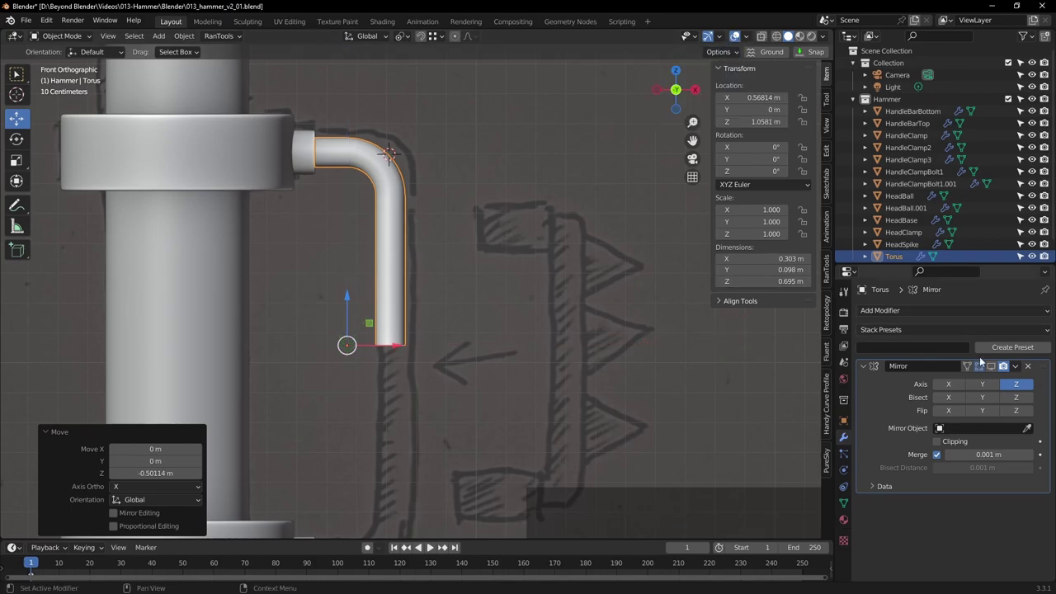
left_click(994, 367)
Frame the 1.39 m mirrored pipe in wireframe shading and reopen it in edit mode
middle_click(568, 386)
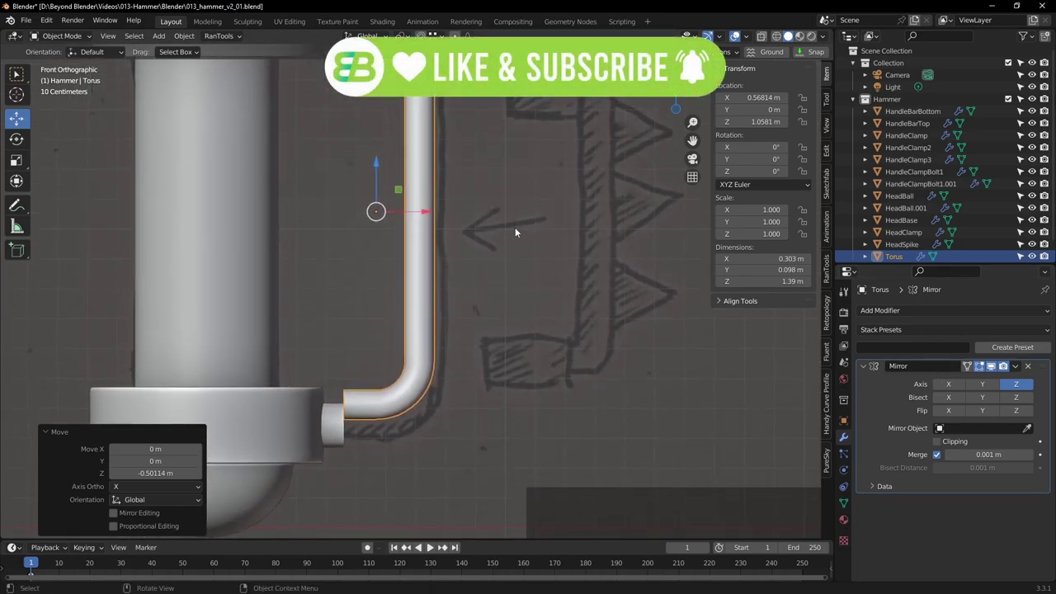
scroll("up", 3)
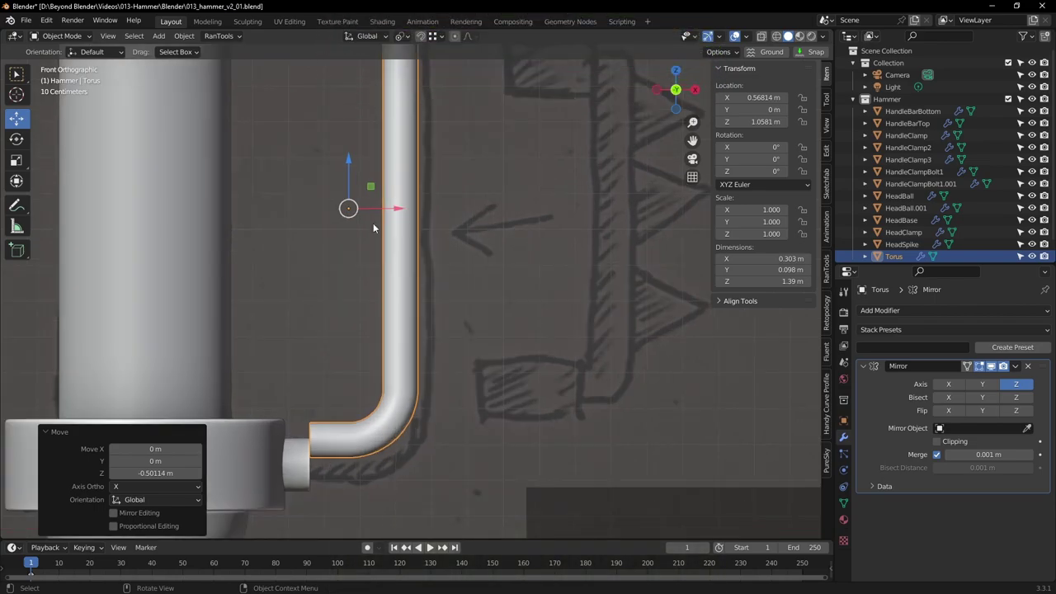
left_click(17, 80)
left_click(776, 38)
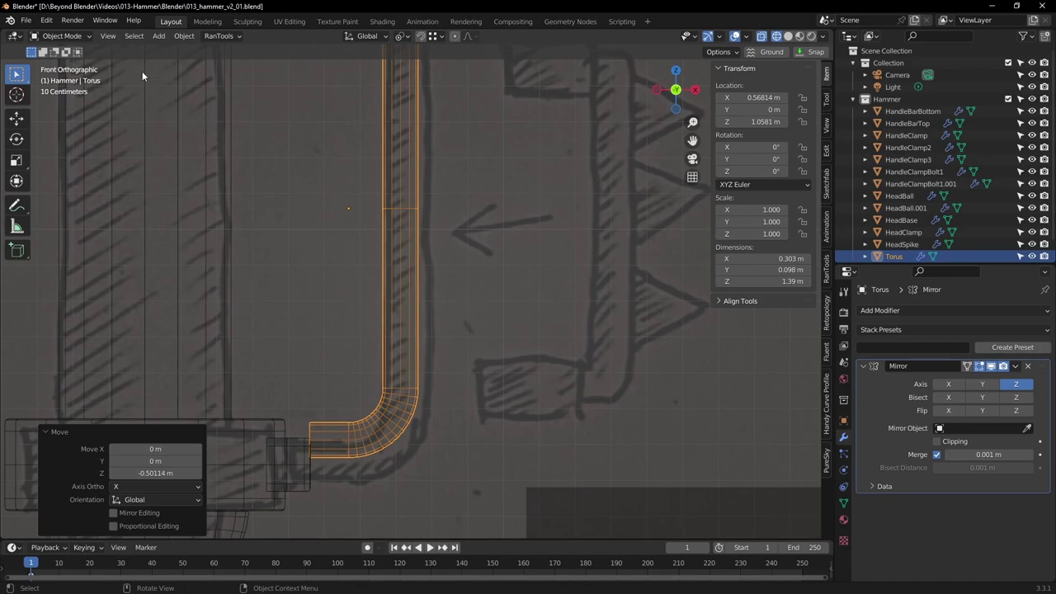
left_click(64, 39)
Lower the pipe's inner straight-section ends about 0.026 m and return to object mode
left_click(62, 65)
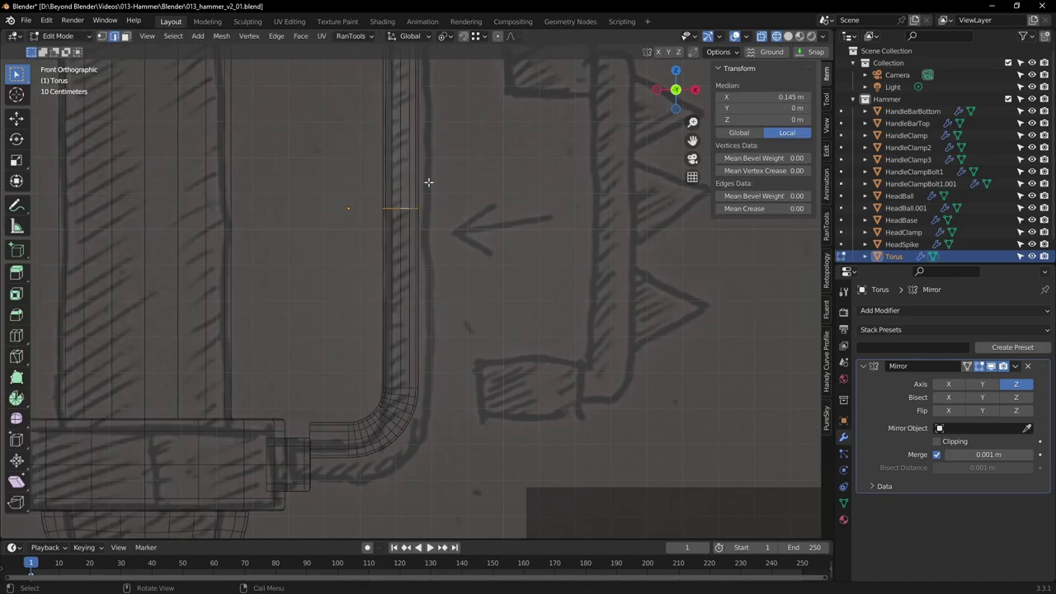
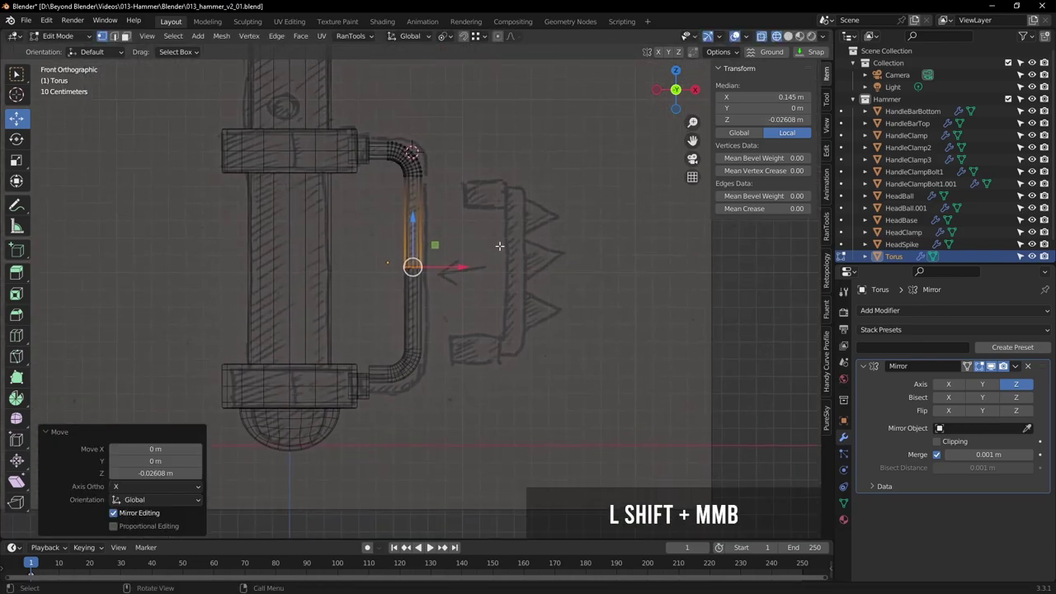
scroll("up", 3)
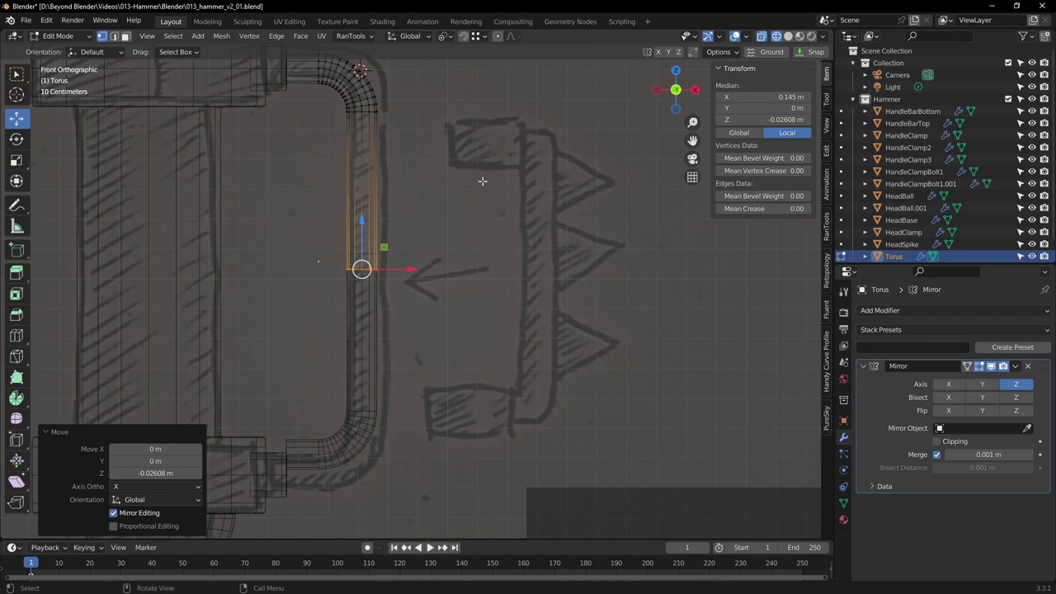
key("Tab")
left_click(754, 40)
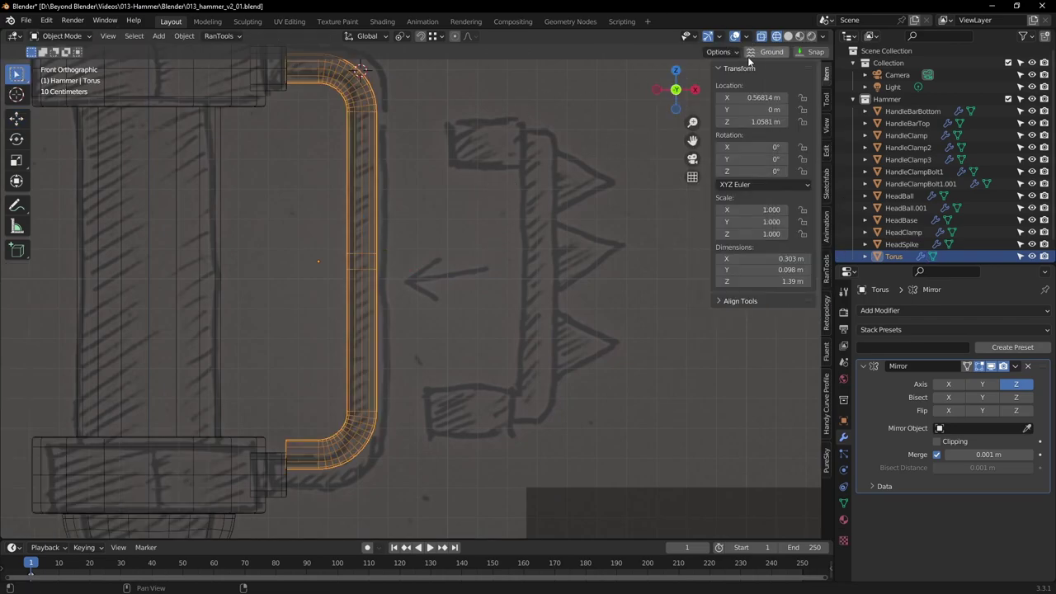
Drop the Torus pipe about 0.026 m along Z to Z 1.032 m, matching the sketch
left_click(734, 54)
left_click(717, 91)
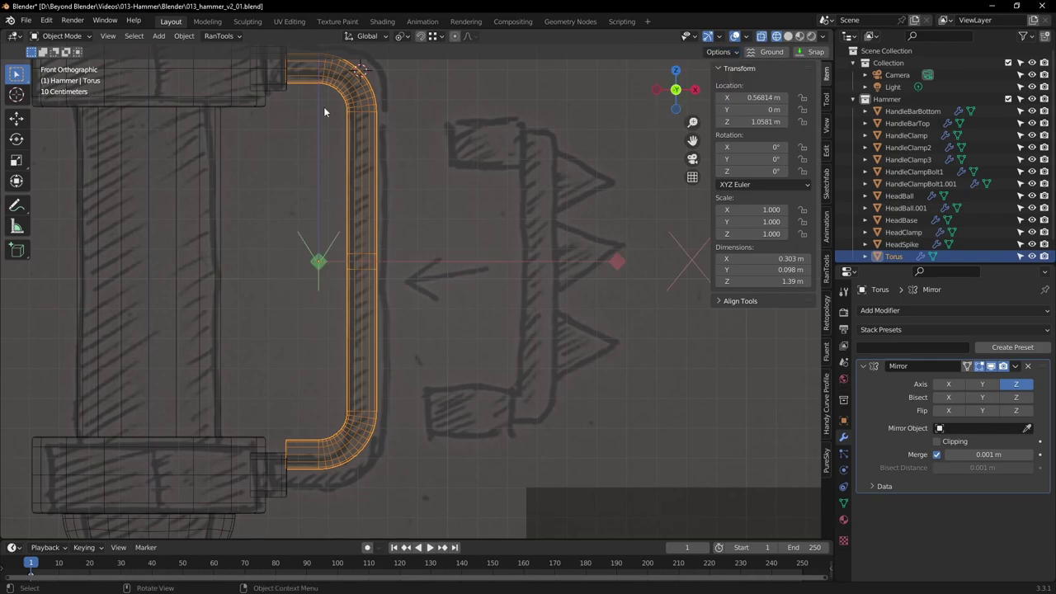
scroll("down", 3)
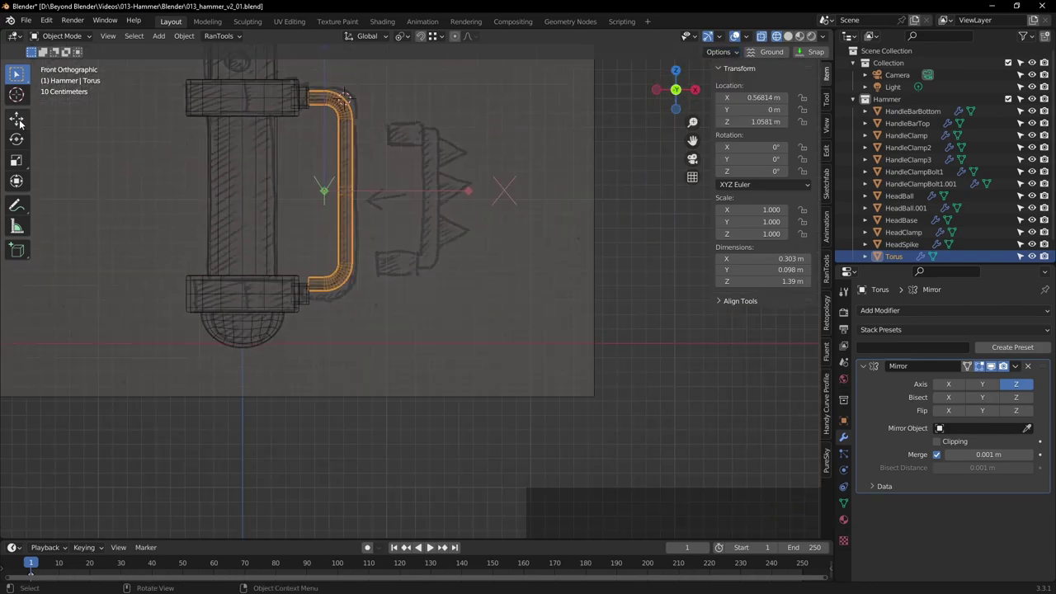
left_click(24, 122)
middle_click(419, 132)
scroll("up", 3)
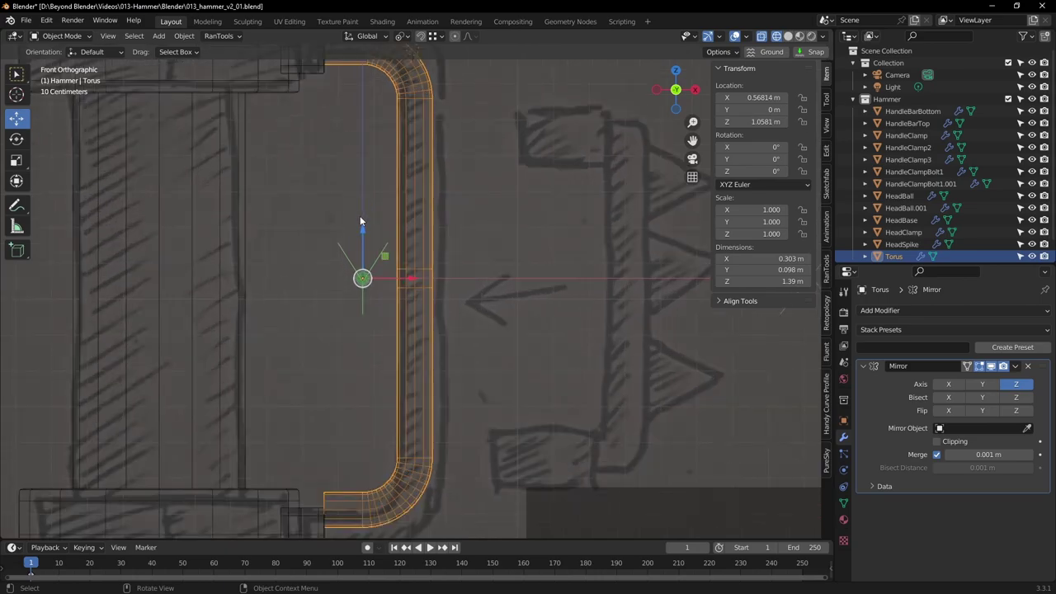
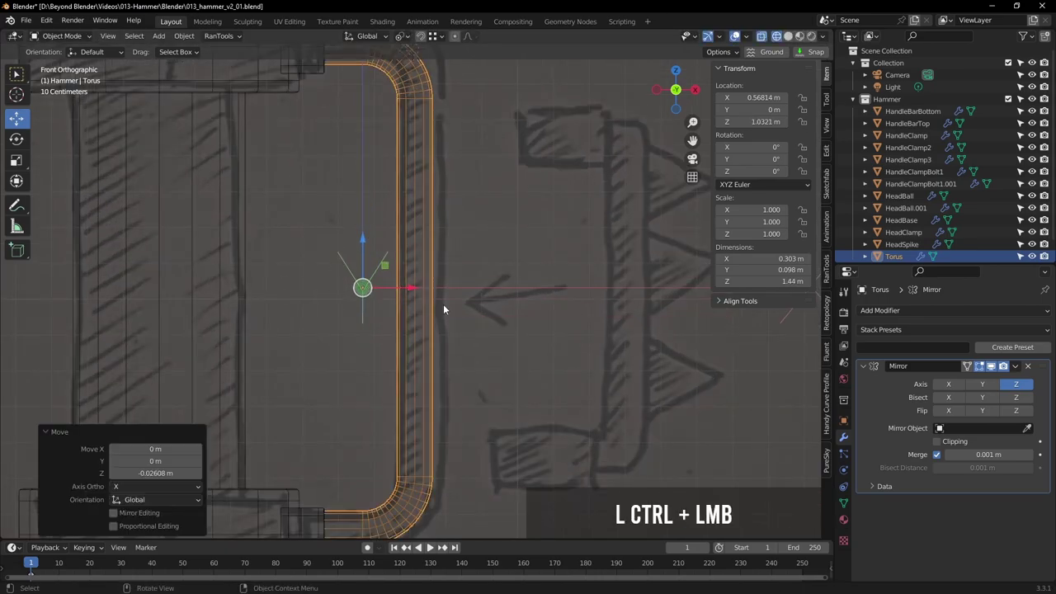
Check both bends of the handle against the sketch and collapse the Mirror modifier
middle_click(494, 321)
scroll("up", 3)
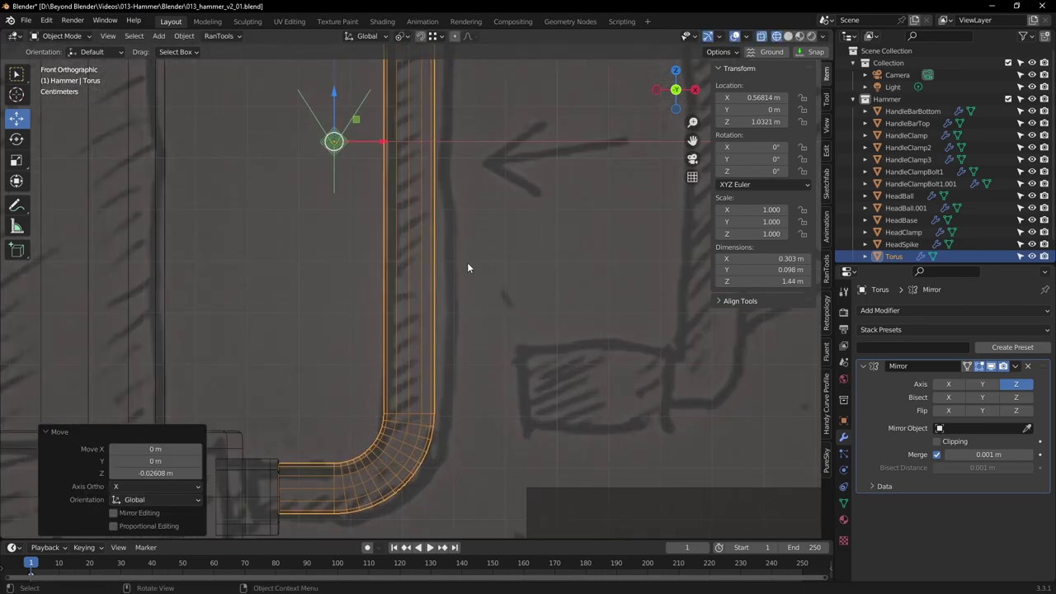
scroll("down", 3)
middle_click(507, 238)
scroll("up", 3)
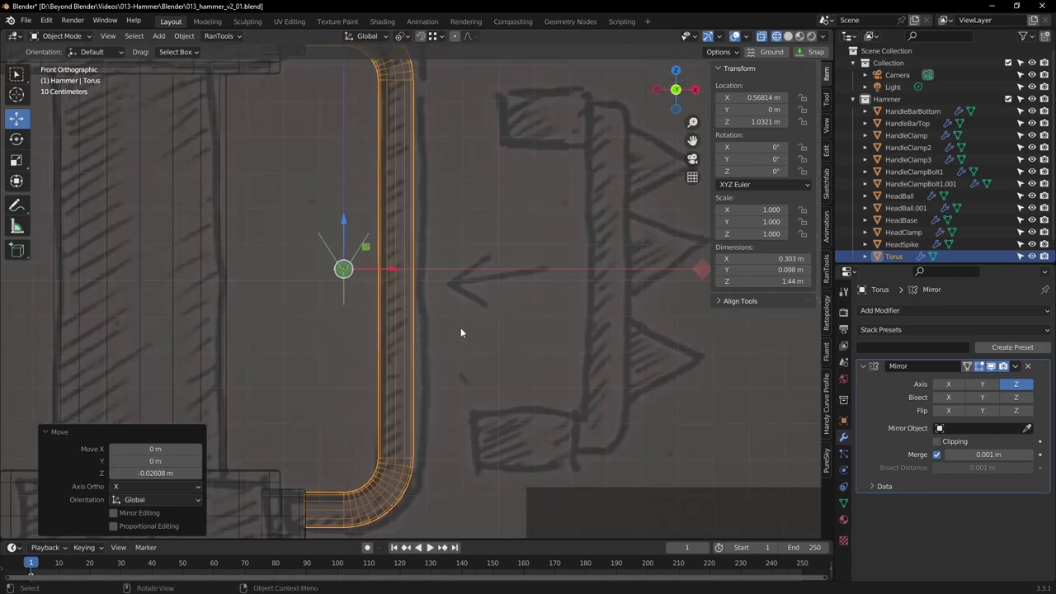
left_click(866, 368)
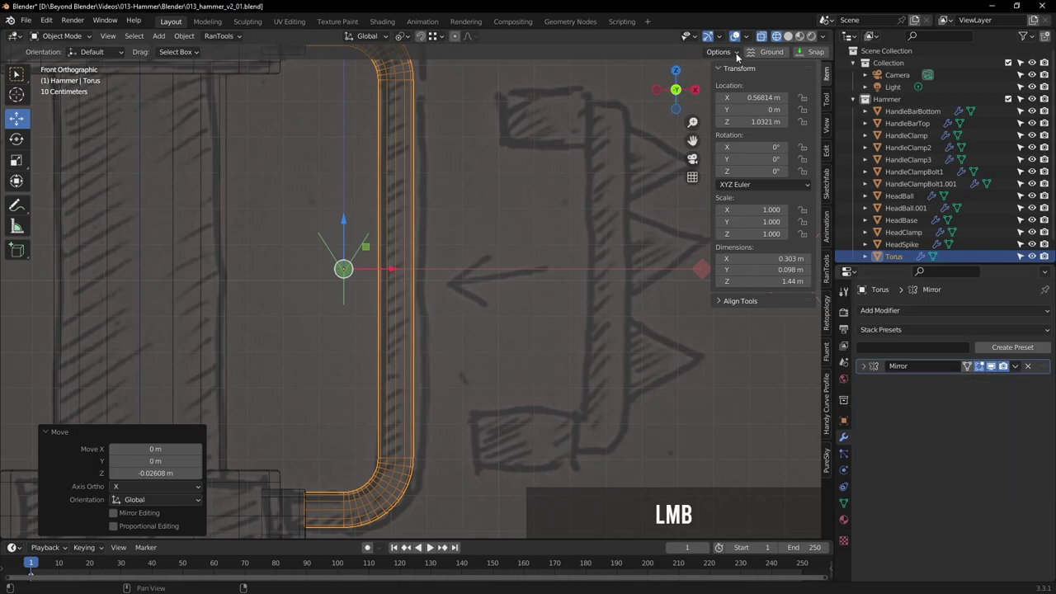
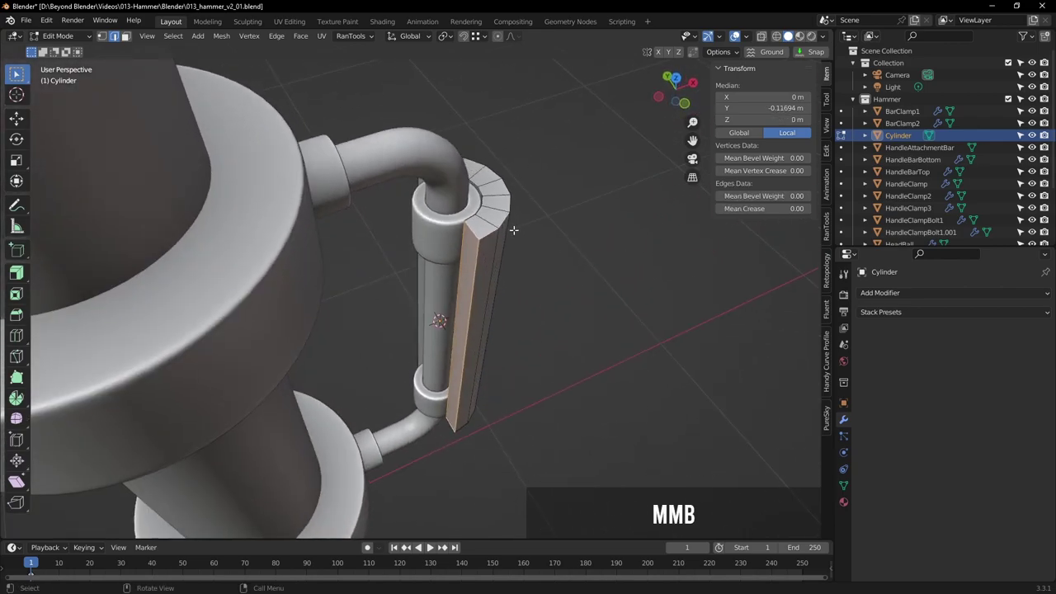
Leave edit mode on the grip sleeve, exit local view to see the whole hammer, and save
key("Tab")
middle_click(456, 212)
key("Tab")
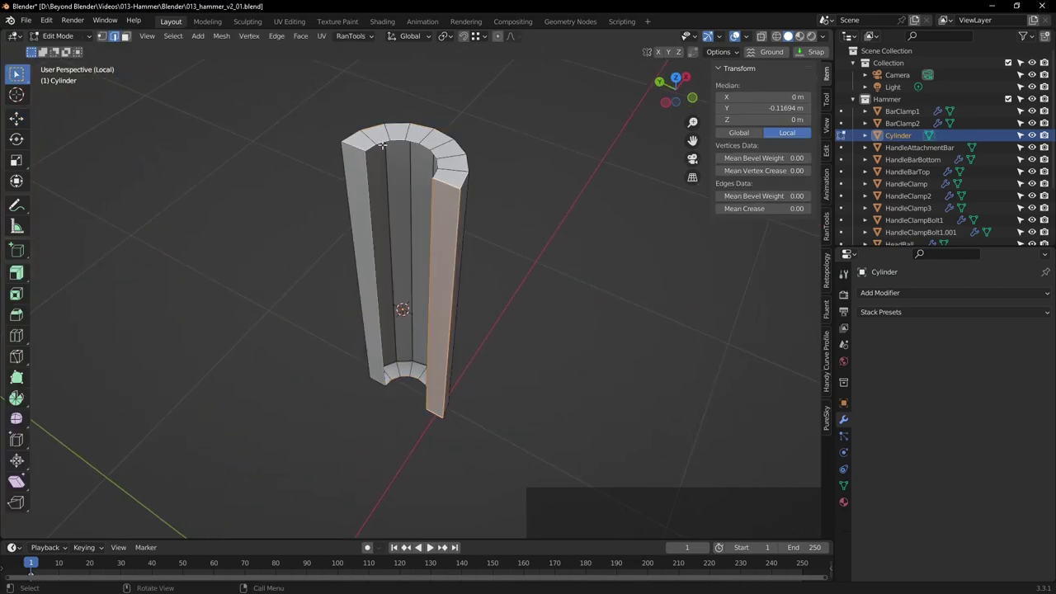
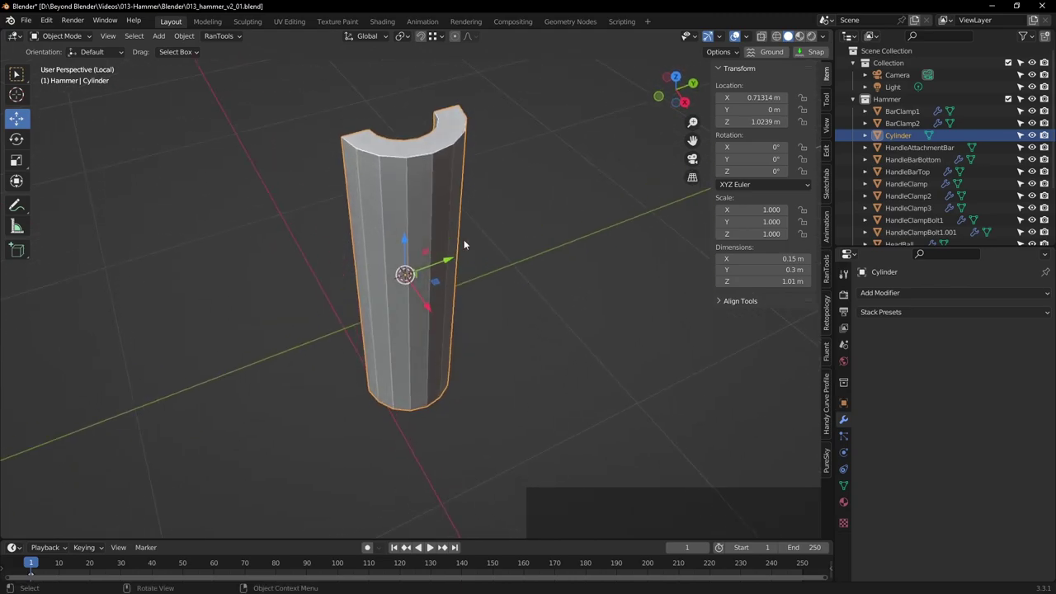
left_click(638, 224)
scroll("down", 3)
middle_click(623, 272)
scroll("down", 3)
middle_click(530, 257)
key("ctrl+s")
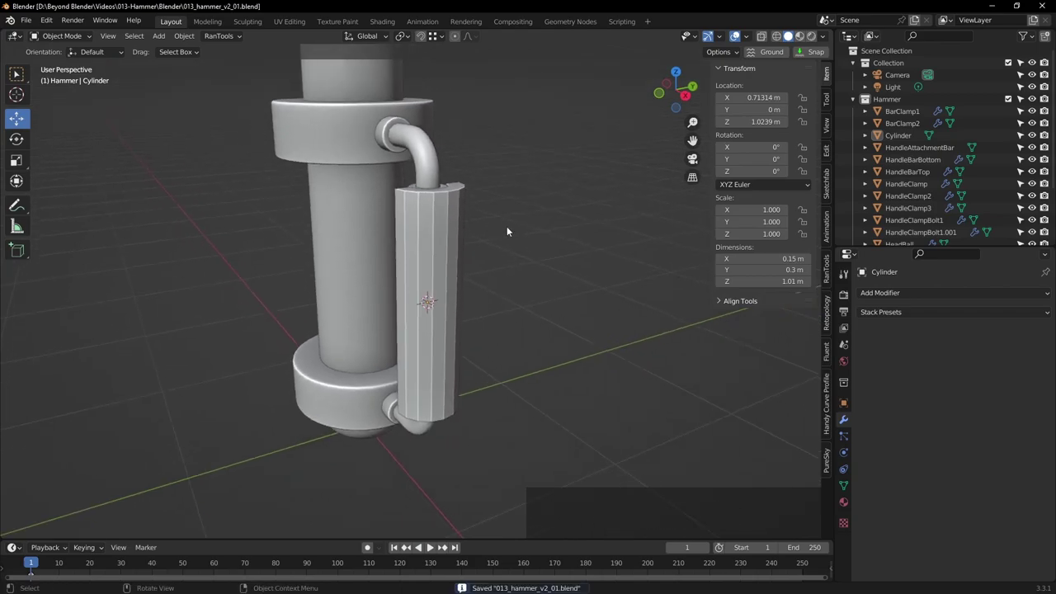
Start a four-cut loop cut along the grip sleeve's length for the recessed window
middle_click(512, 231)
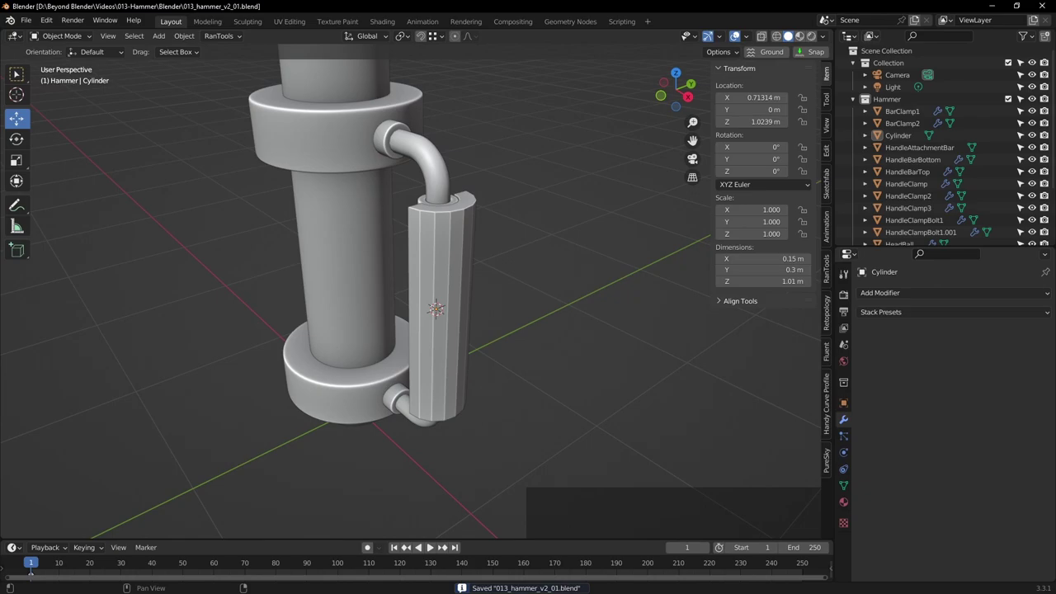
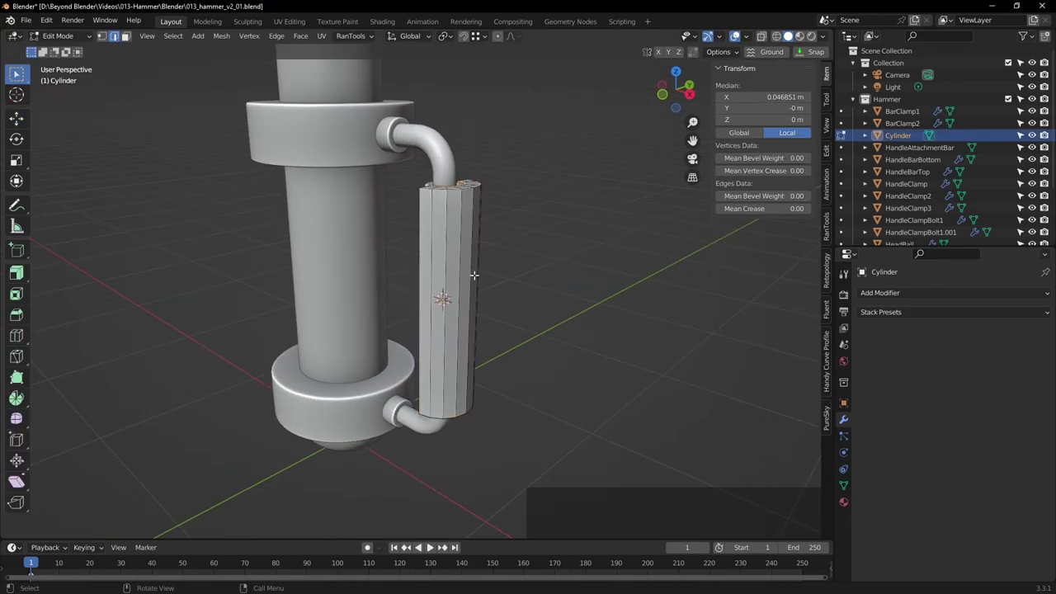
key("ctrl+r")
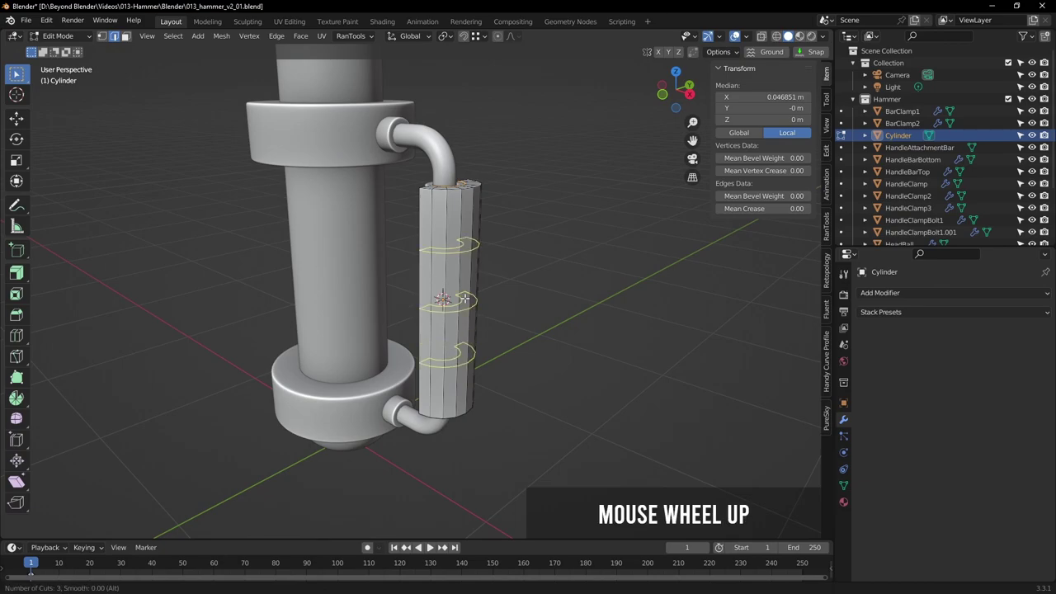
scroll("up", 3)
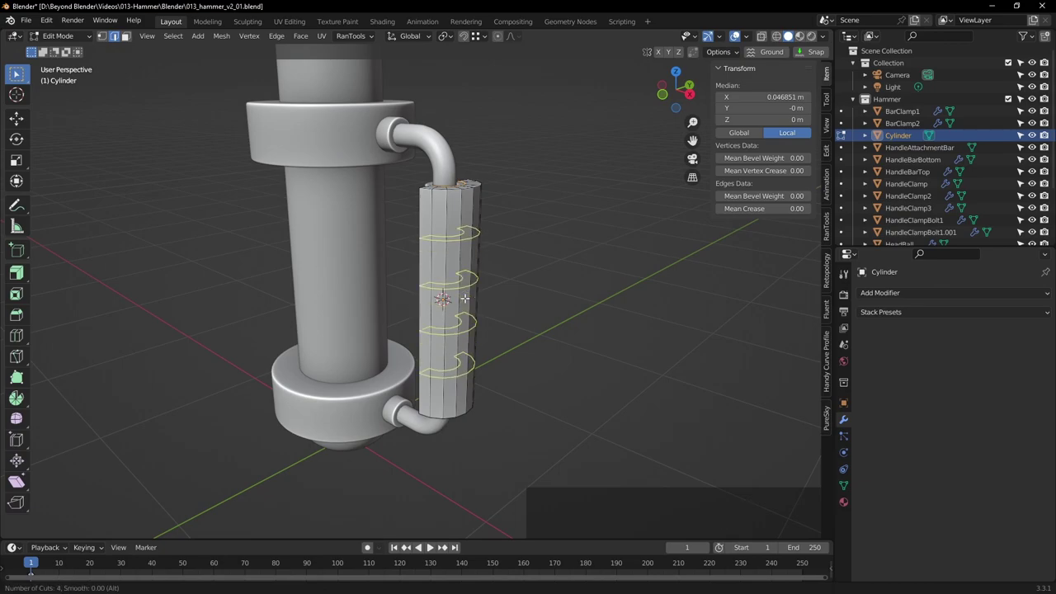
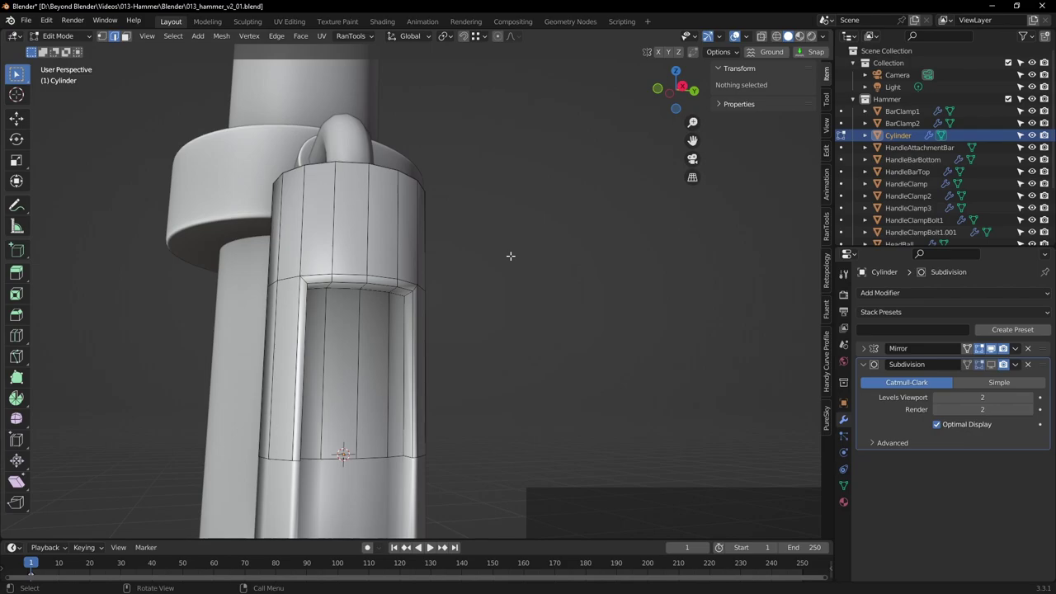
key("KP_7")
scroll("down", 3)
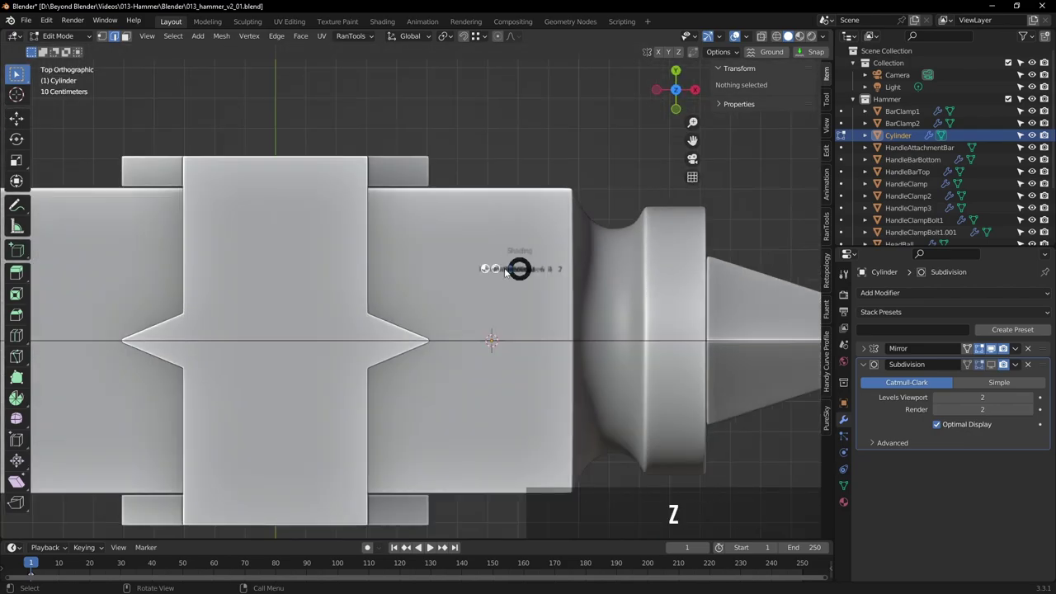
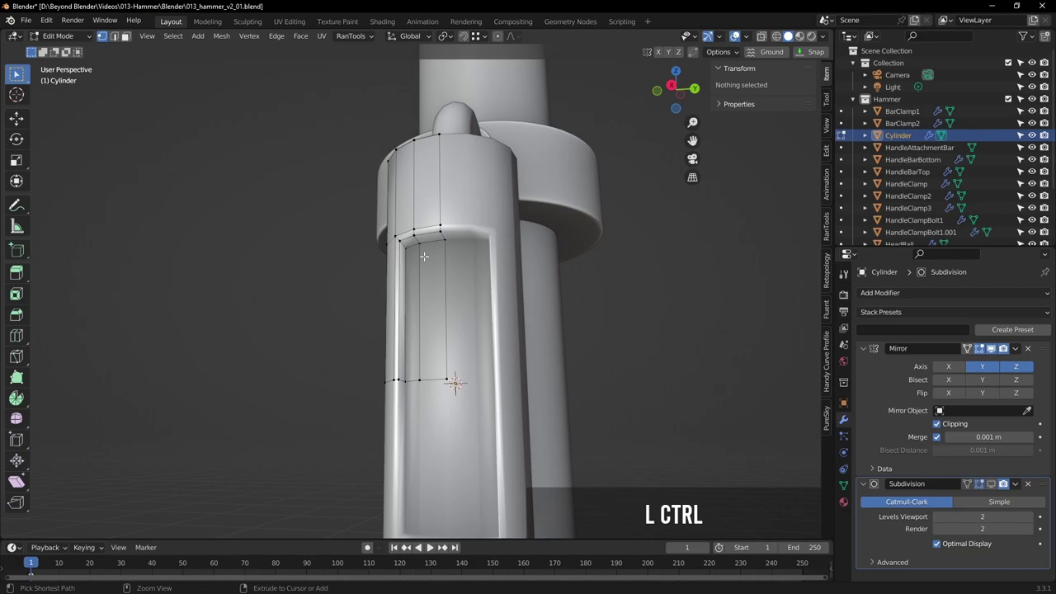
Add three supporting loop cuts beside, across and near the top corner of the window
key("ctrl+r")
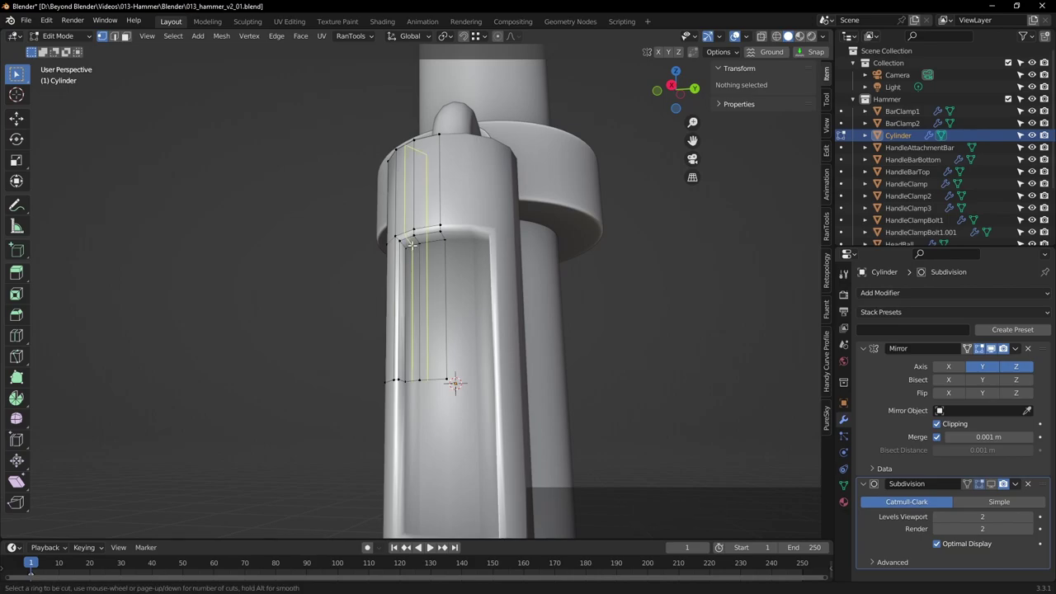
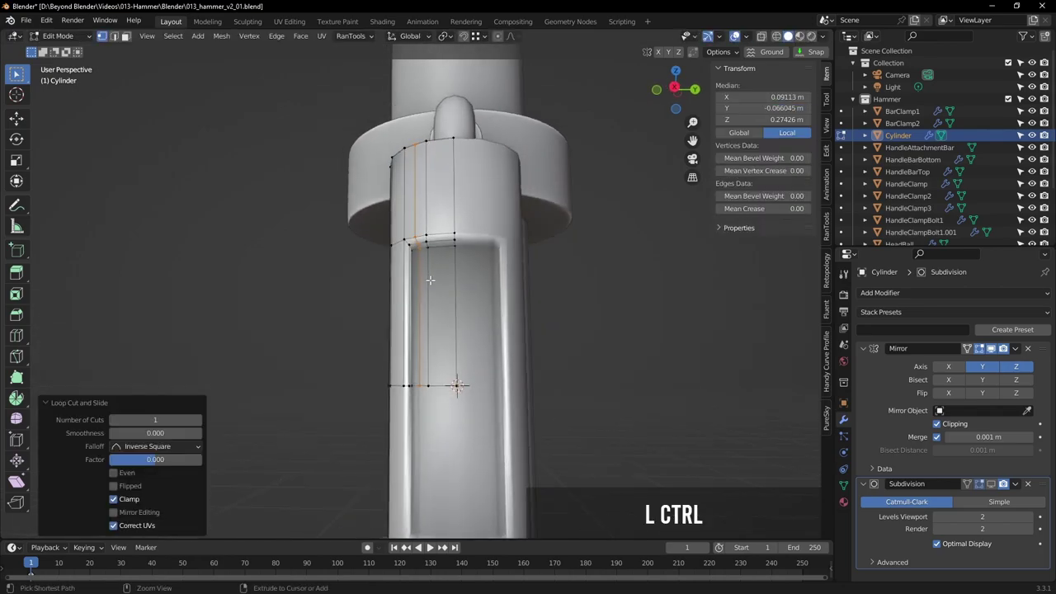
key("ctrl+r")
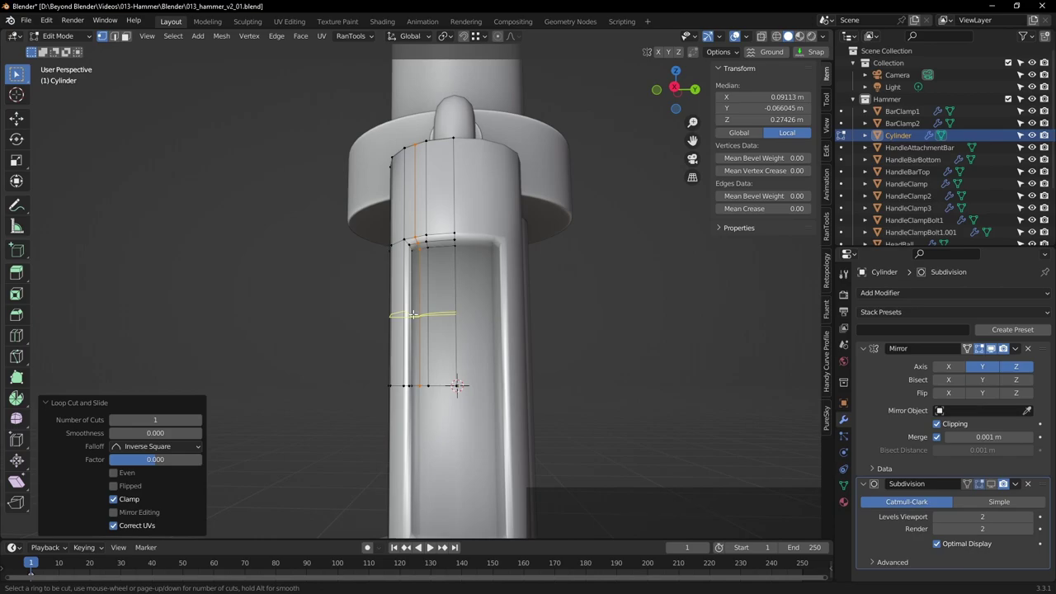
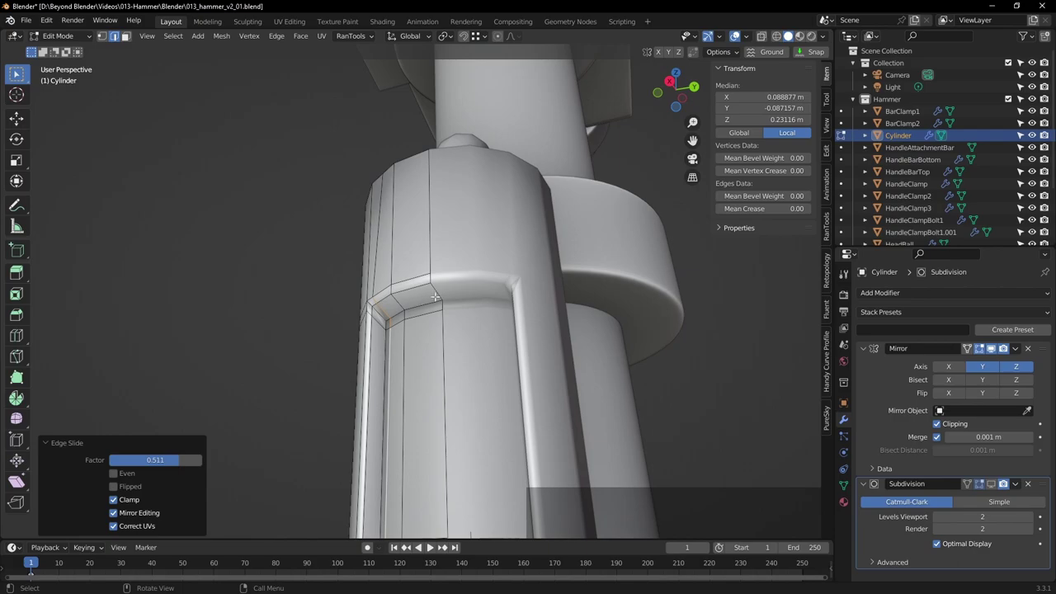
key("ctrl+r")
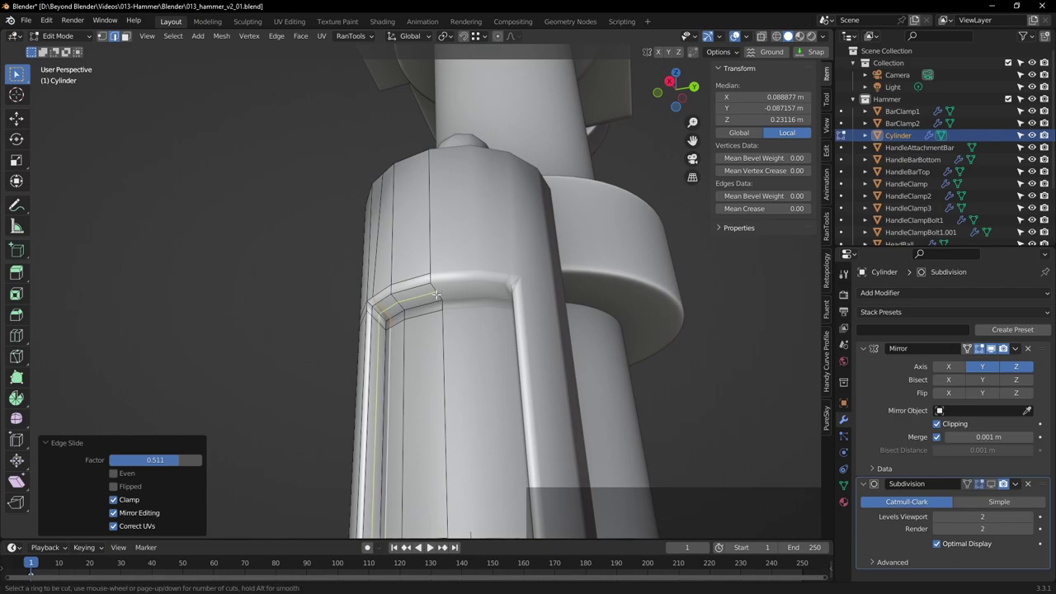
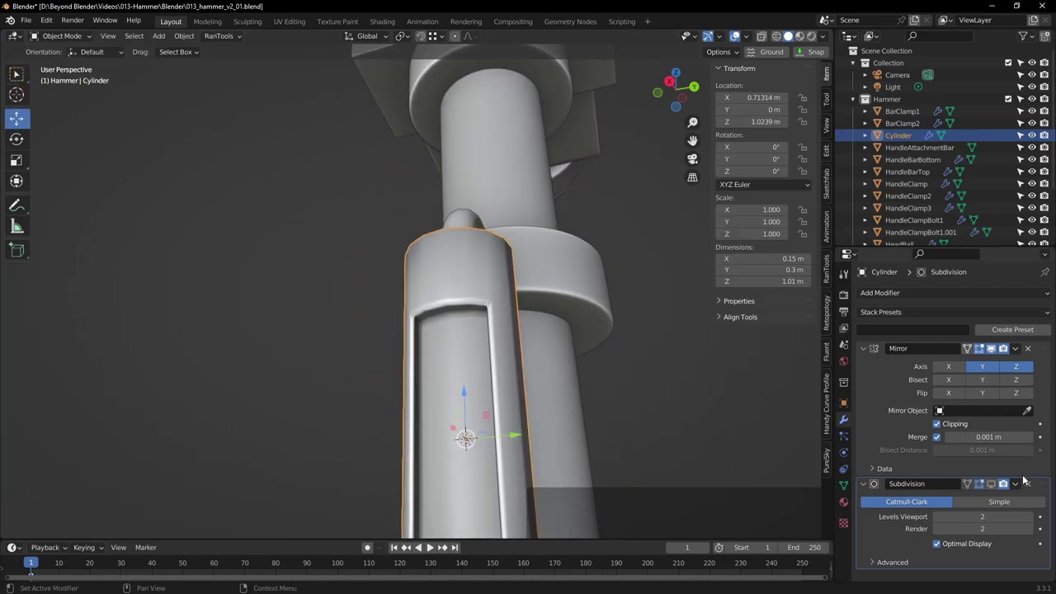
Slide a loop up to the sleeve's top rim, then inspect it smoothed in object mode
left_click(868, 350)
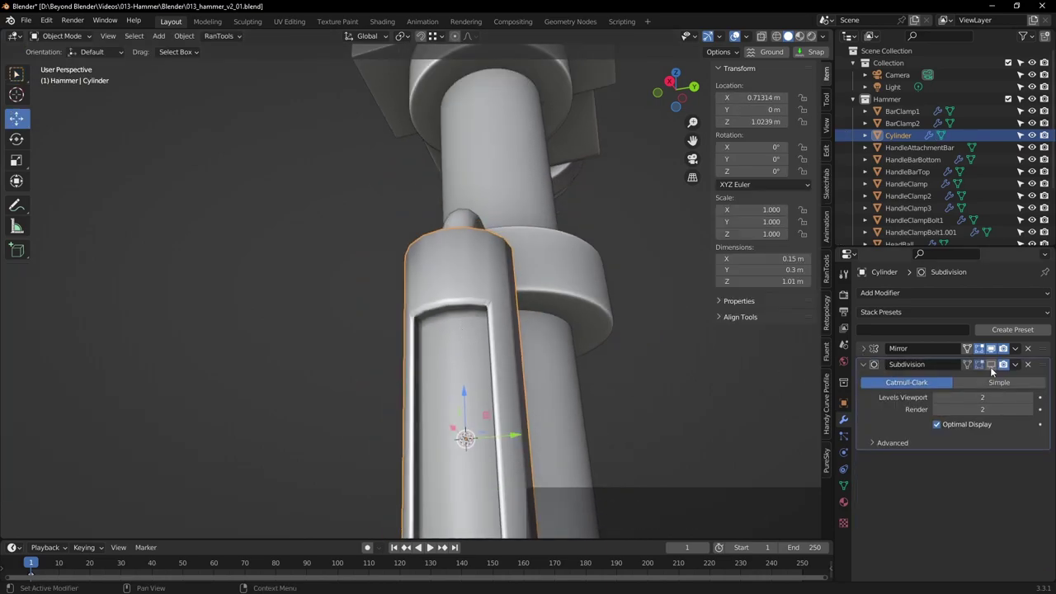
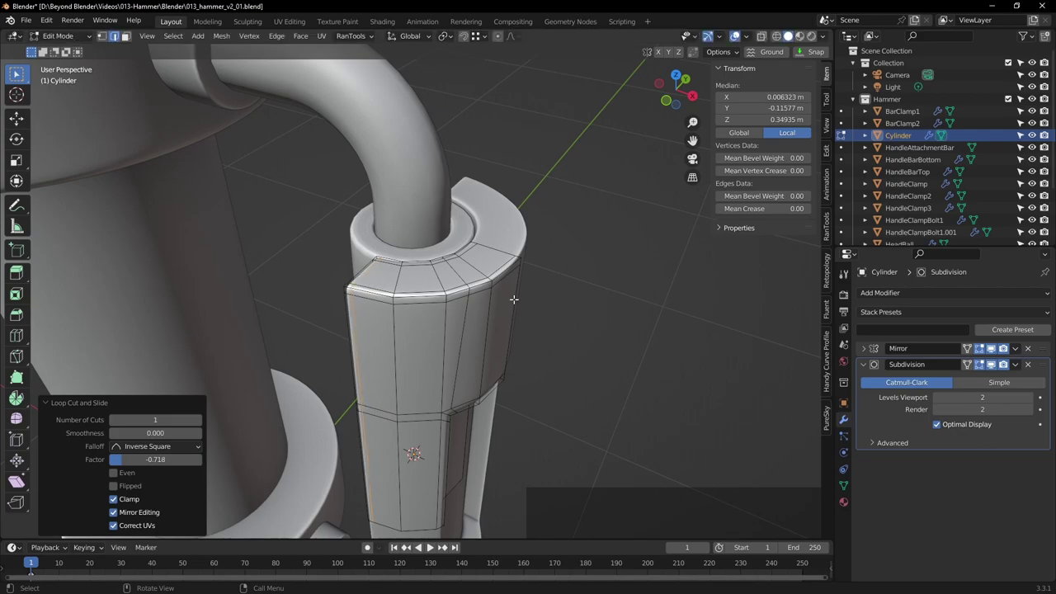
key("Tab")
scroll("down", 3)
left_click(597, 350)
middle_click(618, 369)
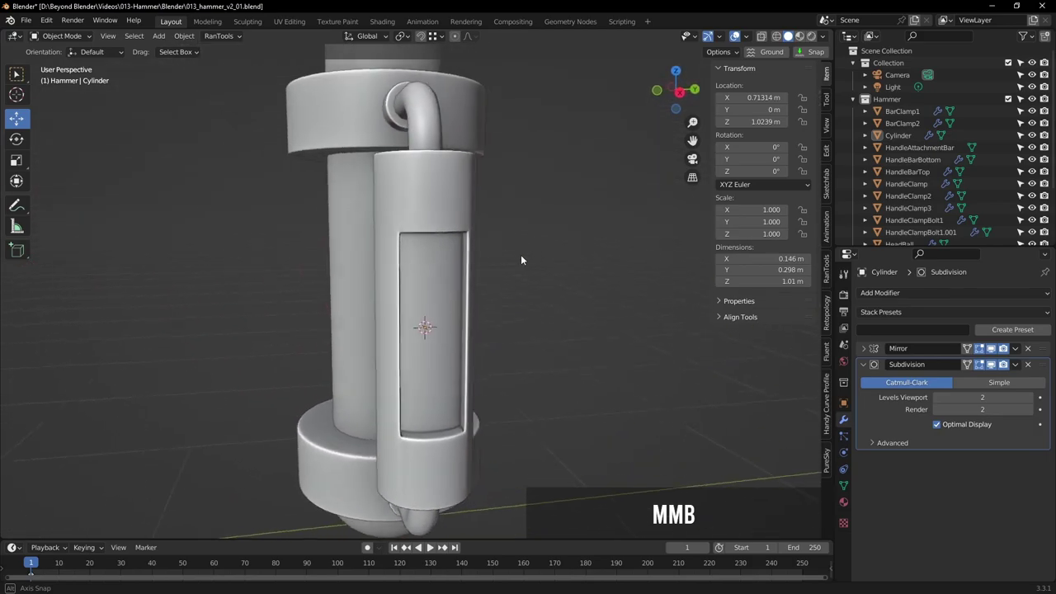
Check the windowed sleeve under the glossy red matcap
middle_click(583, 234)
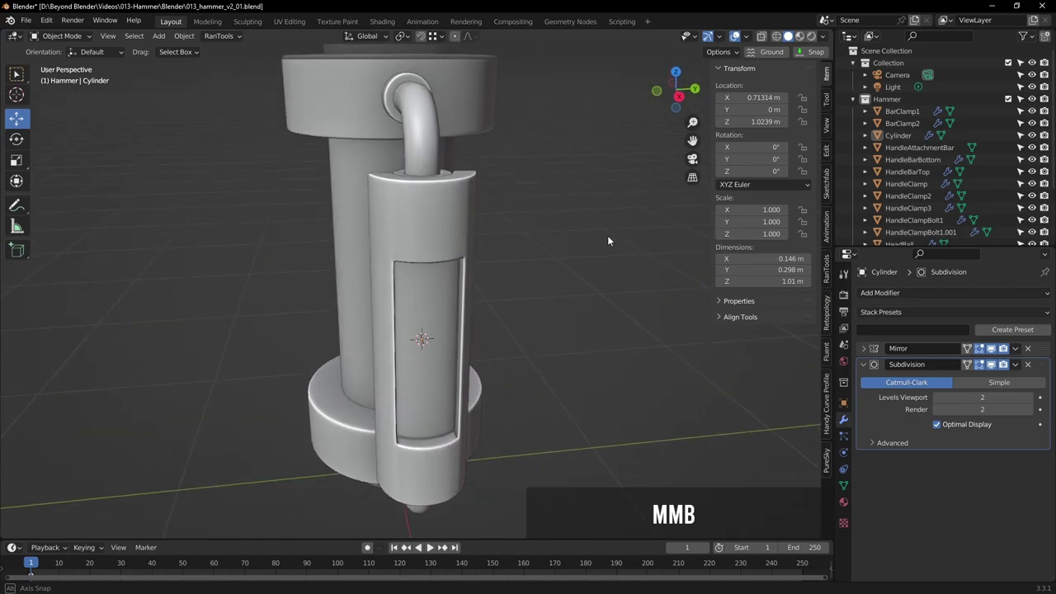
middle_click(571, 239)
left_click(825, 38)
left_click(807, 128)
left_click(813, 97)
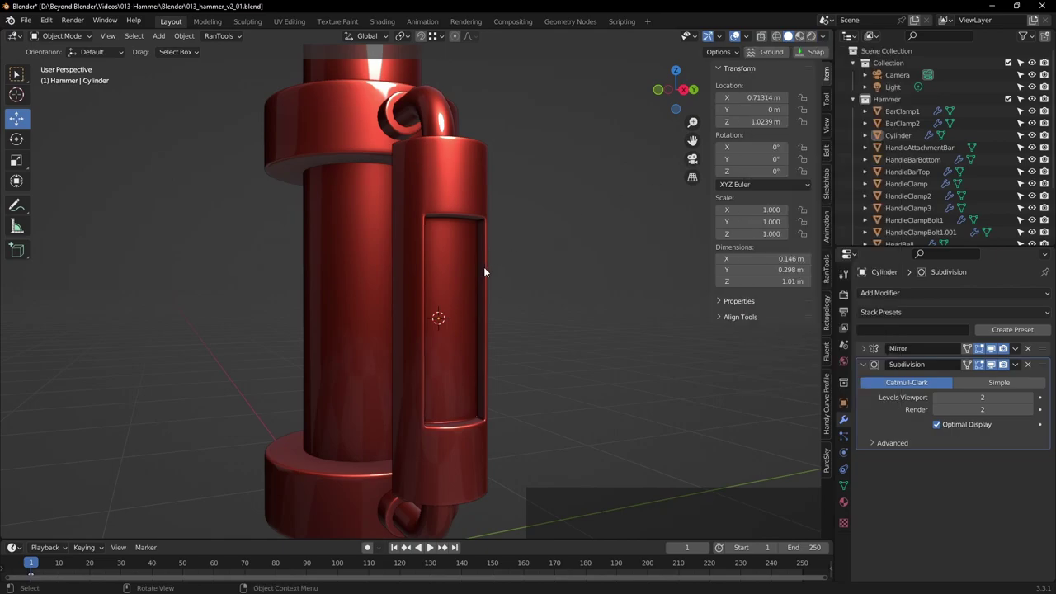
left_click(569, 248)
middle_click(602, 259)
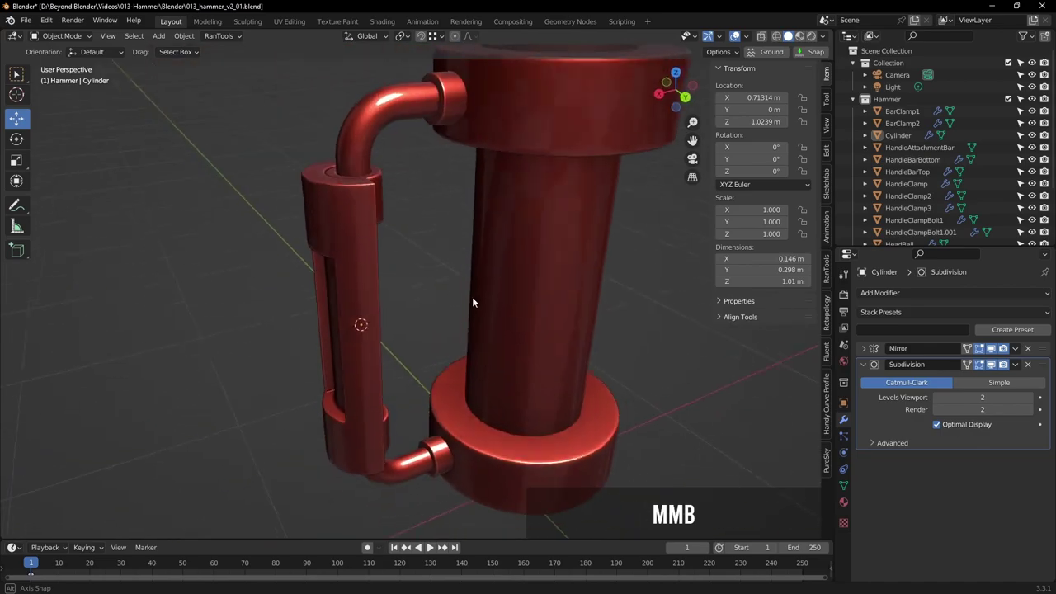
Return the viewport to plain grey studio shading and save the hammer file
left_click(827, 40)
left_click(768, 96)
scroll("down", 3)
middle_click(568, 312)
middle_click(575, 255)
scroll("down", 3)
middle_click(570, 280)
middle_click(589, 245)
key("ctrl+s")
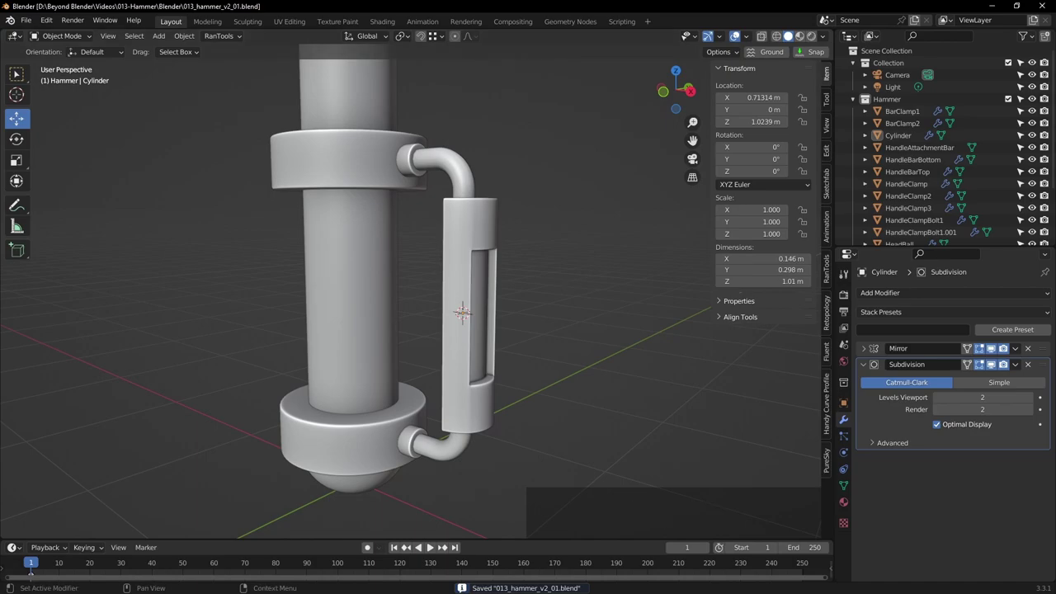
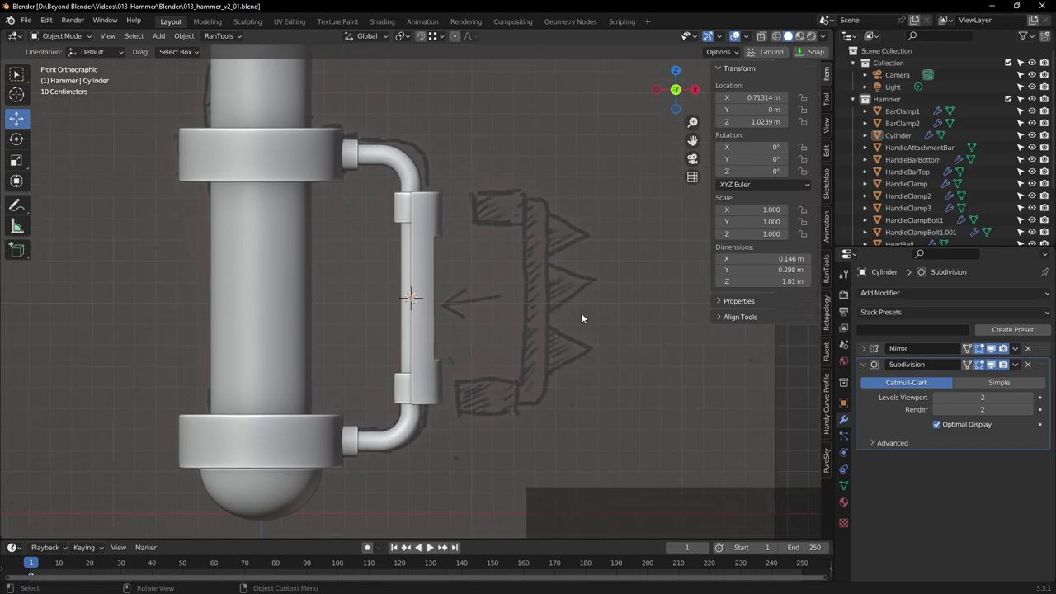
middle_click(583, 327)
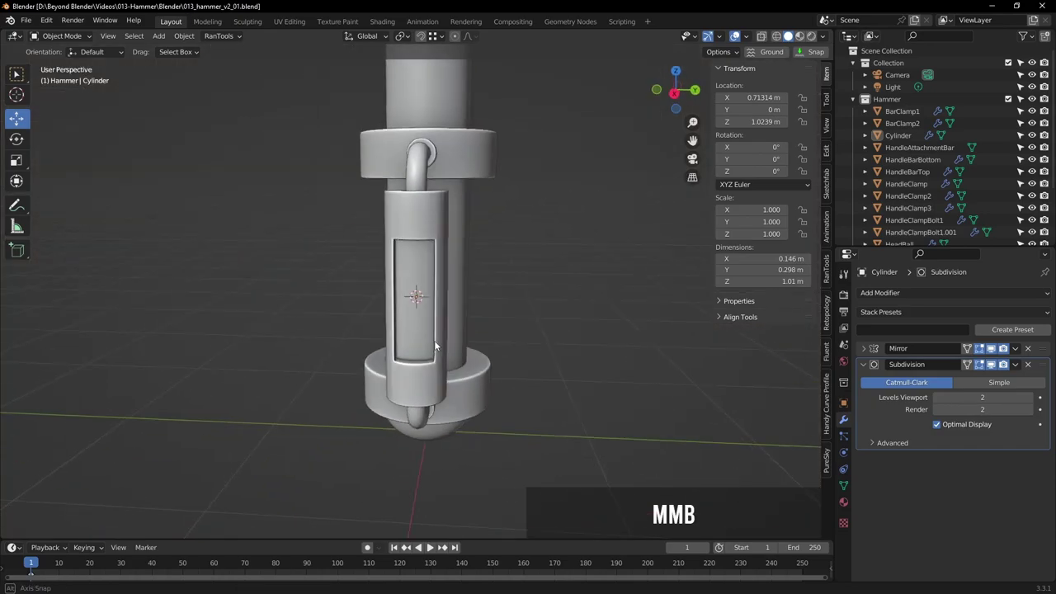
scroll("up", 3)
middle_click(488, 231)
middle_click(476, 200)
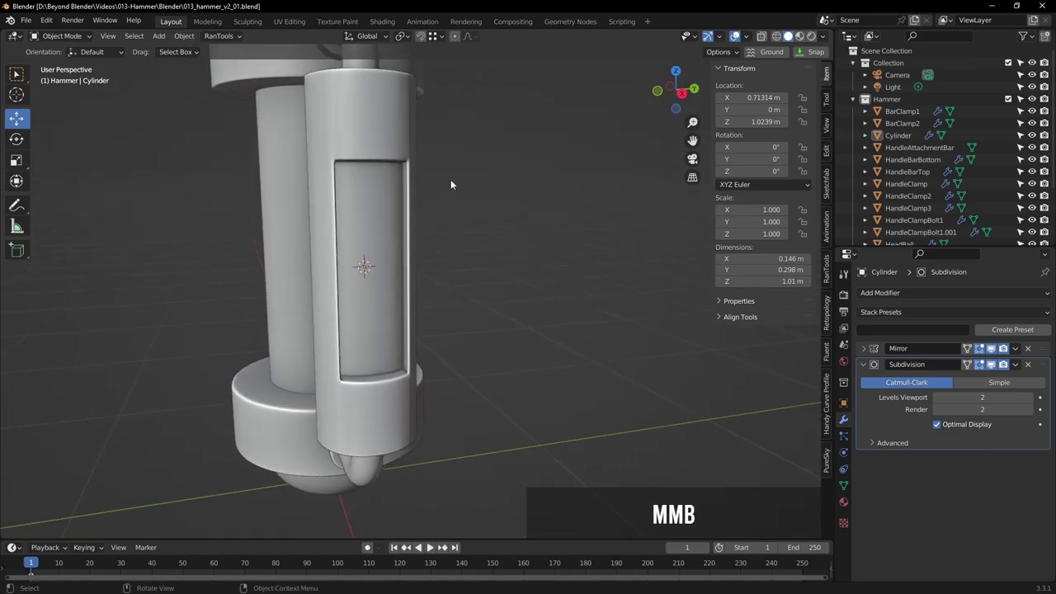
middle_click(495, 249)
Add a new 2 m cube at the 3D cursor
scroll("down", 3)
key("shift+a")
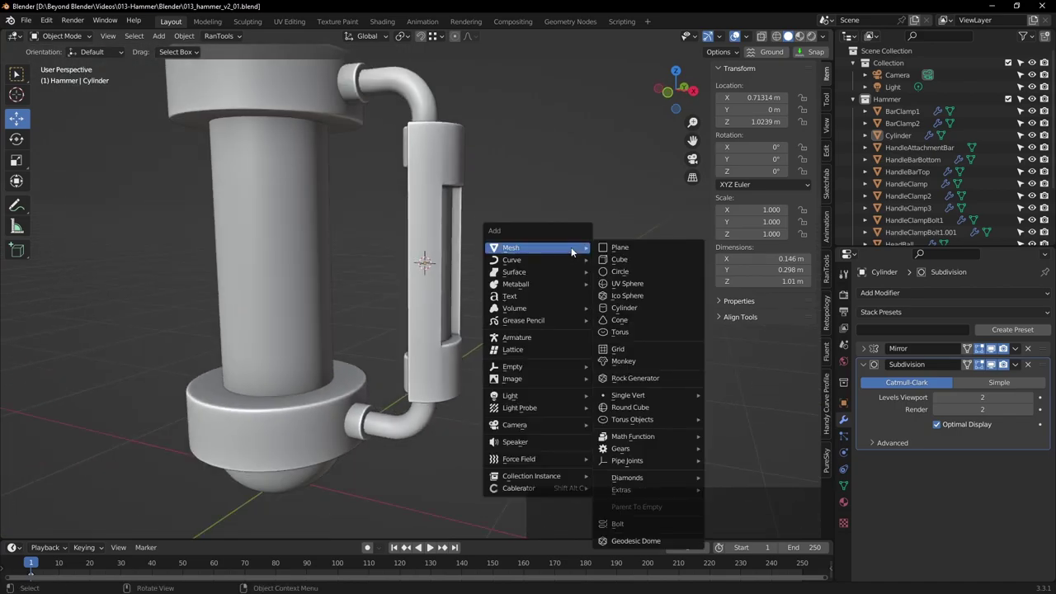
left_click(632, 265)
scroll("down", 3)
scroll("down", 3)
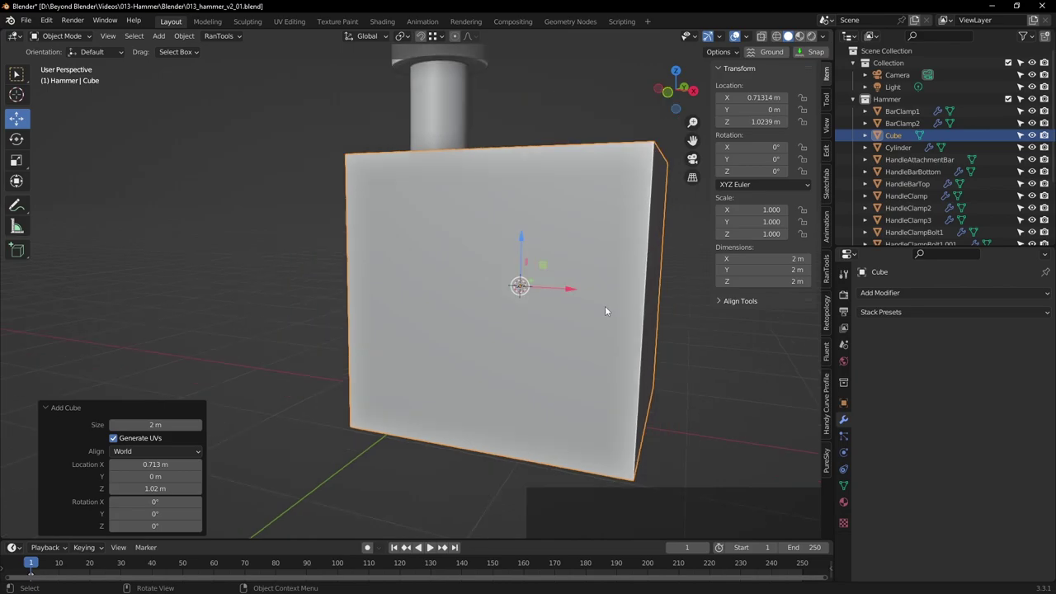
In front X-ray view, slide the cube along X toward the sketched spikes
key("KP_1")
left_click(782, 43)
middle_click(575, 262)
left_click(483, 285)
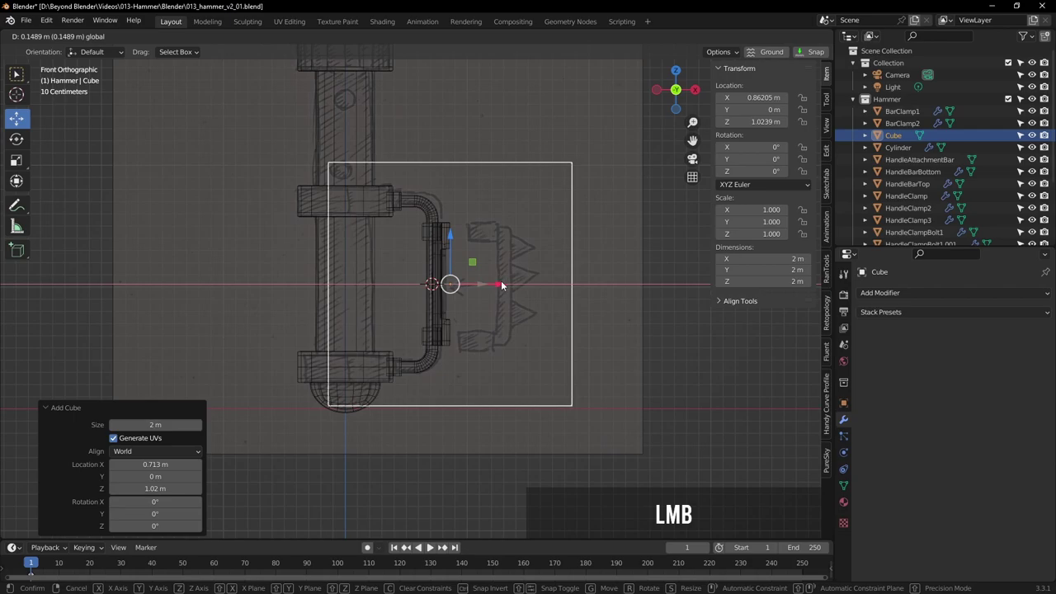
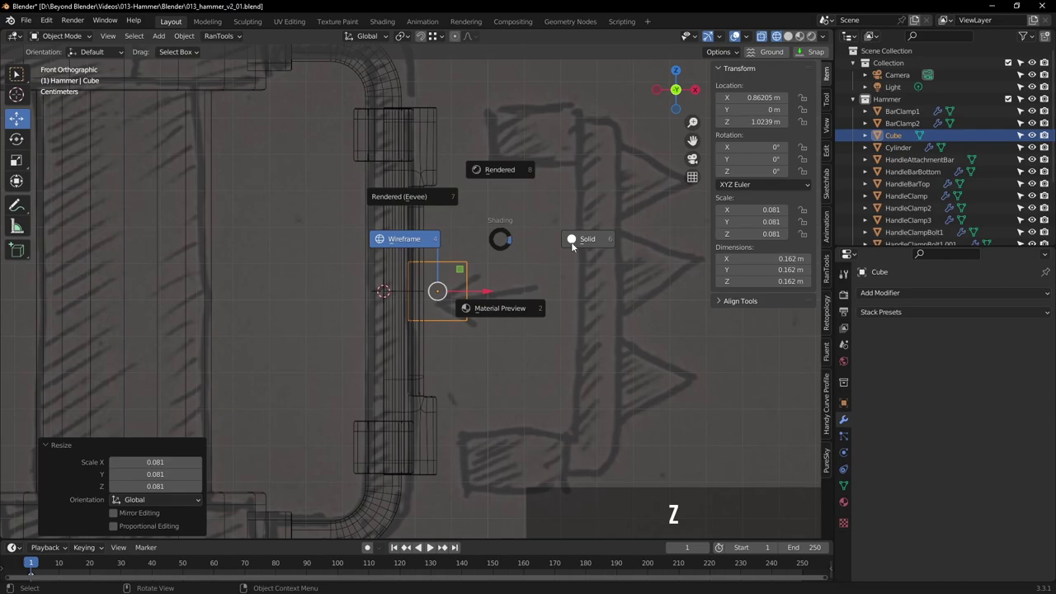
Back in solid shading, raise the 0.162 m cube along Z to the top spike position
left_click(585, 243)
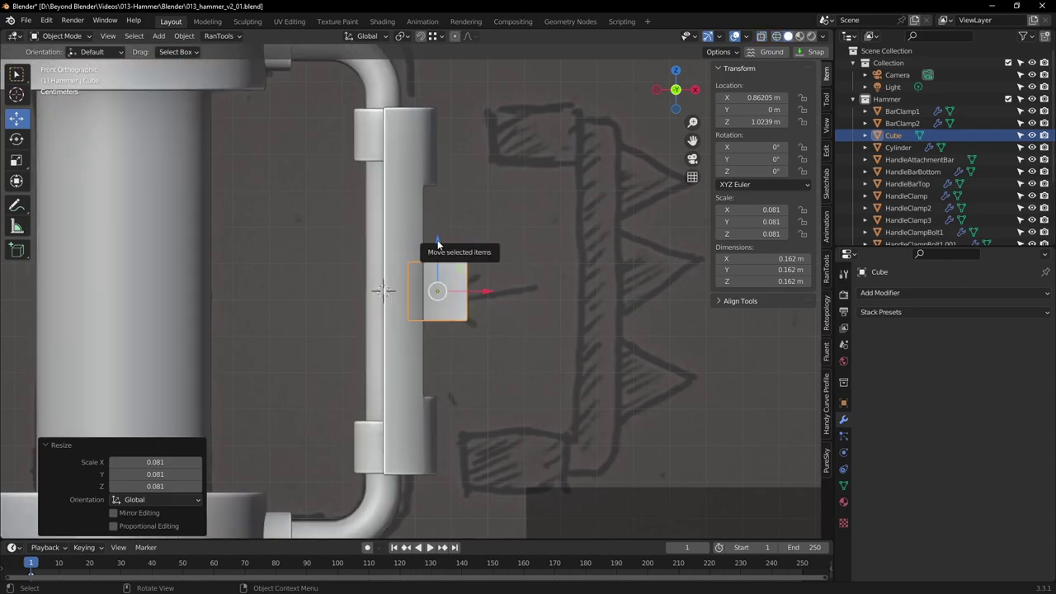
left_click(441, 243)
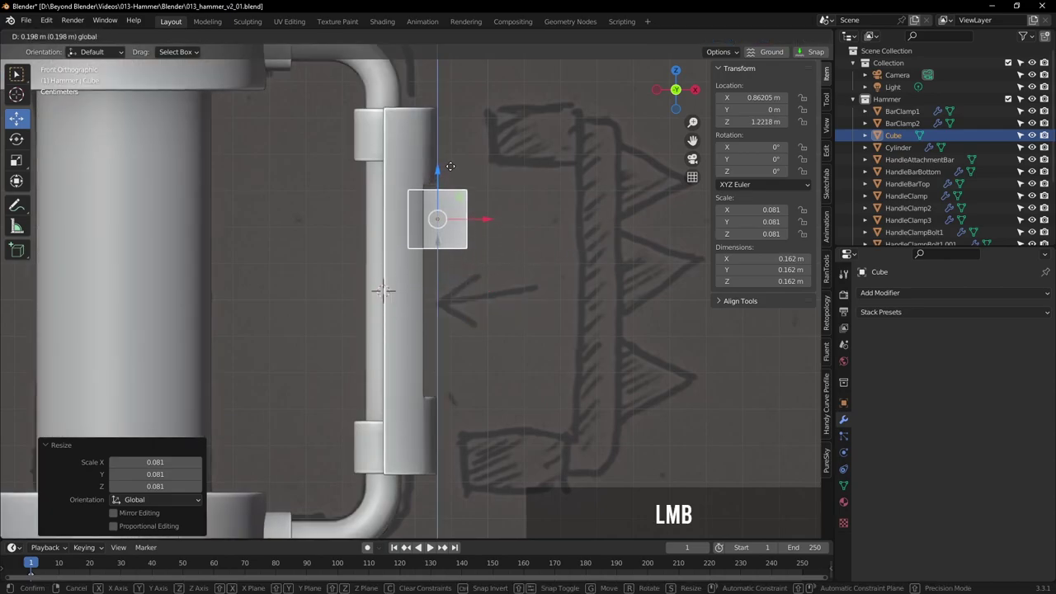
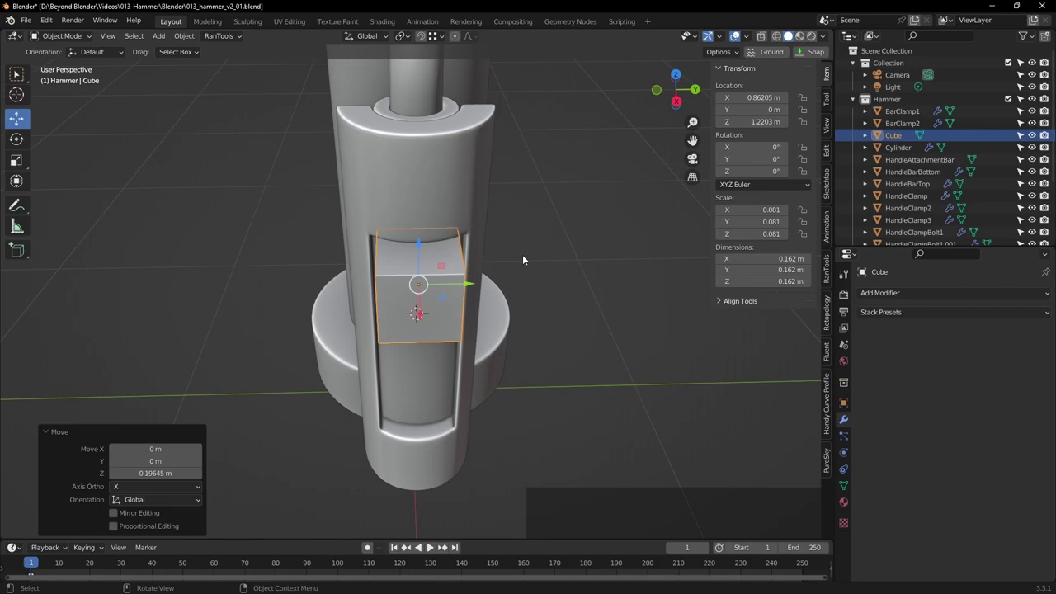
Scale the cube to 1.11 in side view, then slide it outward along X in front view
key("KP_3")
scroll("up", 3)
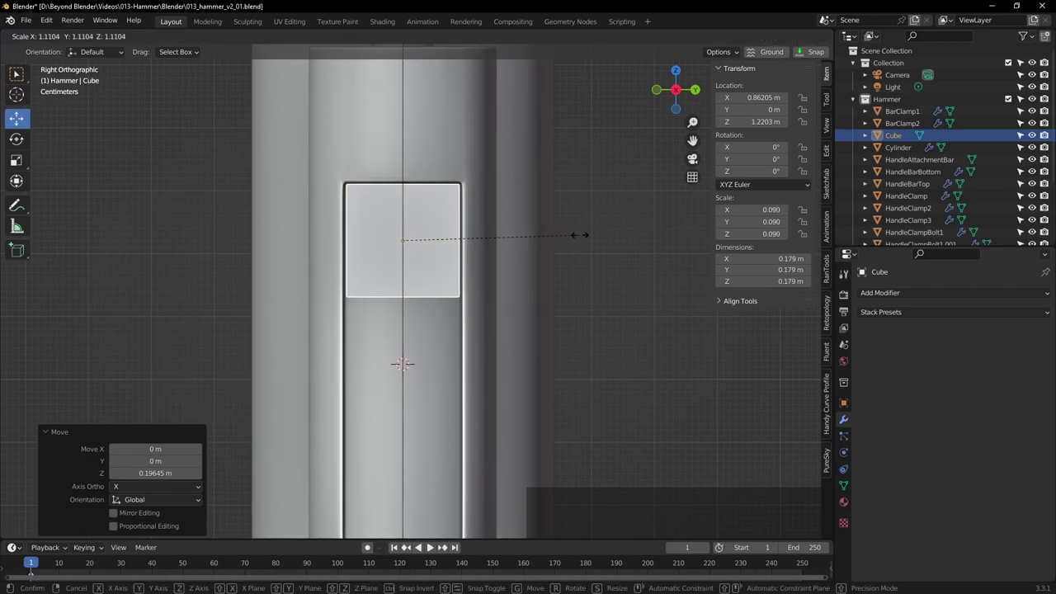
left_click(584, 236)
scroll("down", 3)
middle_click(557, 288)
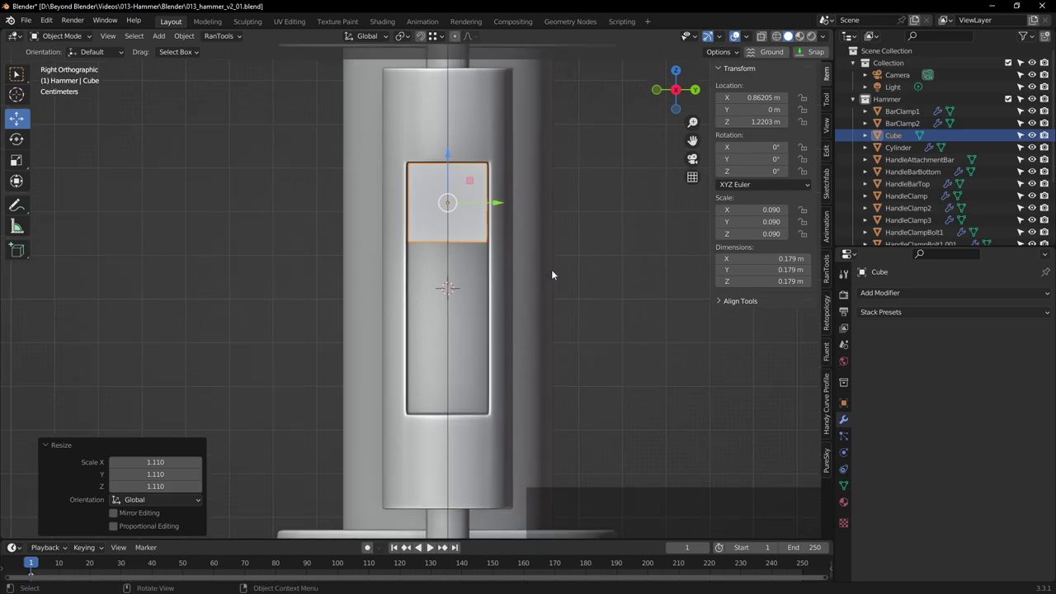
scroll("up", 3)
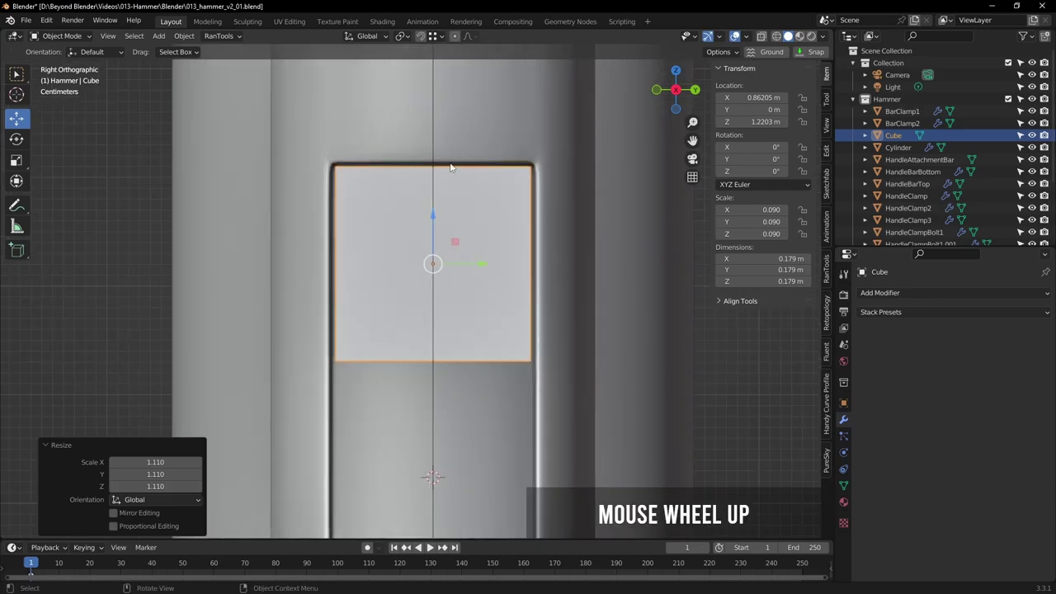
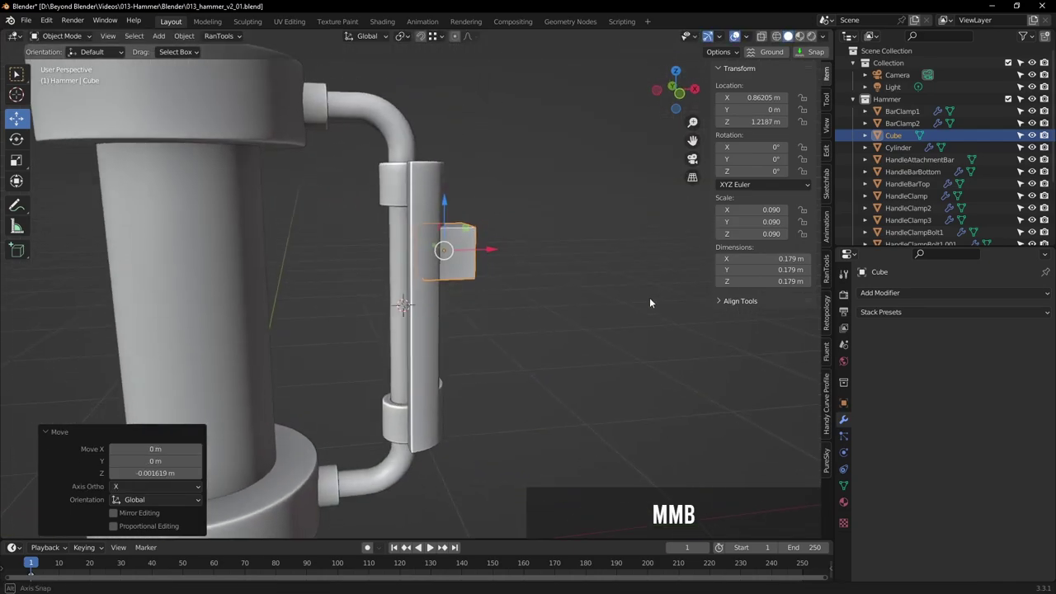
key("KP_1")
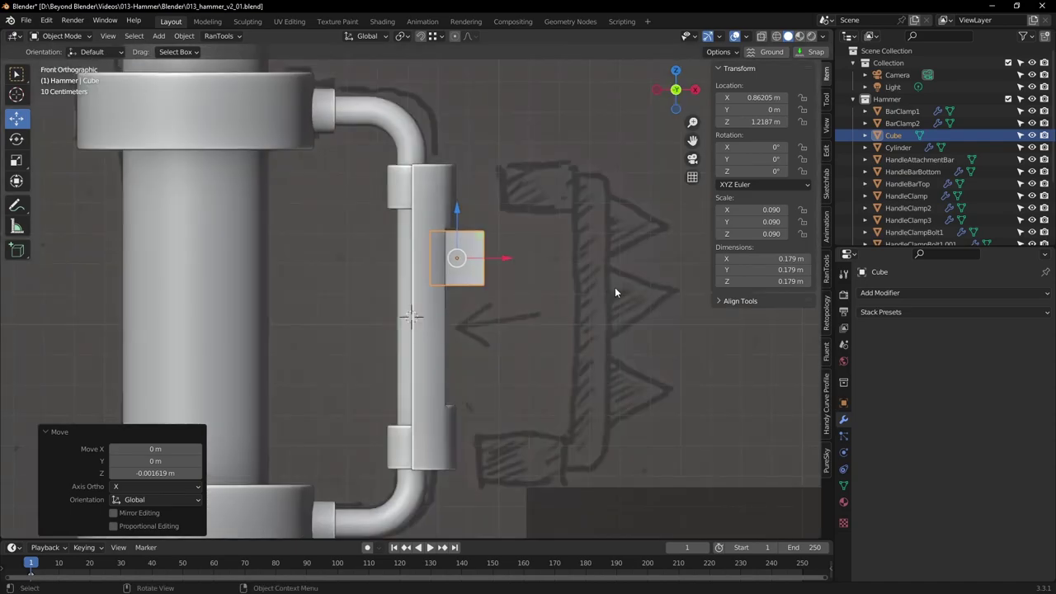
left_click(510, 259)
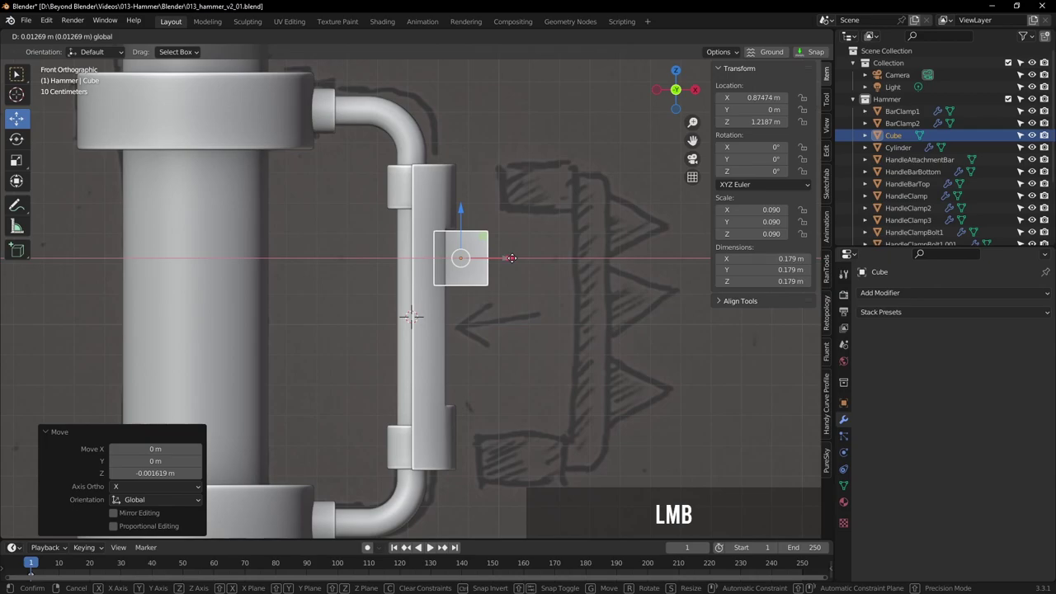
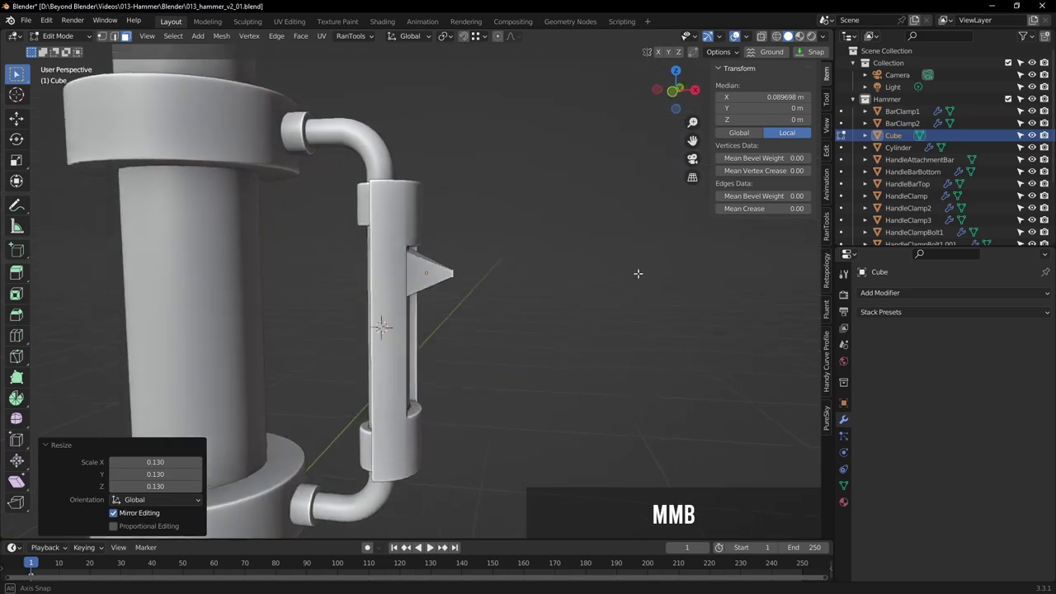
Pinch the cube's outer face into a spike tip pushed about 0.04 m out, back in Object Mode
key("KP_1")
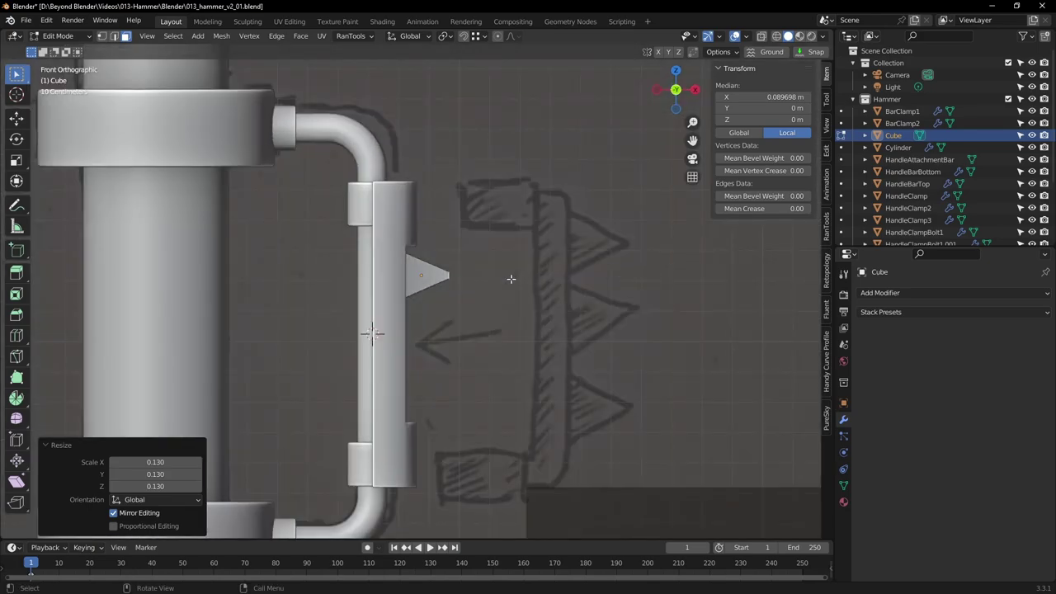
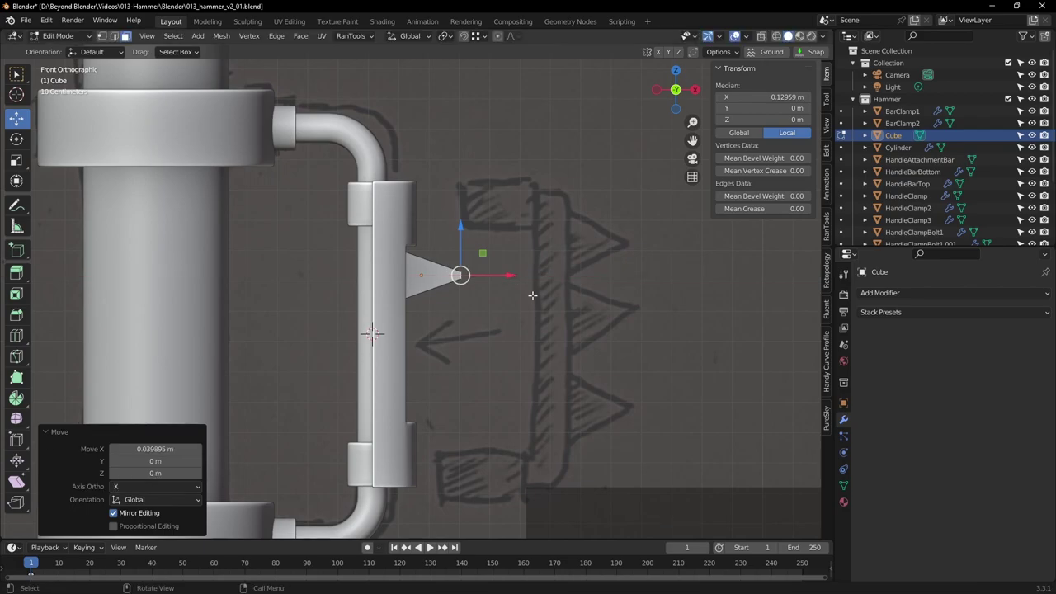
key("Tab")
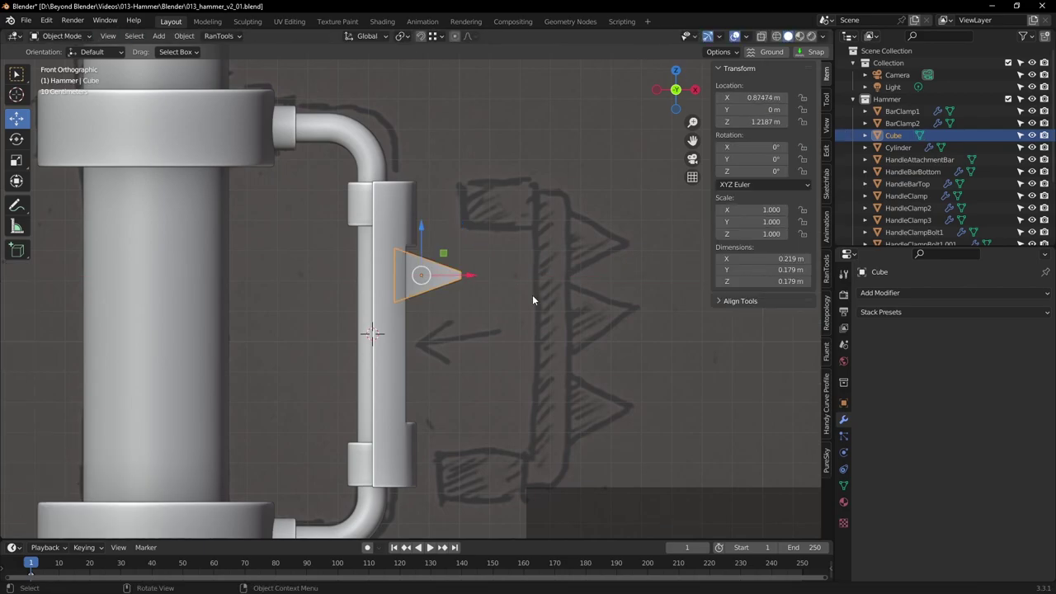
With X-ray on, push the spike outward along X to match the sketch
left_click(456, 301)
scroll("up", 3)
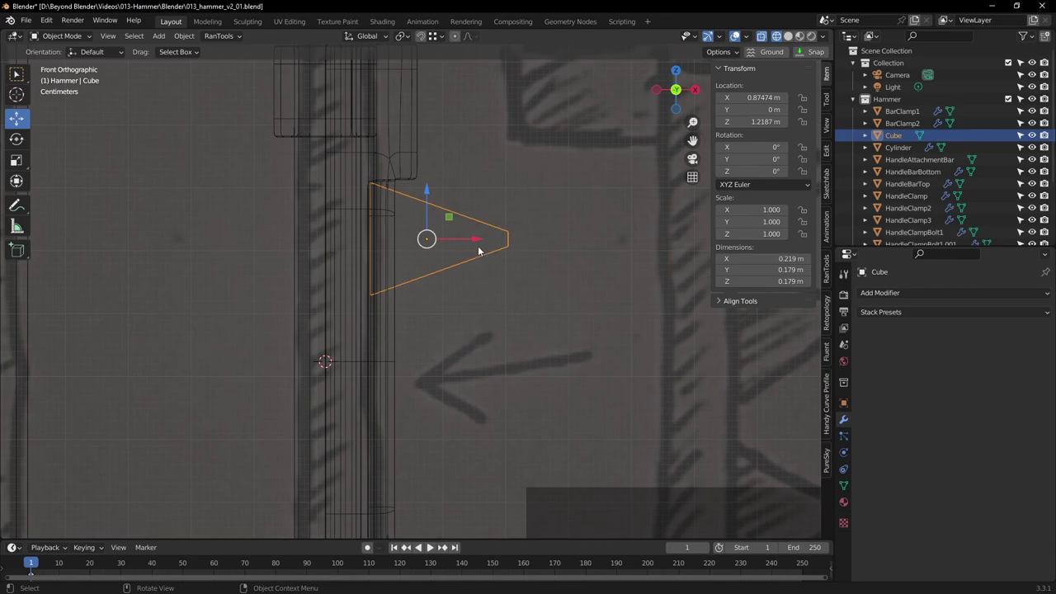
left_click(481, 245)
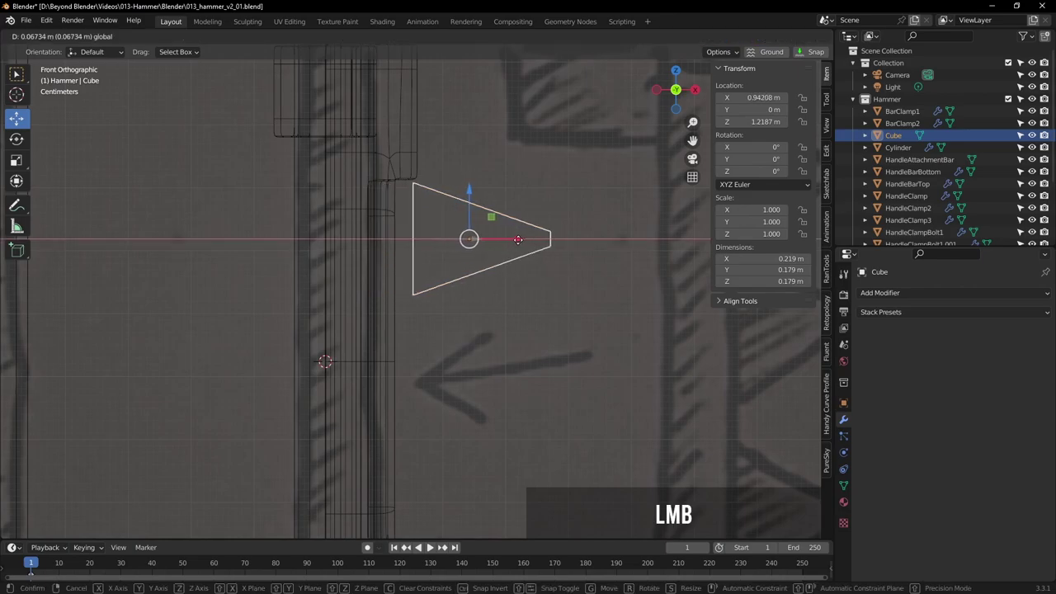
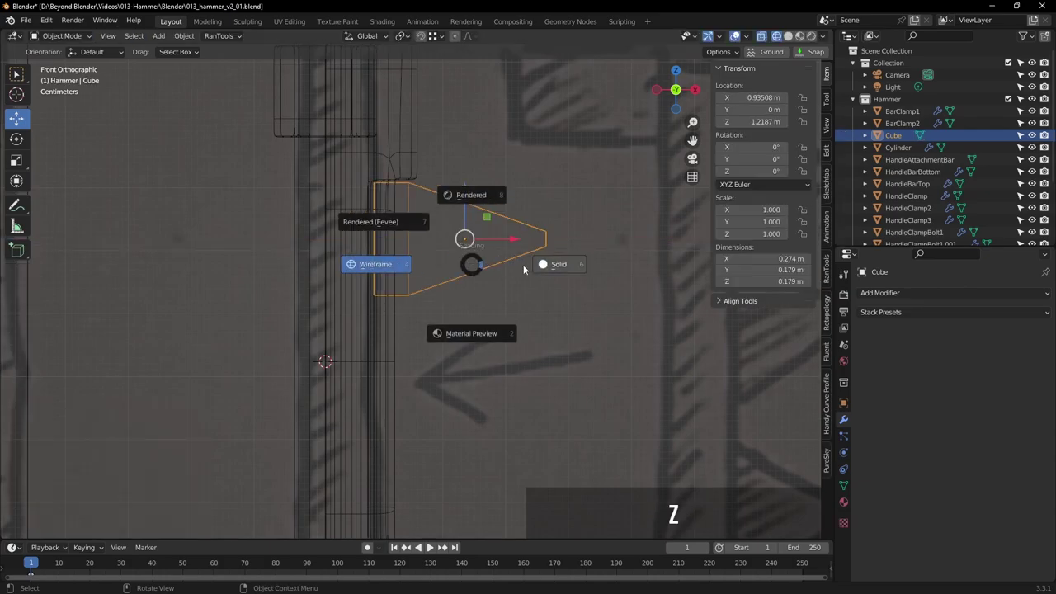
Return to solid shading, inspect the spike from several angles and select it
left_click(538, 271)
middle_click(586, 187)
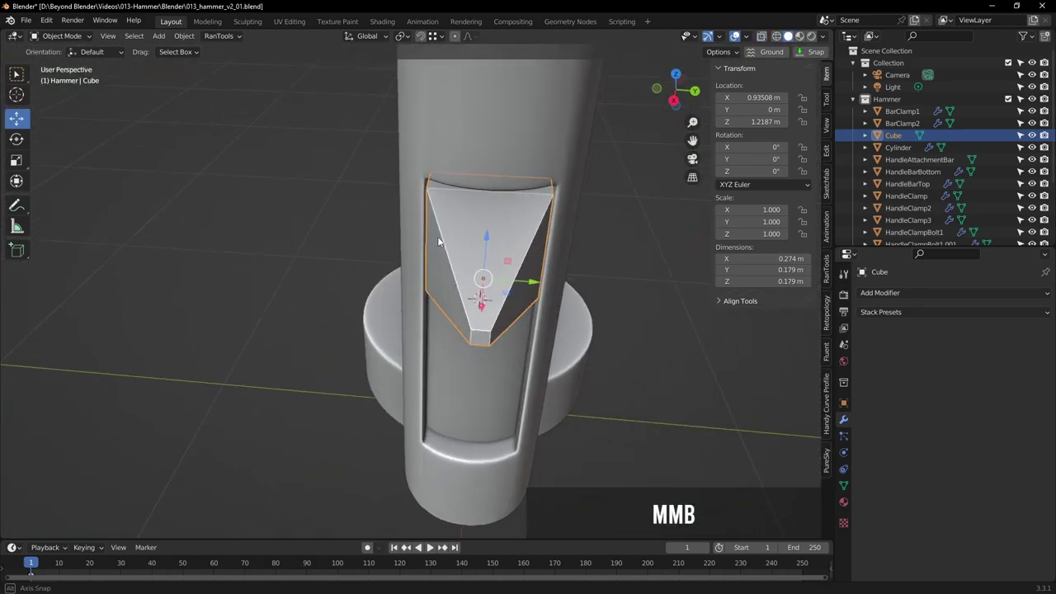
scroll("down", 3)
middle_click(567, 236)
middle_click(633, 198)
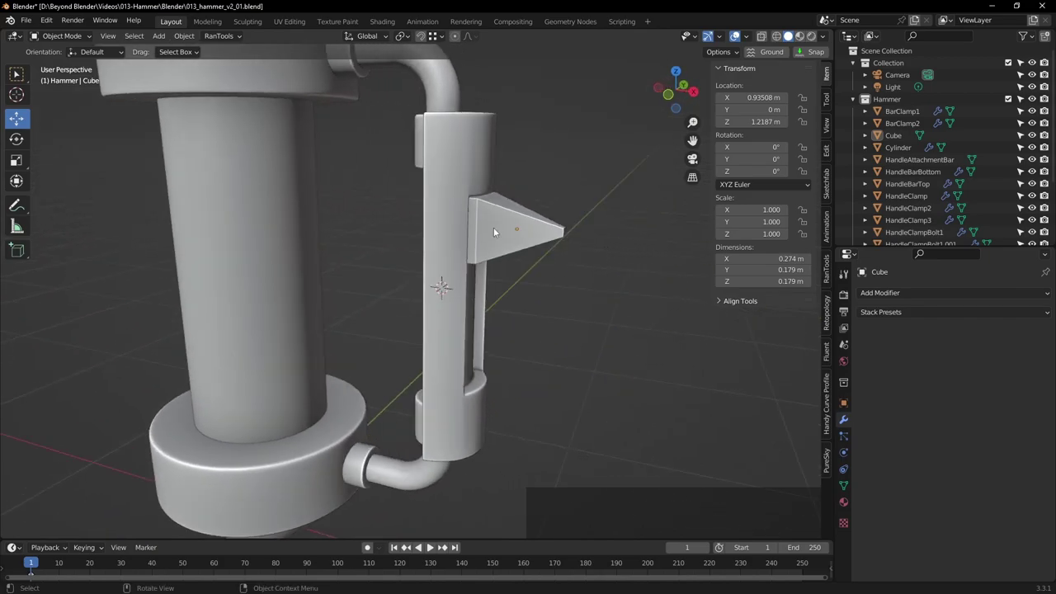
left_click(499, 230)
middle_click(582, 244)
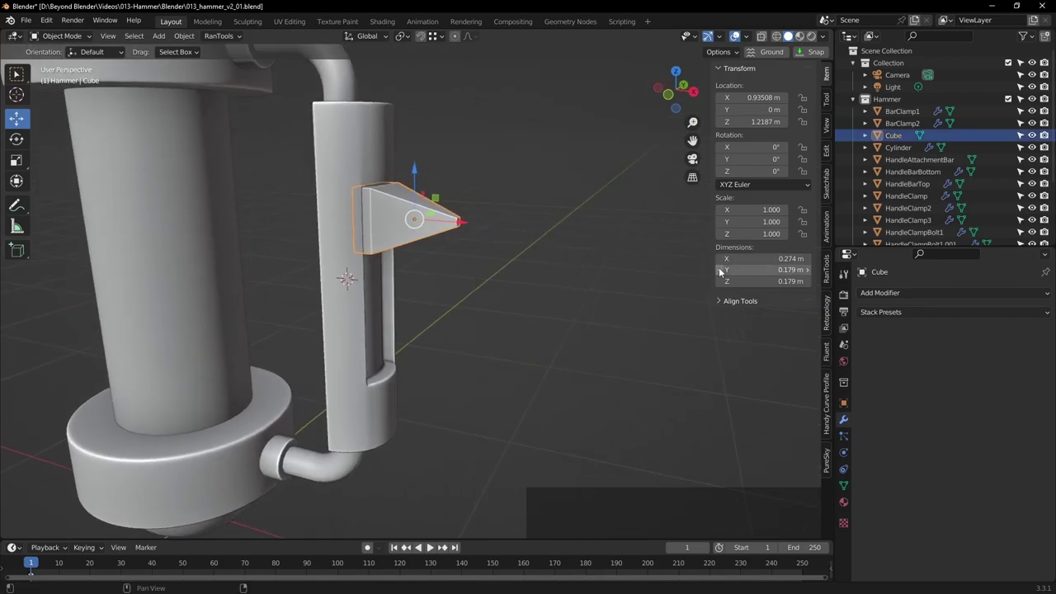
left_click(884, 292)
Add an Array modifier with Count 3, Relative Offset X 0 and Z about -1.03
left_click(805, 329)
middle_click(535, 294)
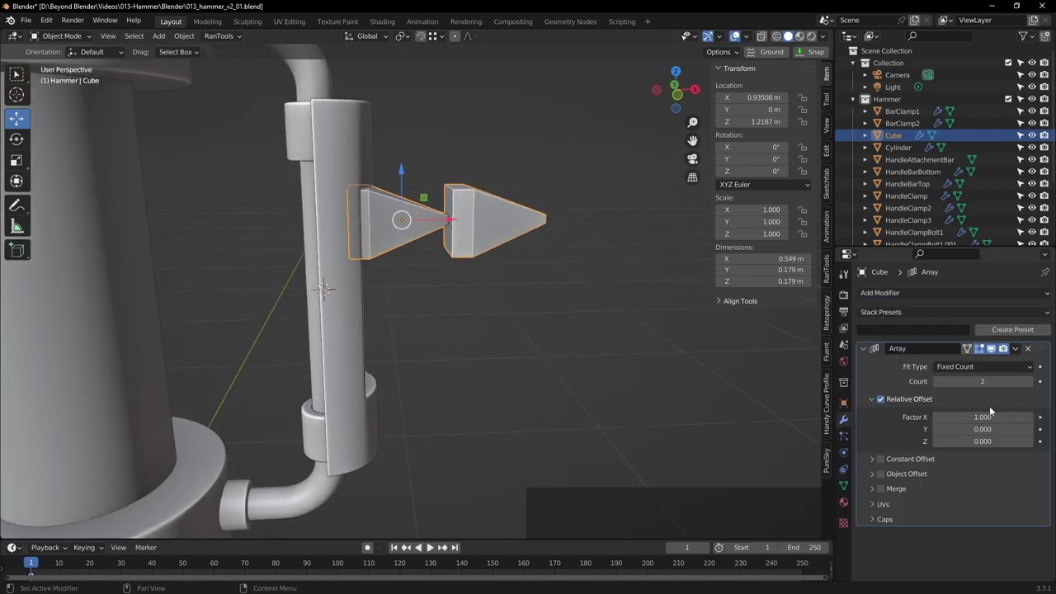
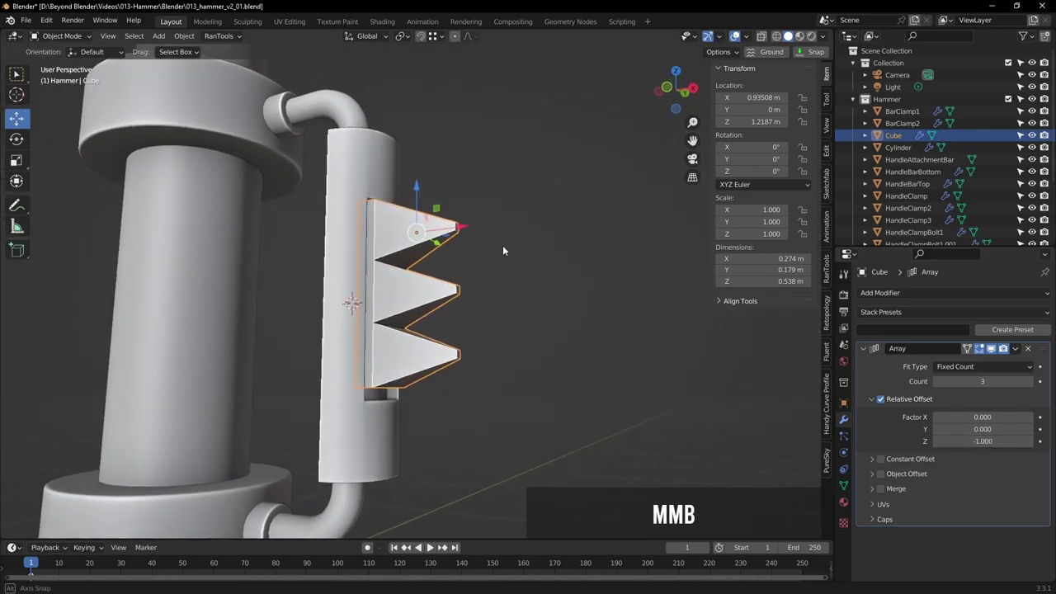
scroll("up", 3)
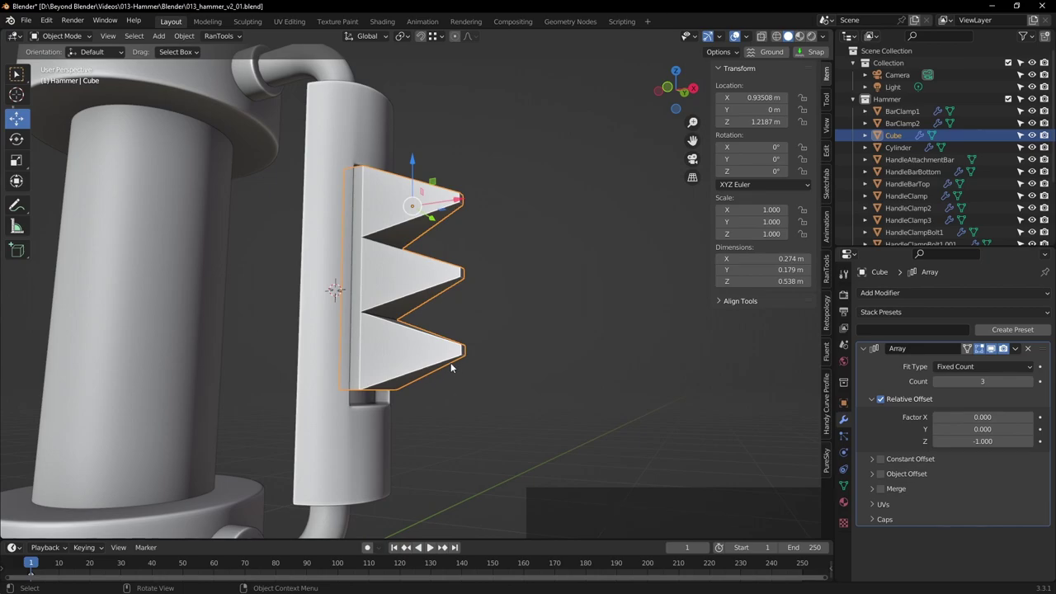
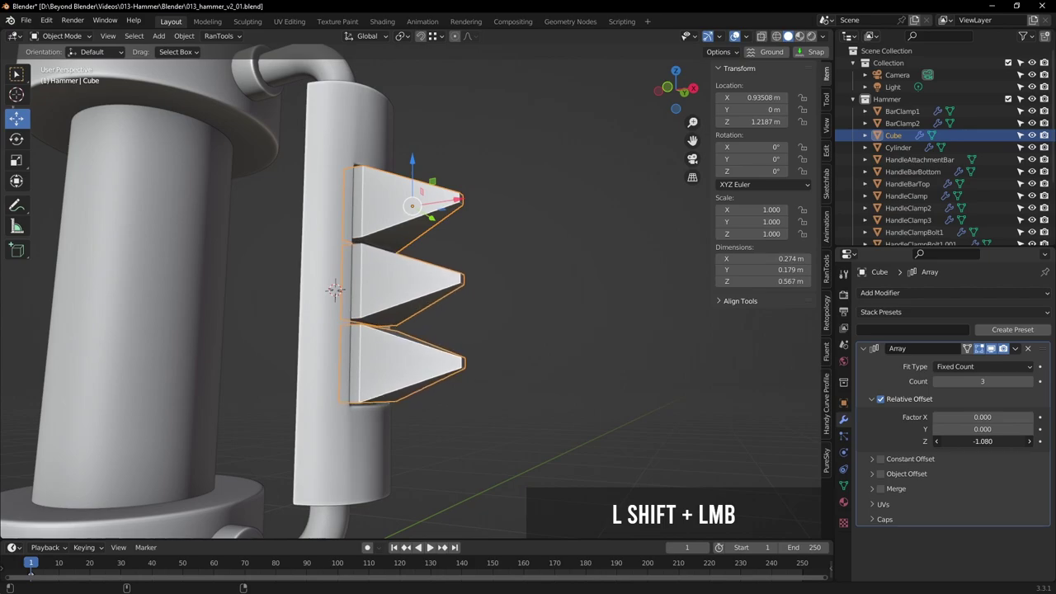
middle_click(577, 356)
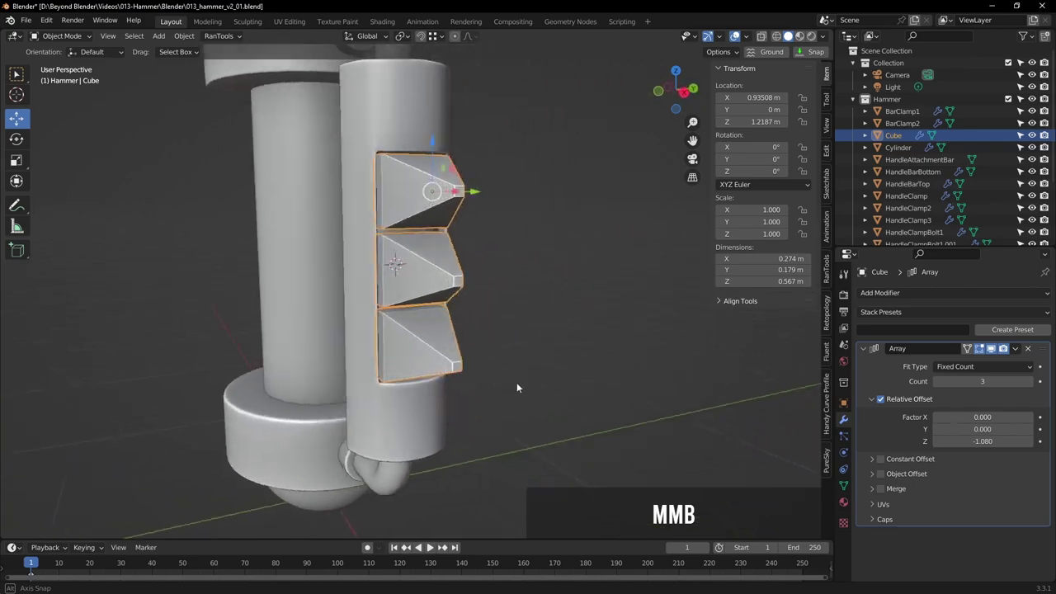
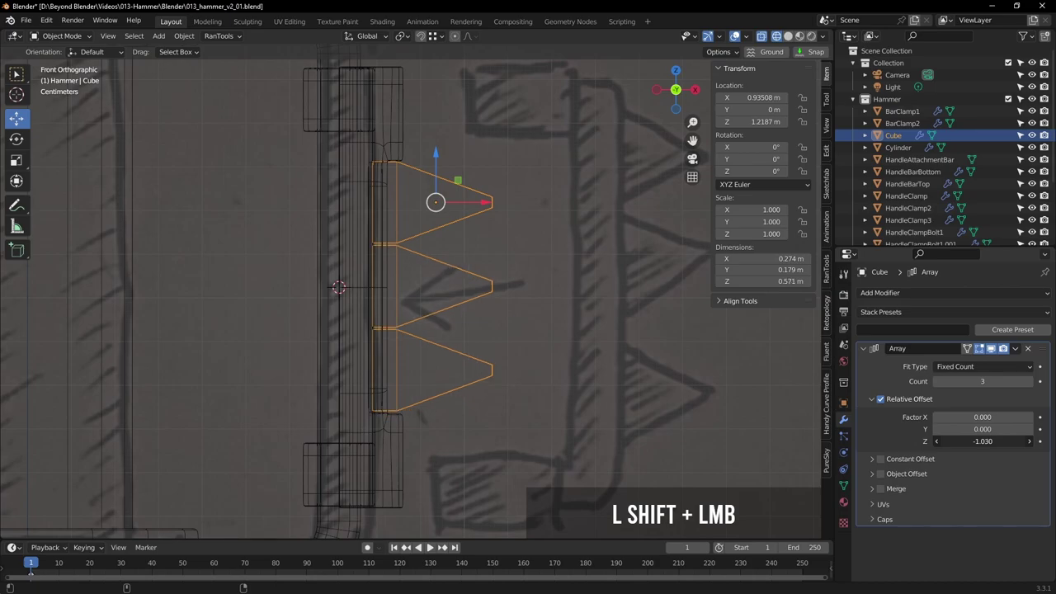
Lower the spike column slightly along Z and tighten Relative Offset Z to -1.020
scroll("up", 3)
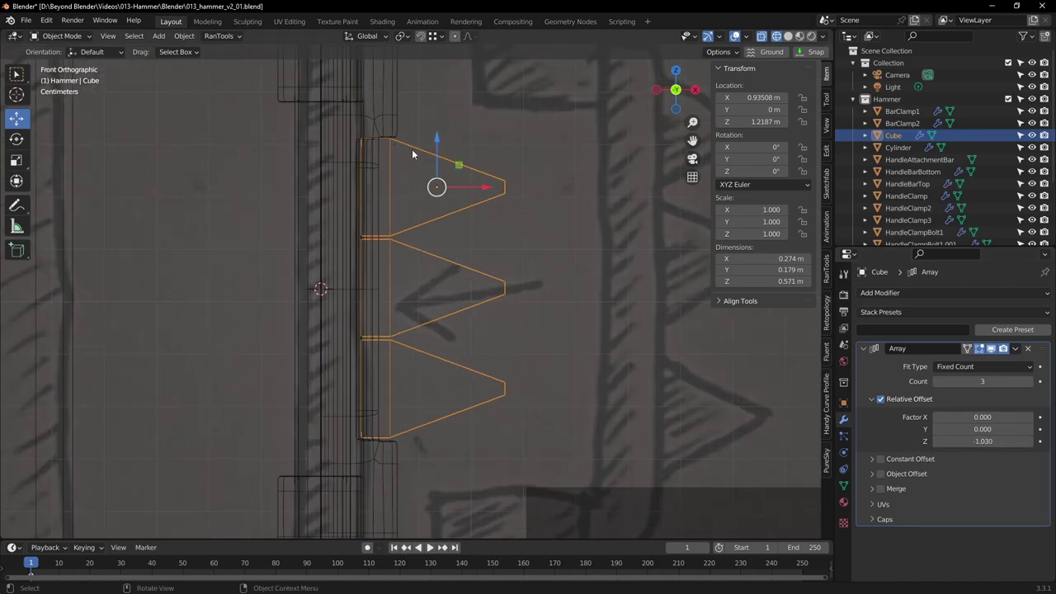
left_click(440, 140)
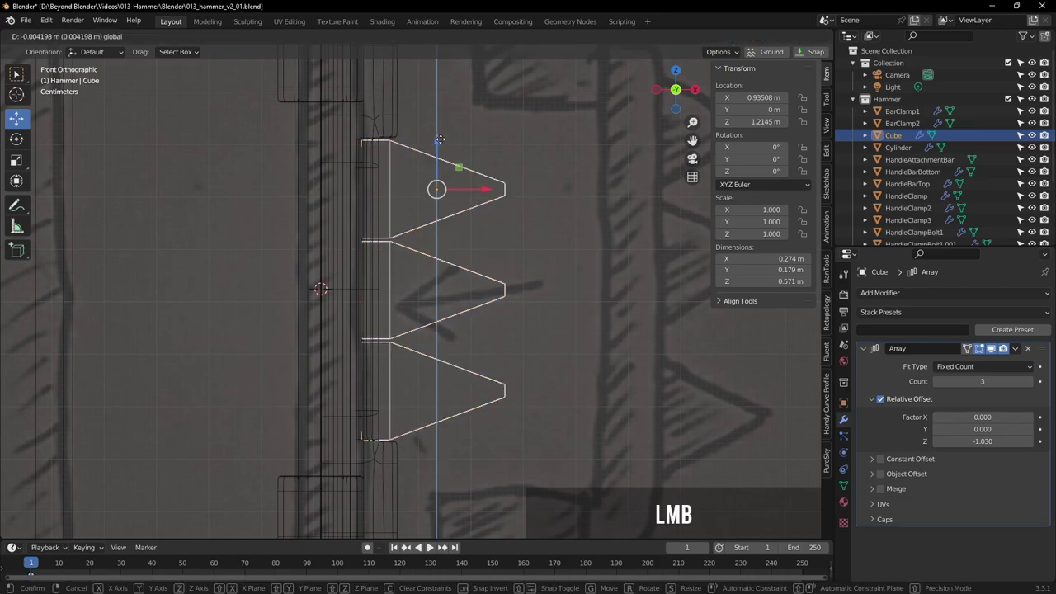
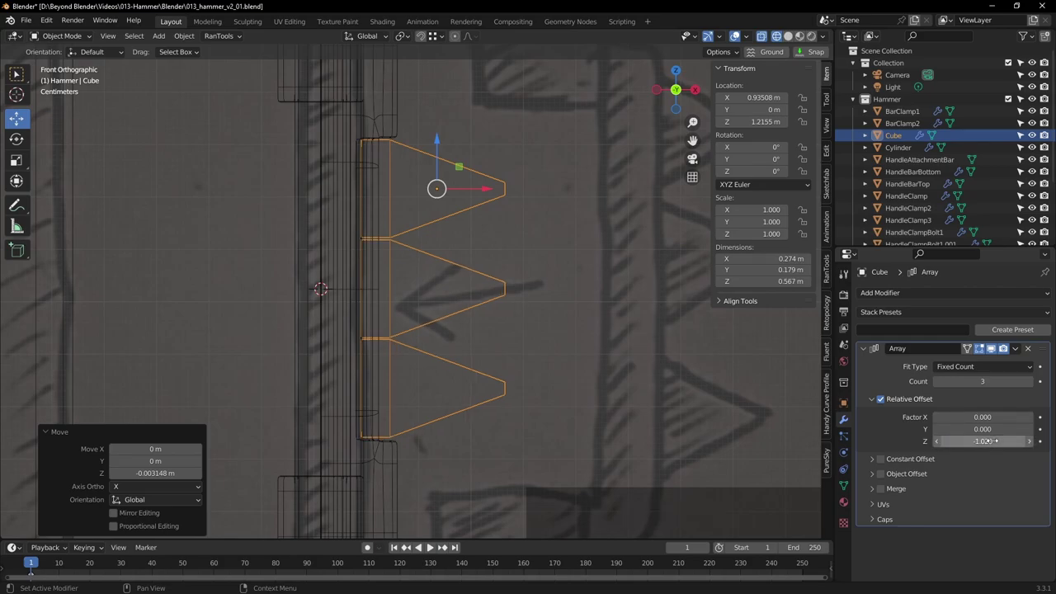
scroll("up", 3)
middle_click(498, 204)
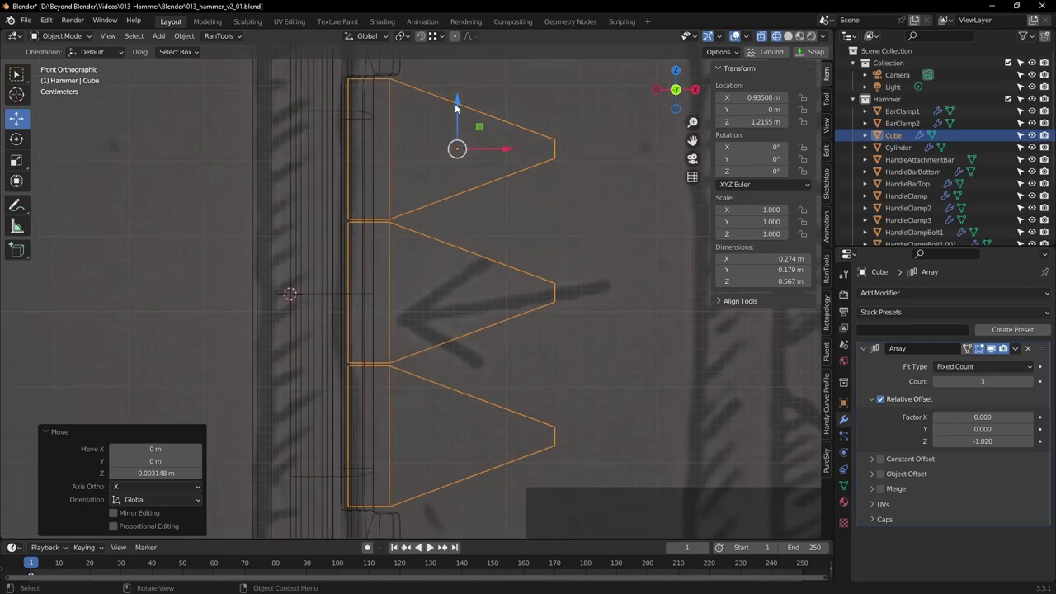
double_click(460, 102)
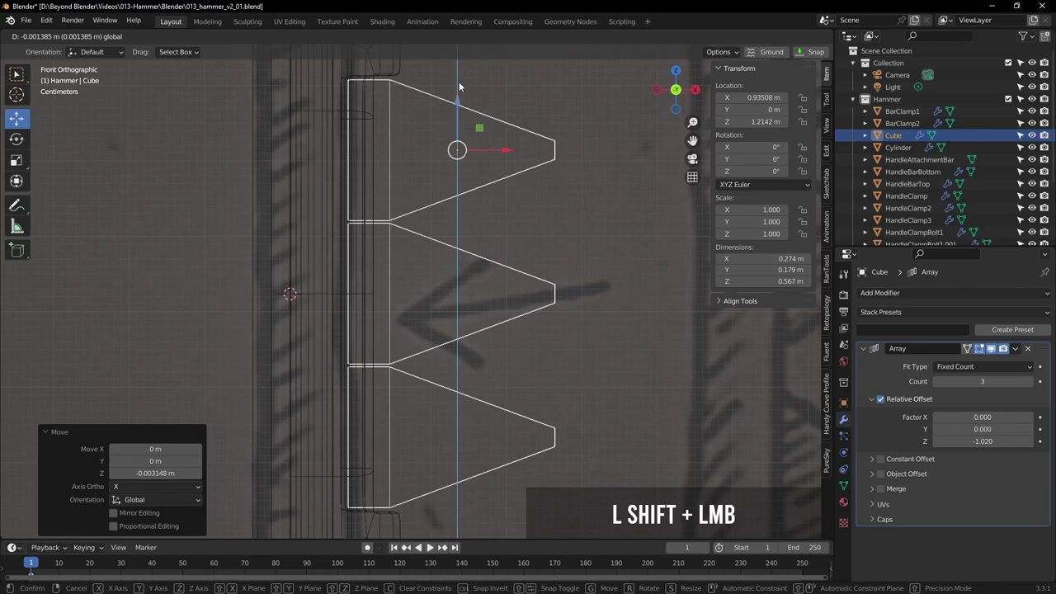
scroll("down", 3)
left_click(609, 260)
Orbit around the handle to inspect the three spikes from several angles
scroll("down", 3)
left_click(641, 276)
middle_click(655, 288)
middle_click(606, 298)
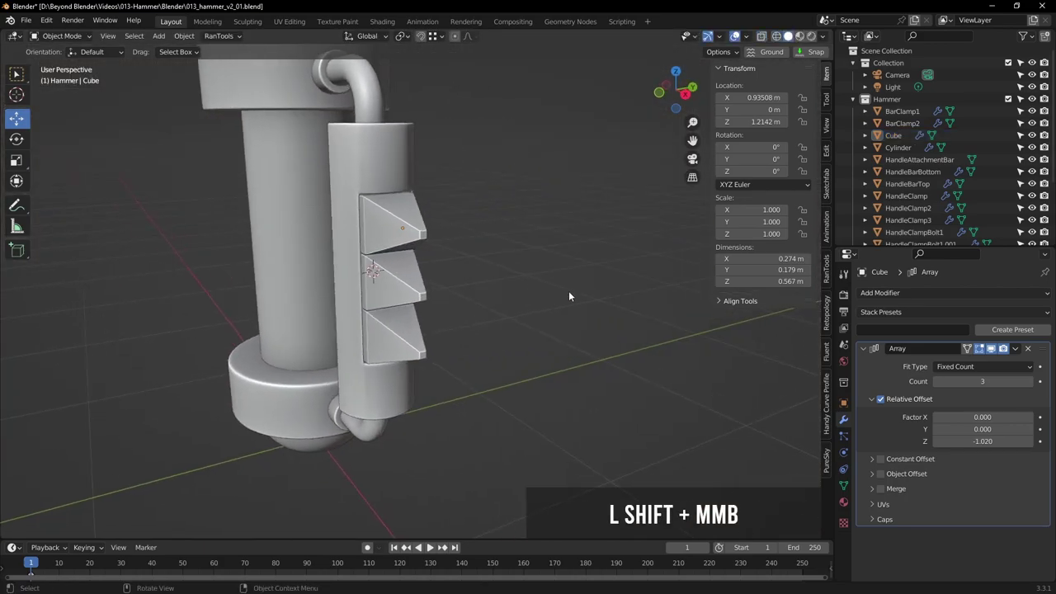
middle_click(568, 293)
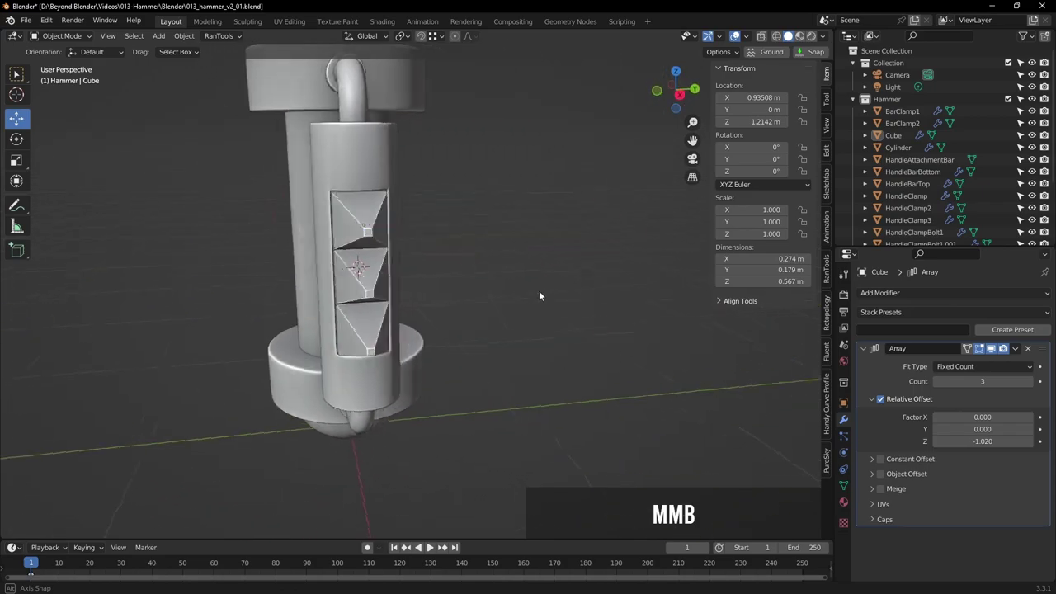
scroll("down", 3)
middle_click(611, 295)
left_click(525, 281)
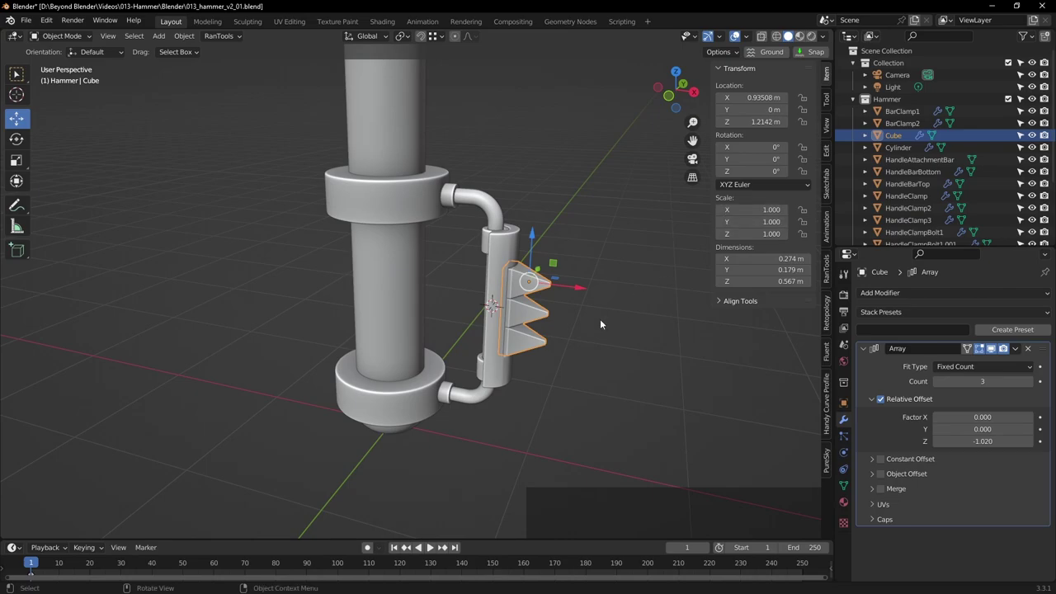
left_click(615, 344)
middle_click(593, 351)
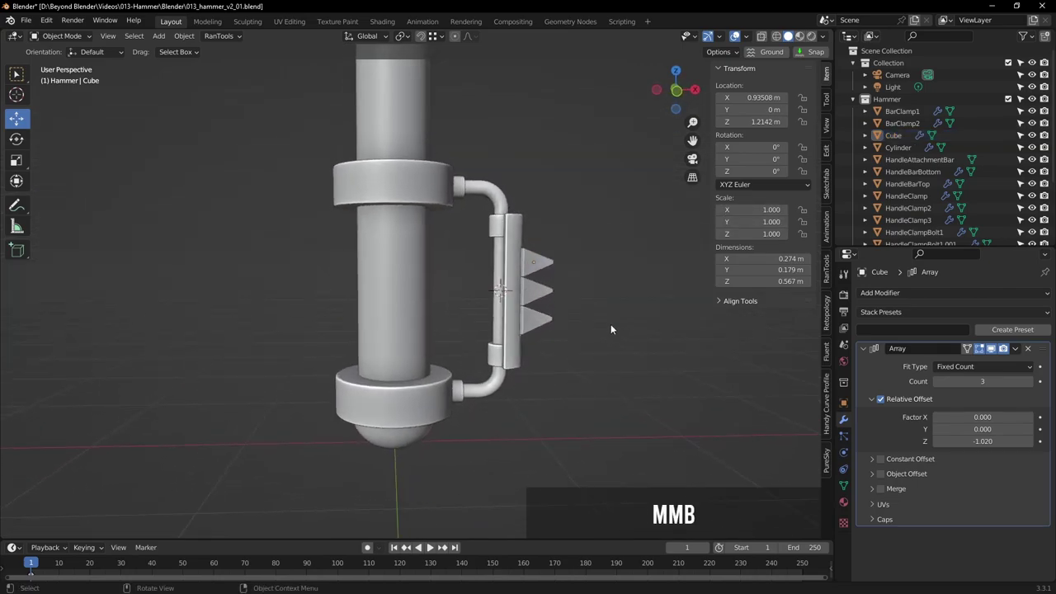
scroll("down", 3)
middle_click(609, 284)
middle_click(588, 322)
scroll("up", 3)
Save the hammer file, reselect the spike Cube and collapse the Array modifier panel
key("ctrl+s")
middle_click(509, 336)
middle_click(541, 237)
left_click(421, 239)
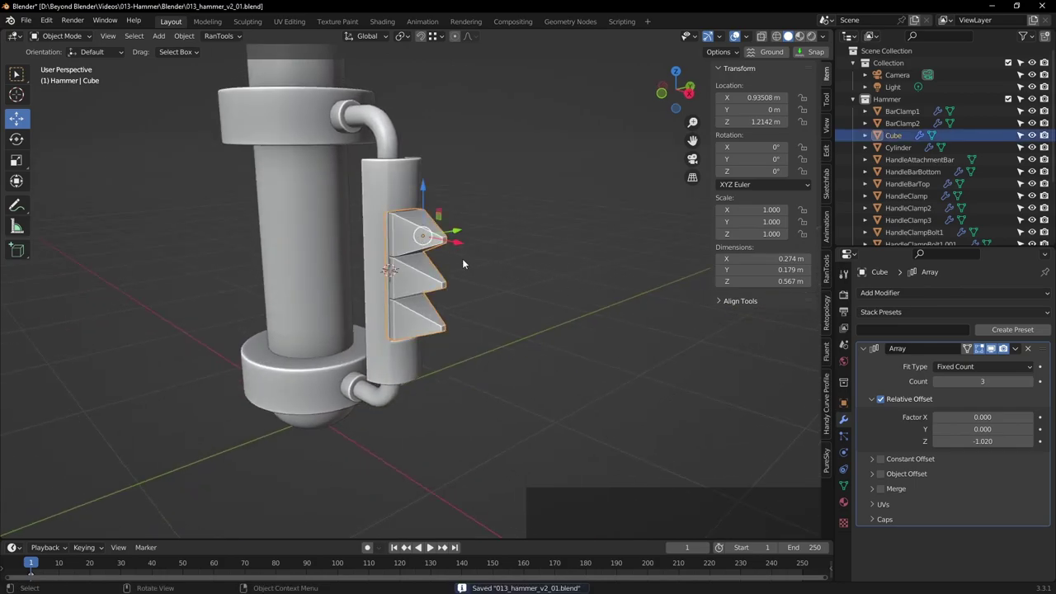
key("Tab")
key("Tab")
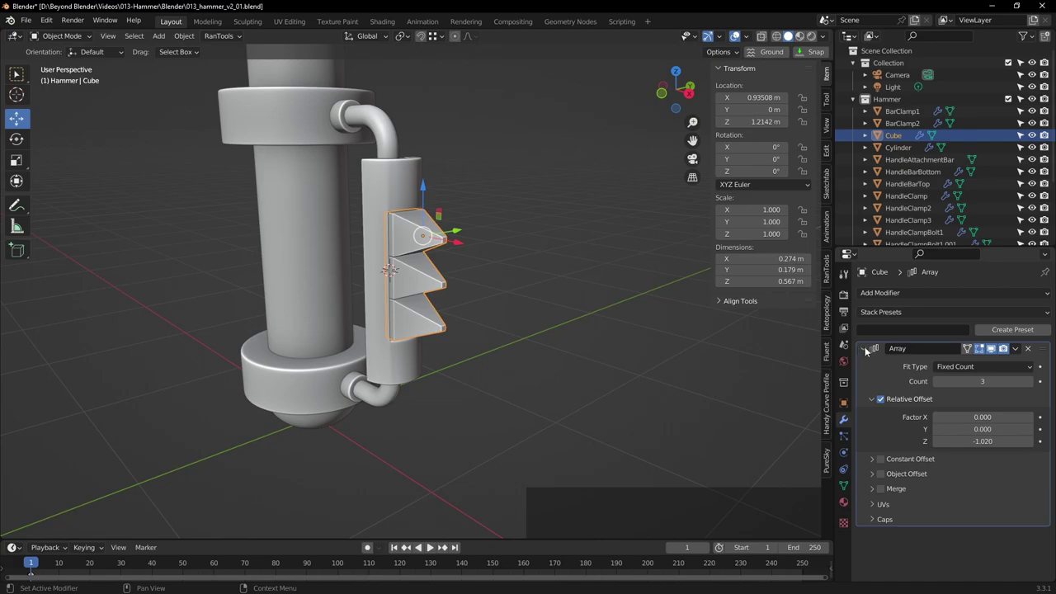
left_click(872, 352)
Add a Subdivision Surface modifier to round the three spikes and view them in Object Mode
left_click(904, 293)
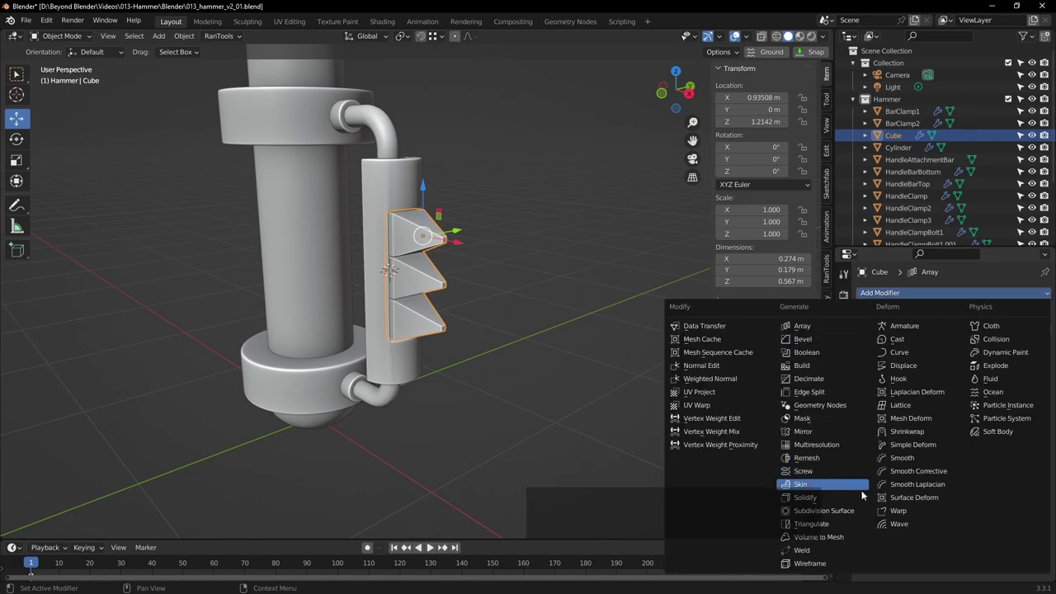
left_click(844, 515)
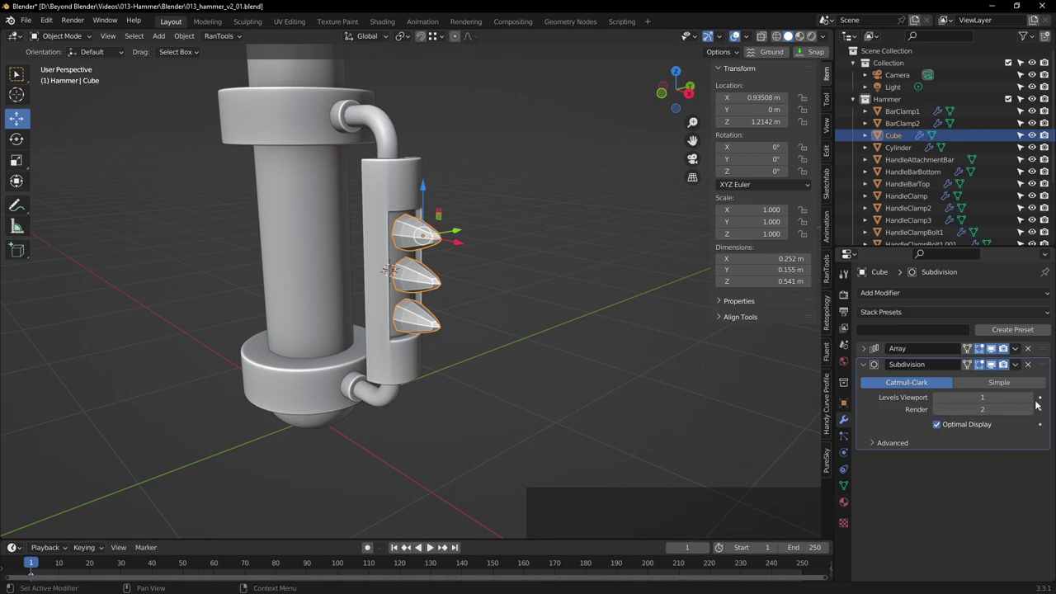
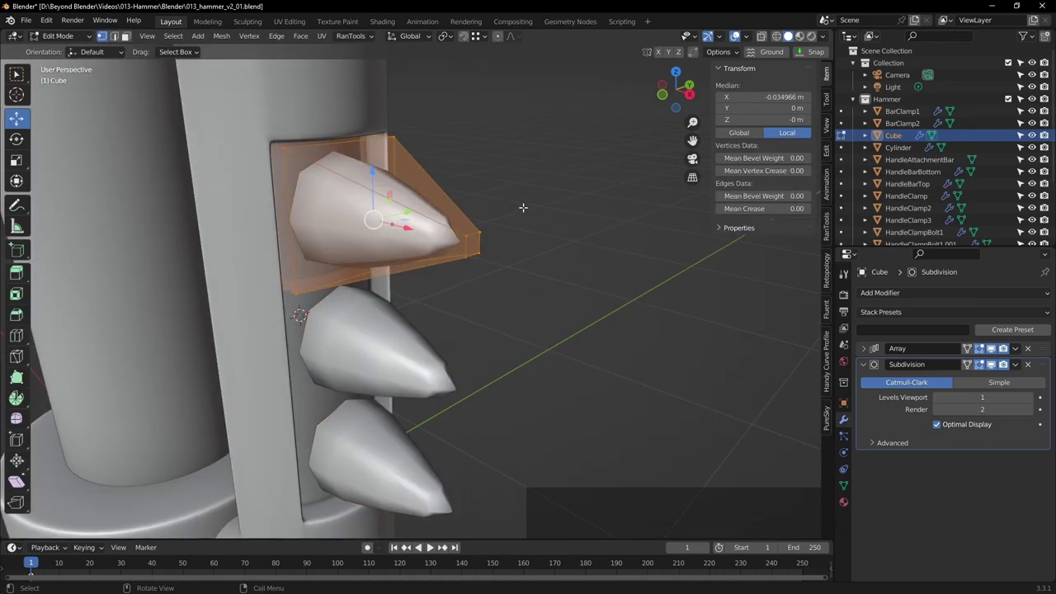
key("Tab")
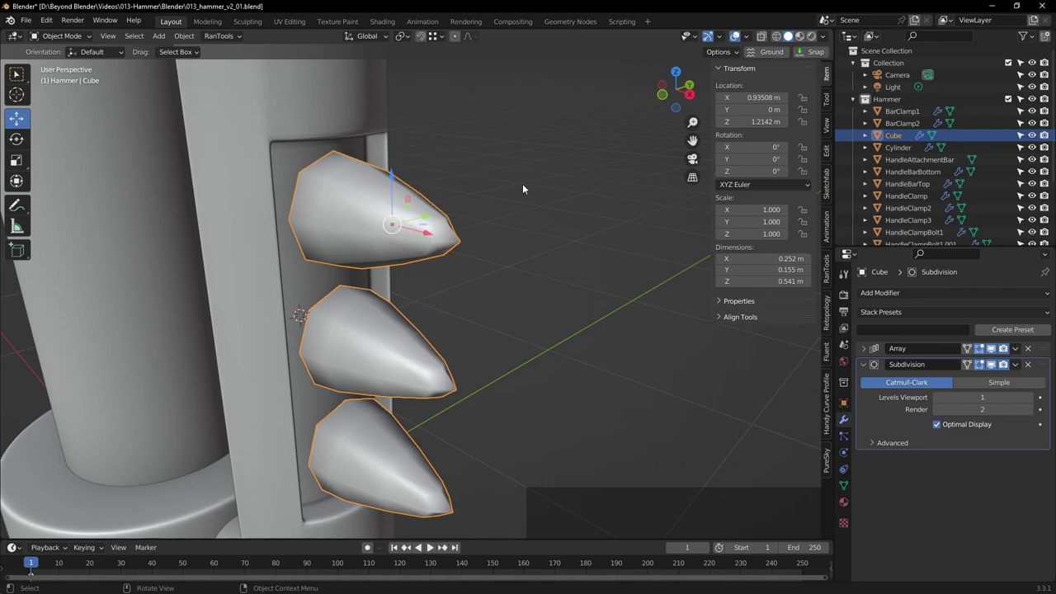
middle_click(408, 160)
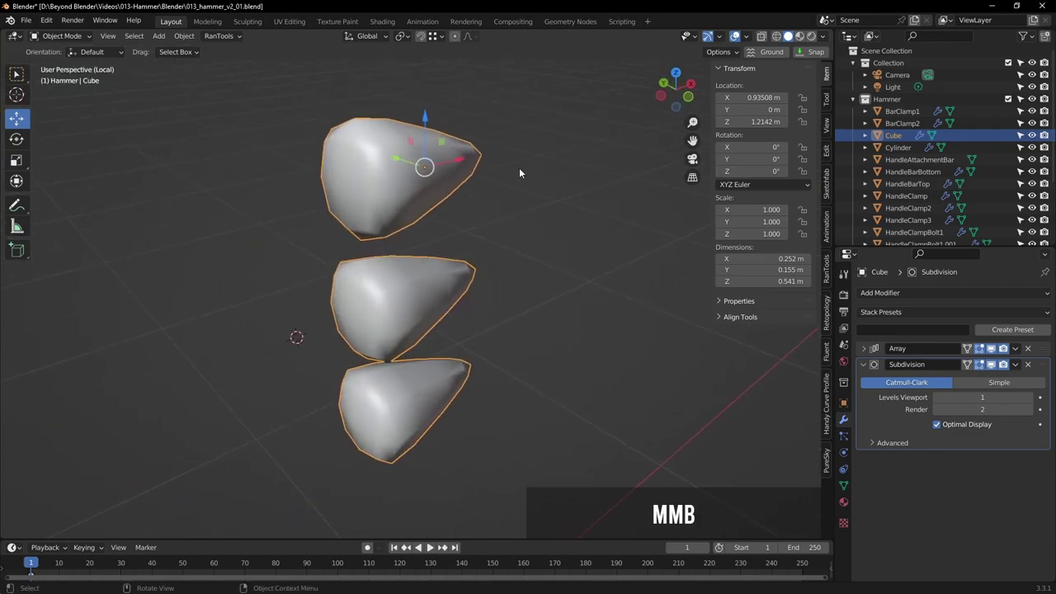
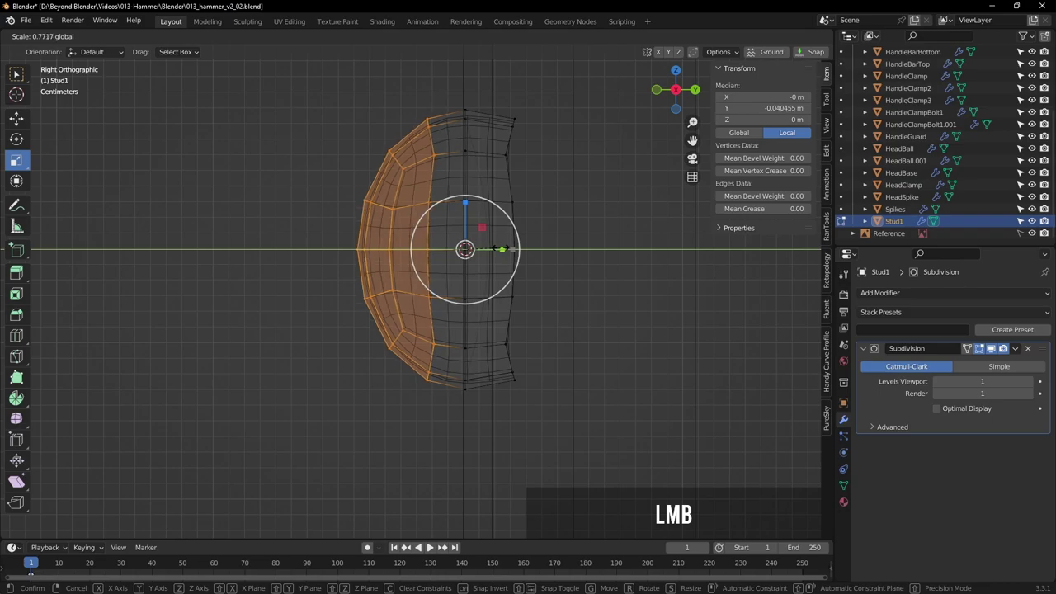
Leave Edit Mode on Stud1 and zoom out to see the 0.171 m stud on the handle bar
key("Tab")
left_click(606, 273)
scroll("down", 3)
left_click(343, 330)
scroll("down", 3)
Select the handle stud and place a linked copy (Alt+D) lower on the handle in front view
middle_click(379, 346)
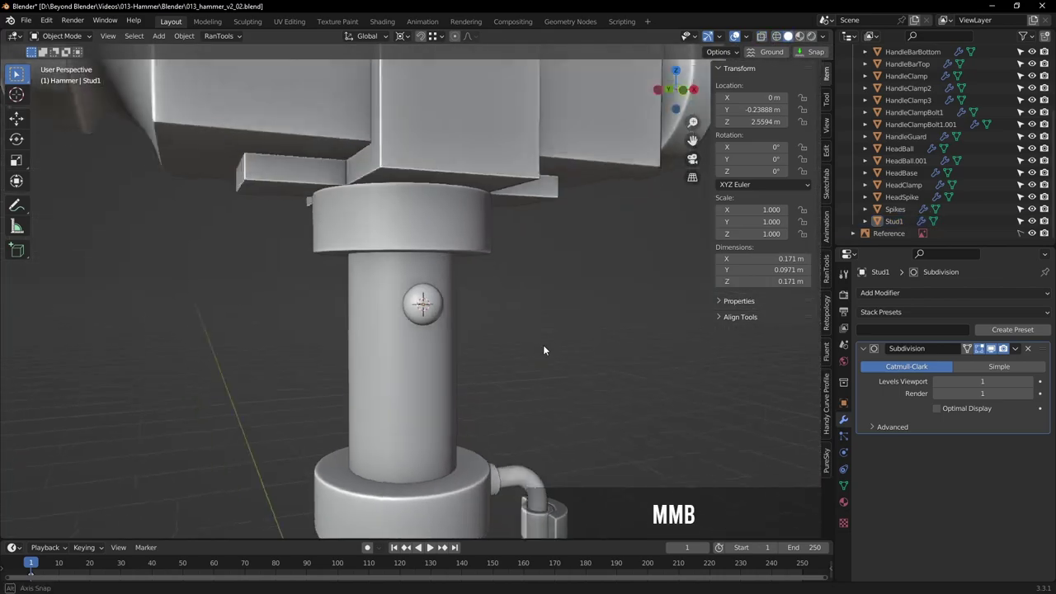
scroll("down", 3)
middle_click(499, 351)
left_click(442, 263)
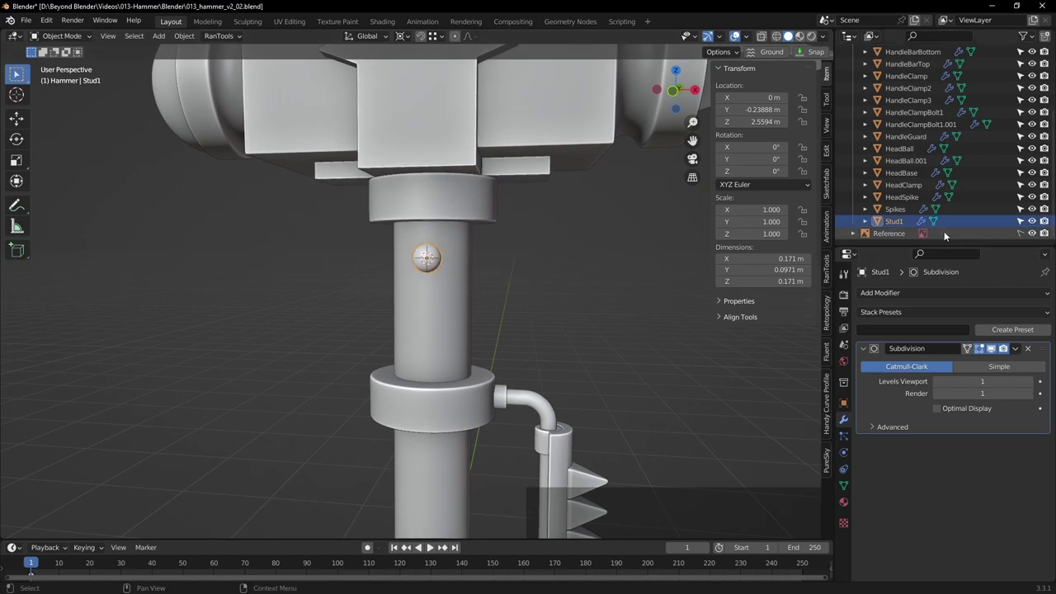
key("KP_1")
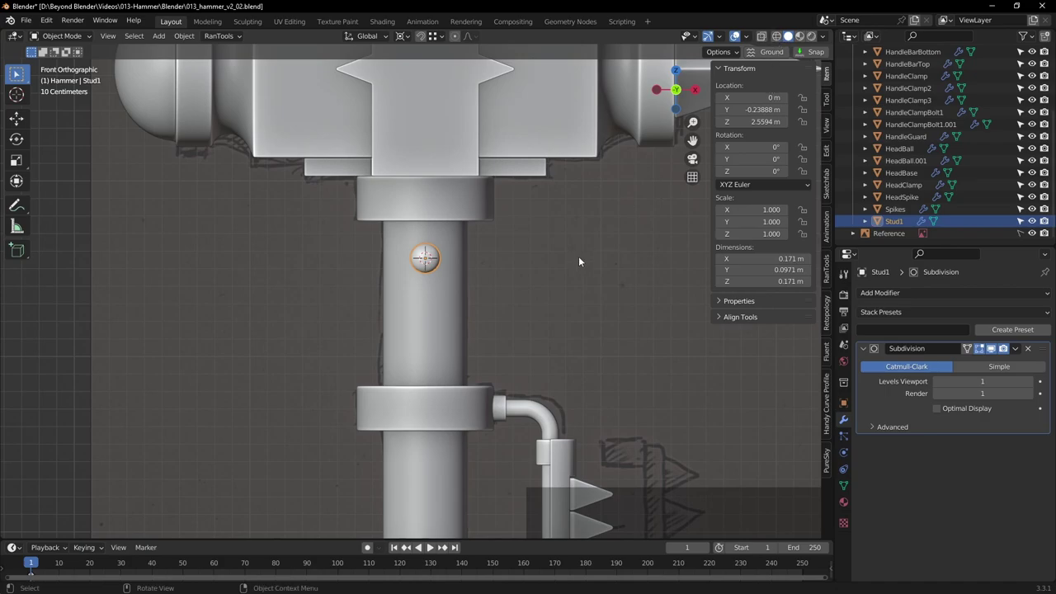
right_click(643, 268)
left_click(16, 115)
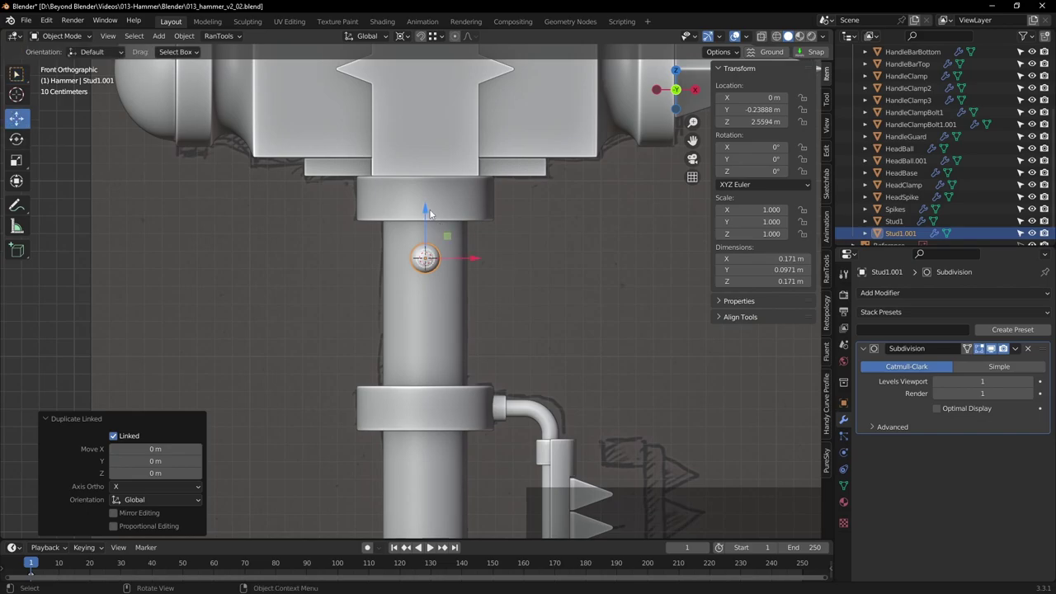
left_click(430, 211)
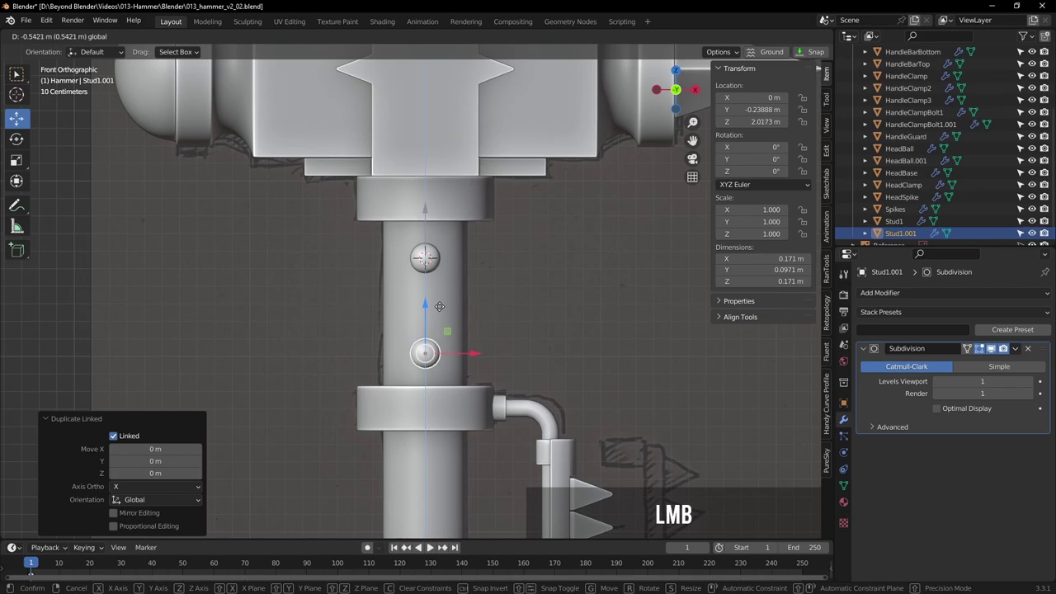
left_click(568, 284)
Save the hammer file, keep the newest stud copy at its original spot, and inspect the handle
middle_click(621, 290)
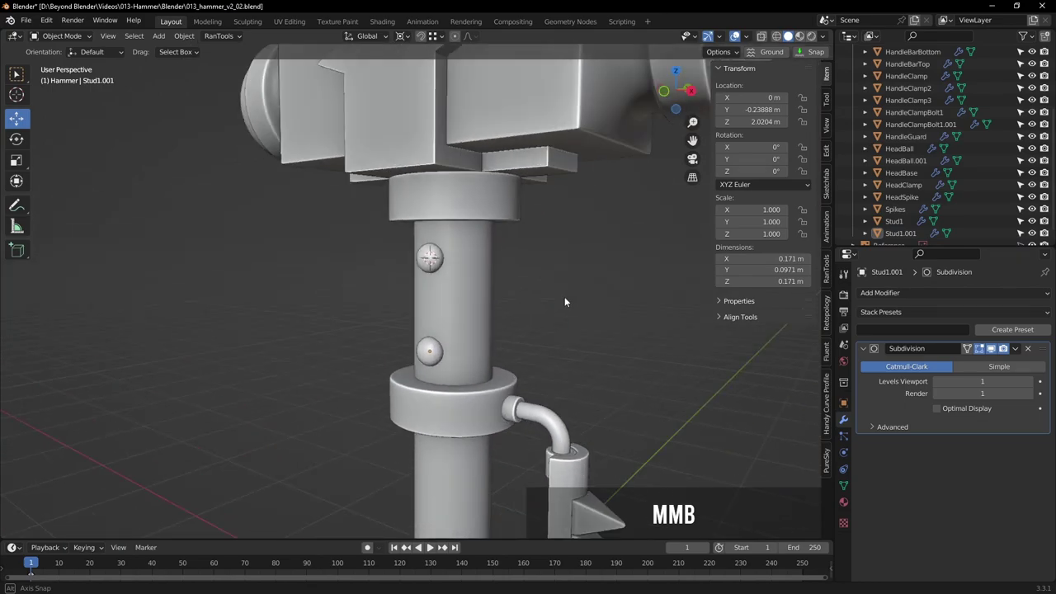
key("ctrl+s")
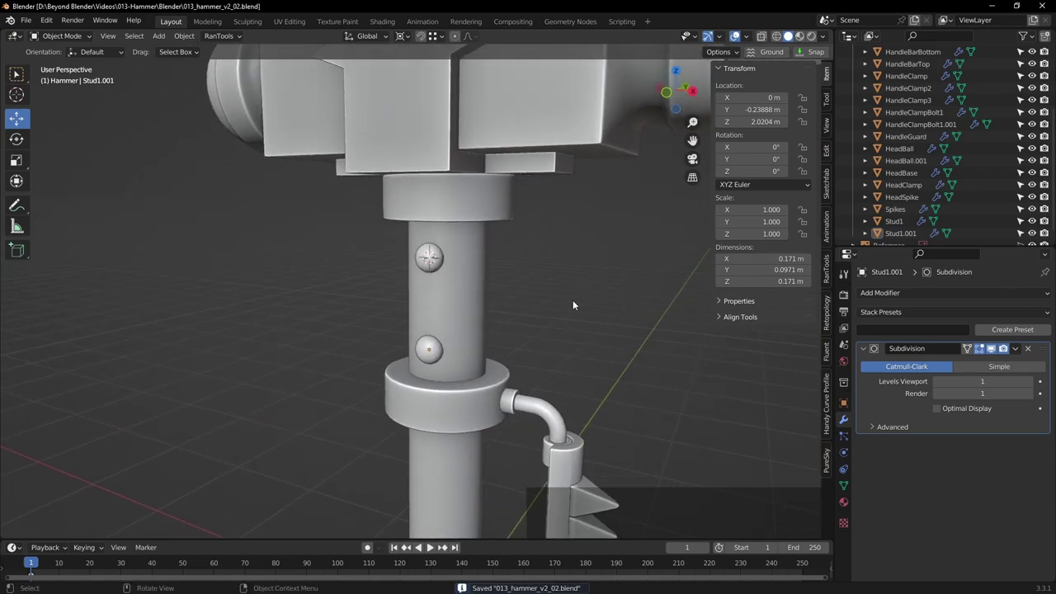
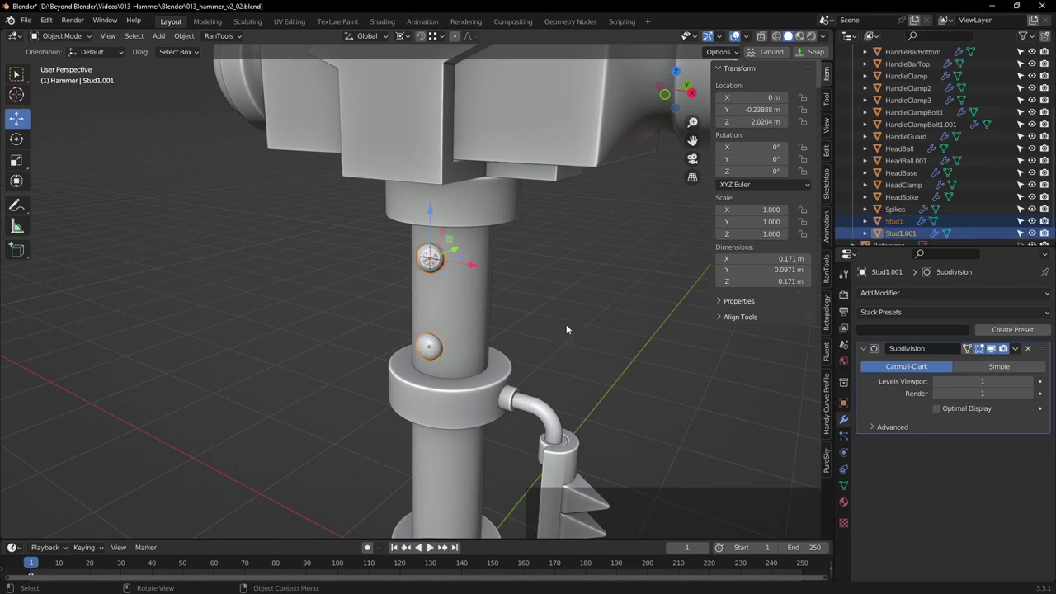
right_click(648, 313)
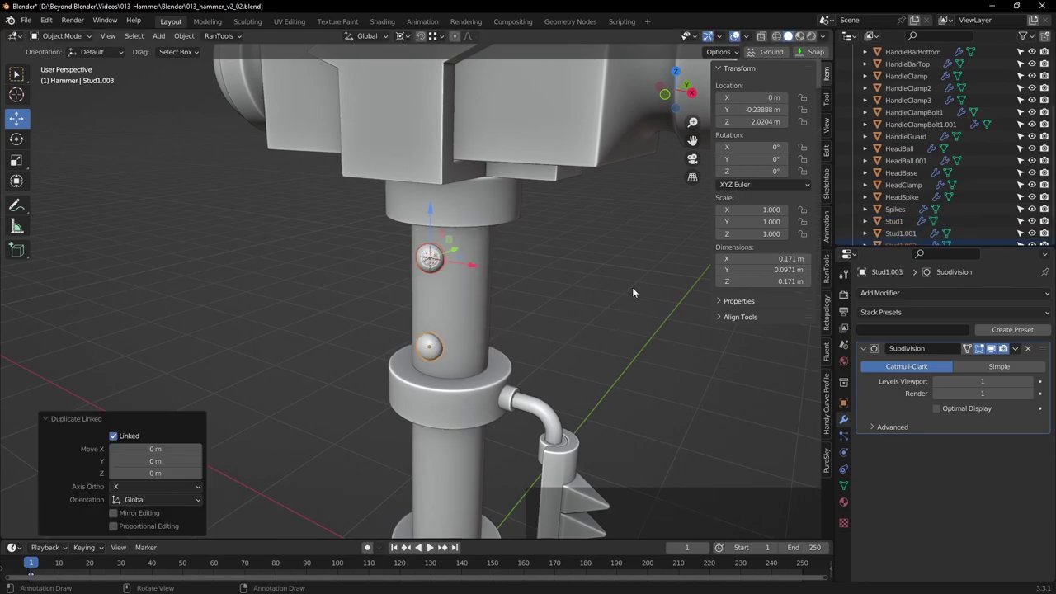
middle_click(637, 289)
scroll("down", 3)
middle_click(619, 319)
middle_click(537, 217)
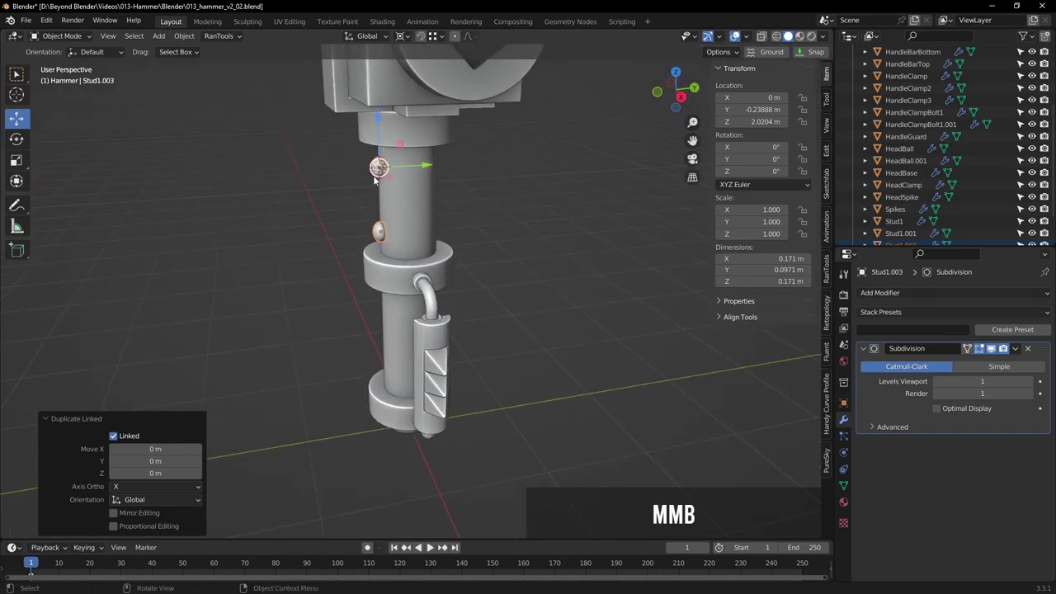
middle_click(510, 192)
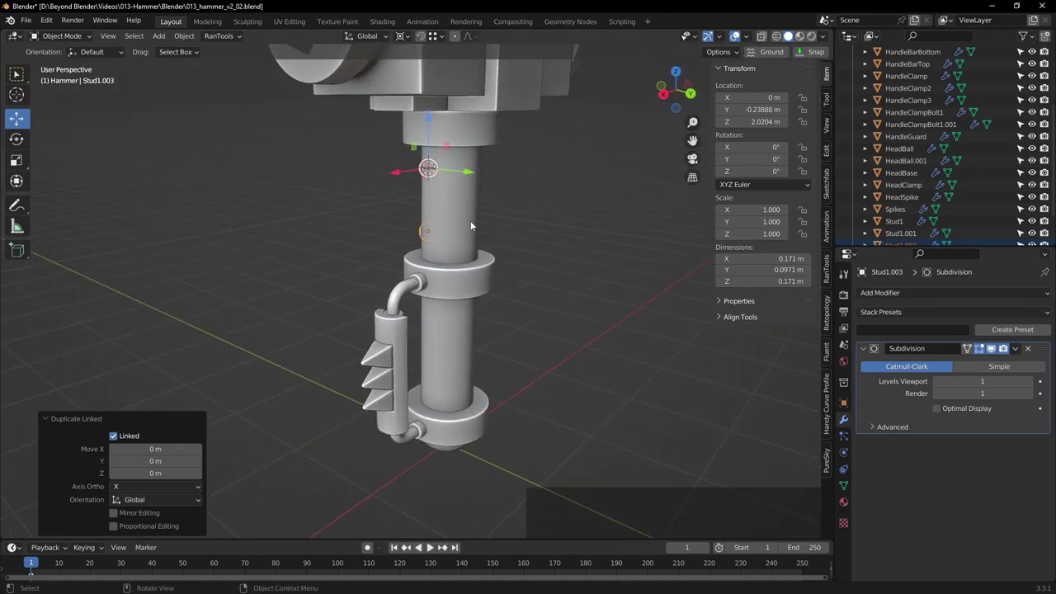
middle_click(487, 228)
middle_click(557, 203)
middle_click(540, 252)
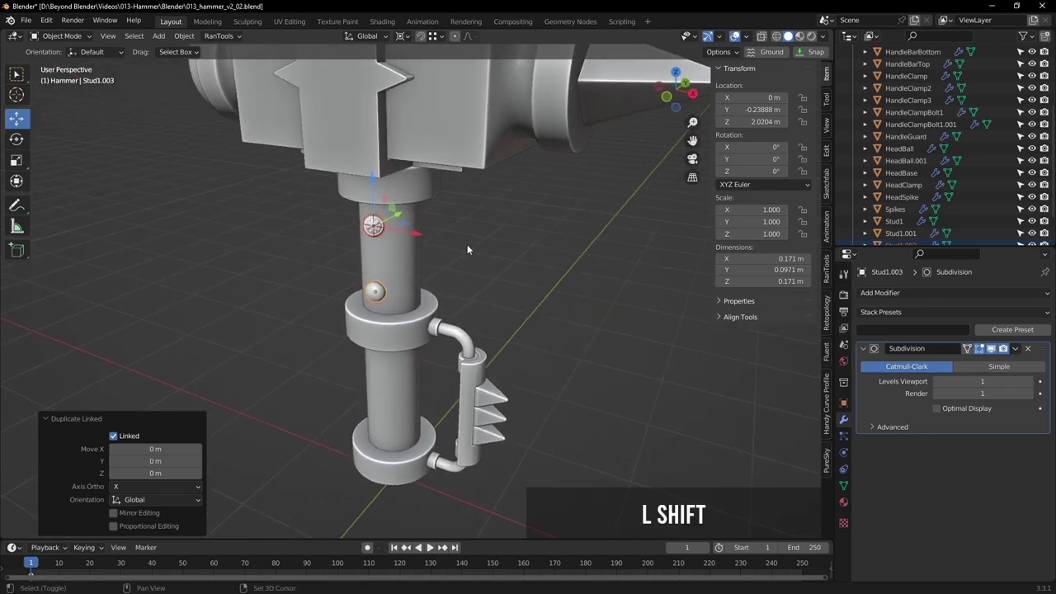
Switch to the Rotate tool and set the Transform Pivot Point to 3D Cursor
key("shift+s")
left_click(380, 291)
middle_click(528, 250)
left_click(20, 141)
left_click(410, 40)
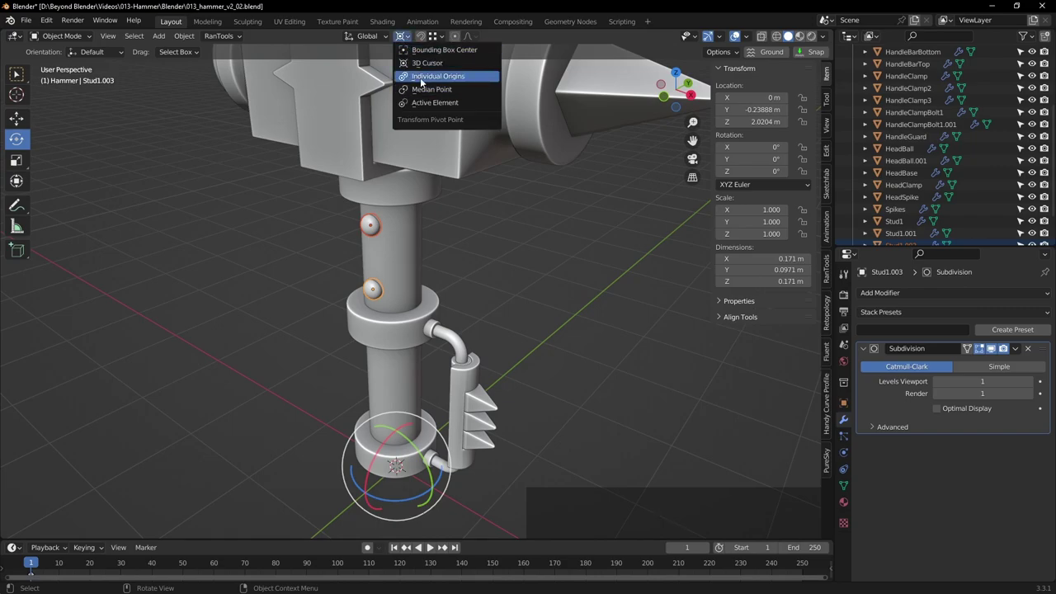
left_click(439, 67)
middle_click(544, 341)
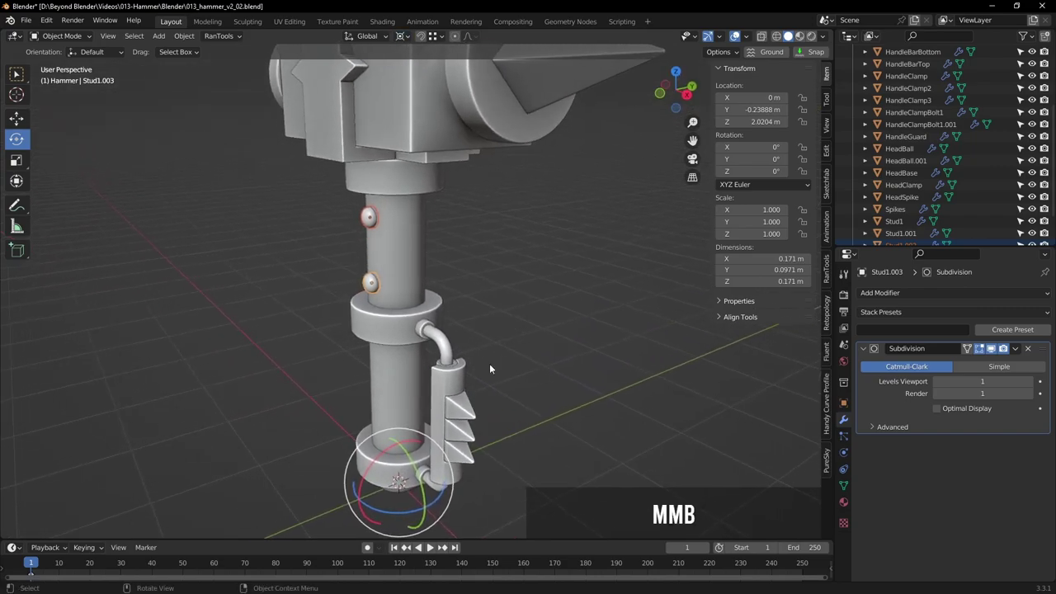
Rotate the stud copies 180° about Z to the handle's opposite side, then select HandleBarTop
left_click(386, 513)
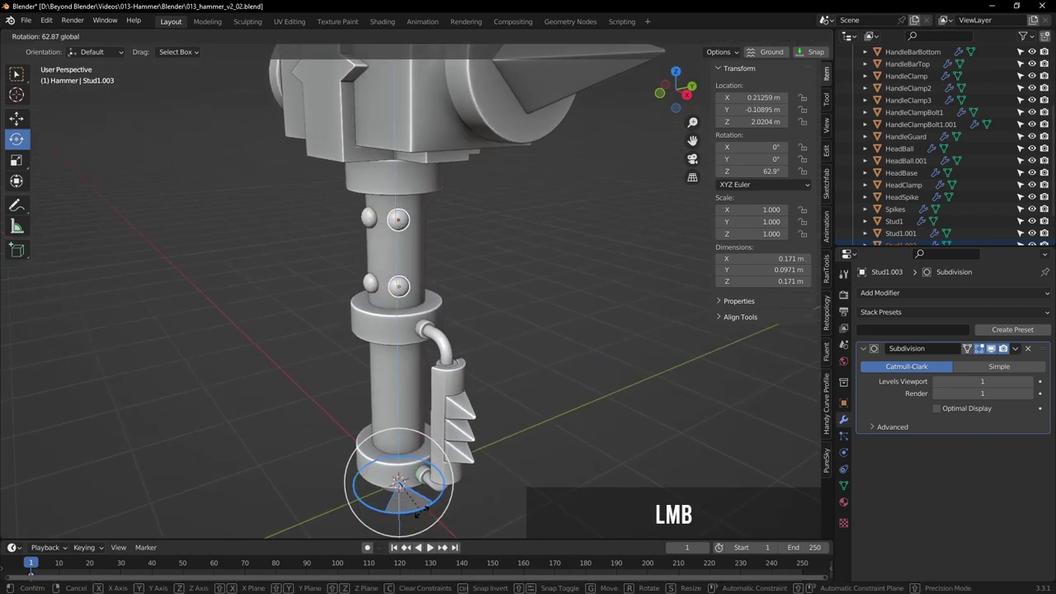
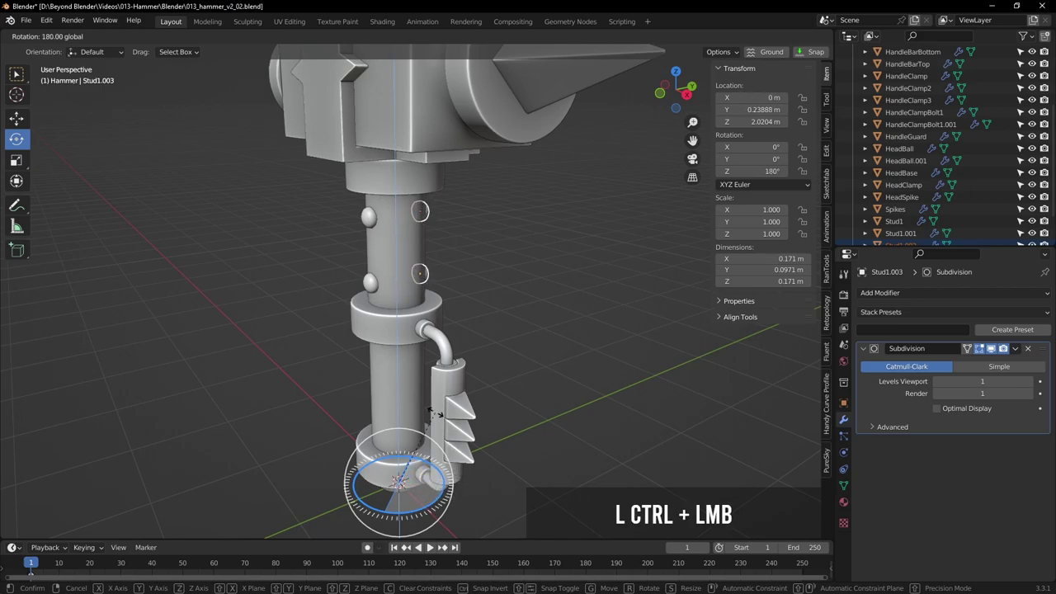
middle_click(560, 245)
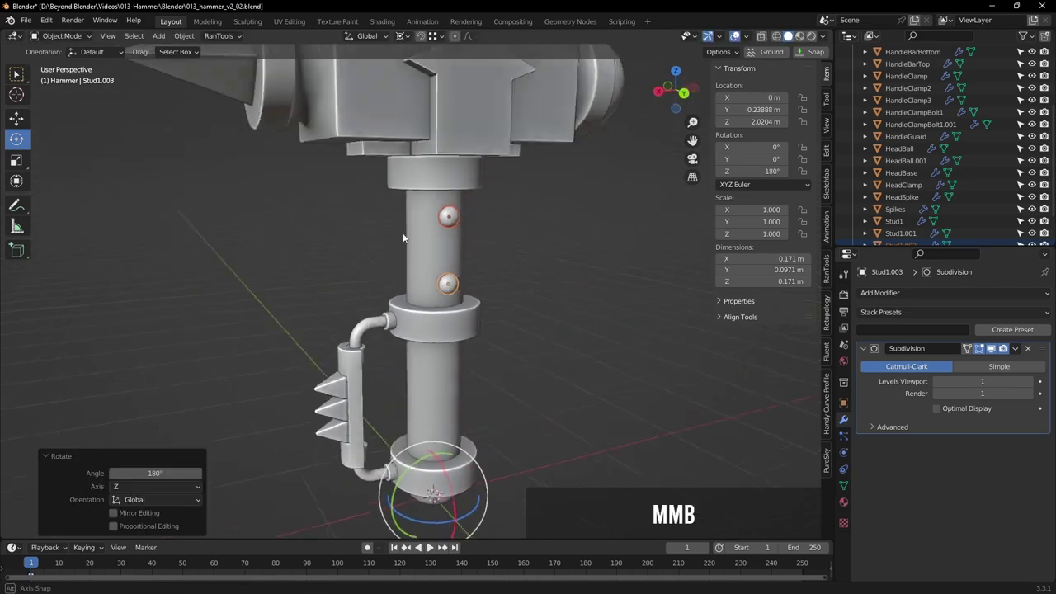
left_click(22, 72)
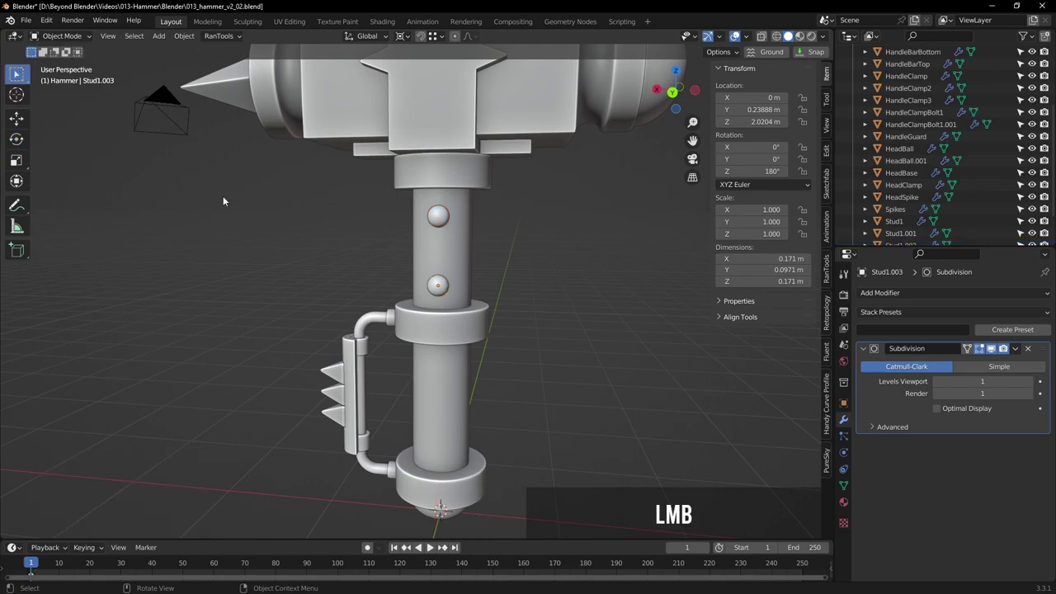
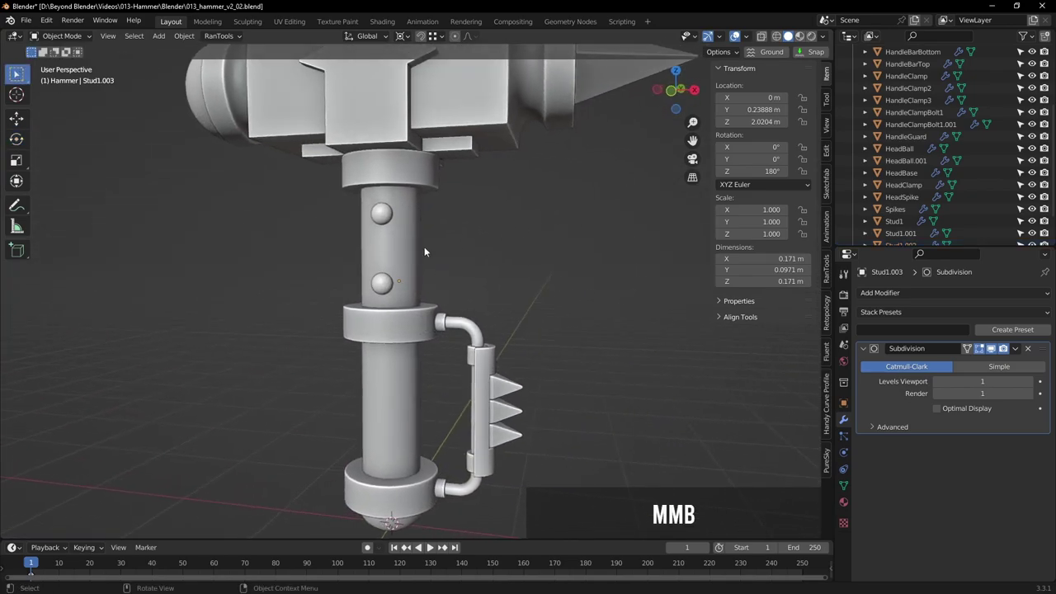
left_click(402, 255)
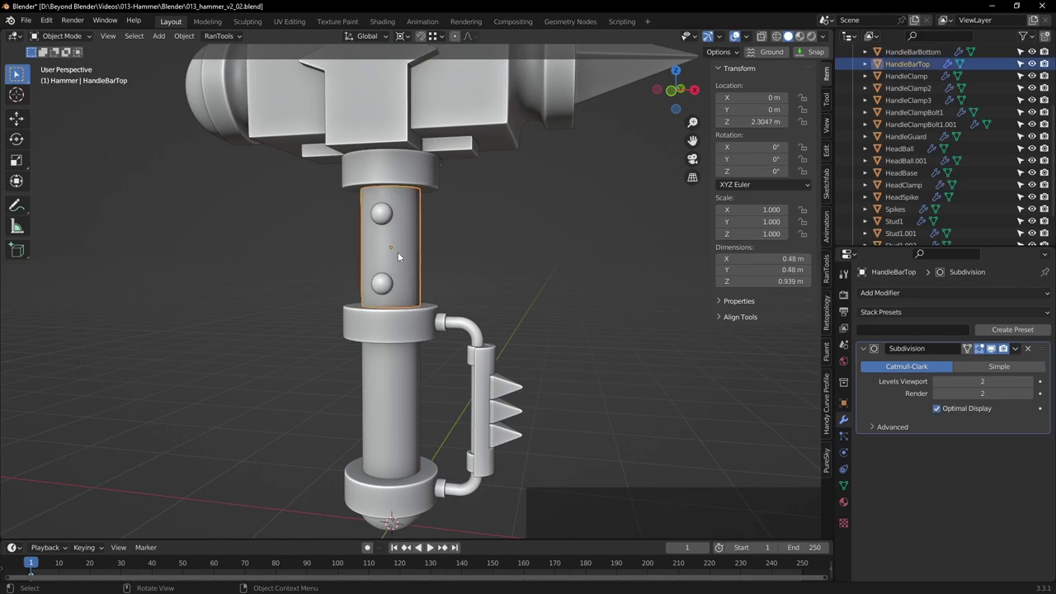
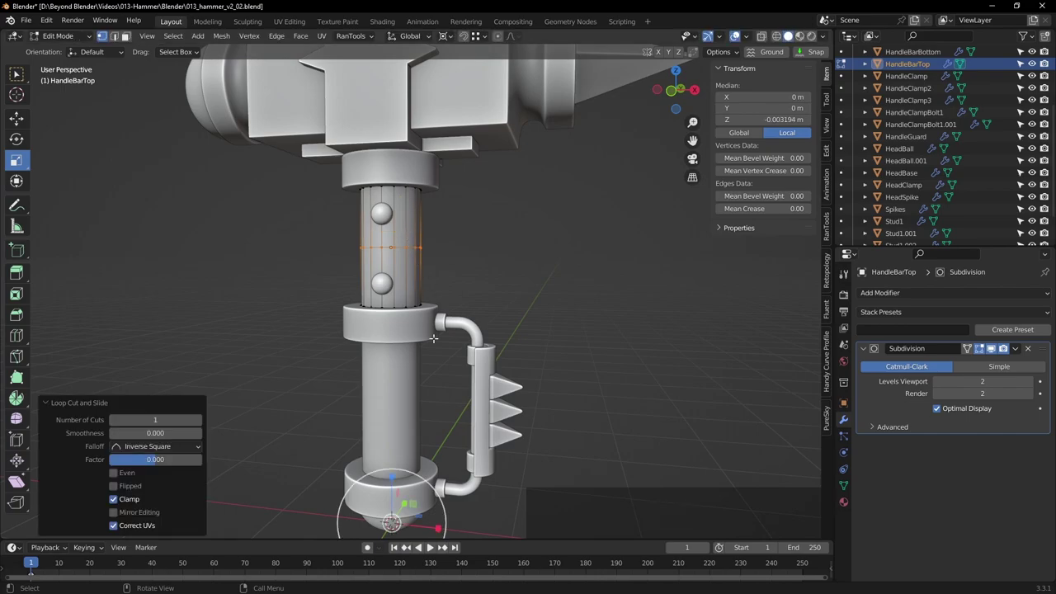
Leave Edit Mode, select the upper stud Stud1 and make a linked copy of it
key("Tab")
middle_click(540, 250)
left_click(376, 215)
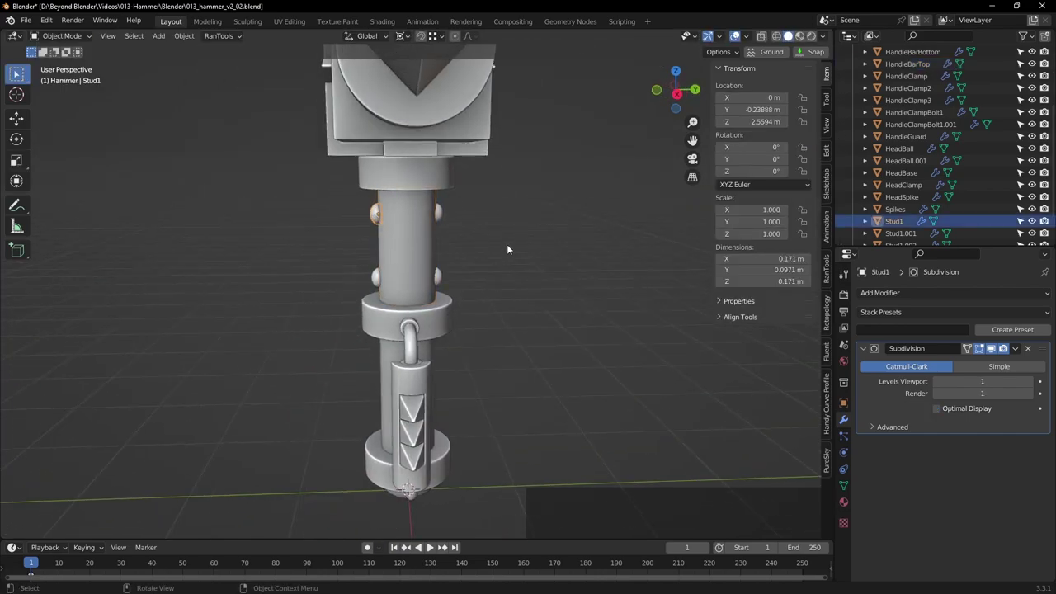
middle_click(524, 252)
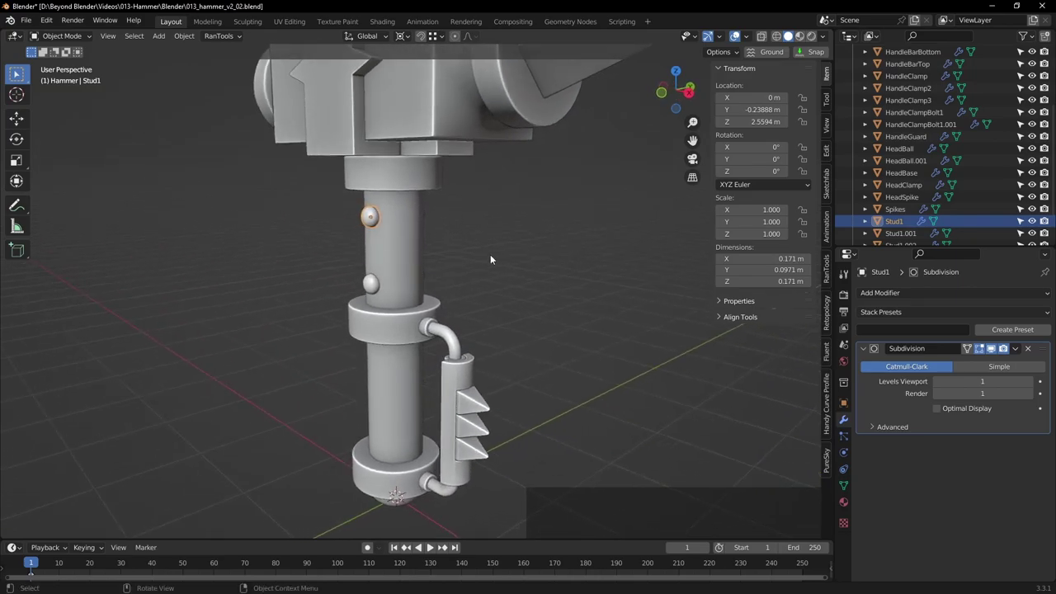
right_click(487, 252)
left_click(26, 117)
Set the transform pivot and adjust how far the stud copy moves down the handle
middle_click(497, 180)
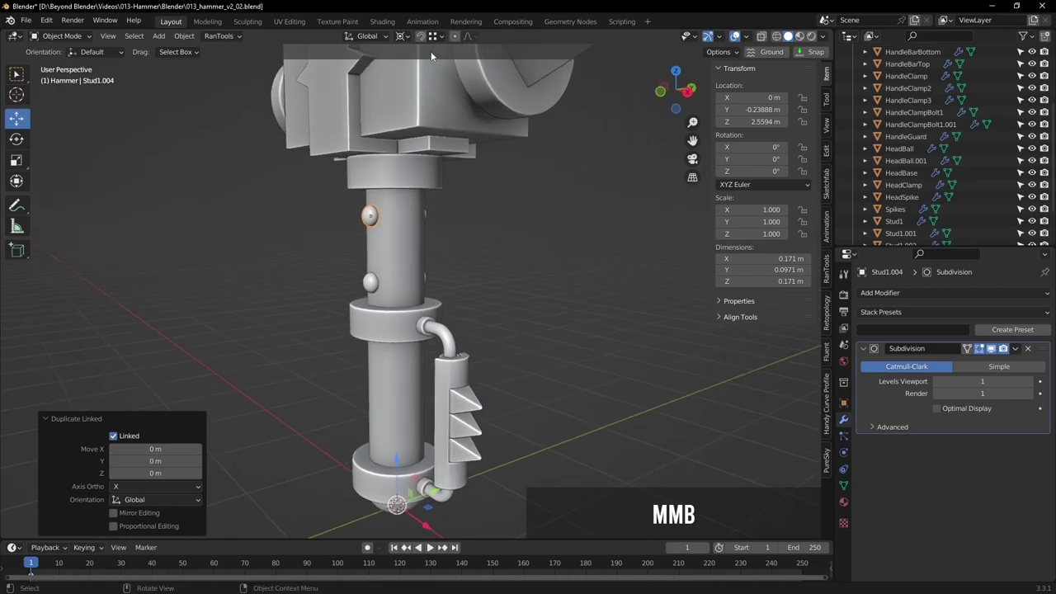
left_click(433, 38)
left_click(393, 191)
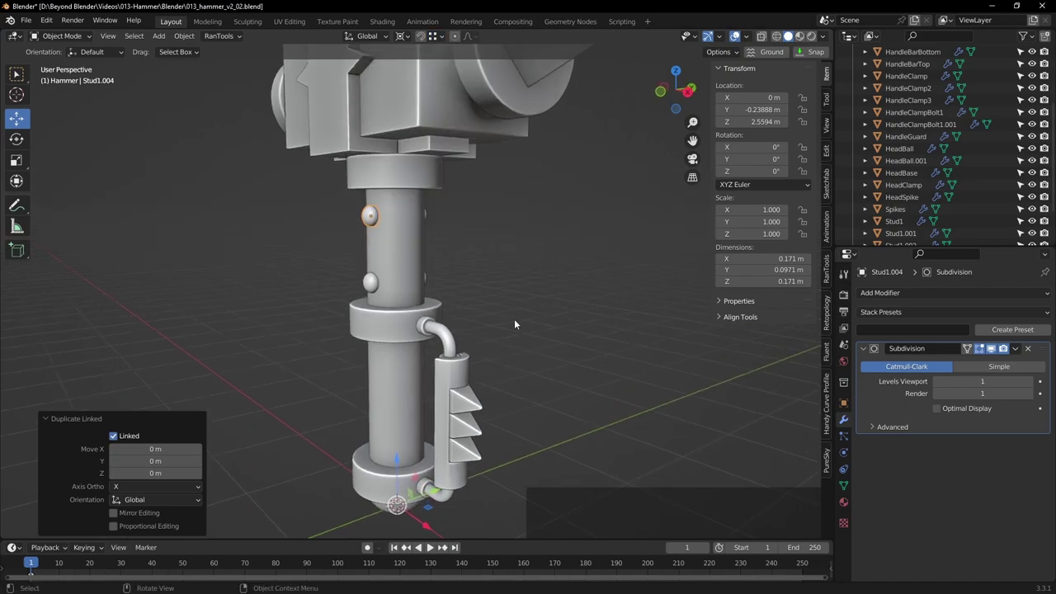
left_click(21, 122)
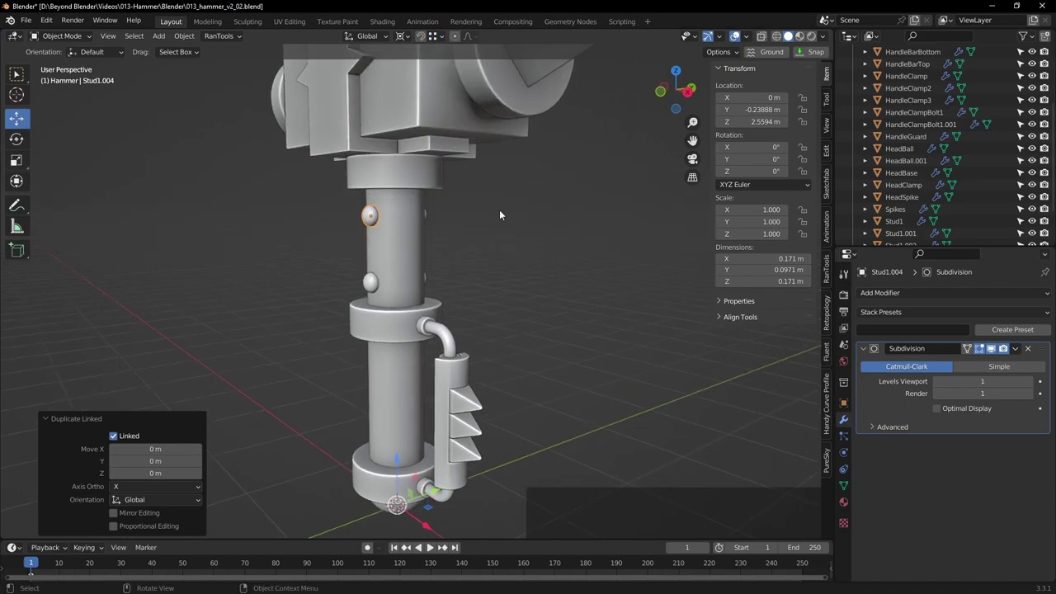
left_click(404, 39)
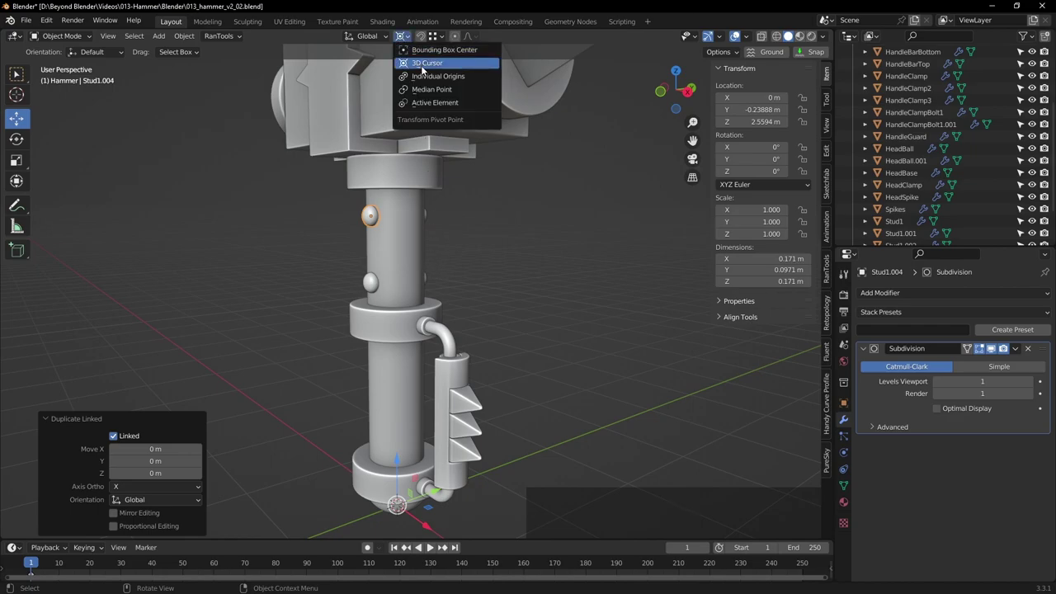
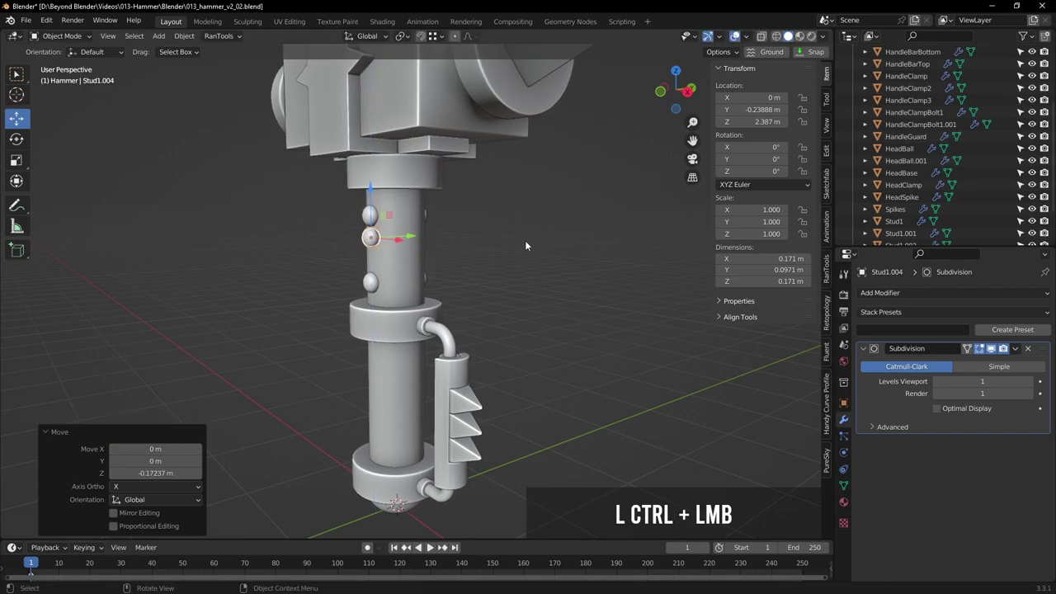
middle_click(535, 238)
scroll("up", 3)
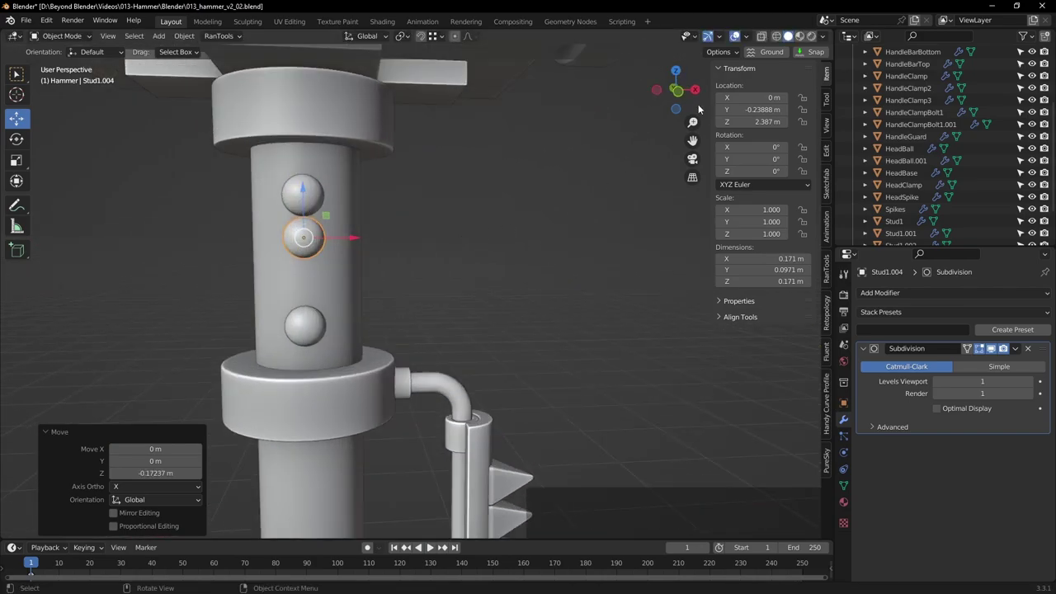
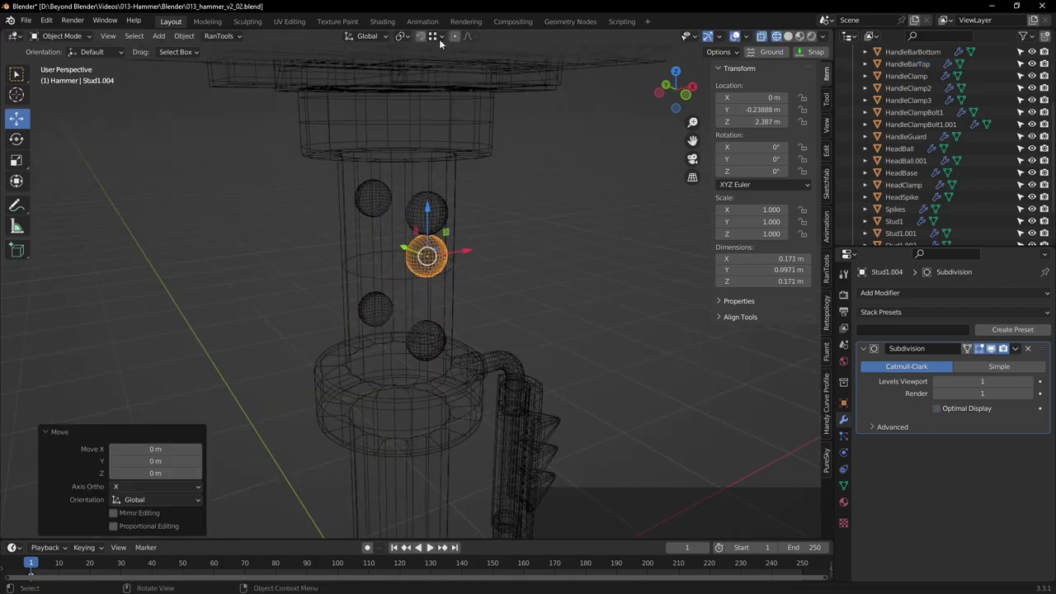
left_click(439, 39)
left_click(425, 190)
double_click(432, 210)
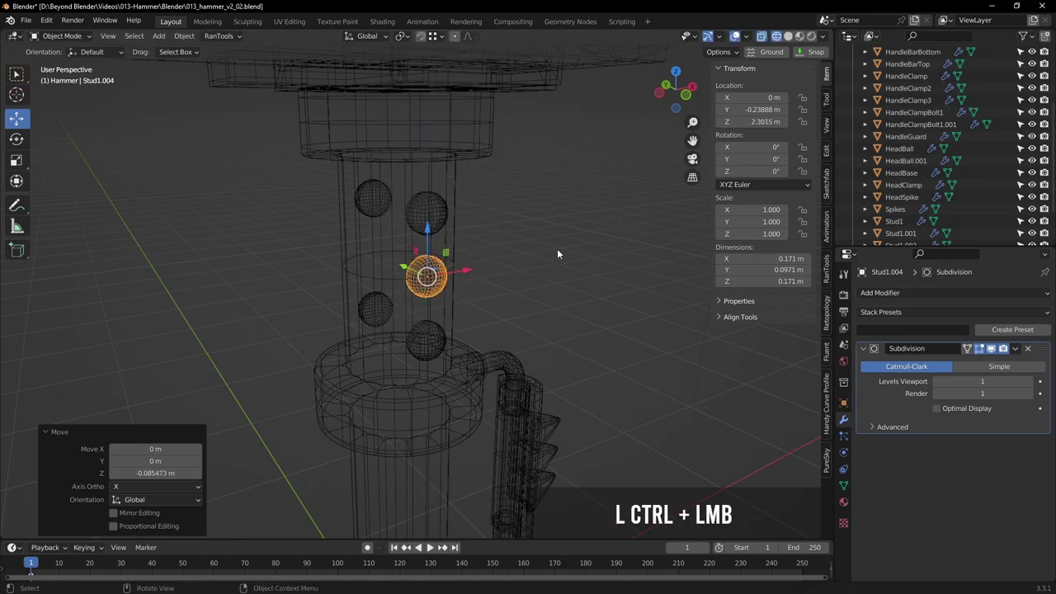
Select the upper handle bar, check the studs from around the handle, and enable snapping
left_click(457, 250)
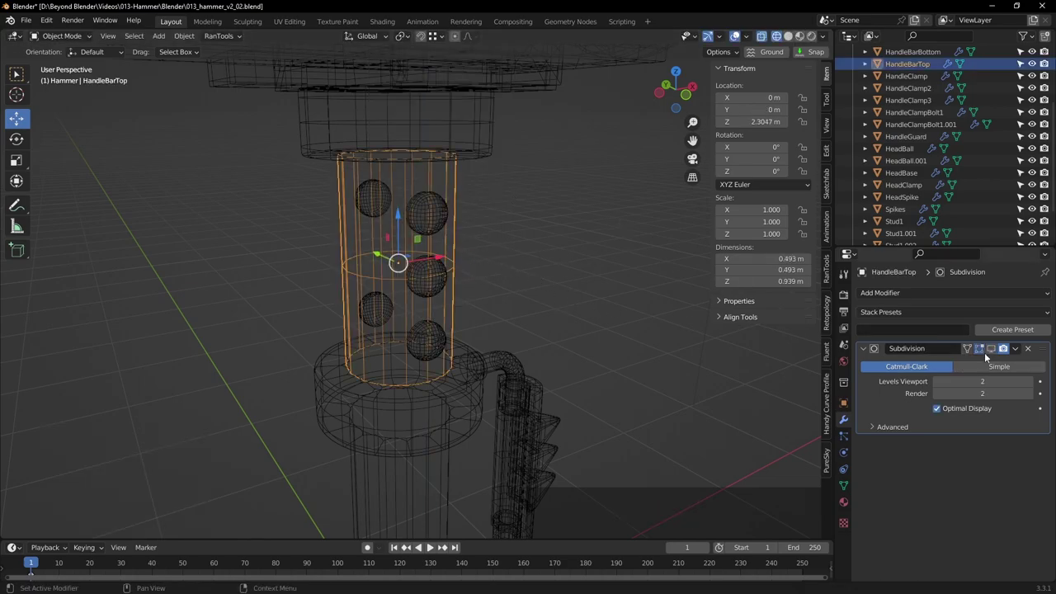
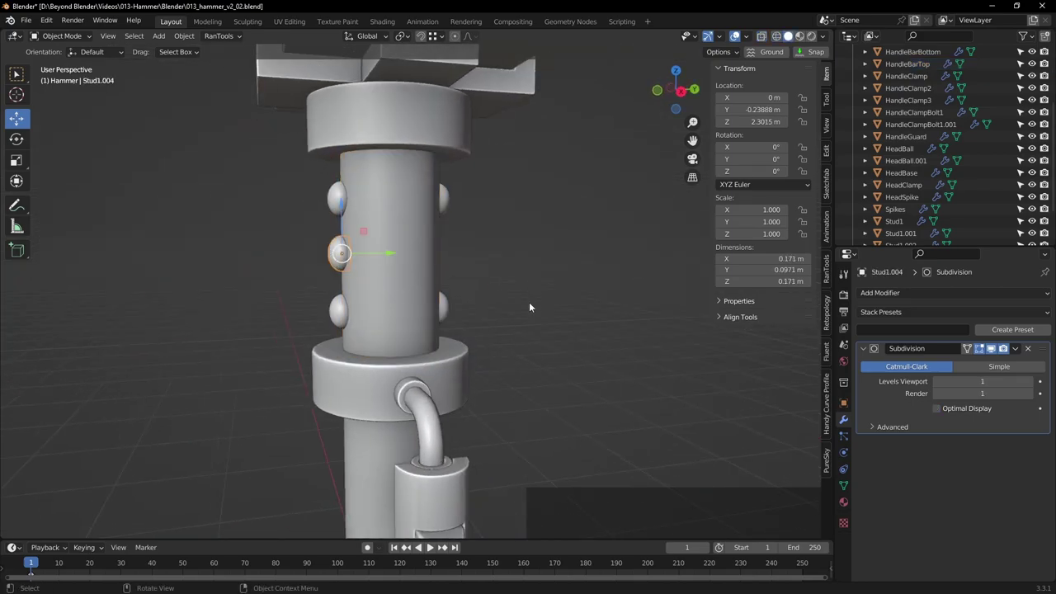
middle_click(535, 311)
scroll("down", 3)
middle_click(553, 331)
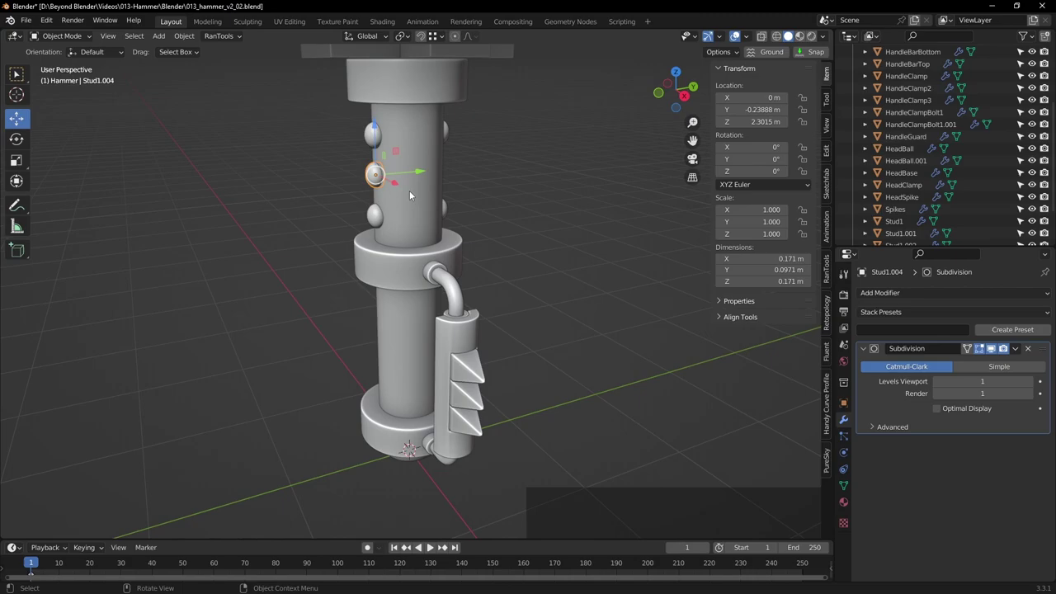
middle_click(443, 183)
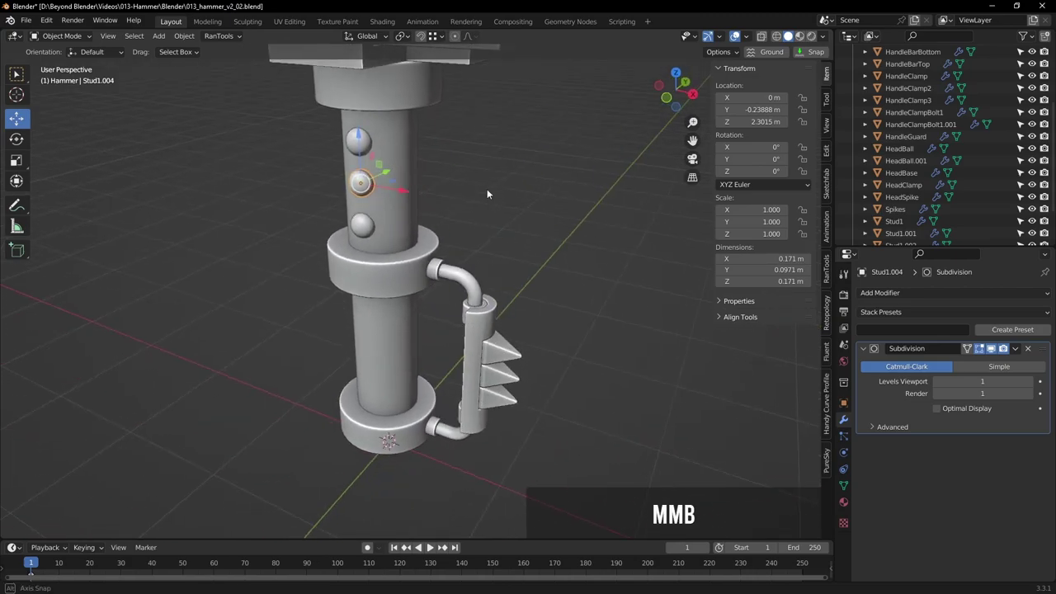
middle_click(527, 189)
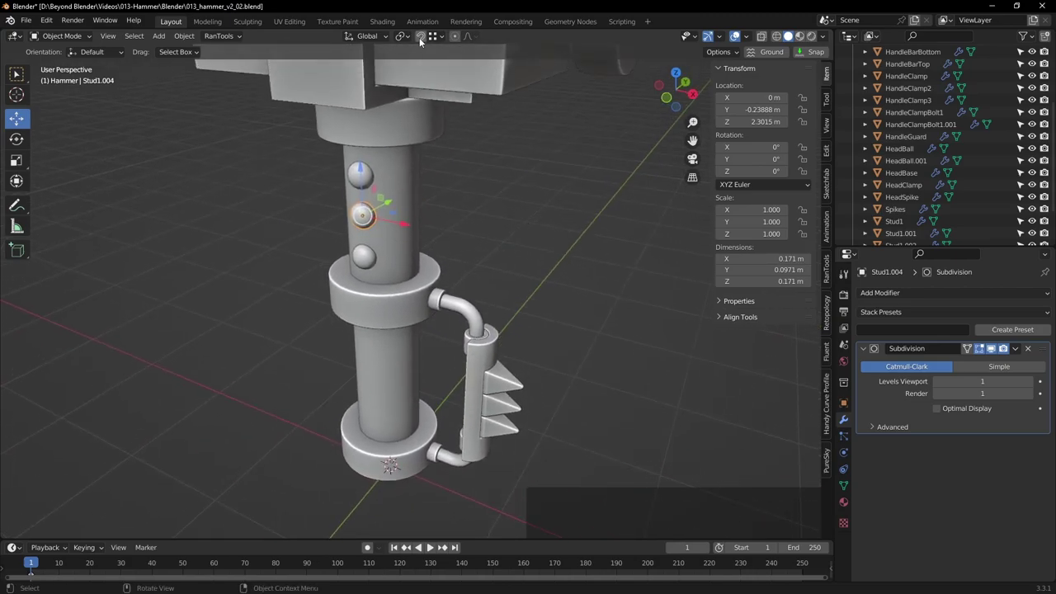
left_click(407, 39)
left_click(428, 69)
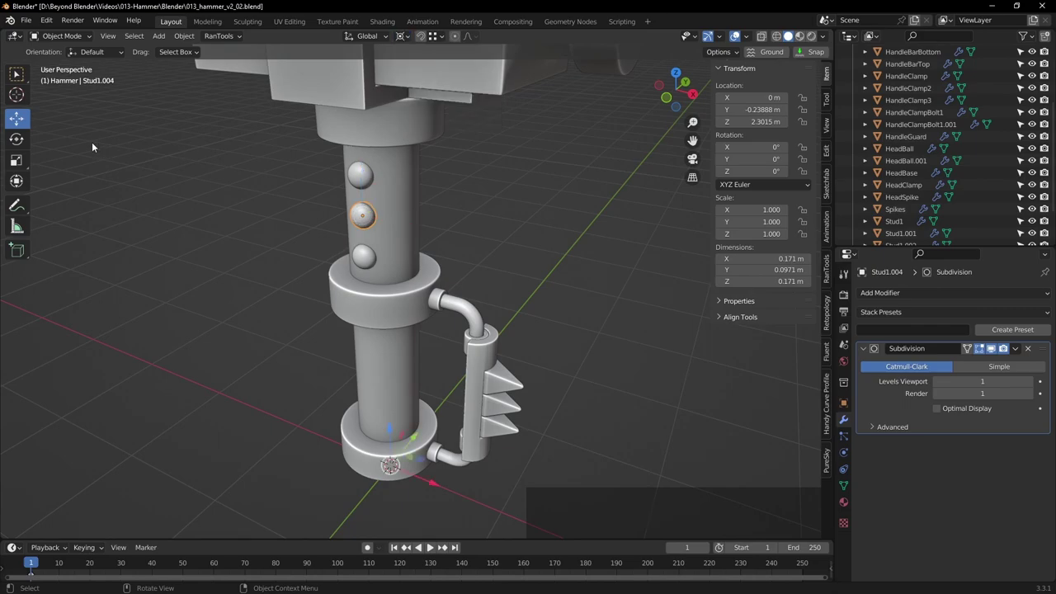
middle_click(241, 229)
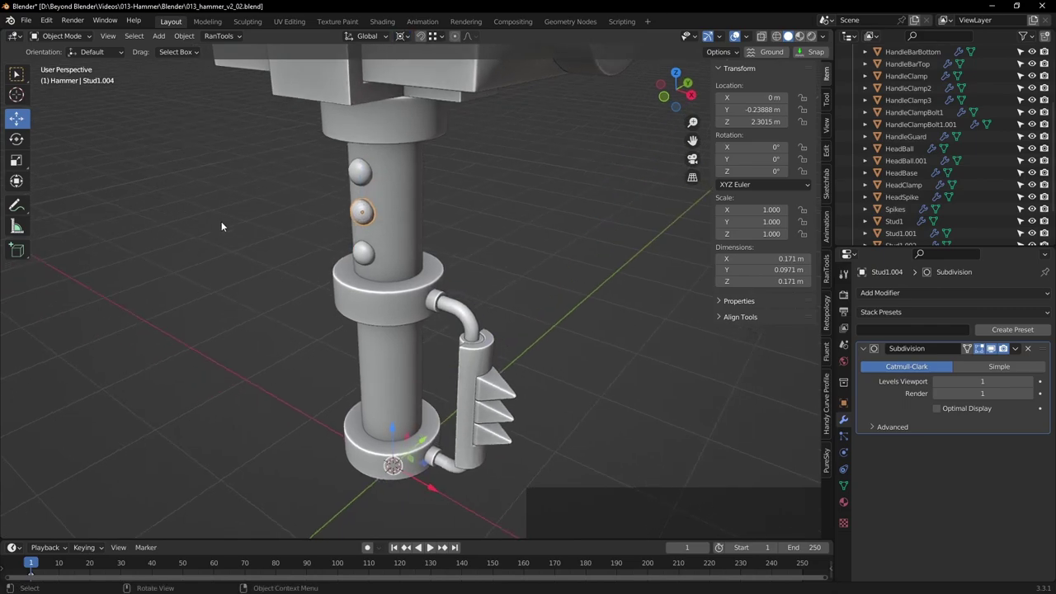
Rotate a linked stud copy 90° around global Z onto the handle's next side
key("r")
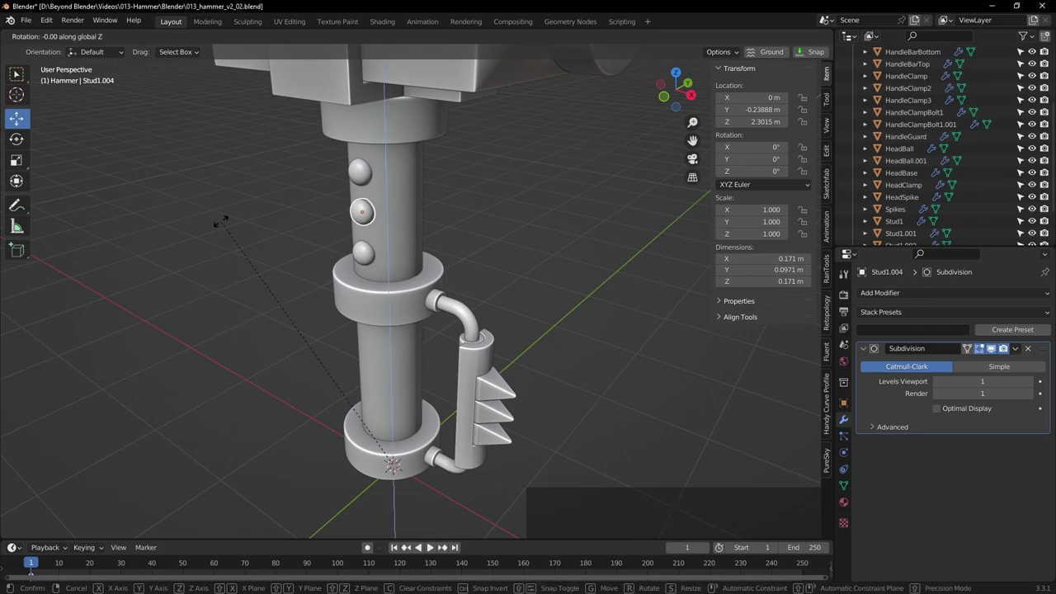
key("9")
key("Return")
middle_click(517, 202)
left_click(314, 199)
middle_click(329, 220)
left_click(421, 211)
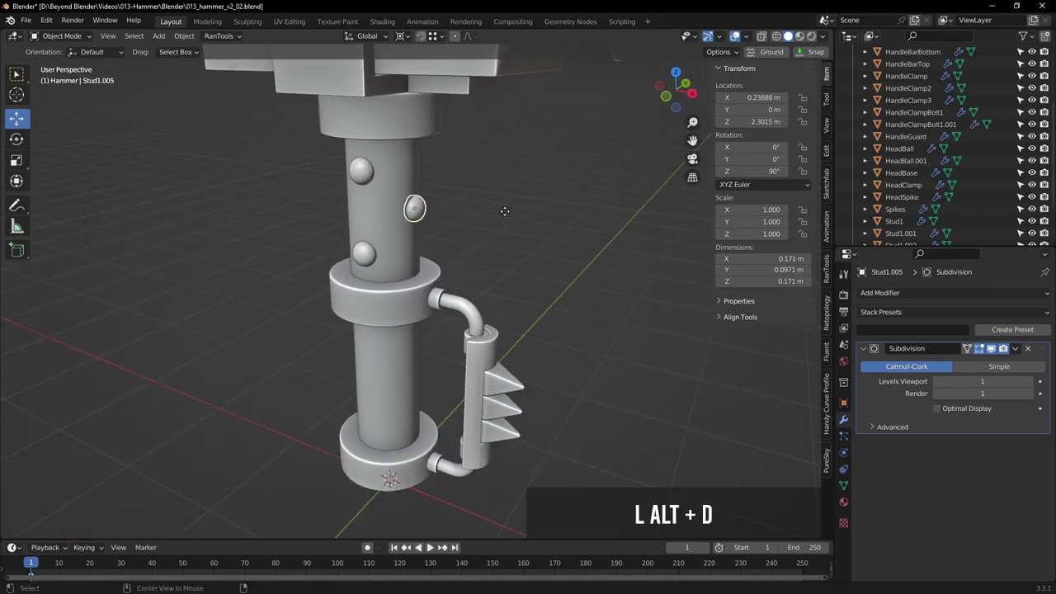
right_click(531, 194)
Rotate another linked stud copy 180° around Z, then save the hammer file
key("r")
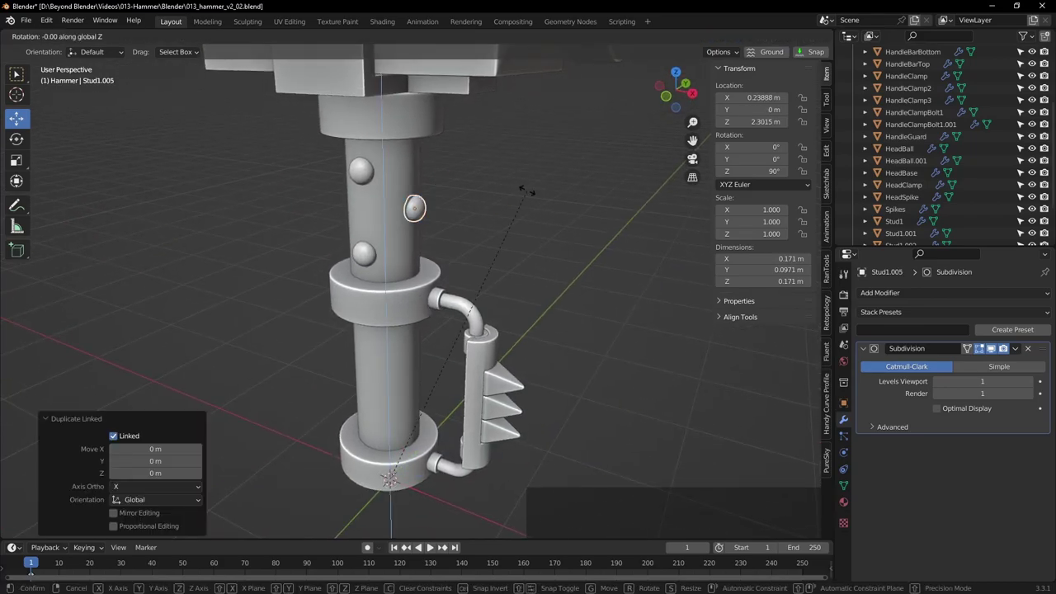
key("Return")
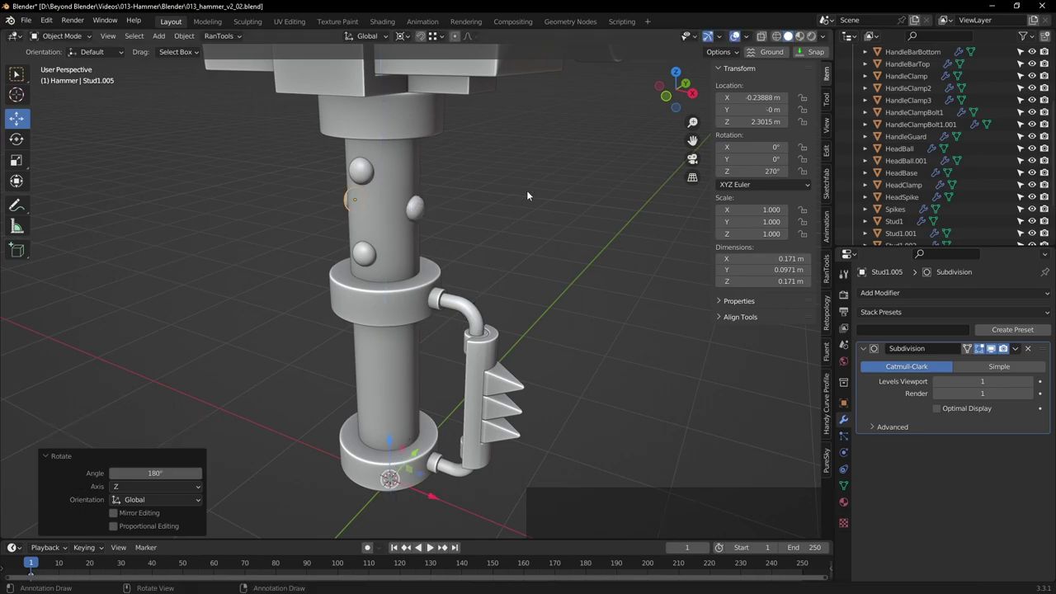
left_click(531, 193)
middle_click(501, 221)
scroll("down", 3)
middle_click(577, 200)
middle_click(524, 271)
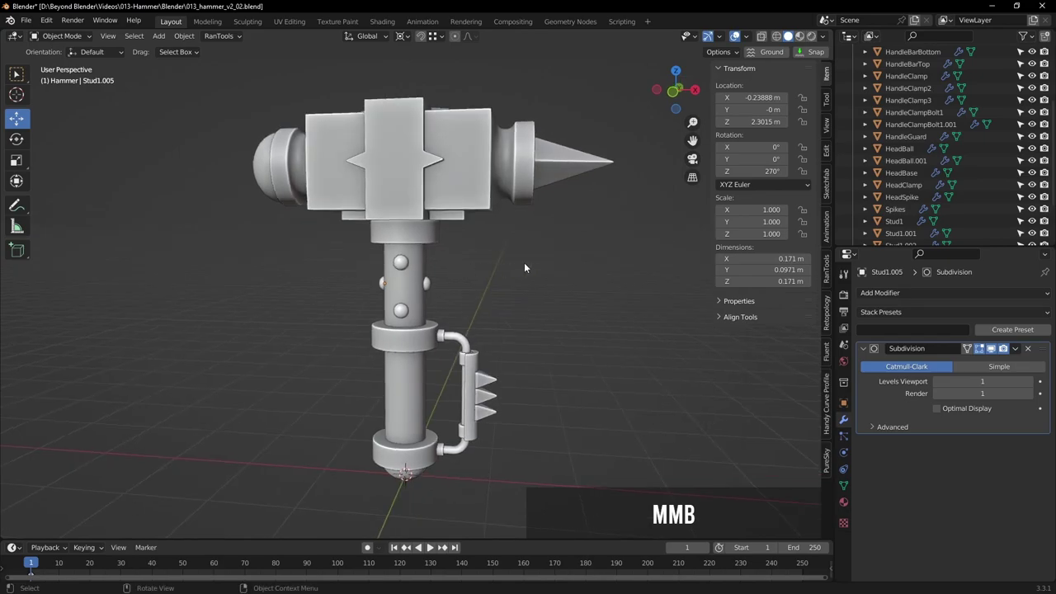
key("ctrl+s")
middle_click(539, 228)
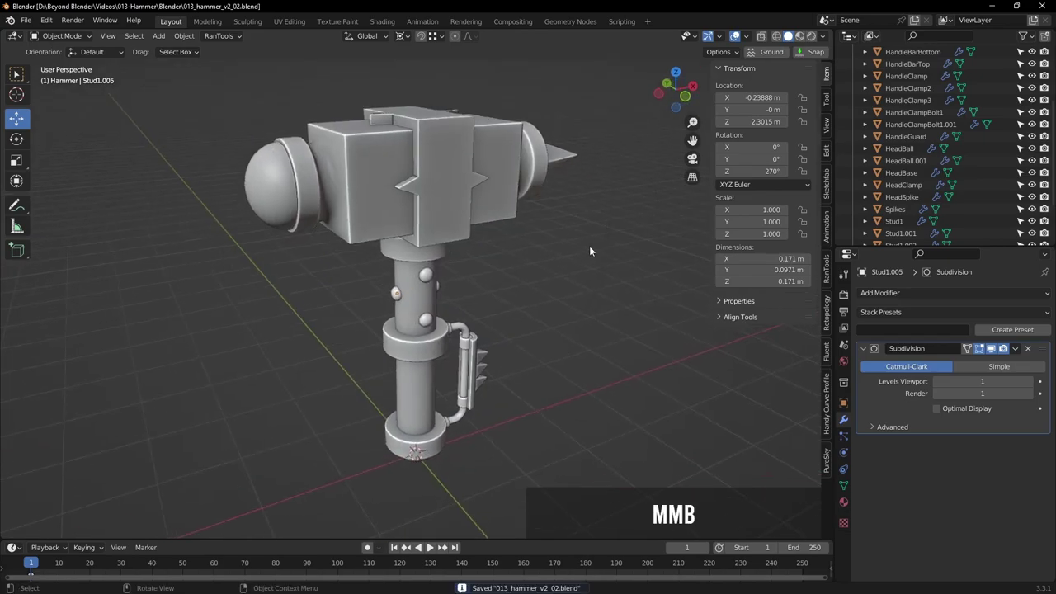
View the hammer from the front see-through and select the top stud Stud1 over the reference sketch
key("KP_1")
left_click(781, 38)
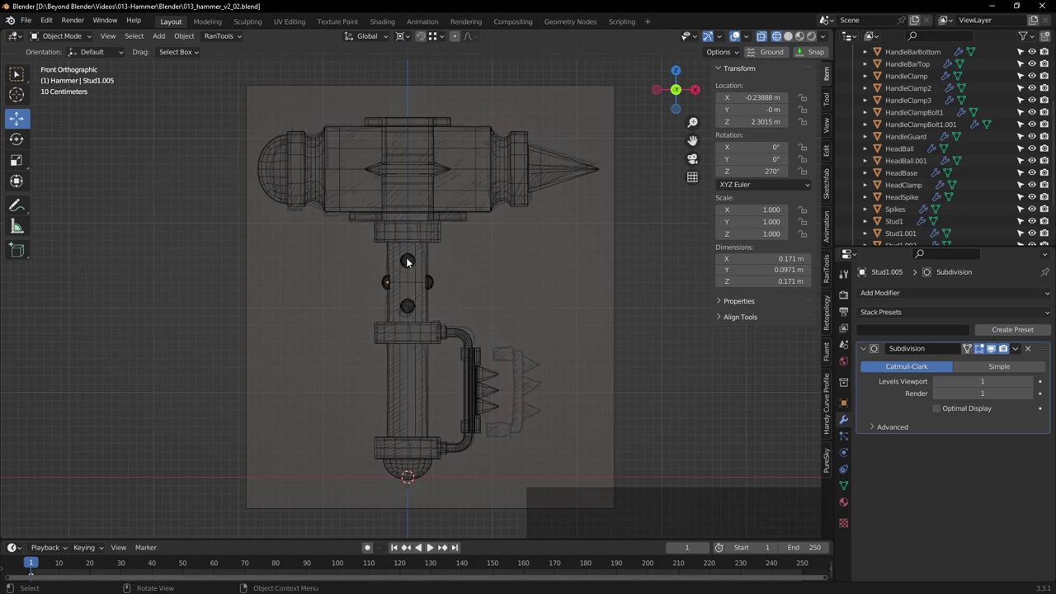
left_click(413, 263)
left_click(410, 37)
left_click(431, 89)
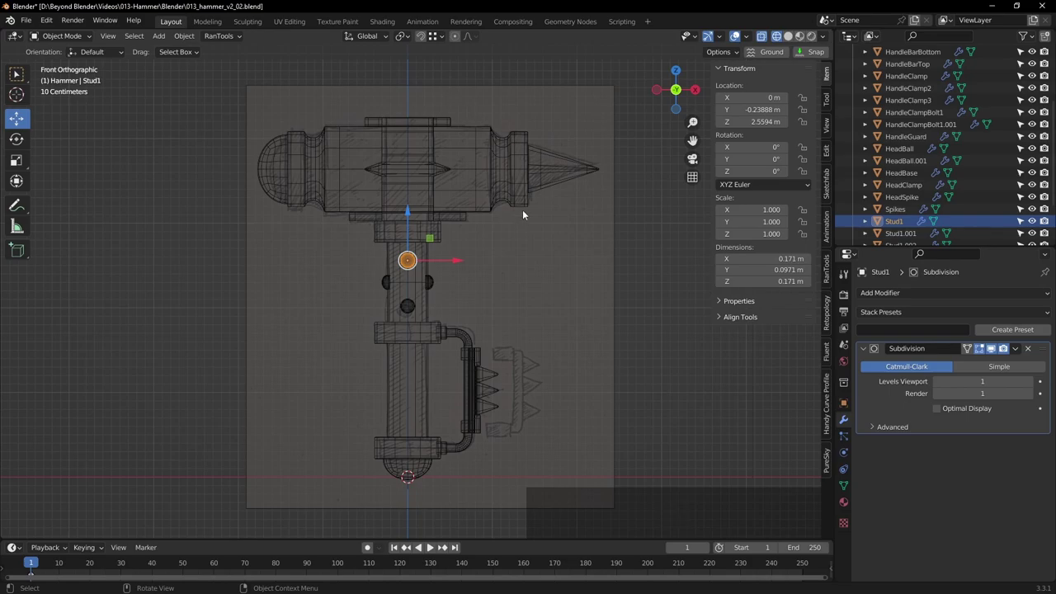
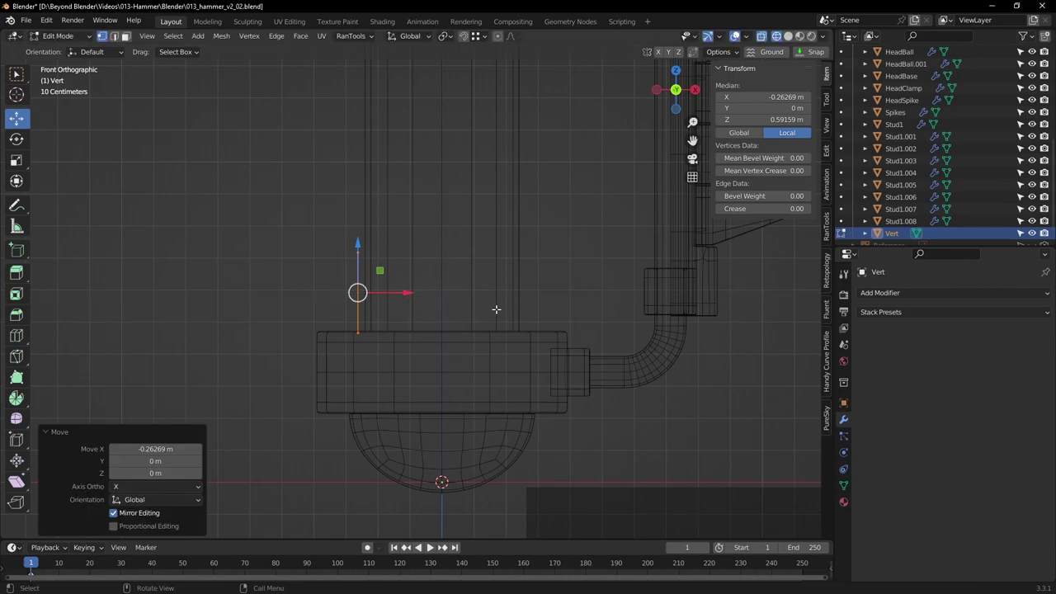
Return the 0.252 m Vert edge to Object Mode and orbit around the grip to check its placement
key("Tab")
middle_click(490, 313)
key("z")
left_click(703, 329)
middle_click(559, 344)
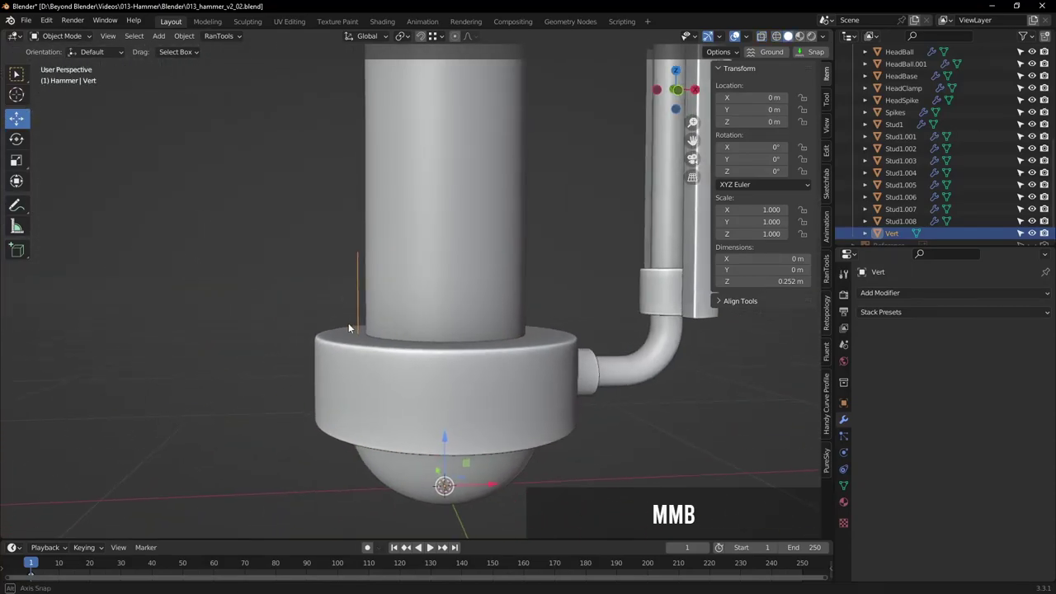
scroll("down", 3)
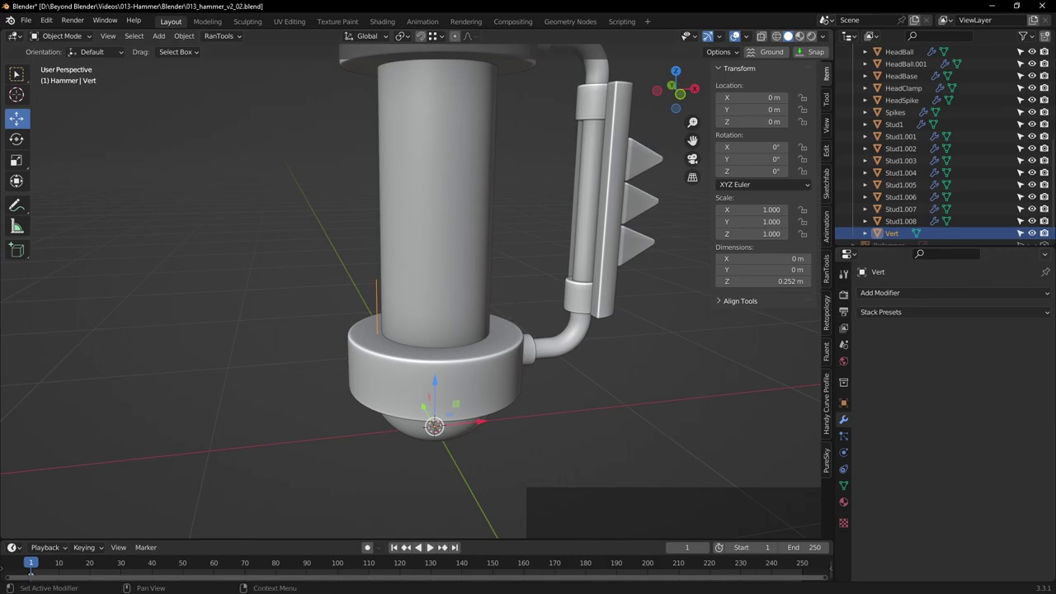
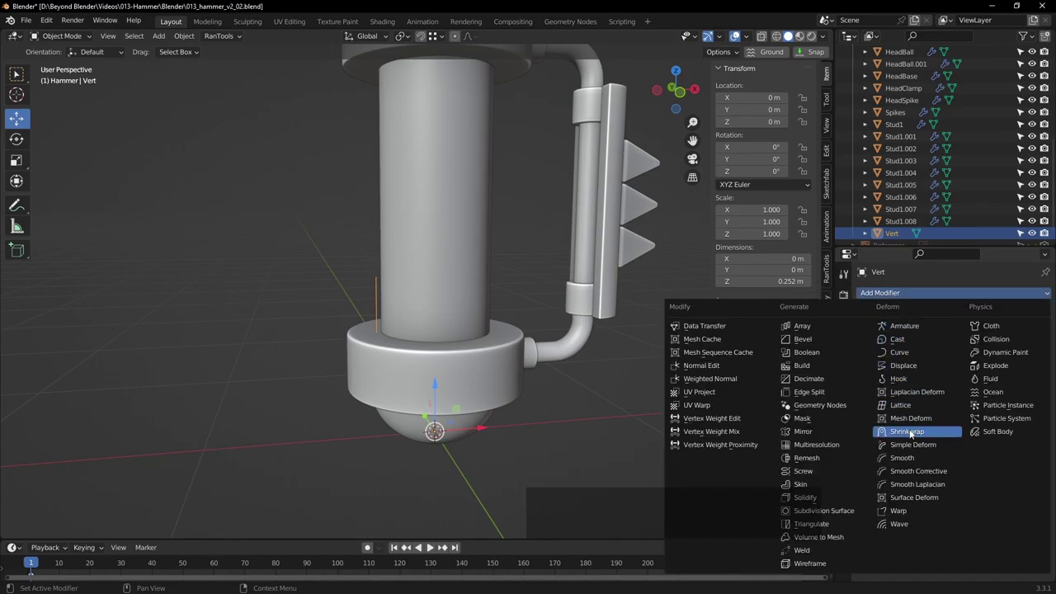
Add a Screw modifier to the Vert edge, 1 m per turn over 5 iterations, viewed from the front
left_click(814, 474)
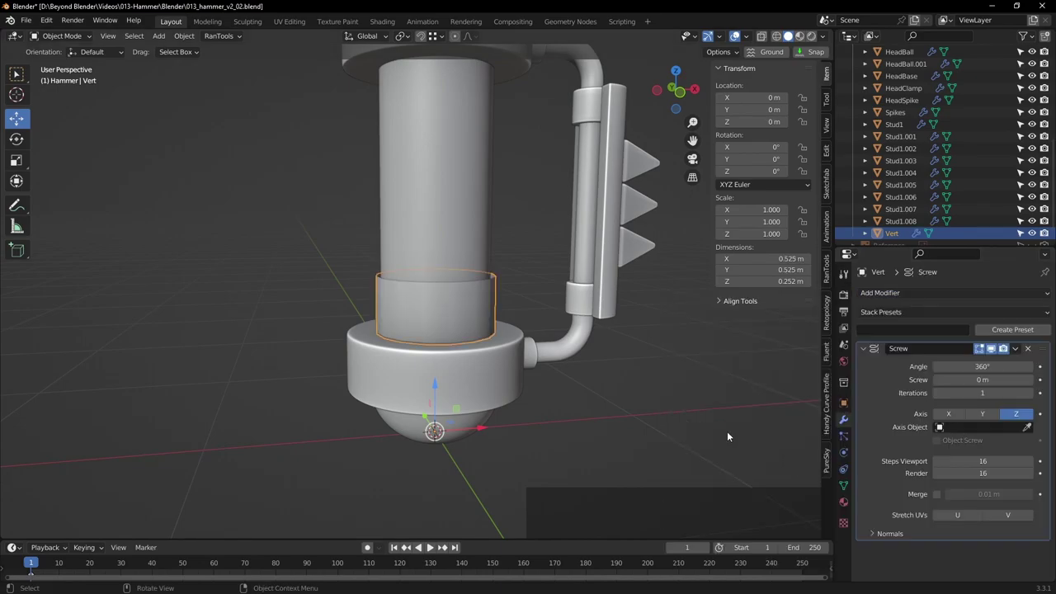
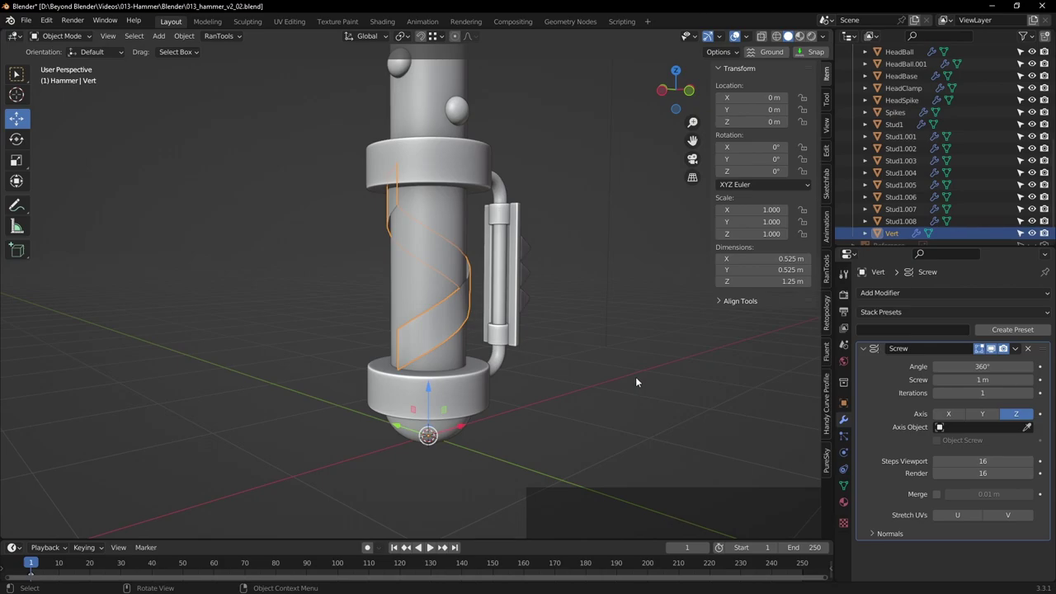
key("KP_1")
scroll("up", 3)
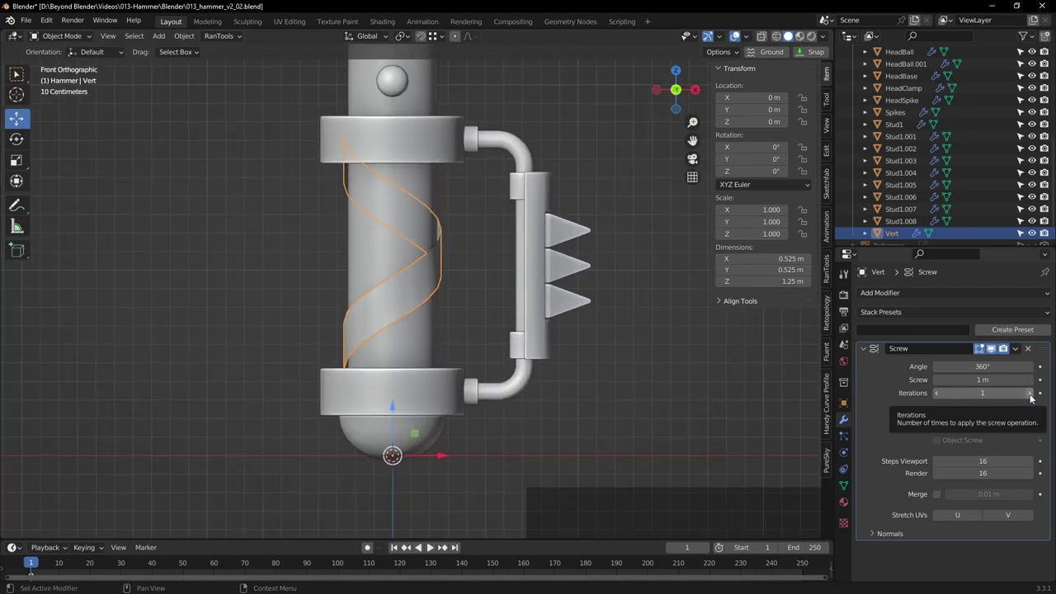
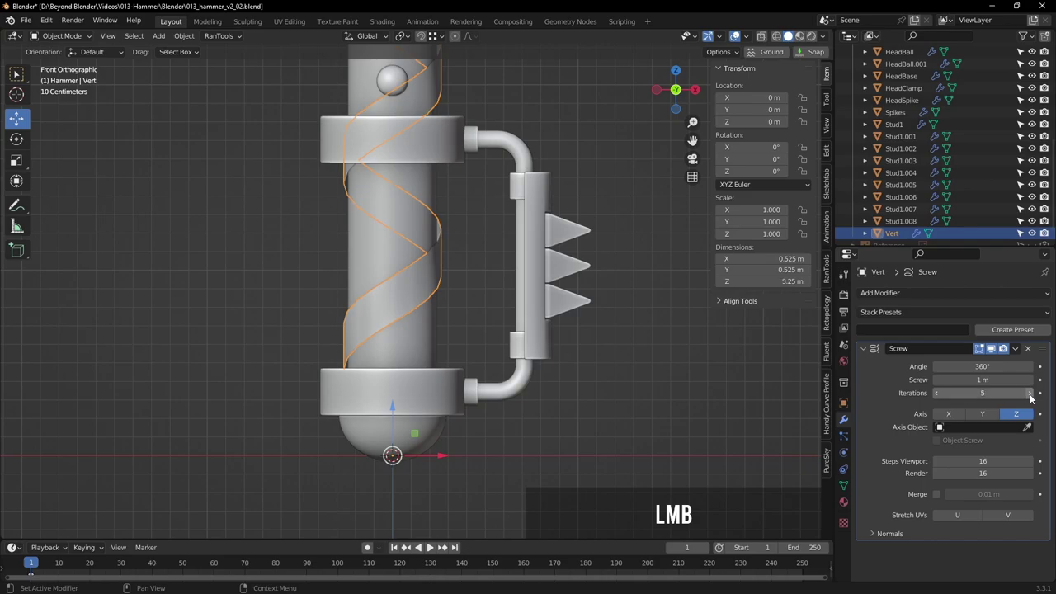
scroll("down", 3)
scroll("down", 3)
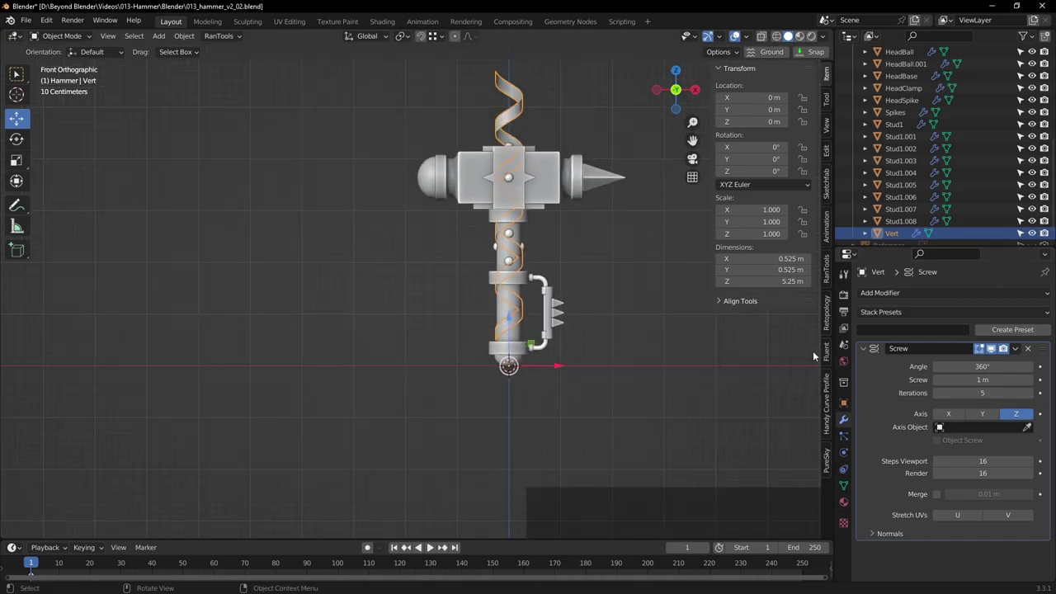
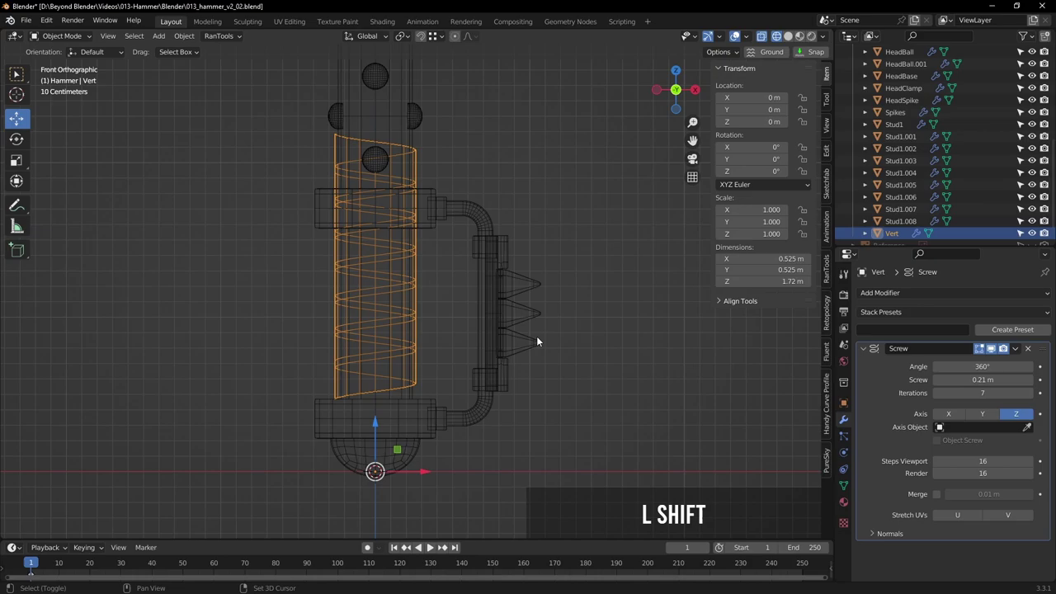
Tune the Screw modifier to 0.19 m per turn over 7 iterations so the coil wraps the grip
middle_click(523, 332)
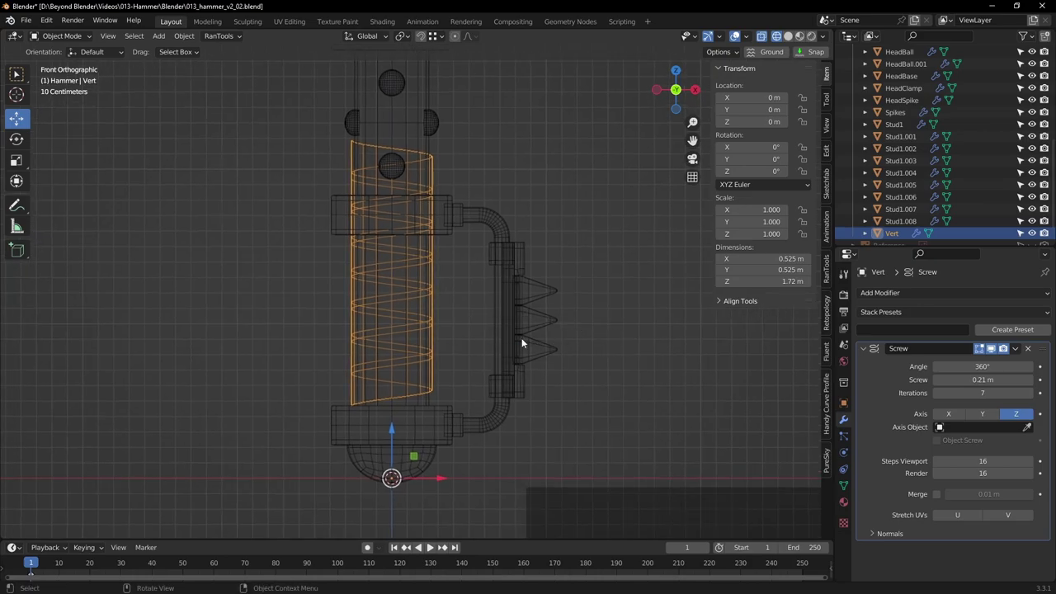
scroll("up", 3)
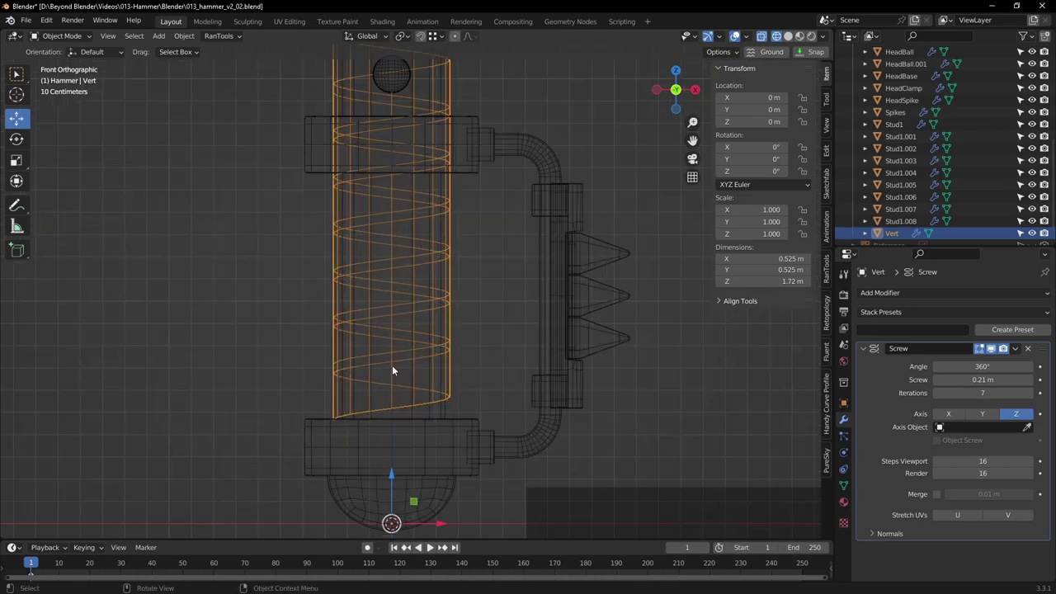
left_click(63, 40)
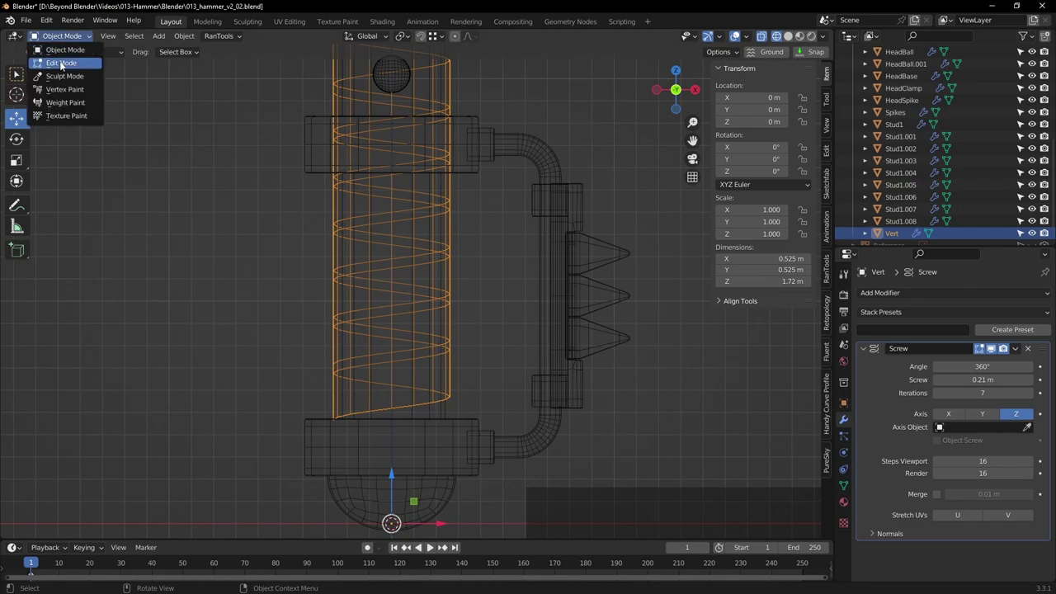
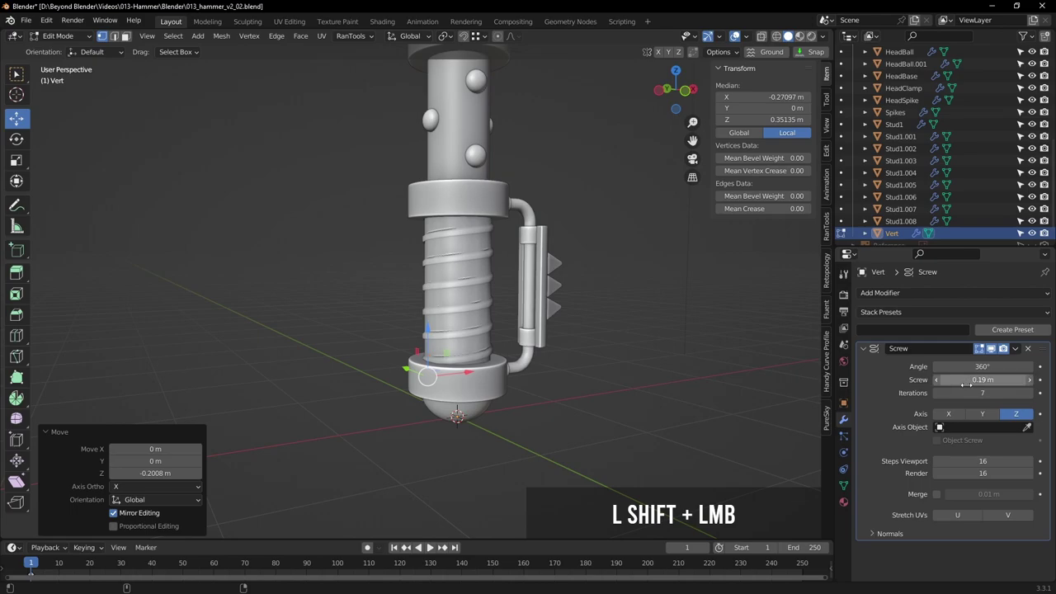
key("KP_1")
scroll("up", 3)
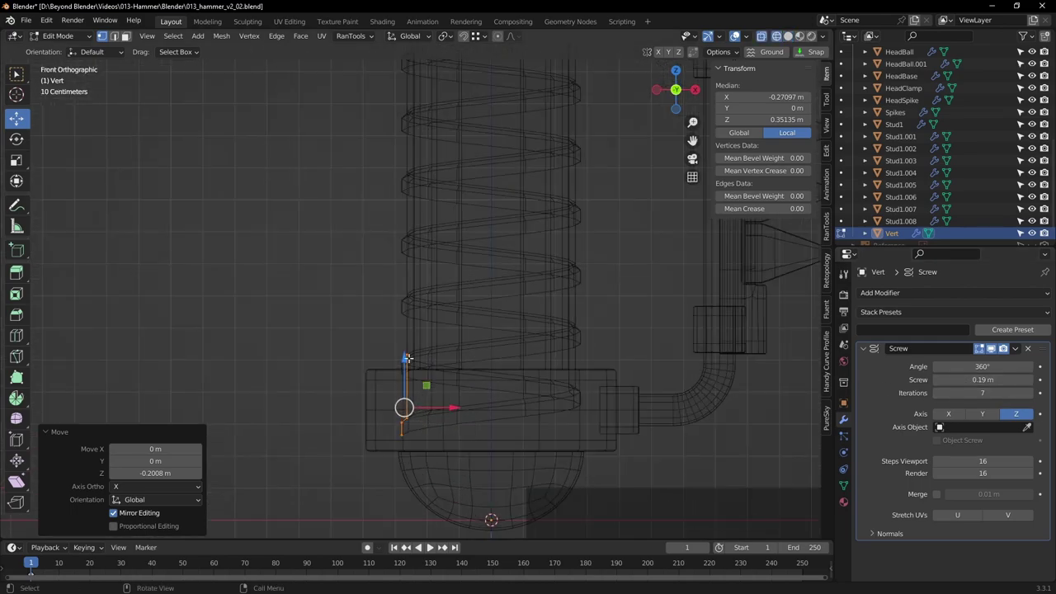
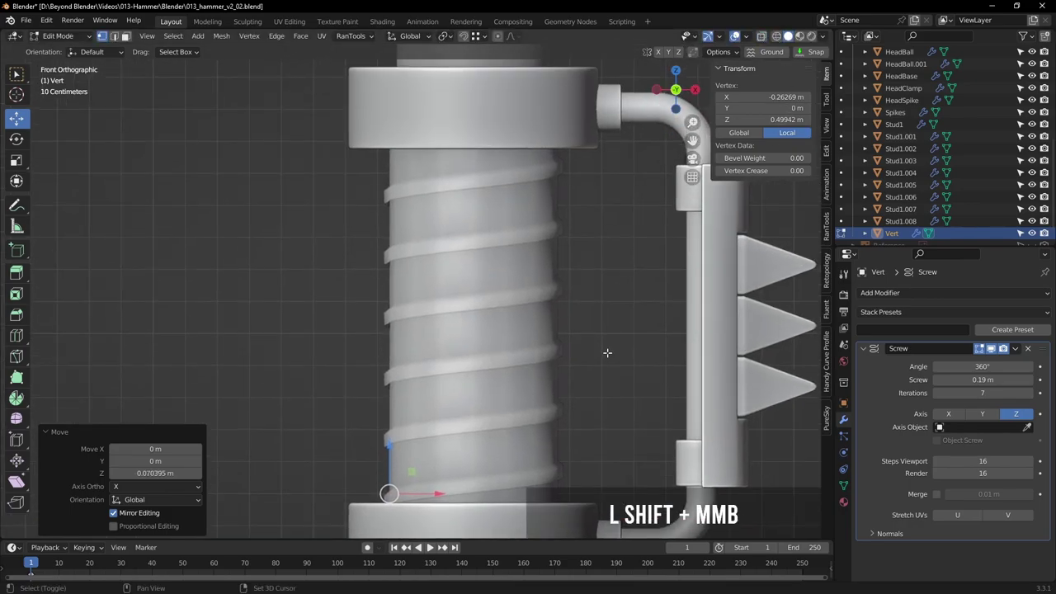
scroll("down", 3)
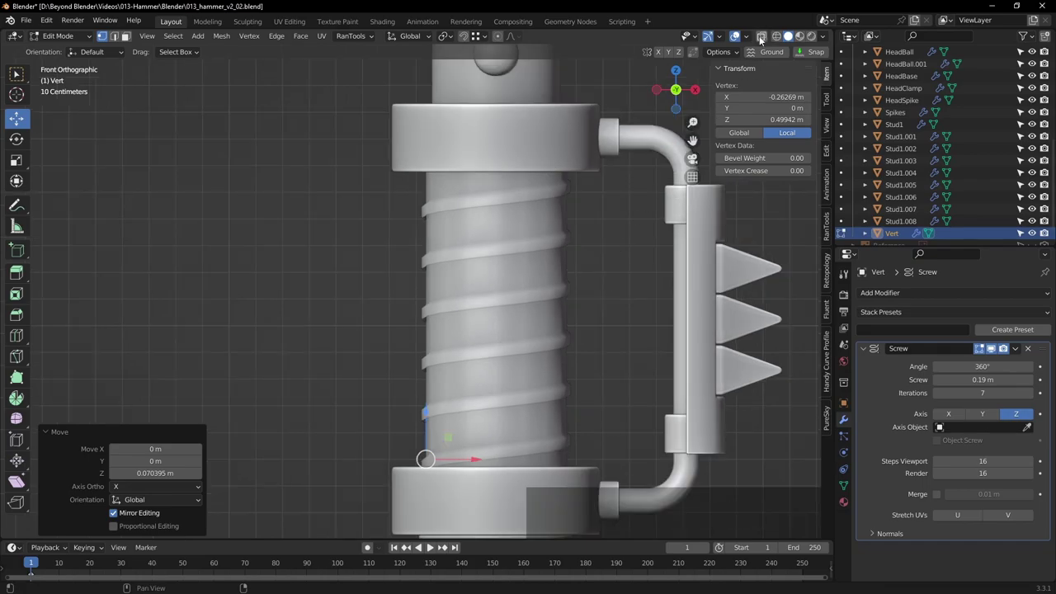
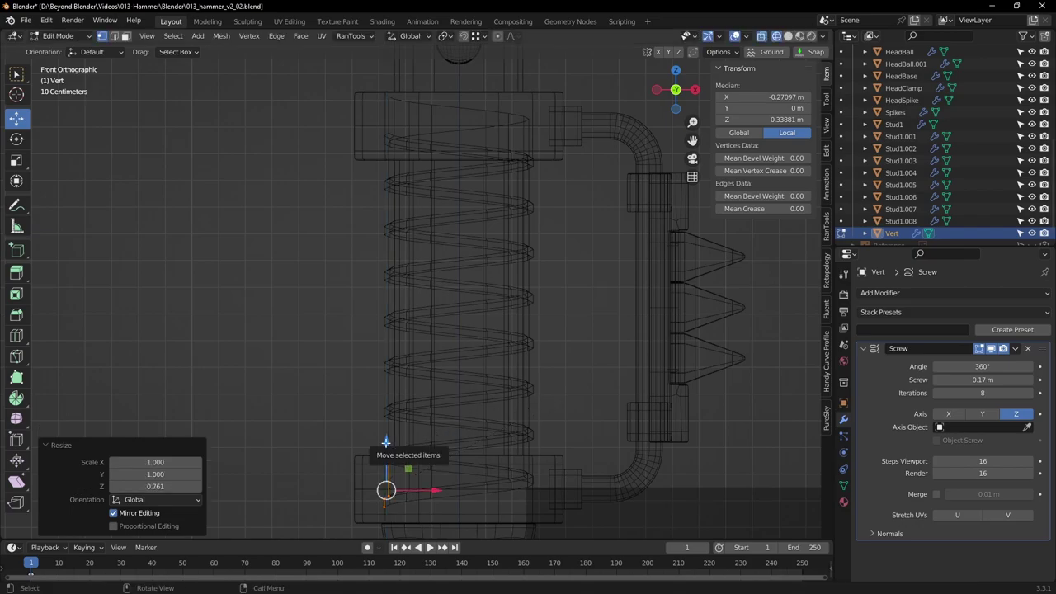
Return the retuned 0.17 m, 8-iteration coil to Object Mode
key("Tab")
Switch to solid shading, orbit around the grip threading and select the coil
left_click(594, 410)
left_click(289, 365)
scroll("down", 3)
middle_click(414, 332)
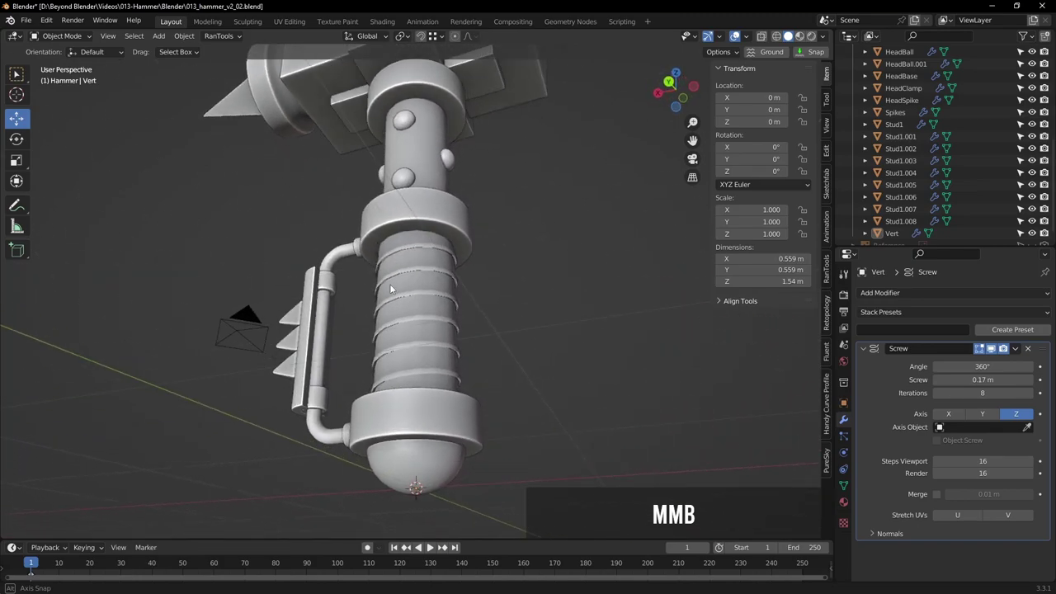
middle_click(450, 356)
scroll("up", 3)
middle_click(426, 282)
left_click(410, 255)
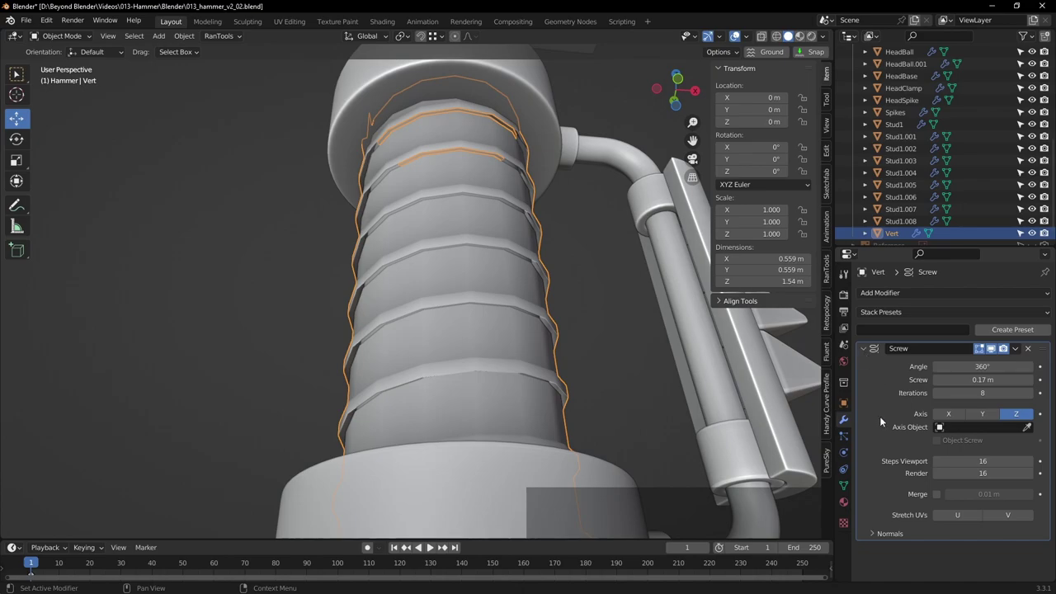
Add a Subdivision Surface modifier to the coil with viewport level 2 and orbit to check it
left_click(889, 293)
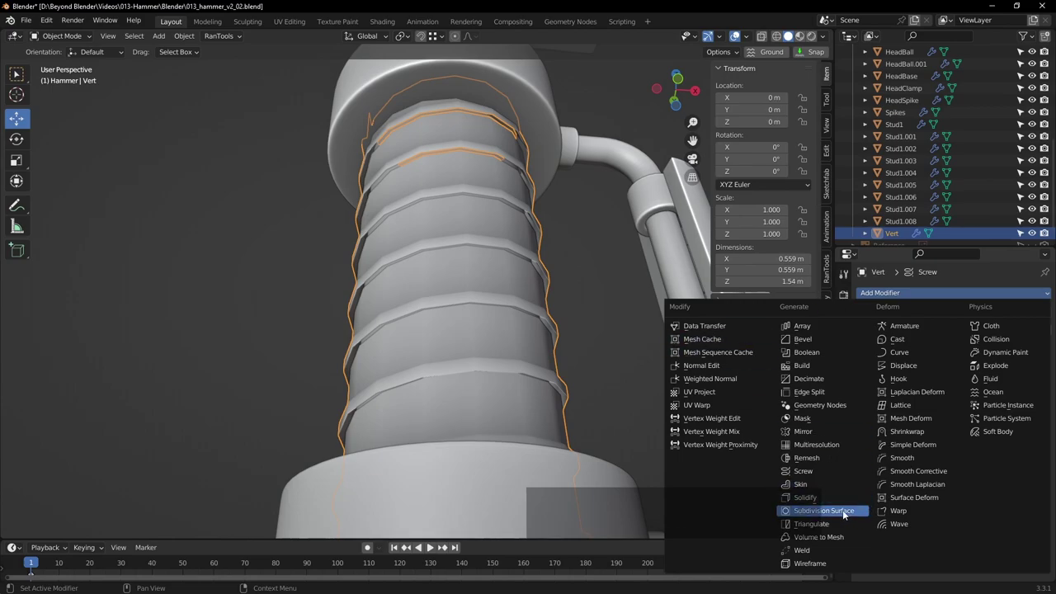
left_click(845, 513)
left_click(868, 350)
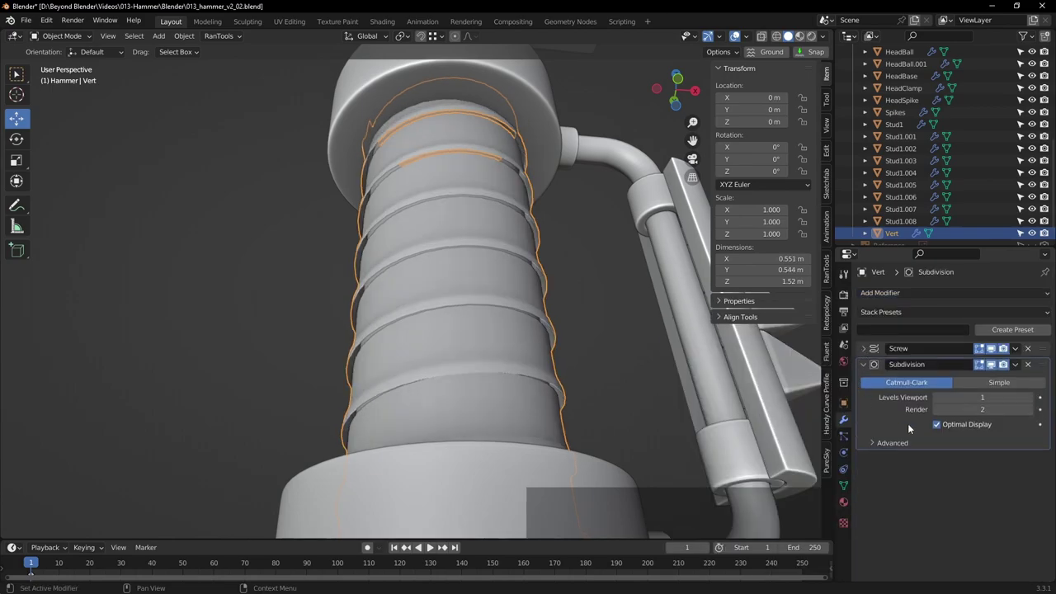
left_click(1036, 399)
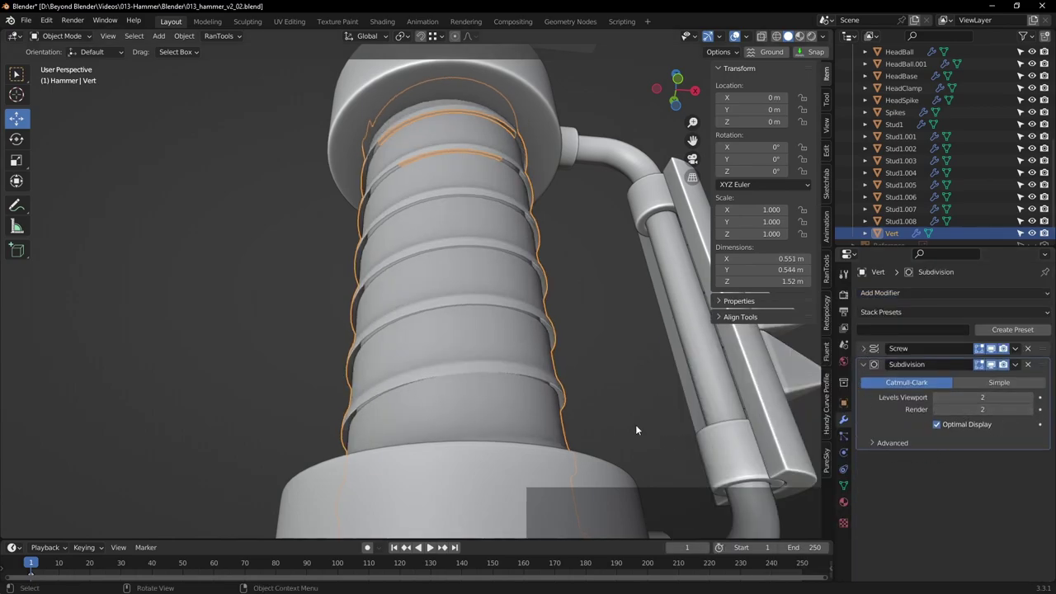
scroll("down", 3)
left_click(578, 295)
middle_click(593, 305)
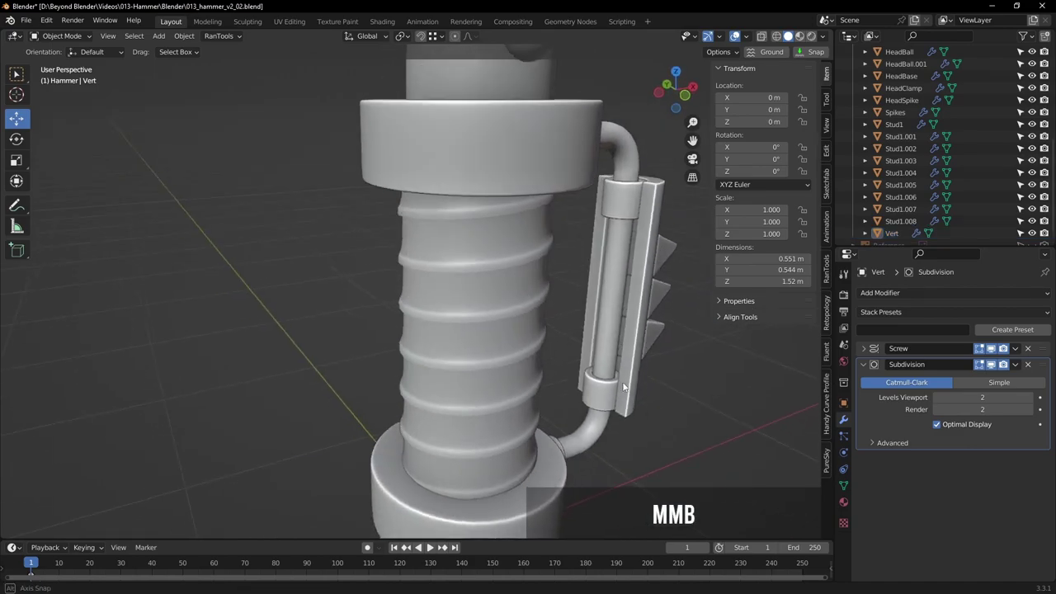
Reselect the coil in front wireframe view and enter Edit Mode on its profile vertices
left_click(488, 239)
key("KP_1")
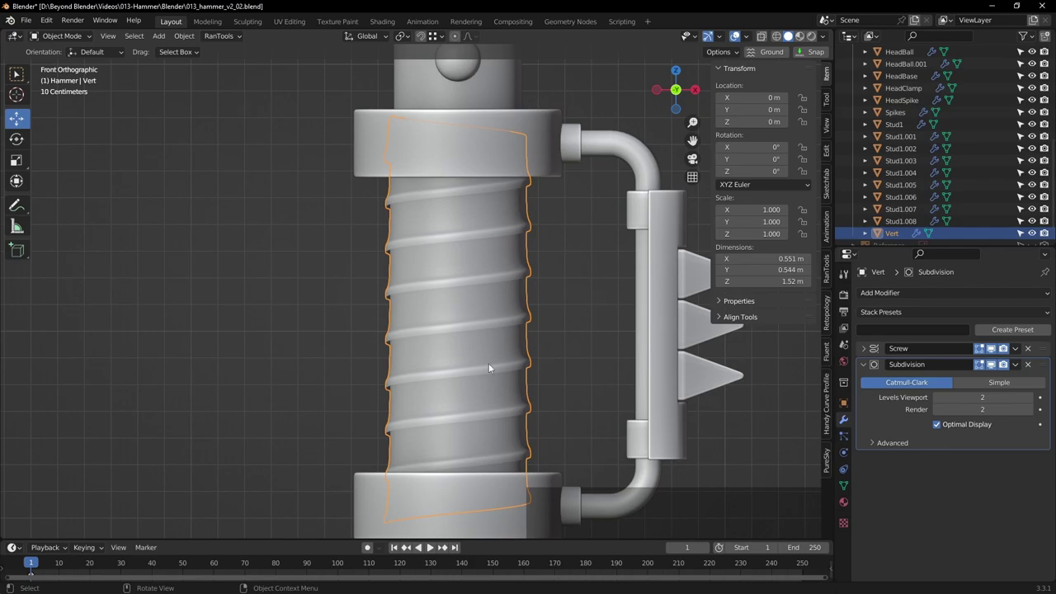
left_click(409, 365)
middle_click(502, 387)
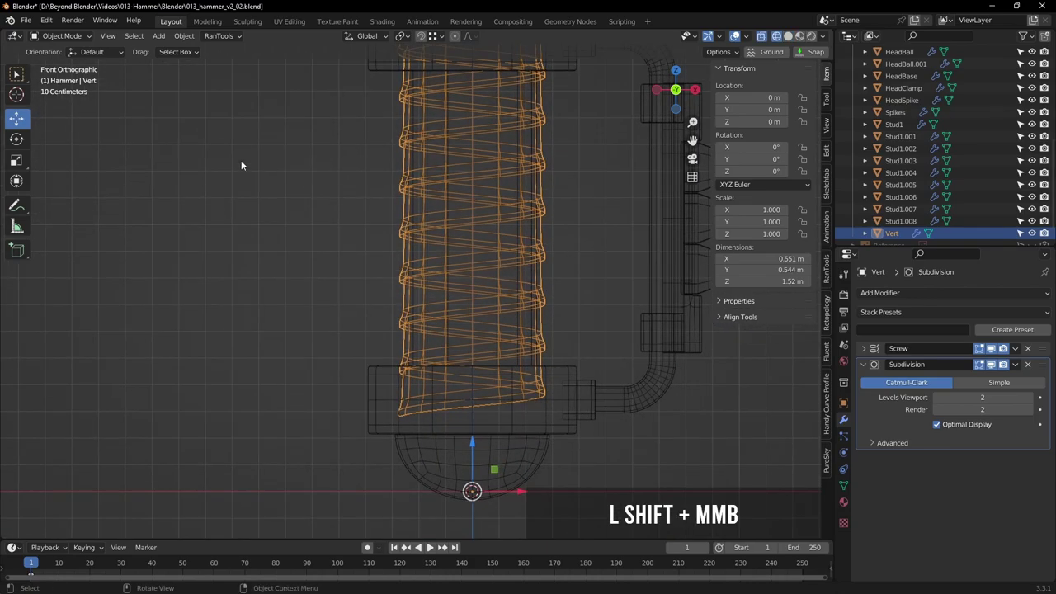
left_click(79, 40)
left_click(67, 67)
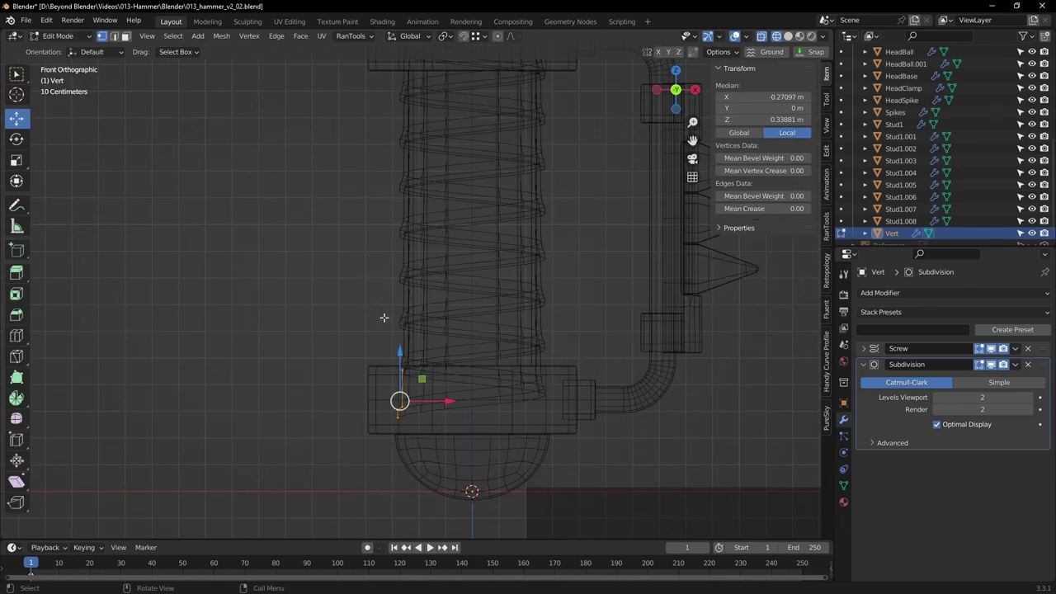
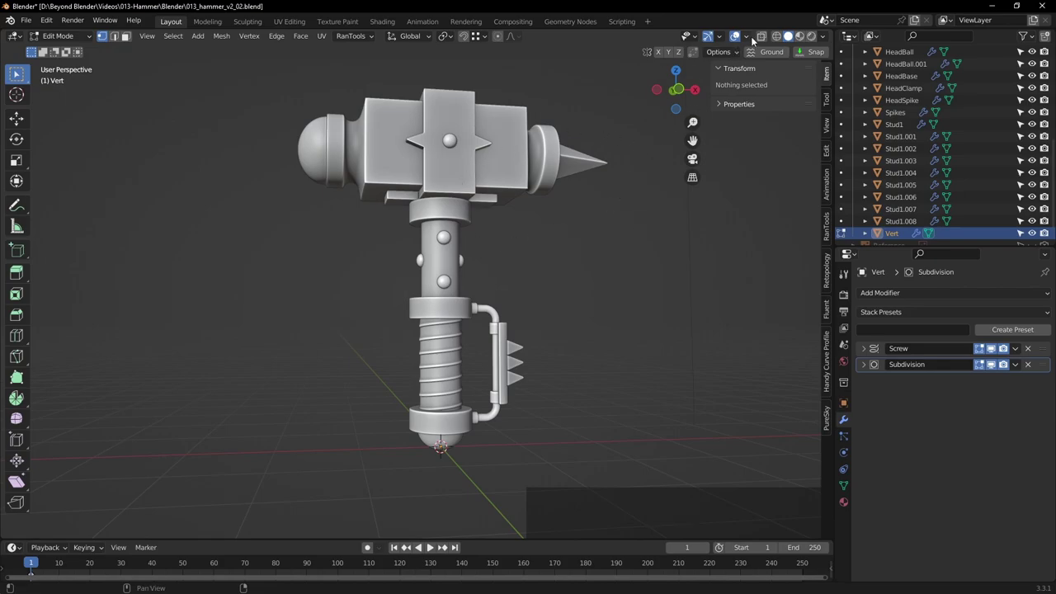
Enable the Face Orientation overlay, showing the coil red as back-facing, and return to Object Mode
left_click(750, 40)
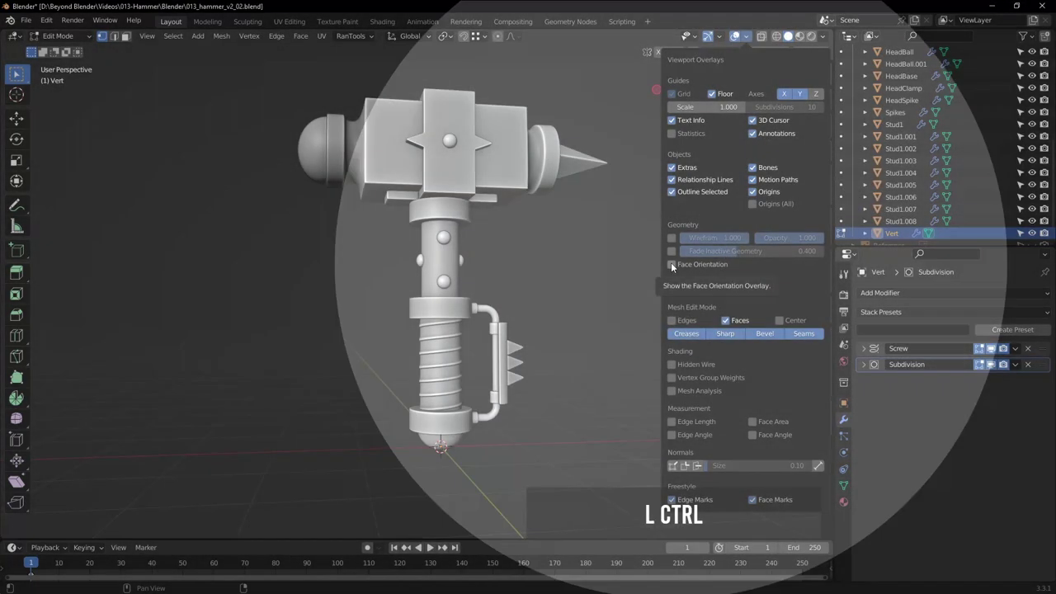
left_click(675, 265)
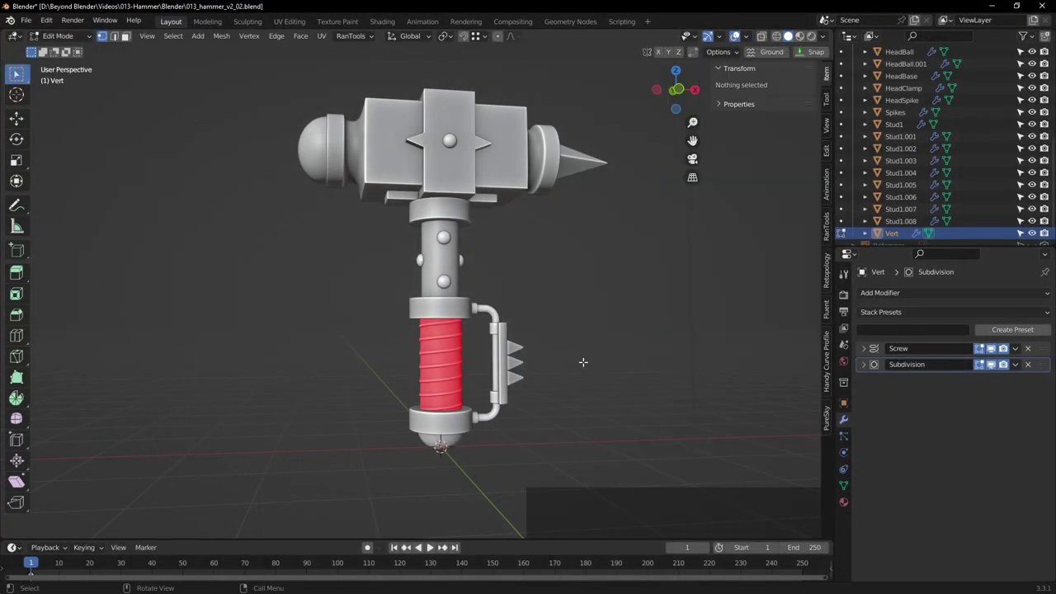
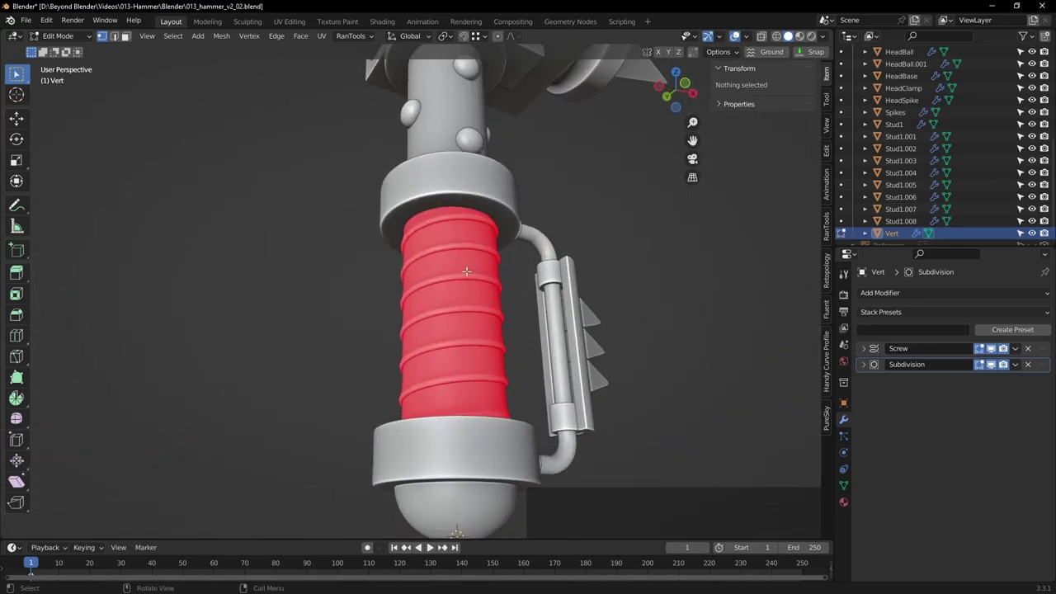
key("Tab")
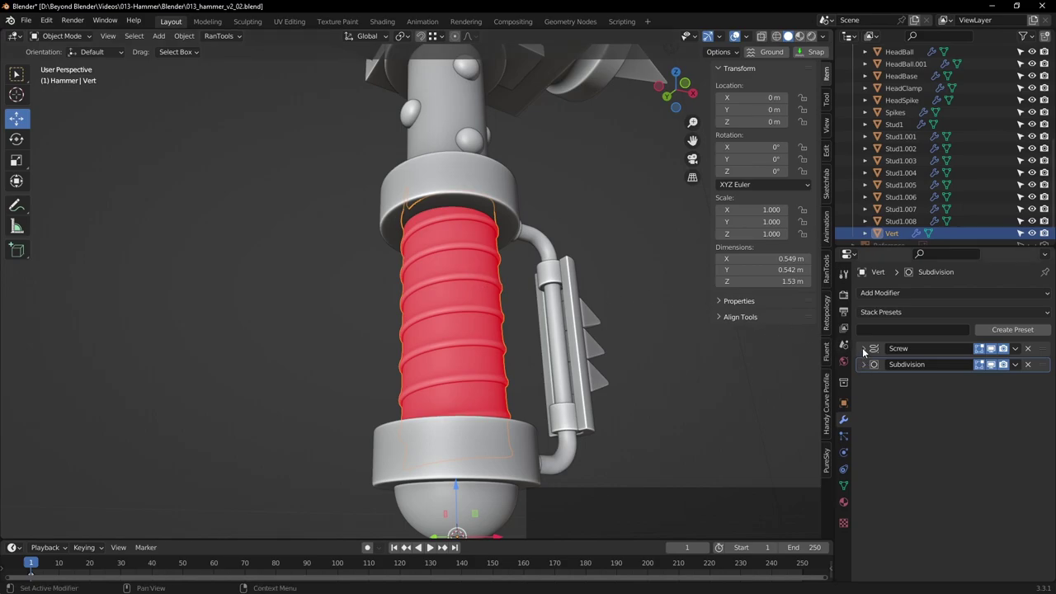
Enable Flip on the coil's Screw modifier so its normals face outward, then collapse it
left_click(867, 350)
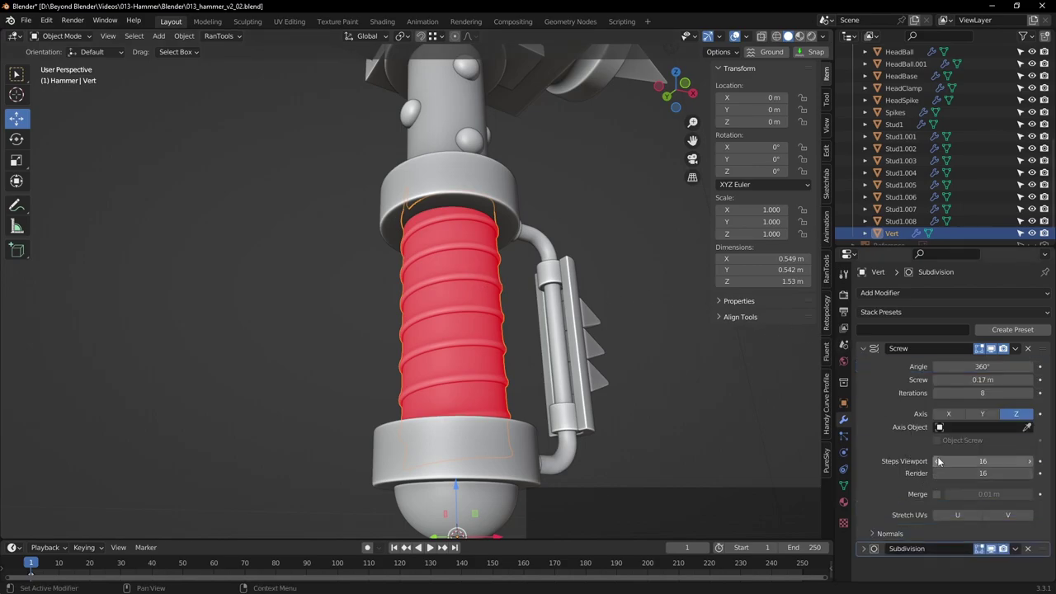
left_click(878, 538)
scroll("down", 3)
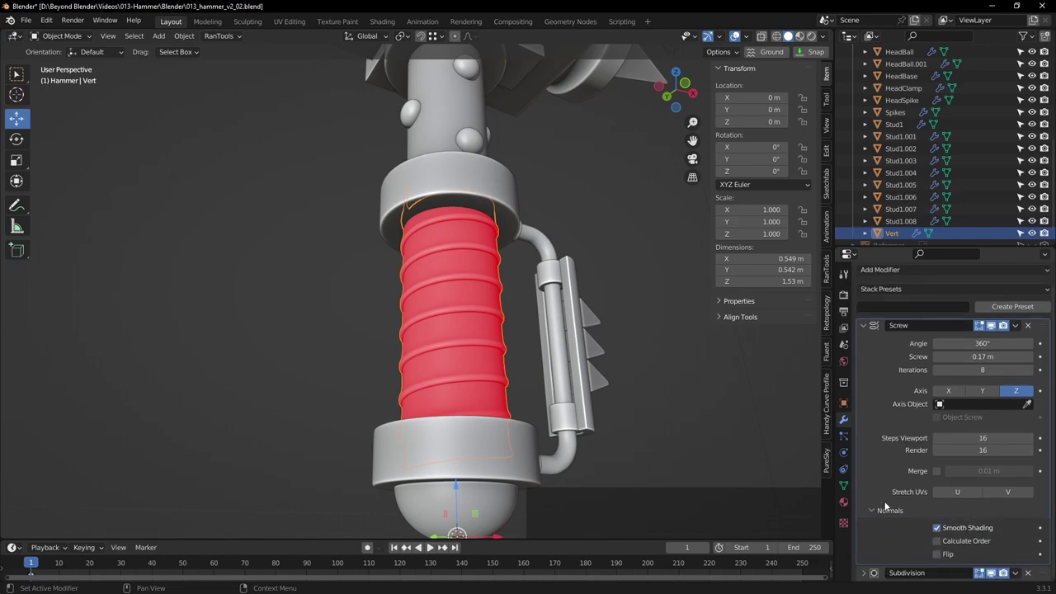
left_click(941, 556)
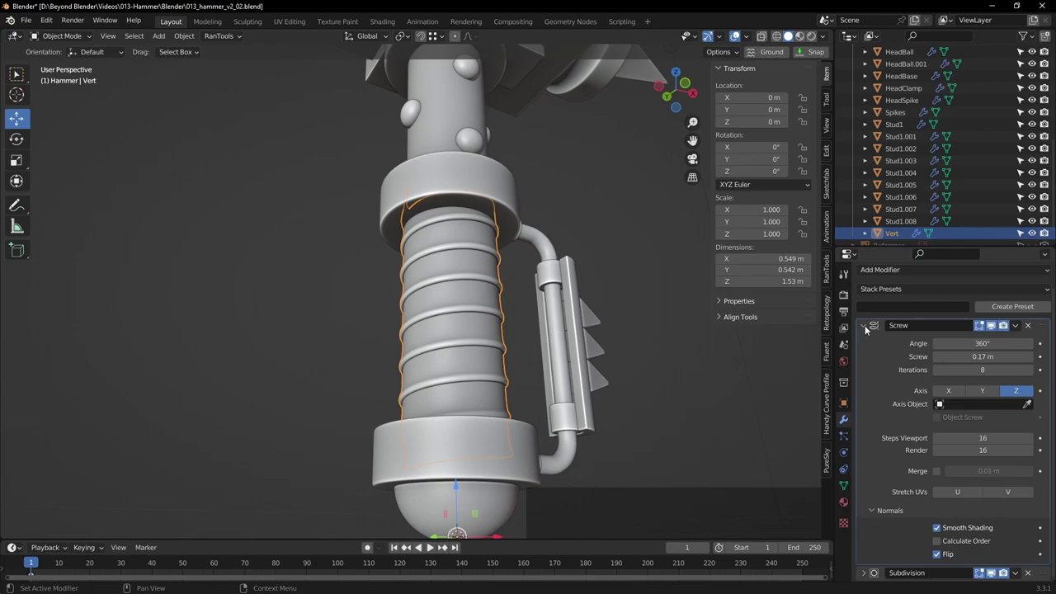
left_click(868, 329)
Deselect the coil, frame the whole hammer and turn the Face Orientation overlay off
left_click(659, 261)
scroll("down", 3)
middle_click(623, 221)
left_click(751, 40)
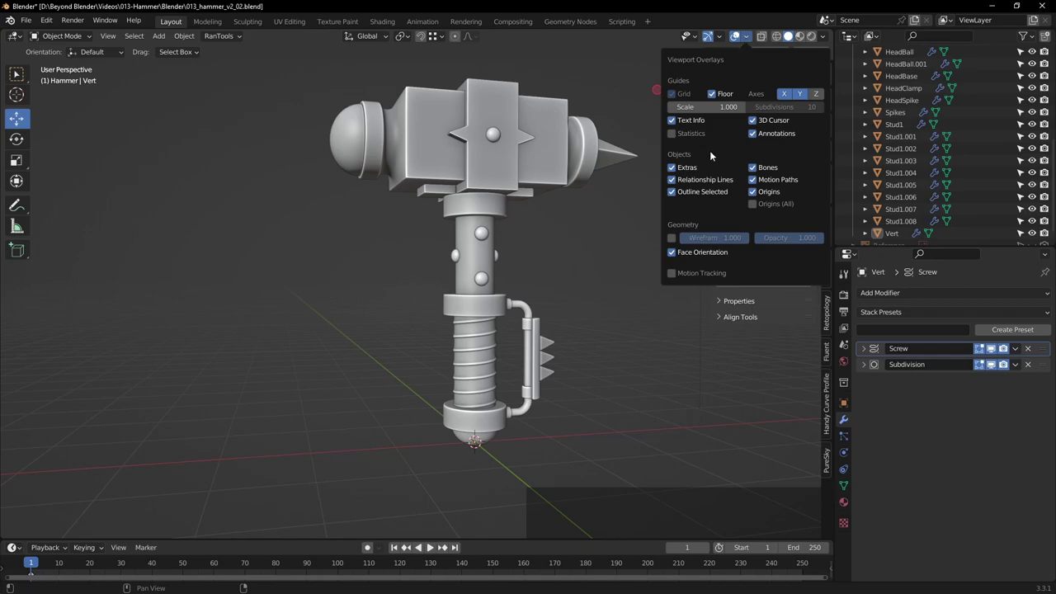
middle_click(579, 244)
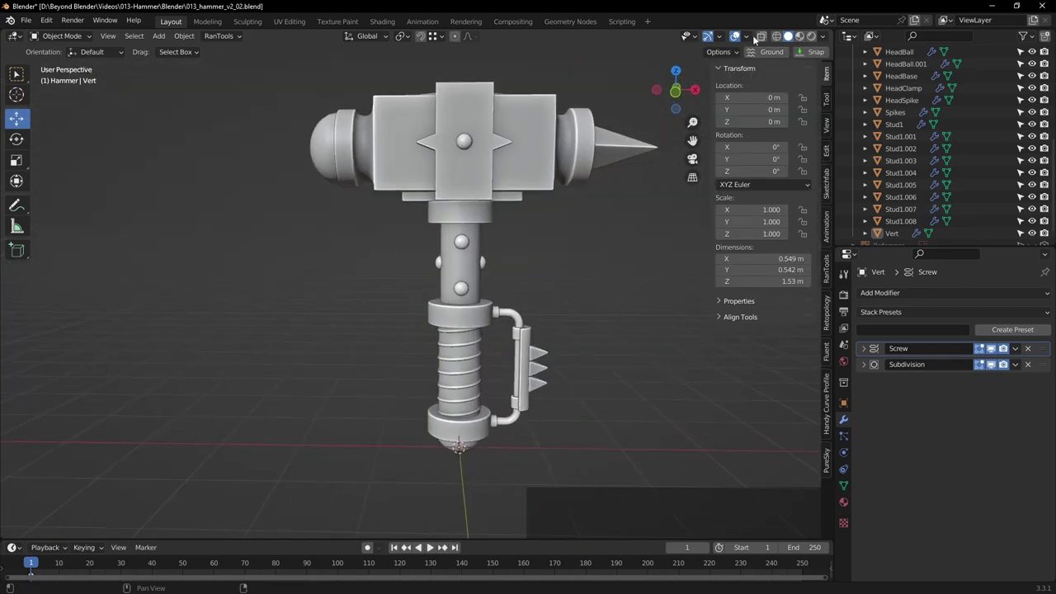
Shade the hammer with MatCap lighting using the glossy red matcap
left_click(751, 38)
left_click(675, 254)
left_click(558, 272)
middle_click(578, 261)
middle_click(560, 291)
middle_click(589, 291)
left_click(826, 38)
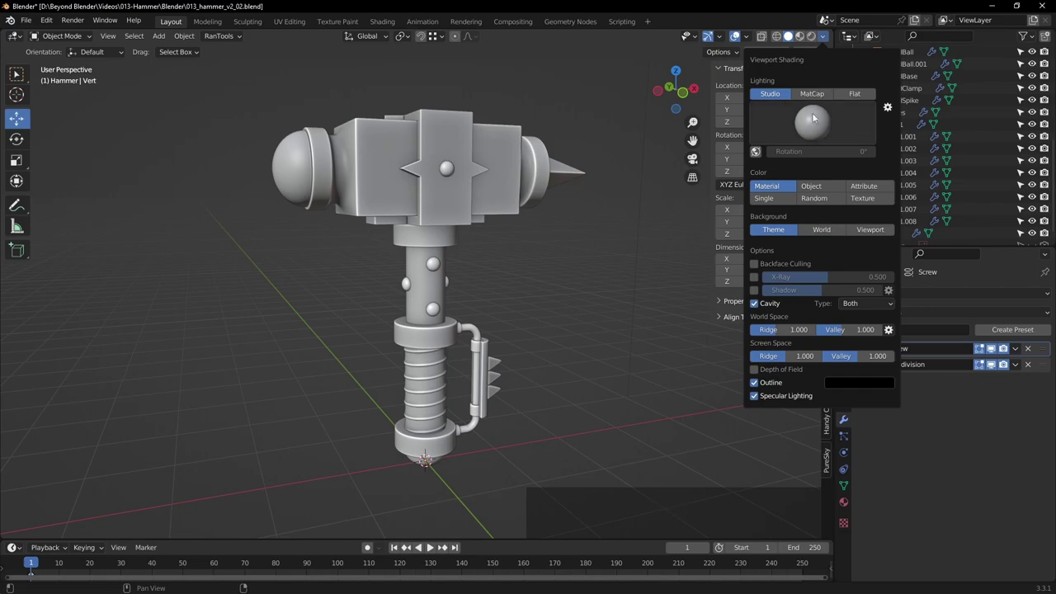
left_click(819, 96)
left_click(577, 266)
Orbit the red hammer to inspect the head and handle from several angles
middle_click(602, 299)
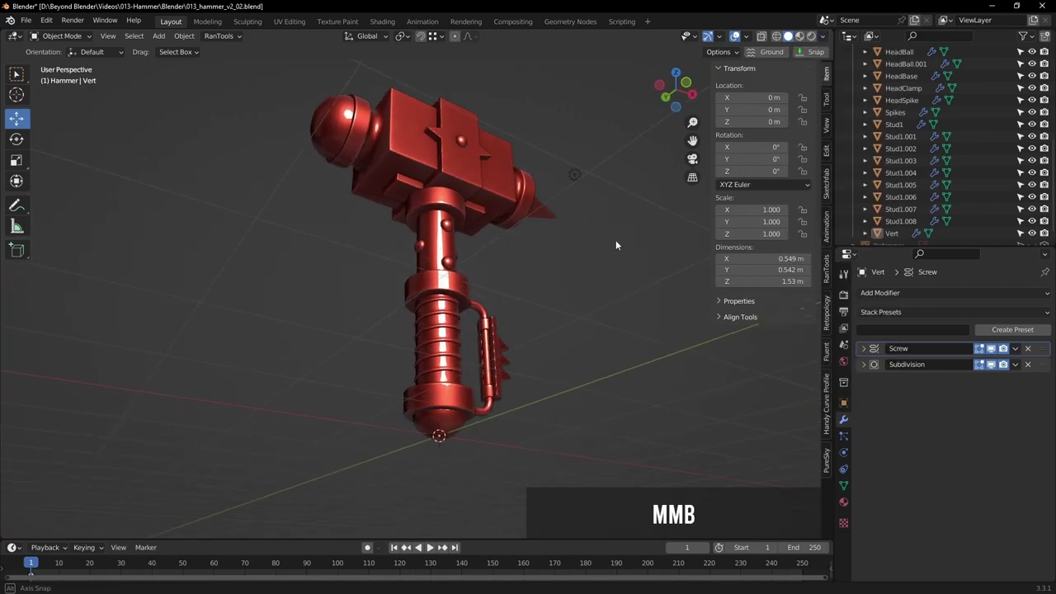
middle_click(551, 277)
middle_click(551, 247)
middle_click(592, 269)
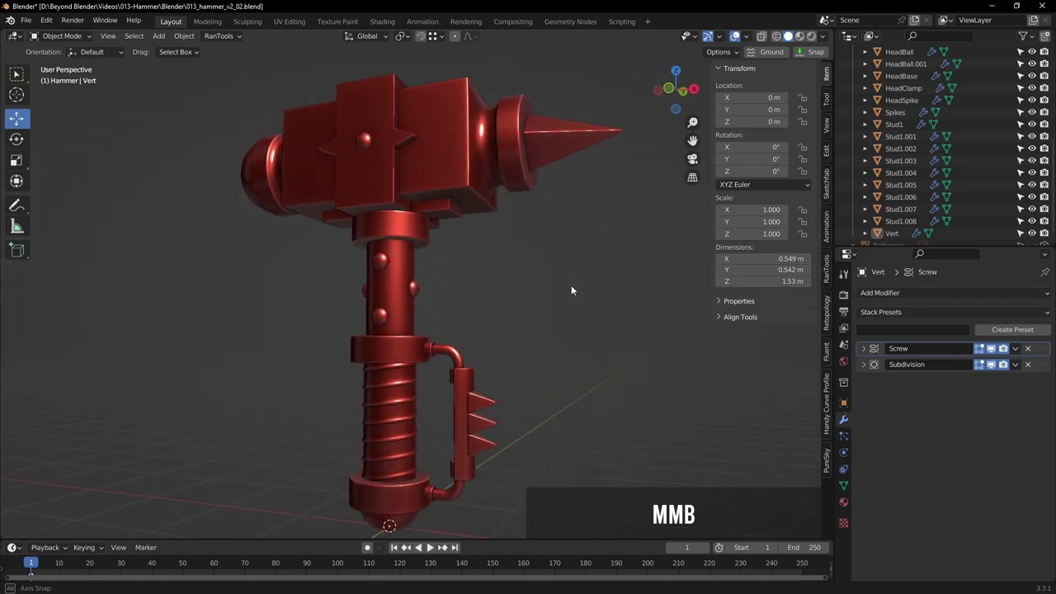
middle_click(552, 308)
middle_click(583, 273)
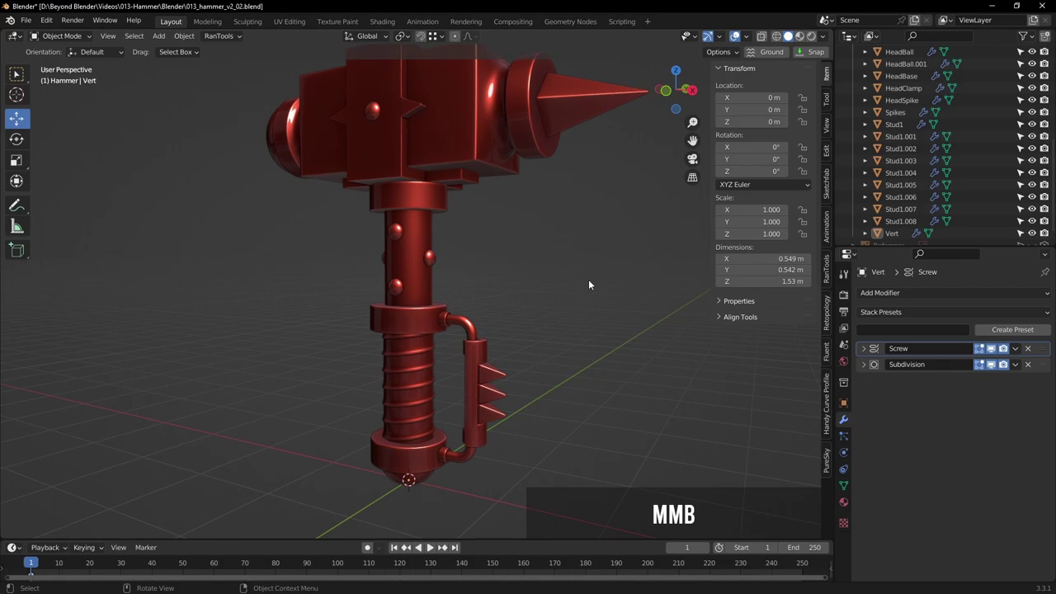
middle_click(592, 271)
middle_click(541, 346)
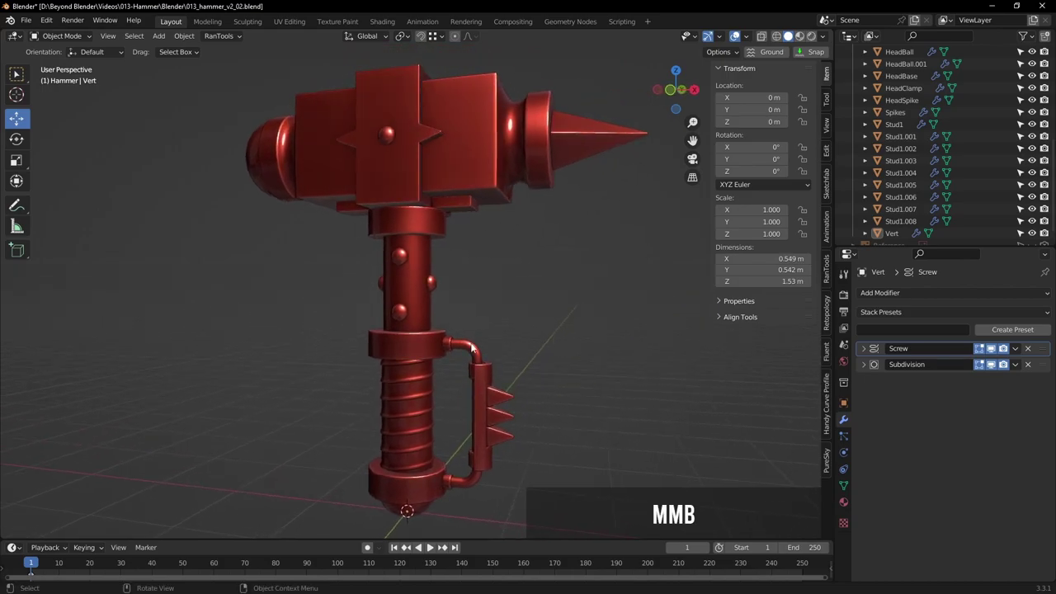
middle_click(552, 384)
scroll("up", 3)
Select pieces of the side handle and the upper bar clamp BarClamp1 to view its Subdivision modifier
left_click(417, 251)
left_click(459, 268)
left_click(448, 294)
left_click(22, 73)
middle_click(449, 250)
Select the Spikes object on the handle guard, stepping up from BarClamp2 and the guard
left_click(487, 355)
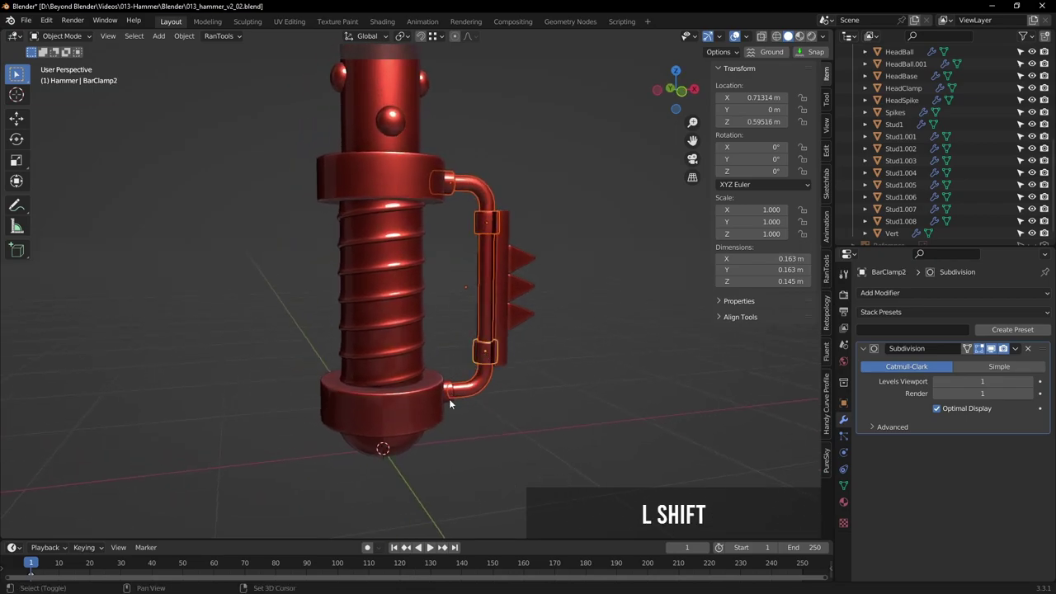
left_click(451, 403)
left_click(506, 315)
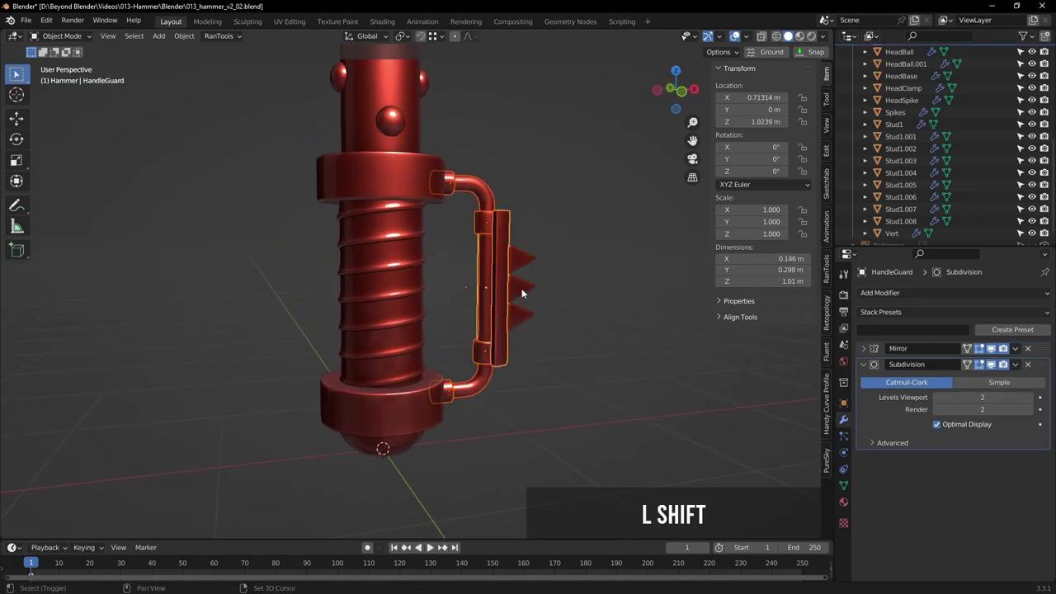
left_click(522, 257)
middle_click(587, 238)
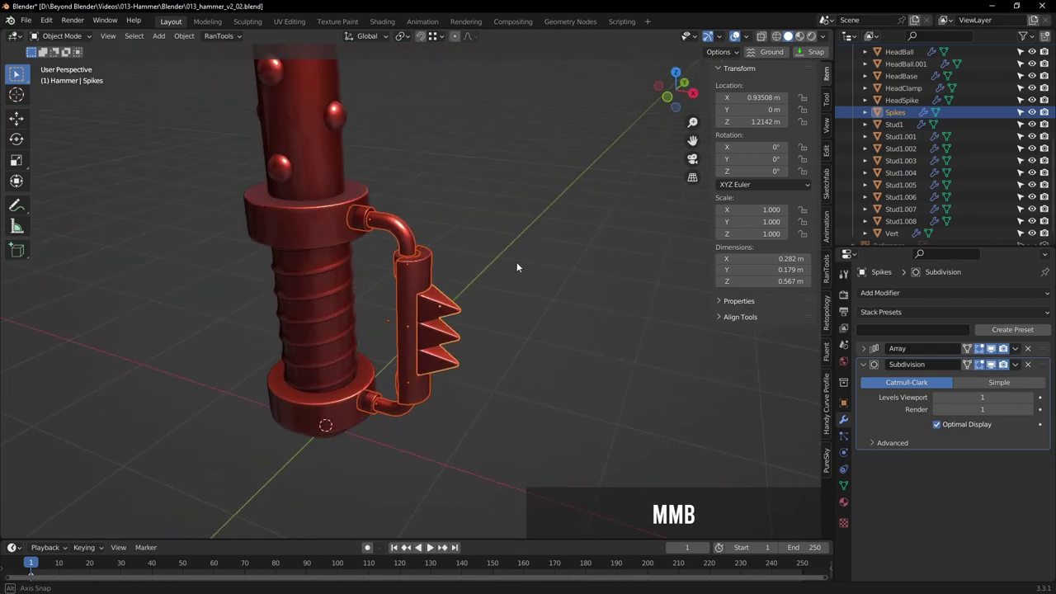
Start a grab on the spikes, cancel it, and orbit the hammer to check their direction
key("g")
right_click(582, 203)
middle_click(563, 268)
scroll("down", 3)
middle_click(586, 250)
scroll("down", 3)
middle_click(573, 311)
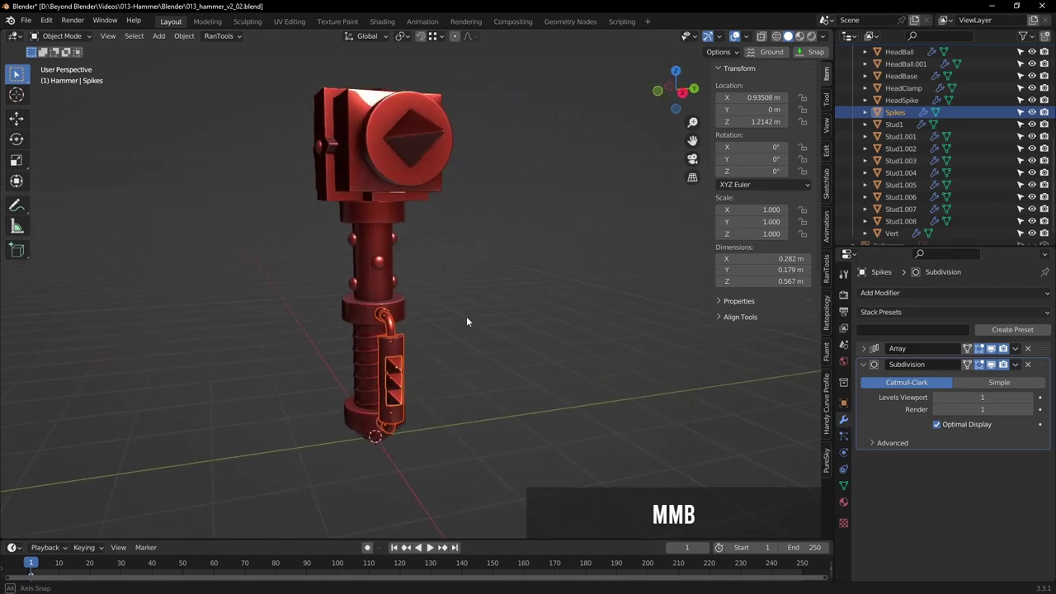
middle_click(503, 315)
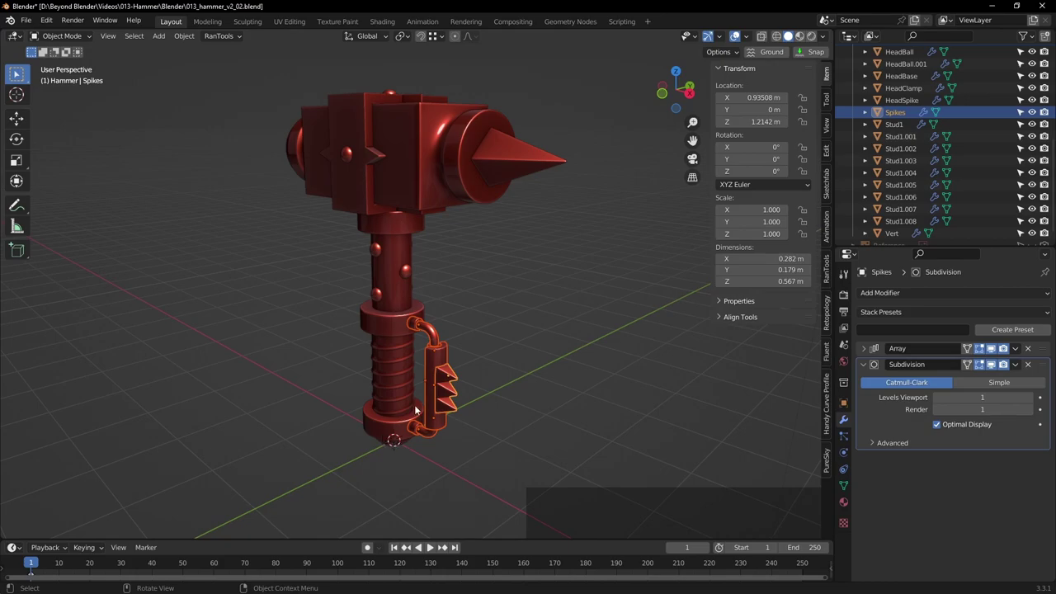
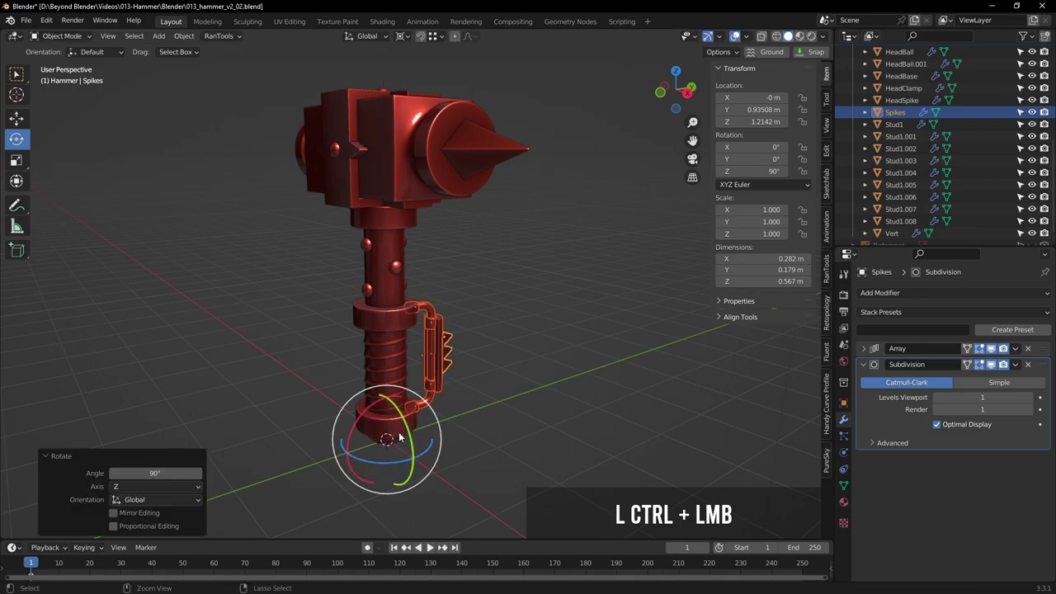
left_click(24, 78)
left_click(519, 298)
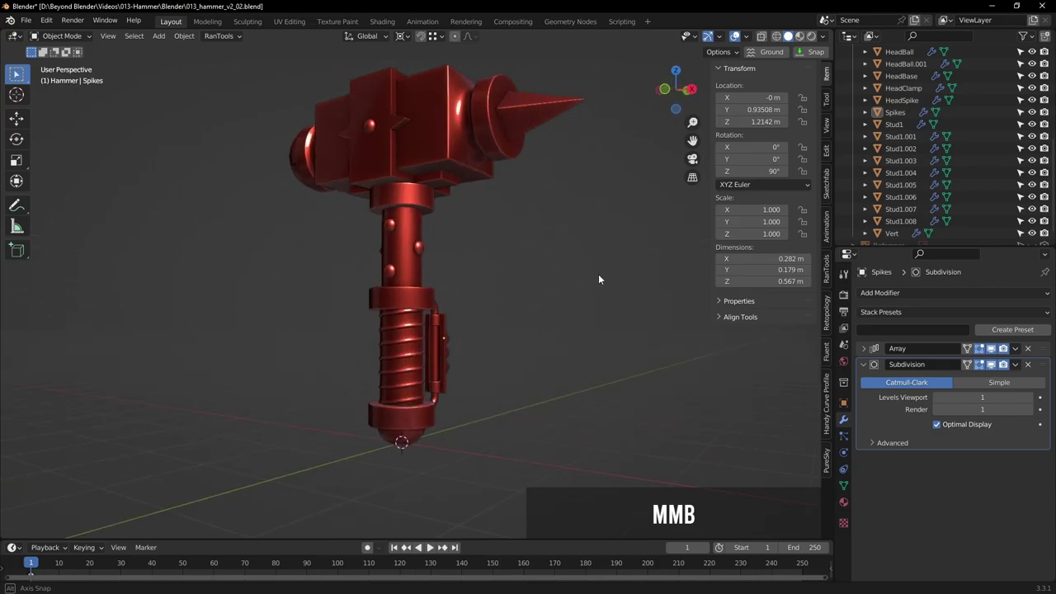
middle_click(557, 269)
middle_click(550, 302)
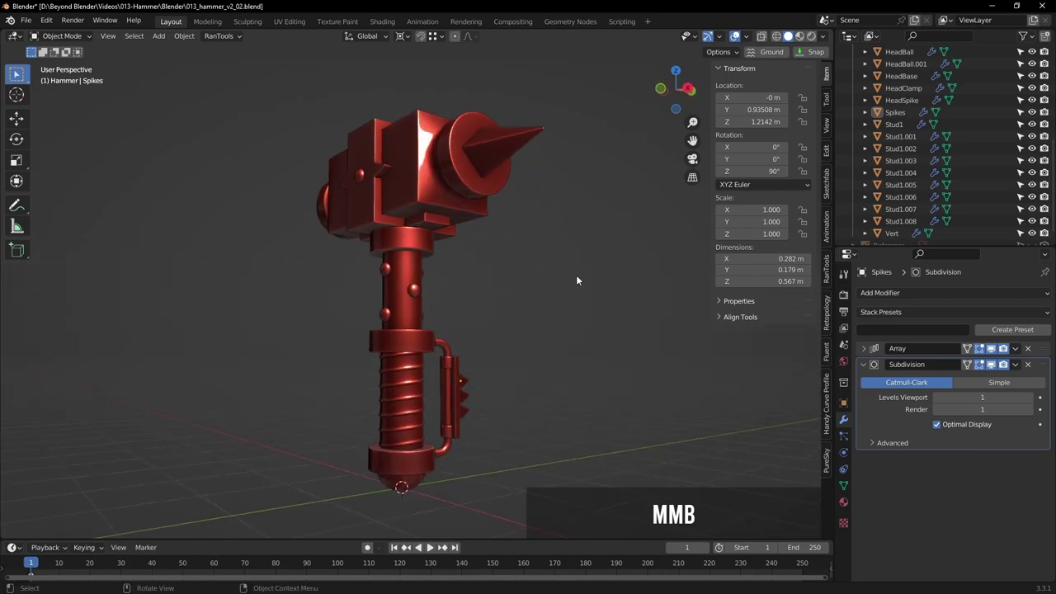
middle_click(603, 271)
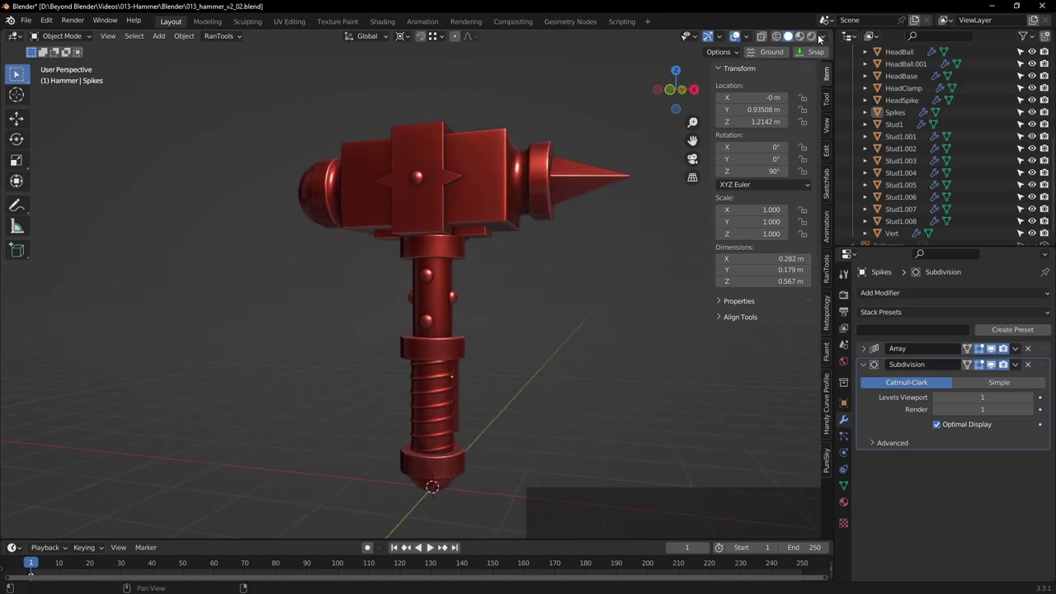
Switch the viewport from the red matcap to plain grey studio shading and save 013_hammer_v2_02.blend
left_click(825, 37)
left_click(777, 95)
middle_click(531, 291)
middle_click(564, 270)
middle_click(530, 272)
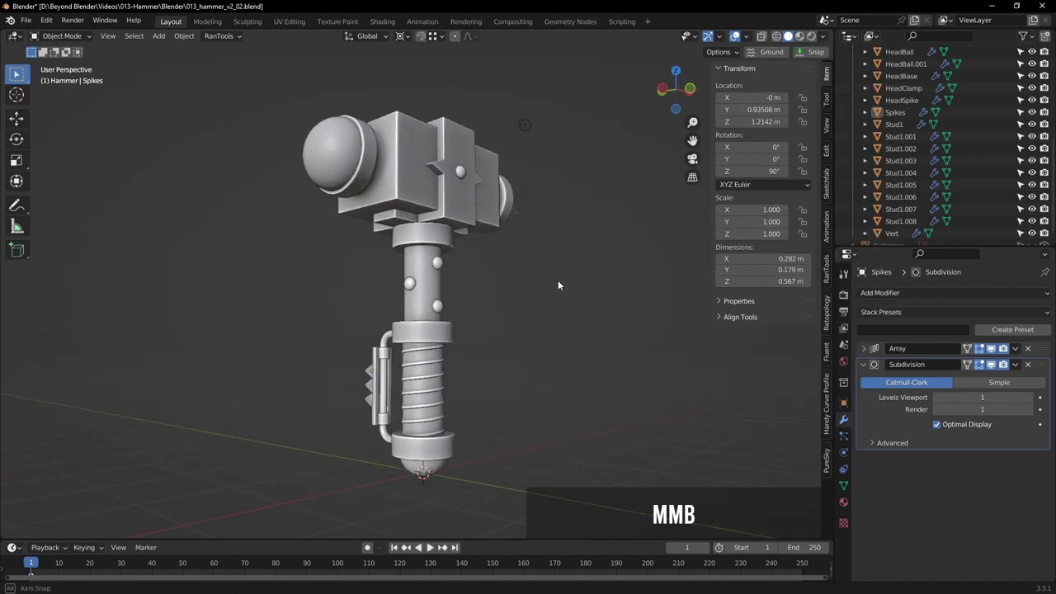
key("ctrl+s")
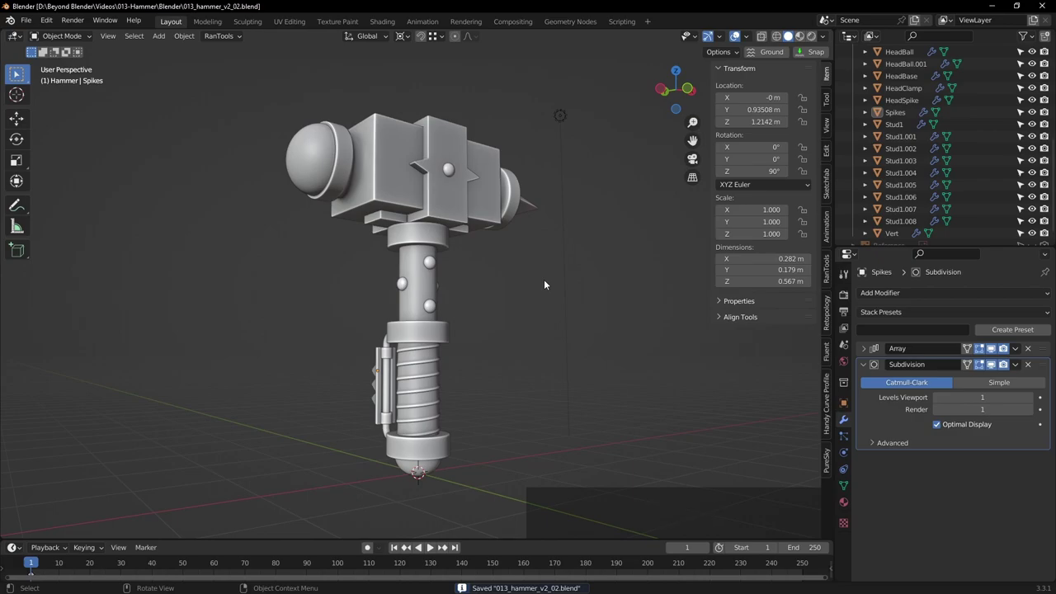